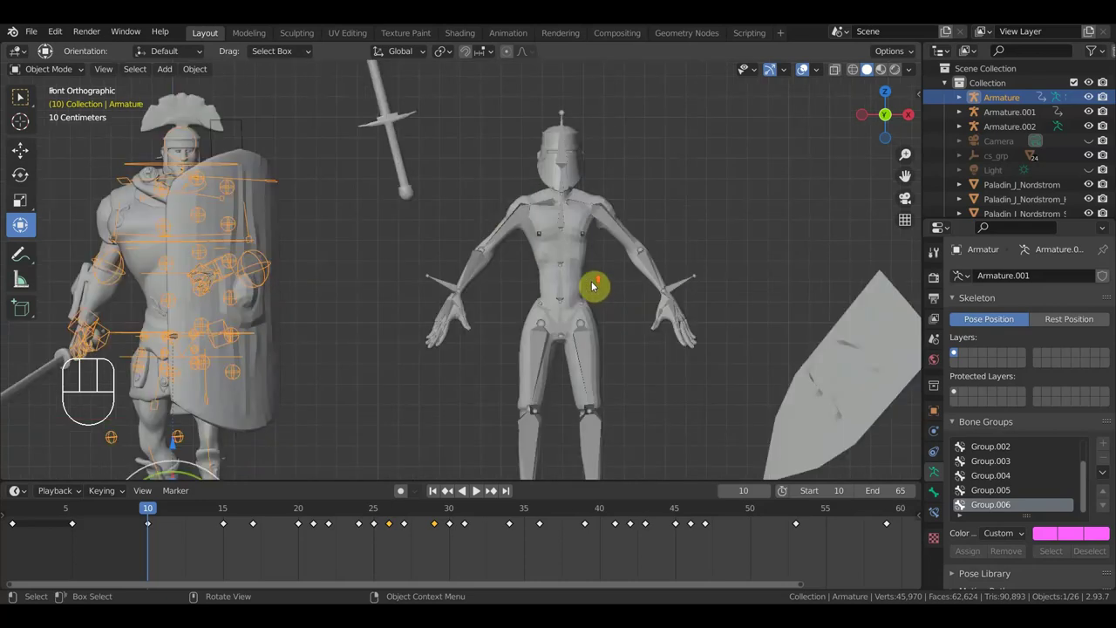
Inspect the paladin with its body mesh selected, then hide Armature and Armature.001.
{"action": "left_click_drag", "start_coordinate": [716, 286], "coordinate": [601, 220]}
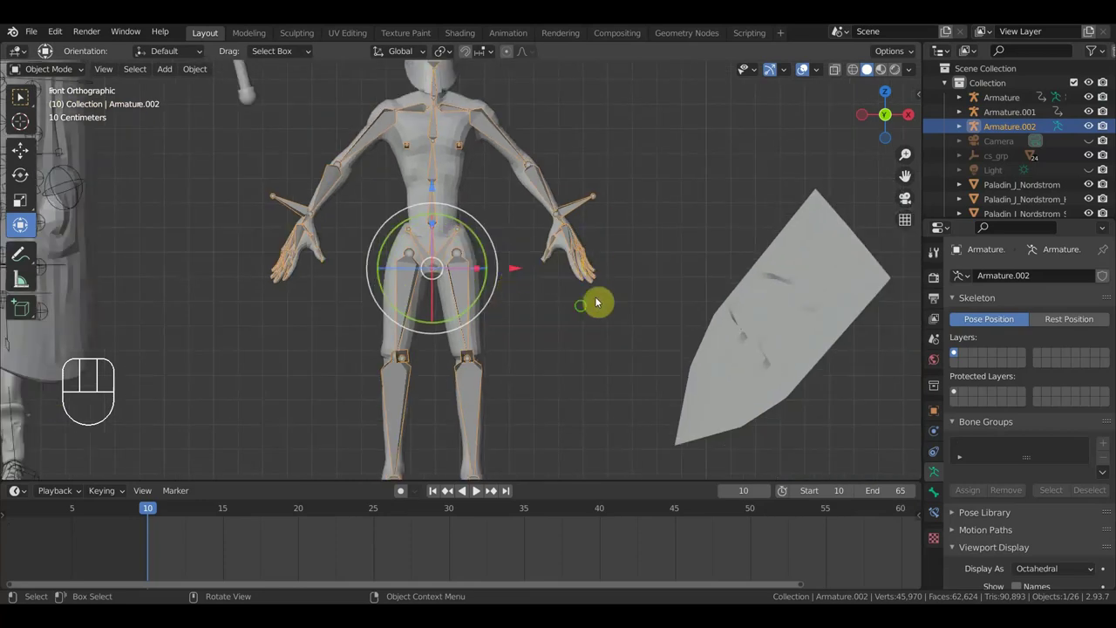
{"action": "left_click_drag", "start_coordinate": [585, 313], "coordinate": [646, 274]}
{"action": "middle_click", "coordinate": [598, 329]}
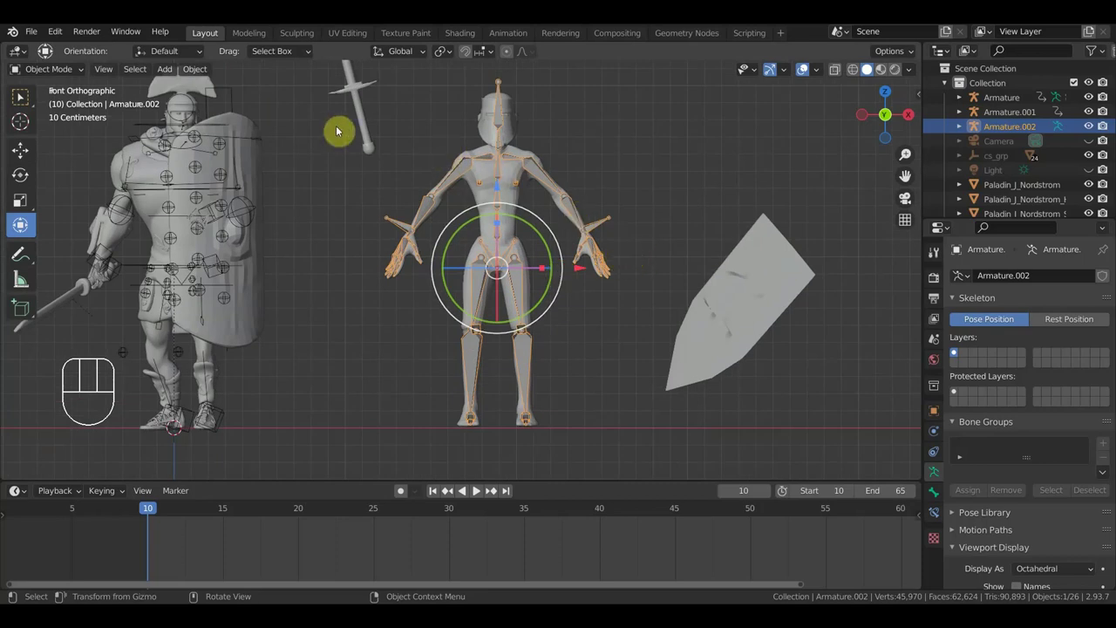
{"action": "left_click", "coordinate": [395, 149]}
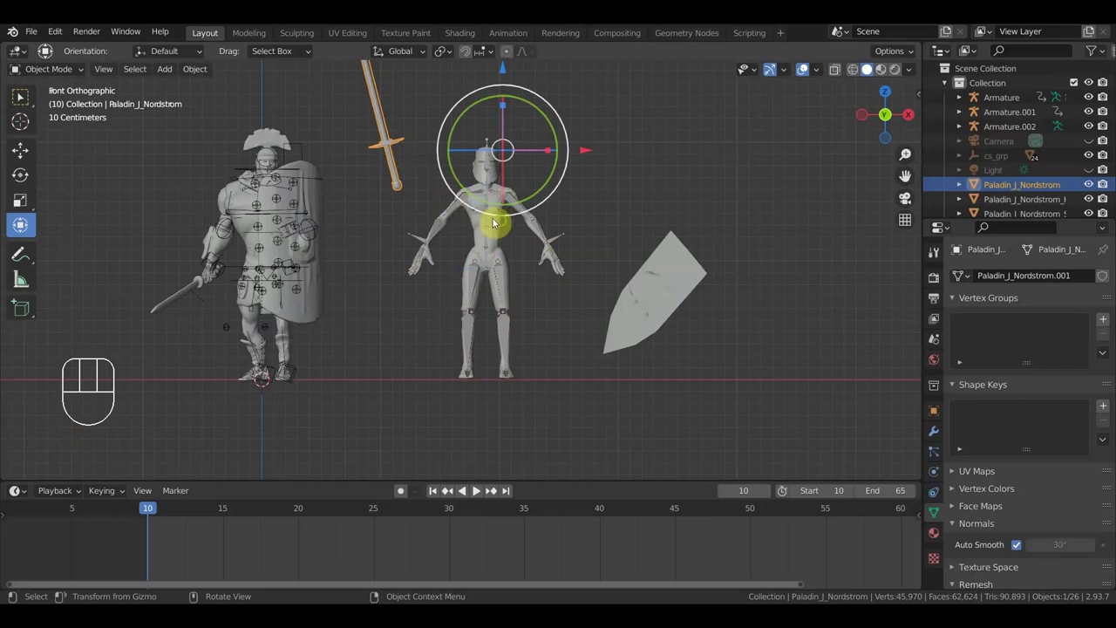
{"action": "left_click_drag", "start_coordinate": [504, 224], "coordinate": [548, 229]}
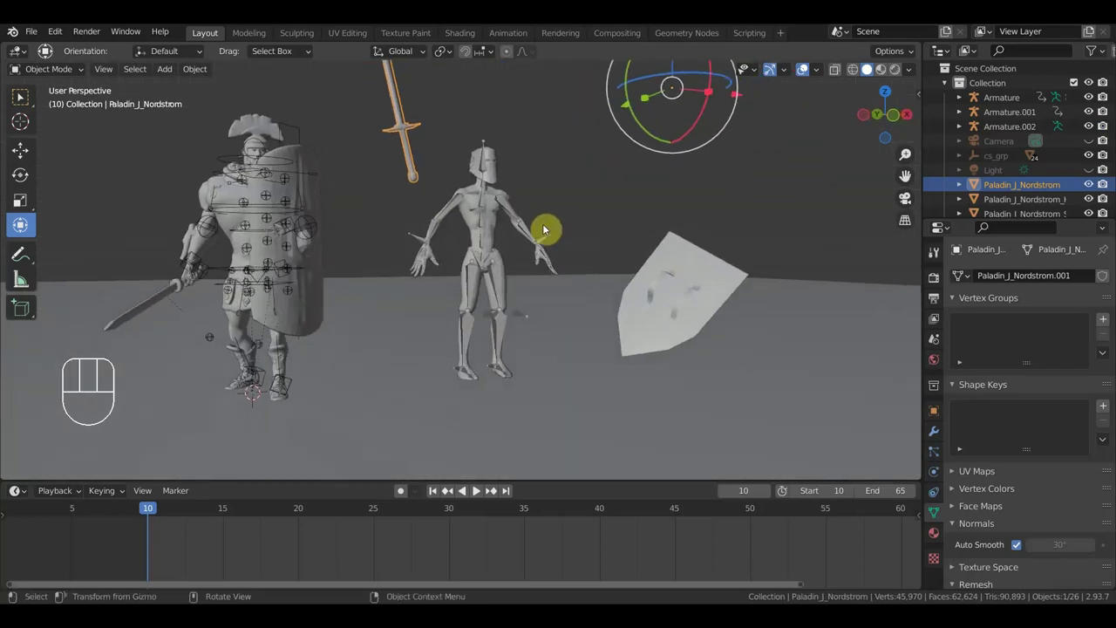
{"action": "key", "text": "KP_3"}
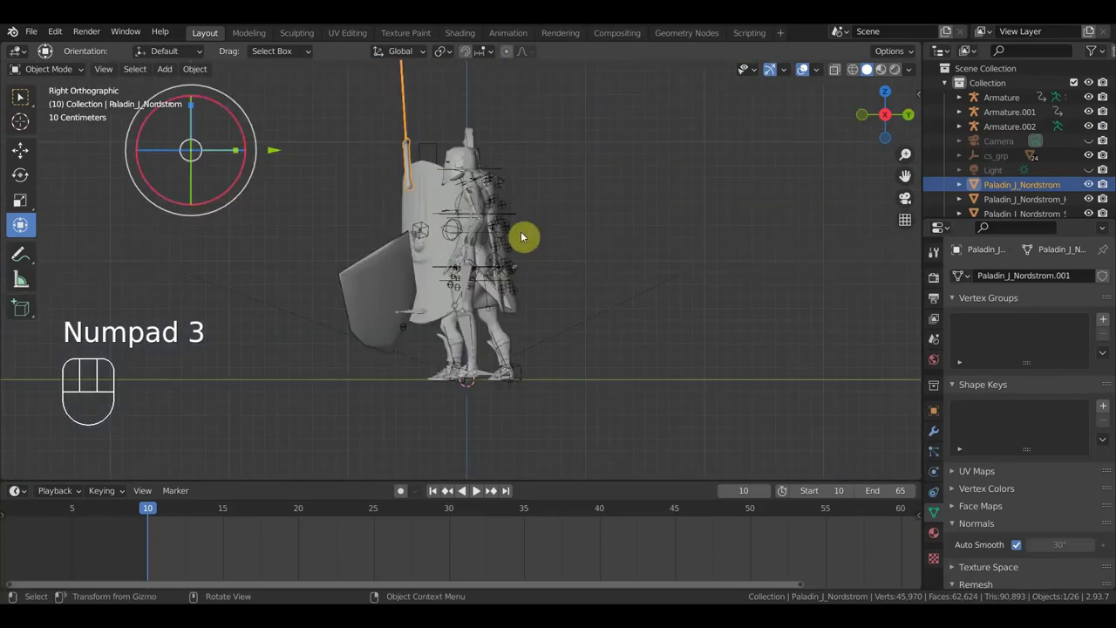
{"action": "key", "text": "KP_1"}
{"action": "left_click_drag", "start_coordinate": [367, 384], "coordinate": [222, 140]}
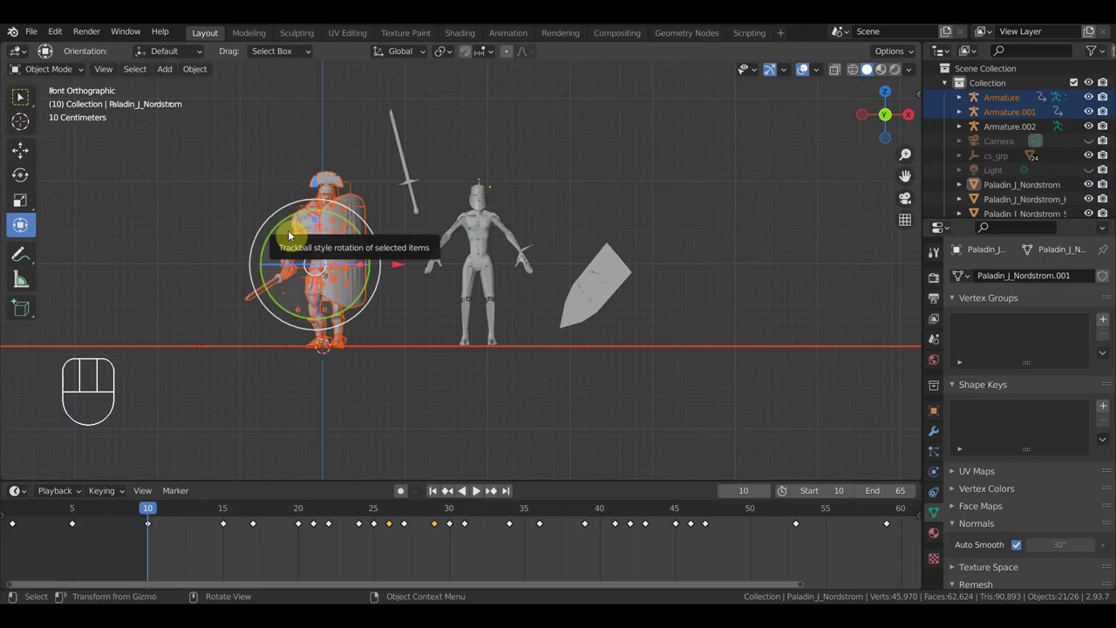
{"action": "key", "text": "h"}
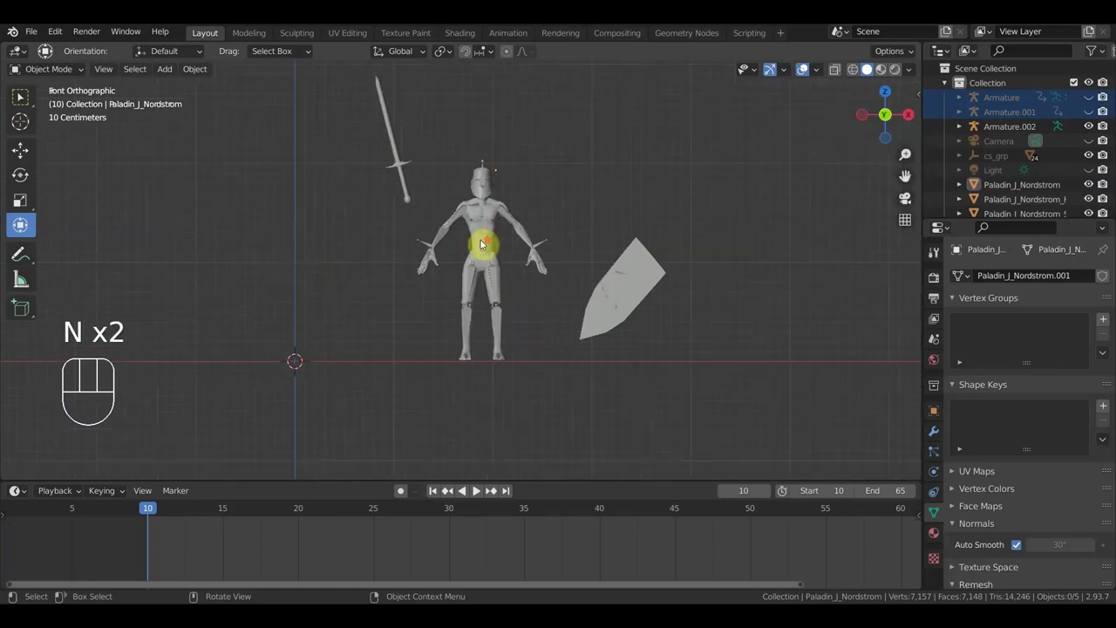
Rotate the sword horizontal at the paladin's hand from a side view.
{"action": "left_click", "coordinate": [407, 176]}
{"action": "left_click_drag", "start_coordinate": [451, 188], "coordinate": [587, 198]}
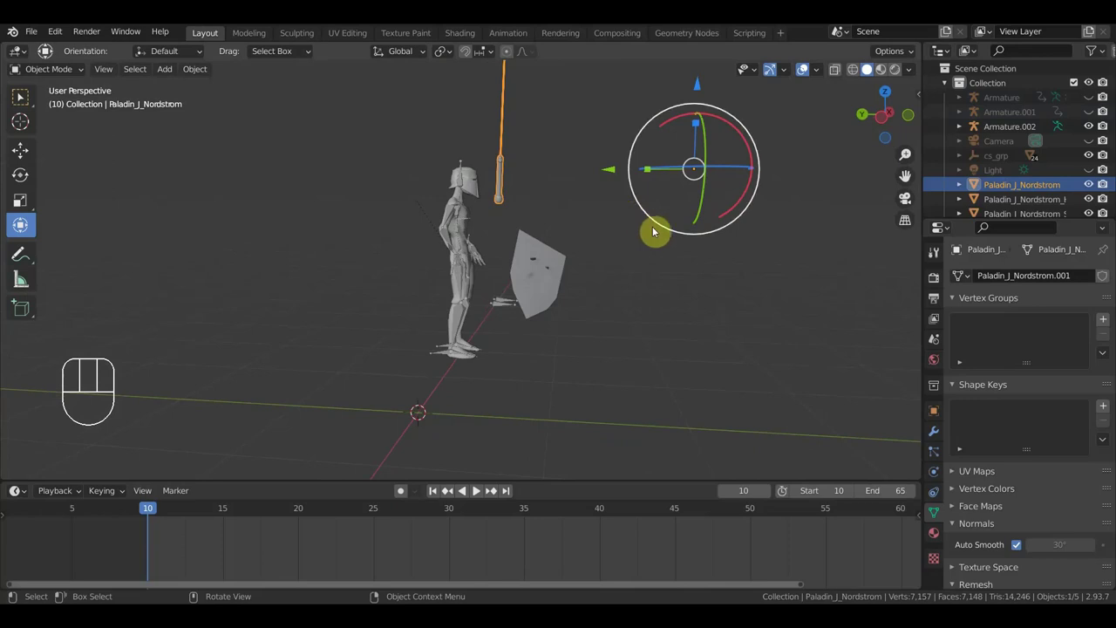
{"action": "key", "text": "r"}
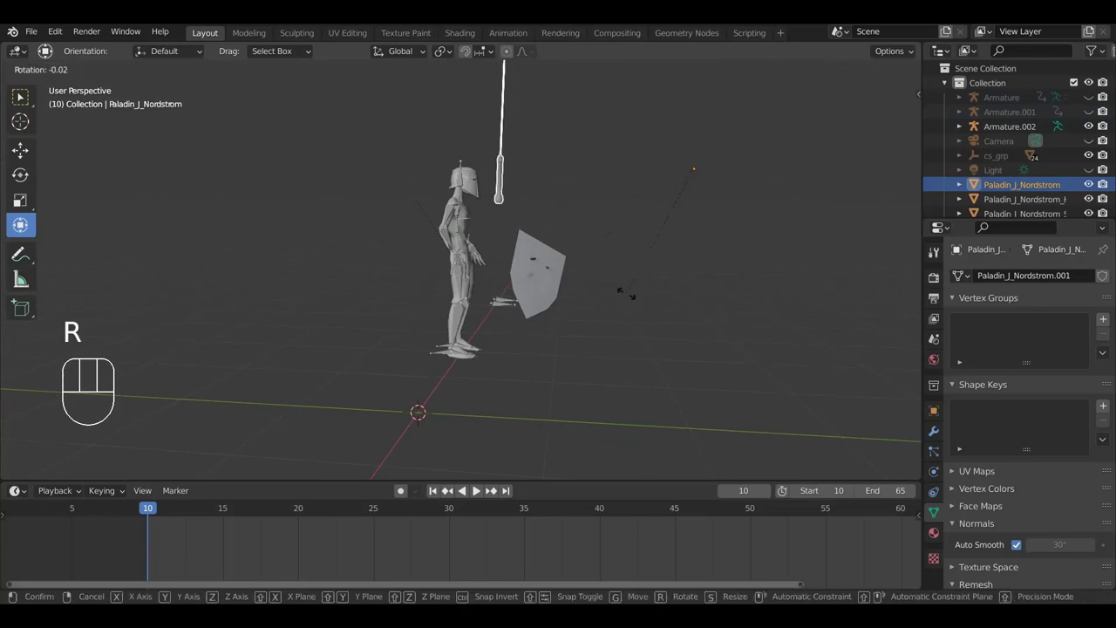
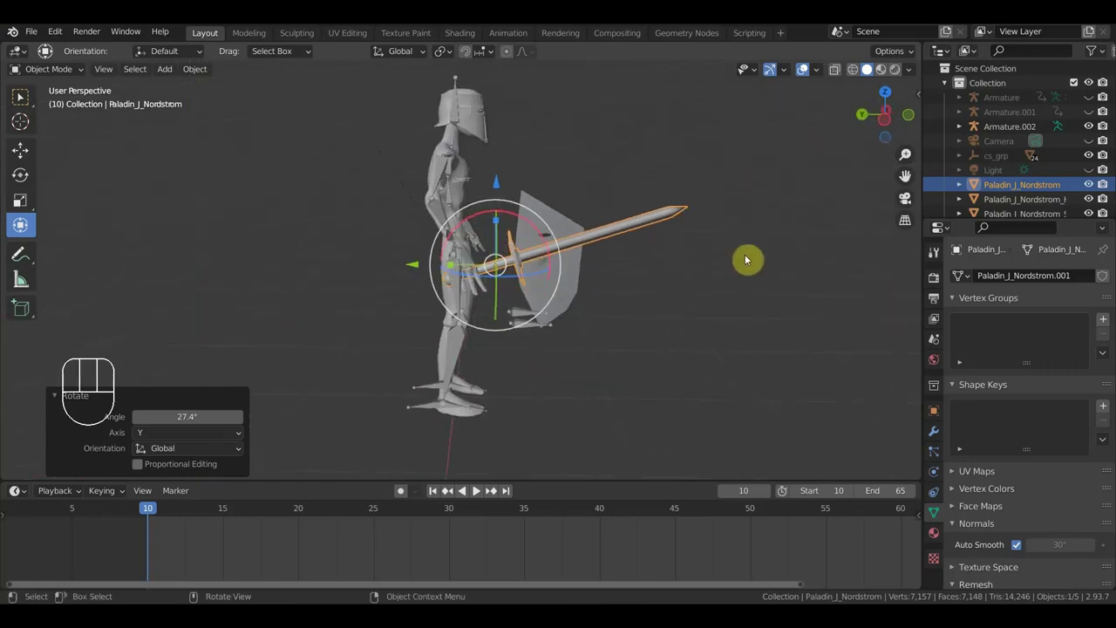
Turn the shield upright onto its edge beside the paladin.
{"action": "key", "text": "g"}
{"action": "left_click", "coordinate": [727, 278]}
{"action": "scroll", "scroll_direction": "up", "scroll_amount": 3}
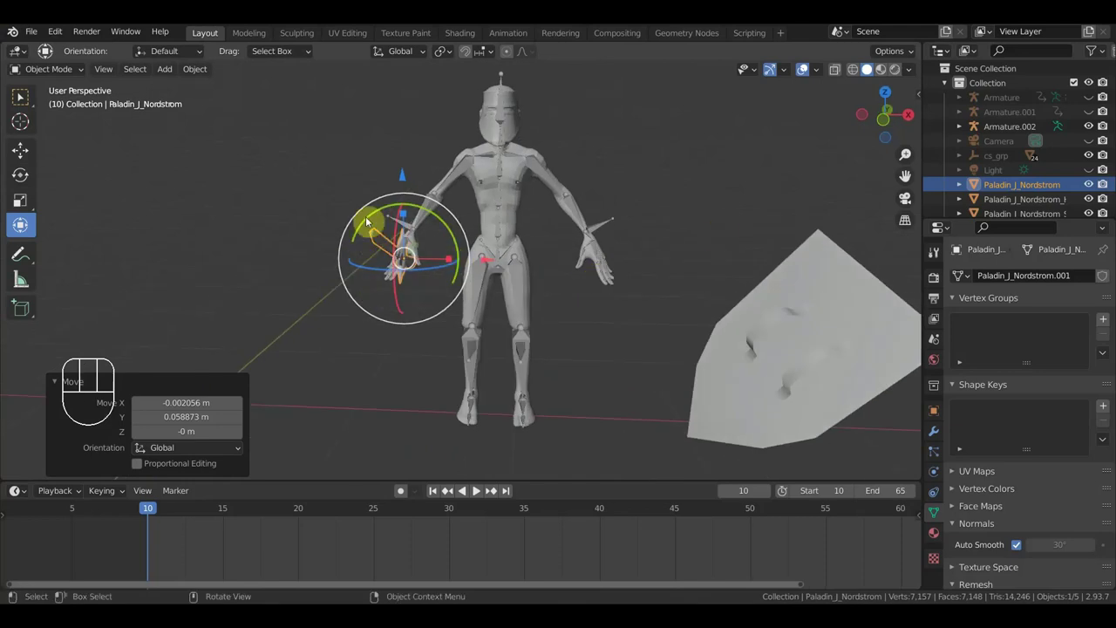
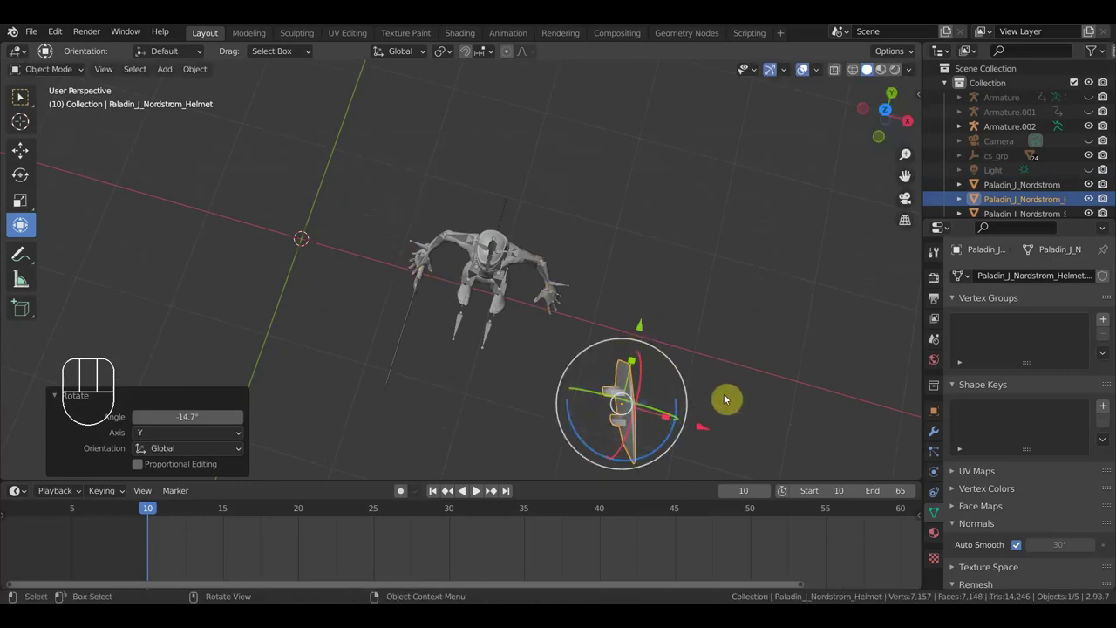
Move the shield to the left hand and the sword into the right hand.
{"action": "key", "text": "g"}
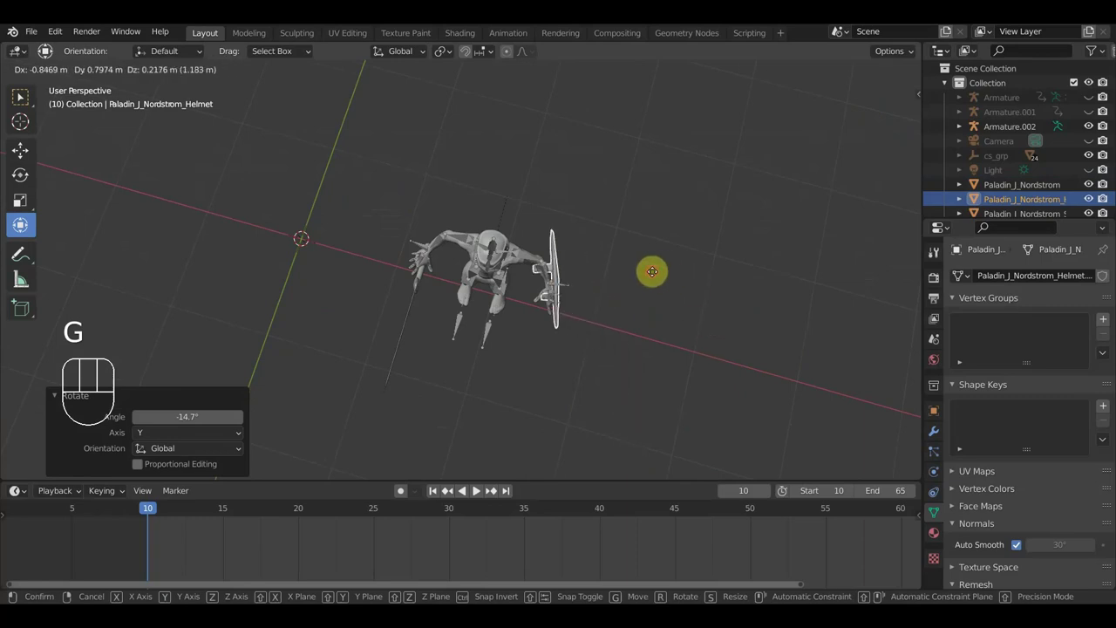
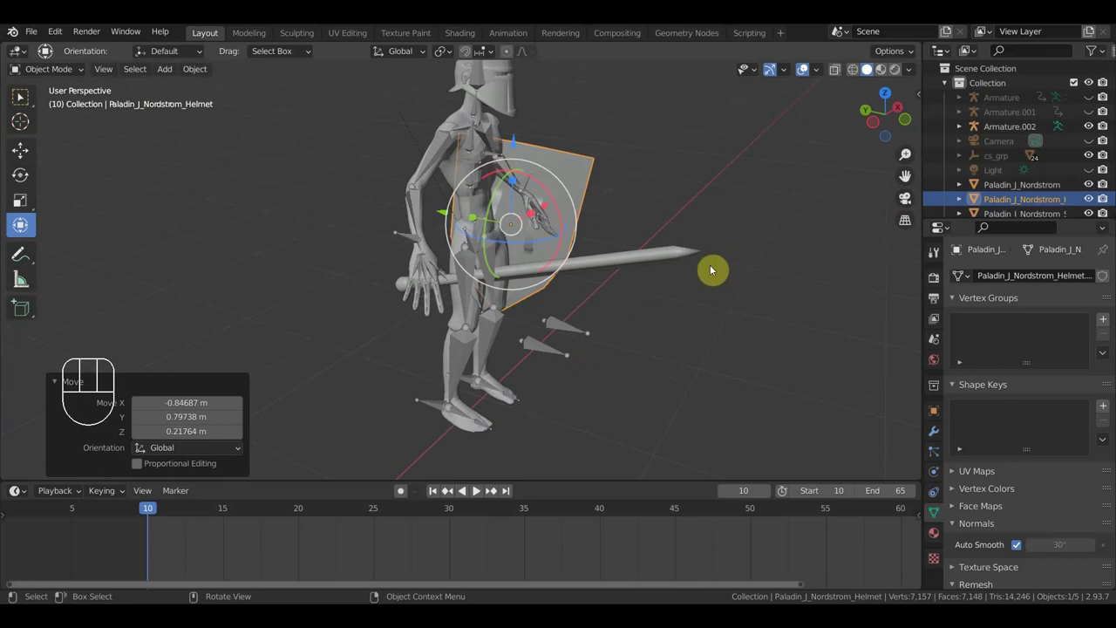
{"action": "key", "text": "g"}
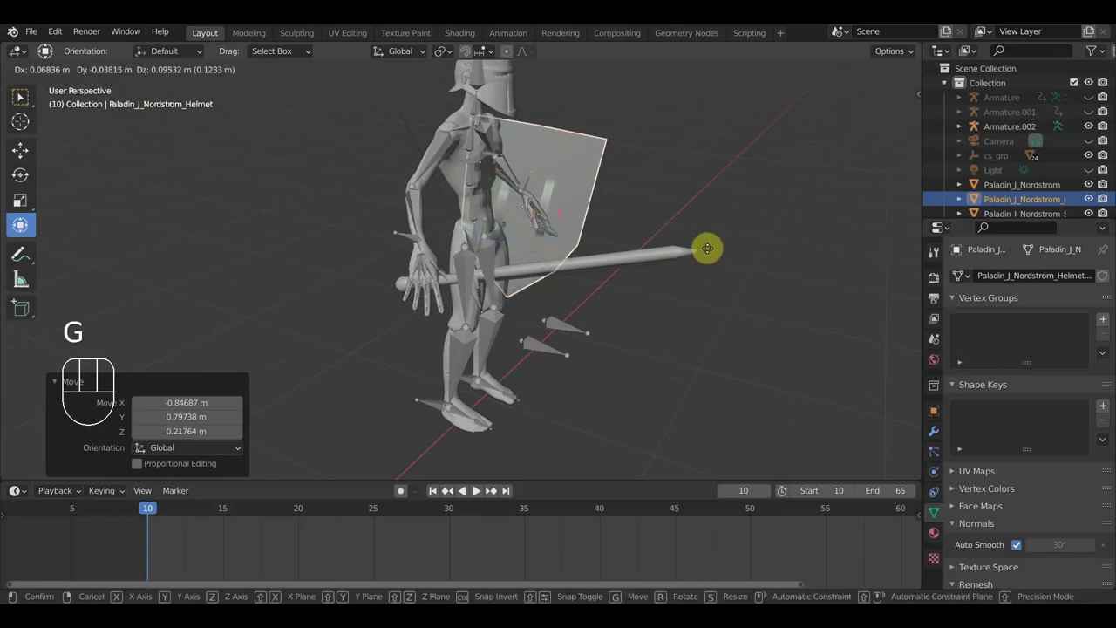
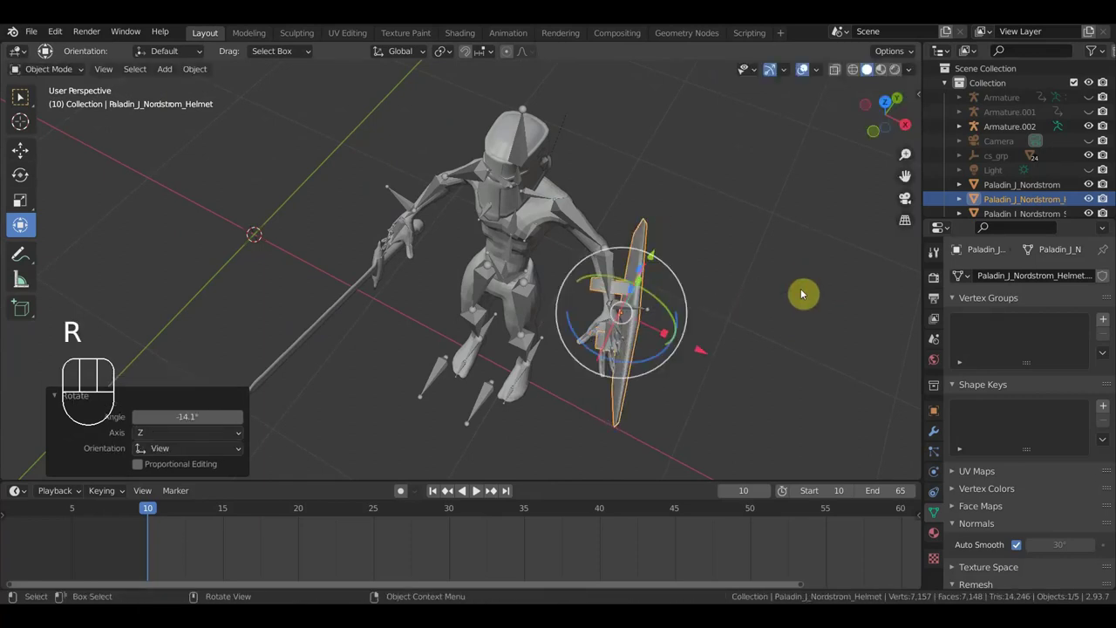
{"action": "key", "text": "g"}
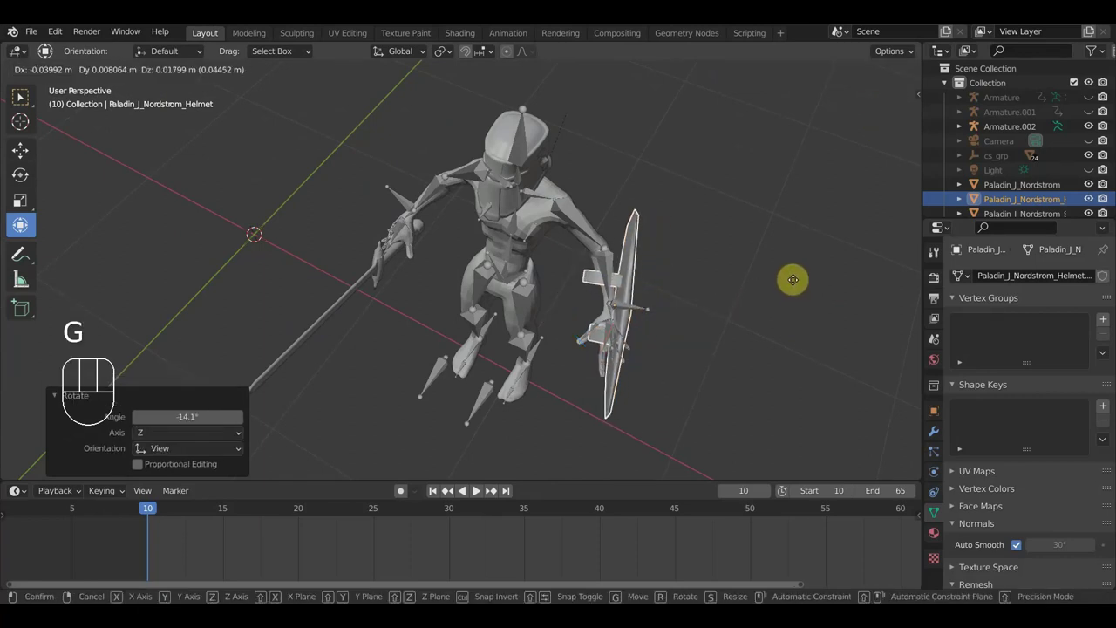
{"action": "left_click", "coordinate": [797, 286]}
Check the placement from the front and above, then nudge the shield against the hand.
{"action": "left_click_drag", "start_coordinate": [818, 275], "coordinate": [868, 205]}
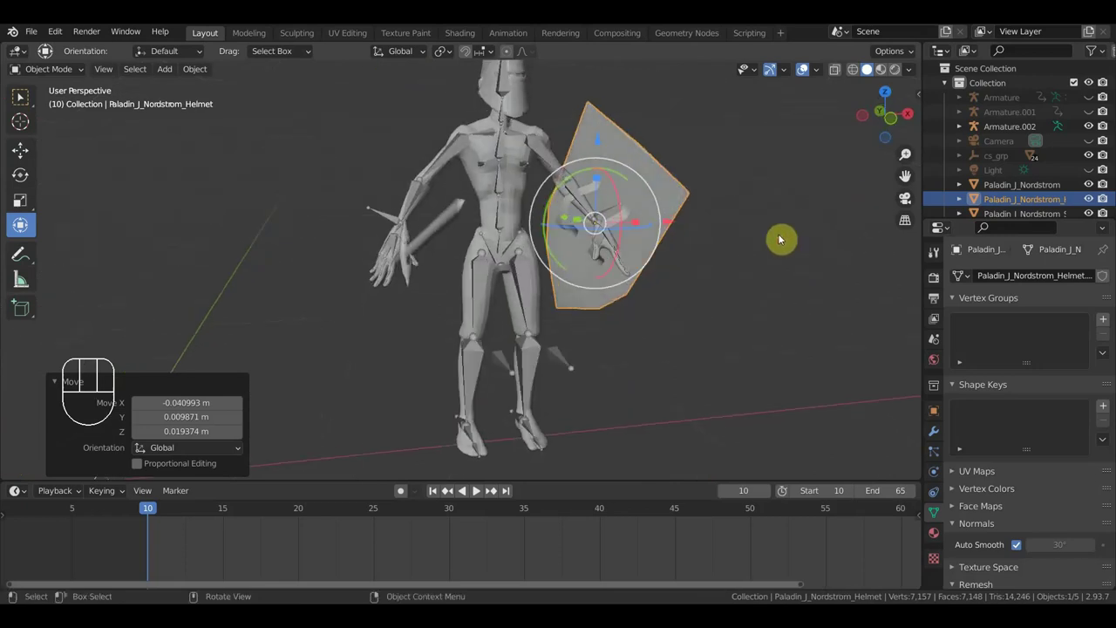
{"action": "left_click_drag", "start_coordinate": [798, 197], "coordinate": [812, 191]}
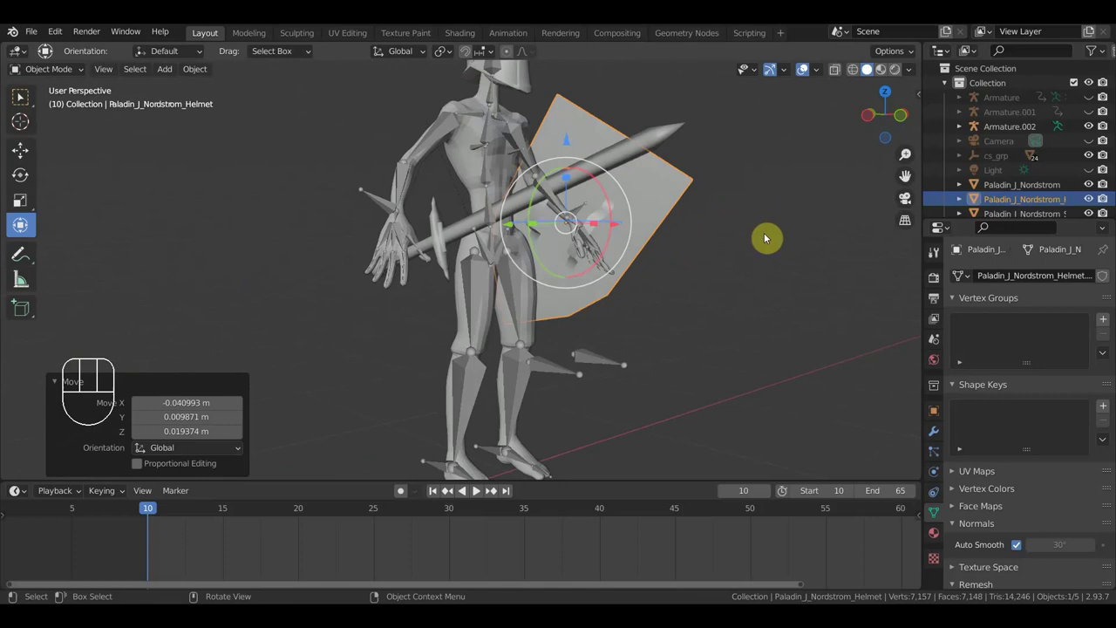
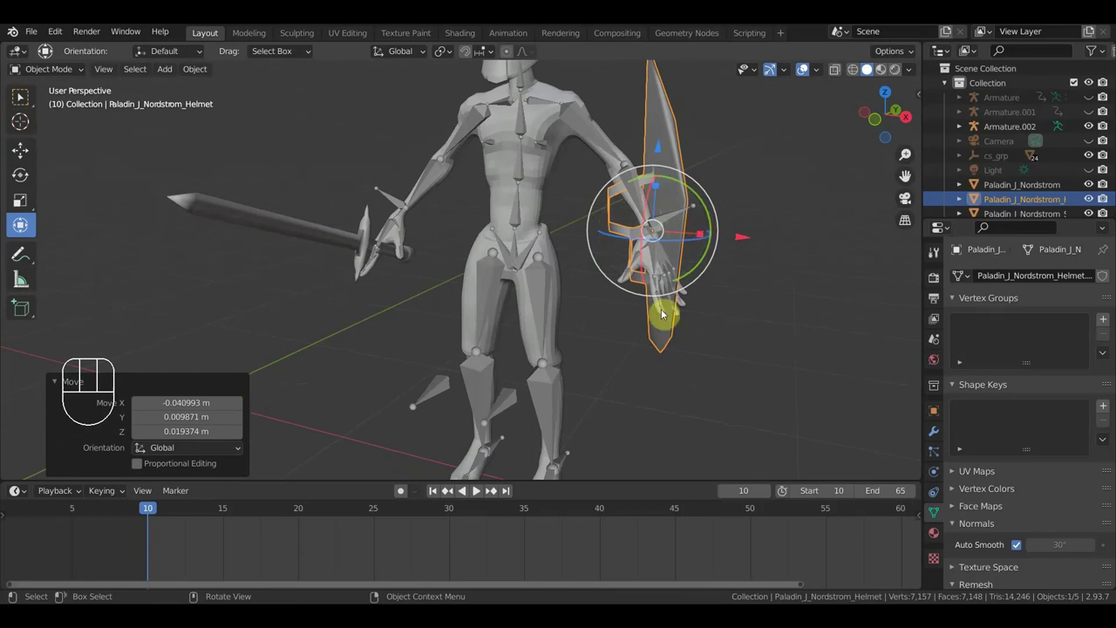
{"action": "scroll", "scroll_direction": "up", "scroll_amount": 3}
{"action": "left_click_drag", "start_coordinate": [739, 295], "coordinate": [712, 347]}
{"action": "left_click_drag", "start_coordinate": [760, 341], "coordinate": [764, 355]}
{"action": "key", "text": "g"}
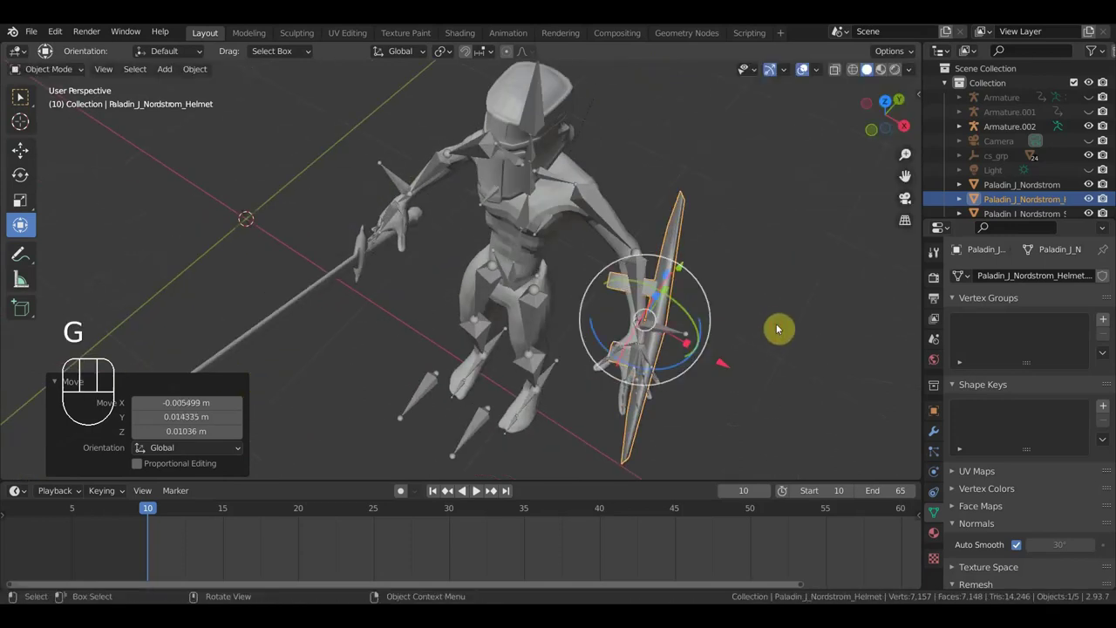
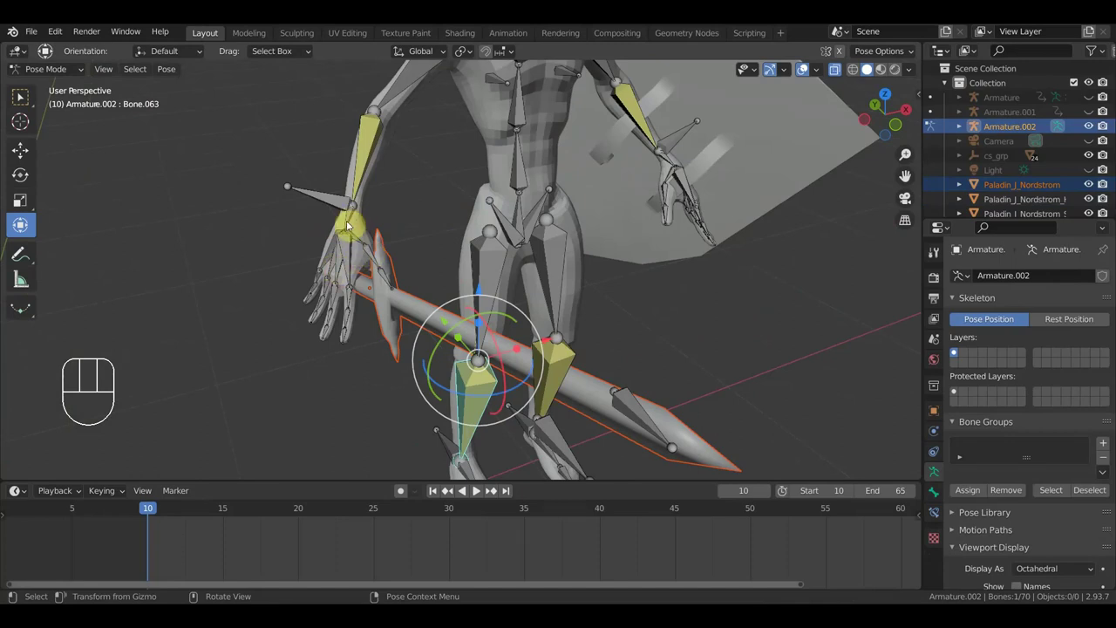
Parent the sword to the paladin's hand bone with Ctrl+P > Bone.
{"action": "left_click_drag", "start_coordinate": [379, 249], "coordinate": [406, 241]}
{"action": "left_click", "coordinate": [376, 224]}
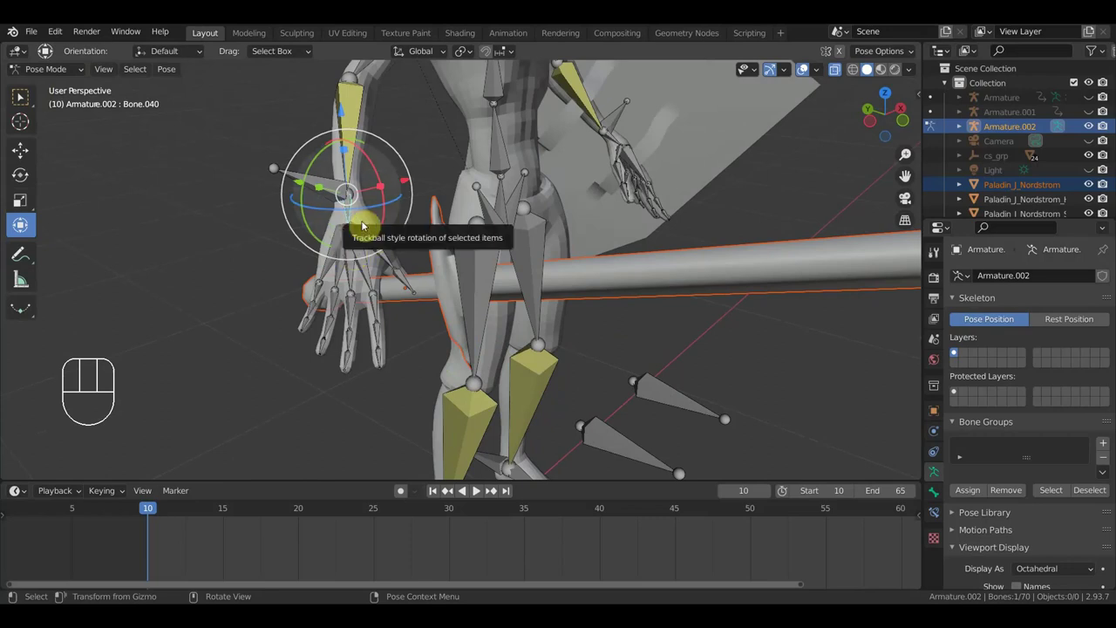
{"action": "key", "text": "ctrl+p"}
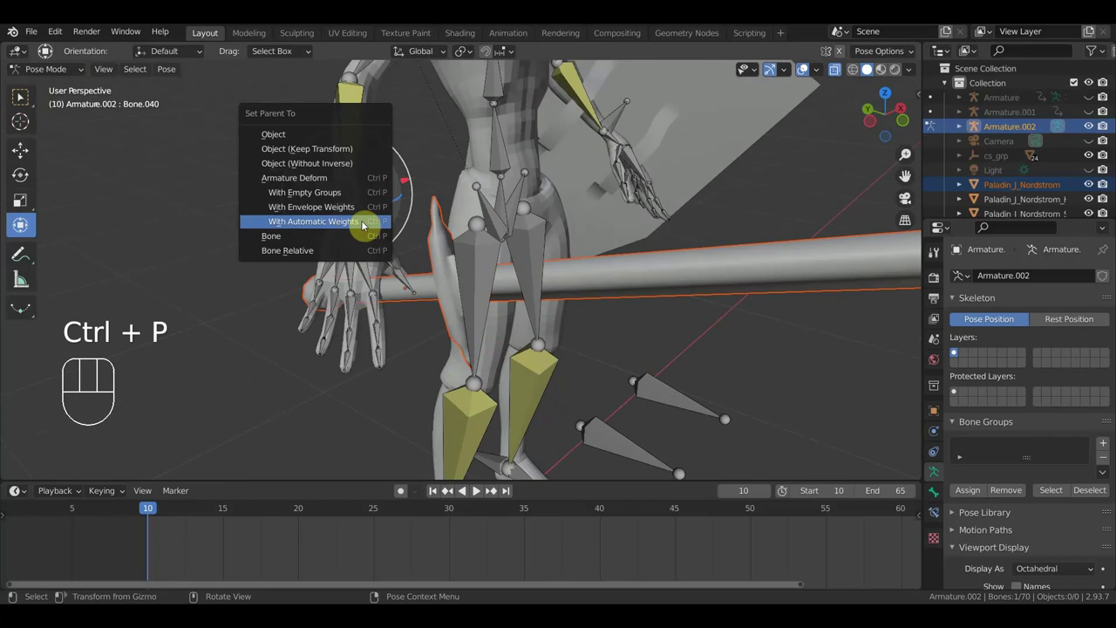
{"action": "left_click_drag", "start_coordinate": [421, 305], "coordinate": [350, 294]}
{"action": "left_click_drag", "start_coordinate": [404, 212], "coordinate": [445, 220]}
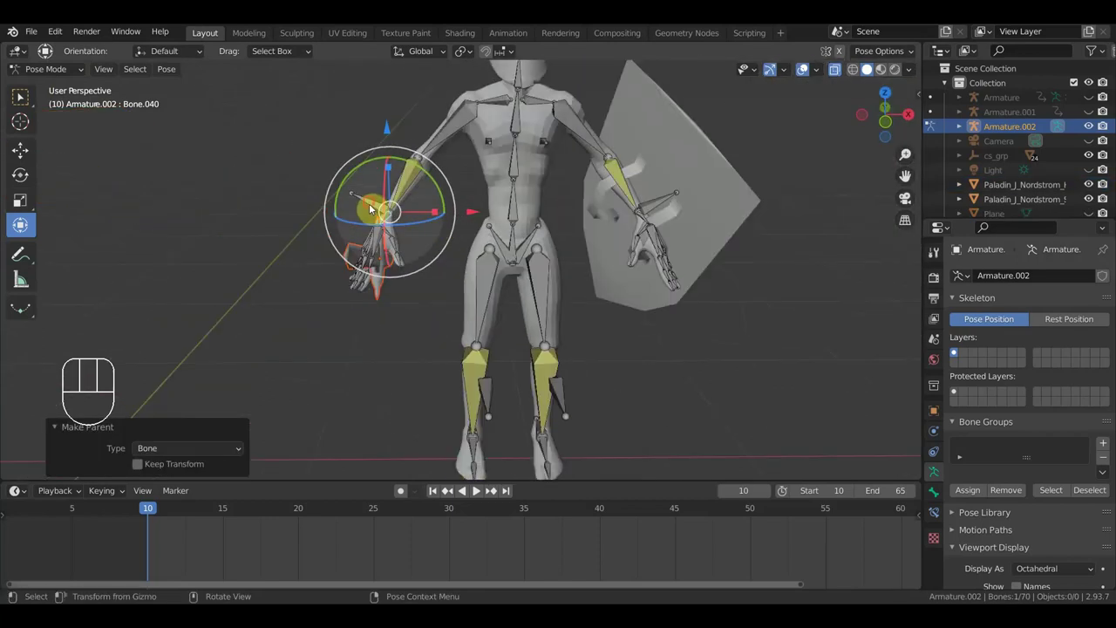
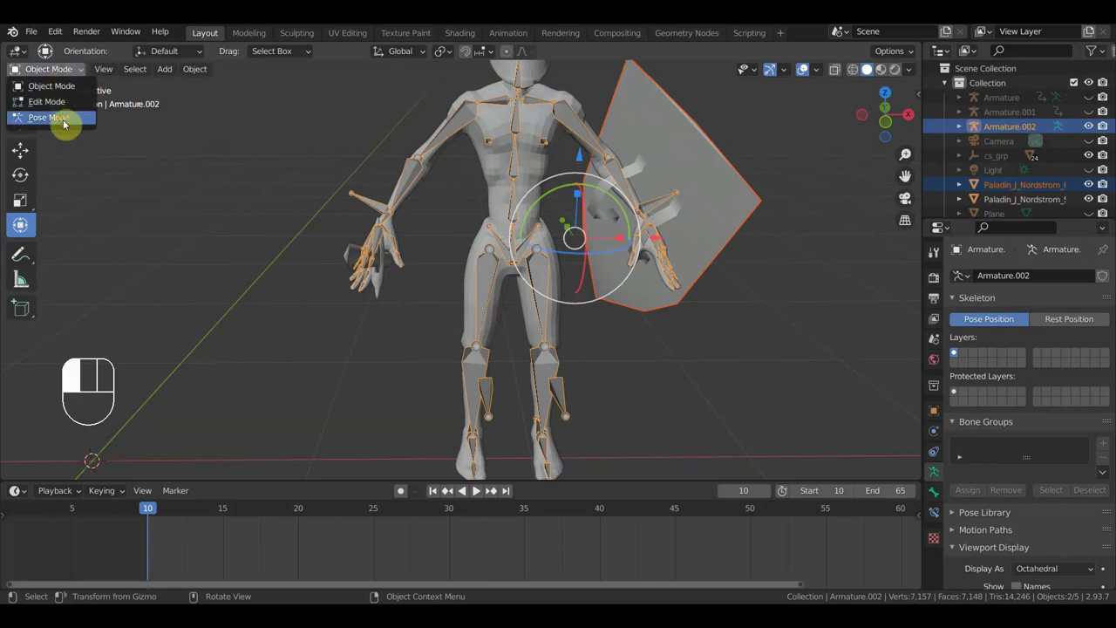
In Pose Mode, parent the shield to the forearm bone.
{"action": "left_click_drag", "start_coordinate": [676, 215], "coordinate": [604, 236]}
{"action": "left_click_drag", "start_coordinate": [607, 196], "coordinate": [605, 197]}
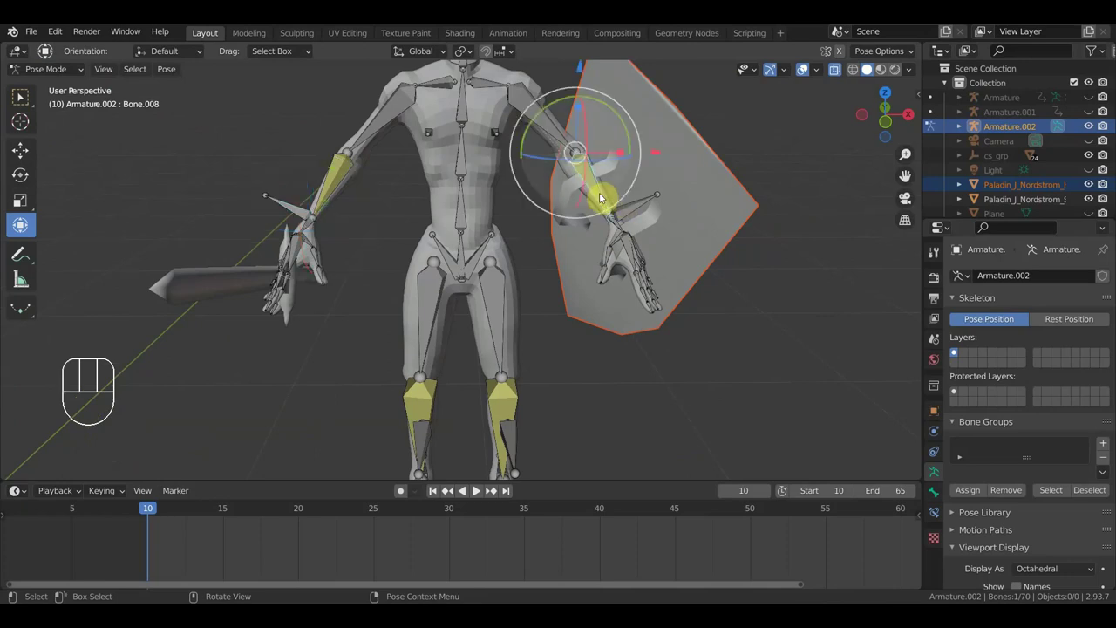
{"action": "key", "text": "ctrl+p"}
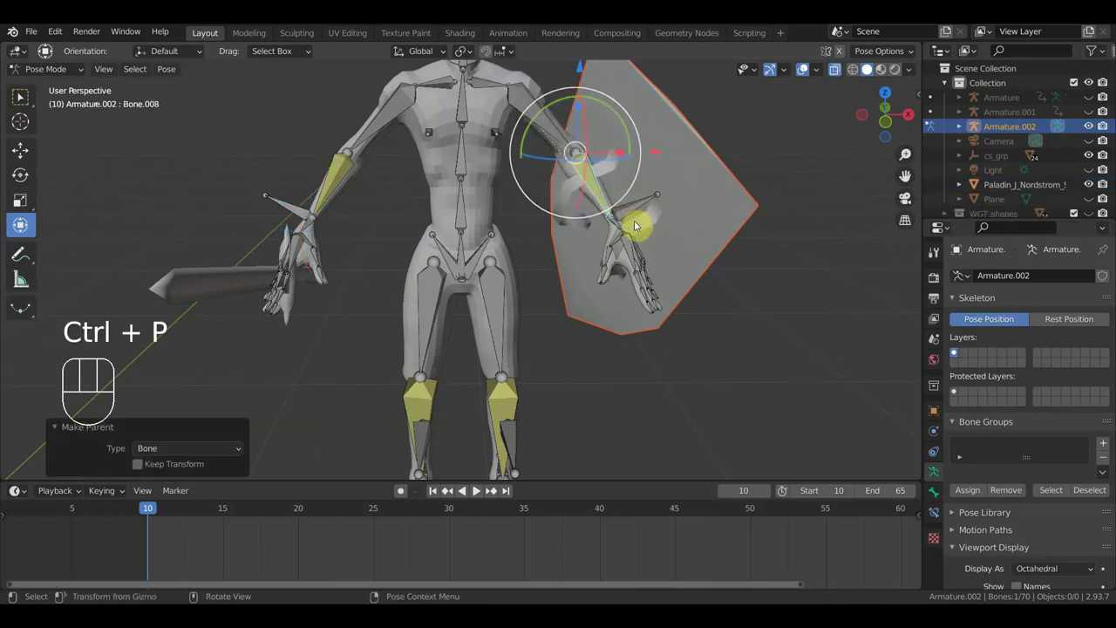
Rotate the wrist bone so the hand rests against the inside of the shield.
{"action": "left_click_drag", "start_coordinate": [639, 205], "coordinate": [747, 260]}
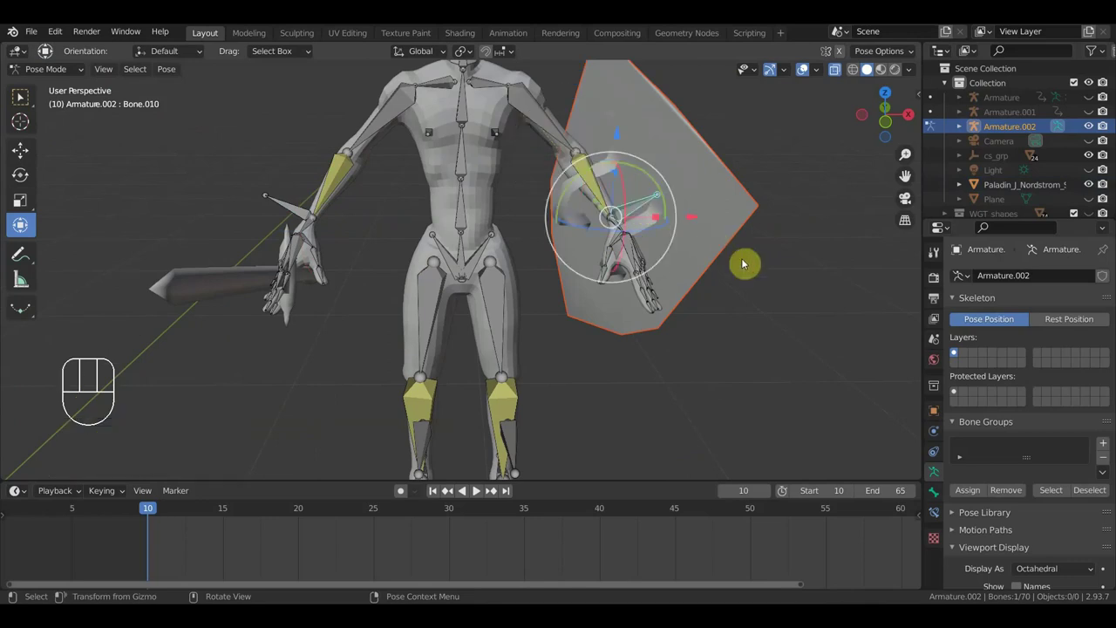
{"action": "key", "text": "g"}
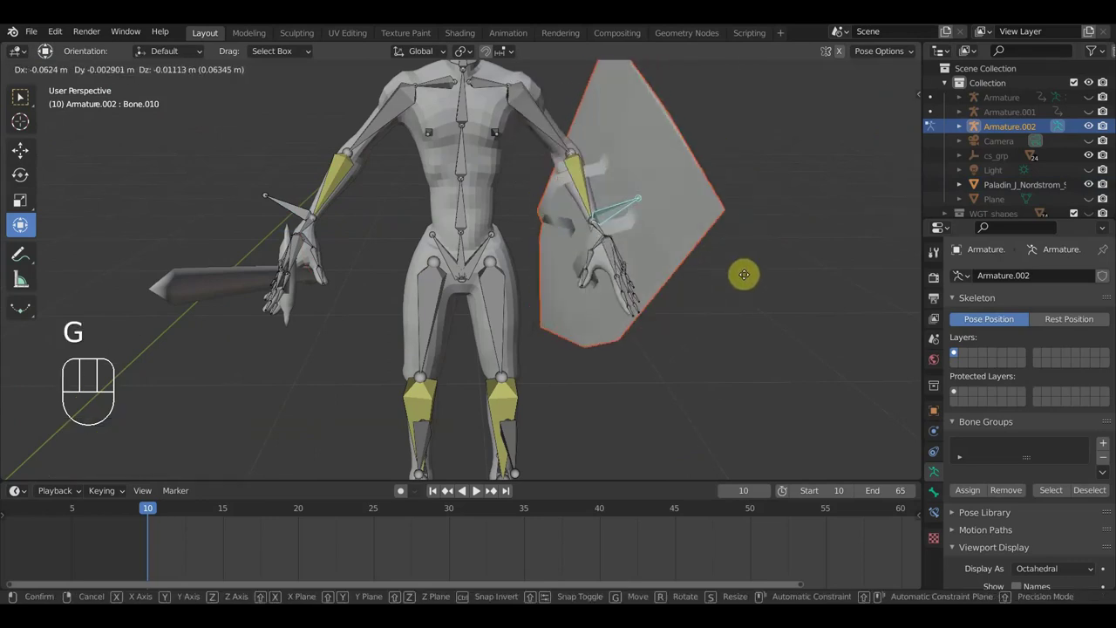
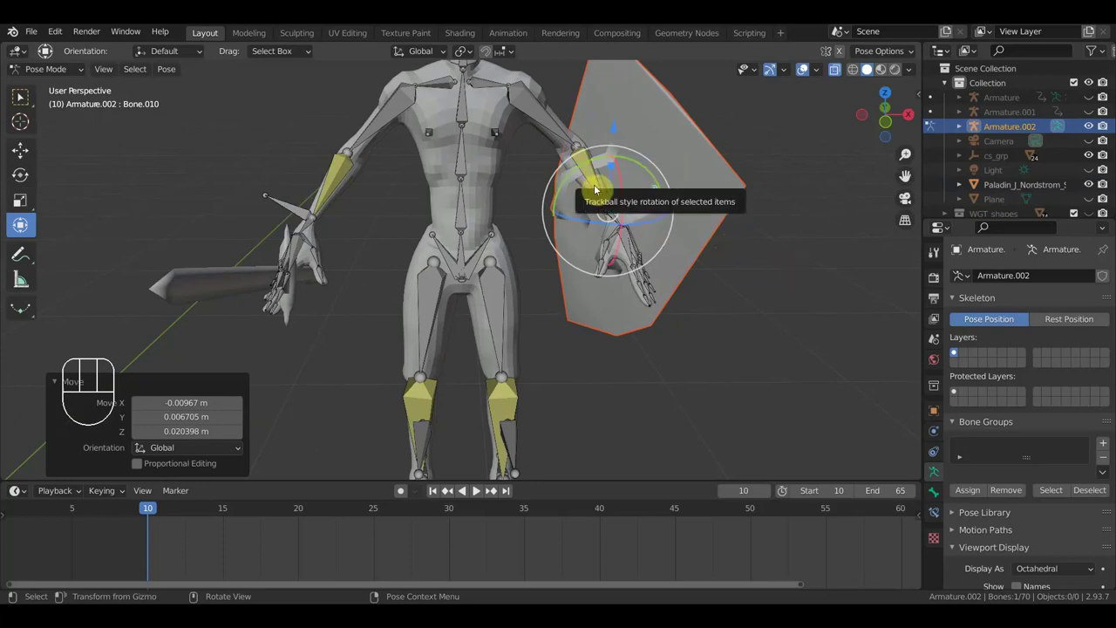
{"action": "key", "text": "ctrl+z"}
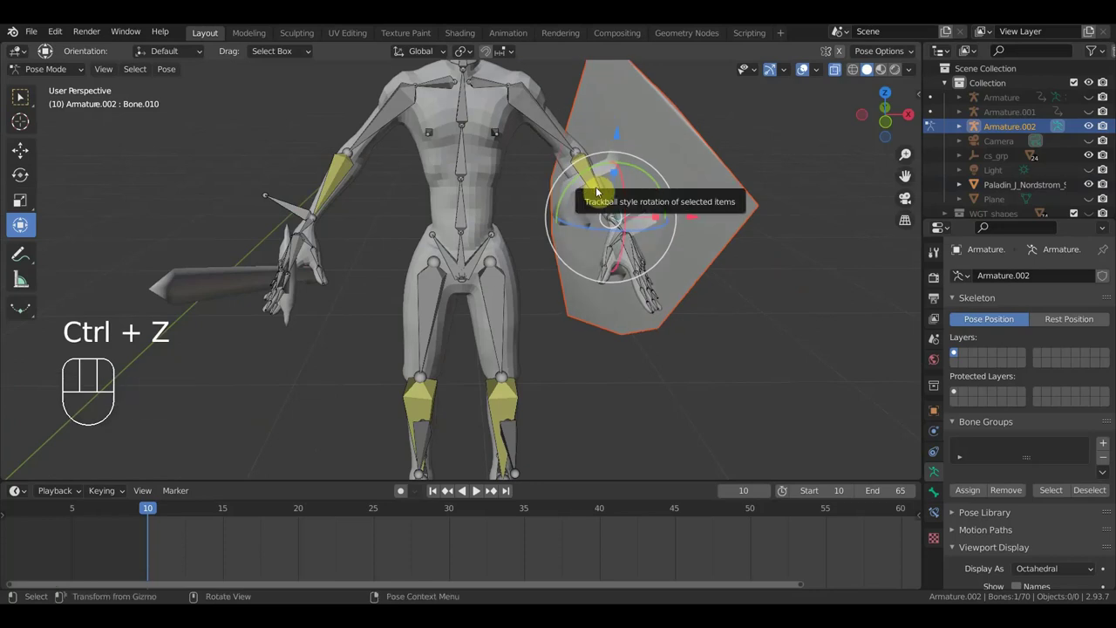
{"action": "left_click_drag", "start_coordinate": [661, 264], "coordinate": [677, 276]}
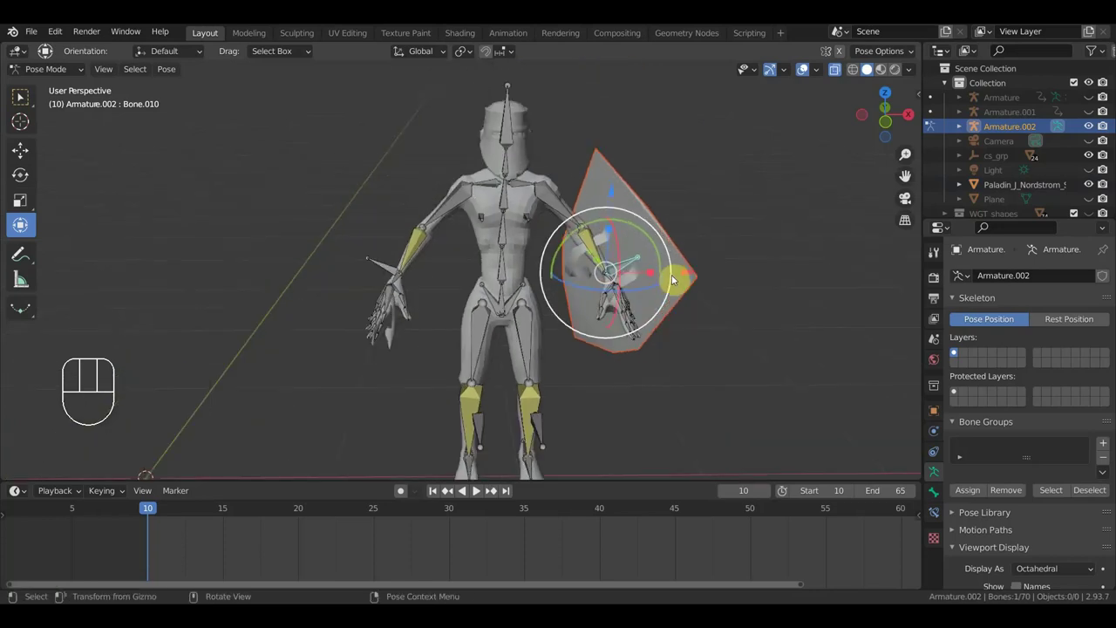
{"action": "key", "text": "KP_1"}
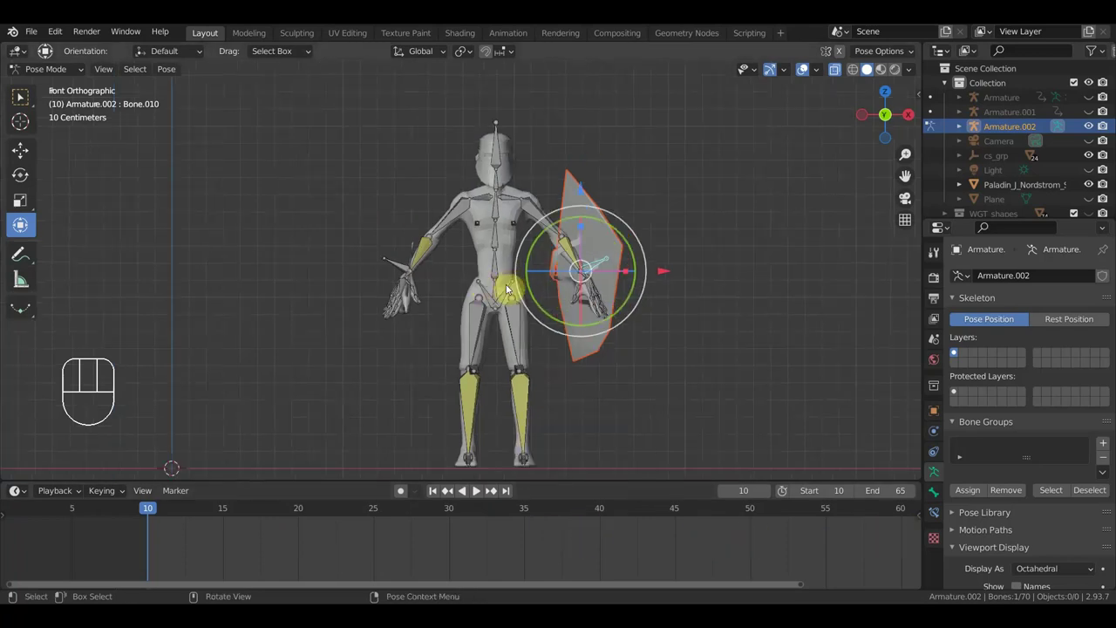
Select three finger bones of the paladin's sword hand.
{"action": "left_click_drag", "start_coordinate": [23, 224], "coordinate": [23, 224]}
{"action": "middle_click", "coordinate": [23, 224]}
{"action": "left_click_drag", "start_coordinate": [23, 224], "coordinate": [23, 224]}
{"action": "middle_click", "coordinate": [23, 224]}
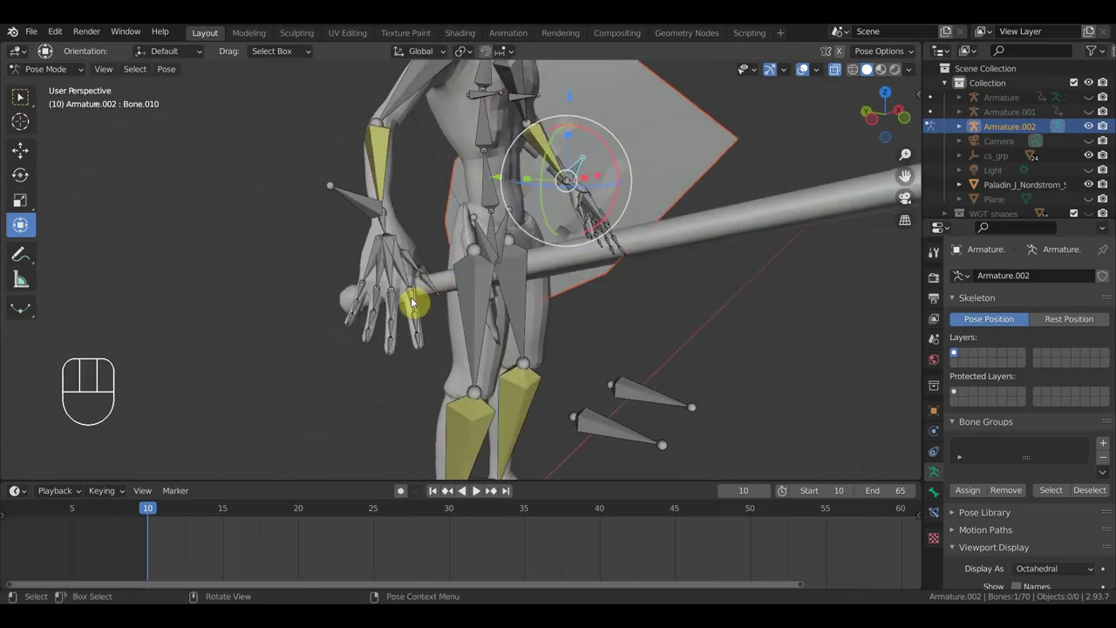
{"action": "left_click", "coordinate": [23, 224]}
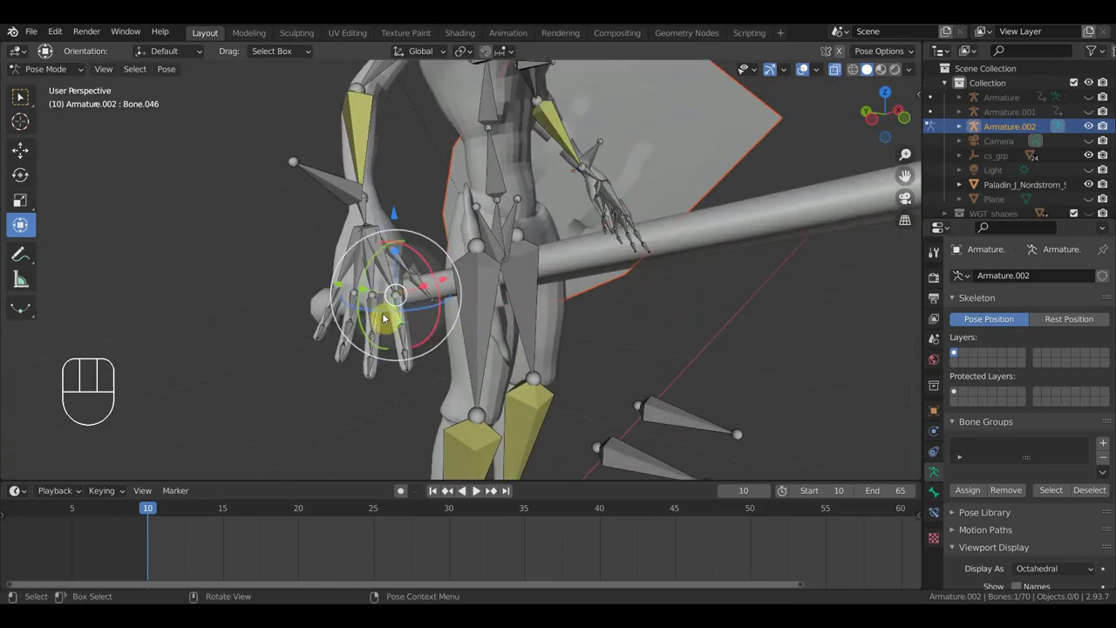
{"action": "left_click", "coordinate": [22, 224]}
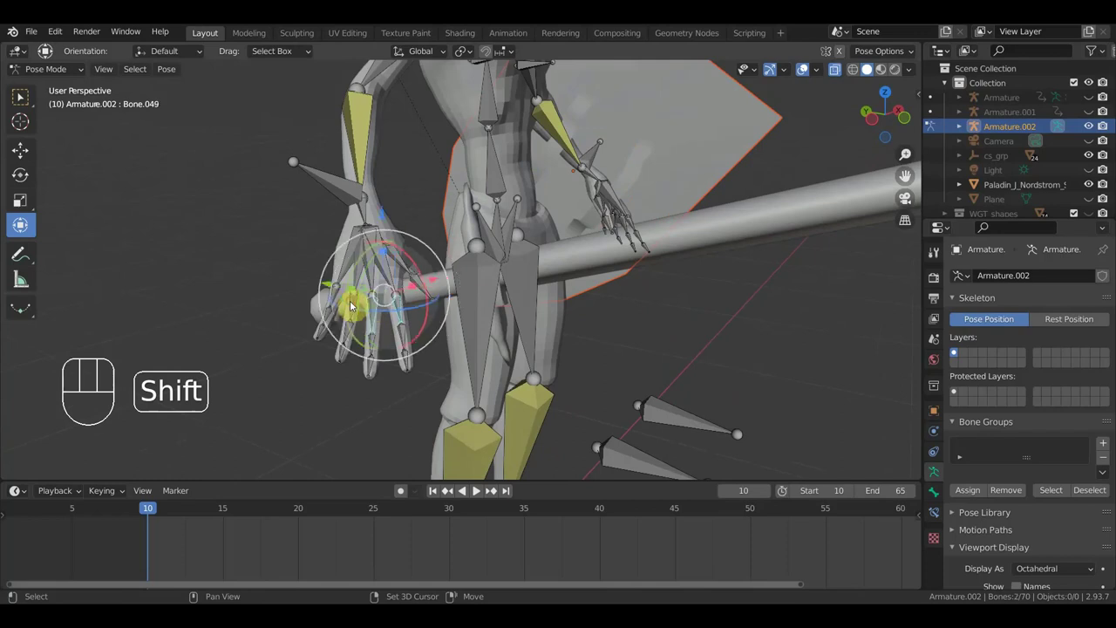
{"action": "left_click", "coordinate": [13, 151]}
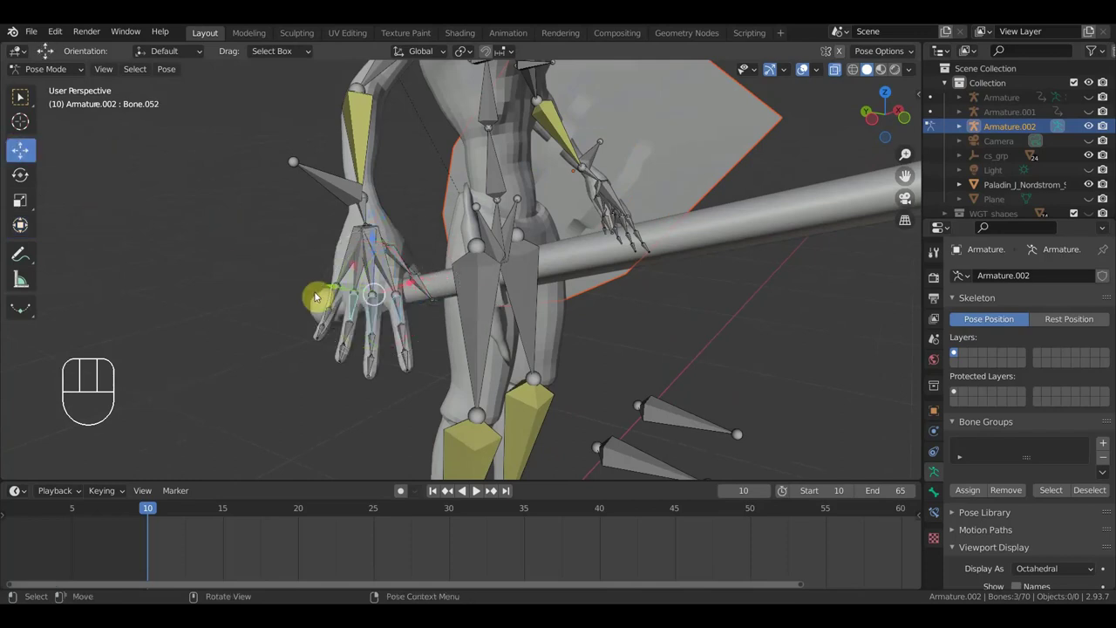
Curl the selected finger bones around the long sword grip.
{"action": "left_click_drag", "start_coordinate": [338, 299], "coordinate": [442, 323]}
{"action": "left_click_drag", "start_coordinate": [476, 325], "coordinate": [612, 304]}
{"action": "key", "text": "r"}
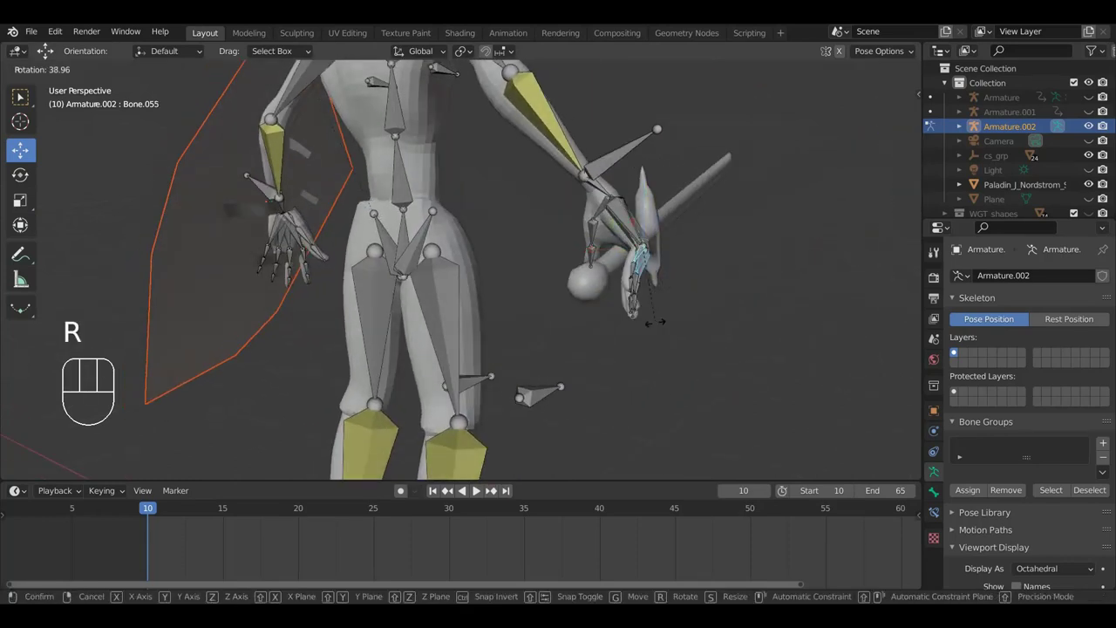
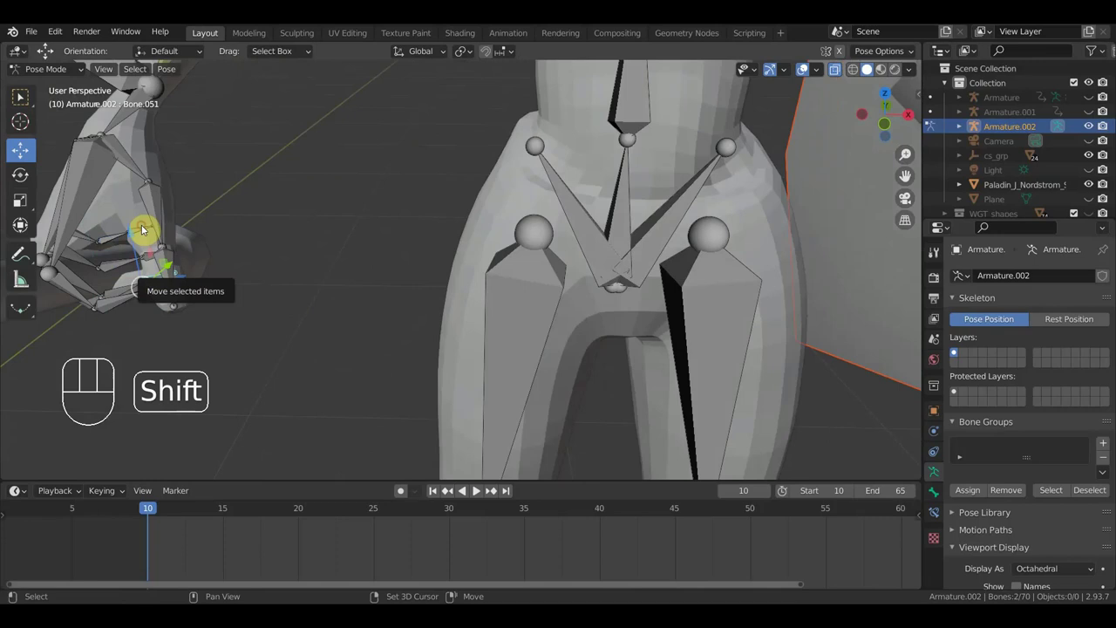
Rotate the first selected finger bones of the shield hand inward.
{"action": "left_click_drag", "start_coordinate": [285, 261], "coordinate": [290, 246]}
{"action": "left_click_drag", "start_coordinate": [173, 269], "coordinate": [184, 269]}
{"action": "left_click_drag", "start_coordinate": [129, 242], "coordinate": [313, 289]}
{"action": "left_click_drag", "start_coordinate": [303, 283], "coordinate": [294, 265]}
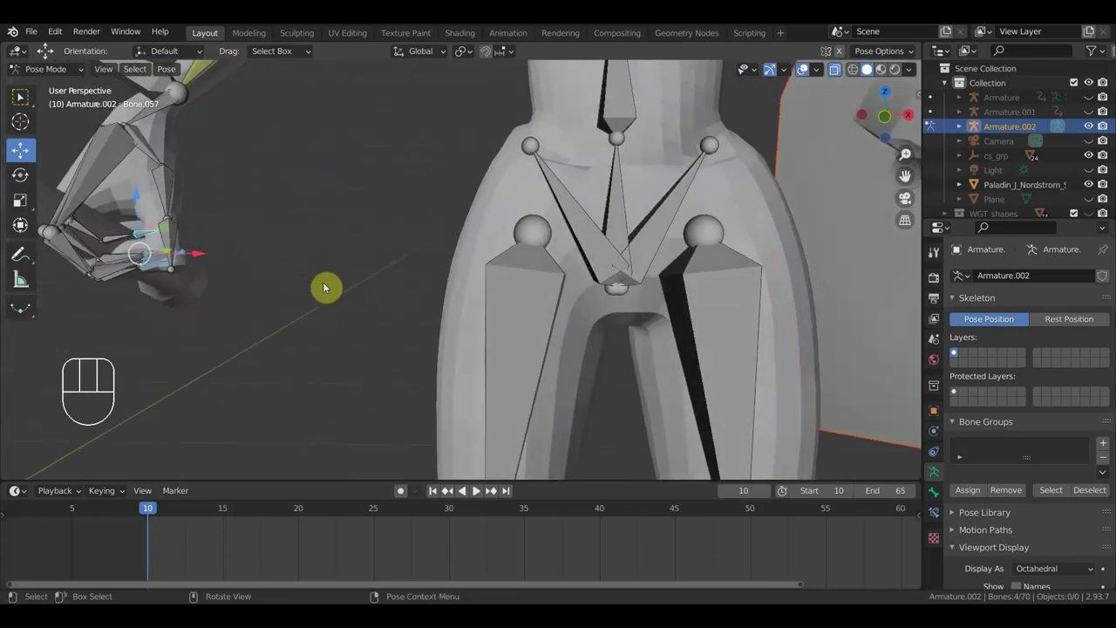
{"action": "key", "text": "r"}
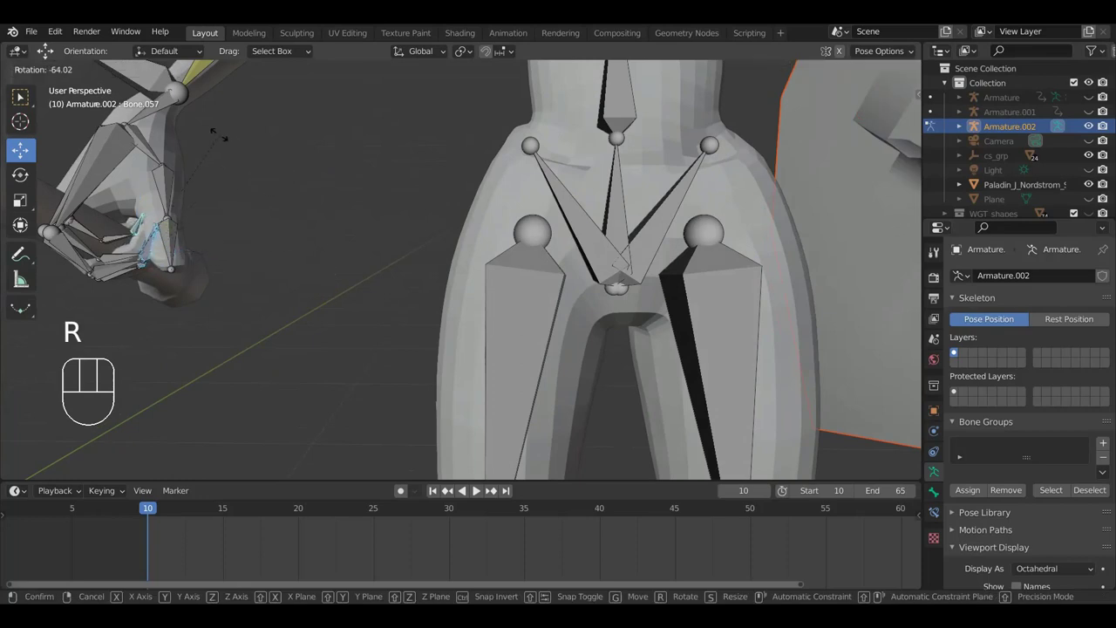
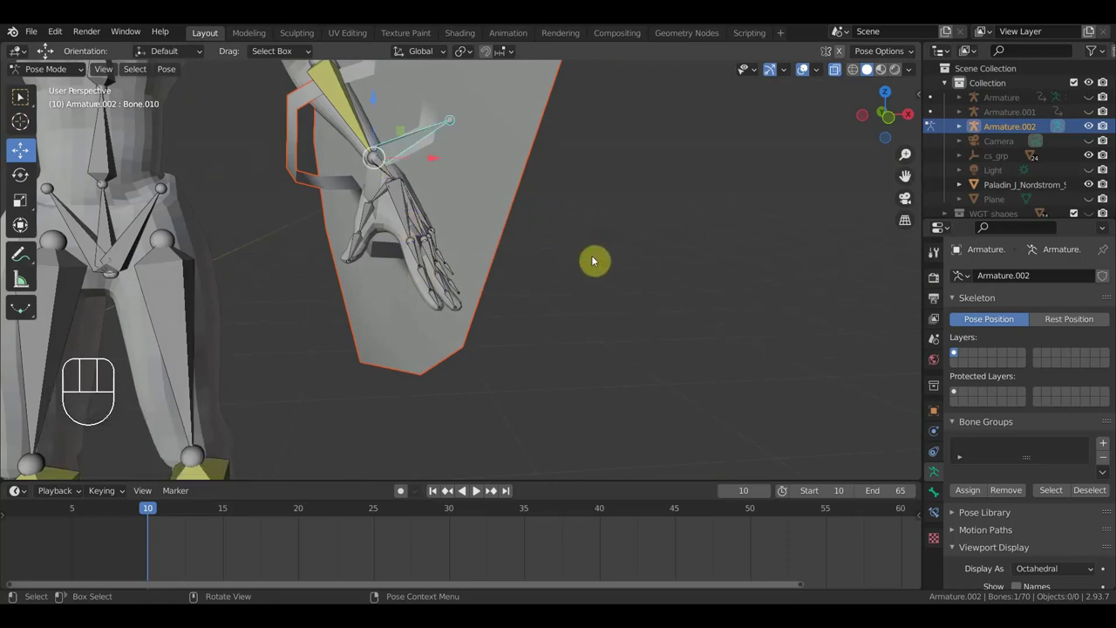
Bend the finger bones further inward, checking from the side and below.
{"action": "left_click_drag", "start_coordinate": [591, 258], "coordinate": [538, 205]}
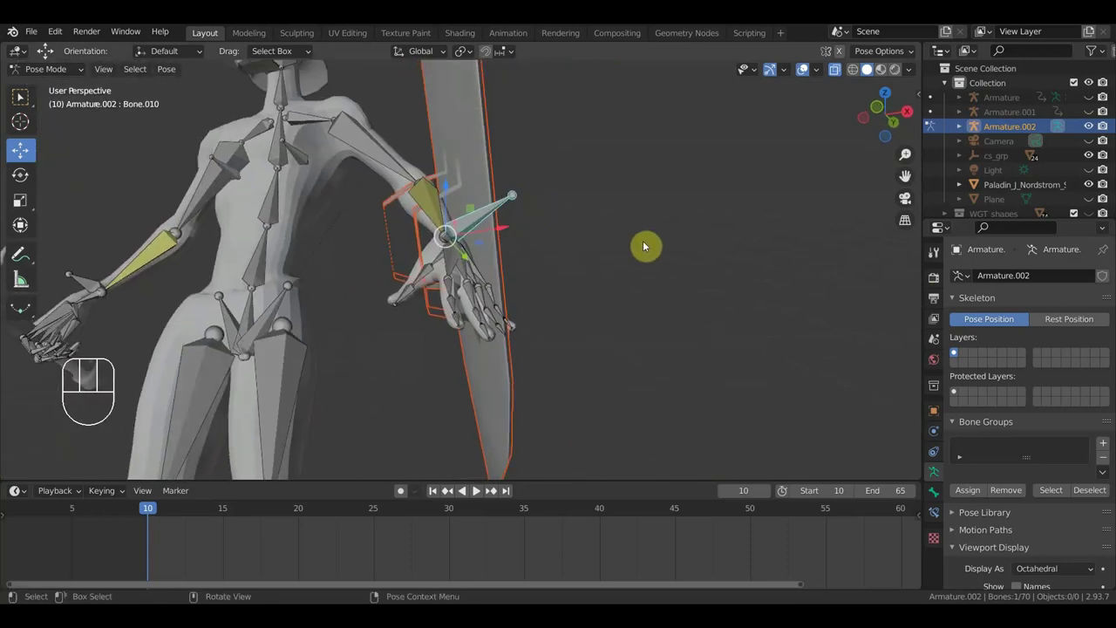
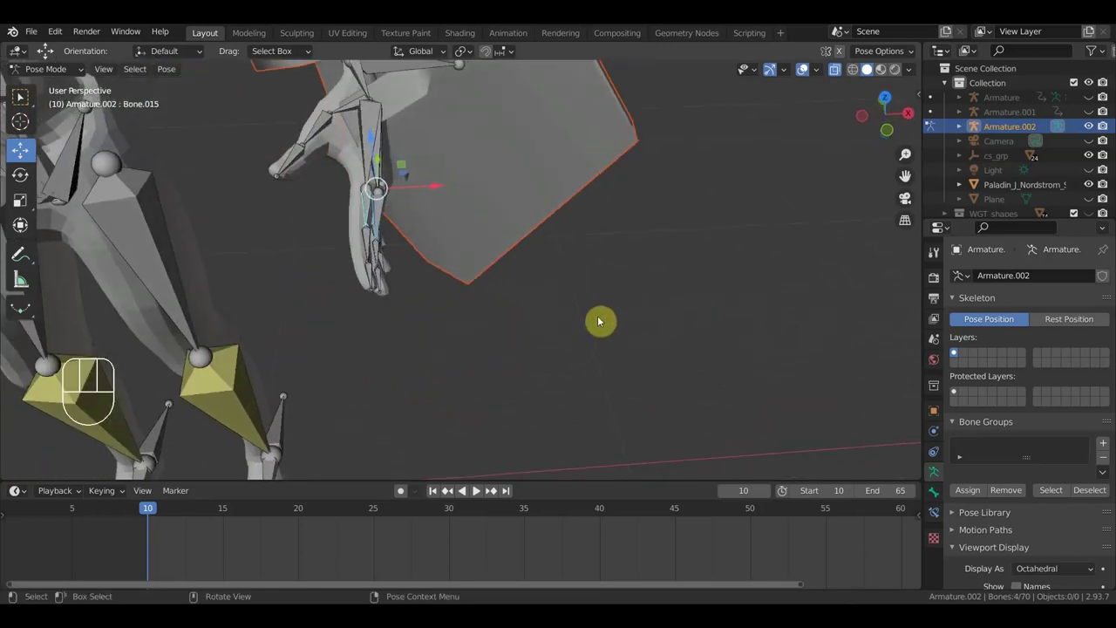
{"action": "key", "text": "r"}
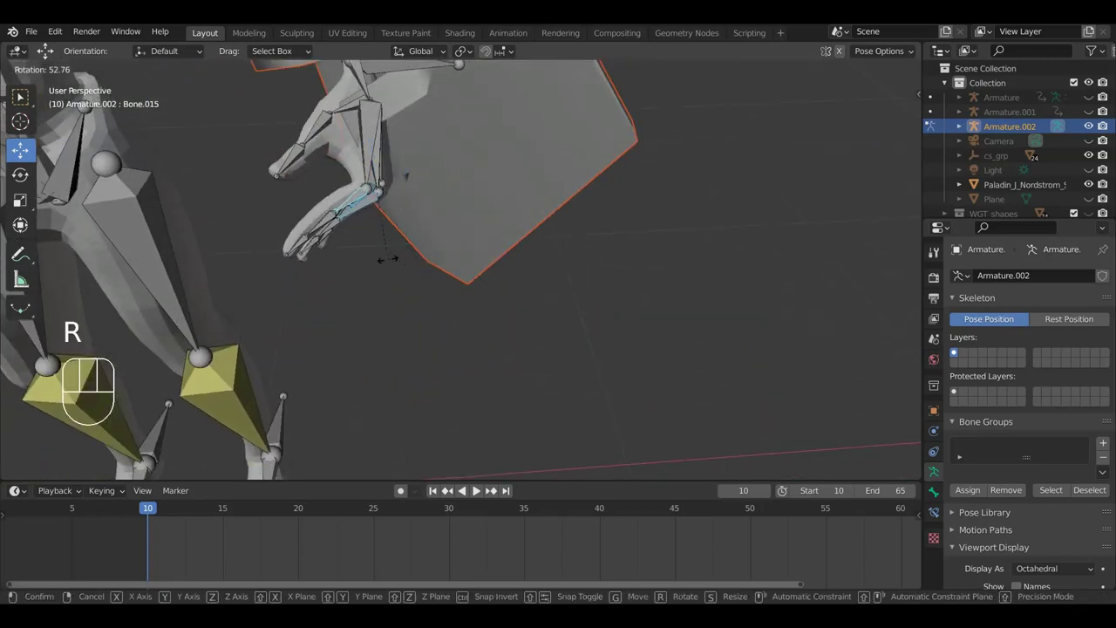
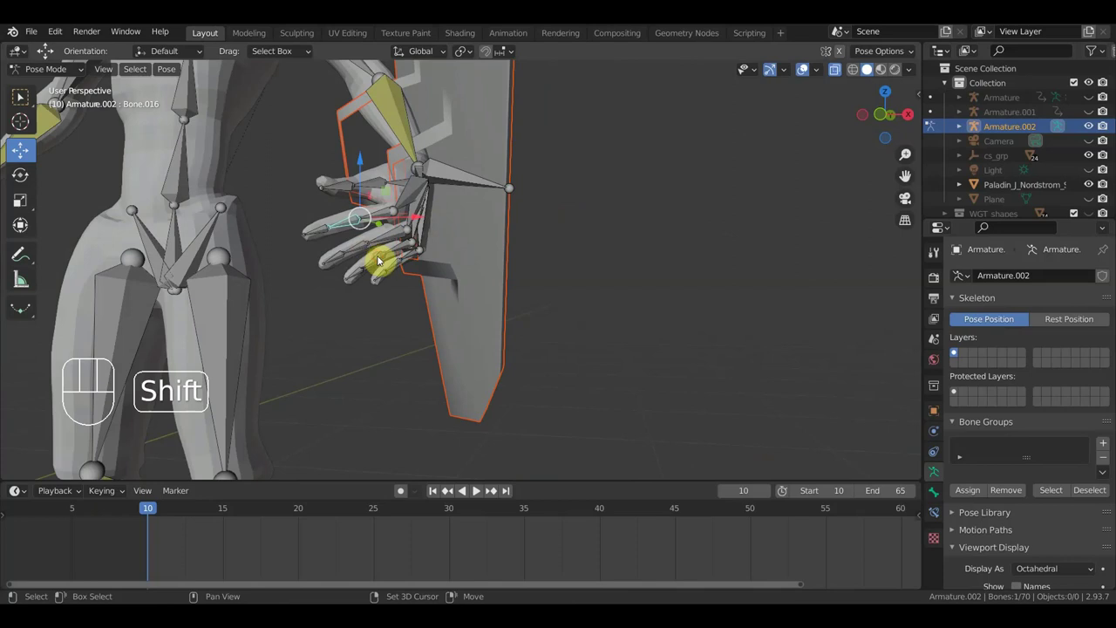
{"action": "left_click_drag", "start_coordinate": [400, 266], "coordinate": [449, 266]}
{"action": "left_click_drag", "start_coordinate": [465, 299], "coordinate": [490, 350]}
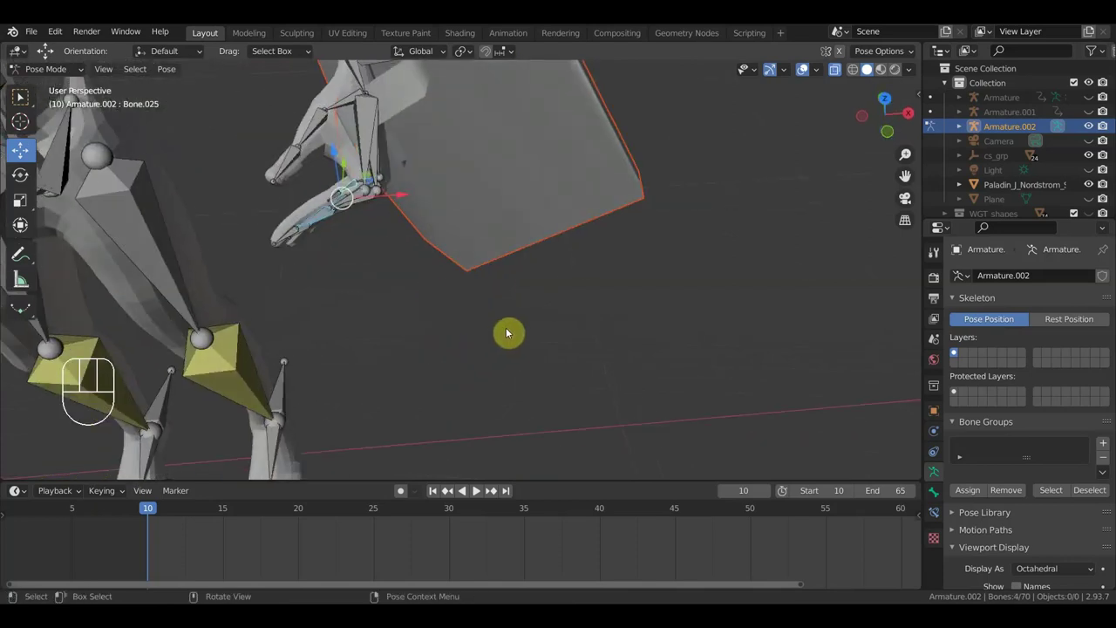
{"action": "key", "text": "r"}
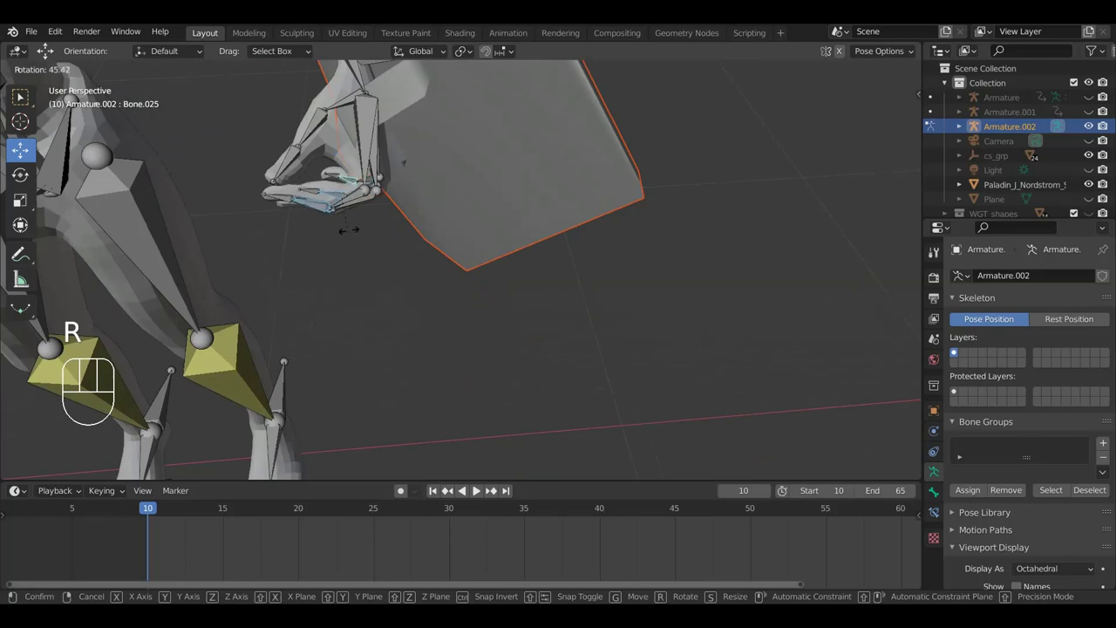
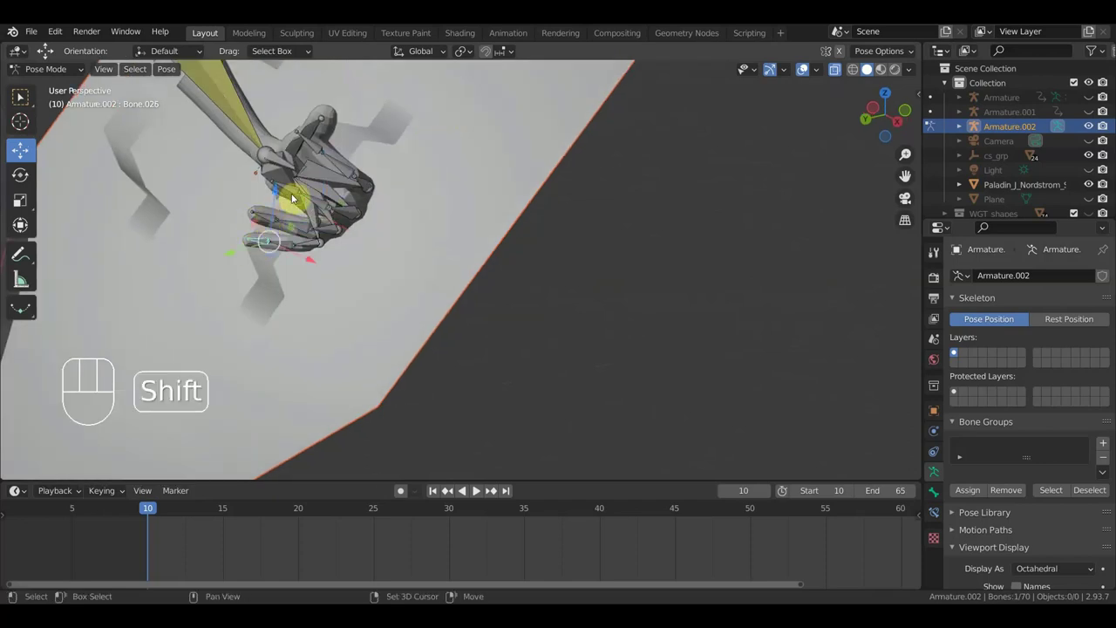
Add more finger bones to the selection and curl them toward the shield.
{"action": "left_click_drag", "start_coordinate": [270, 227], "coordinate": [267, 252]}
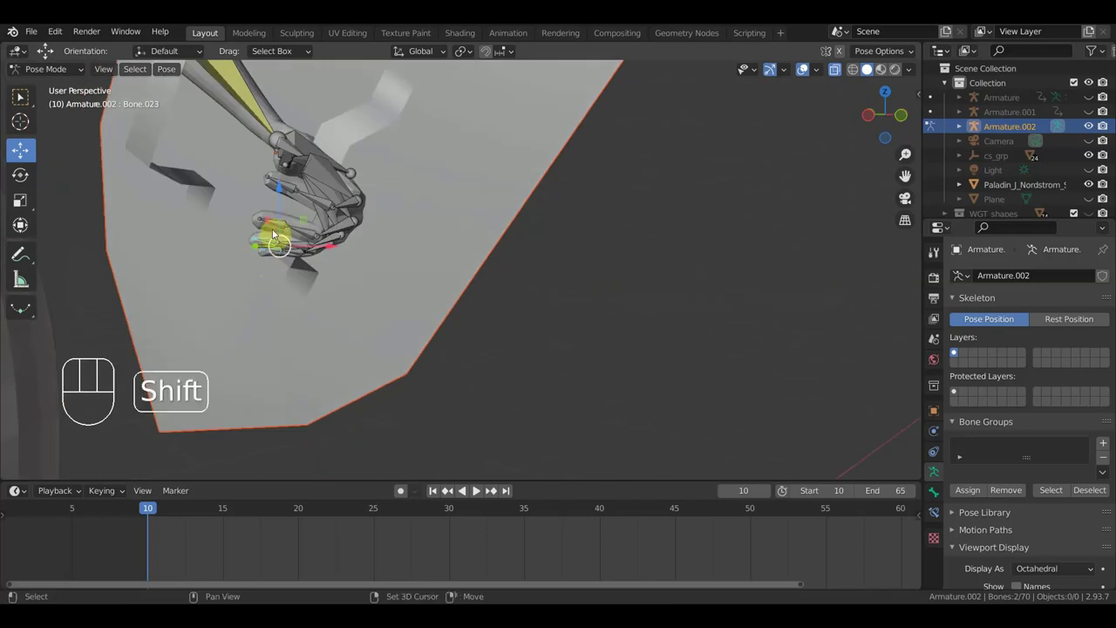
{"action": "left_click_drag", "start_coordinate": [280, 226], "coordinate": [294, 187]}
{"action": "left_click_drag", "start_coordinate": [294, 187], "coordinate": [379, 241]}
{"action": "middle_click", "coordinate": [378, 240]}
{"action": "left_click_drag", "start_coordinate": [375, 247], "coordinate": [345, 300]}
{"action": "key", "text": "r"}
{"action": "left_click", "coordinate": [308, 304]}
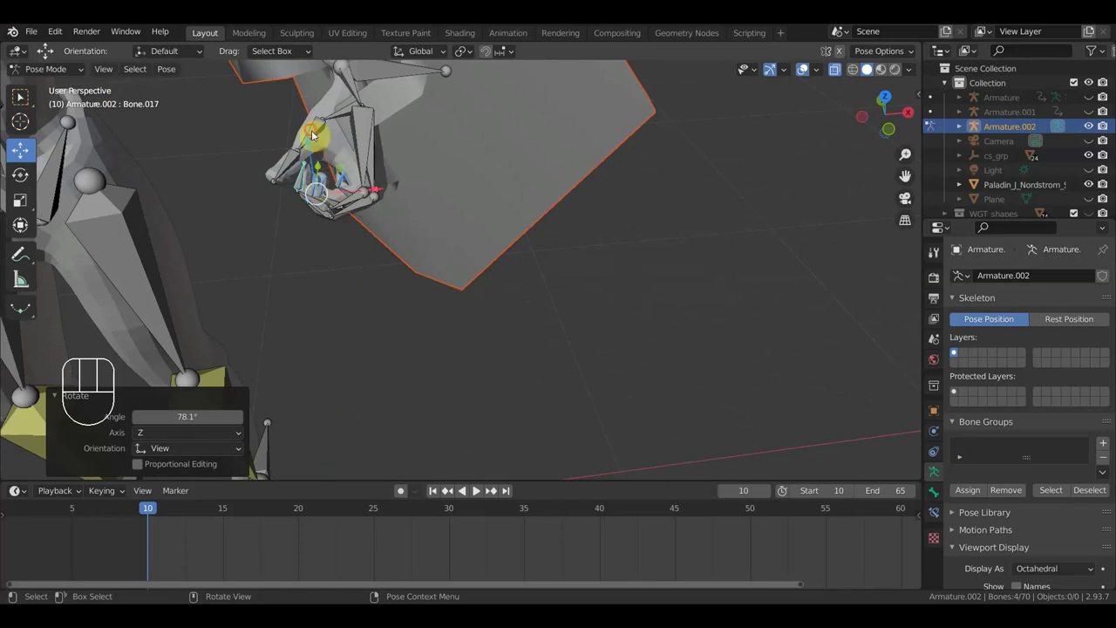
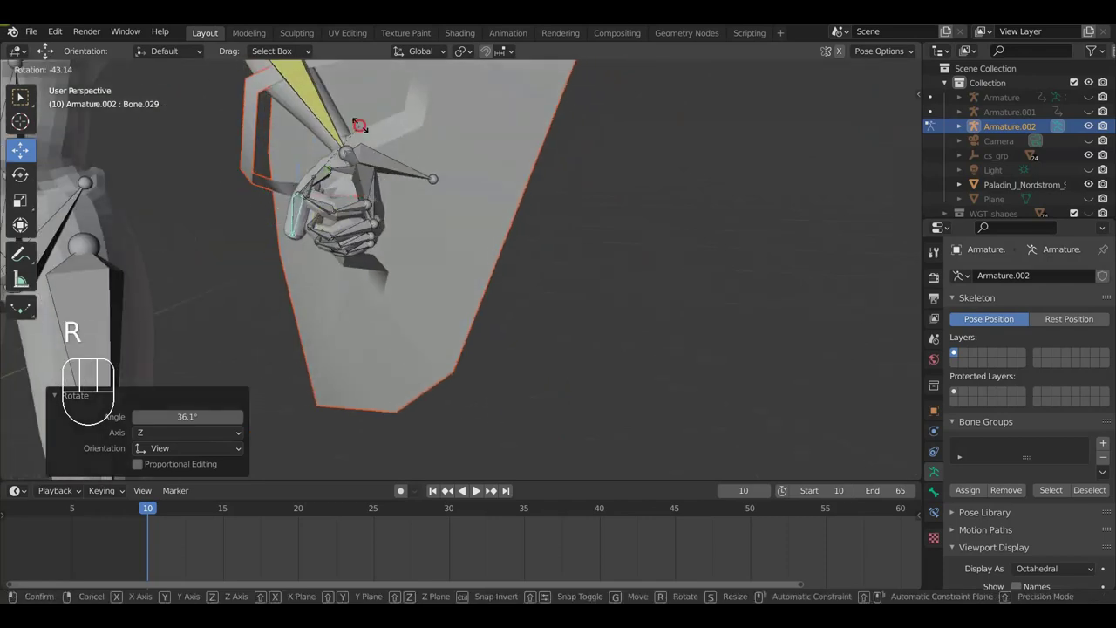
{"action": "left_click", "coordinate": [365, 130]}
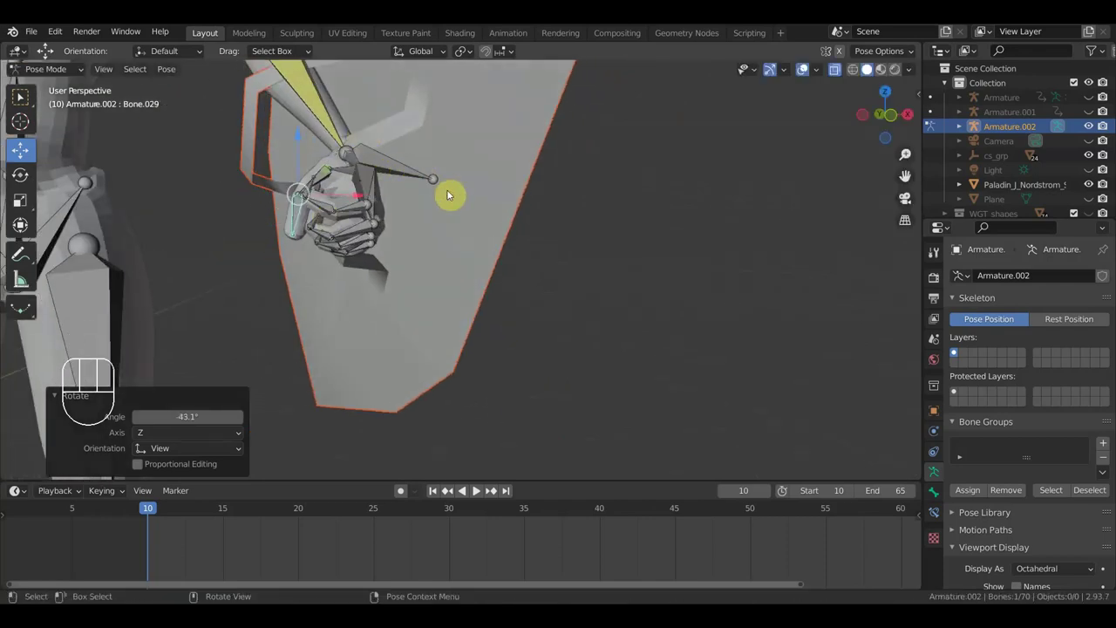
Curl the remaining fingers toward the palm so the hand grips the shield.
{"action": "left_click_drag", "start_coordinate": [464, 210], "coordinate": [585, 194]}
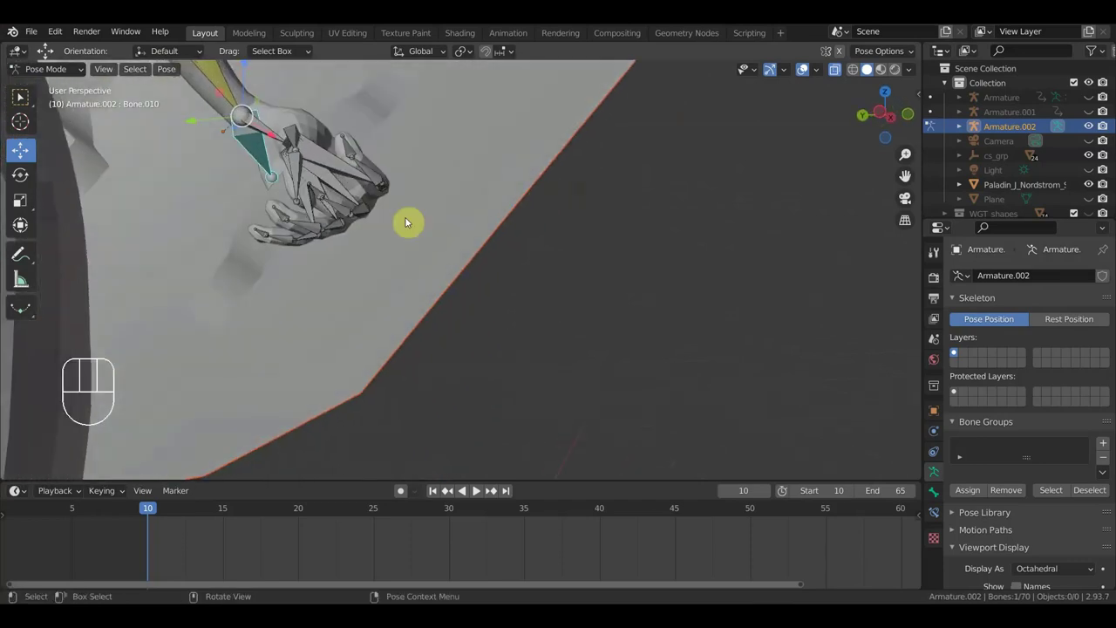
{"action": "left_click_drag", "start_coordinate": [360, 183], "coordinate": [352, 176]}
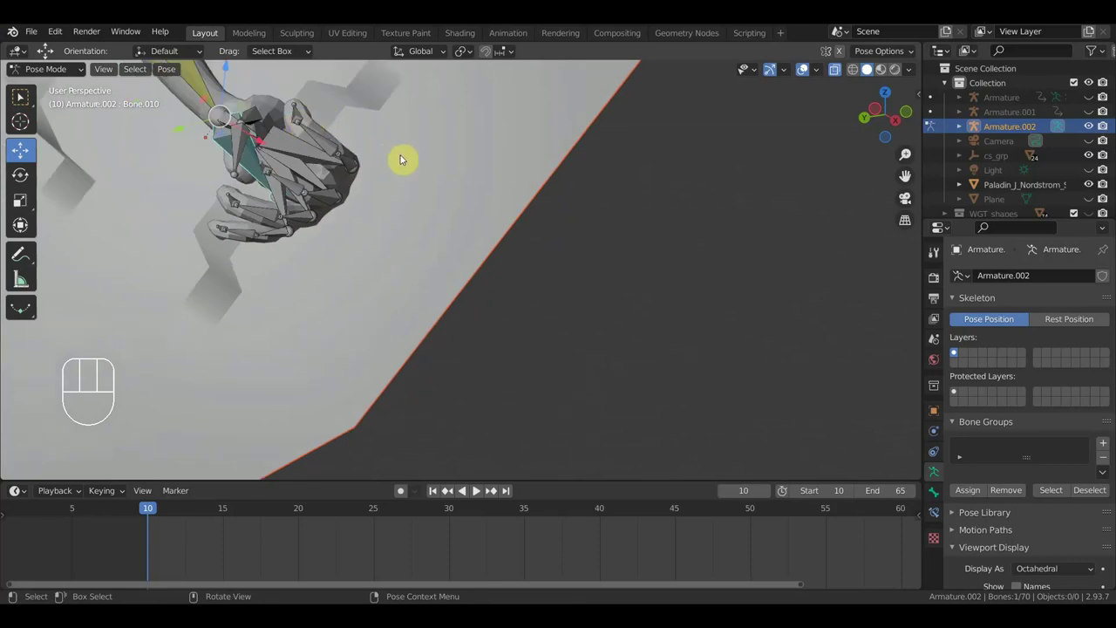
{"action": "key", "text": "r"}
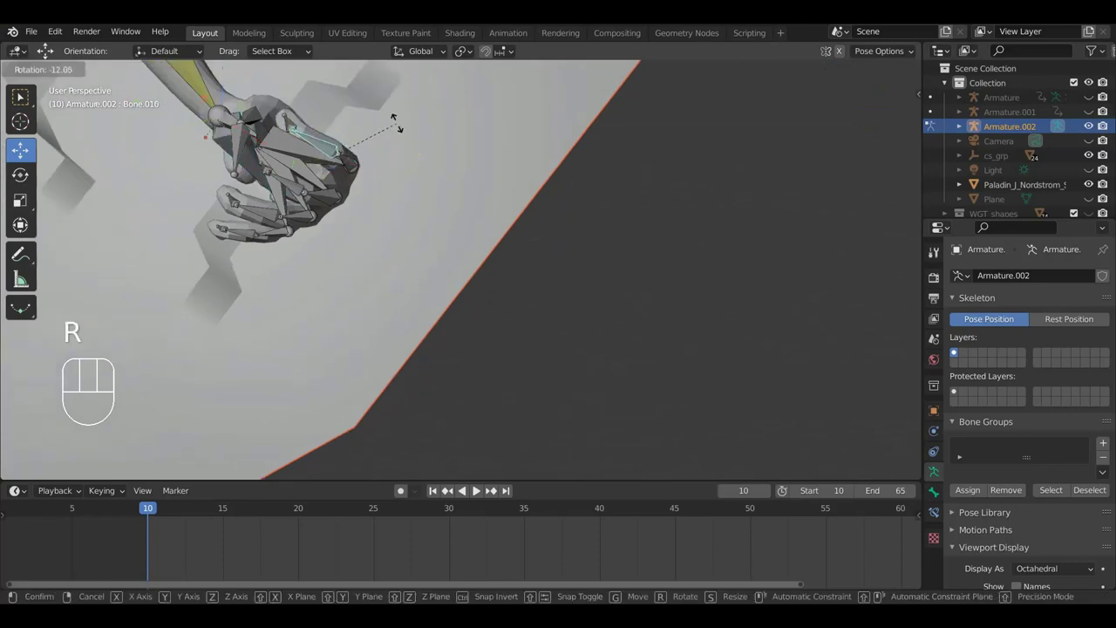
{"action": "left_click_drag", "start_coordinate": [402, 128], "coordinate": [287, 191]}
{"action": "left_click_drag", "start_coordinate": [302, 224], "coordinate": [344, 216]}
{"action": "key", "text": "r"}
{"action": "left_click", "coordinate": [342, 226]}
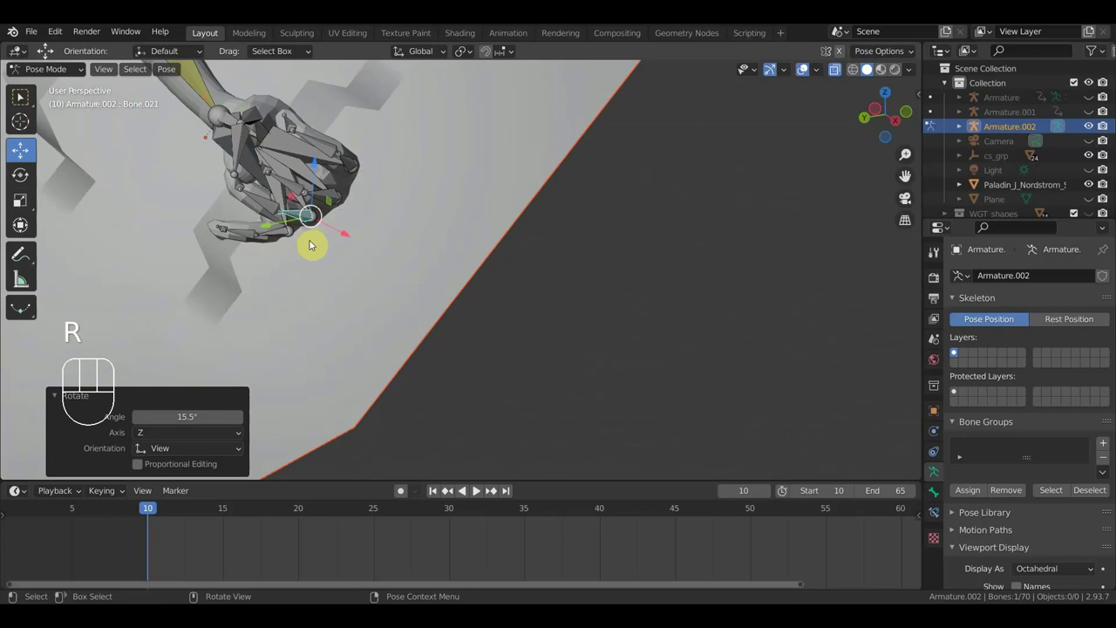
{"action": "key", "text": "r"}
{"action": "left_click", "coordinate": [308, 254]}
{"action": "left_click_drag", "start_coordinate": [327, 222], "coordinate": [319, 269]}
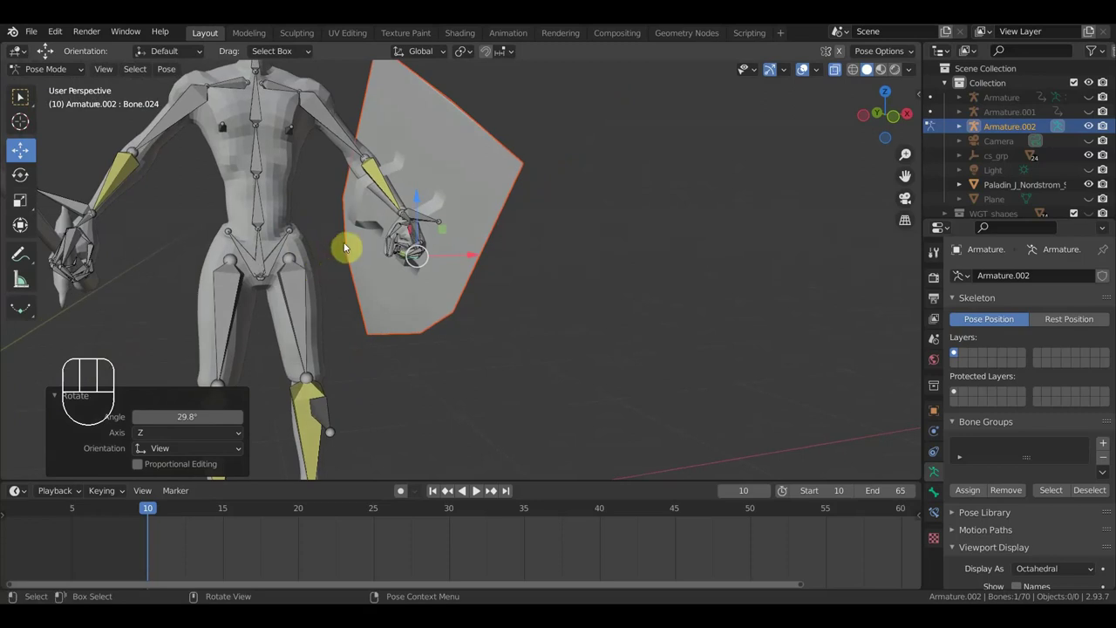
Key location and rotation for all bones and slide the keys to end at frame 10.
{"action": "key", "text": "KP_1"}
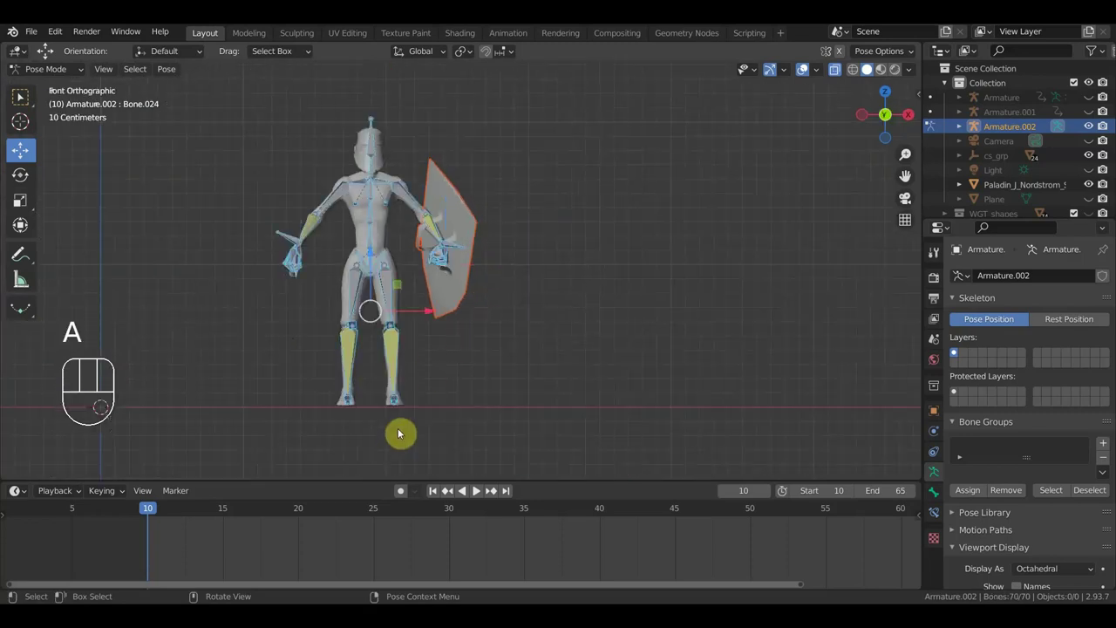
{"action": "key", "text": "i"}
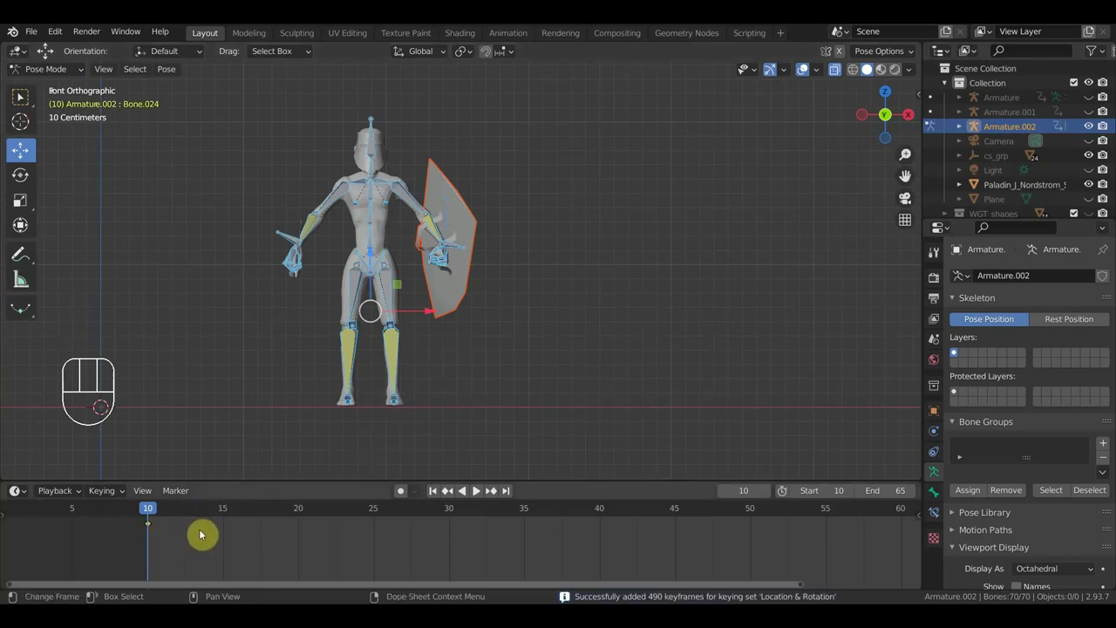
{"action": "key", "text": "g"}
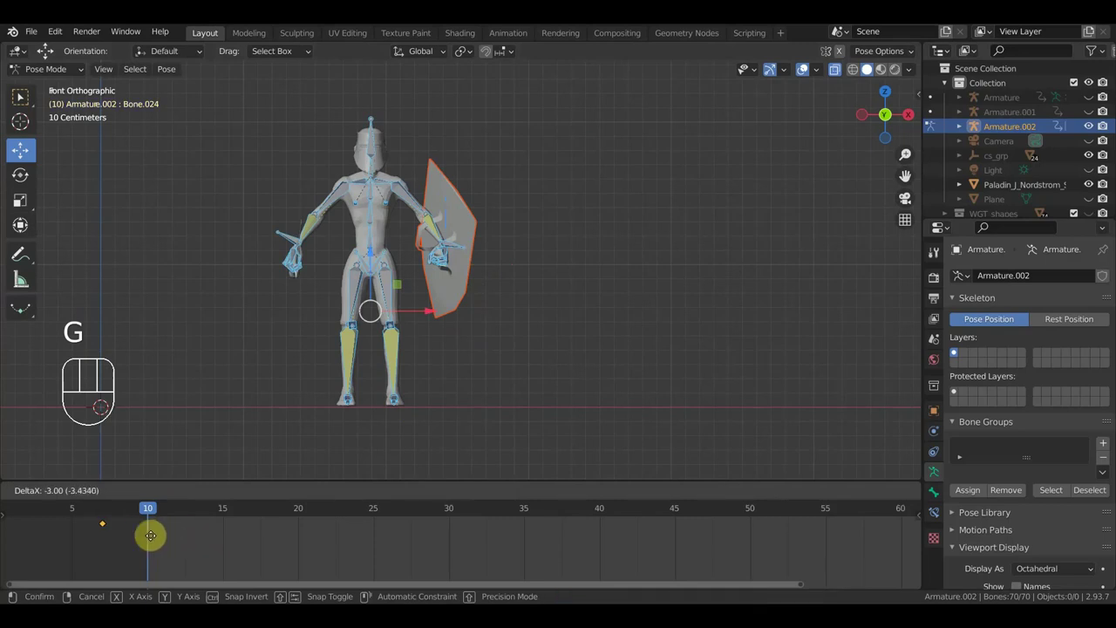
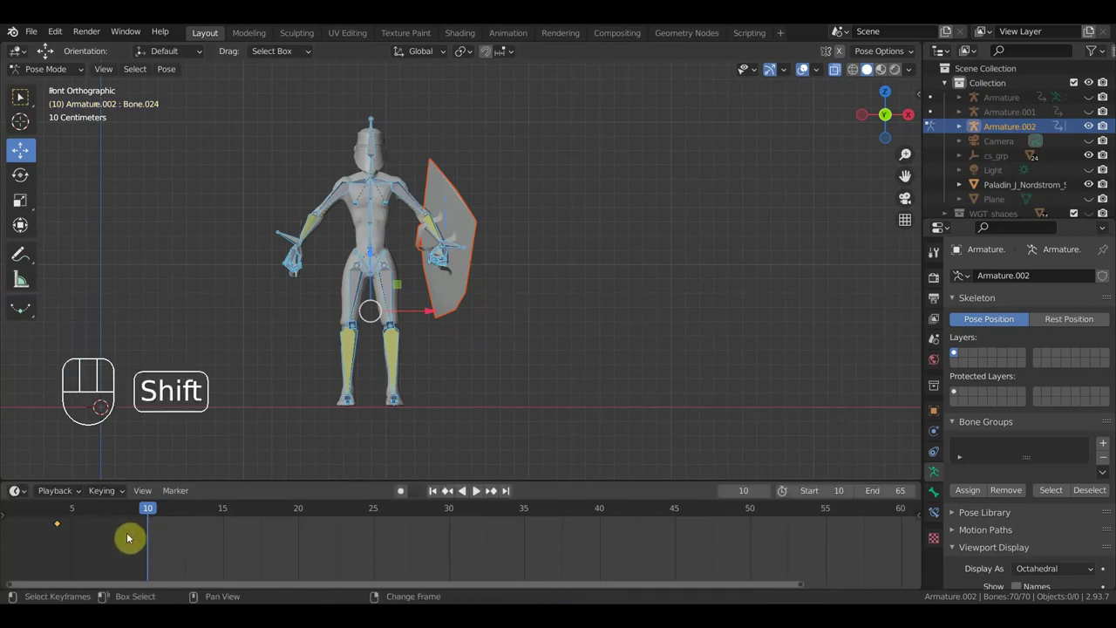
{"action": "key", "text": "shift+d"}
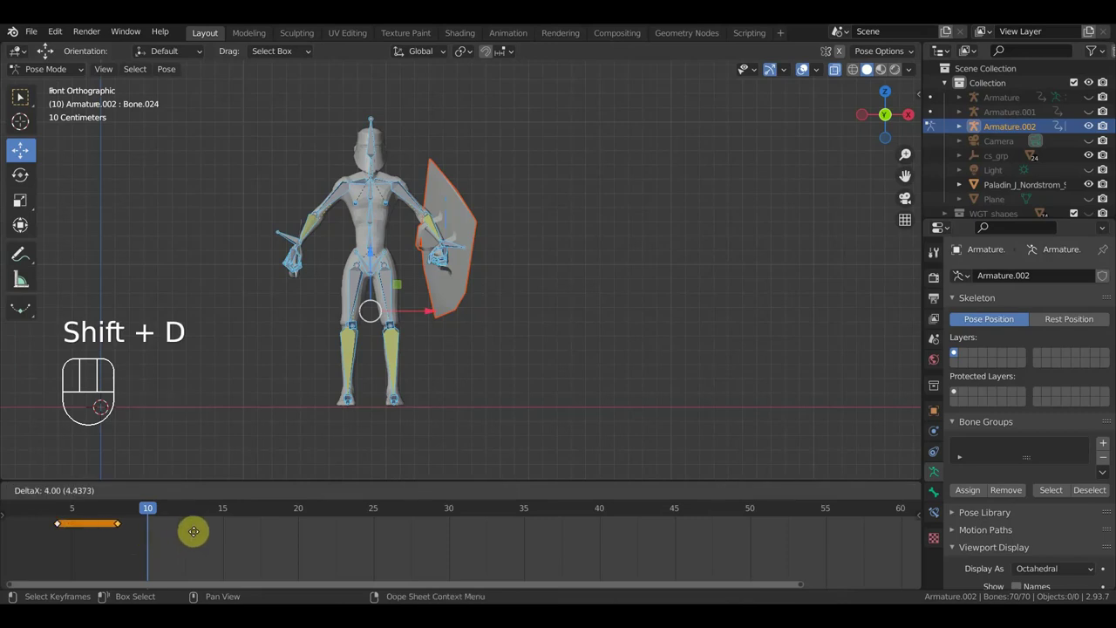
{"action": "left_click", "coordinate": [208, 538]}
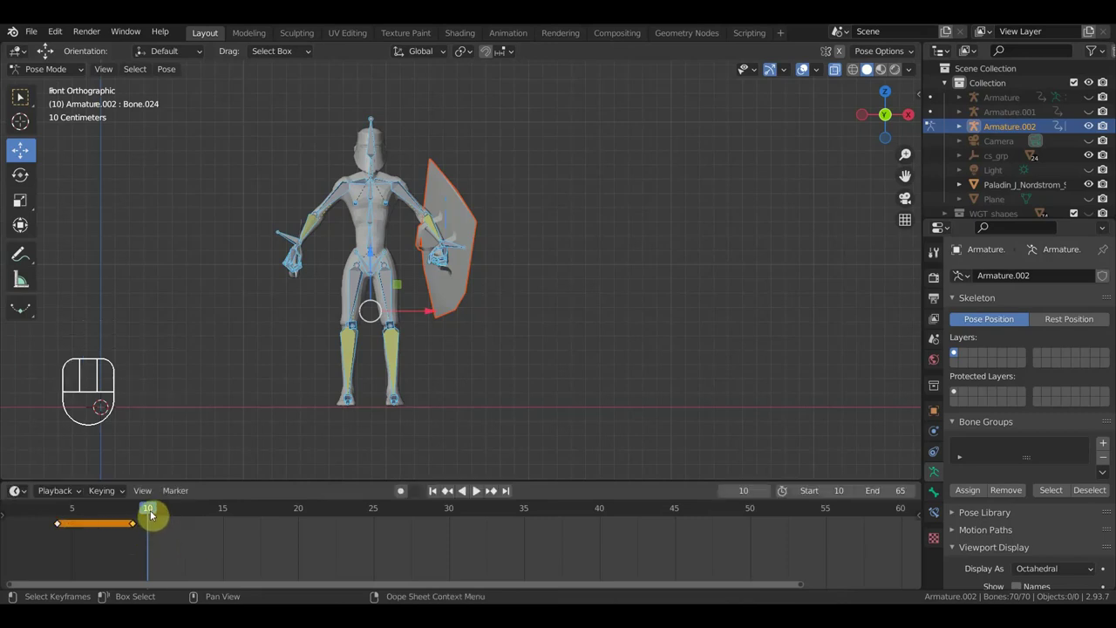
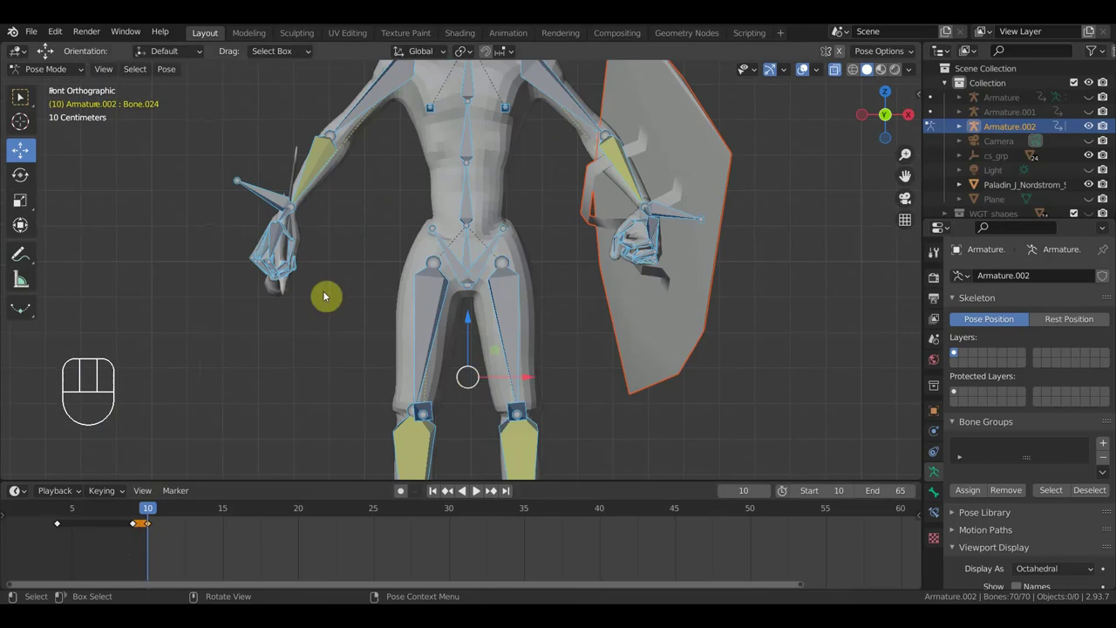
Clear bone location and rotation (Alt+G, Alt+R) at frame 11 and return to front view.
{"action": "left_click_drag", "start_coordinate": [331, 282], "coordinate": [330, 289]}
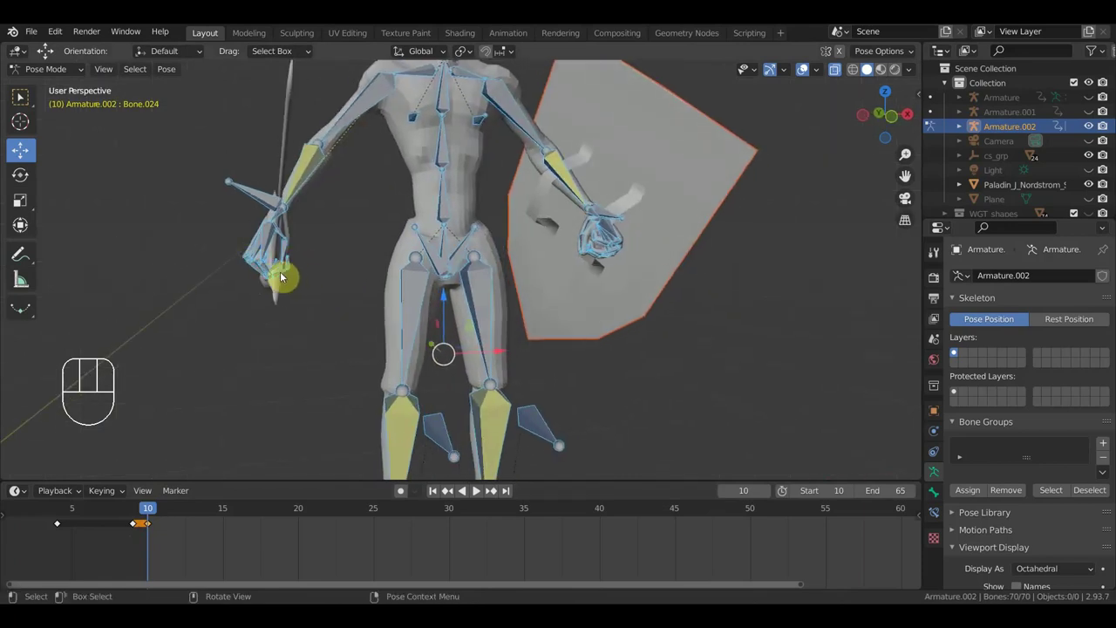
{"action": "left_click_drag", "start_coordinate": [263, 260], "coordinate": [279, 260]}
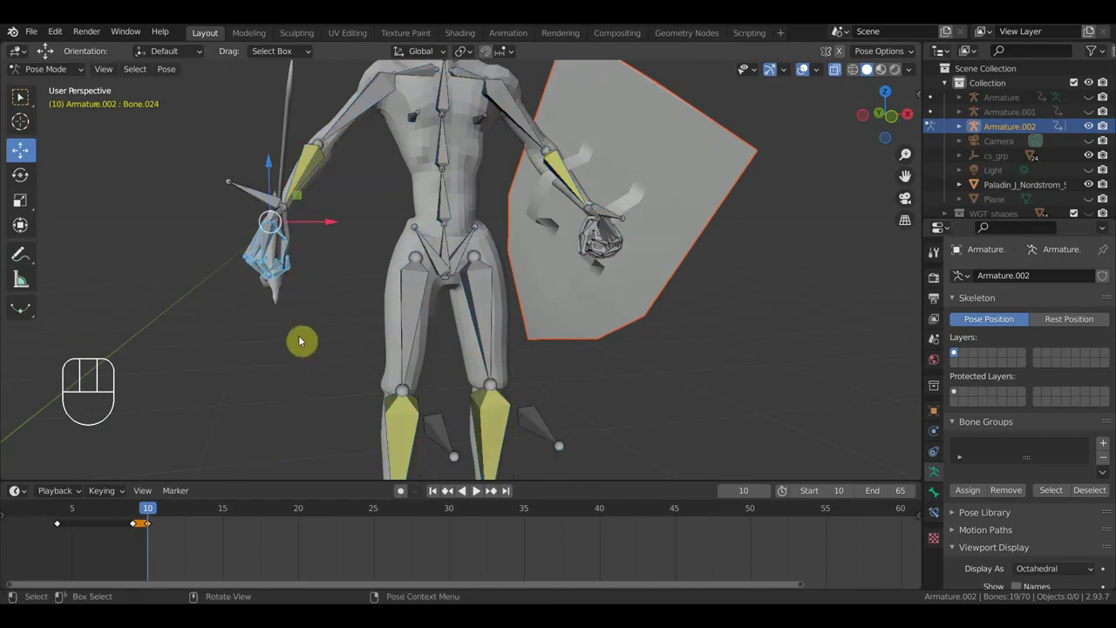
{"action": "key", "text": "alt+g"}
{"action": "key", "text": "alt+r"}
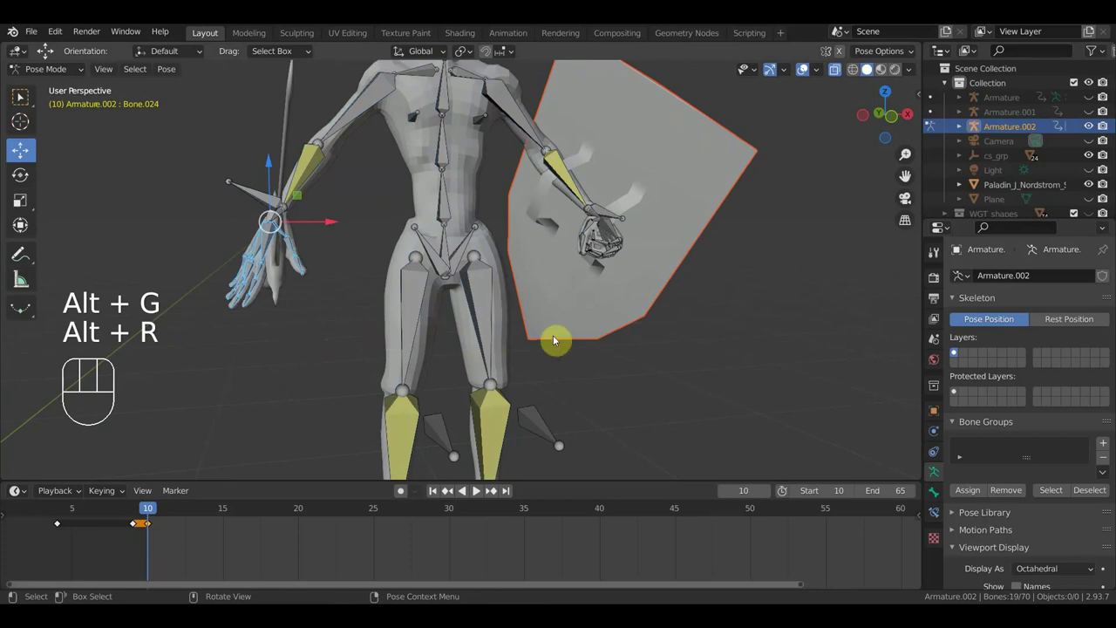
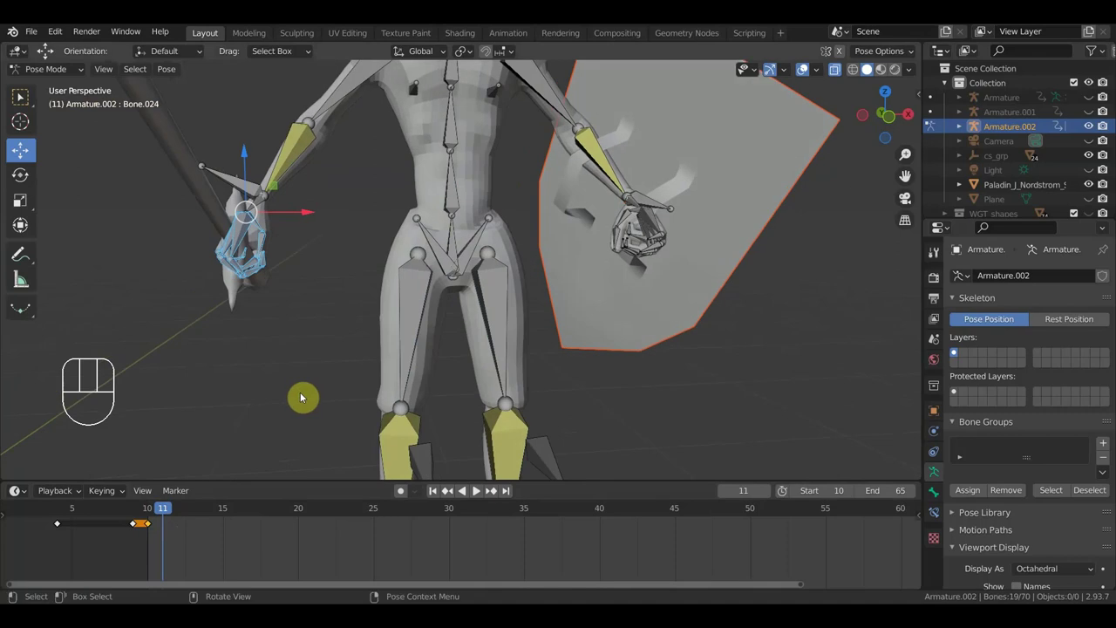
{"action": "key", "text": "KP_1"}
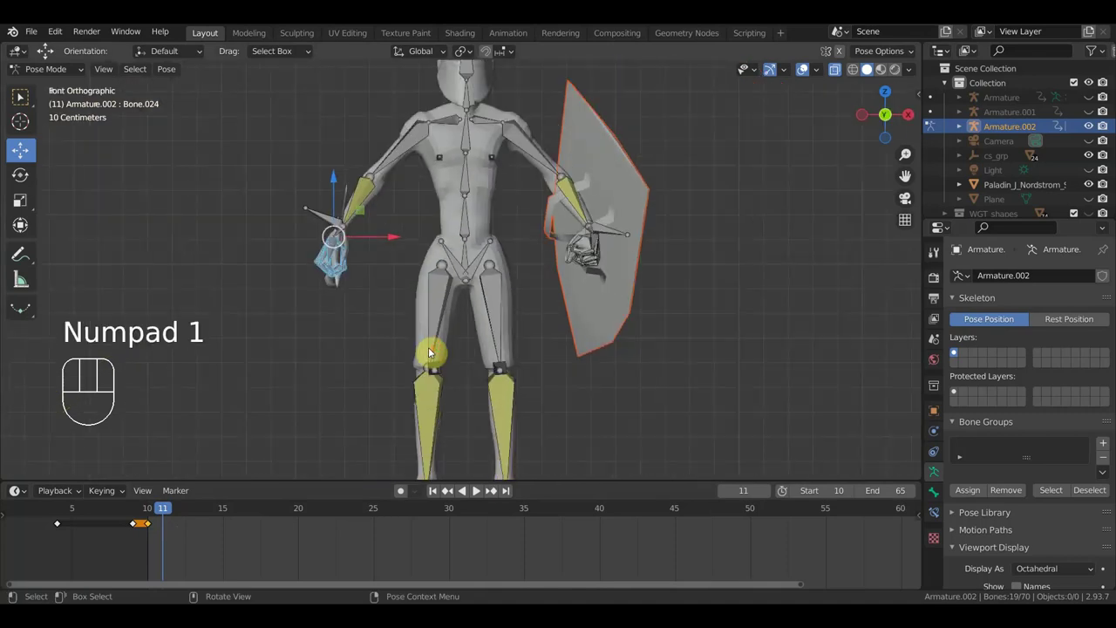
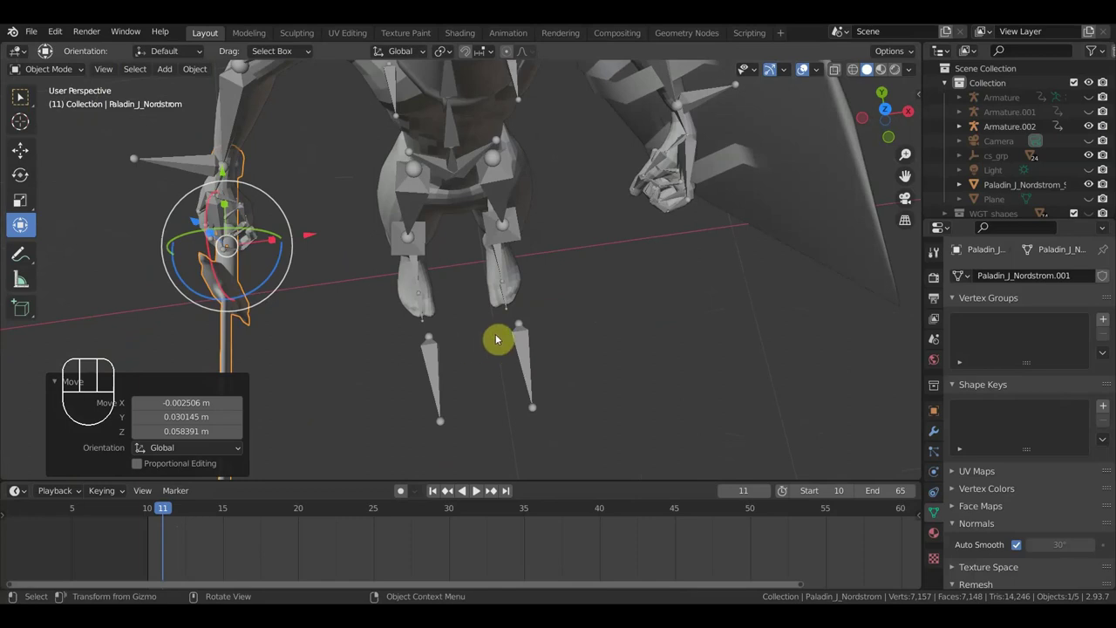
Rotate and move the sword to sit in the paladin's grip.
{"action": "key", "text": "r"}
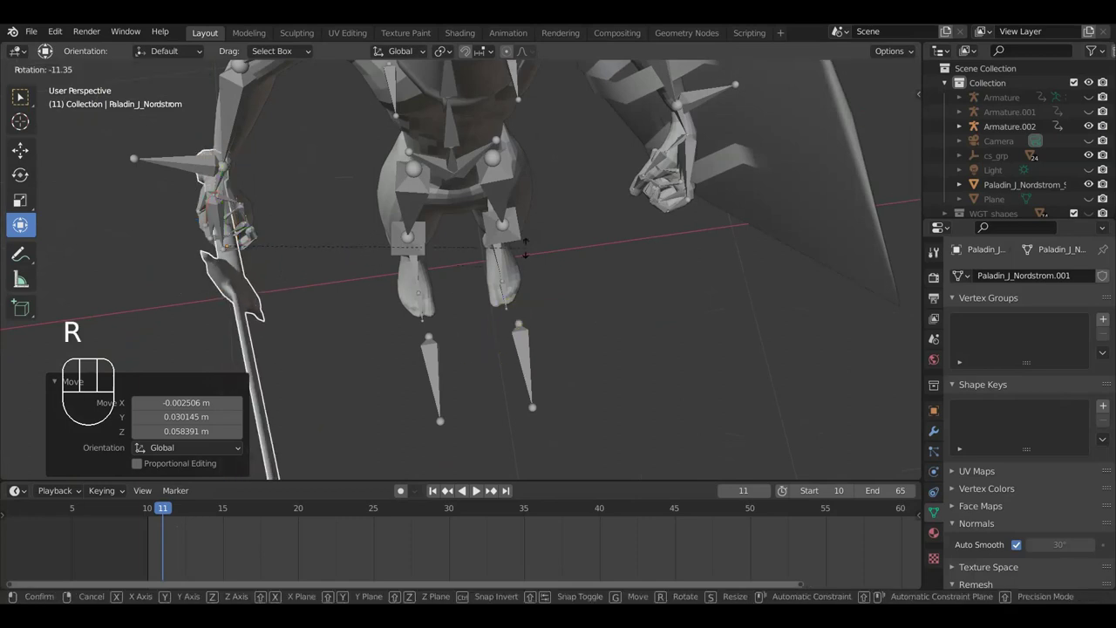
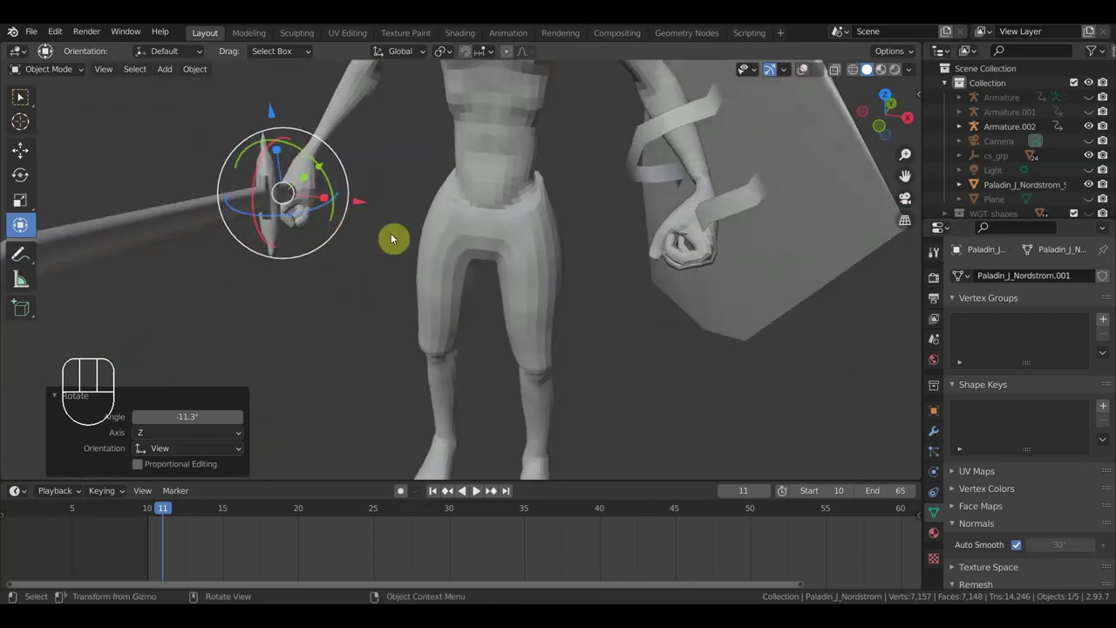
{"action": "key", "text": "g"}
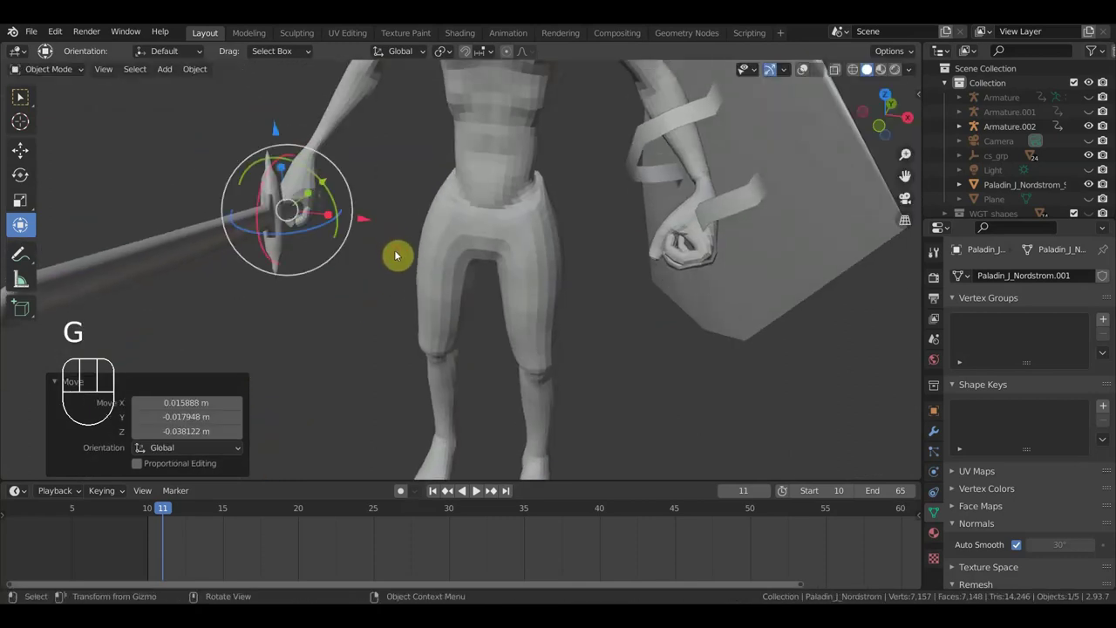
{"action": "left_click_drag", "start_coordinate": [345, 253], "coordinate": [113, 234]}
{"action": "left_click_drag", "start_coordinate": [842, 281], "coordinate": [787, 383]}
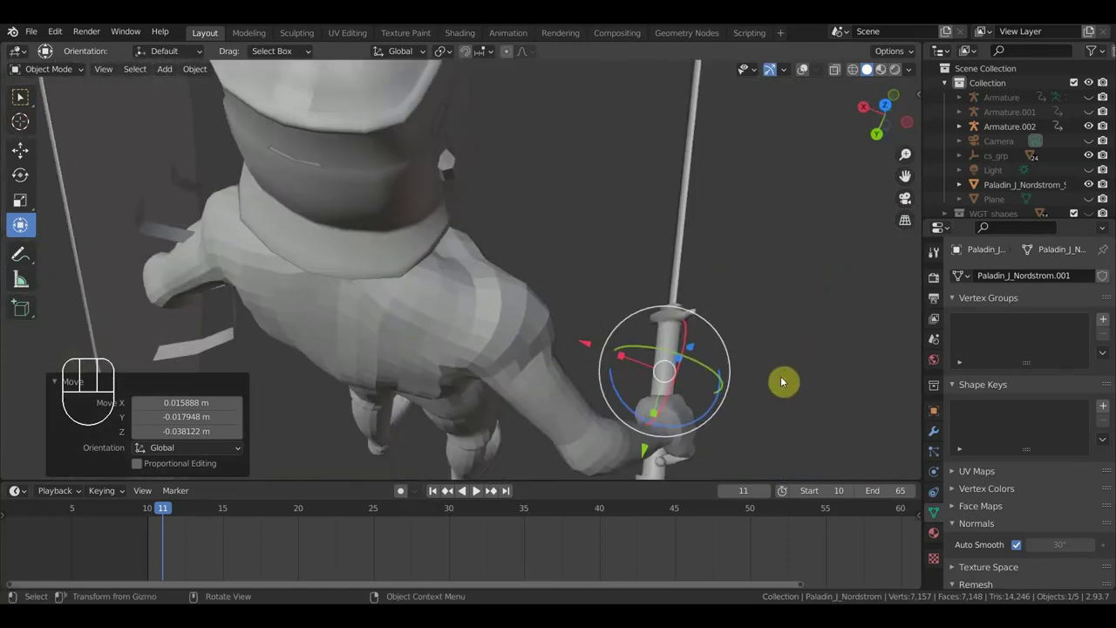
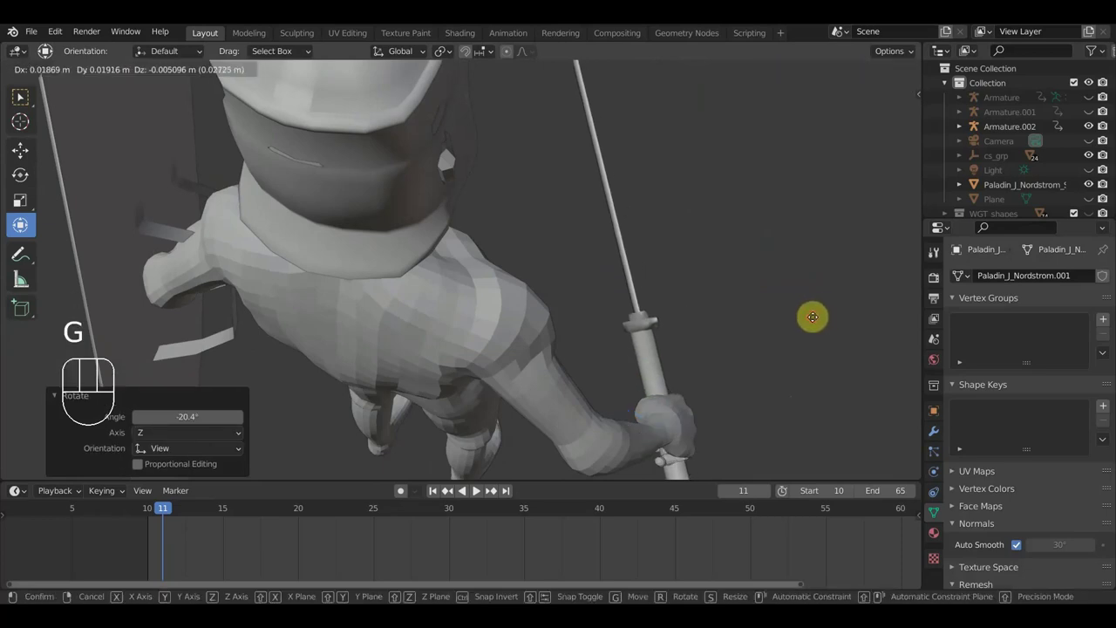
{"action": "left_click", "coordinate": [818, 318]}
Align the sword's rotation with the grip from the side and return to the front view.
{"action": "left_click_drag", "start_coordinate": [818, 318], "coordinate": [906, 204]}
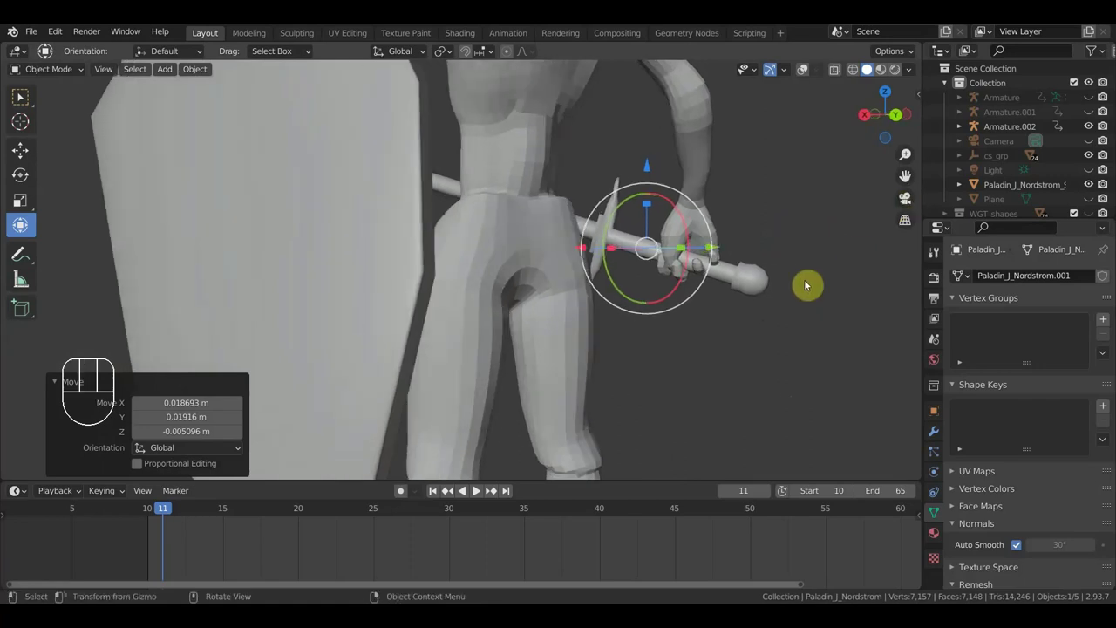
{"action": "key", "text": "r"}
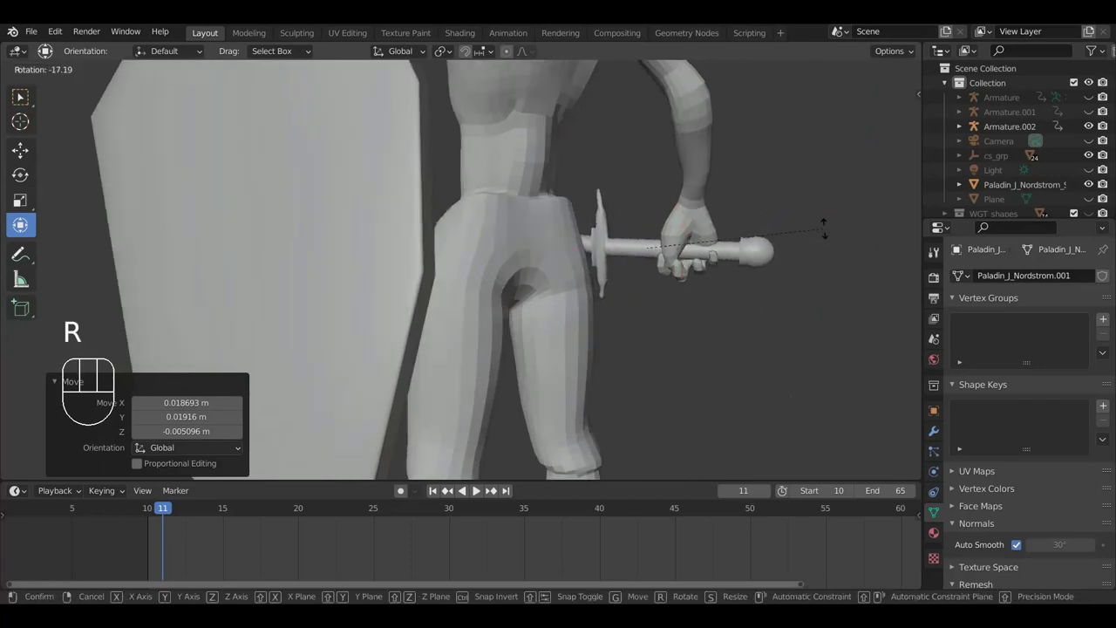
{"action": "left_click", "coordinate": [829, 233]}
{"action": "left_click_drag", "start_coordinate": [811, 256], "coordinate": [417, 291]}
{"action": "left_click_drag", "start_coordinate": [708, 217], "coordinate": [641, 218]}
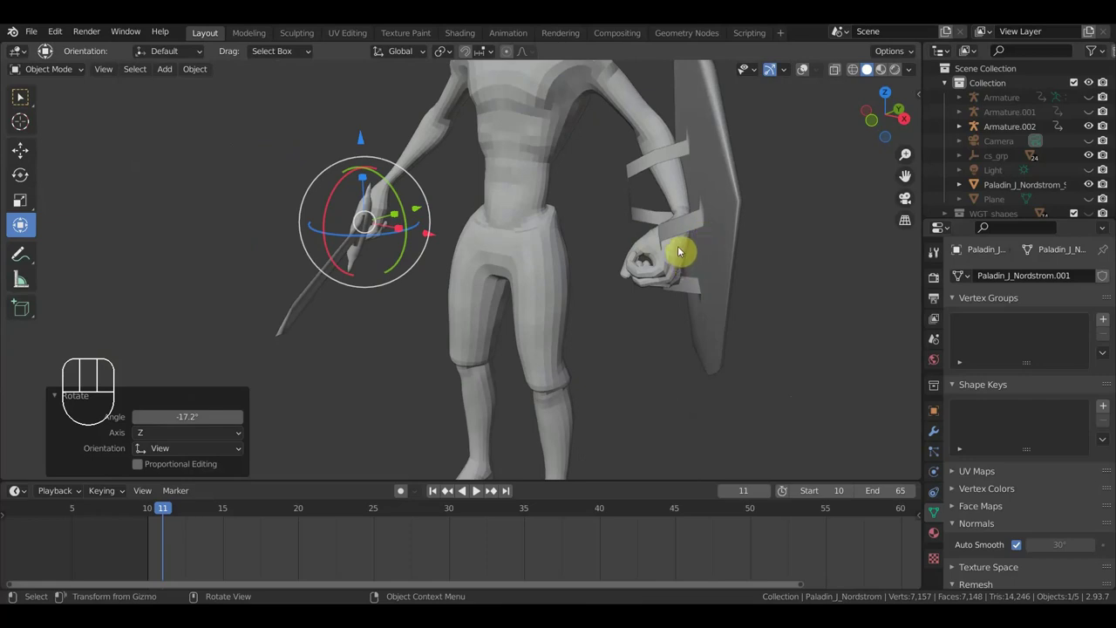
{"action": "key", "text": "KP_1"}
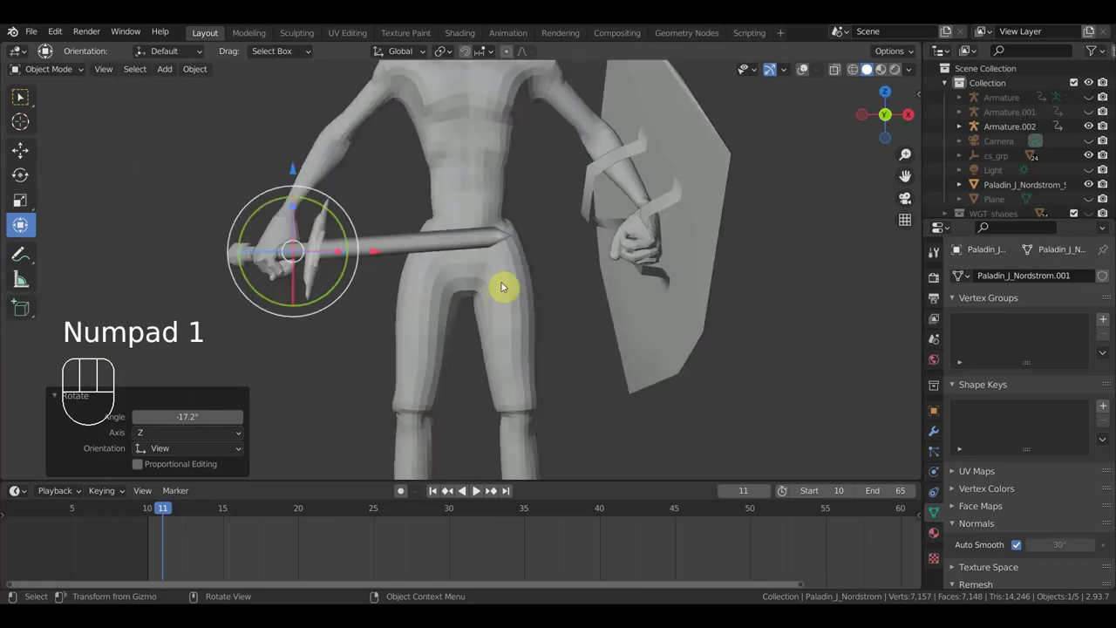
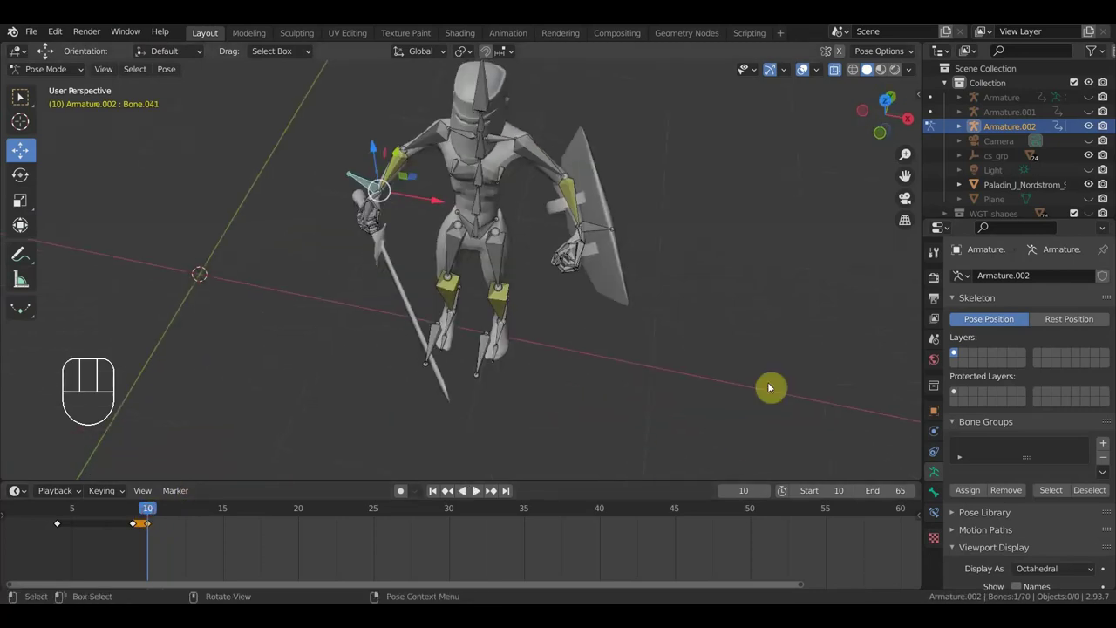
Rotate the sword-hand and shield-hand bones and move the shield-hand bone into place on frame 10.
{"action": "key", "text": "r"}
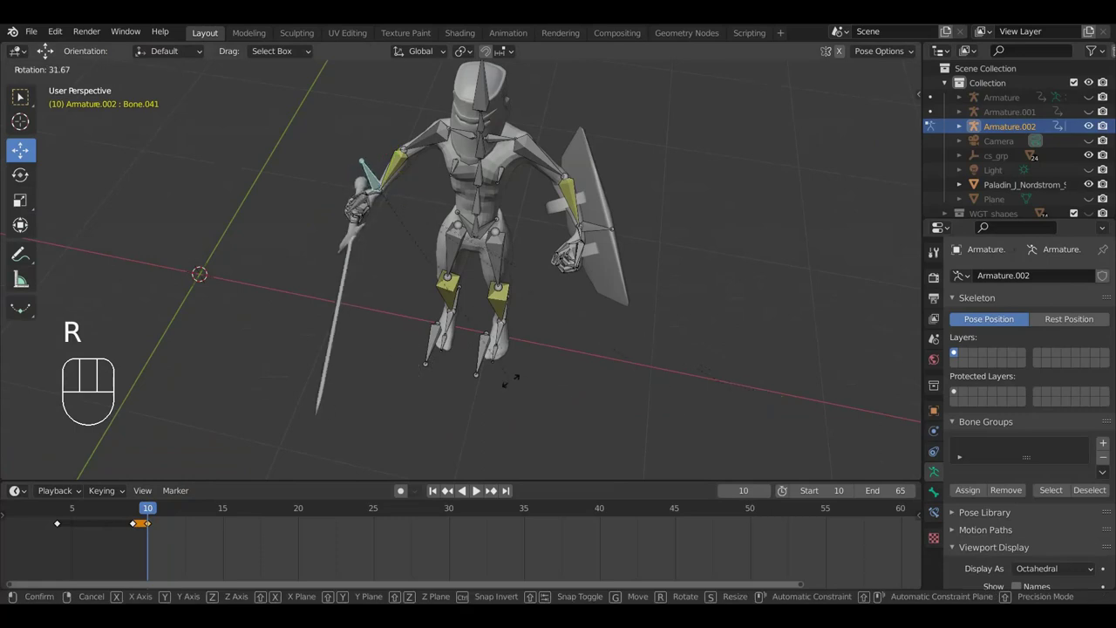
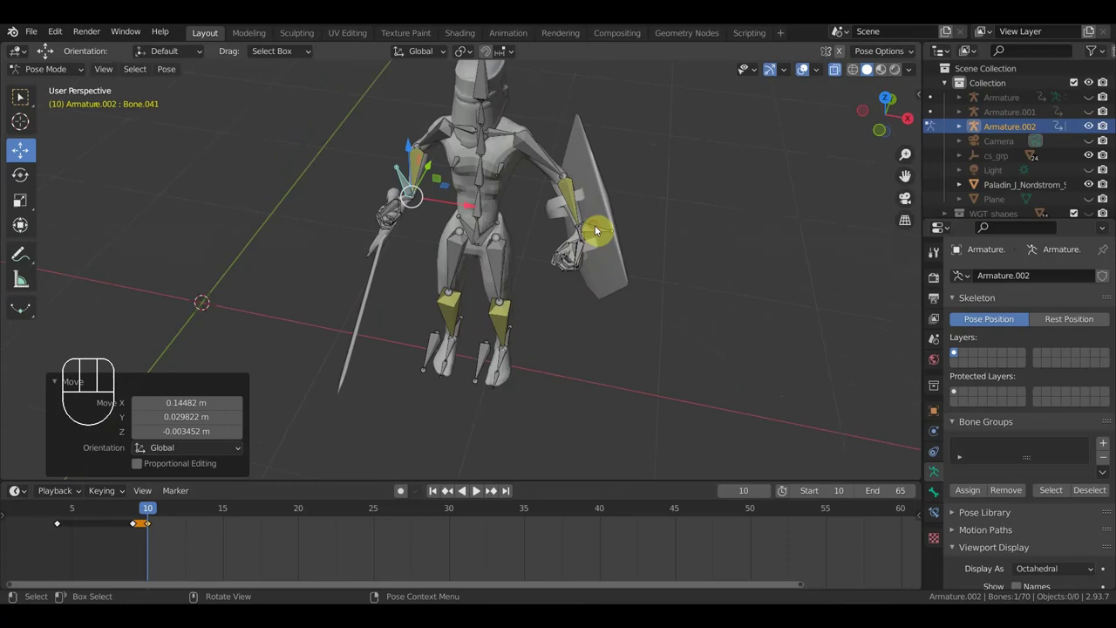
{"action": "key", "text": "r"}
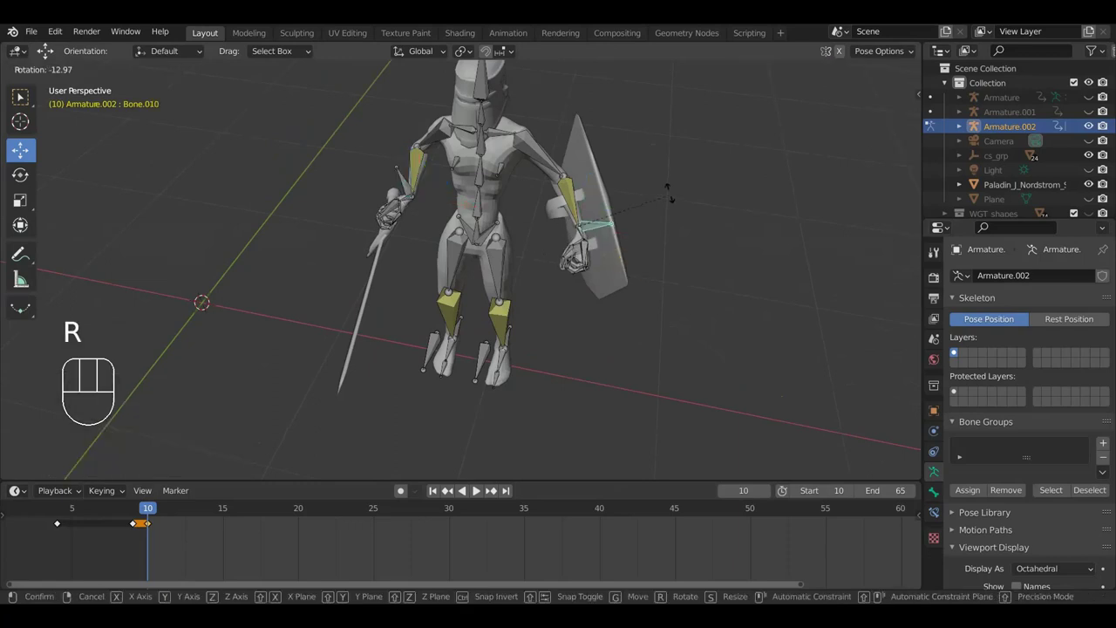
{"action": "left_click", "coordinate": [659, 159]}
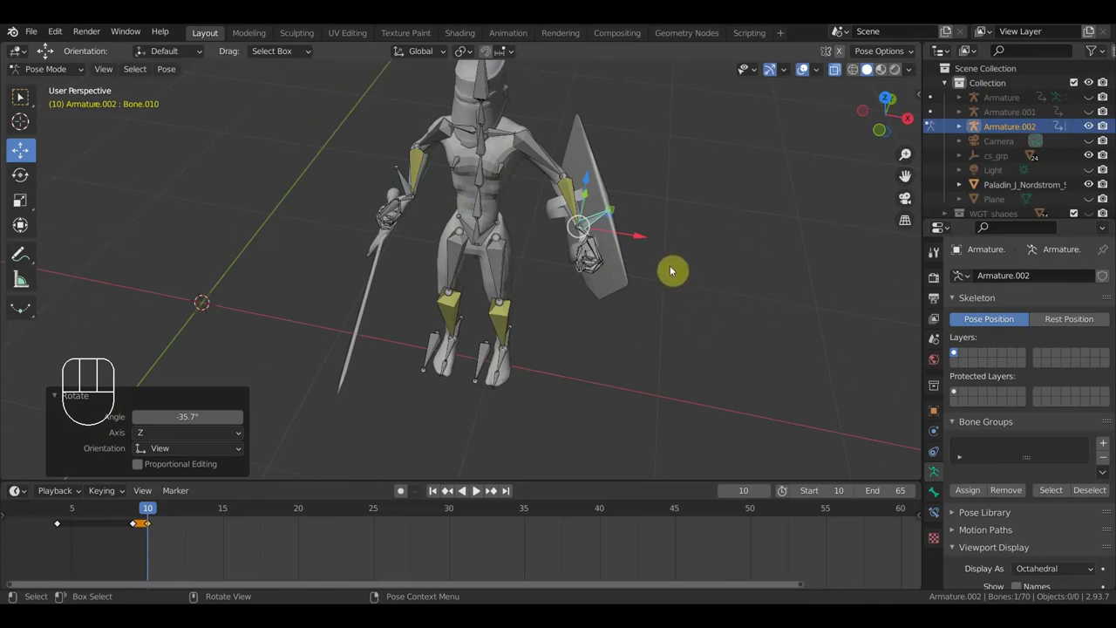
{"action": "key", "text": "r"}
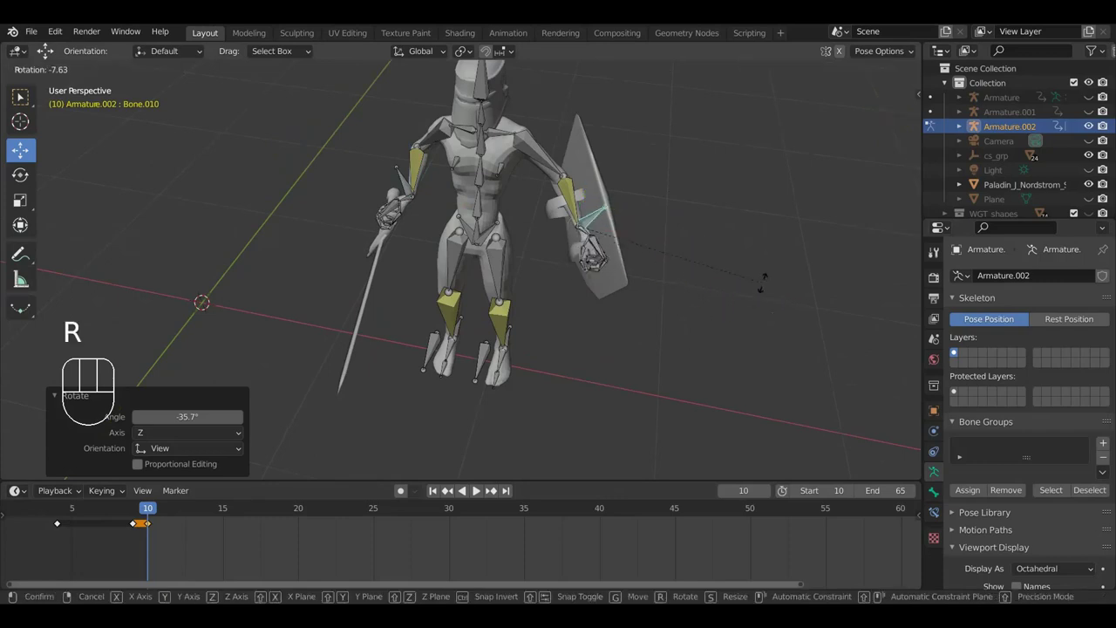
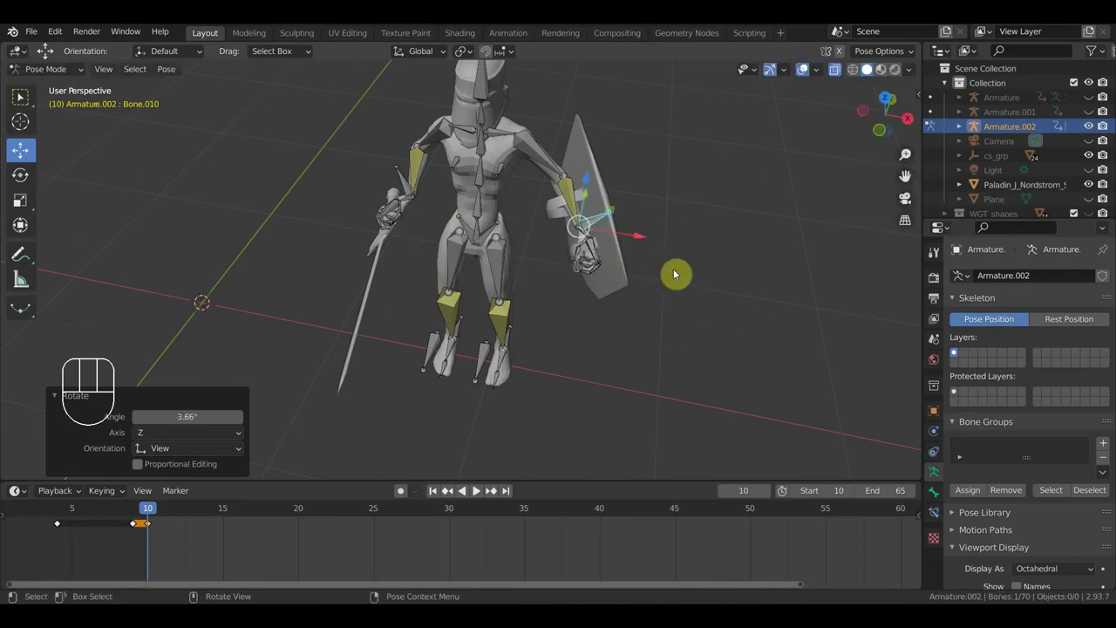
{"action": "key", "text": "g"}
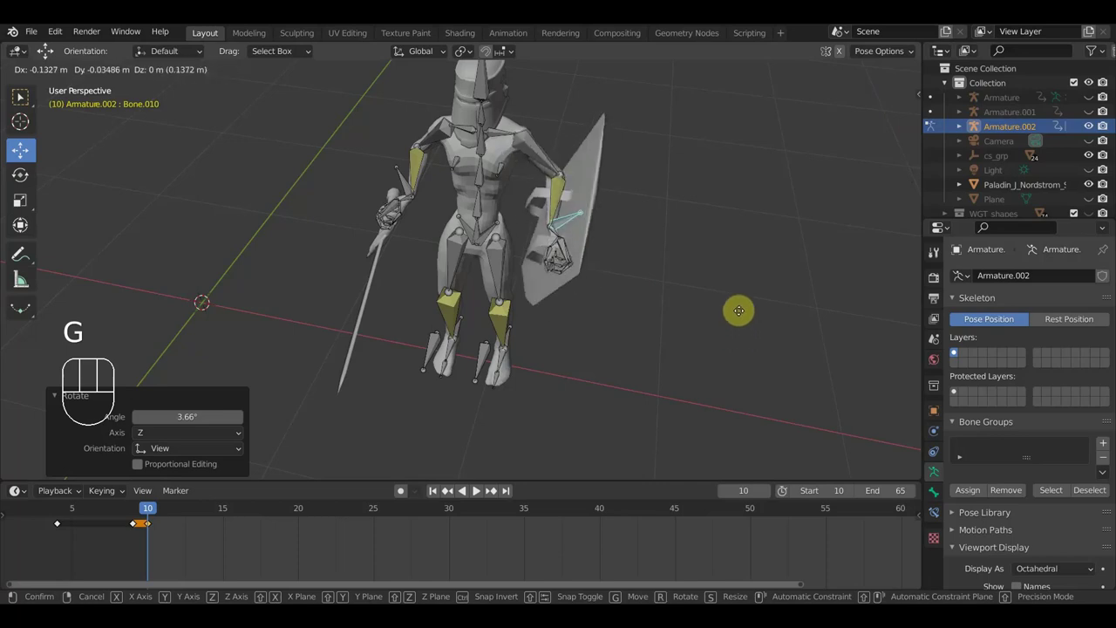
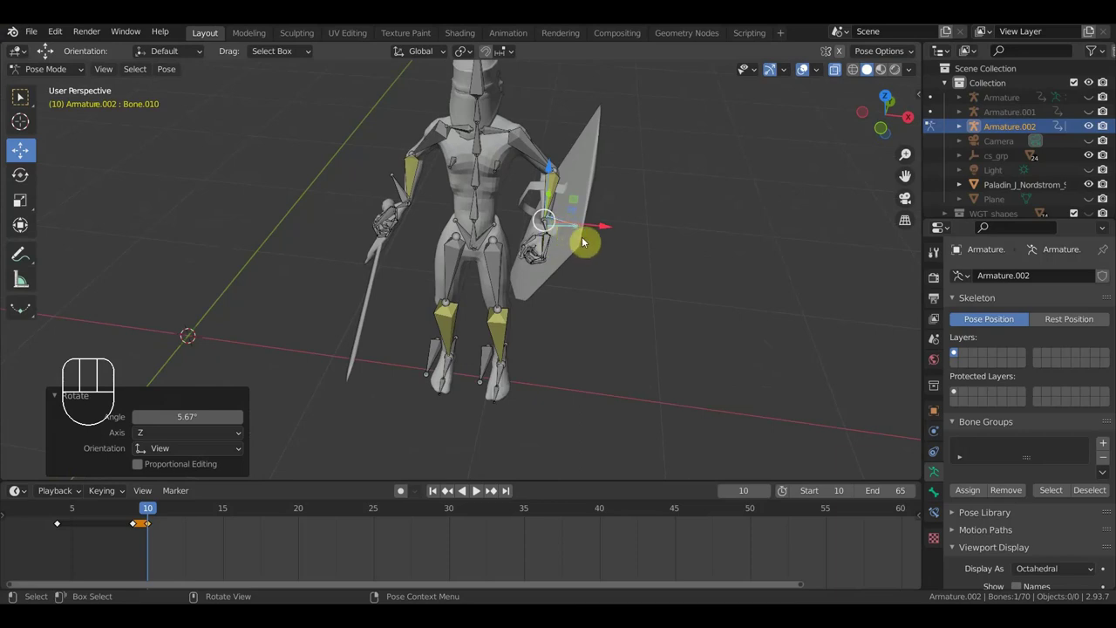
Select every bone of the rig from the front view and key location and rotation for all of them.
{"action": "left_click_drag", "start_coordinate": [662, 216], "coordinate": [592, 207]}
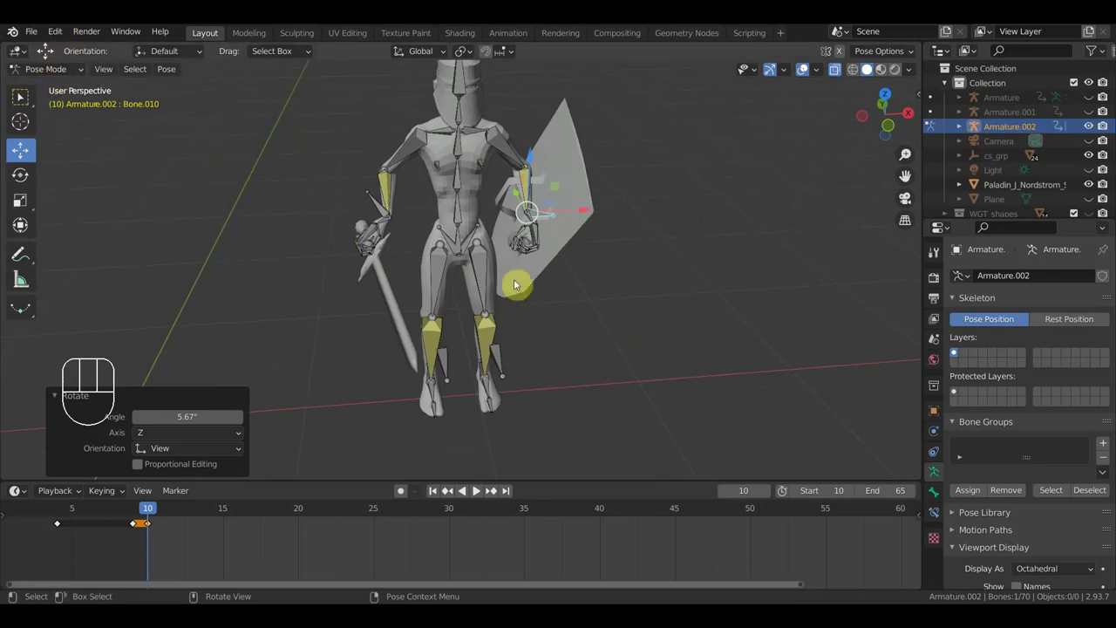
{"action": "key", "text": "KP_1"}
{"action": "key", "text": "a"}
{"action": "key", "text": "i"}
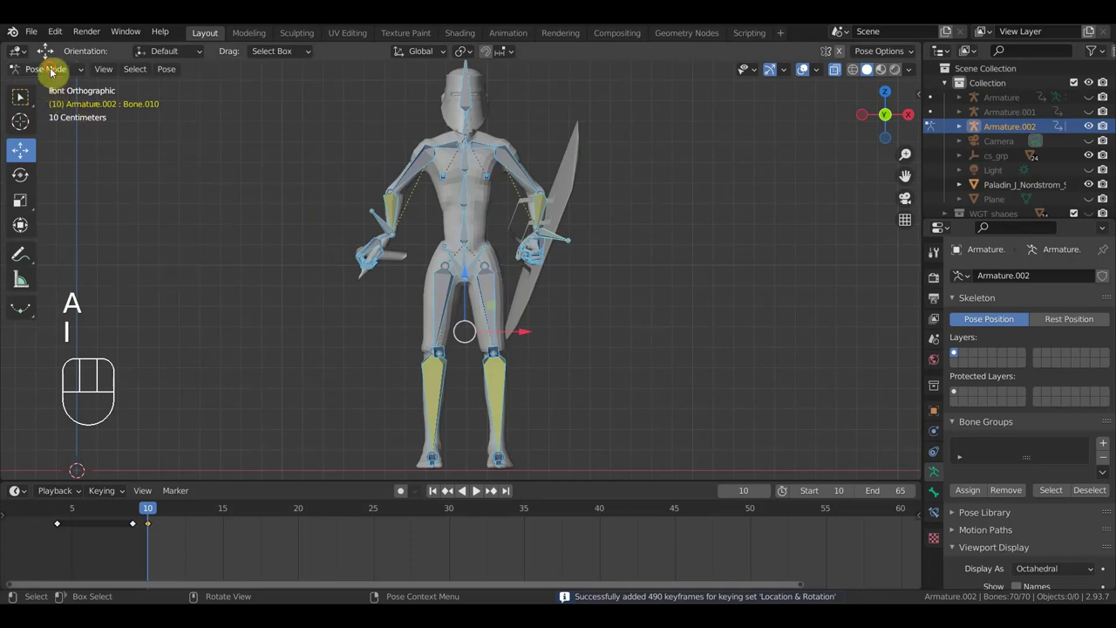
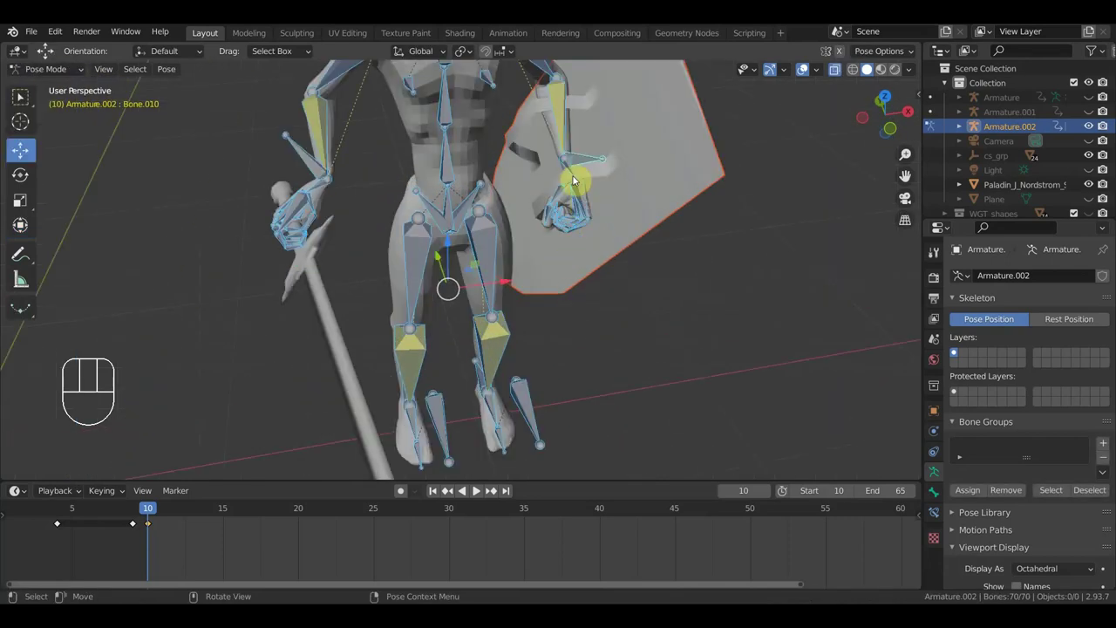
With the shield and hand bone Bone.010 selected, start parenting the shield to the bone.
{"action": "left_click_drag", "start_coordinate": [577, 168], "coordinate": [586, 175]}
{"action": "left_click_drag", "start_coordinate": [772, 285], "coordinate": [731, 272]}
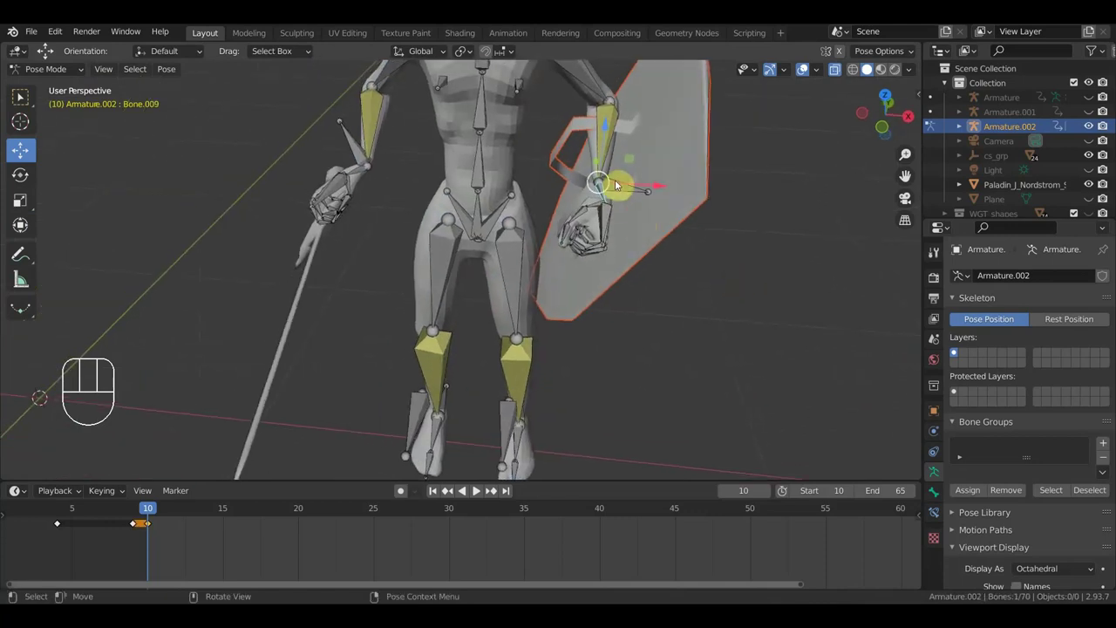
{"action": "left_click_drag", "start_coordinate": [621, 182], "coordinate": [678, 271]}
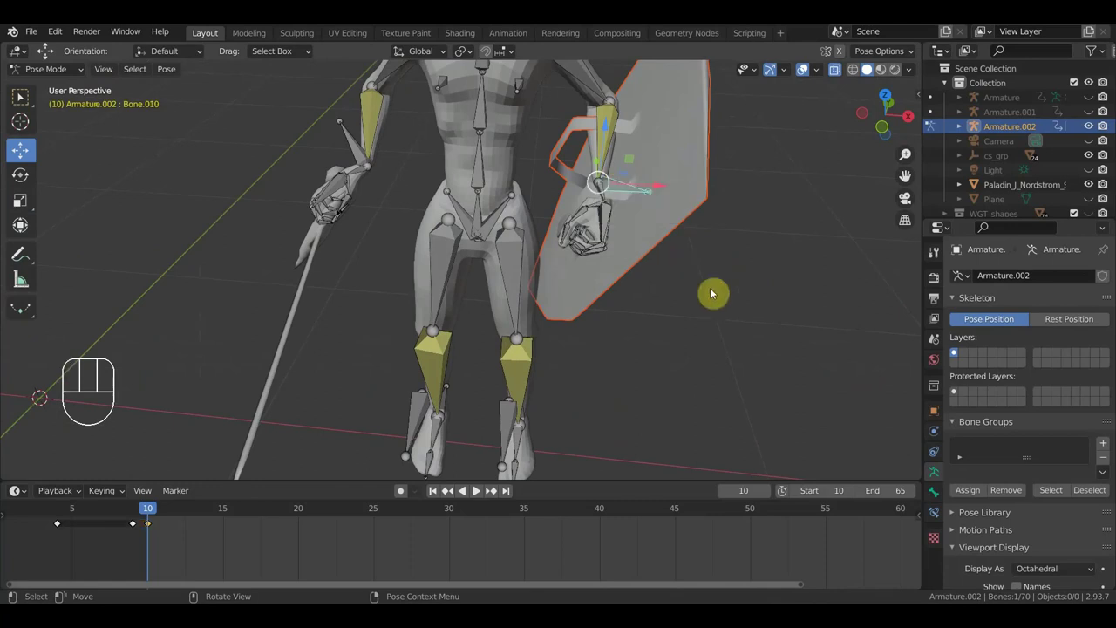
{"action": "key", "text": "ctrl+p"}
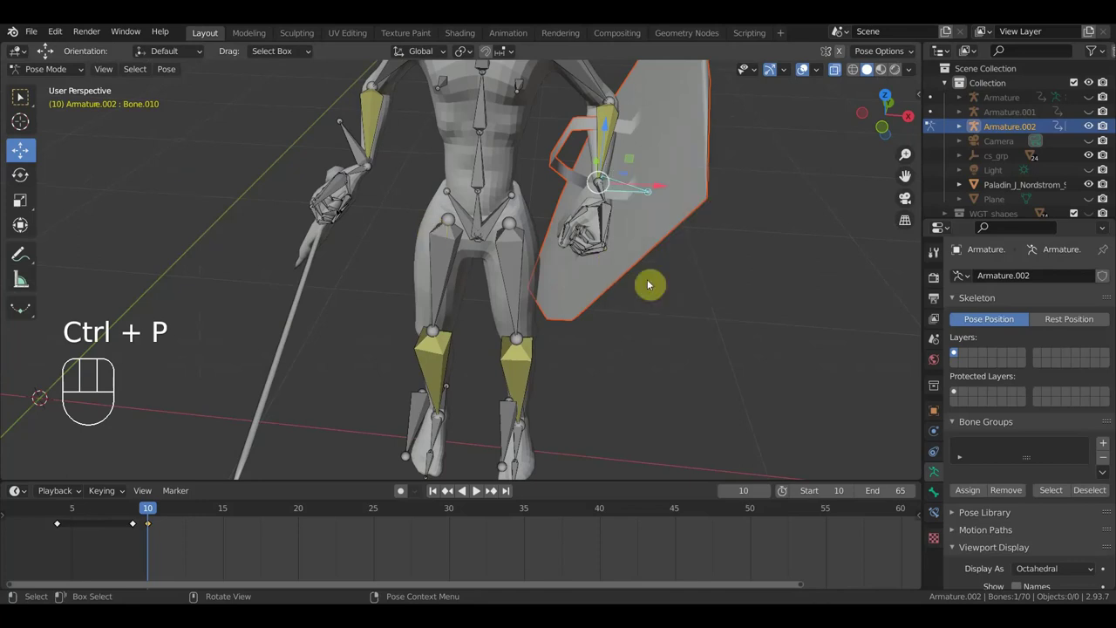
Parent the shield to the hand bone with Ctrl+P > Bone and check it from several angles.
{"action": "key", "text": "ctrl+p"}
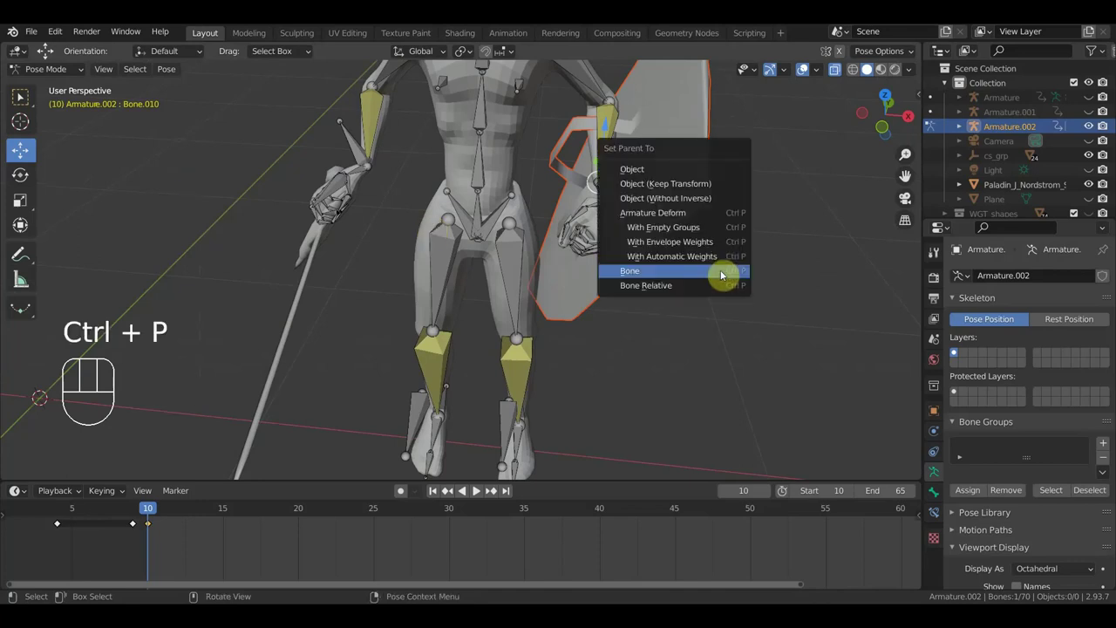
{"action": "left_click_drag", "start_coordinate": [748, 289], "coordinate": [711, 304]}
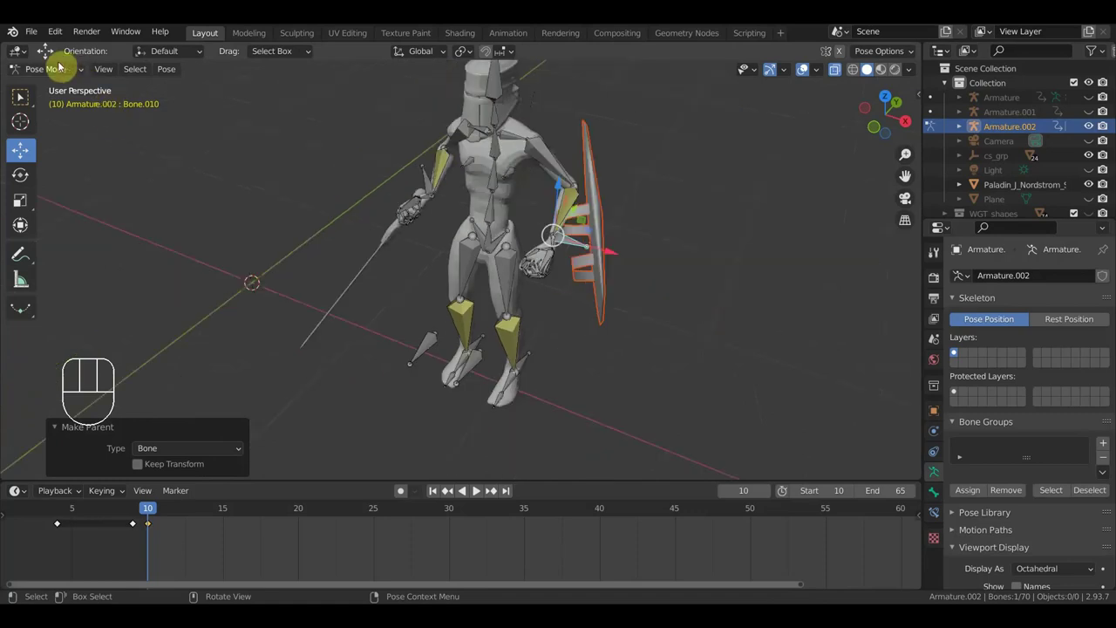
{"action": "left_click_drag", "start_coordinate": [57, 71], "coordinate": [58, 88]}
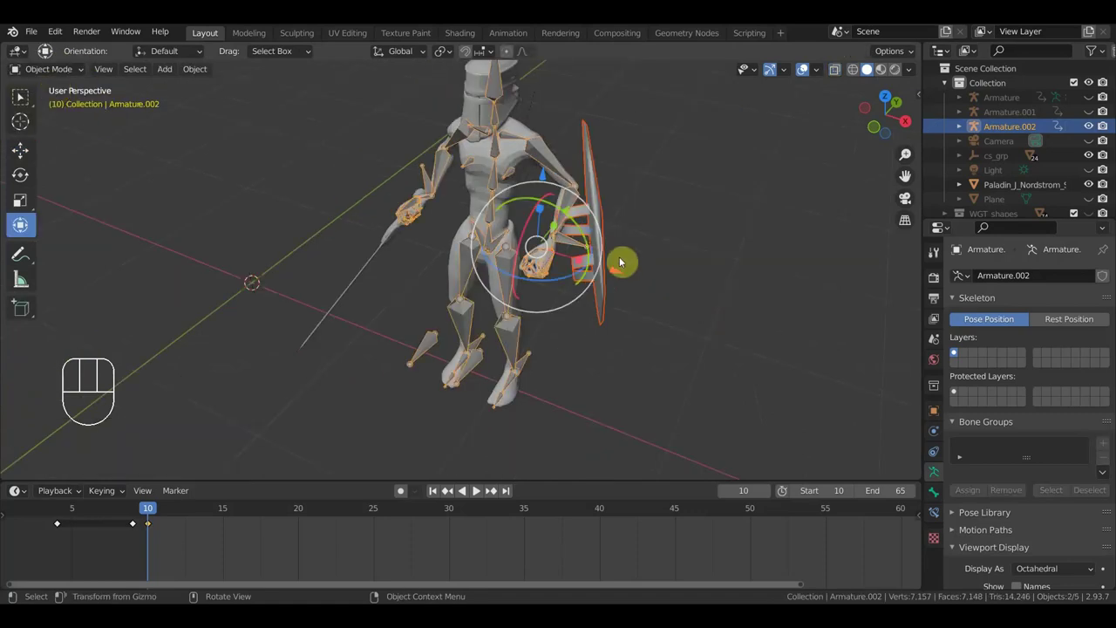
{"action": "left_click_drag", "start_coordinate": [699, 279], "coordinate": [759, 290]}
Rotate the shield to stand upright against the left hand, then reselect the paladin's armature.
{"action": "key", "text": "r"}
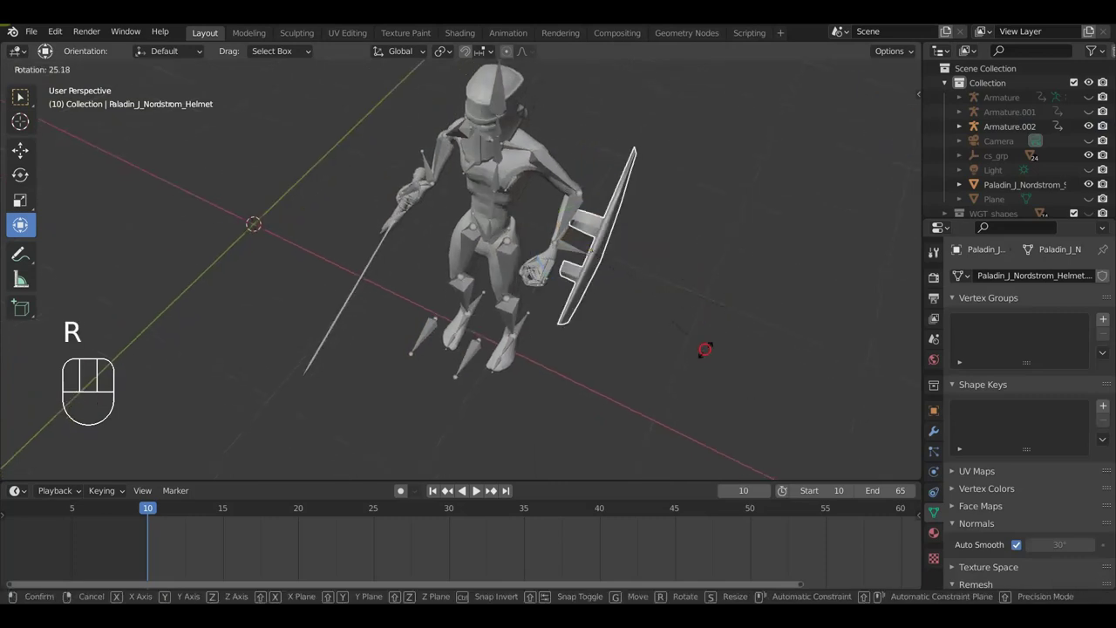
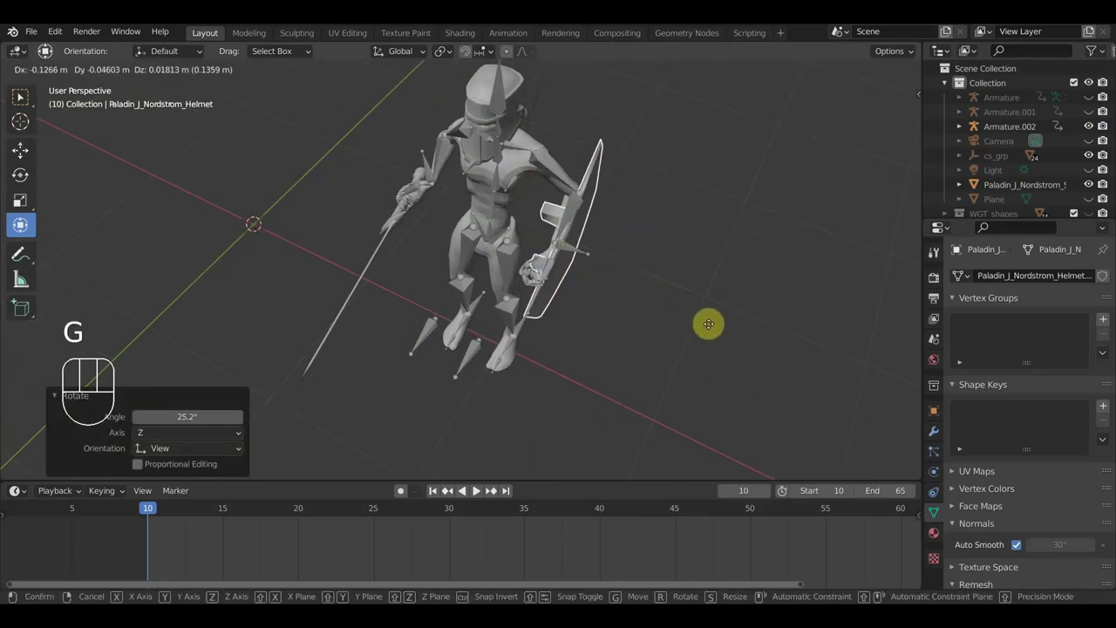
{"action": "left_click", "coordinate": [712, 334]}
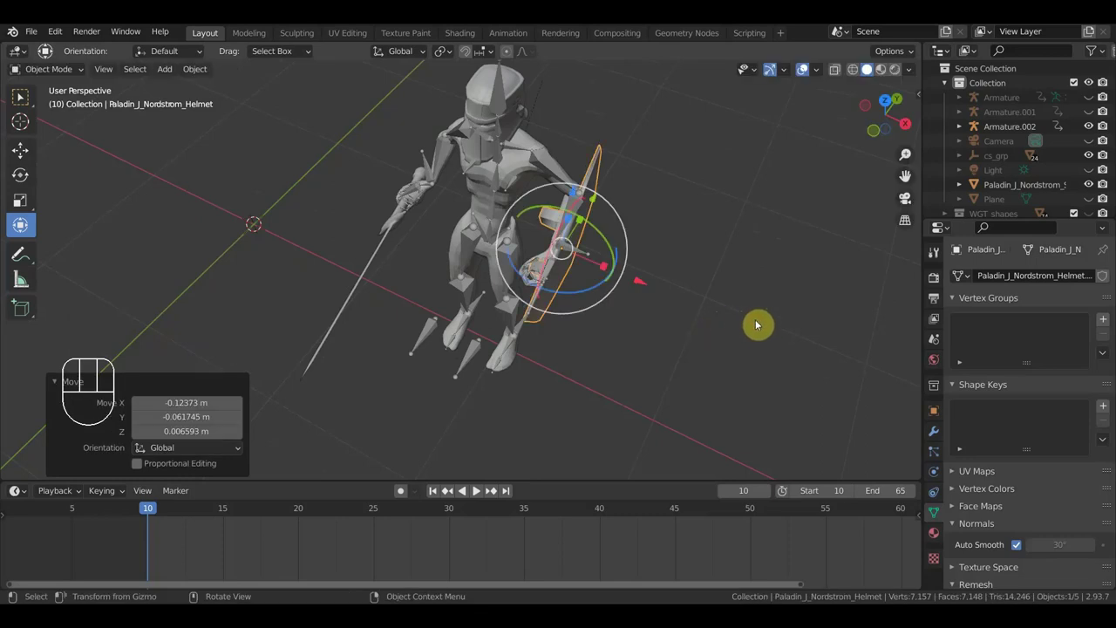
{"action": "key", "text": "r"}
{"action": "left_click", "coordinate": [751, 354]}
{"action": "left_click_drag", "start_coordinate": [708, 314], "coordinate": [764, 293]}
{"action": "middle_click", "coordinate": [737, 281]}
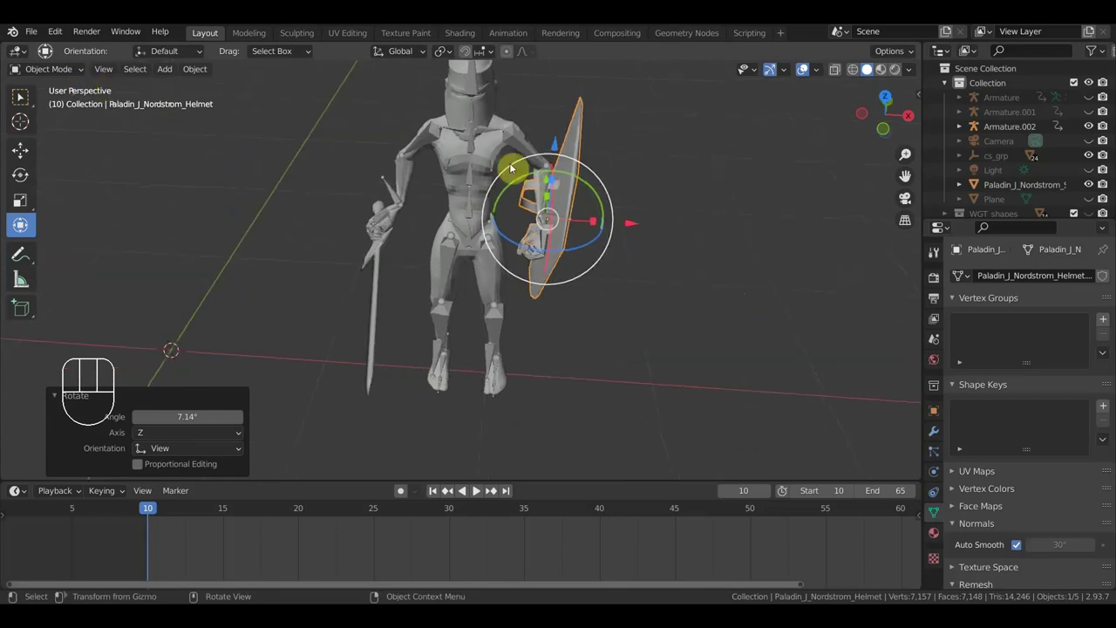
{"action": "left_click", "coordinate": [397, 188]}
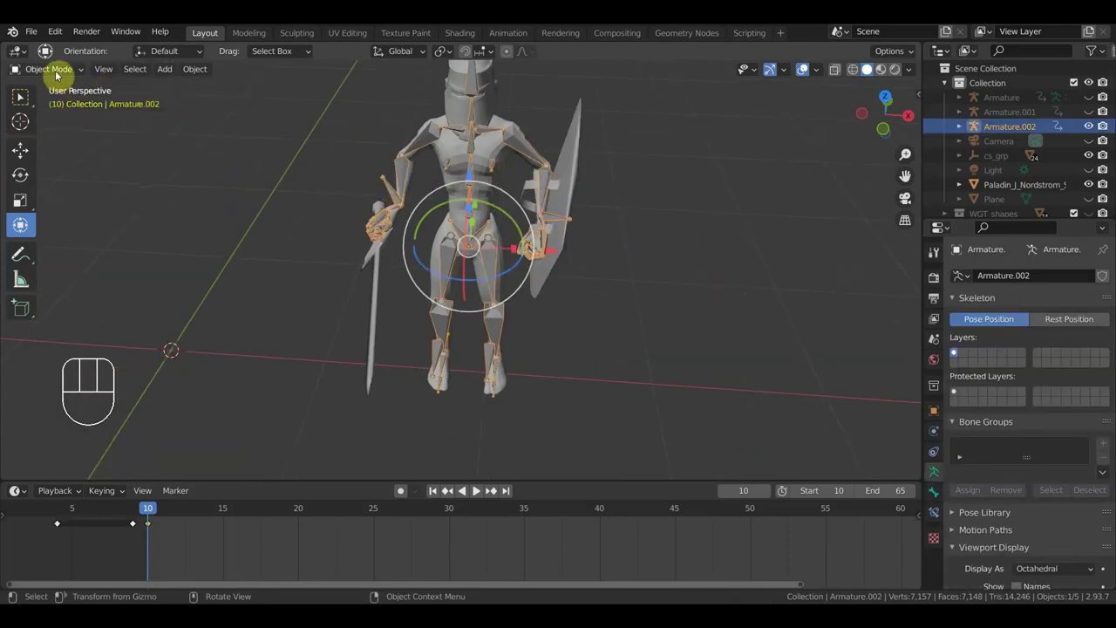
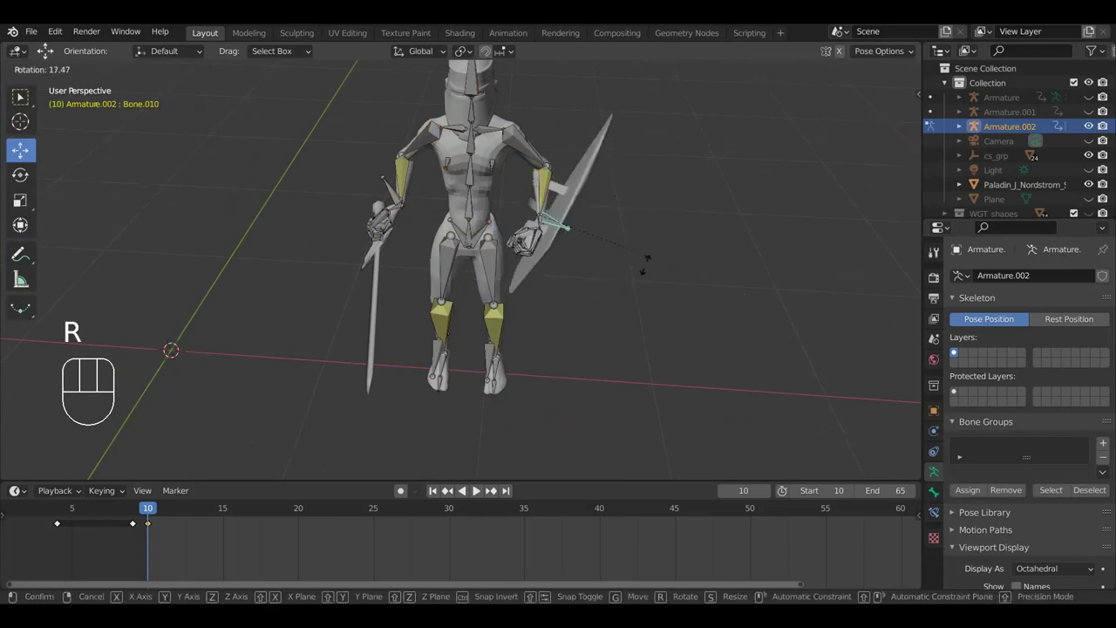
Test-rotate Bone.010 to confirm the shield follows, returning to front view for adding Bone.070.
{"action": "left_click", "coordinate": [669, 211]}
{"action": "key", "text": "KP_1"}
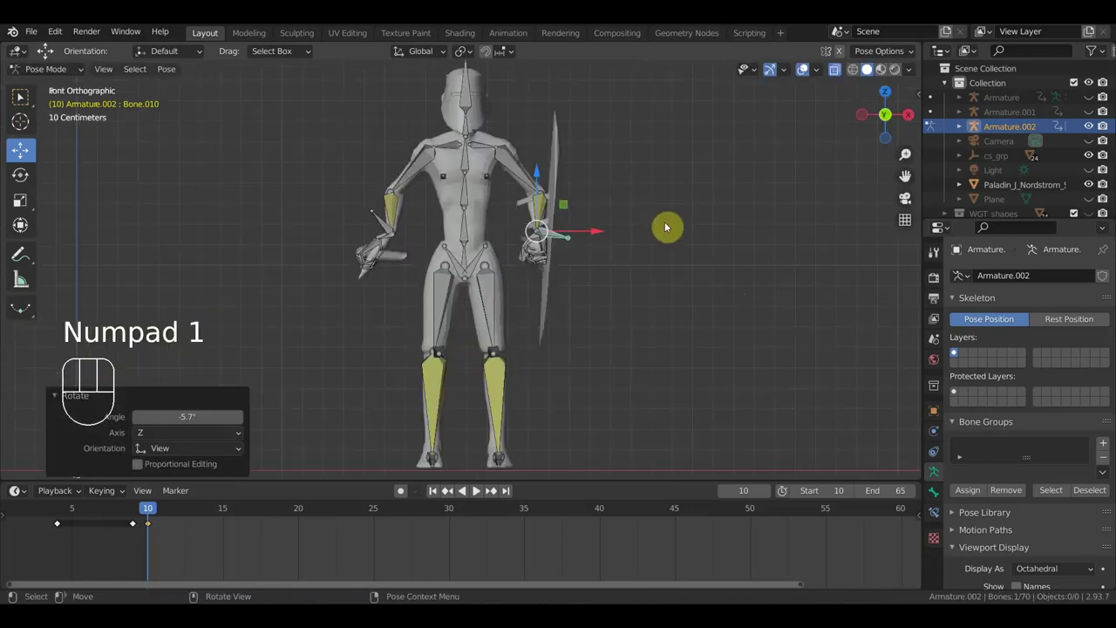
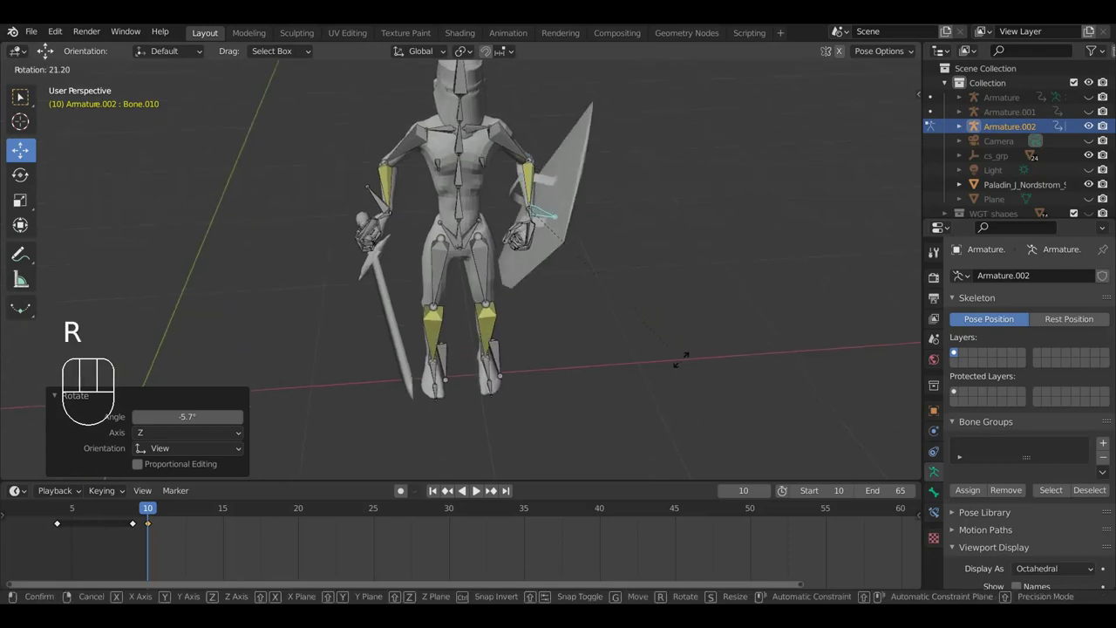
{"action": "left_click", "coordinate": [733, 316]}
{"action": "key", "text": "KP_1"}
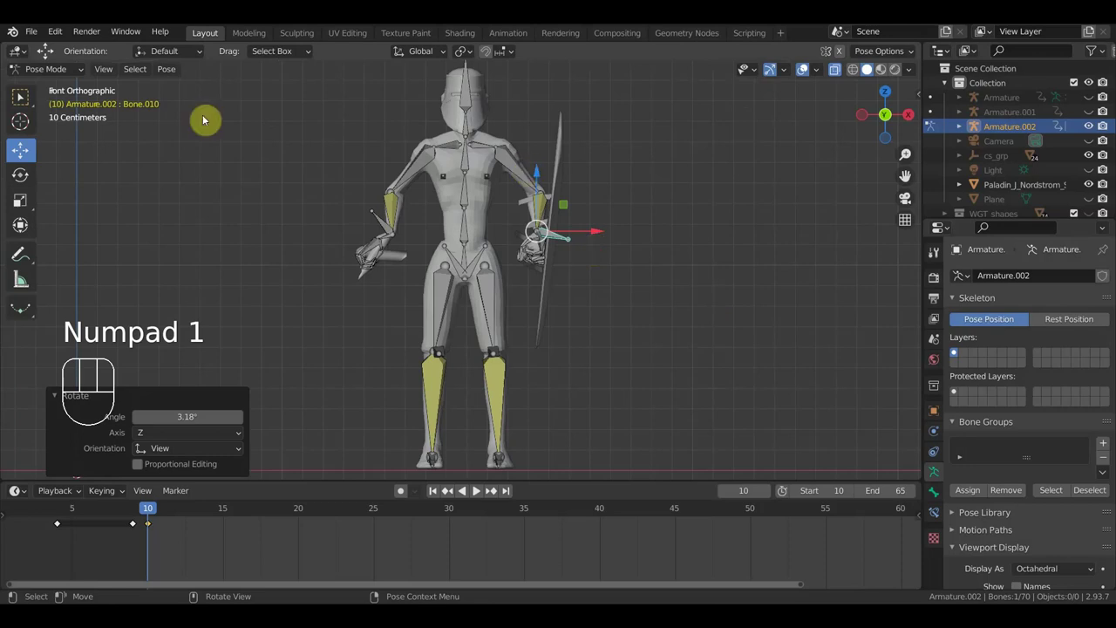
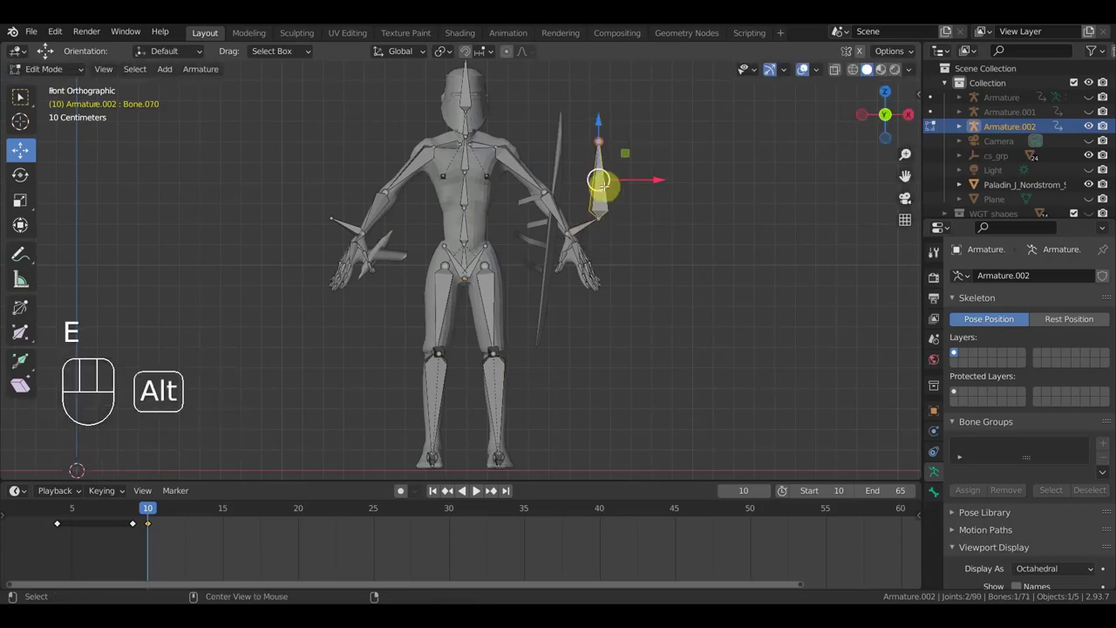
Reposition Bone.070 so it runs upright along the shield beside the left hand.
{"action": "key", "text": "alt+p"}
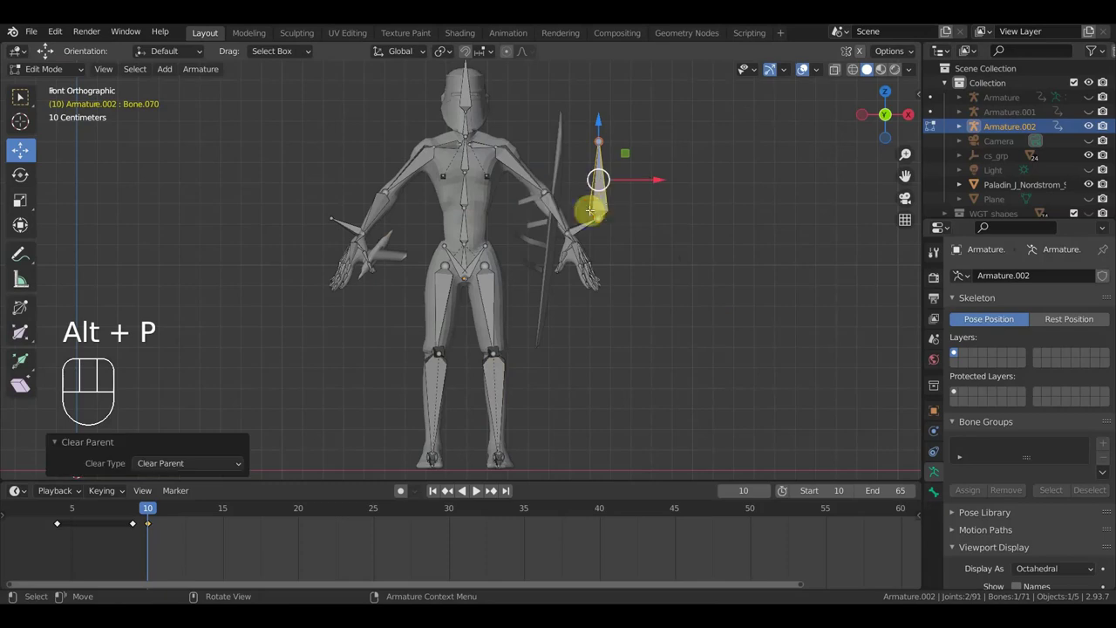
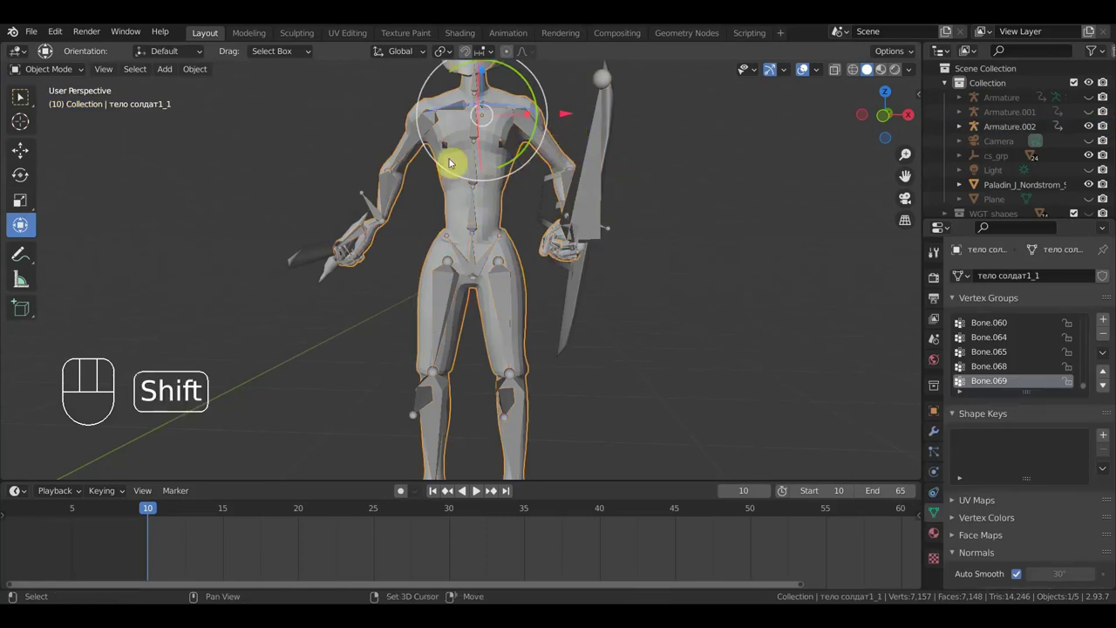
Select the shield with the armature and bring up parenting to attach it to Bone.070.
{"action": "left_click", "coordinate": [371, 203]}
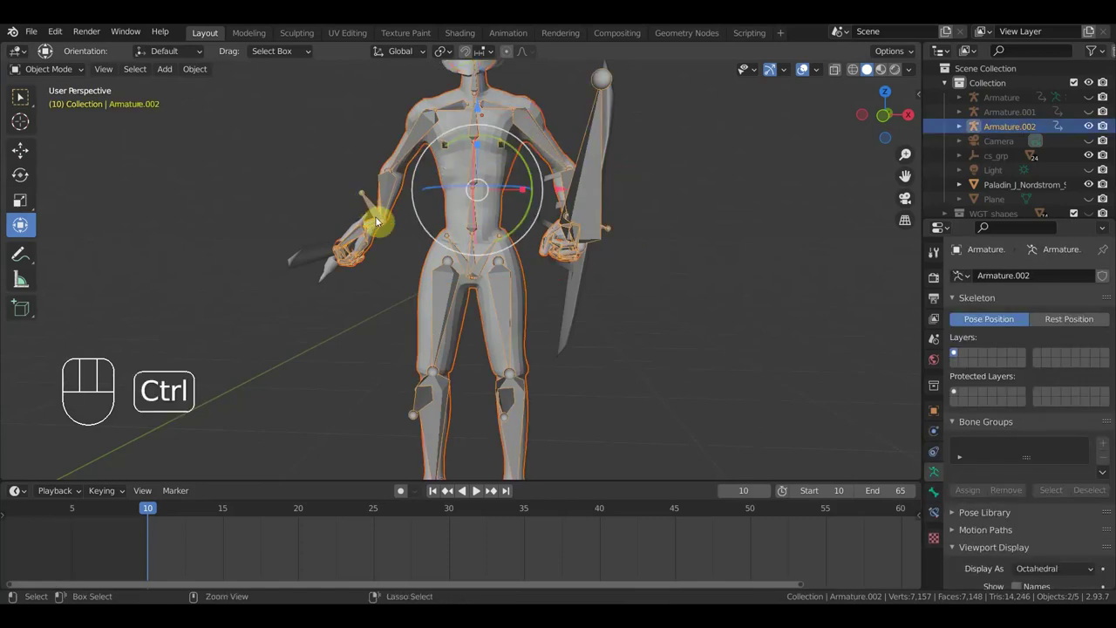
{"action": "key", "text": "ctrl+p"}
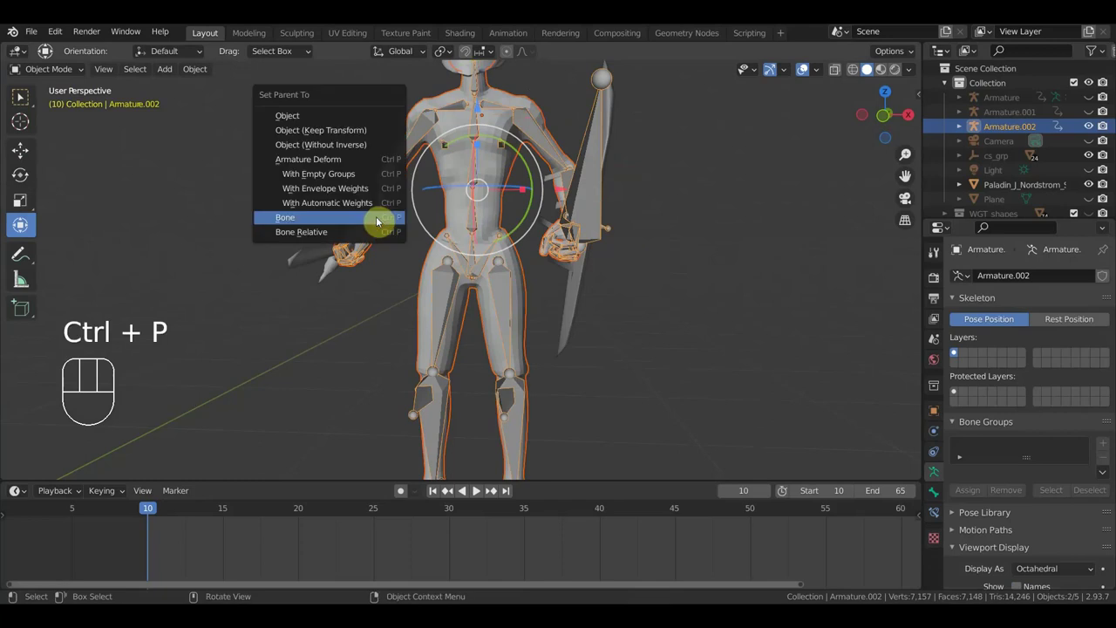
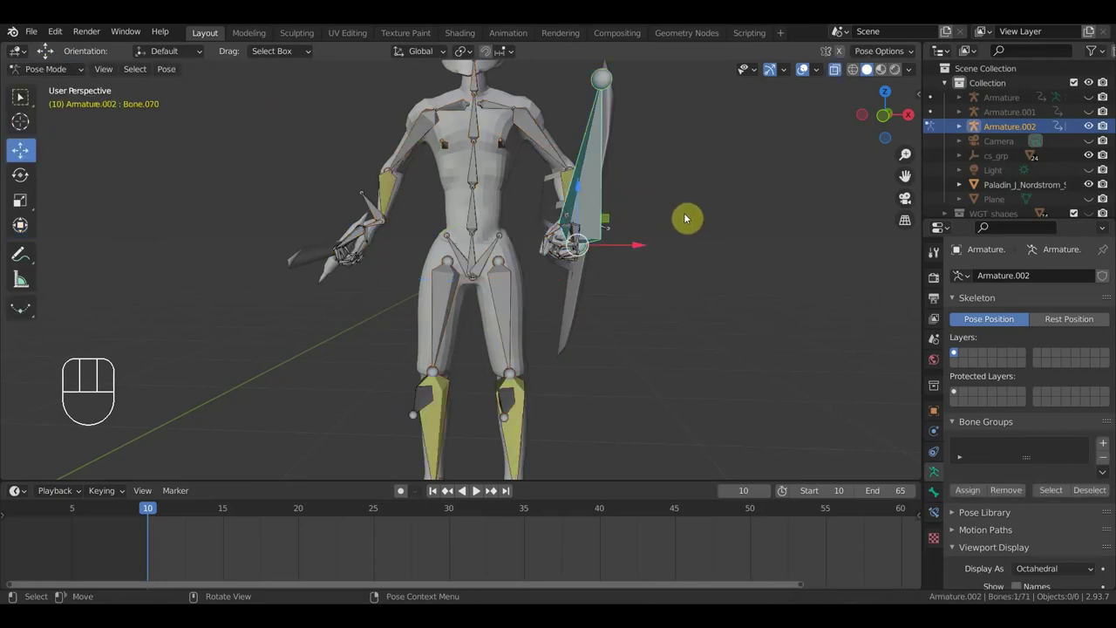
{"action": "key", "text": "r"}
{"action": "left_click", "coordinate": [702, 212]}
{"action": "left_click_drag", "start_coordinate": [702, 232], "coordinate": [685, 326]}
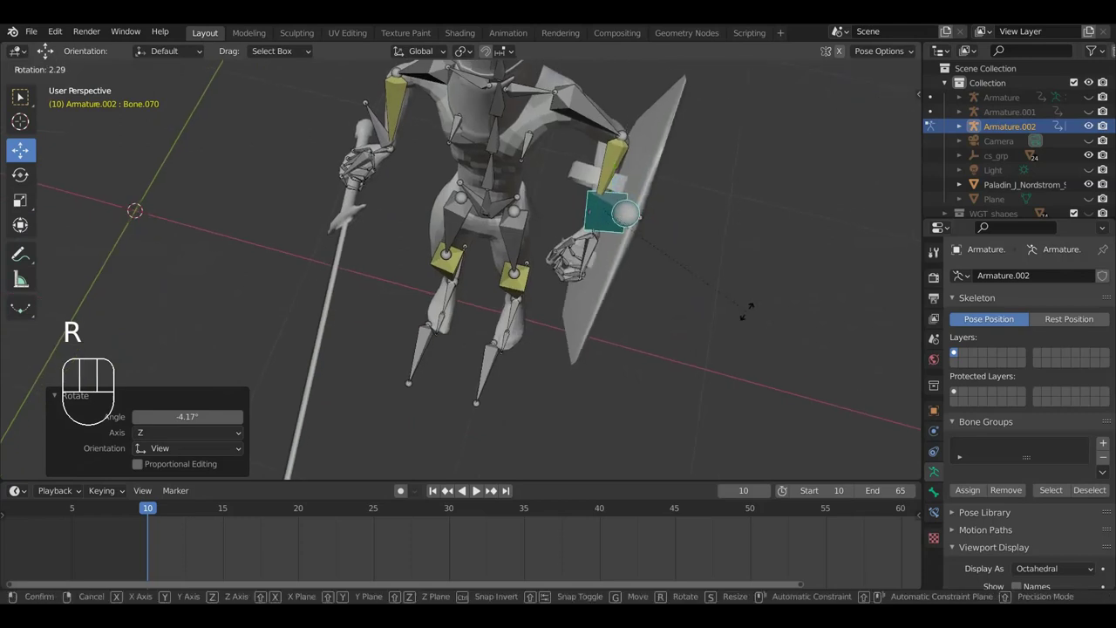
{"action": "left_click", "coordinate": [783, 307]}
{"action": "key", "text": "g"}
{"action": "left_click", "coordinate": [790, 301]}
{"action": "left_click_drag", "start_coordinate": [832, 228], "coordinate": [832, 158]}
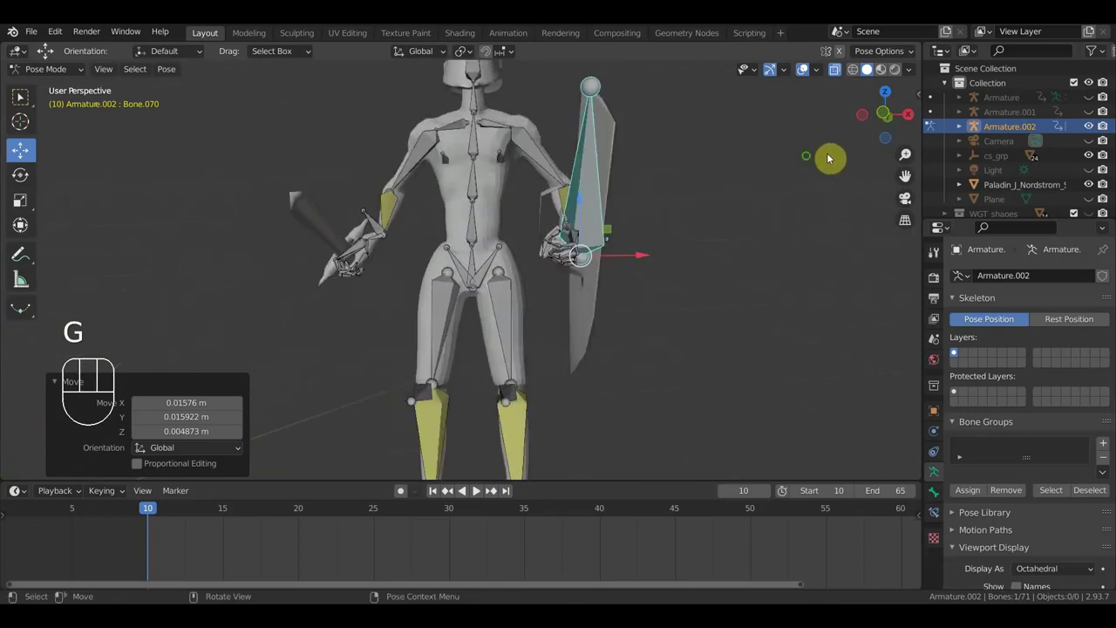
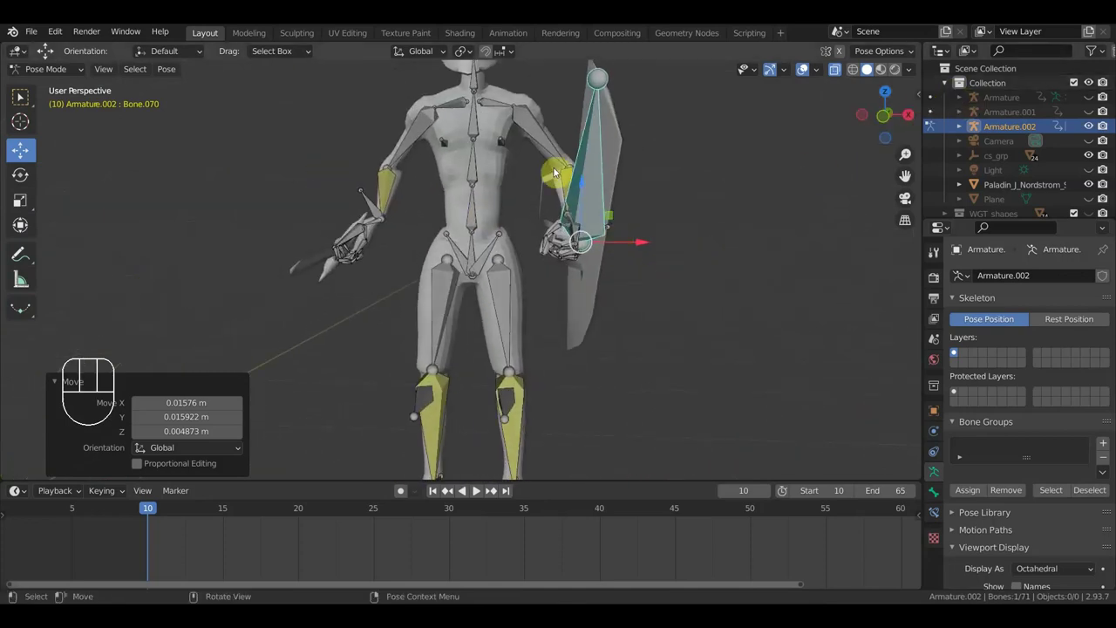
Show the N side panel and switch to the Rig tab's Bone Widget tools.
{"action": "key", "text": "n"}
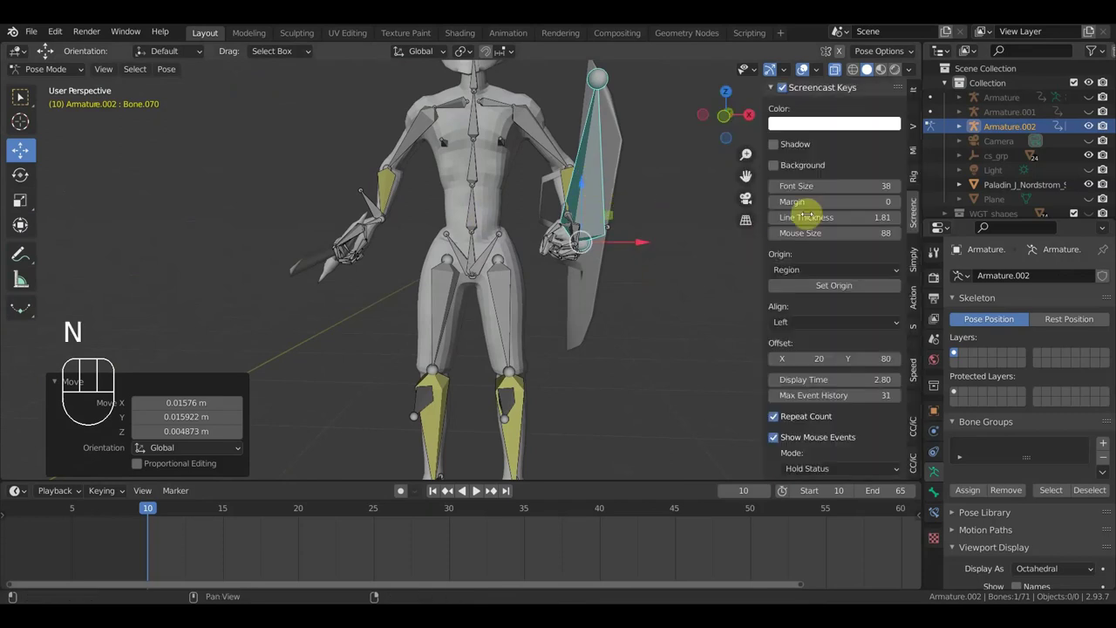
{"action": "left_click_drag", "start_coordinate": [814, 112], "coordinate": [807, 212]}
{"action": "left_click", "coordinate": [826, 135]}
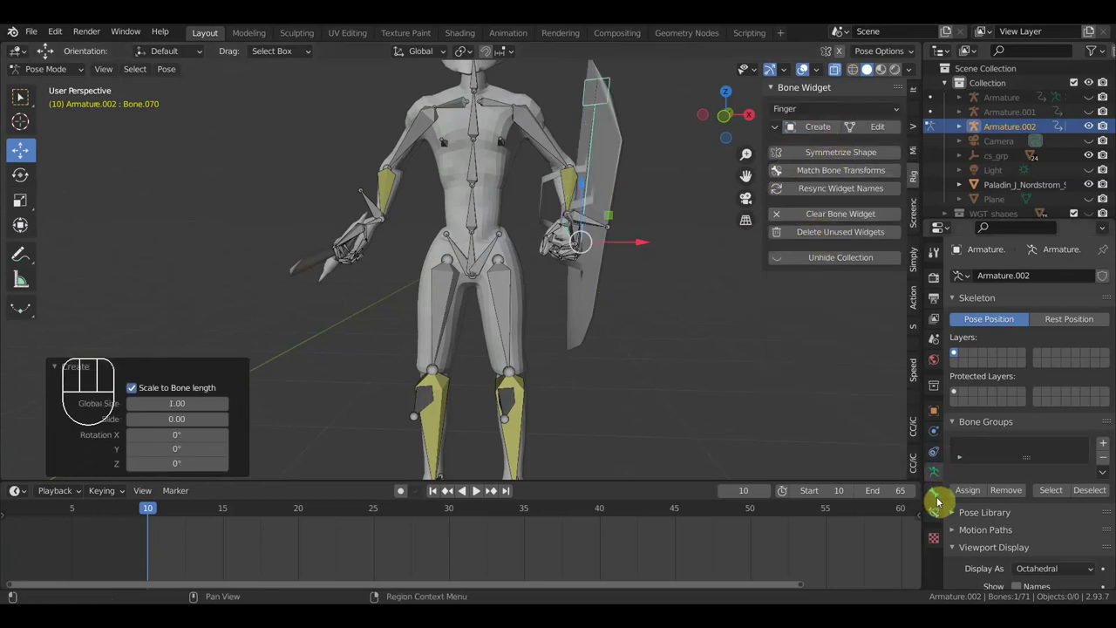
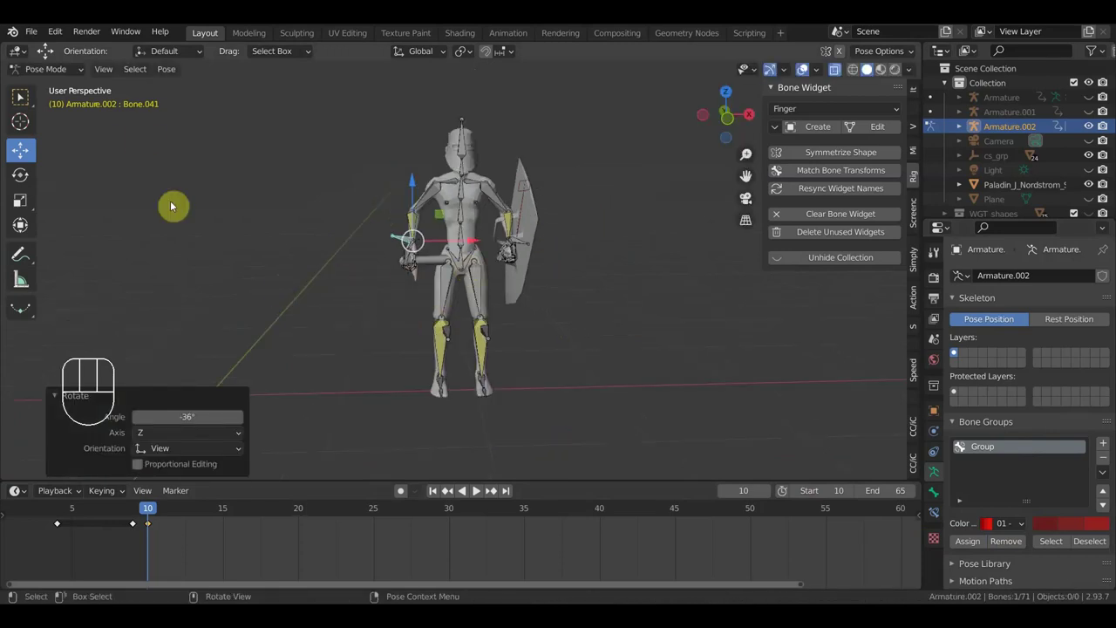
Unhide the enemy and floor with Alt+H, then return the paladin's armature to Pose Mode.
{"action": "left_click_drag", "start_coordinate": [80, 72], "coordinate": [70, 80]}
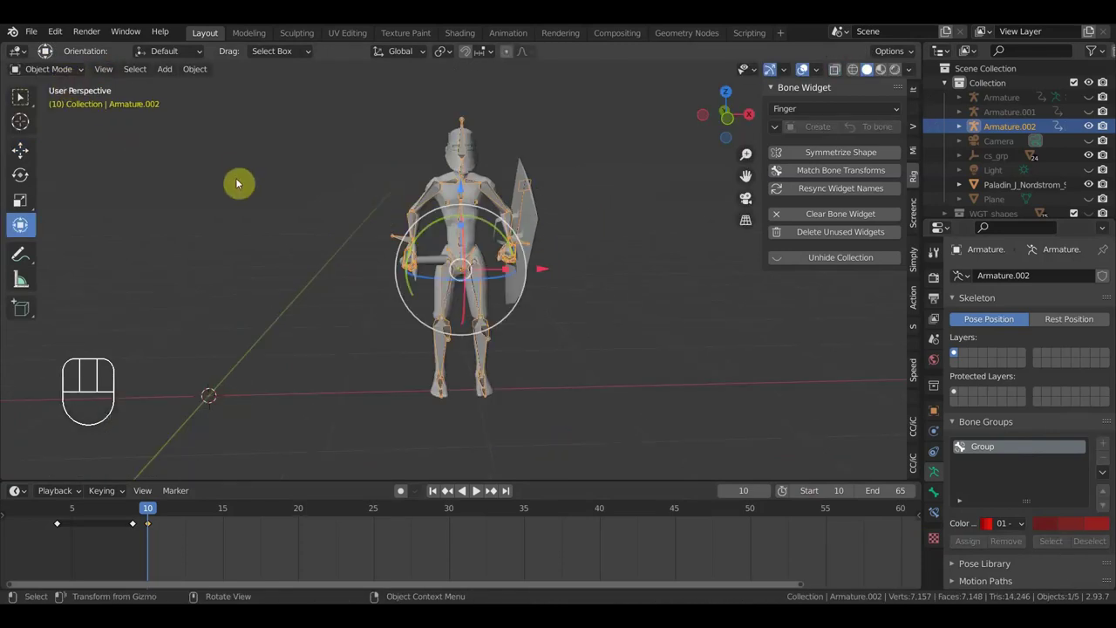
{"action": "key", "text": "alt+h"}
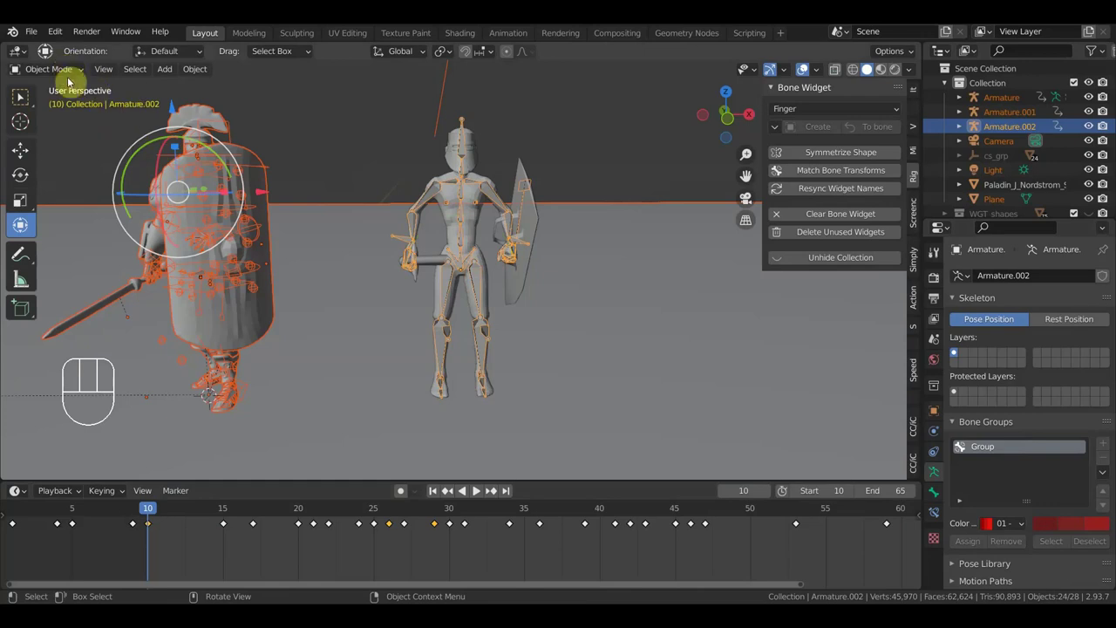
{"action": "left_click", "coordinate": [23, 224]}
{"action": "left_click", "coordinate": [23, 224]}
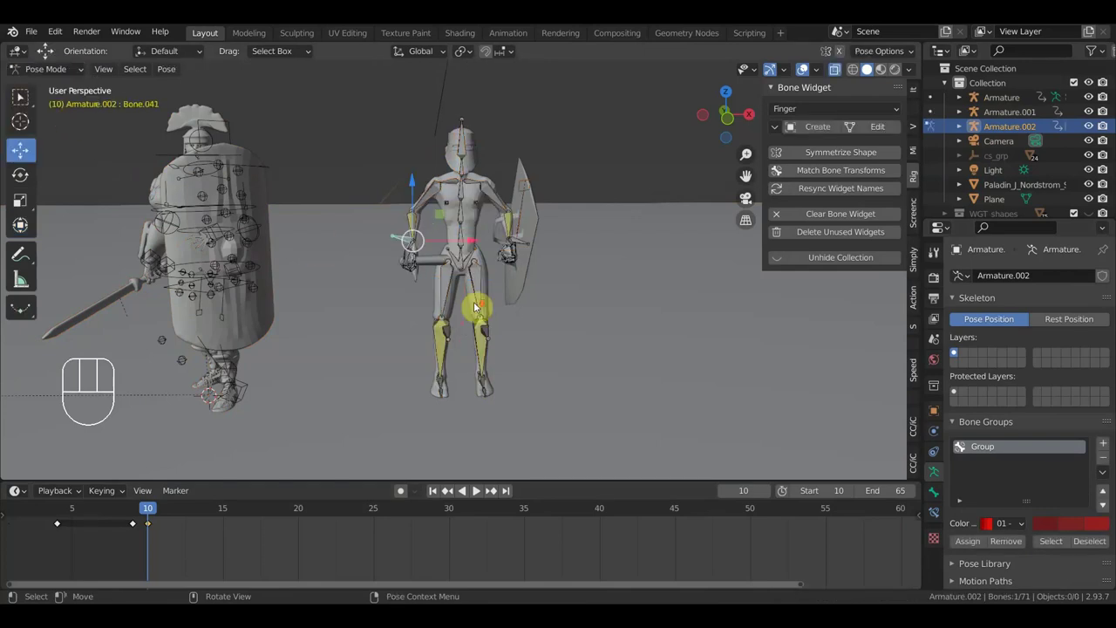
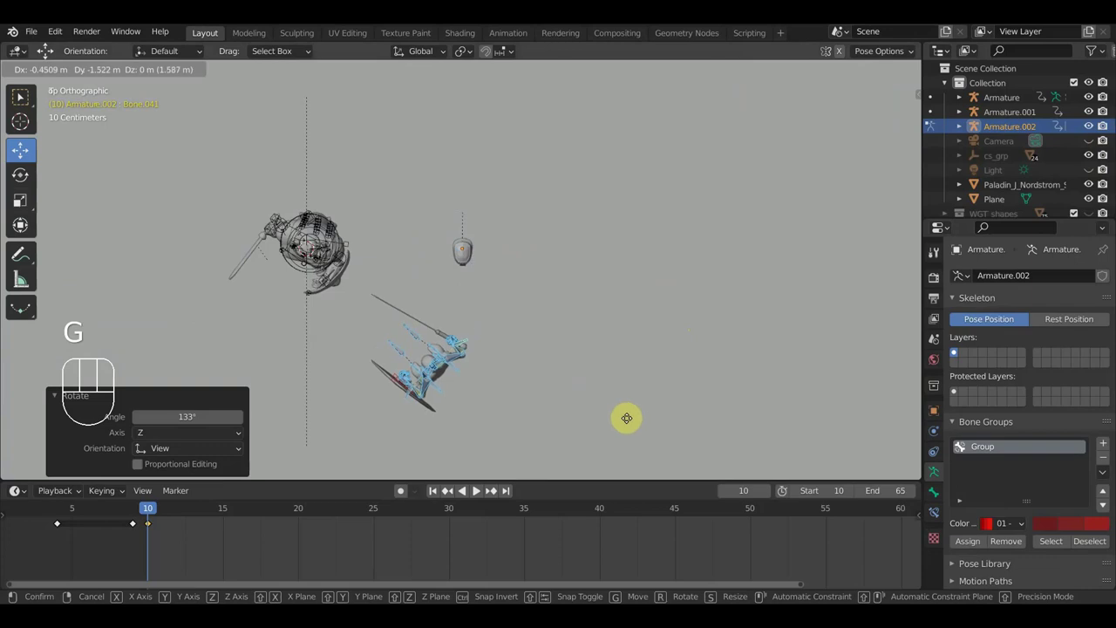
Confirm the rig's move across the floor, then undo it so the rig sits back at its original spot.
{"action": "left_click", "coordinate": [632, 423]}
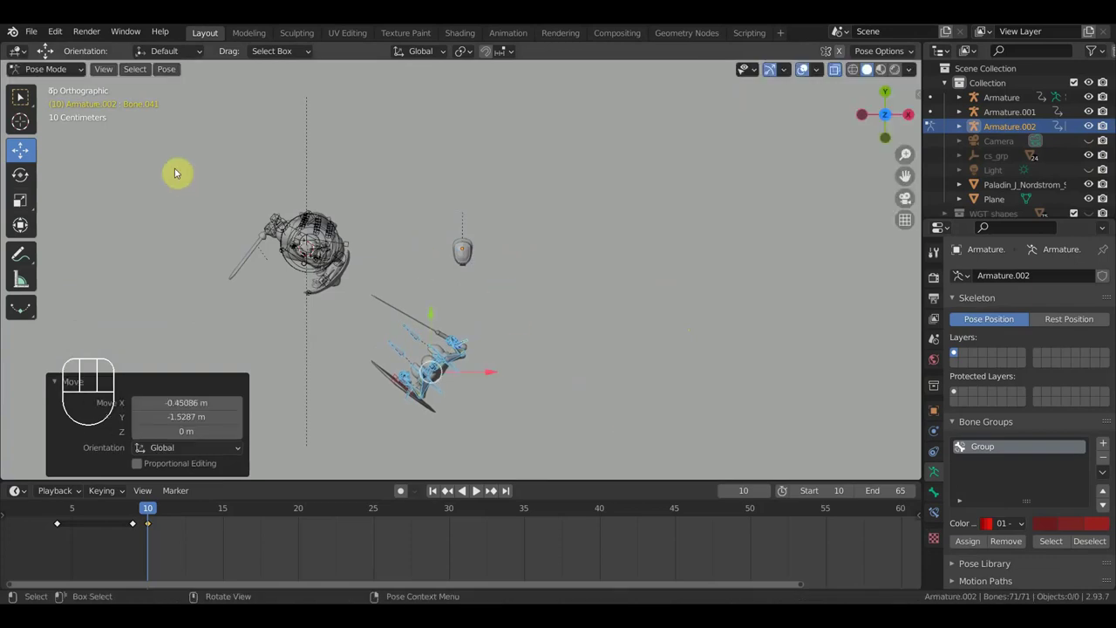
{"action": "key", "text": "ctrl+z"}
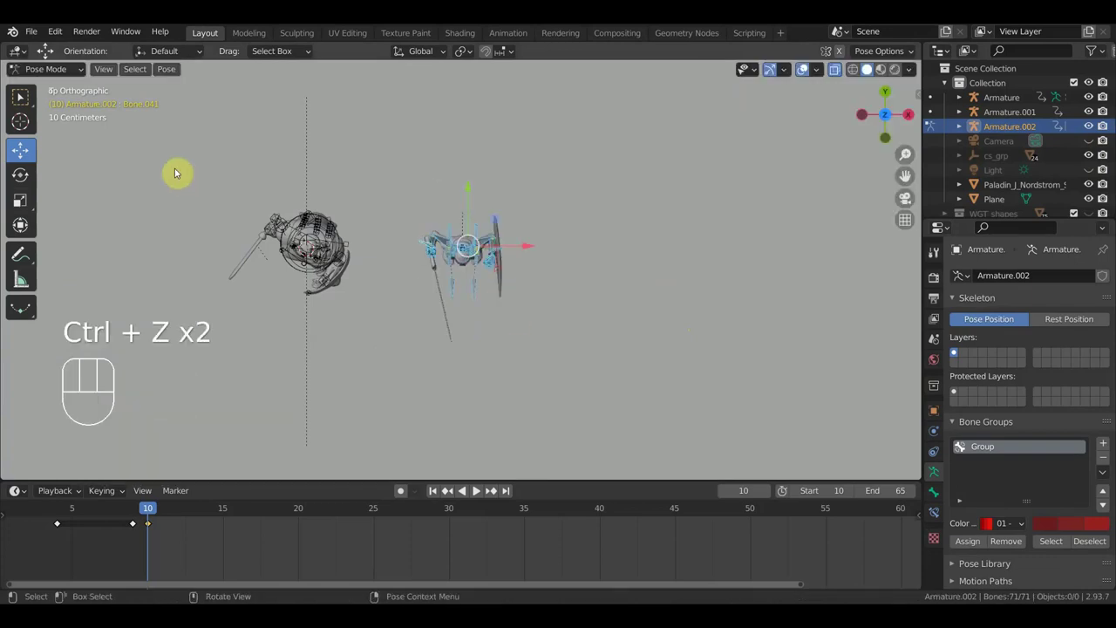
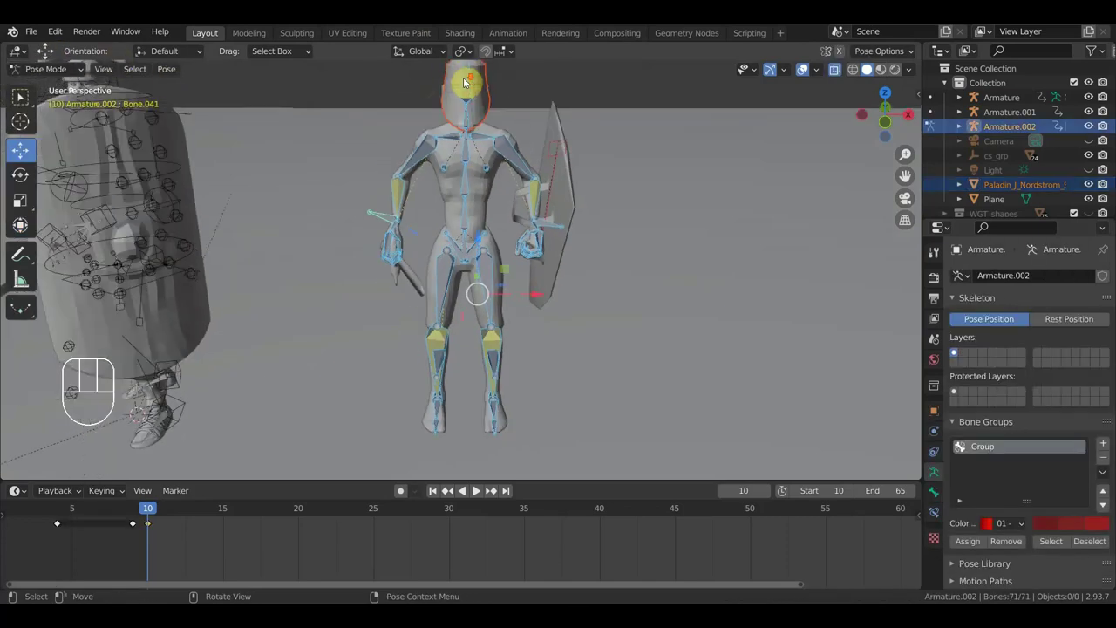
{"action": "left_click", "coordinate": [474, 85]}
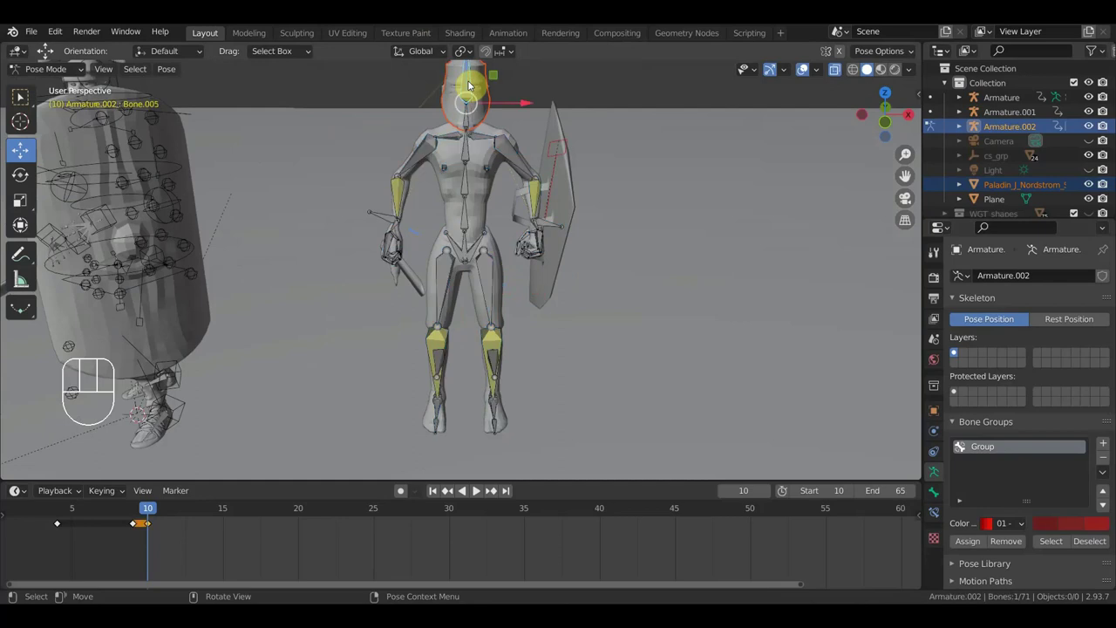
{"action": "key", "text": "ctrl+p"}
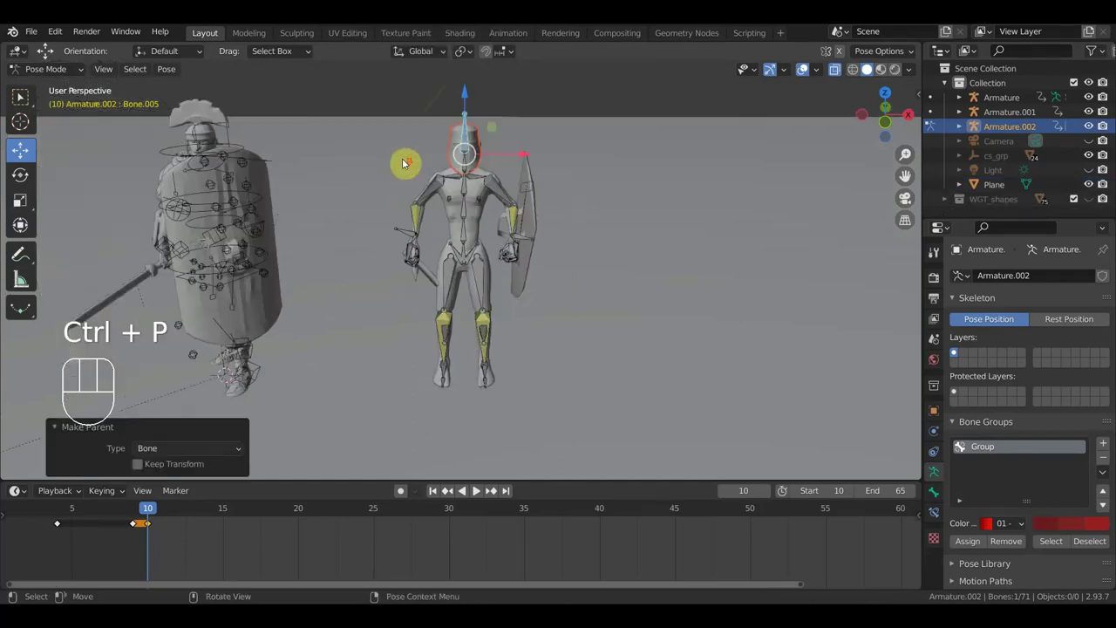
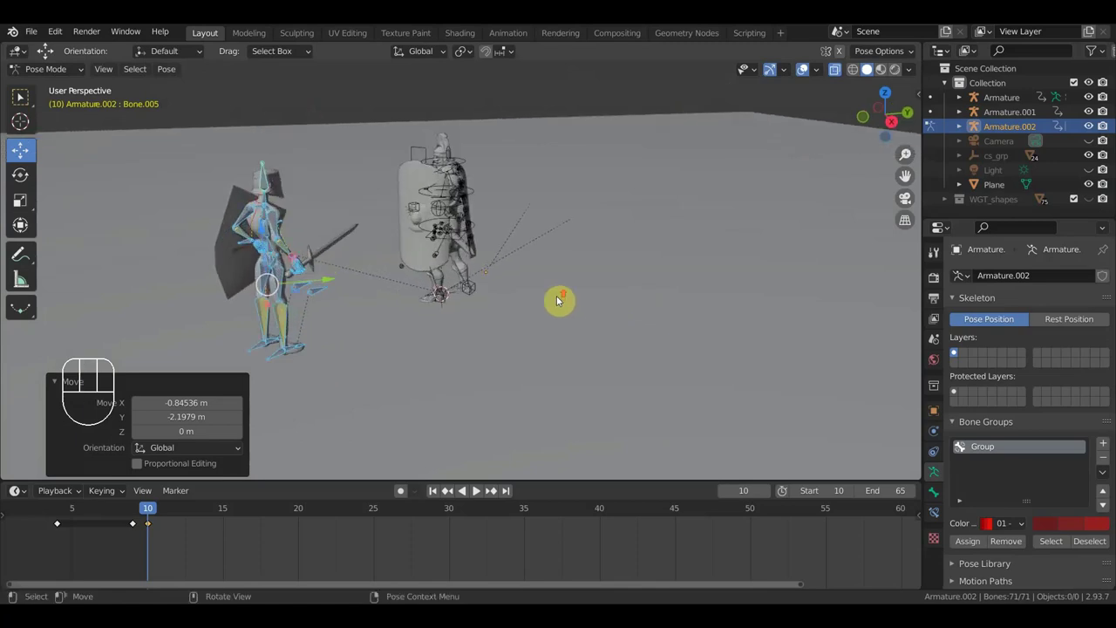
{"action": "left_click_drag", "start_coordinate": [619, 308], "coordinate": [810, 290]}
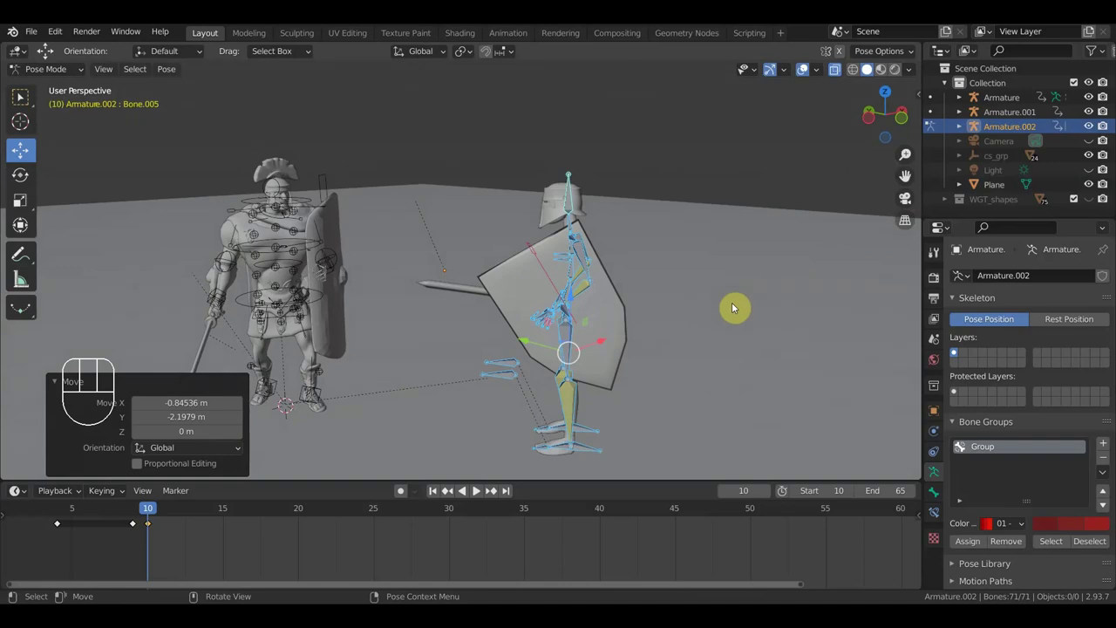
{"action": "middle_click", "coordinate": [717, 316]}
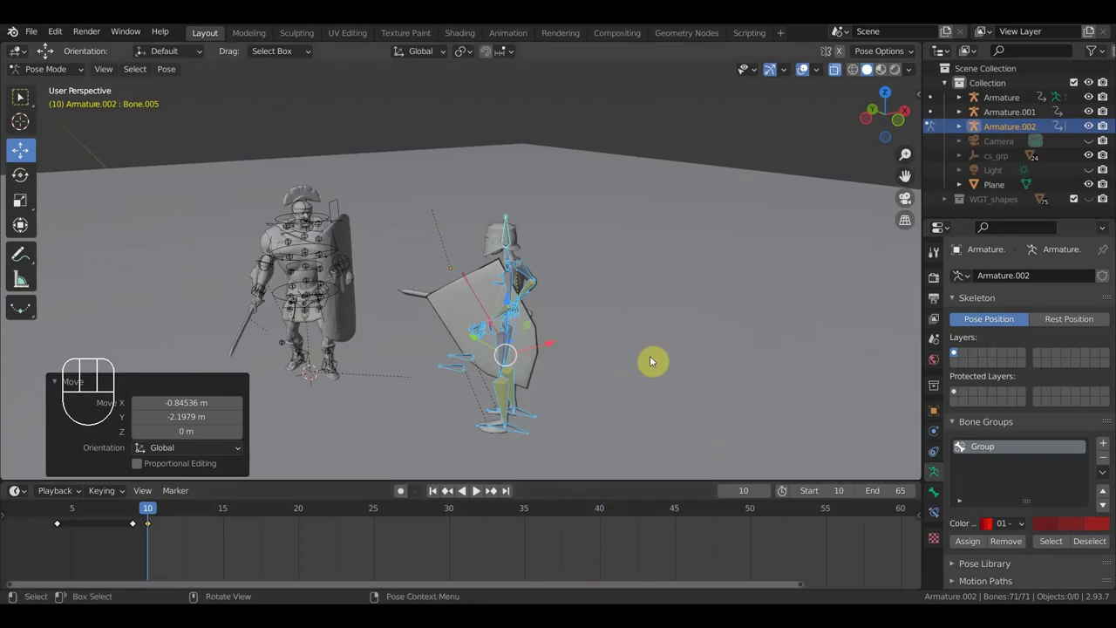
{"action": "key", "text": "i"}
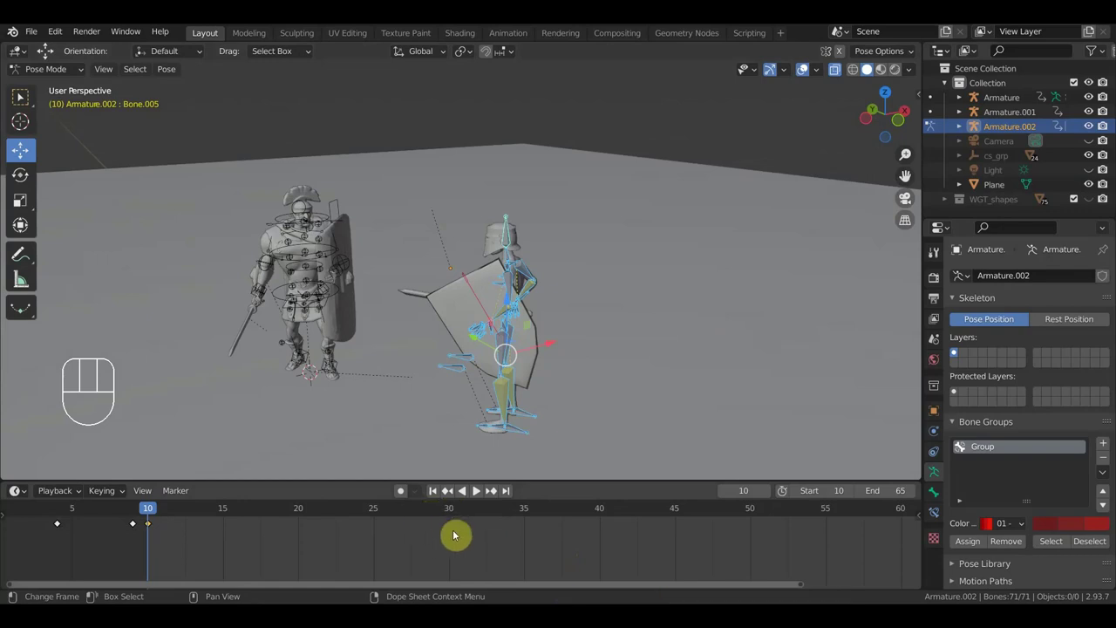
Set the current frame to 20 and orbit to look down on the paladin above the enemy.
{"action": "left_click", "coordinate": [466, 515]}
{"action": "left_click_drag", "start_coordinate": [474, 514], "coordinate": [300, 509]}
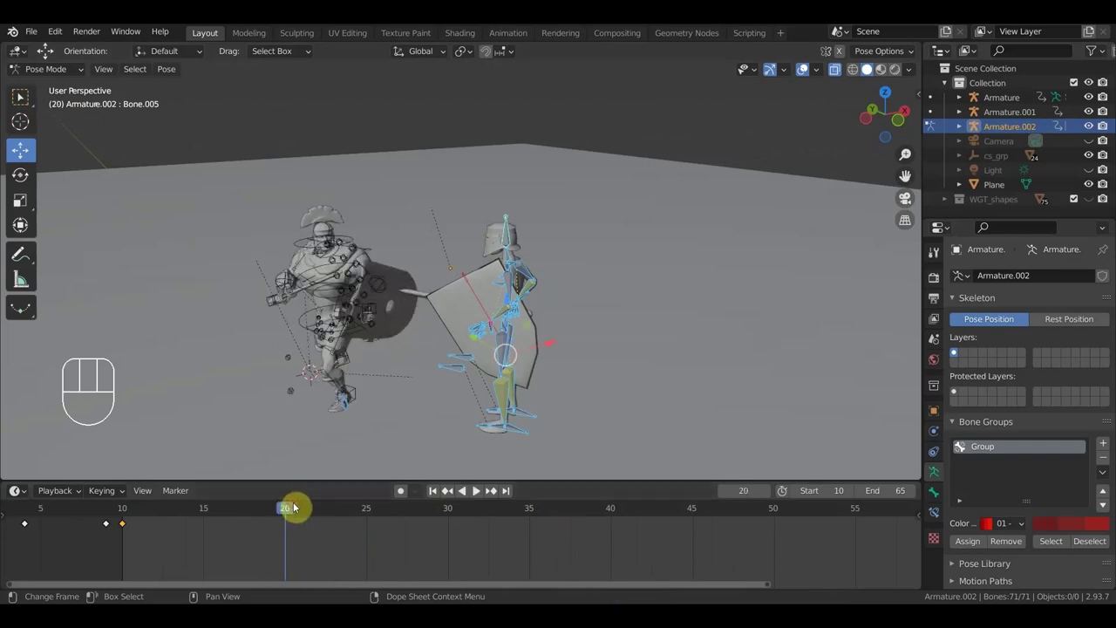
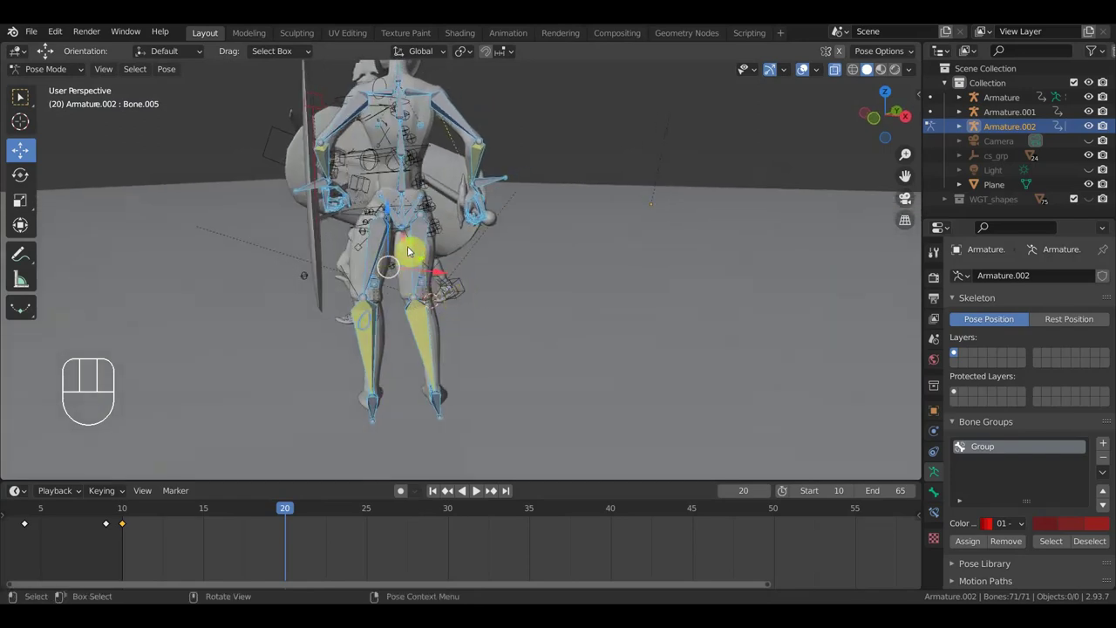
{"action": "left_click_drag", "start_coordinate": [425, 314], "coordinate": [256, 278]}
{"action": "left_click_drag", "start_coordinate": [458, 198], "coordinate": [483, 355]}
{"action": "left_click_drag", "start_coordinate": [430, 364], "coordinate": [428, 362]}
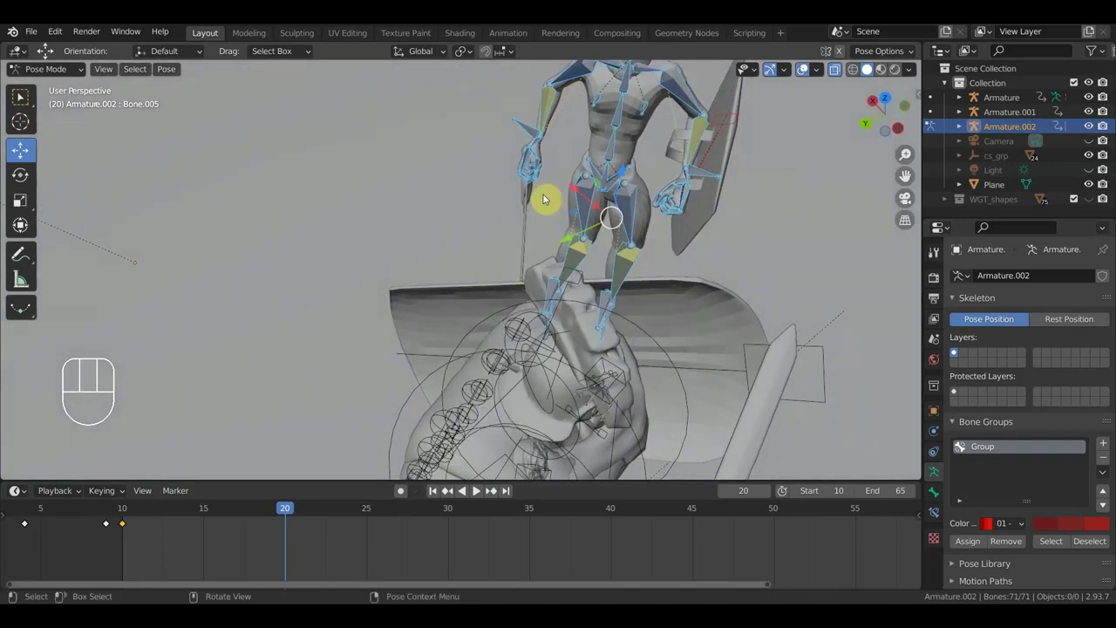
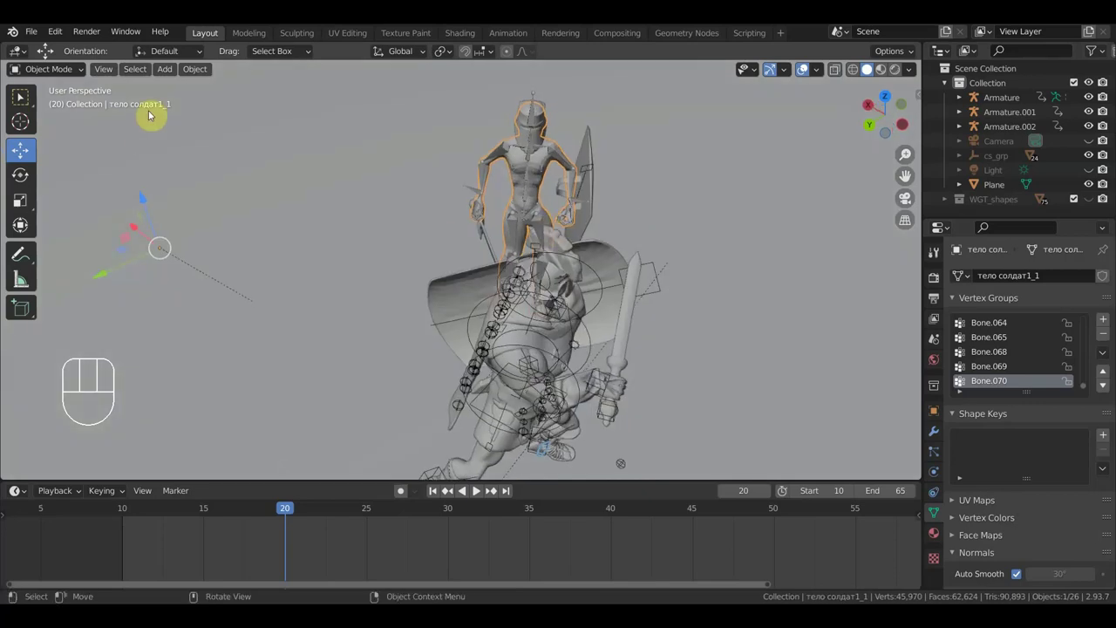
{"action": "left_click_drag", "start_coordinate": [200, 73], "coordinate": [375, 119]}
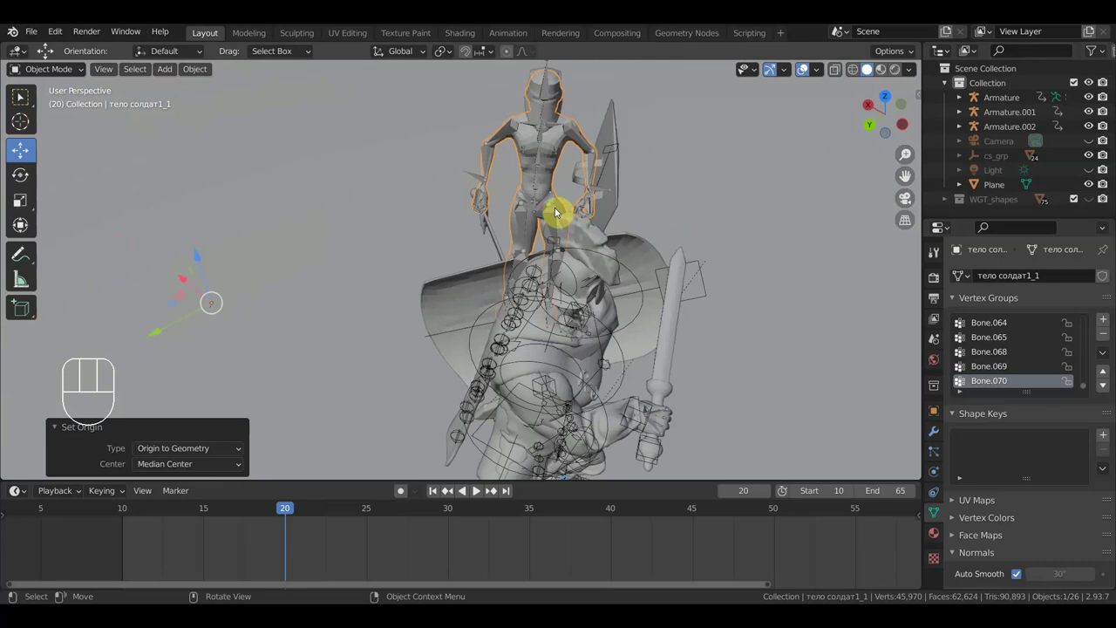
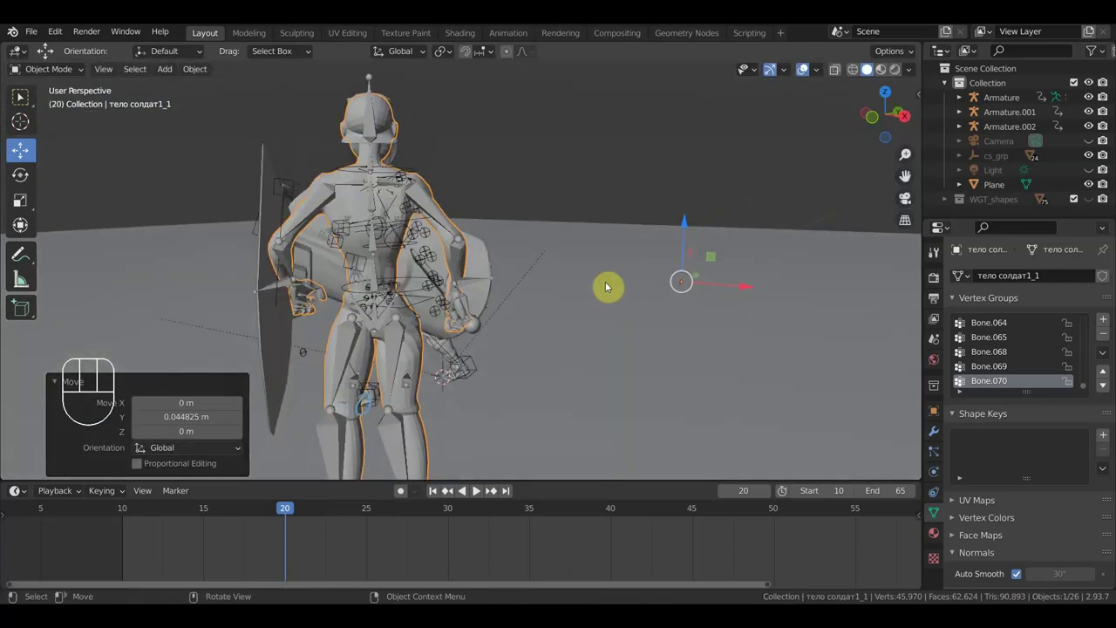
{"action": "left_click_drag", "start_coordinate": [751, 289], "coordinate": [750, 293]}
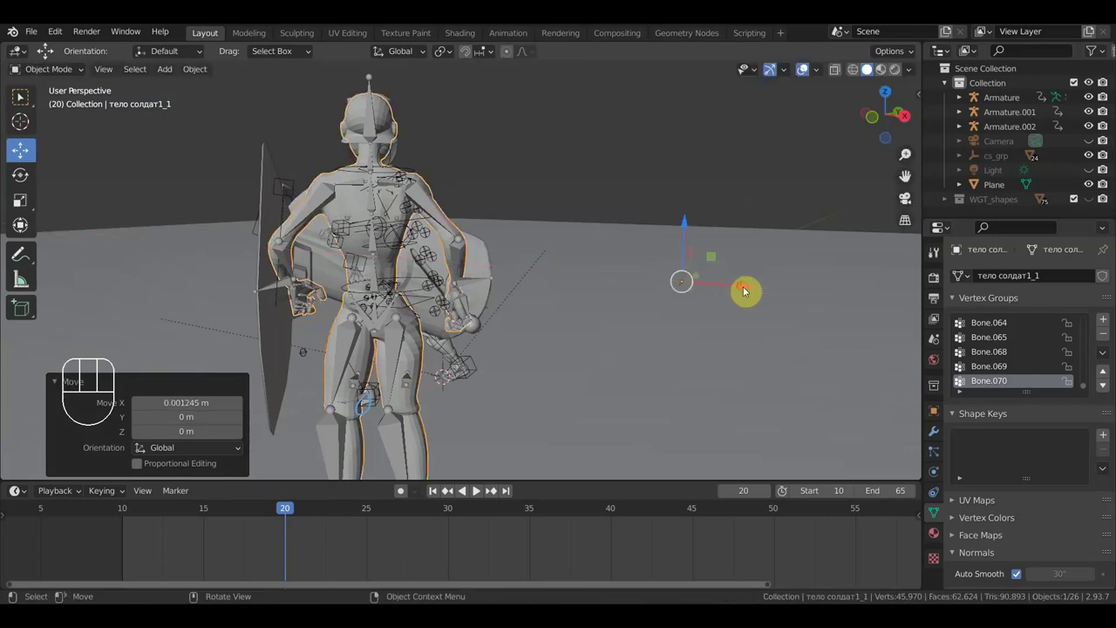
{"action": "left_click_drag", "start_coordinate": [654, 335], "coordinate": [647, 324]}
{"action": "left_click_drag", "start_coordinate": [632, 310], "coordinate": [675, 210]}
{"action": "left_click_drag", "start_coordinate": [539, 299], "coordinate": [590, 287]}
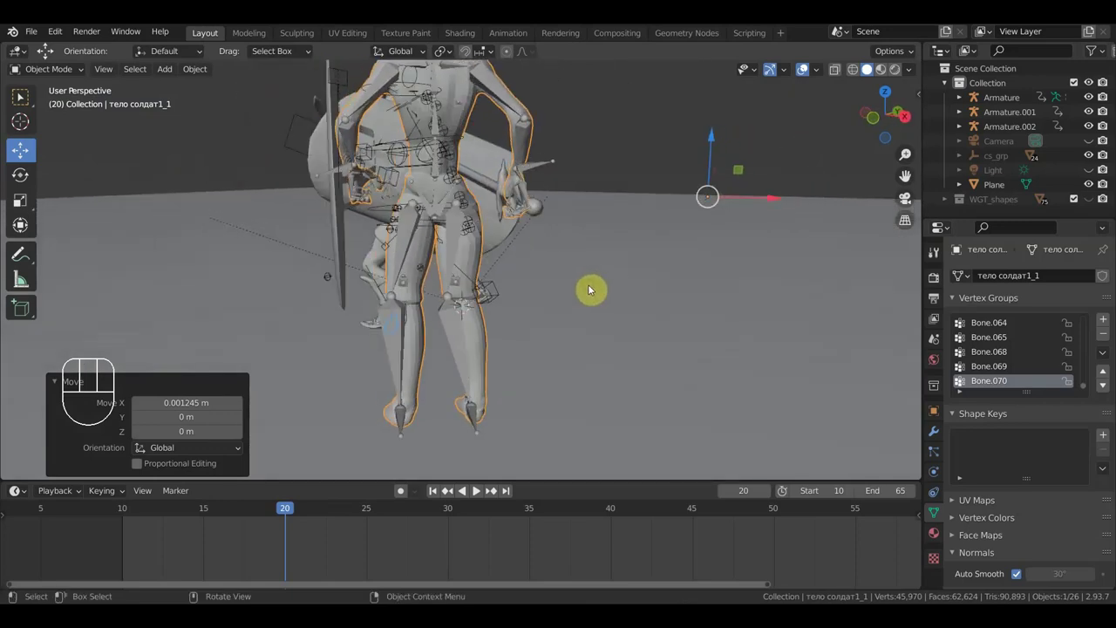
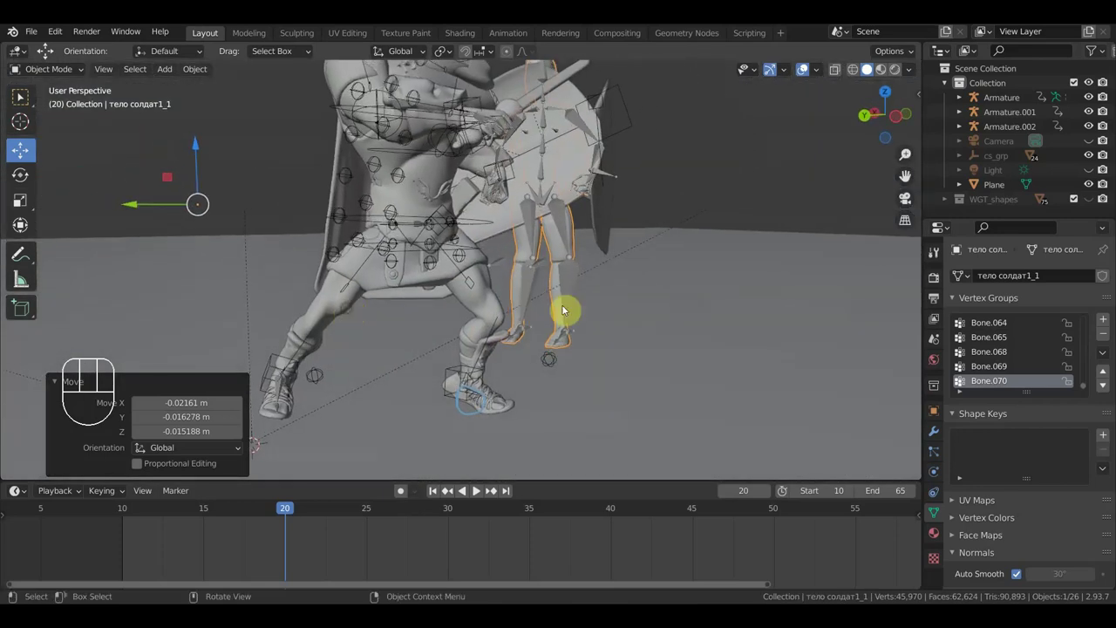
{"action": "key", "text": "g"}
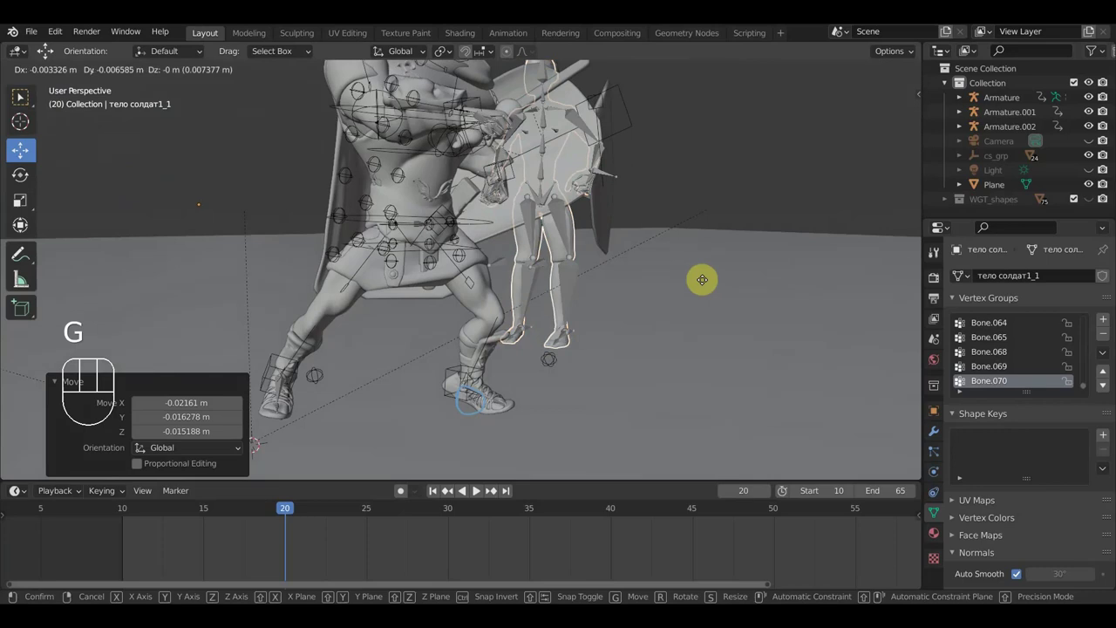
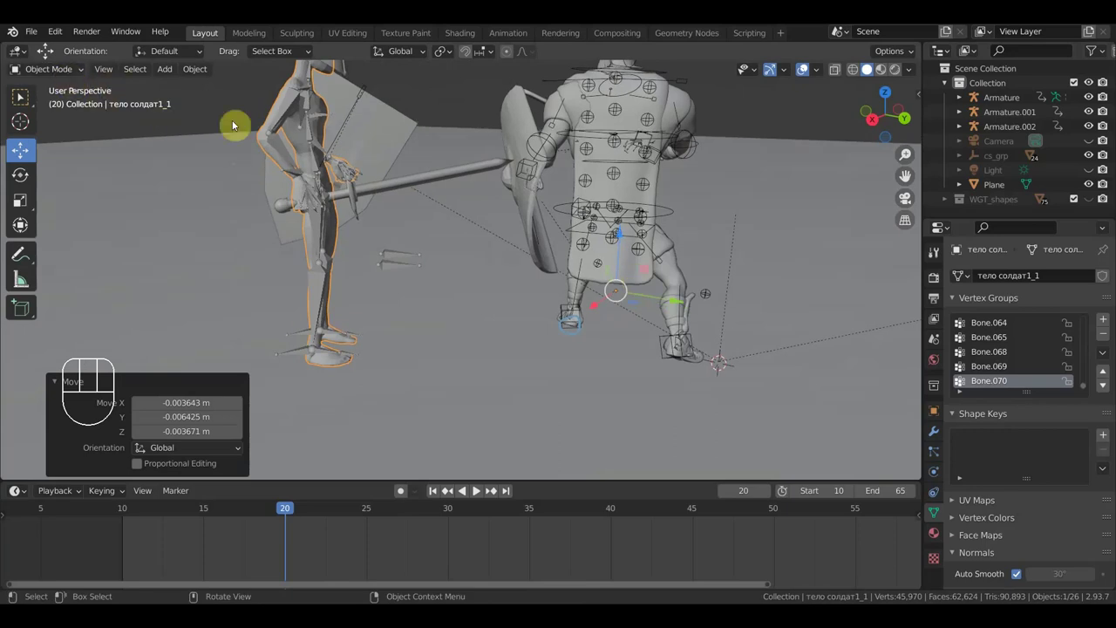
Put Armature.002 into Pose Mode and inspect the paladin's two-handed sword grip from the side.
{"action": "left_click", "coordinate": [326, 122]}
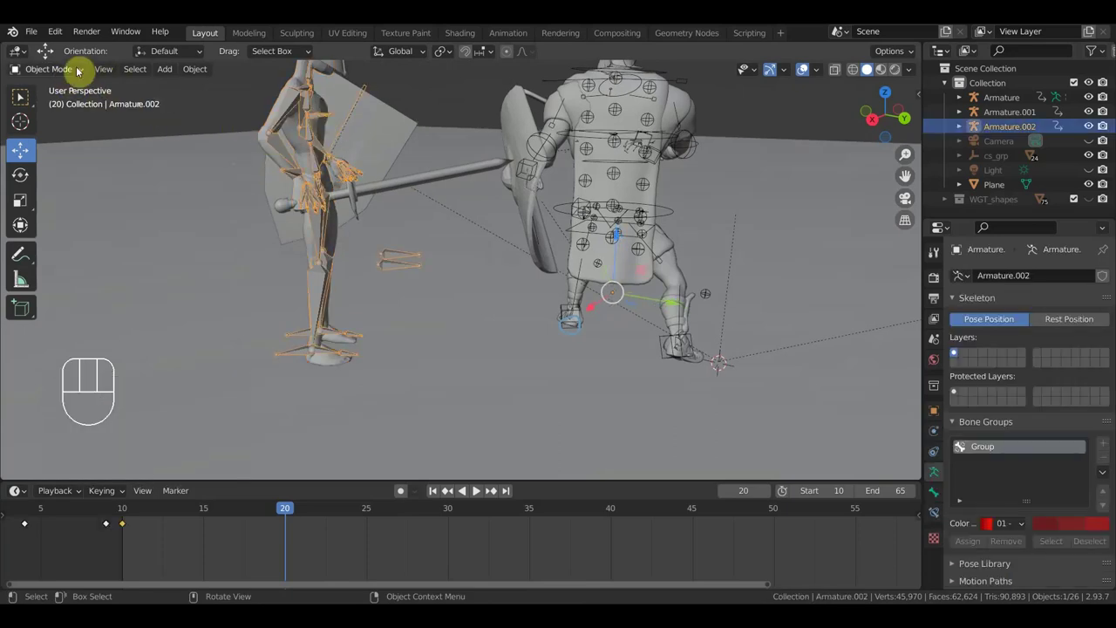
{"action": "left_click_drag", "start_coordinate": [71, 76], "coordinate": [108, 146]}
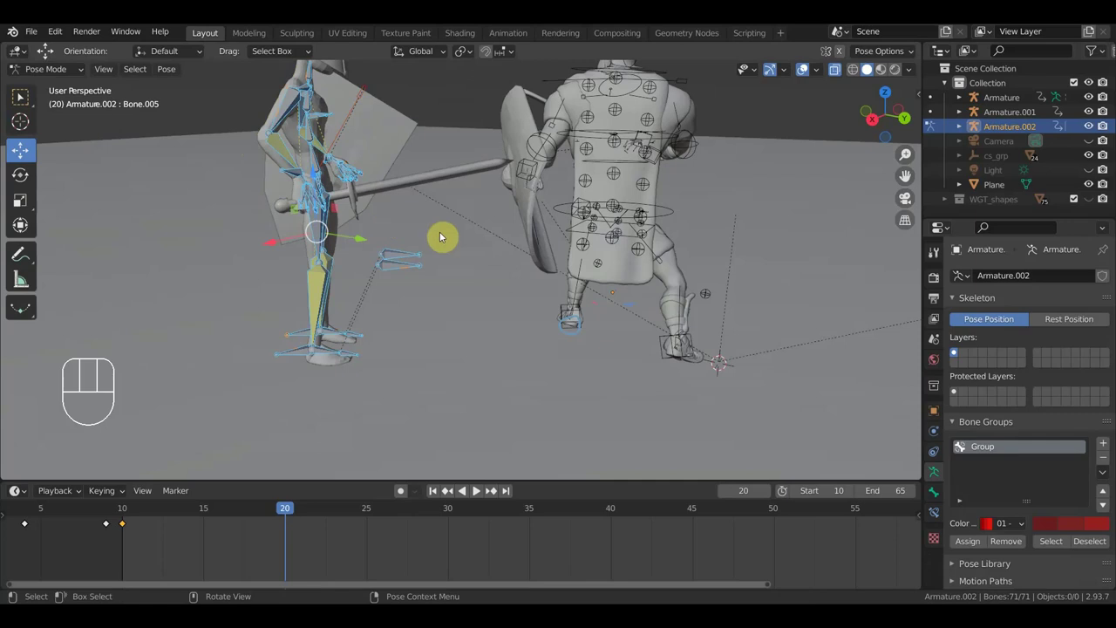
{"action": "left_click_drag", "start_coordinate": [508, 285], "coordinate": [301, 275]}
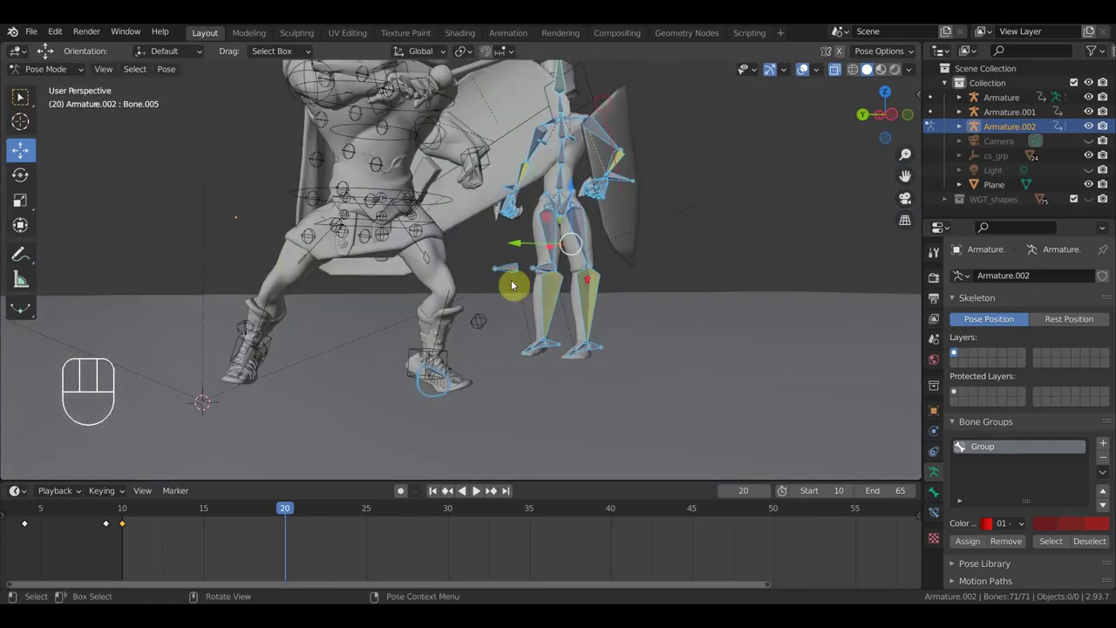
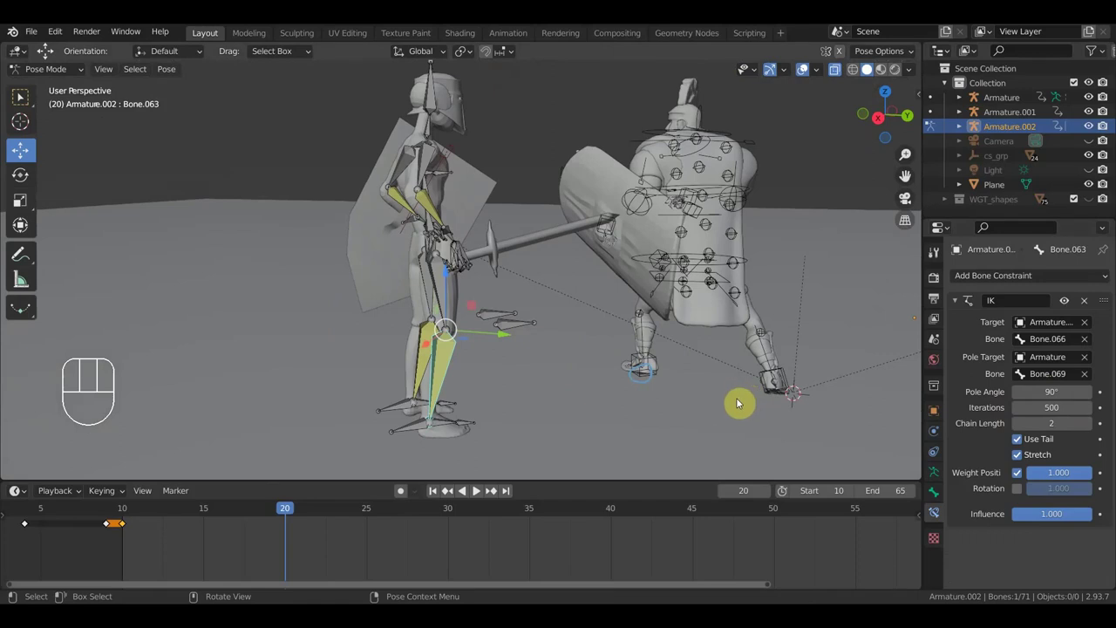
{"action": "left_click_drag", "start_coordinate": [546, 302], "coordinate": [447, 305]}
{"action": "left_click_drag", "start_coordinate": [490, 304], "coordinate": [537, 304]}
{"action": "left_click_drag", "start_coordinate": [540, 303], "coordinate": [573, 382]}
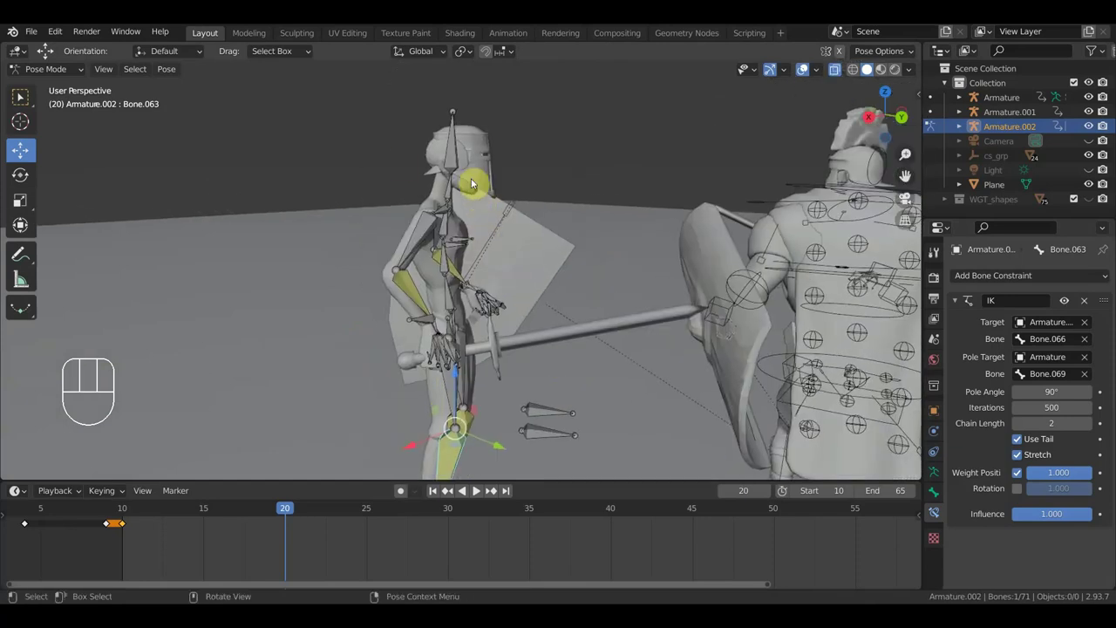
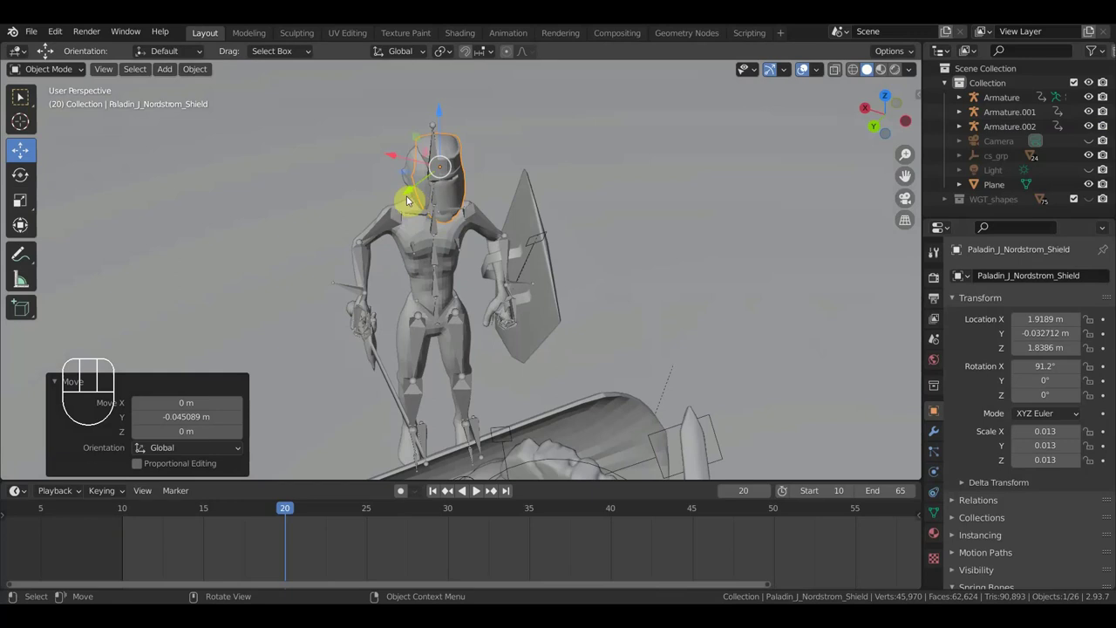
Nudge the Paladin_J_Nordstrom_Shield helmet object by a small offset.
{"action": "key", "text": "g"}
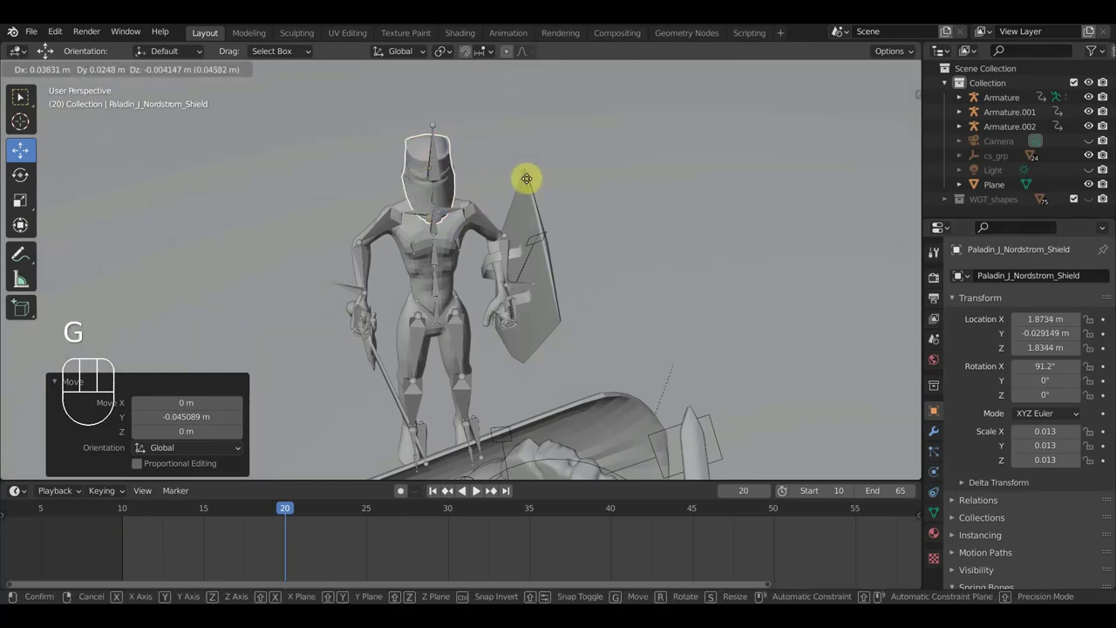
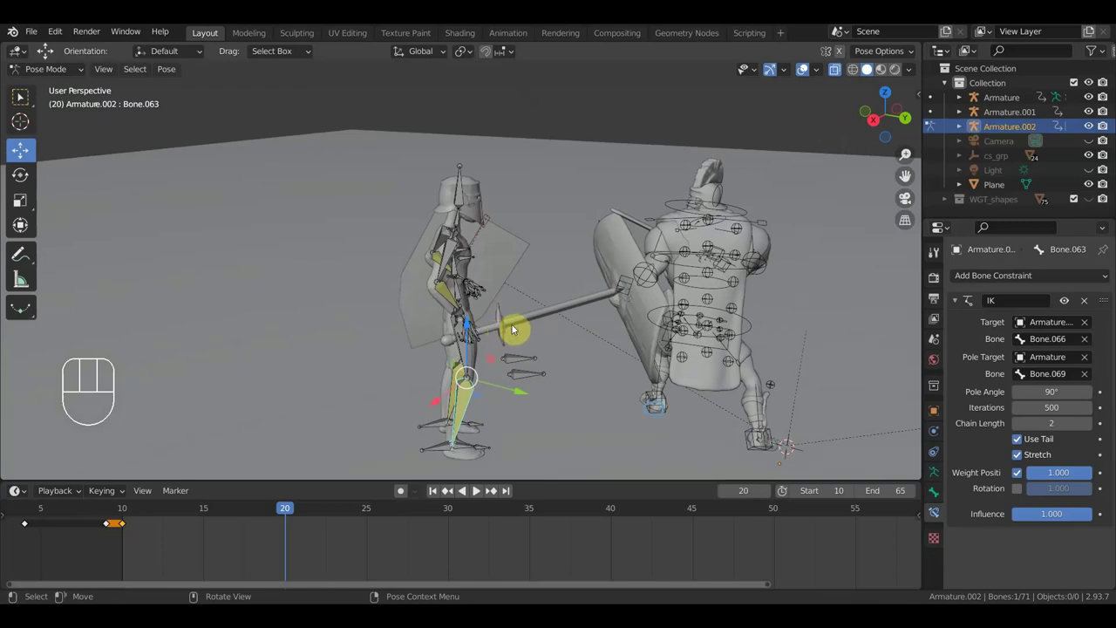
Inspect the paladin from below and settle the hand bone Bone.010 in place.
{"action": "left_click_drag", "start_coordinate": [533, 326], "coordinate": [519, 332]}
{"action": "left_click_drag", "start_coordinate": [489, 325], "coordinate": [788, 309]}
{"action": "left_click_drag", "start_coordinate": [669, 315], "coordinate": [679, 403]}
{"action": "left_click_drag", "start_coordinate": [573, 343], "coordinate": [412, 366]}
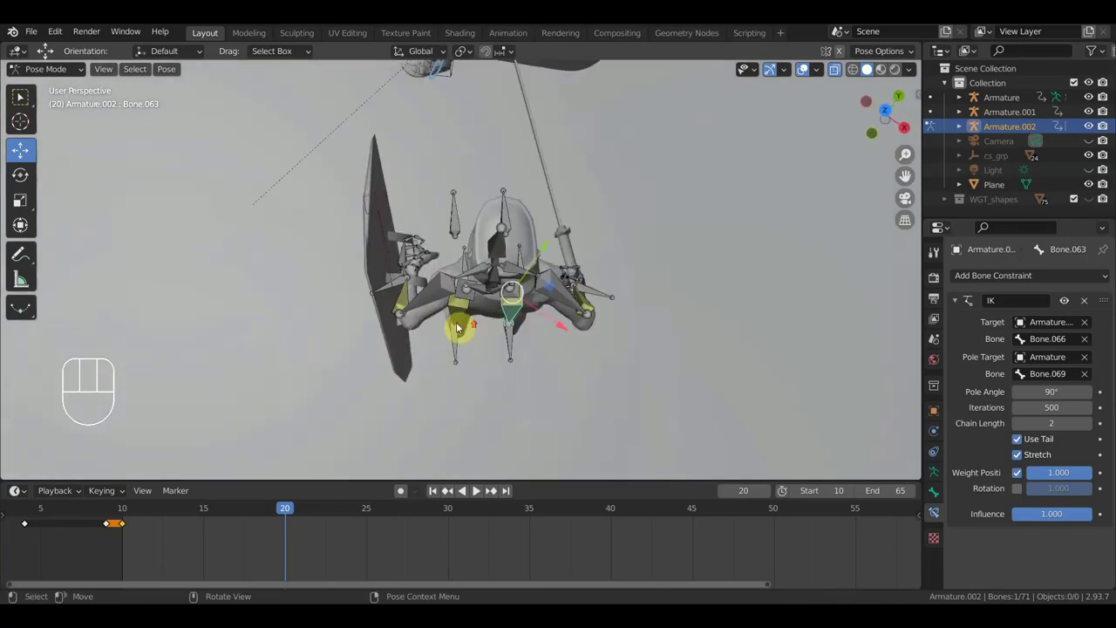
{"action": "left_click_drag", "start_coordinate": [379, 204], "coordinate": [414, 247]}
{"action": "left_click_drag", "start_coordinate": [423, 250], "coordinate": [436, 278]}
{"action": "left_click_drag", "start_coordinate": [404, 256], "coordinate": [548, 217]}
{"action": "left_click_drag", "start_coordinate": [548, 217], "coordinate": [555, 173]}
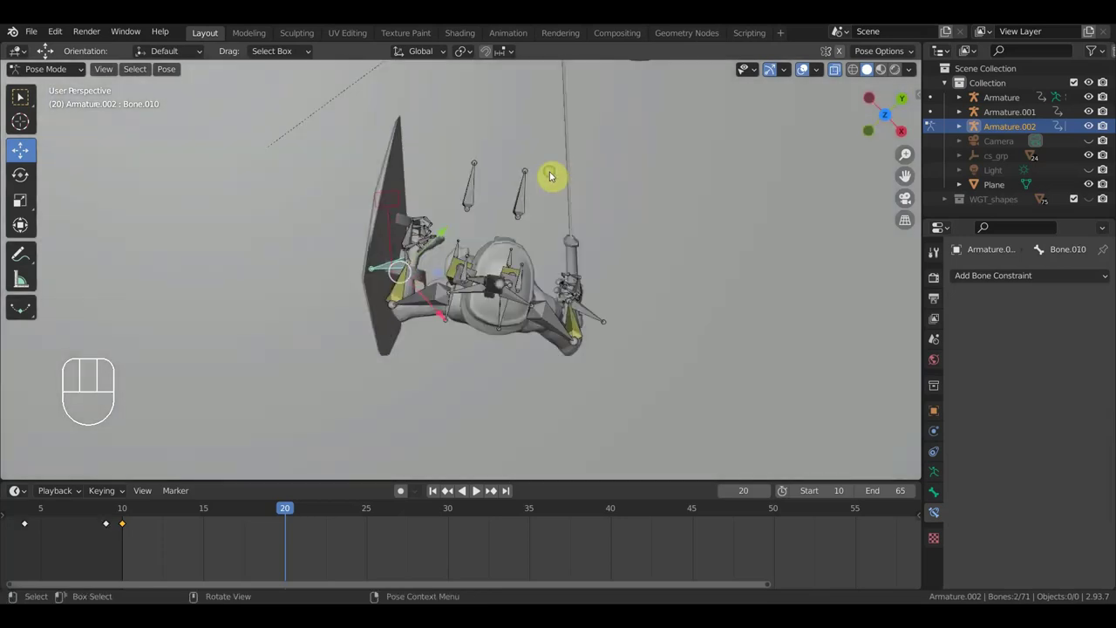
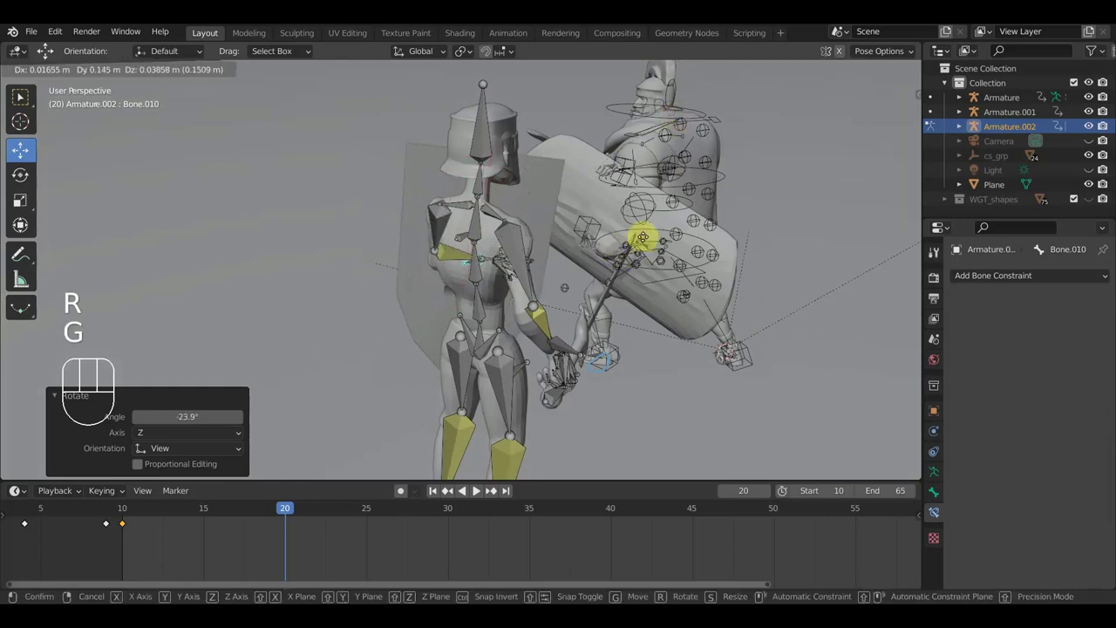
{"action": "left_click", "coordinate": [645, 241]}
{"action": "left_click_drag", "start_coordinate": [637, 262], "coordinate": [773, 367]}
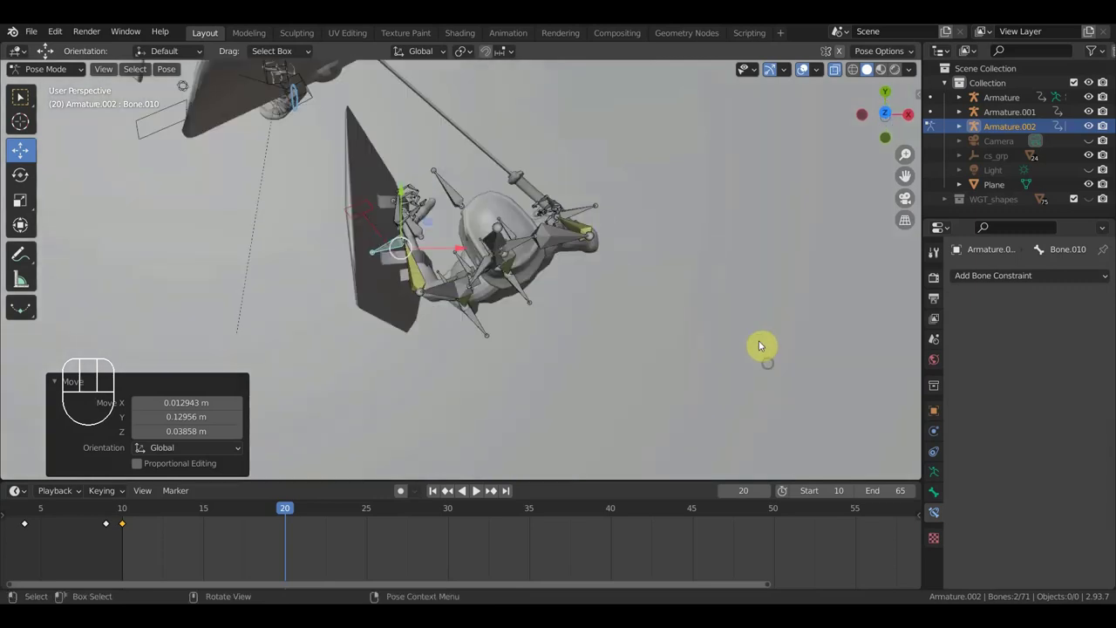
From top view, rotate the sword hand so the sword stands upright beside the body at frame 20.
{"action": "key", "text": "g"}
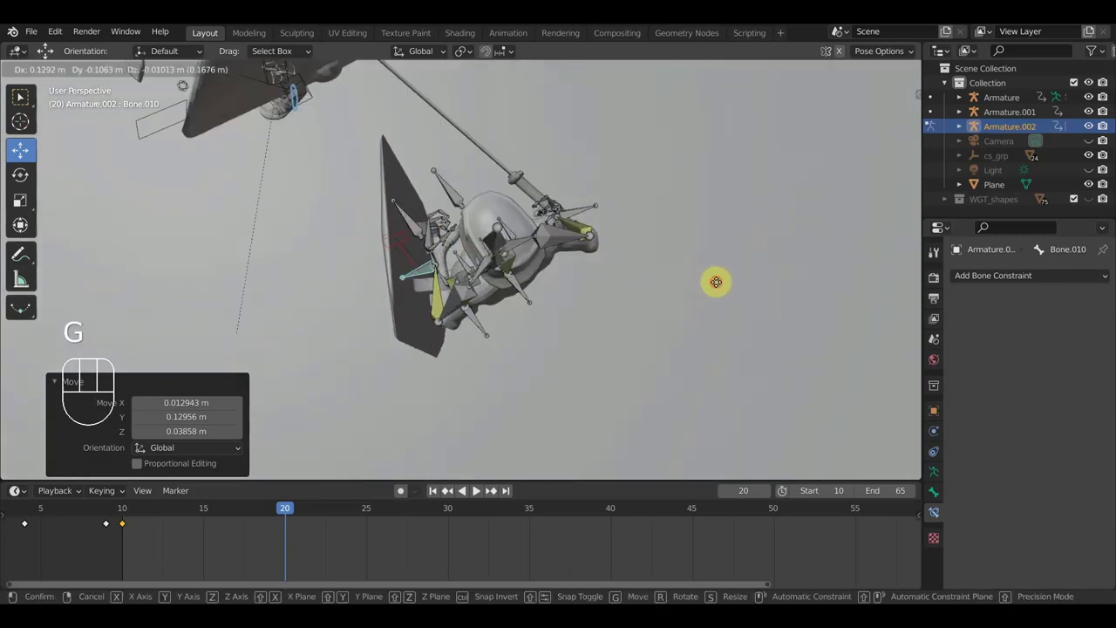
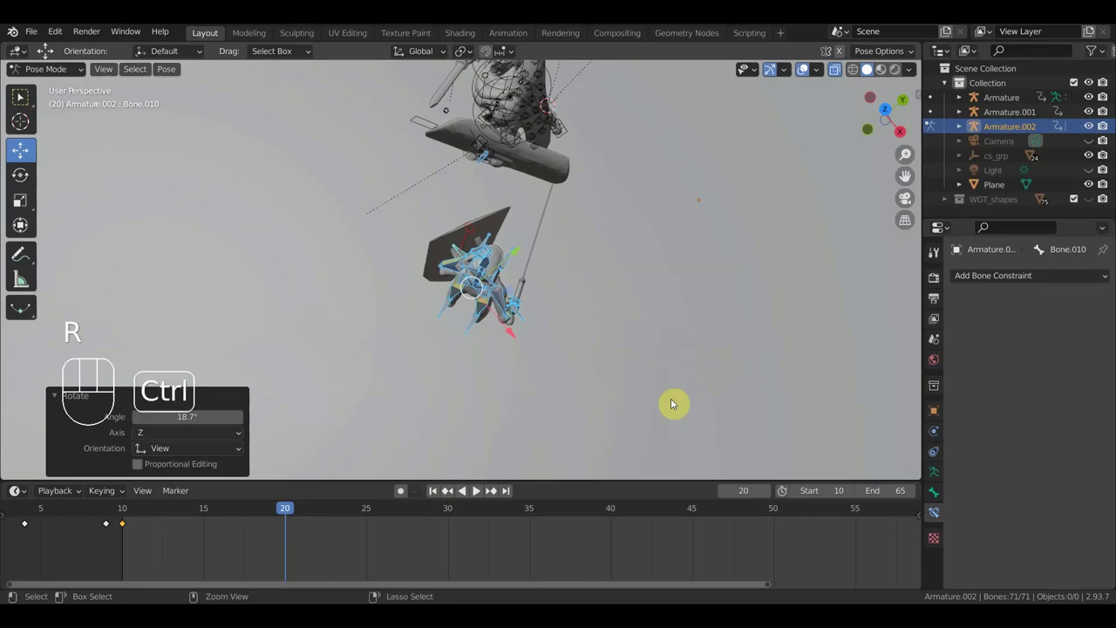
{"action": "key", "text": "ctrl+z"}
{"action": "key", "text": "KP_7"}
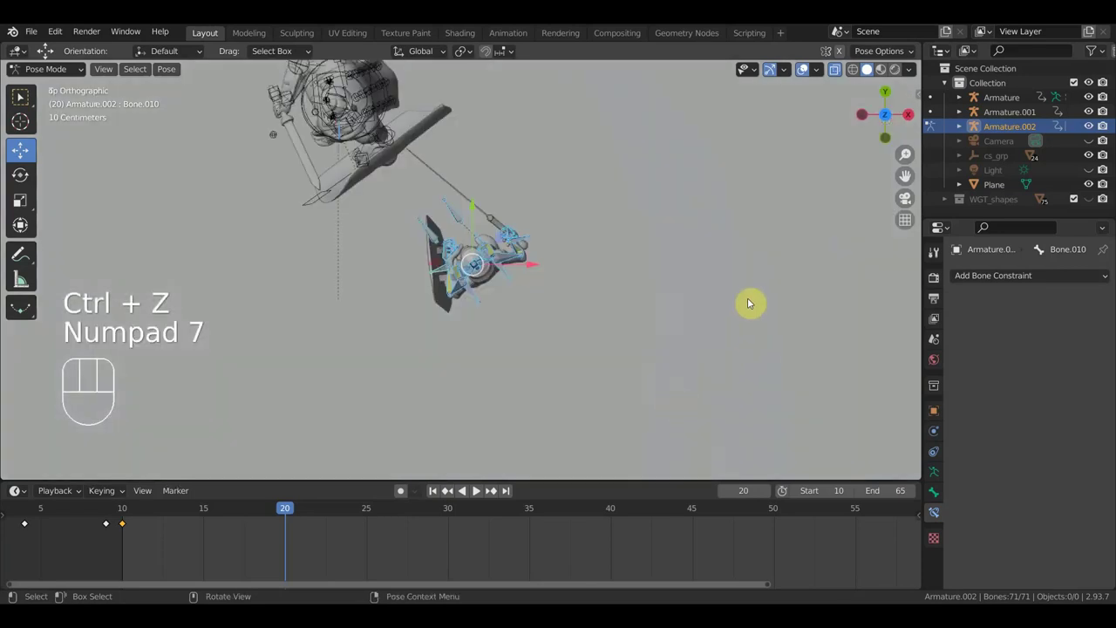
{"action": "key", "text": "r"}
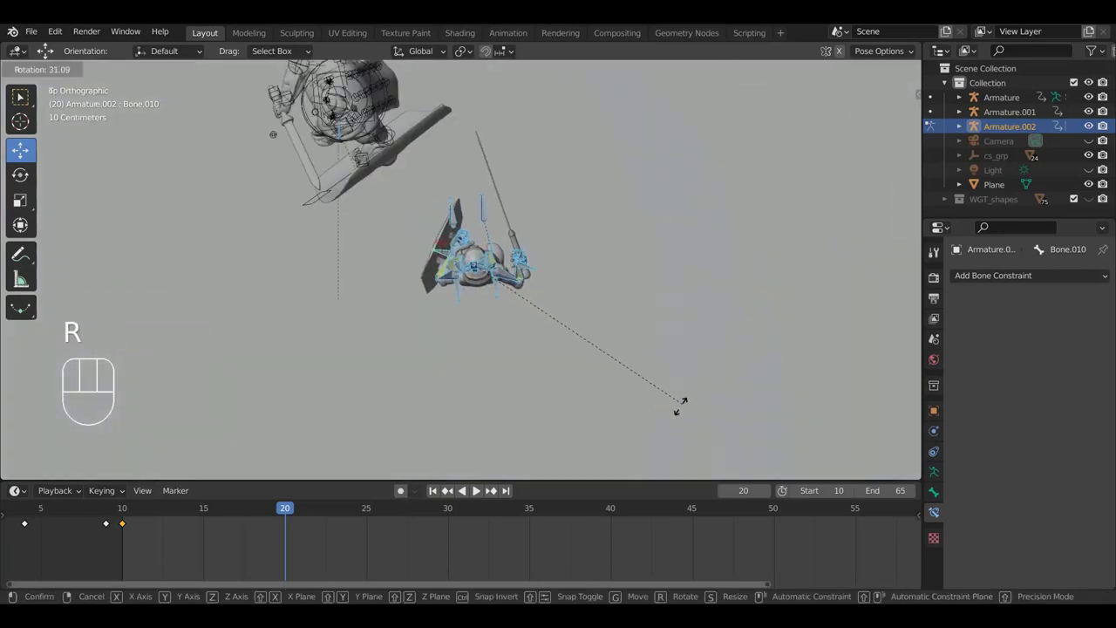
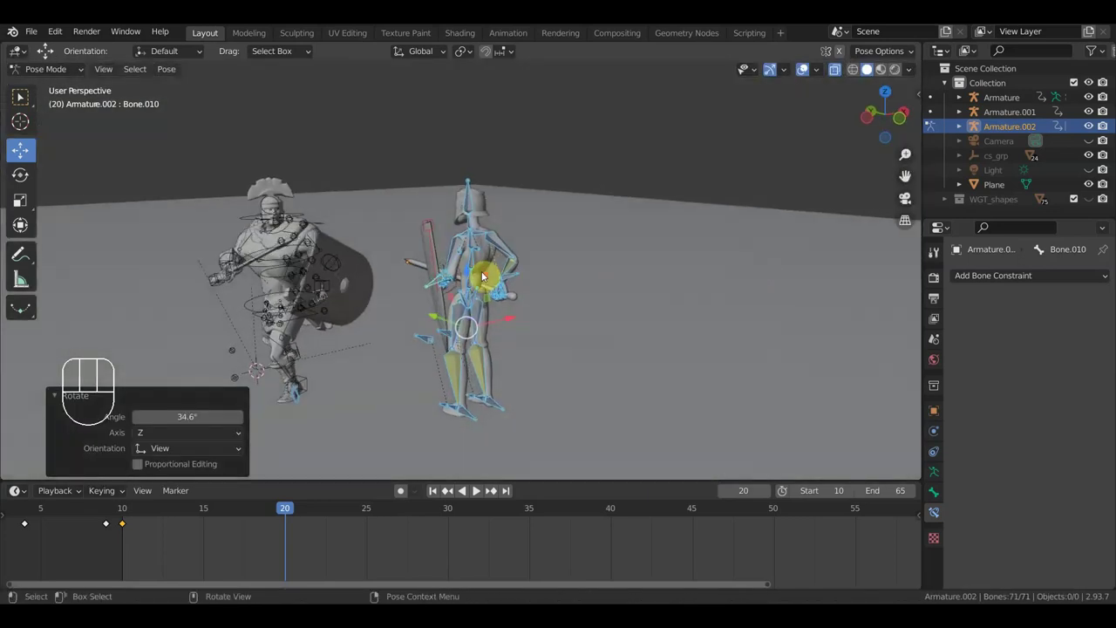
{"action": "left_click_drag", "start_coordinate": [428, 289], "coordinate": [407, 195]}
{"action": "left_click", "coordinate": [408, 194]}
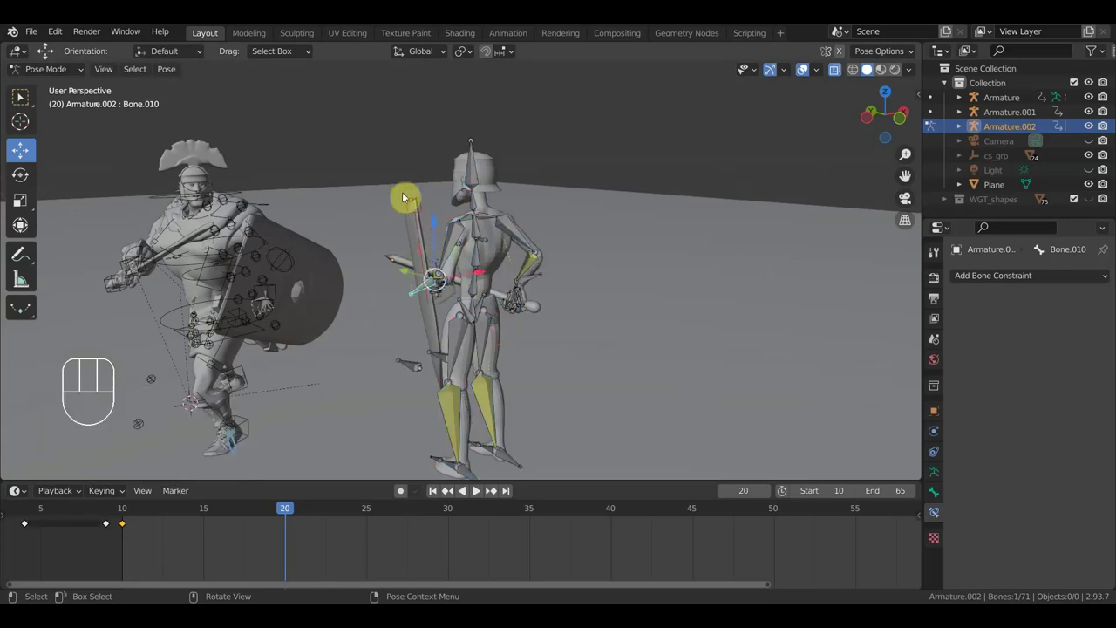
{"action": "left_click_drag", "start_coordinate": [401, 193], "coordinate": [434, 223]}
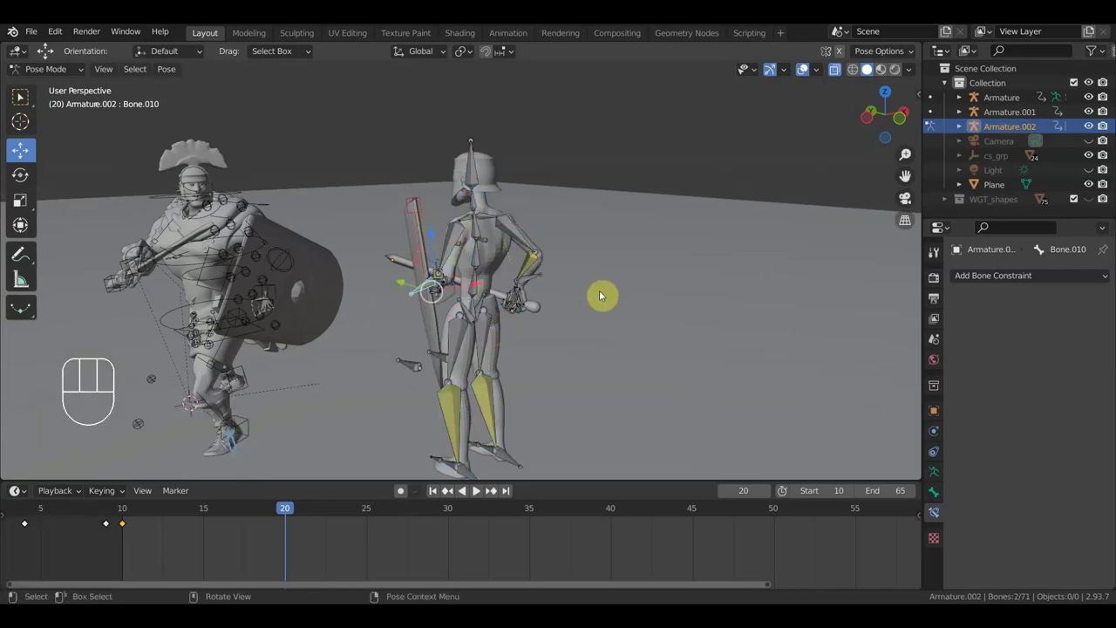
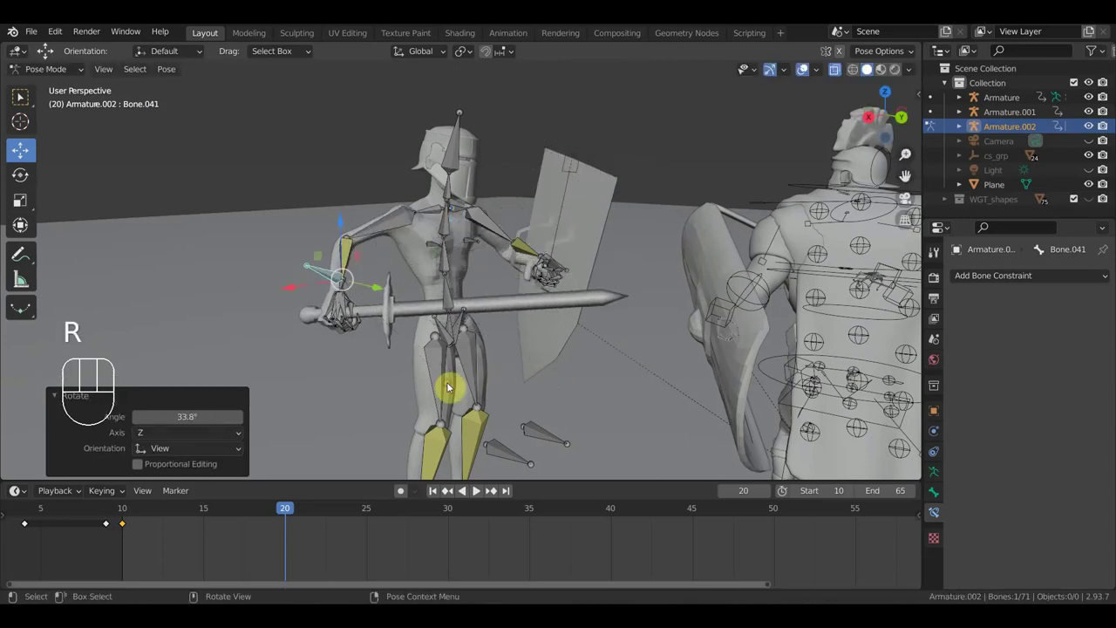
Level the sword back to horizontal, then start turning the root Bone toward the enemy.
{"action": "left_click_drag", "start_coordinate": [712, 339], "coordinate": [700, 408]}
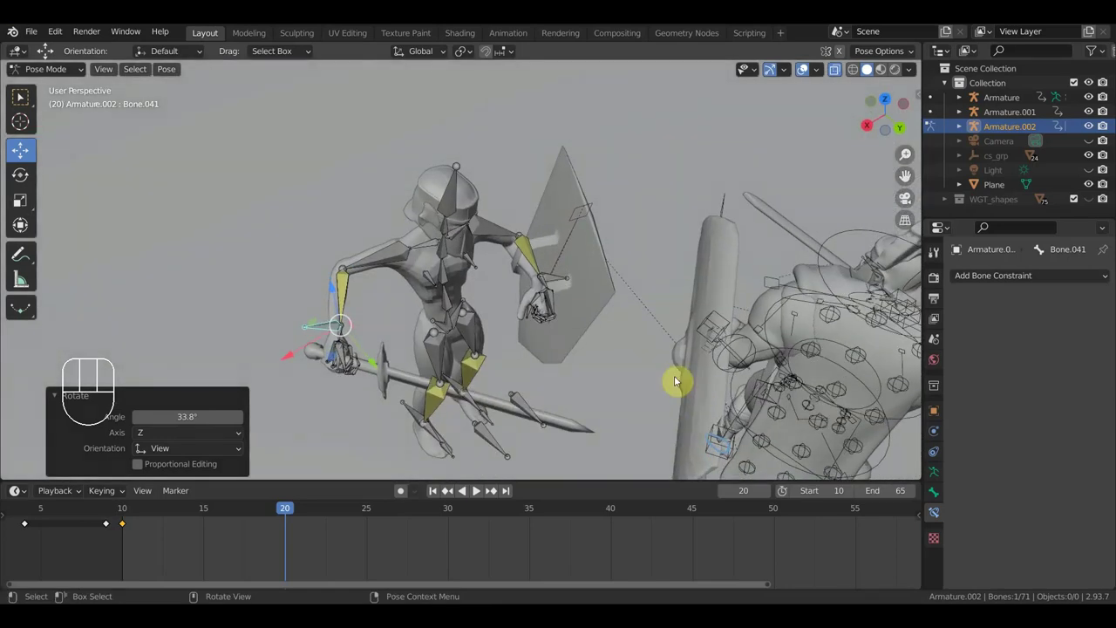
{"action": "key", "text": "r"}
{"action": "left_click", "coordinate": [684, 302]}
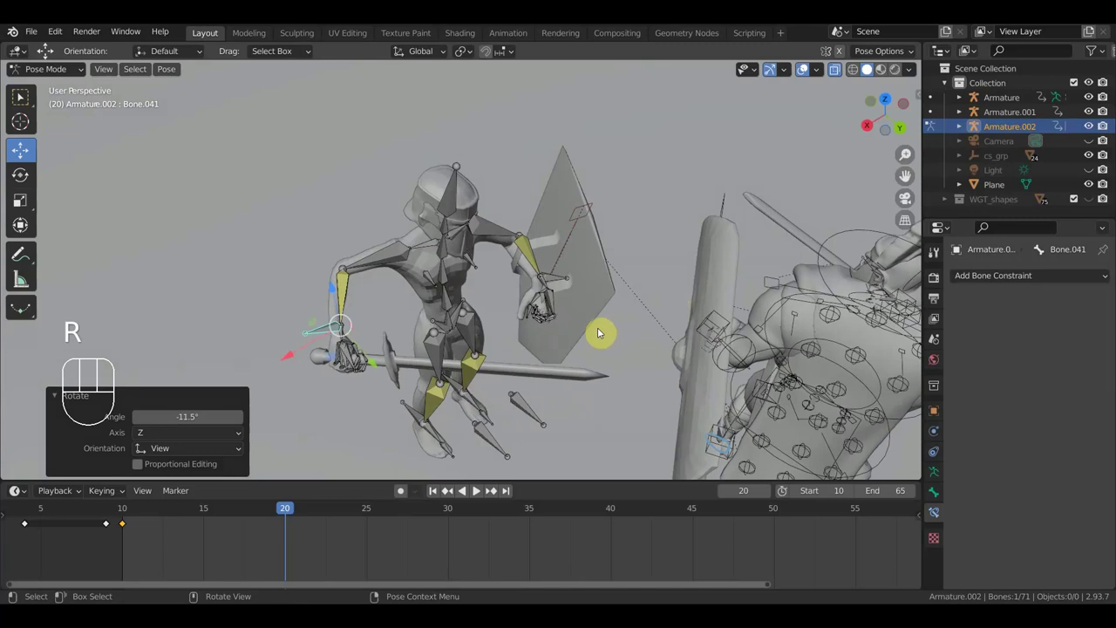
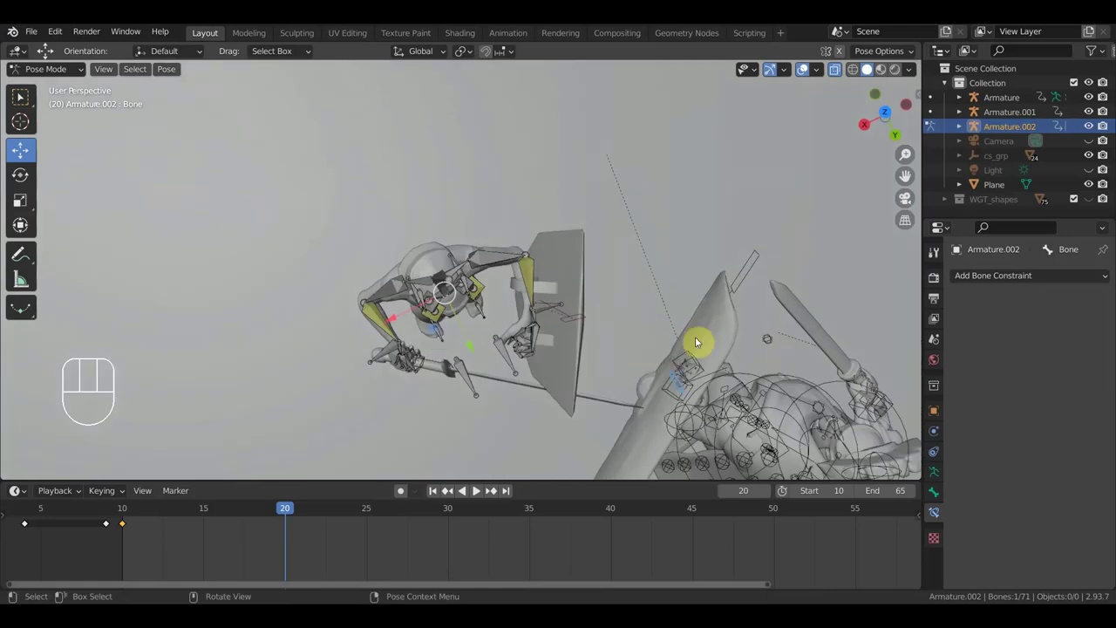
{"action": "key", "text": "r"}
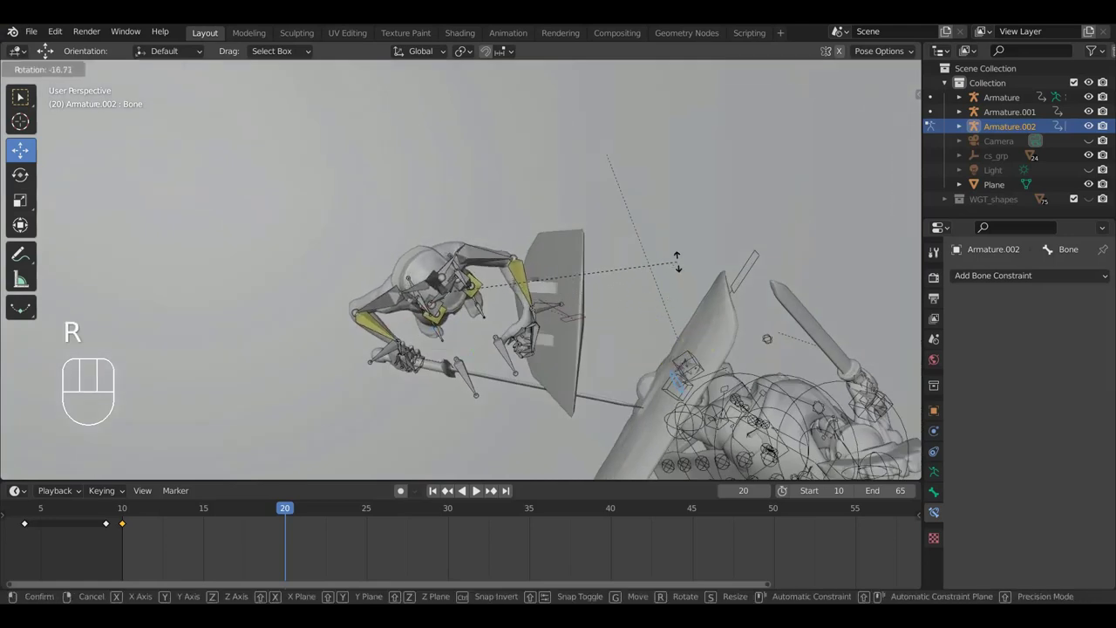
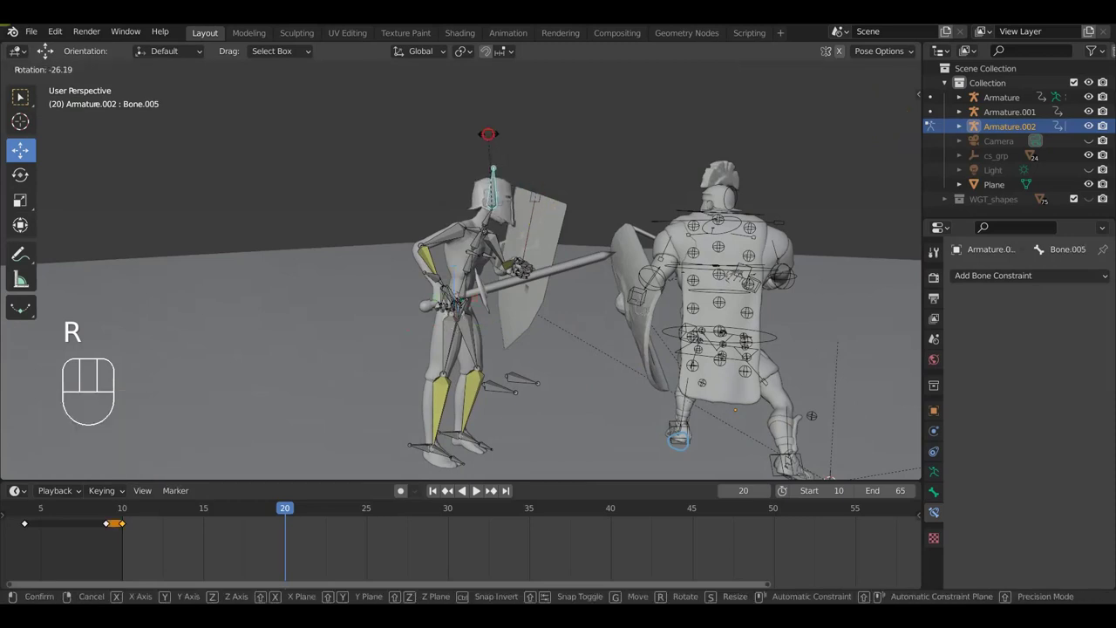
Reposition hand Bone.010 on the sword grip, checking it close up and from top view.
{"action": "left_click_drag", "start_coordinate": [549, 218], "coordinate": [484, 232]}
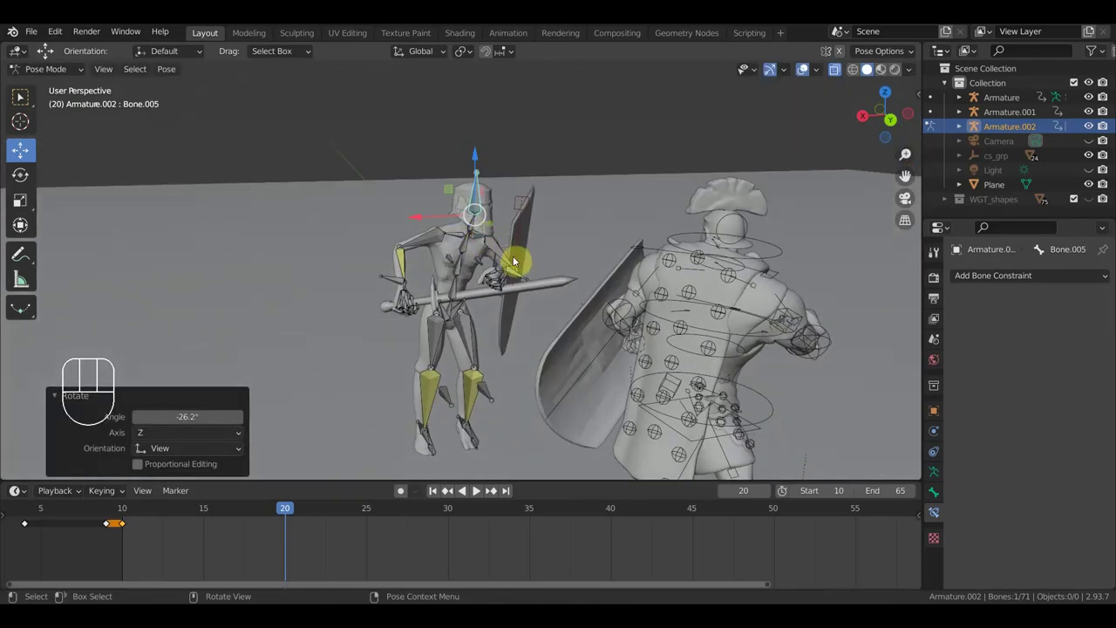
{"action": "left_click_drag", "start_coordinate": [548, 266], "coordinate": [583, 260]}
{"action": "left_click_drag", "start_coordinate": [539, 184], "coordinate": [536, 180]}
{"action": "left_click_drag", "start_coordinate": [529, 283], "coordinate": [526, 303]}
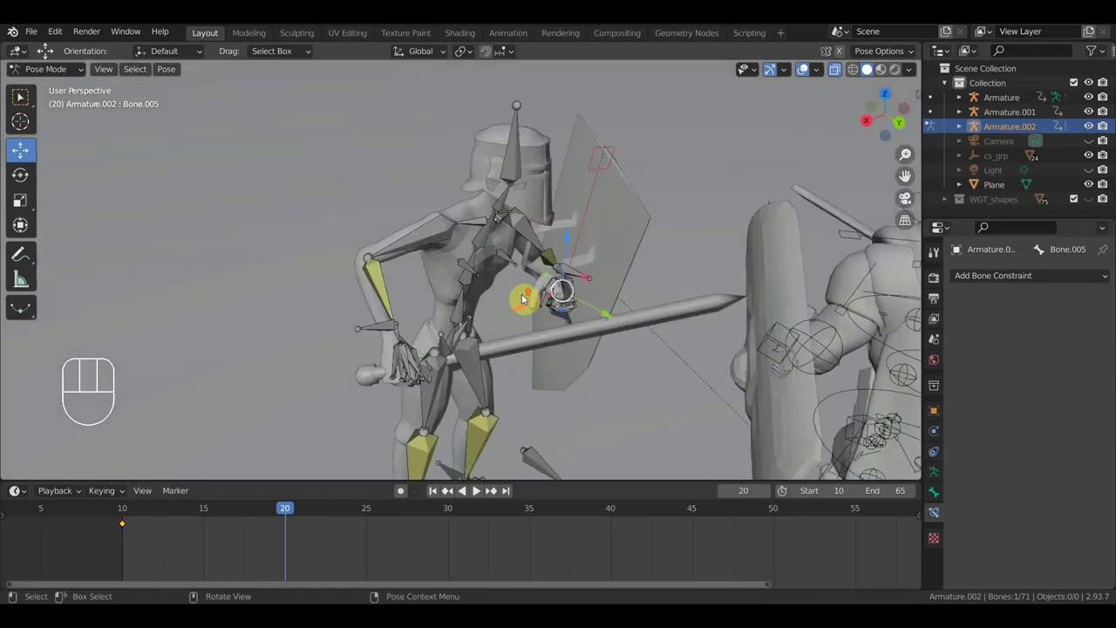
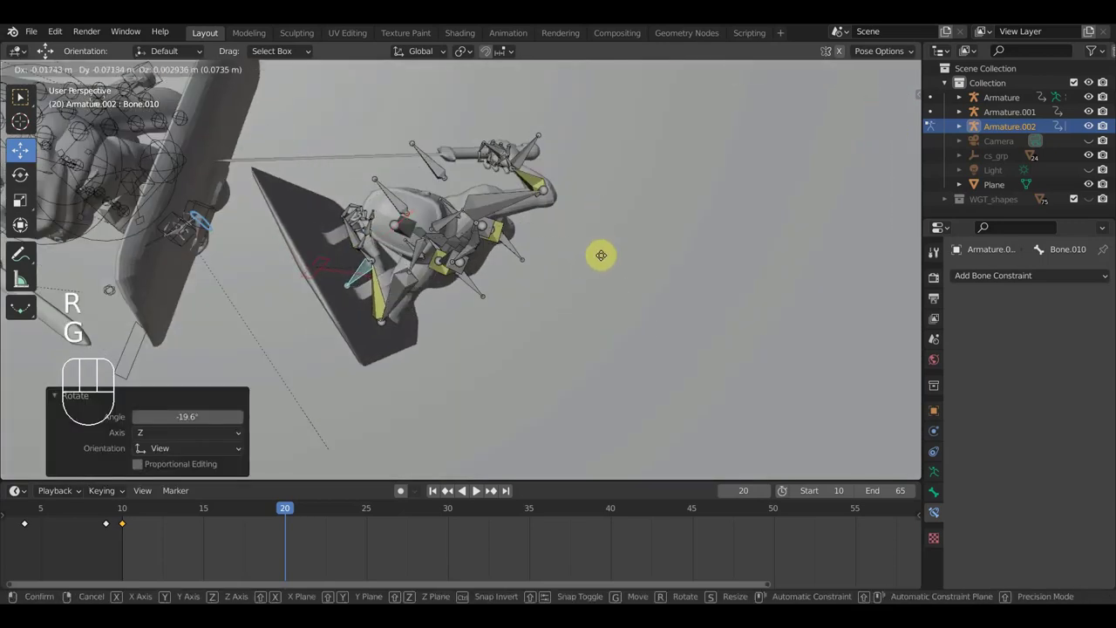
{"action": "left_click", "coordinate": [616, 271]}
{"action": "left_click_drag", "start_coordinate": [582, 243], "coordinate": [607, 161]}
{"action": "left_click_drag", "start_coordinate": [674, 193], "coordinate": [698, 278]}
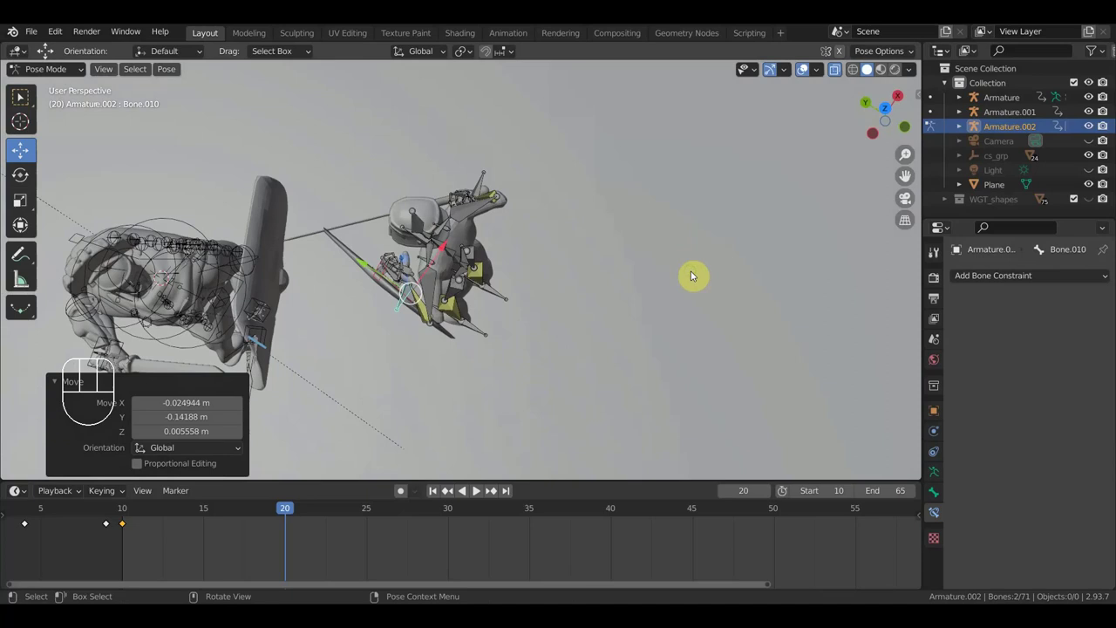
{"action": "key", "text": "KP_7"}
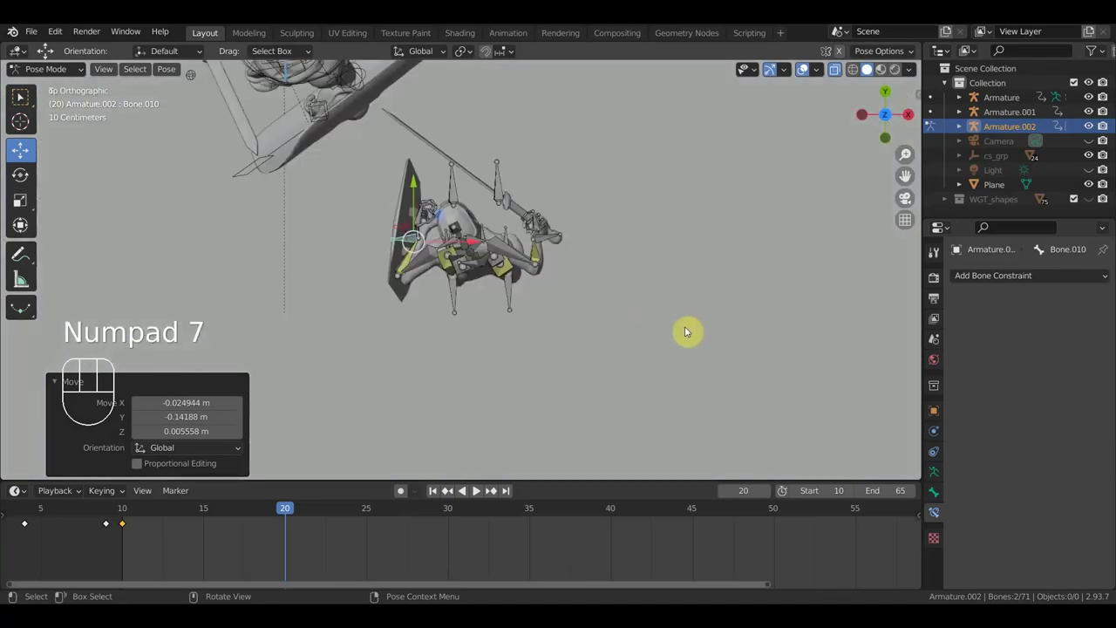
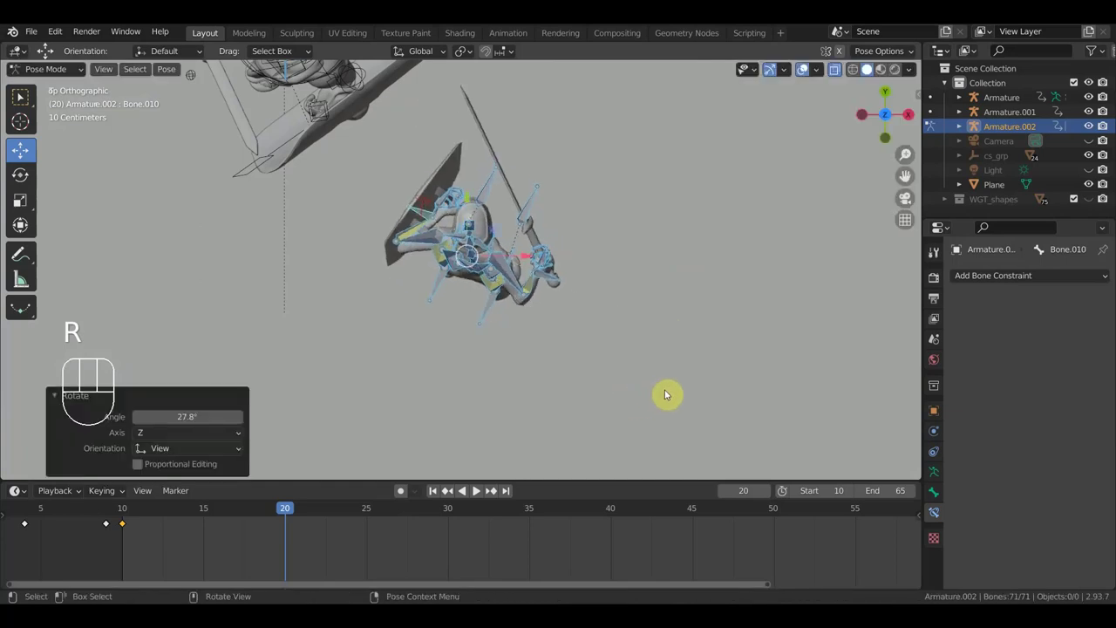
{"action": "key", "text": "g"}
{"action": "left_click", "coordinate": [616, 298]}
From side view, shift the root Bone to lower the paladin into a crouch.
{"action": "left_click_drag", "start_coordinate": [540, 269], "coordinate": [346, 159]}
{"action": "scroll", "scroll_direction": "up", "scroll_amount": 3}
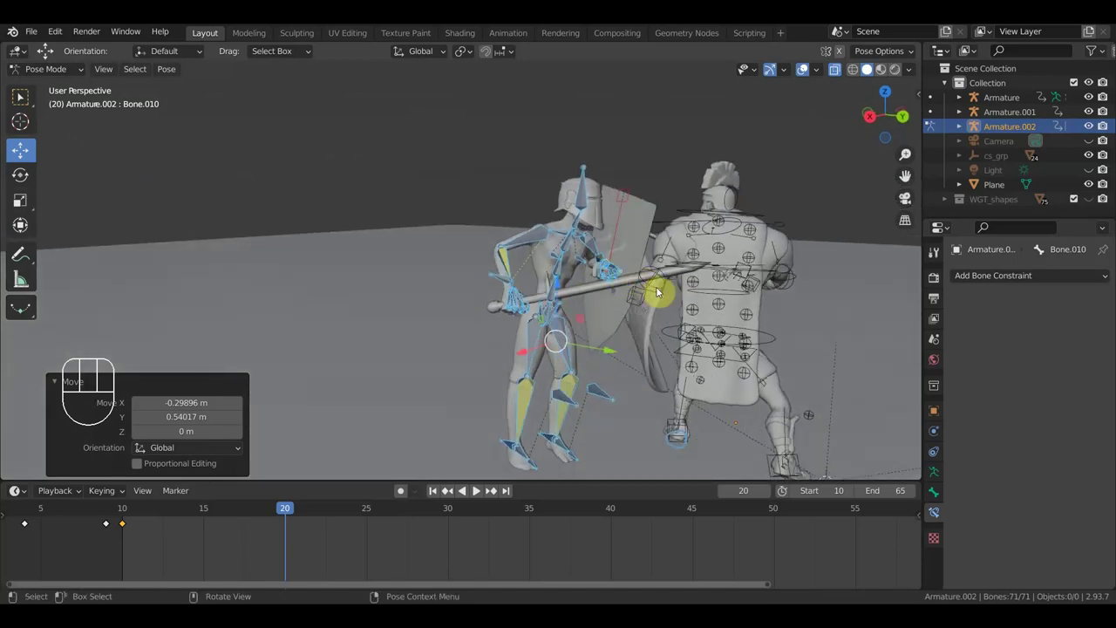
{"action": "key", "text": "KP_3"}
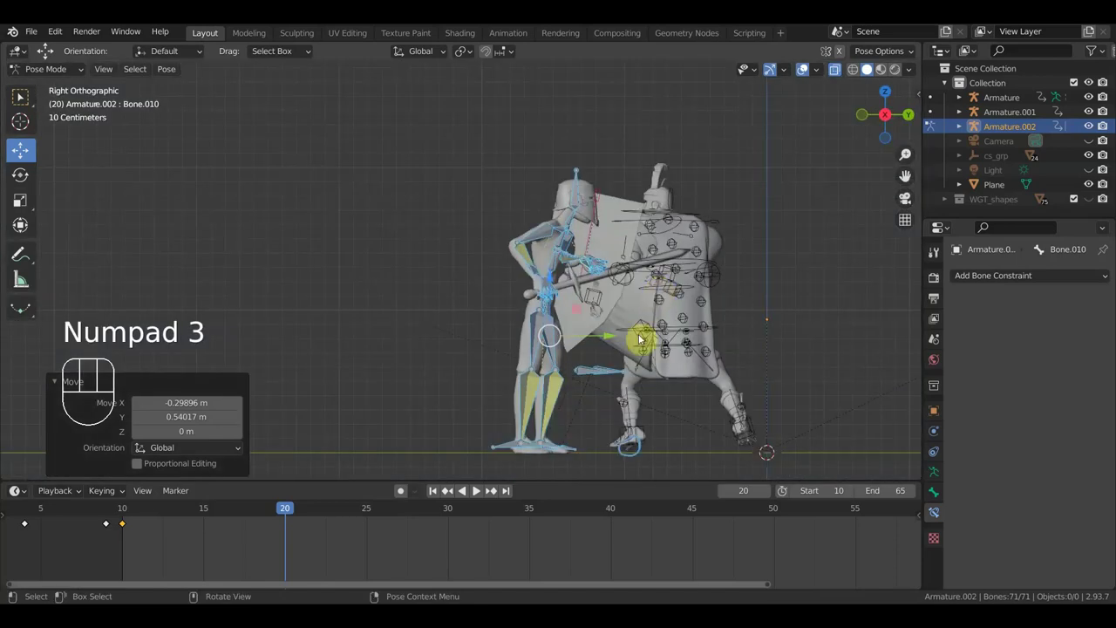
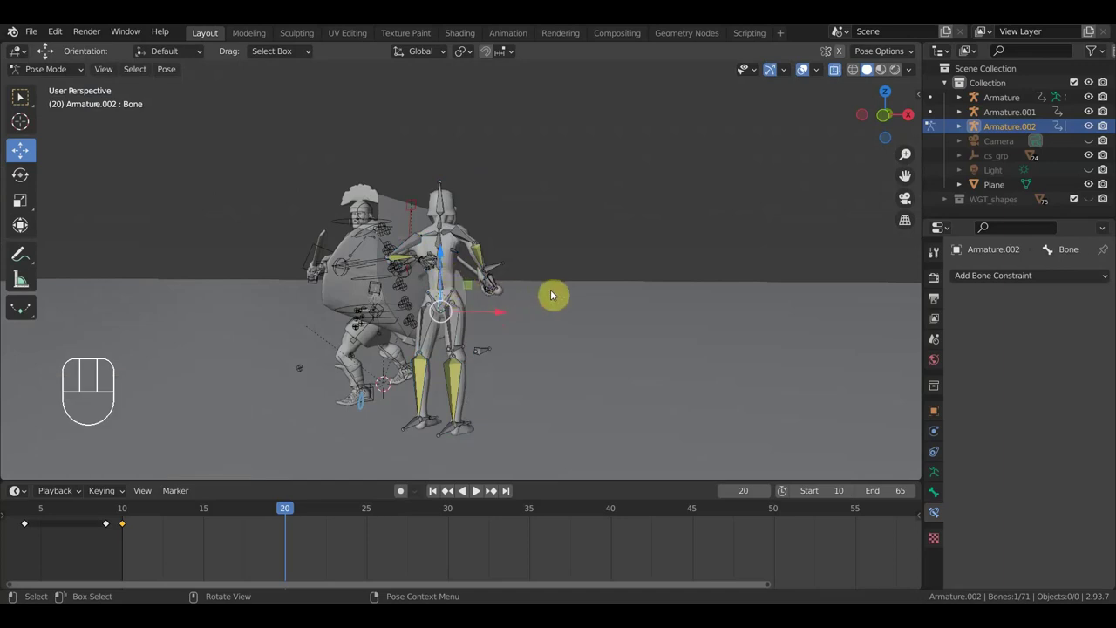
{"action": "key", "text": "g"}
{"action": "left_click", "coordinate": [552, 306]}
{"action": "scroll", "scroll_direction": "up", "scroll_amount": 3}
{"action": "left_click_drag", "start_coordinate": [497, 324], "coordinate": [365, 320]}
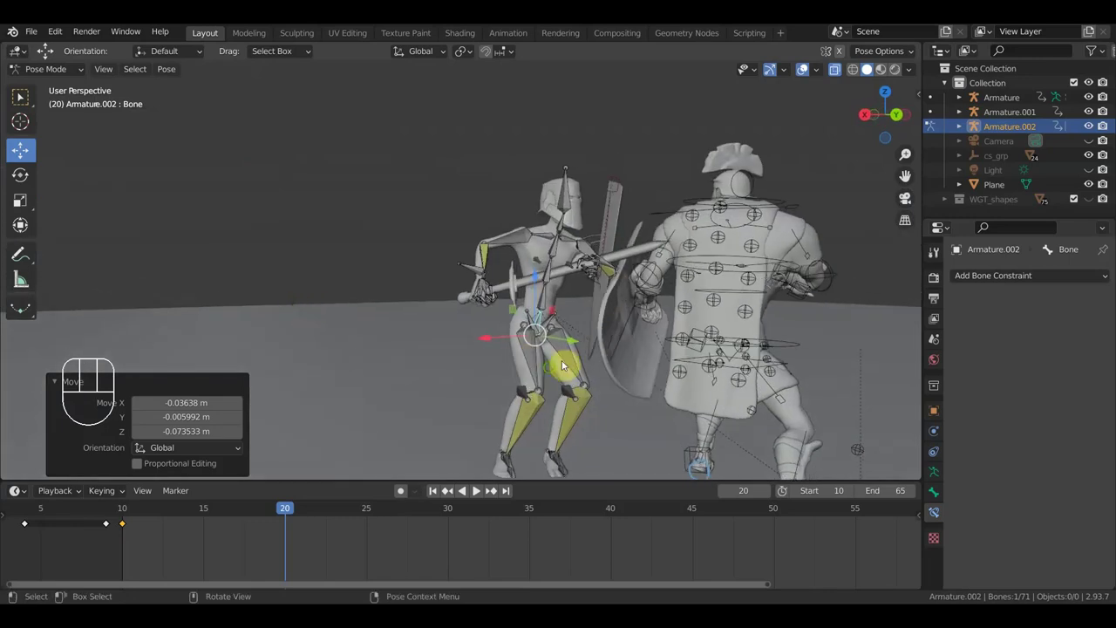
{"action": "left_click_drag", "start_coordinate": [548, 373], "coordinate": [522, 375]}
{"action": "scroll", "scroll_direction": "up", "scroll_amount": 3}
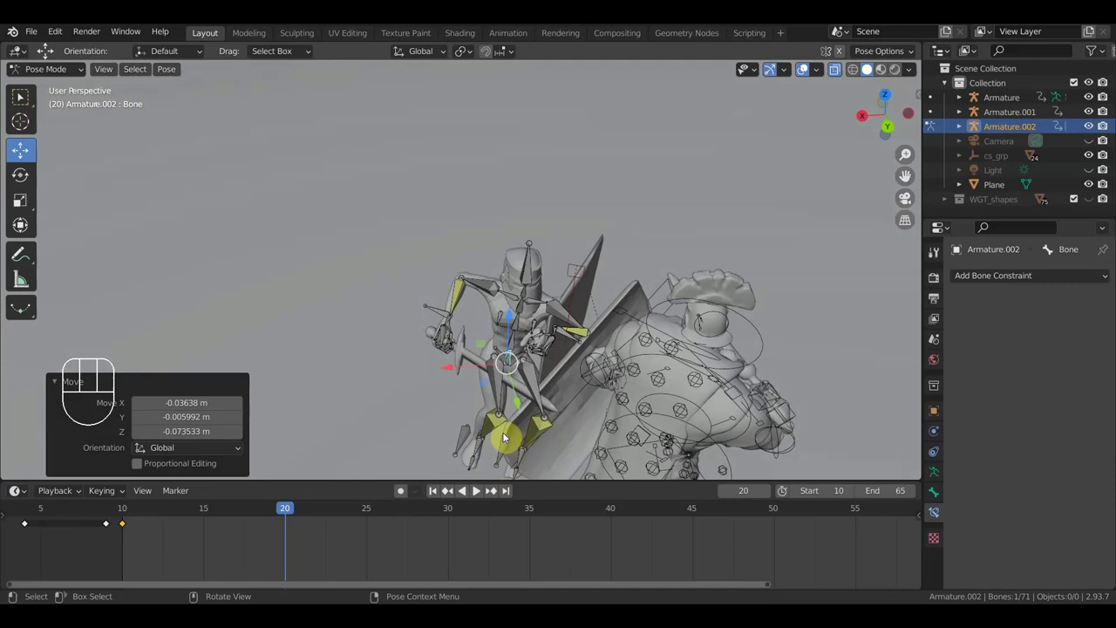
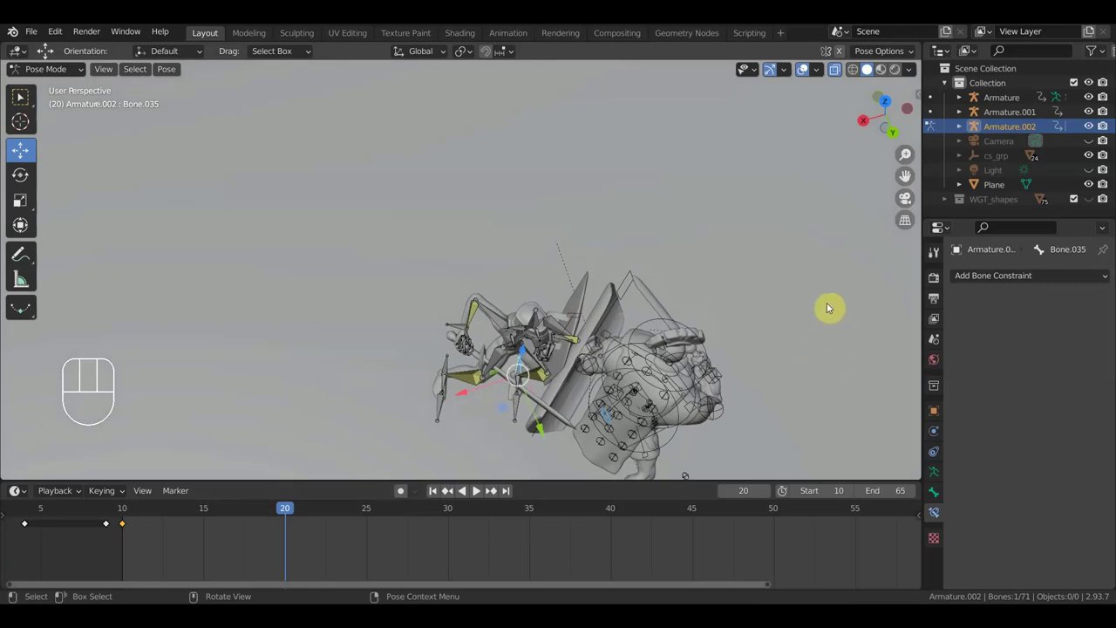
From top view, rotate and move foot IK Bone.035 back into a wide lunge stance.
{"action": "key", "text": "KP_7"}
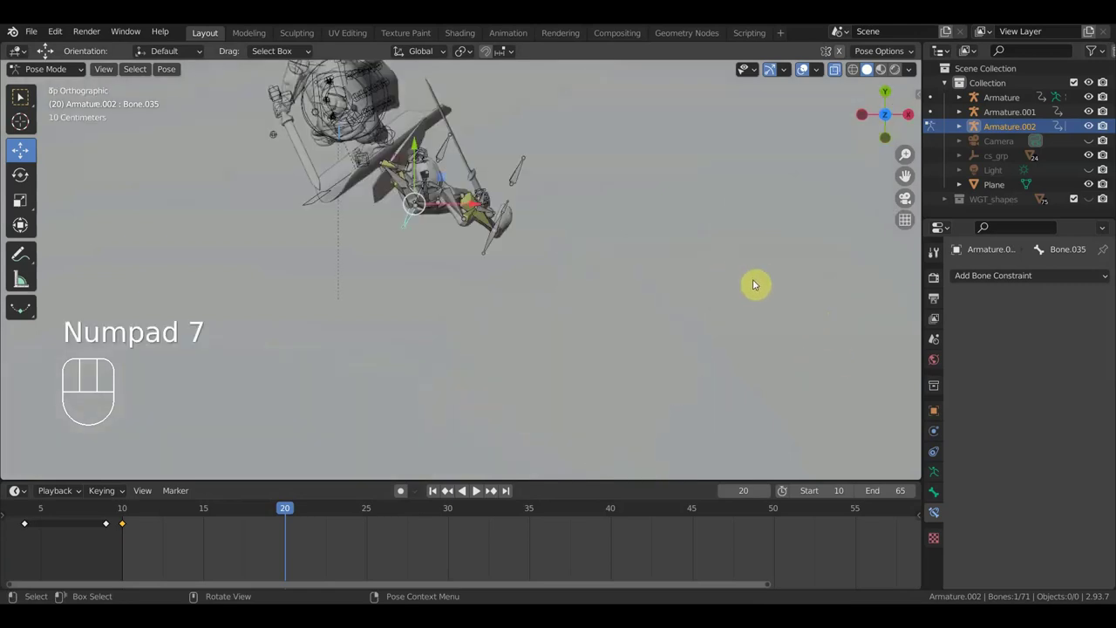
{"action": "key", "text": "r"}
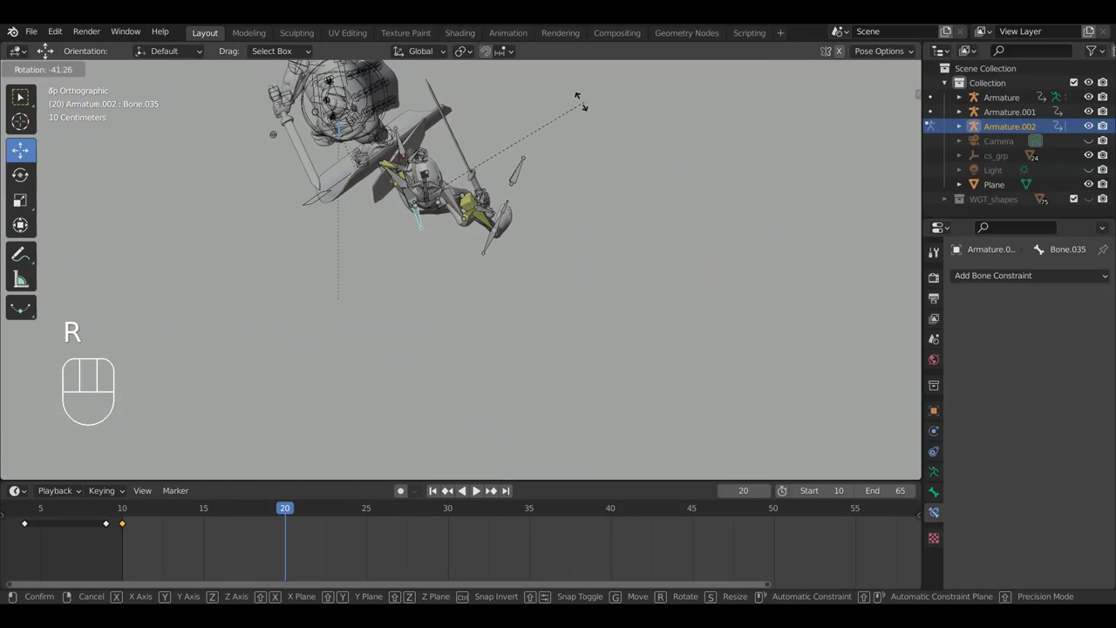
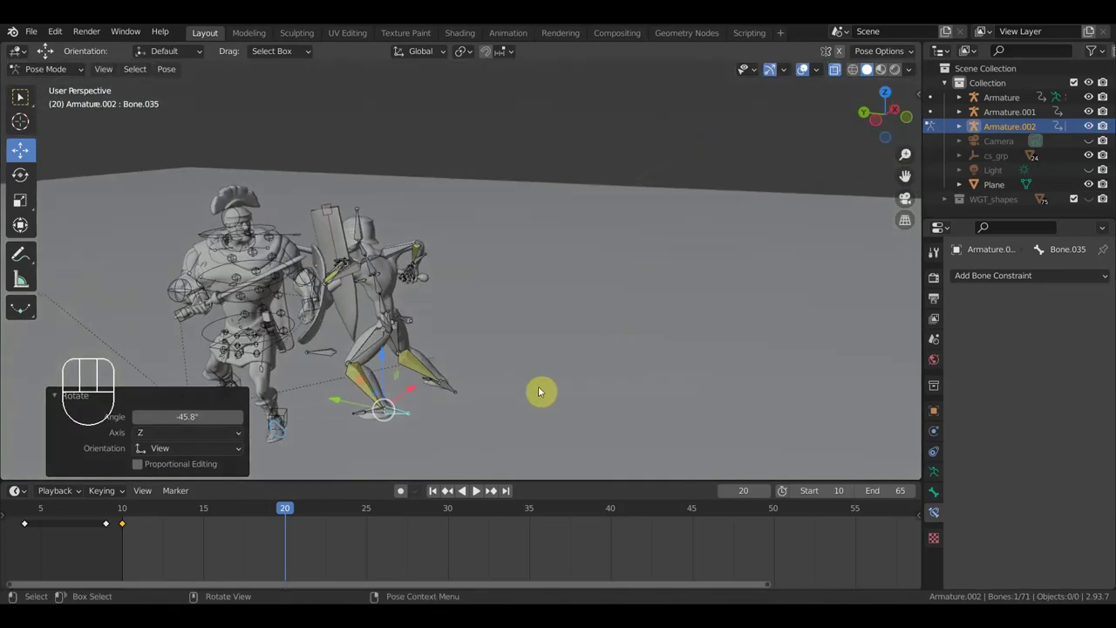
{"action": "key", "text": "g"}
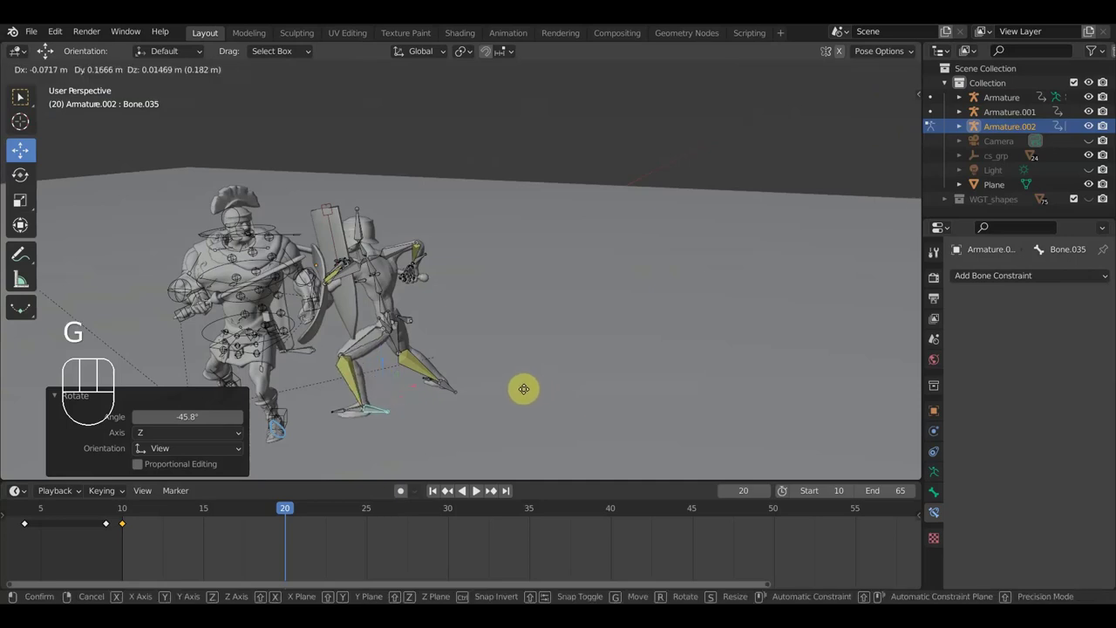
{"action": "left_click", "coordinate": [526, 393]}
{"action": "left_click_drag", "start_coordinate": [479, 336], "coordinate": [459, 353]}
{"action": "scroll", "scroll_direction": "up", "scroll_amount": 3}
{"action": "scroll", "scroll_direction": "up", "scroll_amount": 3}
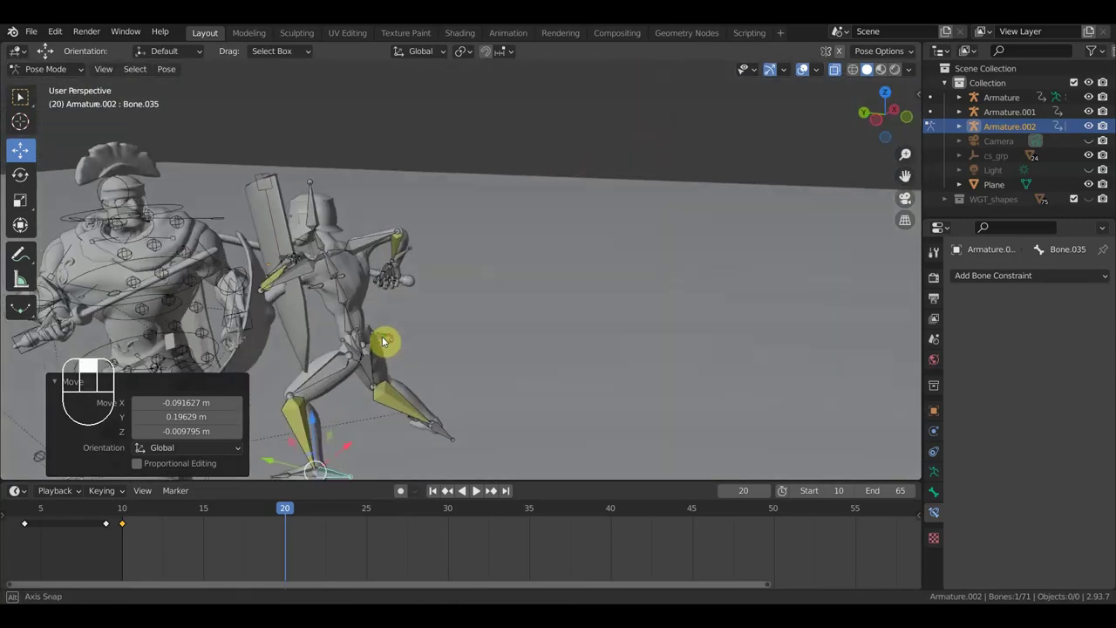
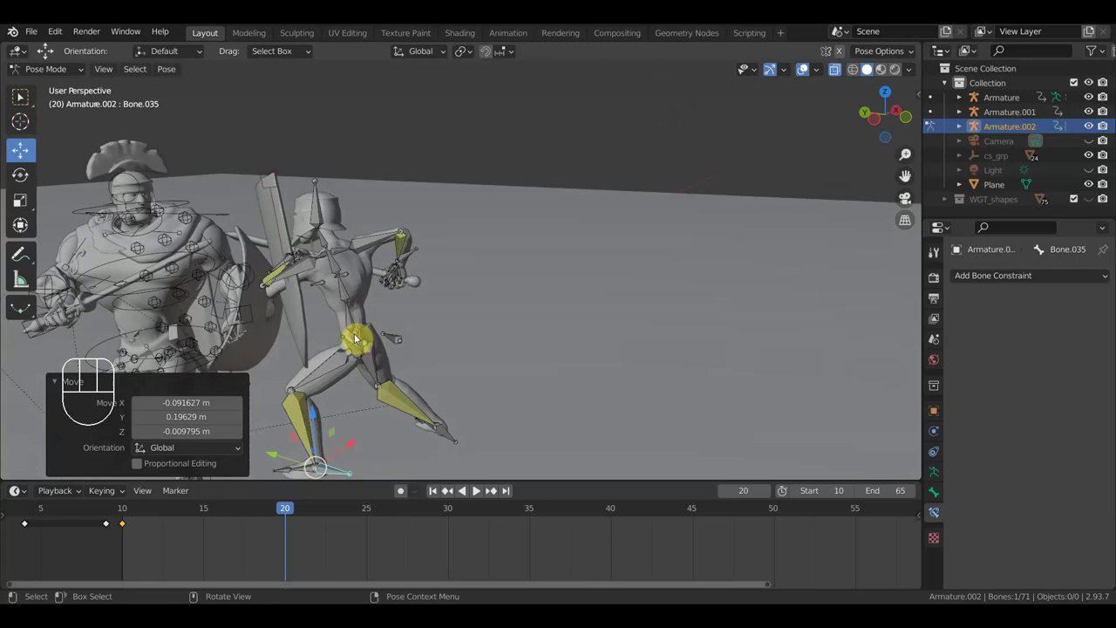
Lower the body via the root bone and twist the torso with the spine bone from top view.
{"action": "key", "text": "g"}
{"action": "left_click", "coordinate": [387, 336]}
{"action": "left_click_drag", "start_coordinate": [480, 294], "coordinate": [466, 321]}
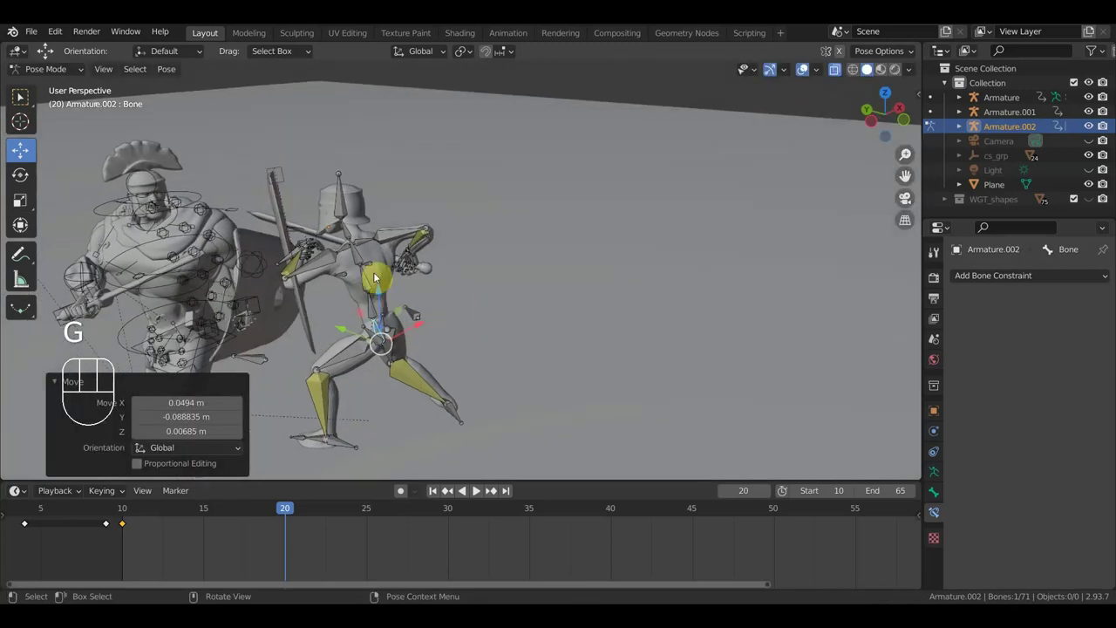
{"action": "left_click", "coordinate": [370, 281]}
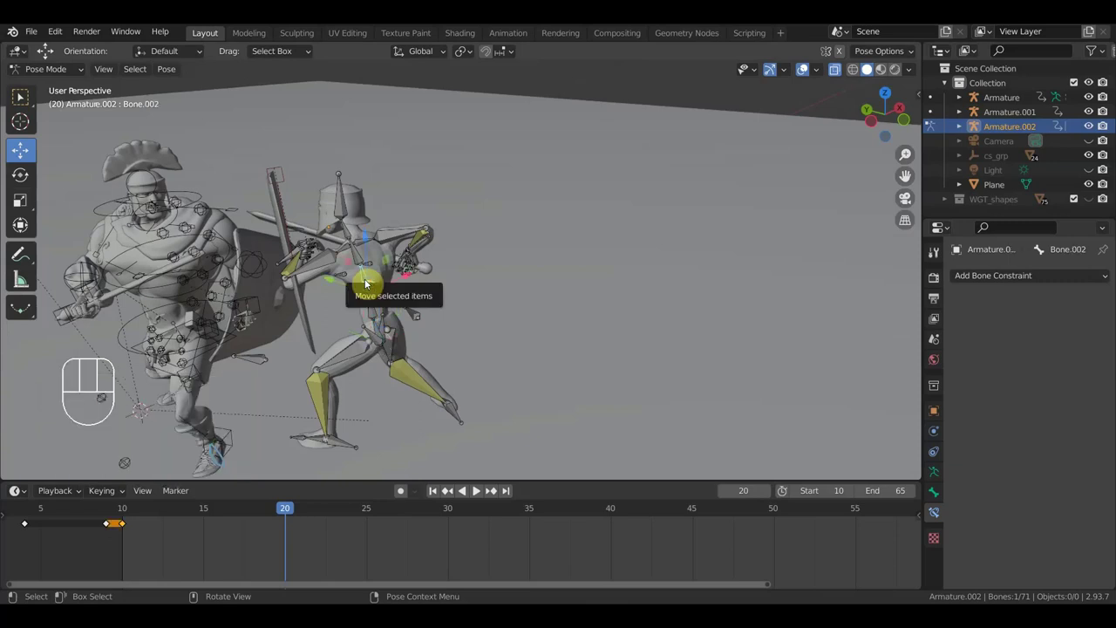
{"action": "key", "text": "KP_7"}
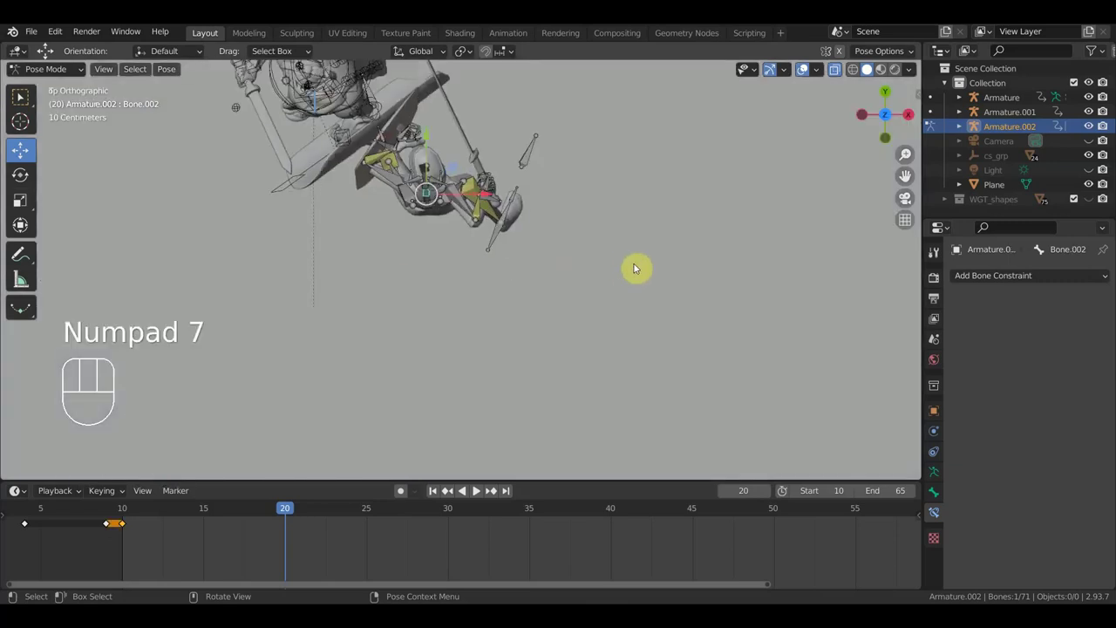
{"action": "key", "text": "r"}
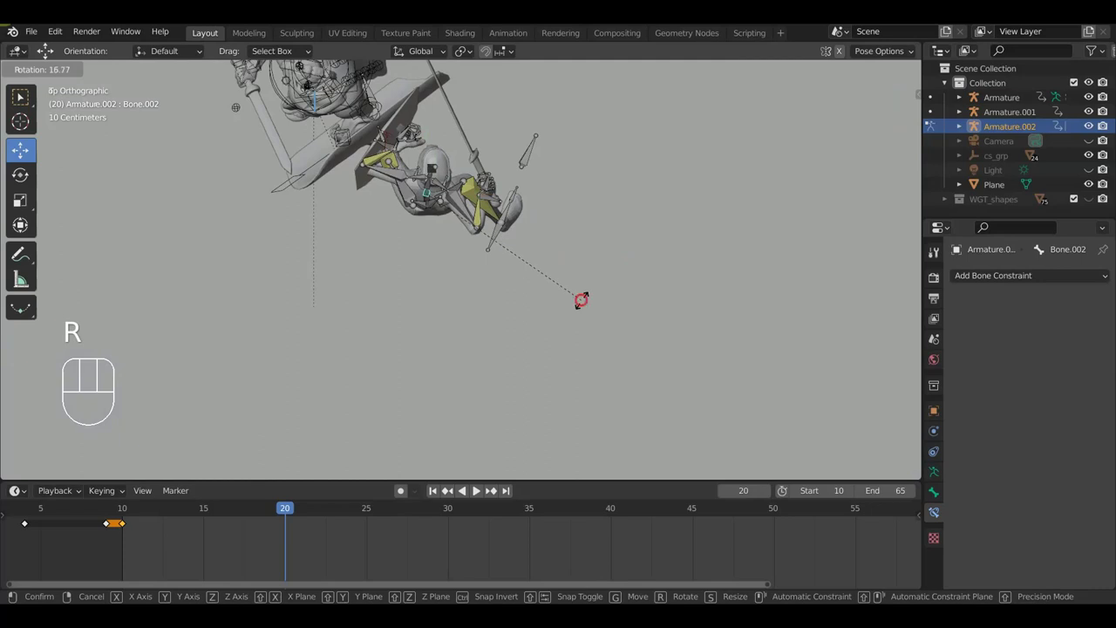
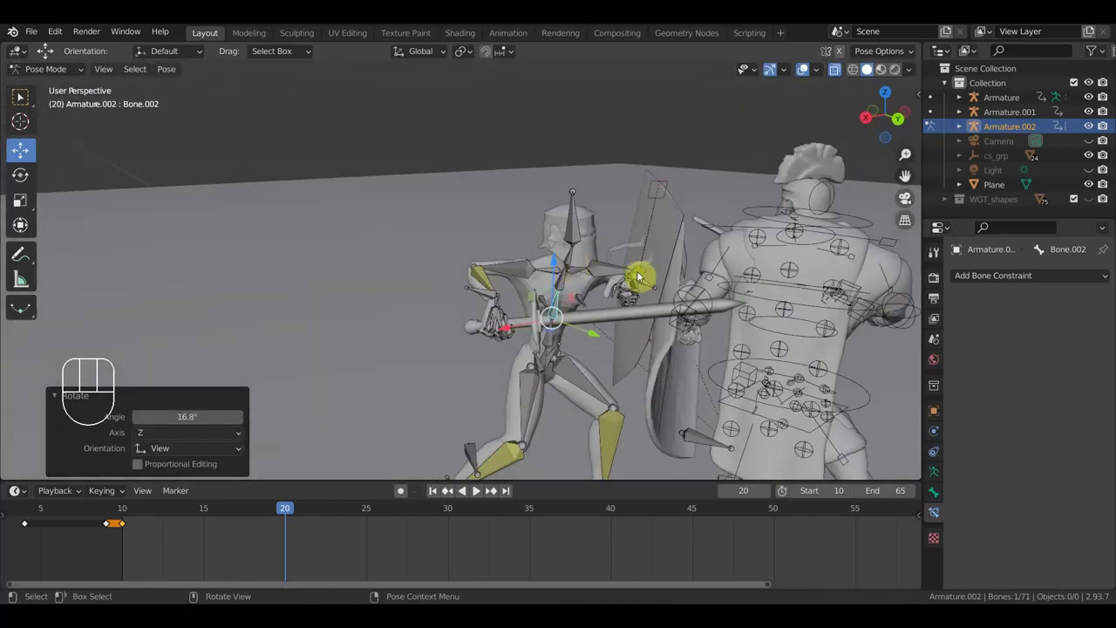
Rotate the forward hand and move the rear hand Bone.041 onto the sword grip.
{"action": "left_click_drag", "start_coordinate": [646, 289], "coordinate": [656, 327]}
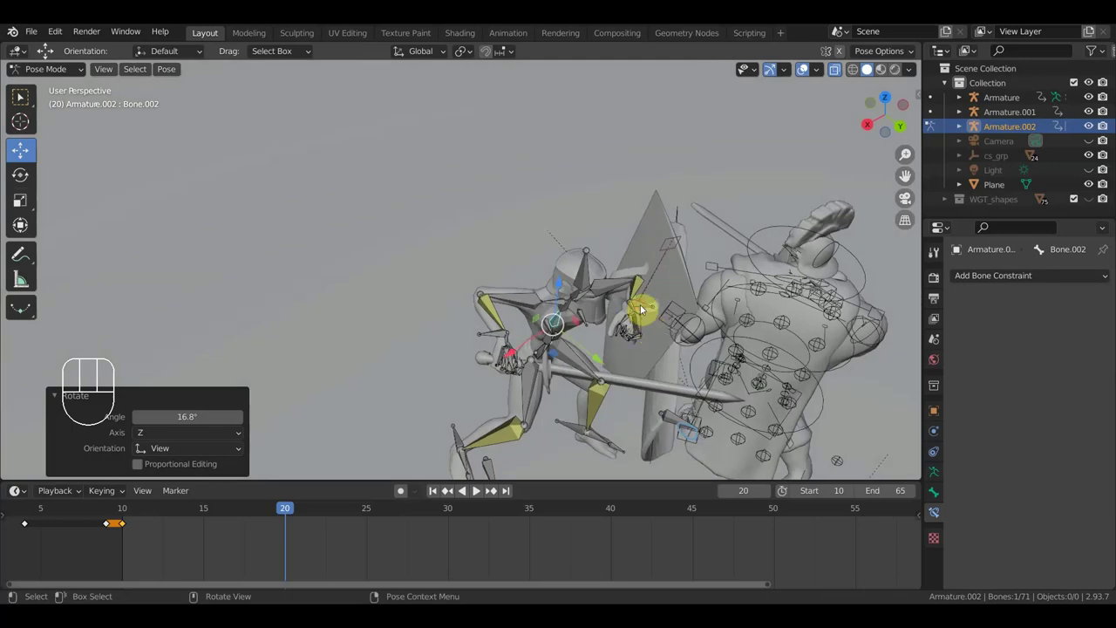
{"action": "left_click", "coordinate": [675, 240]}
{"action": "left_click_drag", "start_coordinate": [715, 280], "coordinate": [681, 246]}
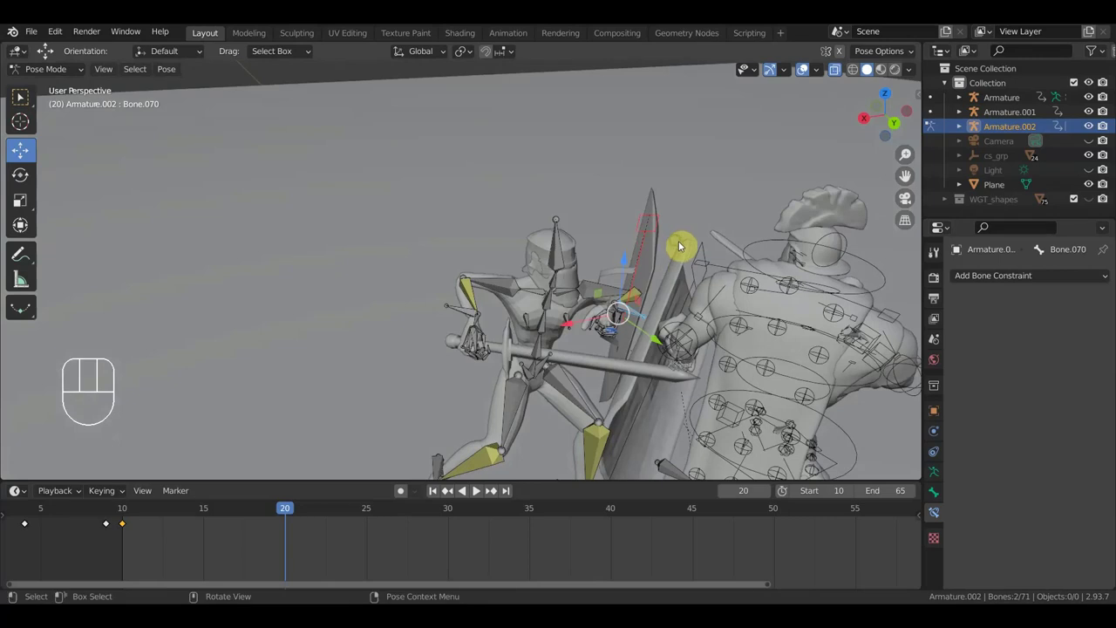
{"action": "key", "text": "r"}
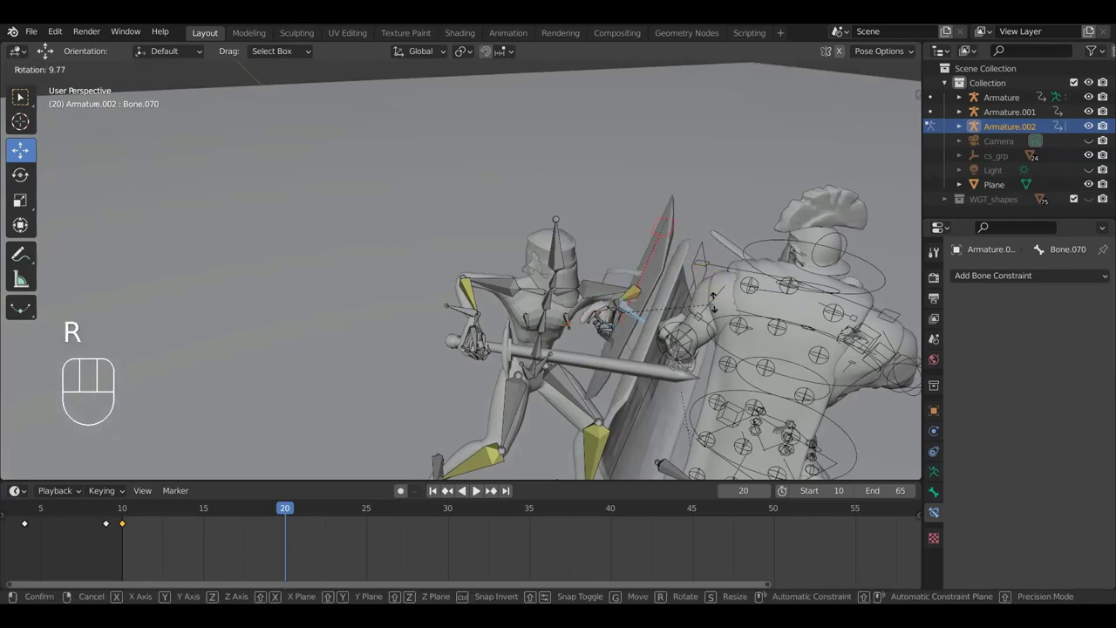
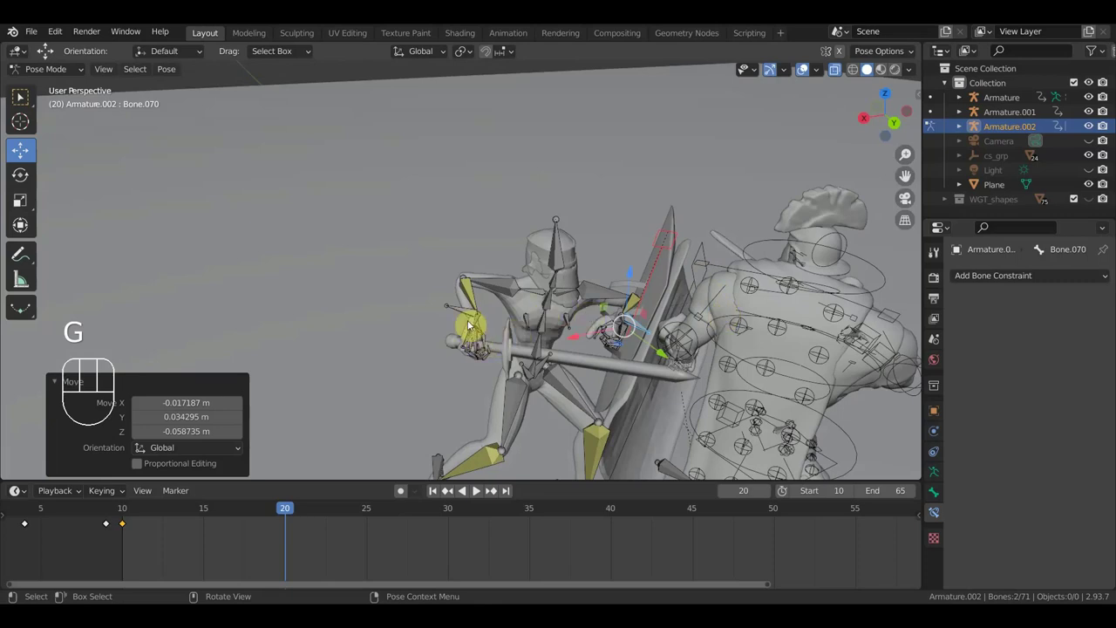
{"action": "left_click", "coordinate": [472, 317]}
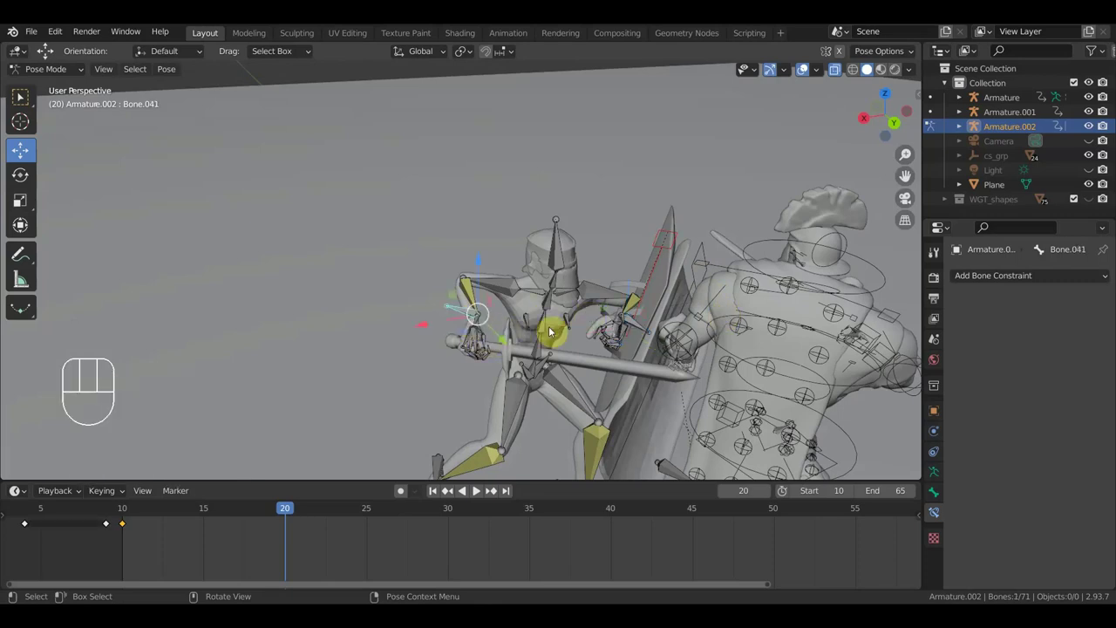
{"action": "left_click_drag", "start_coordinate": [641, 327], "coordinate": [710, 311]}
{"action": "left_click_drag", "start_coordinate": [727, 314], "coordinate": [671, 322]}
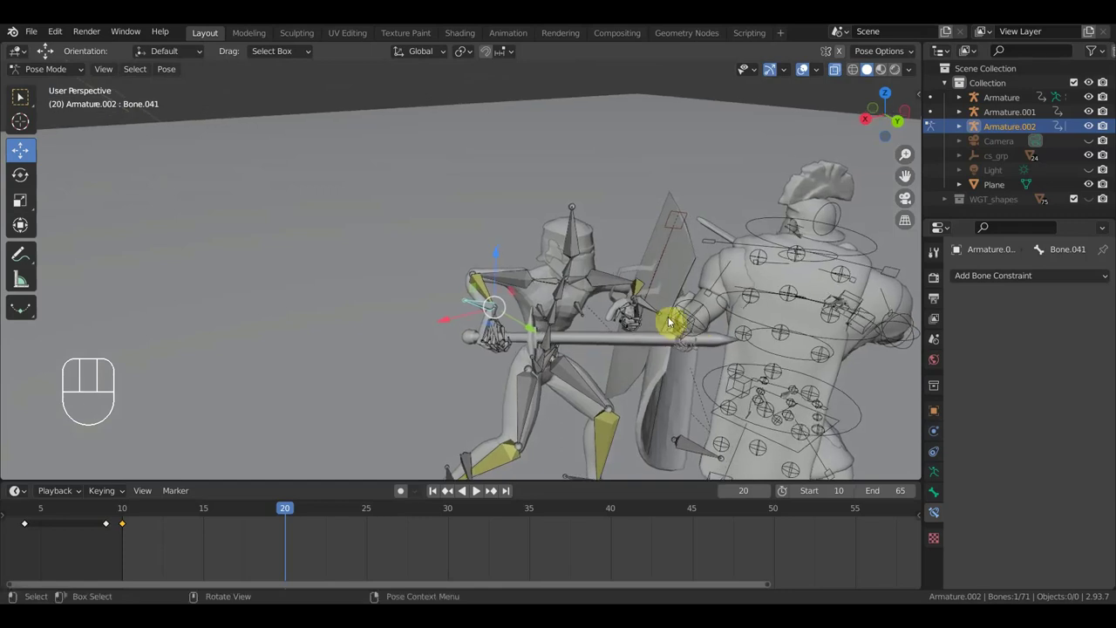
{"action": "left_click_drag", "start_coordinate": [686, 323], "coordinate": [708, 306]}
{"action": "left_click_drag", "start_coordinate": [755, 322], "coordinate": [784, 325]}
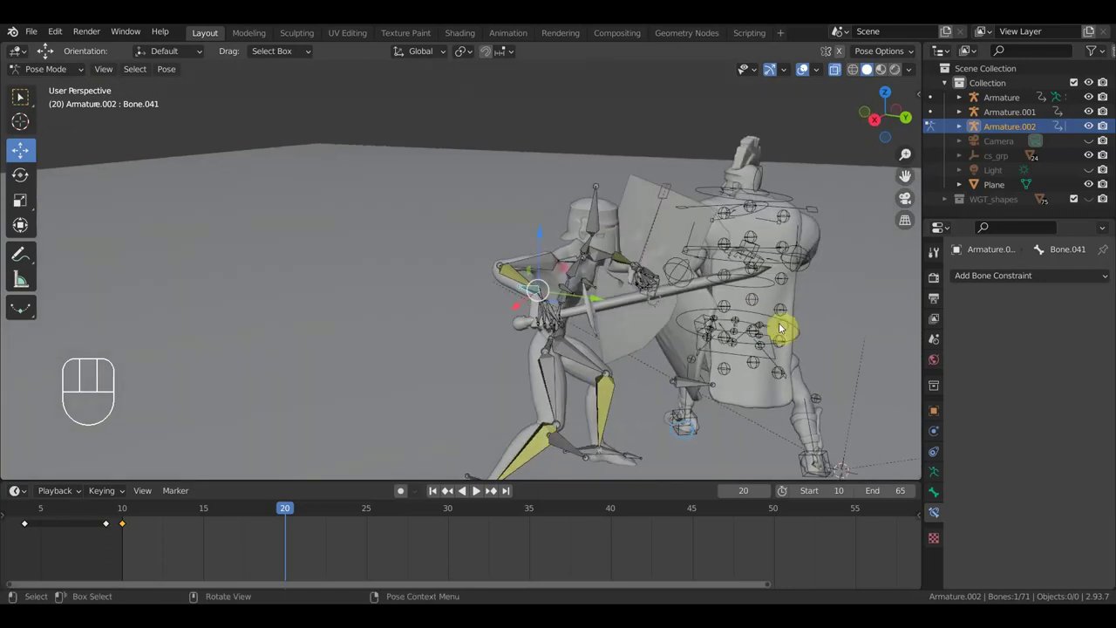
{"action": "key", "text": "g"}
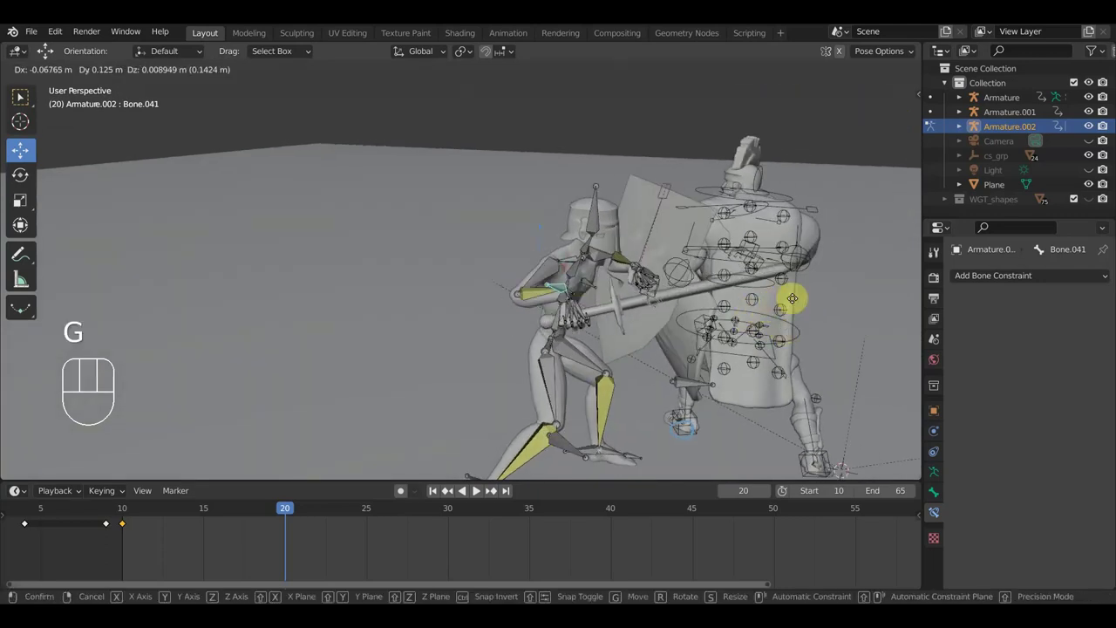
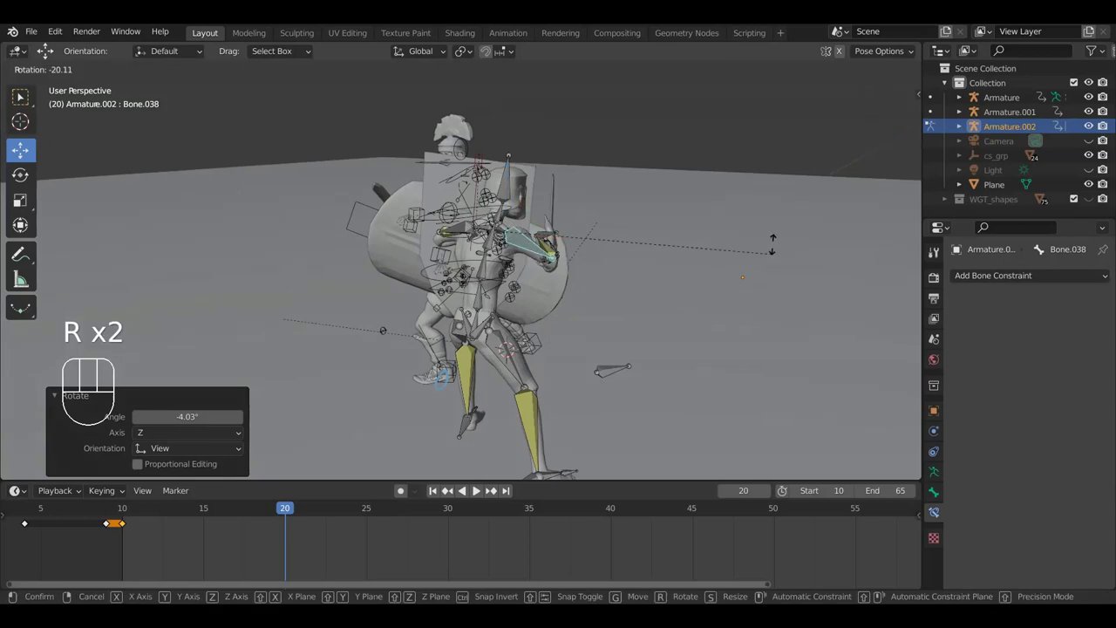
Tilt the forearm and hand bones so both hands close around the sword grip.
{"action": "left_click", "coordinate": [779, 149]}
{"action": "left_click_drag", "start_coordinate": [725, 232], "coordinate": [608, 273]}
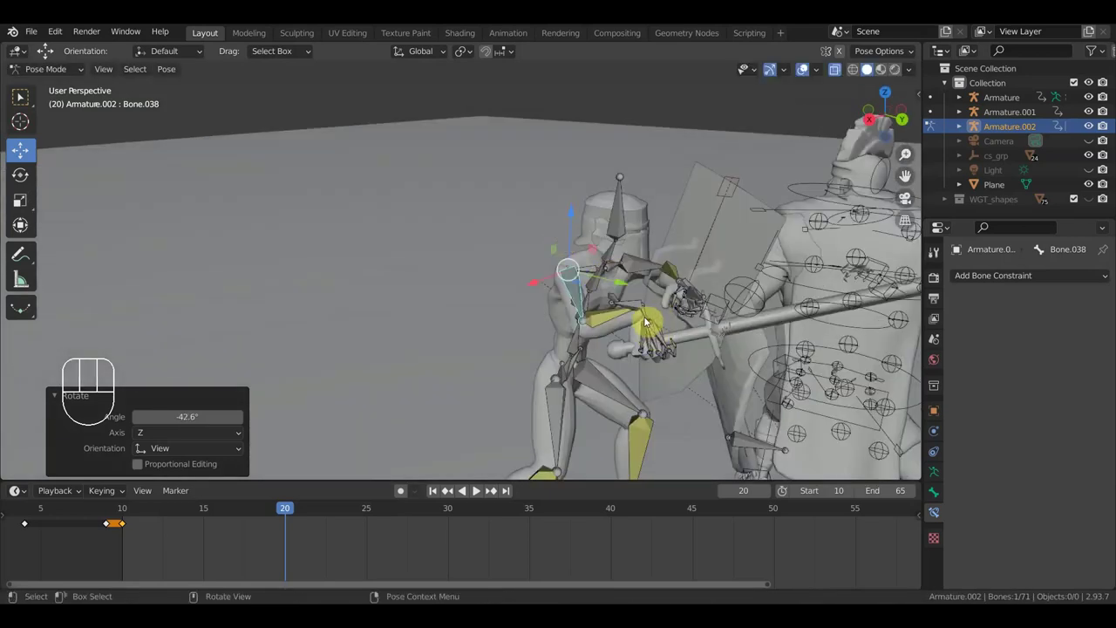
{"action": "left_click_drag", "start_coordinate": [652, 314], "coordinate": [640, 308]}
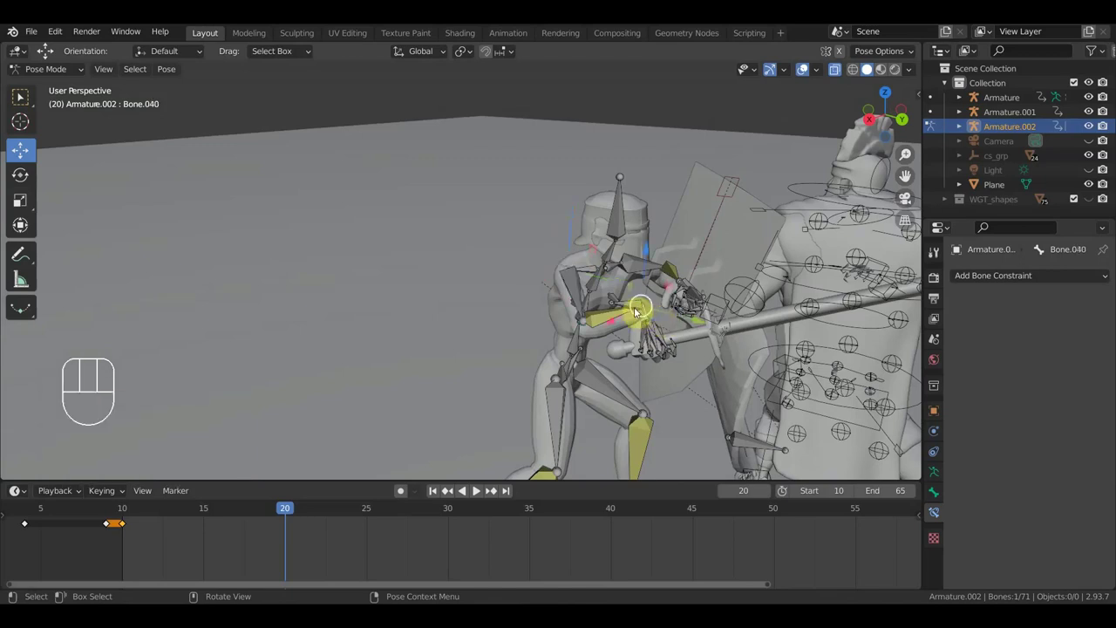
{"action": "left_click_drag", "start_coordinate": [640, 307], "coordinate": [700, 333]}
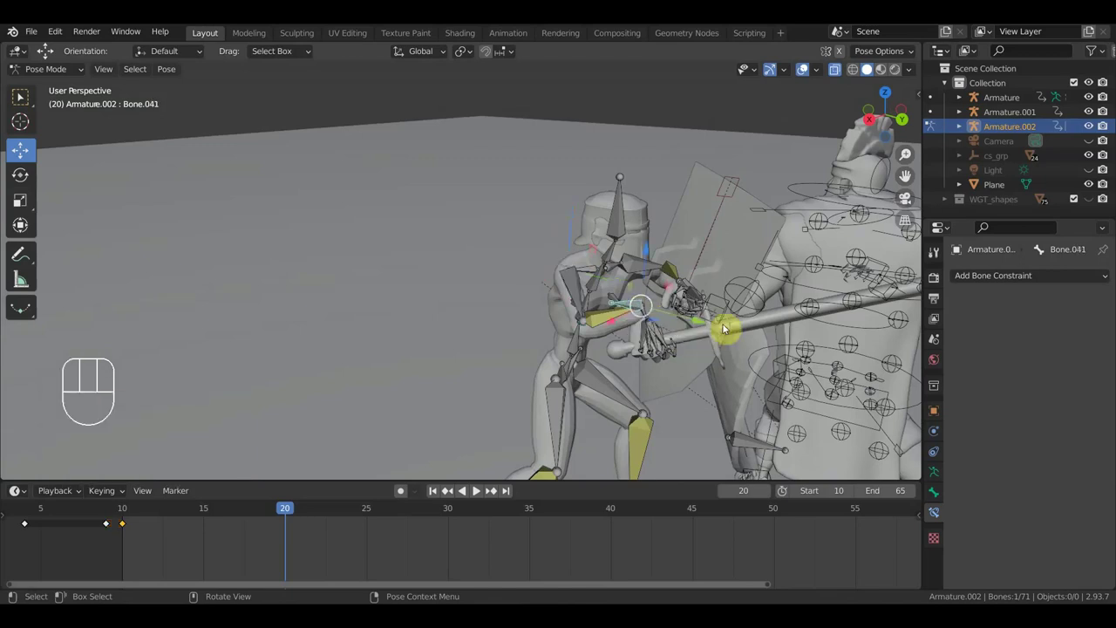
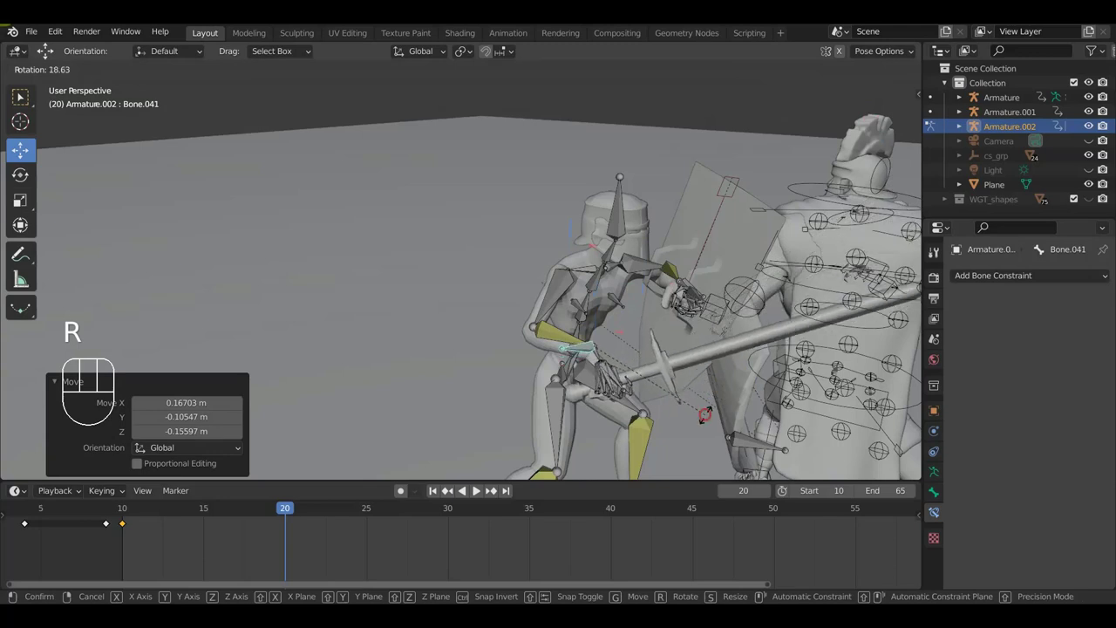
{"action": "left_click_drag", "start_coordinate": [744, 359], "coordinate": [750, 361]}
{"action": "left_click_drag", "start_coordinate": [739, 359], "coordinate": [729, 320]}
{"action": "middle_click", "coordinate": [731, 297]}
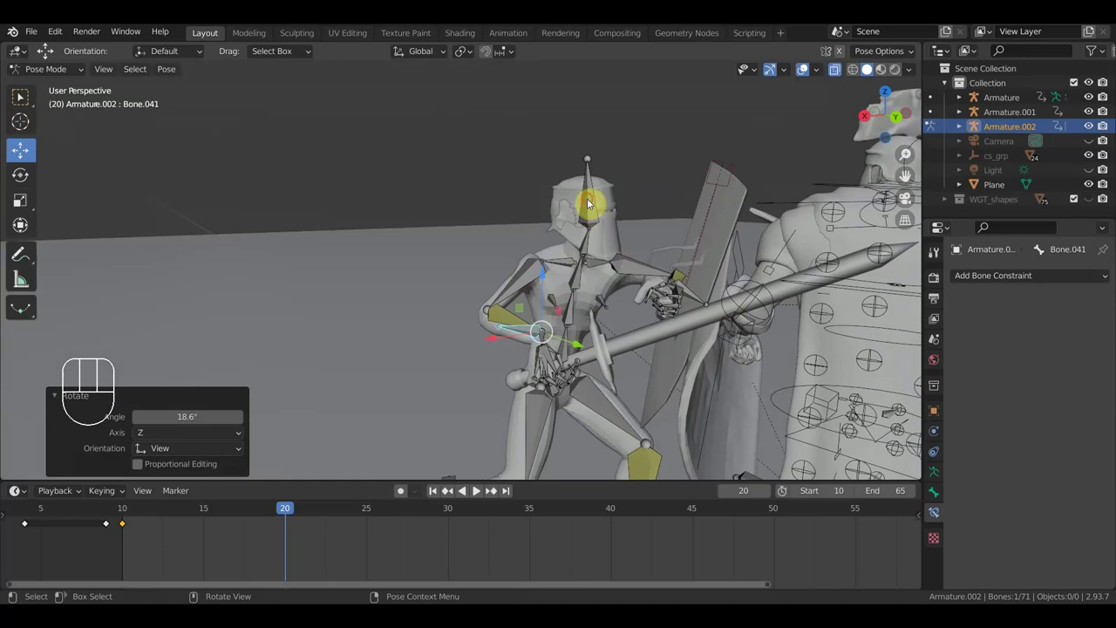
{"action": "left_click_drag", "start_coordinate": [643, 198], "coordinate": [676, 204]}
{"action": "left_click_drag", "start_coordinate": [638, 272], "coordinate": [620, 295]}
Finish the grip rotation, select every bone and key the whole lunge pose at frame 20.
{"action": "key", "text": "r"}
{"action": "left_click", "coordinate": [688, 281]}
{"action": "left_click_drag", "start_coordinate": [684, 296], "coordinate": [480, 232]}
{"action": "left_click_drag", "start_coordinate": [455, 232], "coordinate": [440, 237]}
{"action": "left_click_drag", "start_coordinate": [528, 315], "coordinate": [707, 292]}
{"action": "key", "text": "a"}
{"action": "key", "text": "i"}
At frame 15, shift the foot bone and the hip root bone into an in-between stance.
{"action": "left_click_drag", "start_coordinate": [283, 509], "coordinate": [217, 521]}
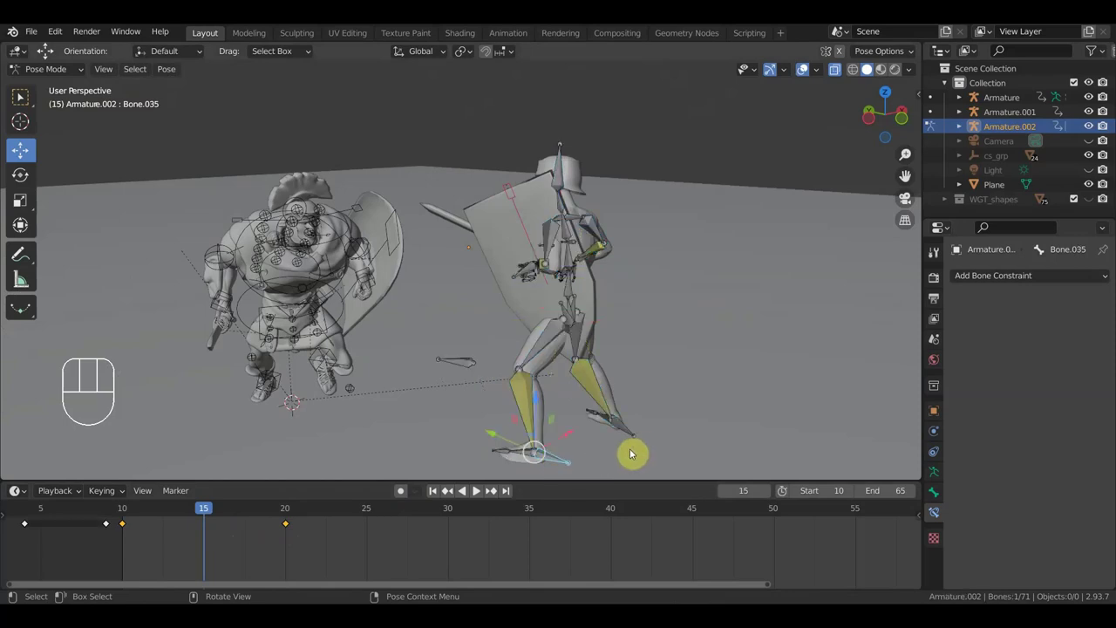
{"action": "left_click_drag", "start_coordinate": [616, 457], "coordinate": [637, 444]}
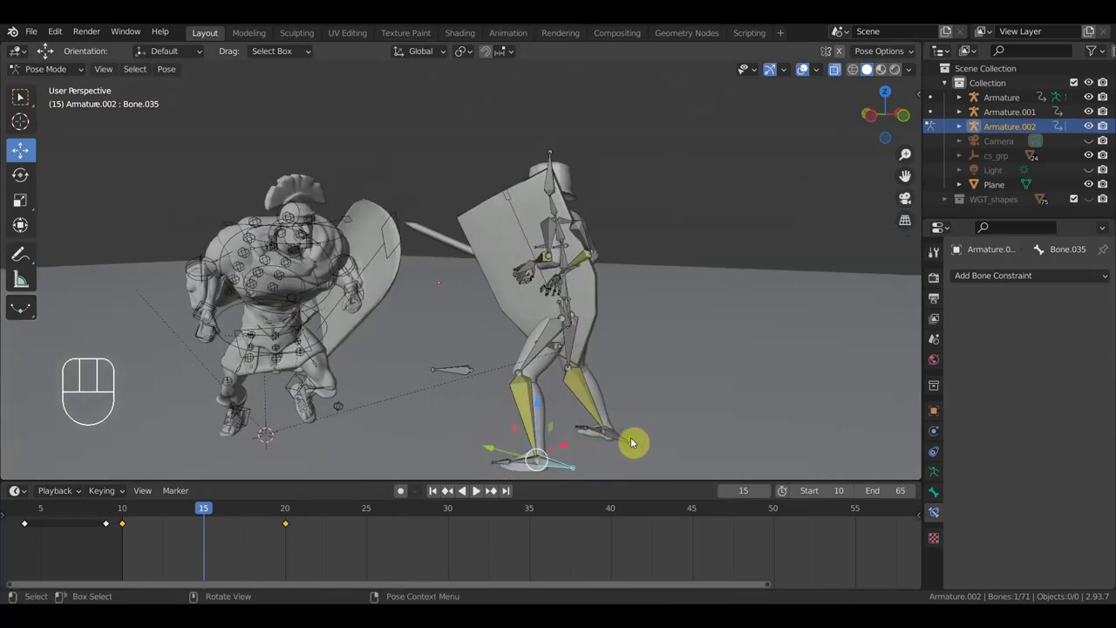
{"action": "key", "text": "g"}
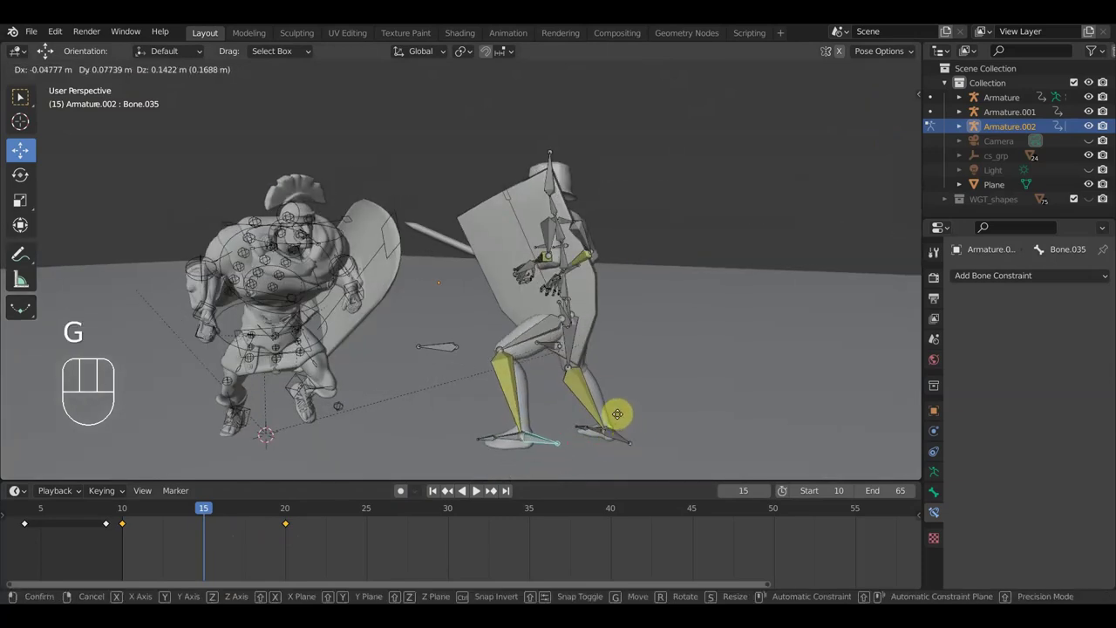
{"action": "left_click", "coordinate": [623, 415]}
{"action": "left_click_drag", "start_coordinate": [613, 415], "coordinate": [524, 428]}
{"action": "left_click", "coordinate": [499, 349]}
{"action": "key", "text": "g"}
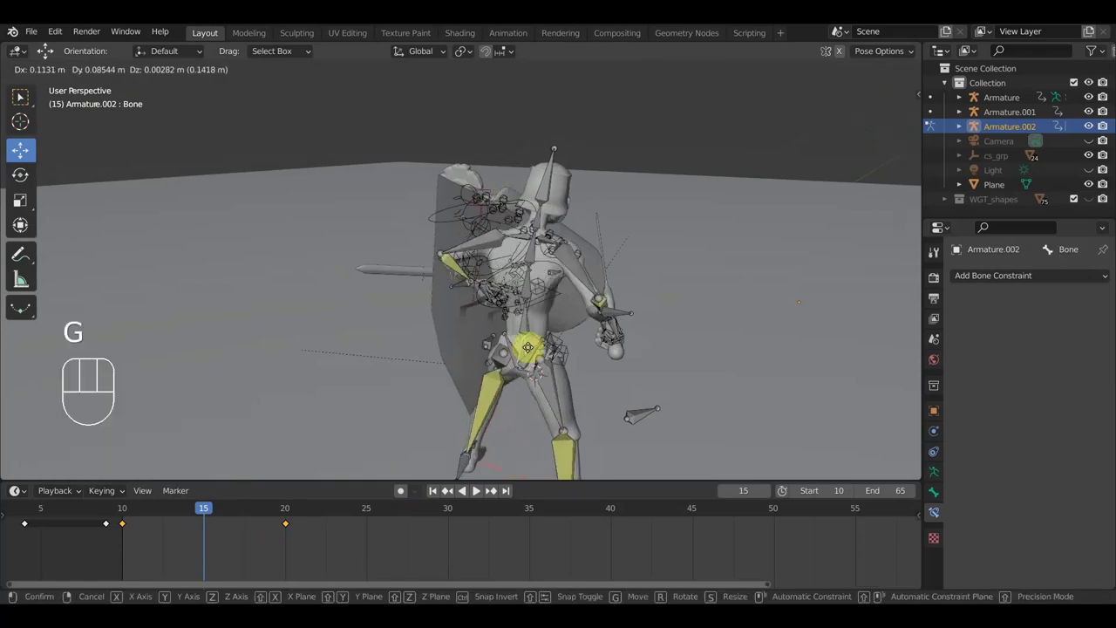
{"action": "left_click", "coordinate": [538, 348]}
Rotate the root bone slightly and check the pose from above and the side.
{"action": "key", "text": "r"}
{"action": "left_click_drag", "start_coordinate": [603, 361], "coordinate": [476, 345]}
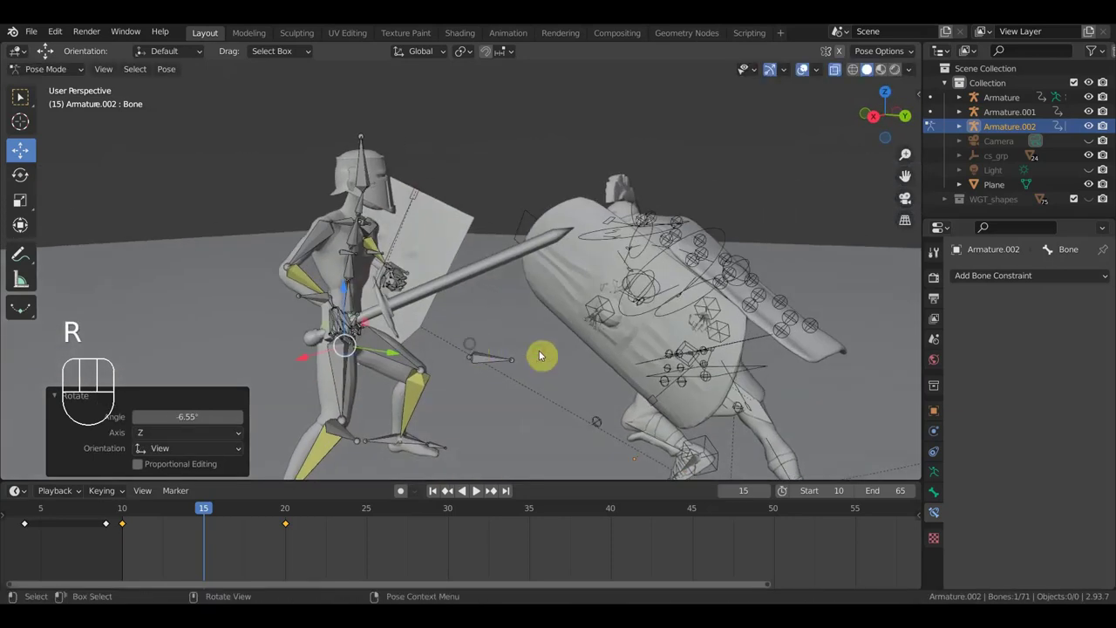
{"action": "left_click", "coordinate": [521, 408]}
{"action": "left_click_drag", "start_coordinate": [467, 374], "coordinate": [420, 423]}
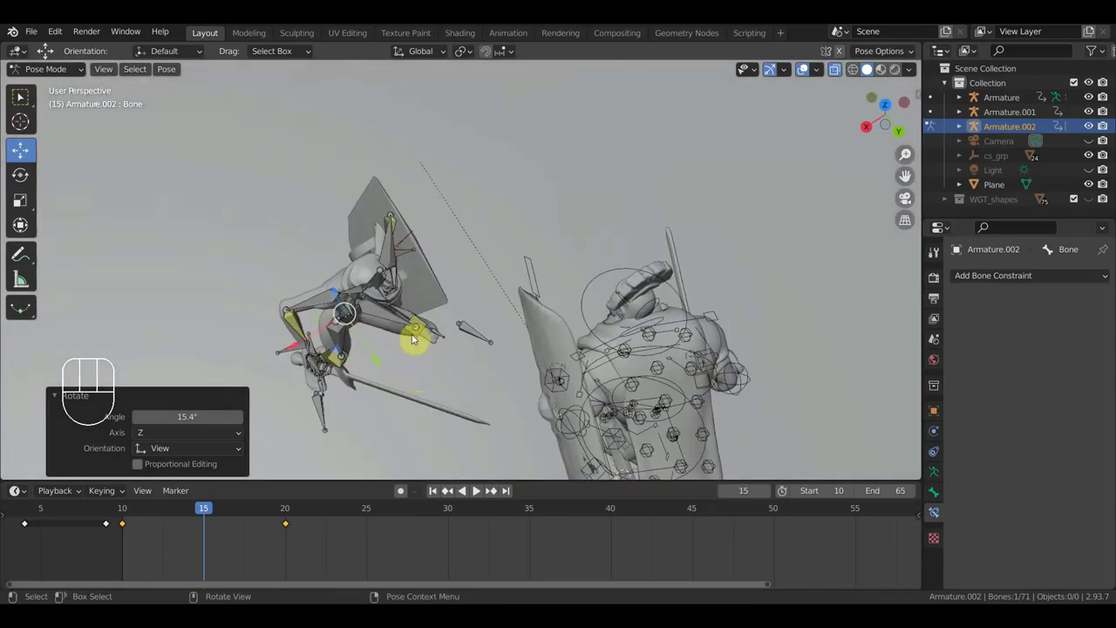
{"action": "left_click_drag", "start_coordinate": [429, 327], "coordinate": [482, 250]}
{"action": "middle_click", "coordinate": [407, 295]}
Rotate hand Bone.010 and Bone.041 so the sword points horizontally at frame 15.
{"action": "left_click_drag", "start_coordinate": [352, 308], "coordinate": [387, 327]}
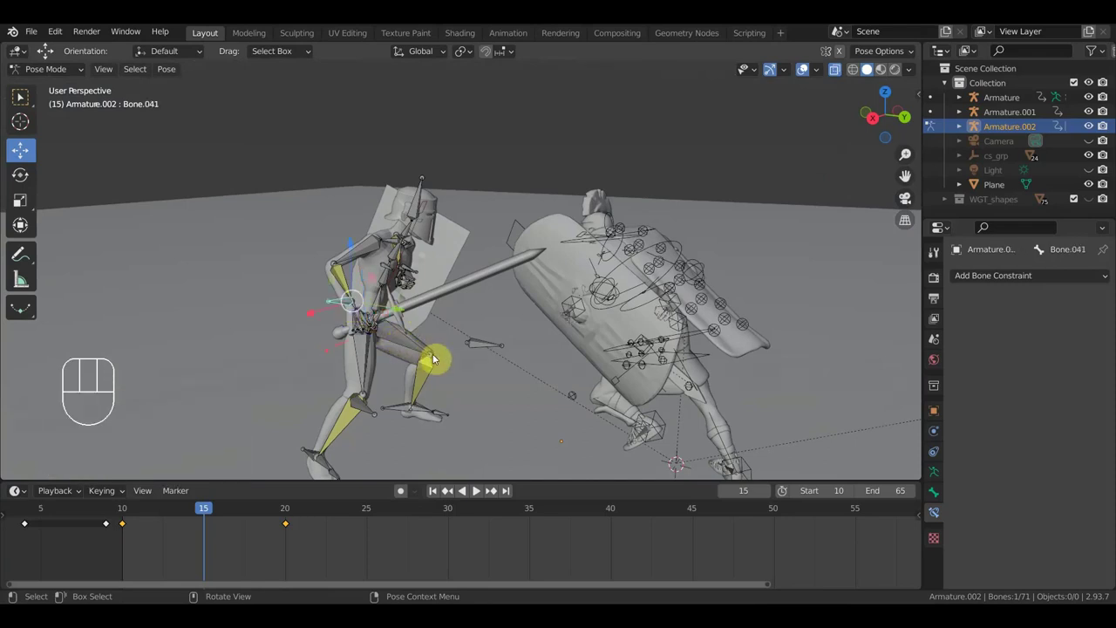
{"action": "key", "text": "r"}
{"action": "left_click", "coordinate": [553, 384]}
{"action": "key", "text": "g"}
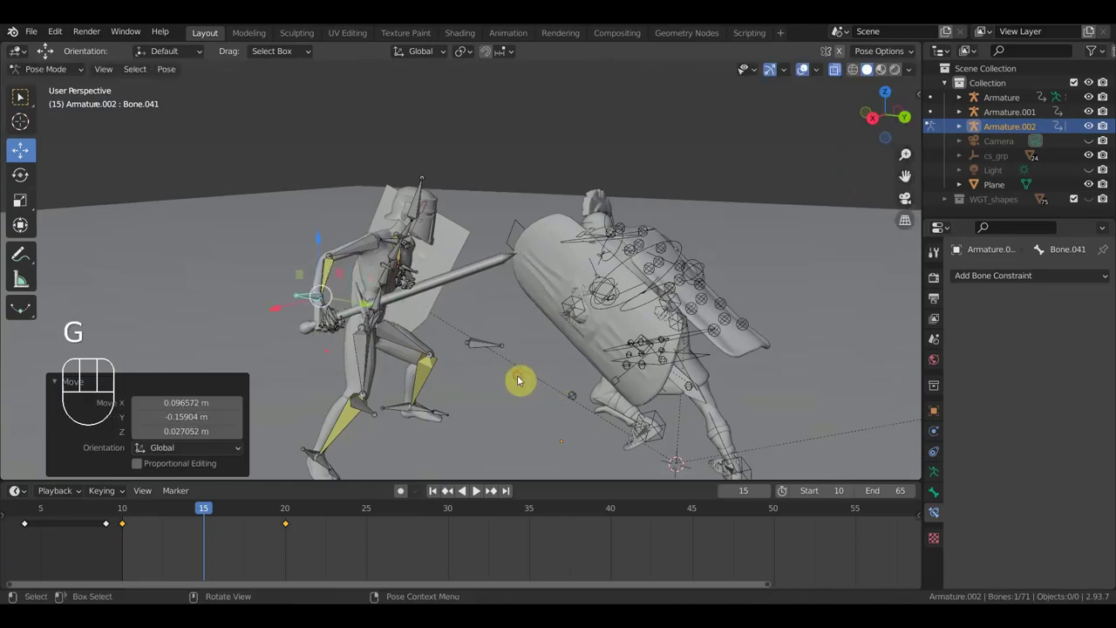
{"action": "key", "text": "r"}
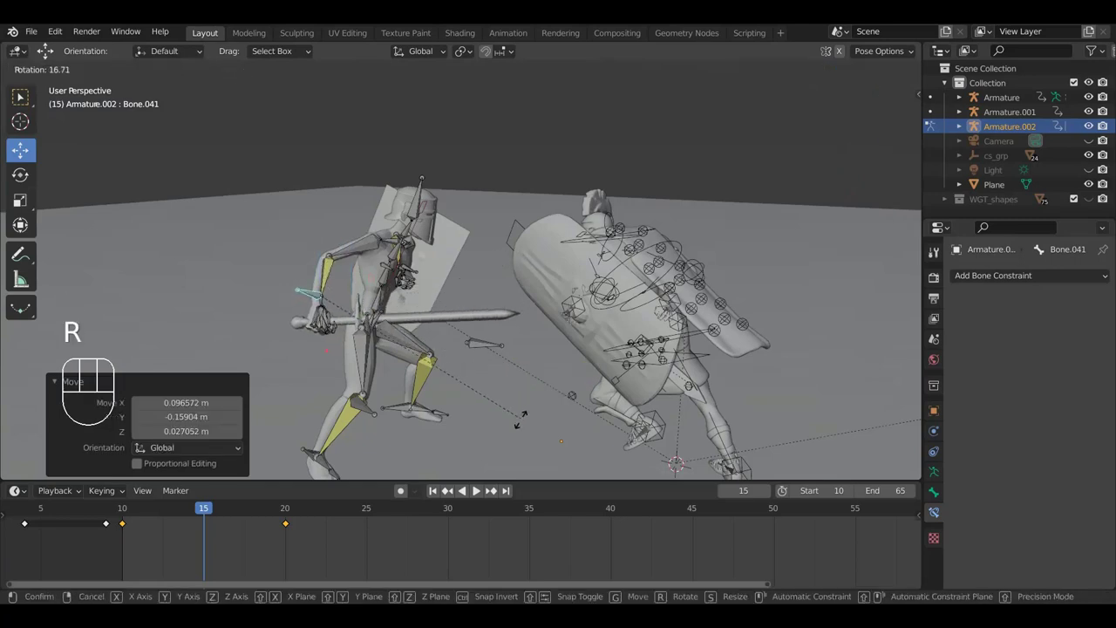
{"action": "left_click", "coordinate": [524, 426]}
{"action": "left_click_drag", "start_coordinate": [510, 411], "coordinate": [460, 394]}
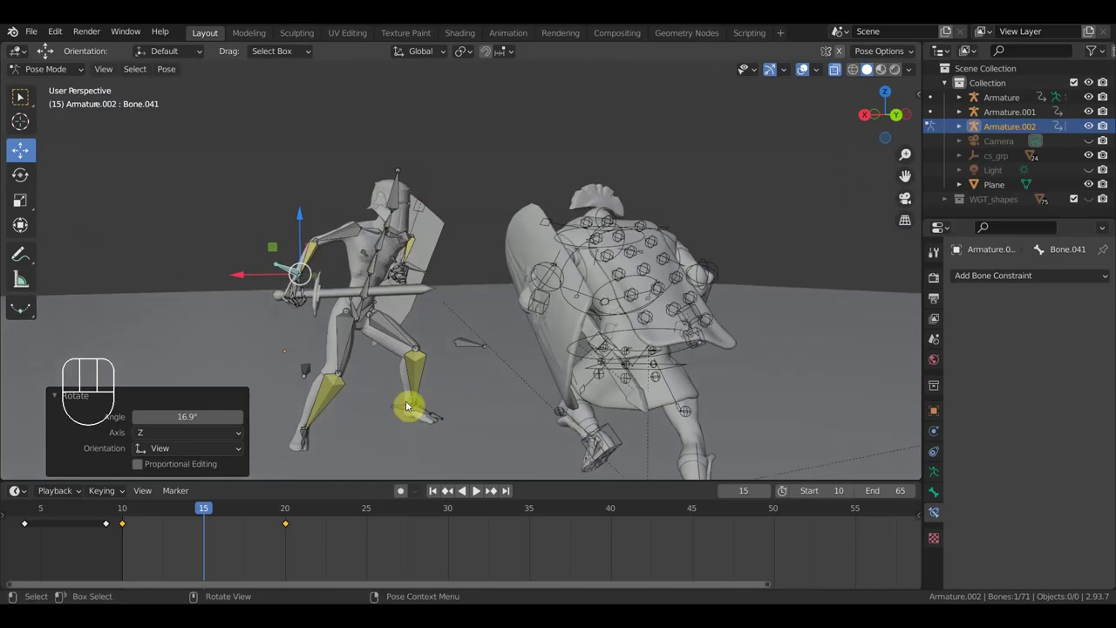
{"action": "left_click_drag", "start_coordinate": [438, 408], "coordinate": [690, 416]}
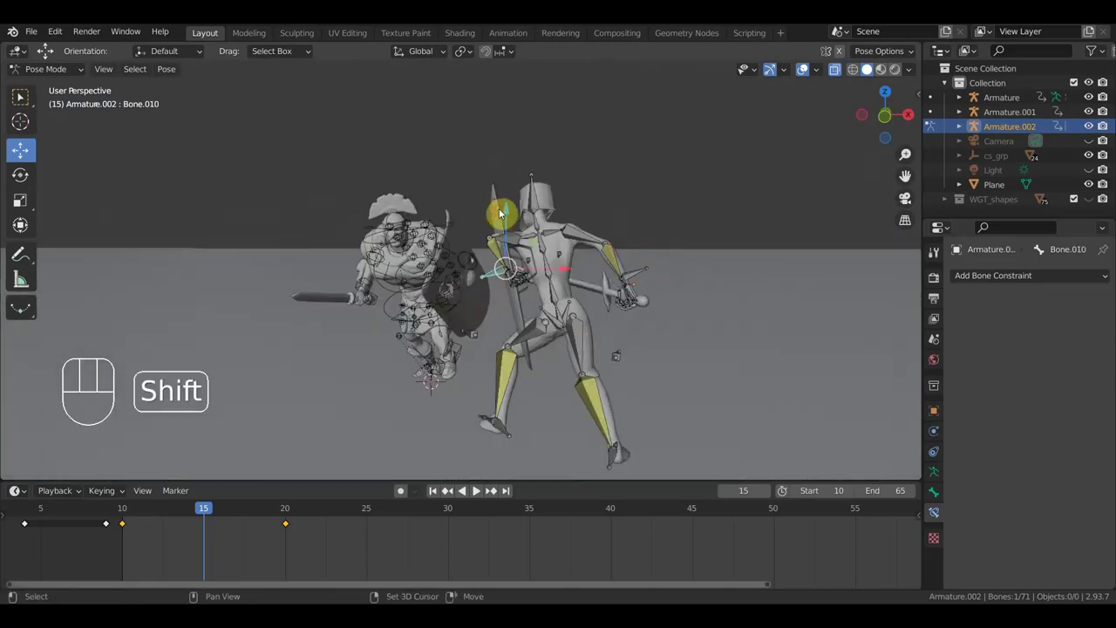
Rotate and move the forward hand bone to extend the sword thrust at the enemy.
{"action": "key", "text": "r"}
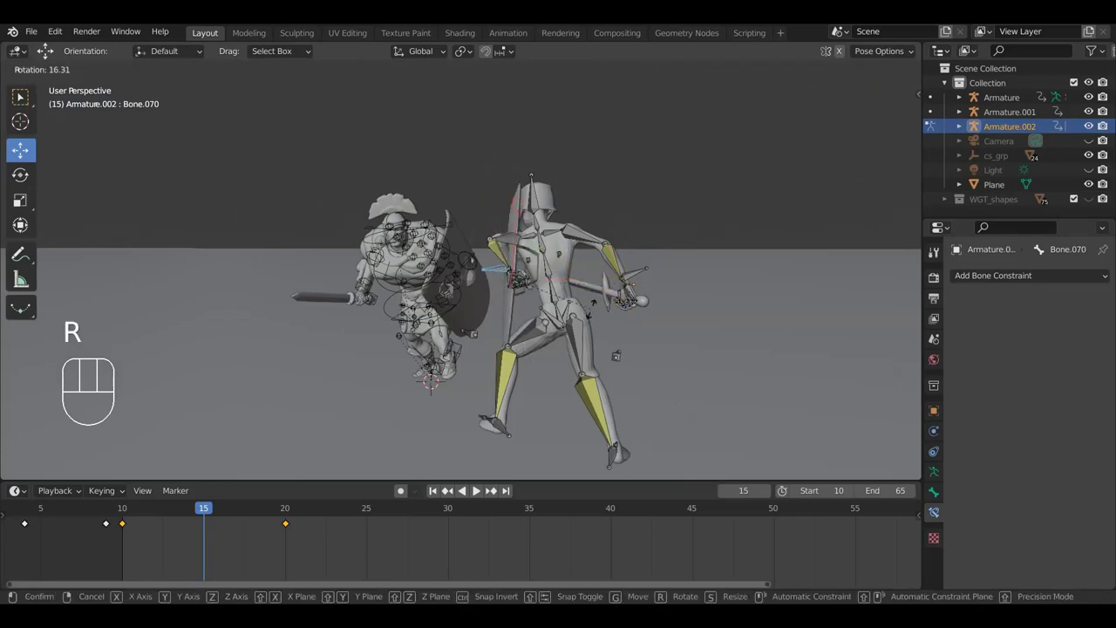
{"action": "left_click", "coordinate": [598, 309]}
{"action": "key", "text": "g"}
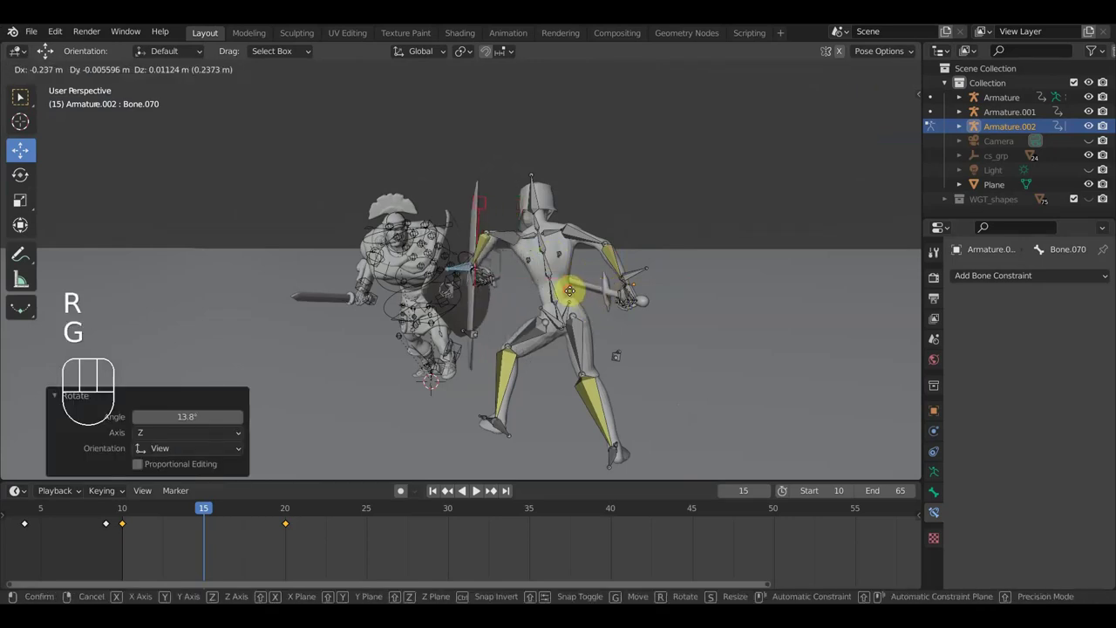
{"action": "left_click", "coordinate": [575, 292]}
{"action": "left_click_drag", "start_coordinate": [592, 303], "coordinate": [605, 426]}
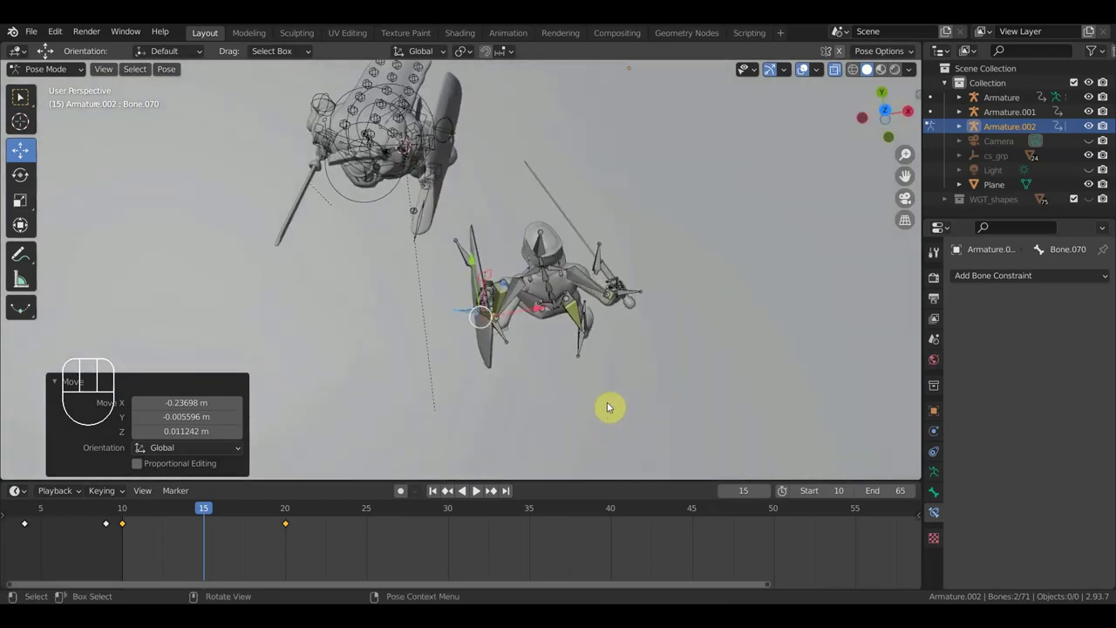
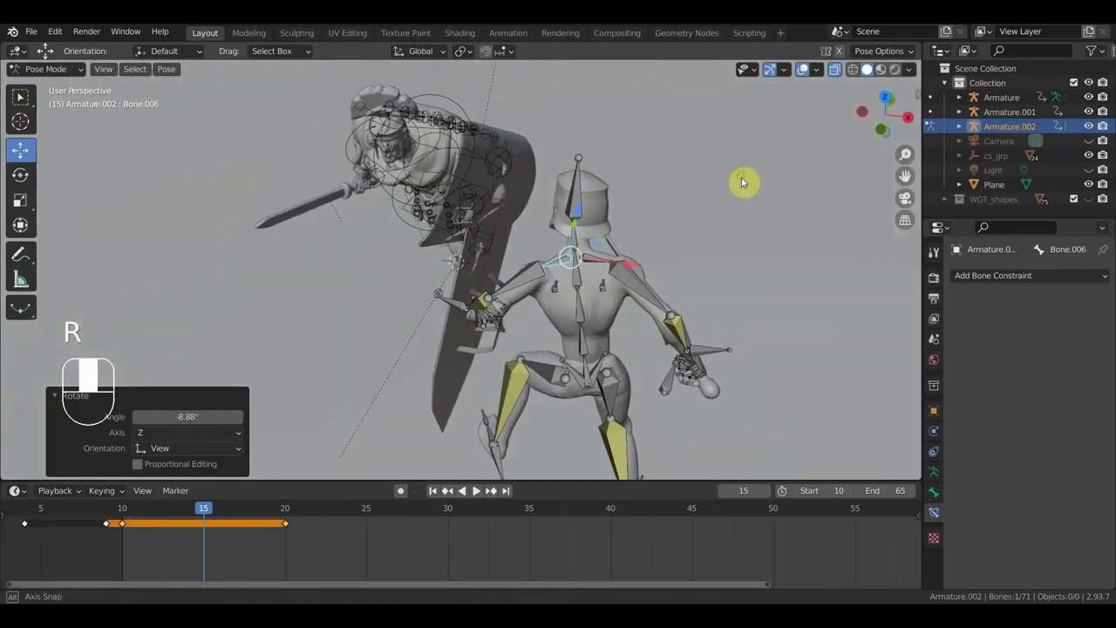
{"action": "left_click_drag", "start_coordinate": [673, 250], "coordinate": [626, 229]}
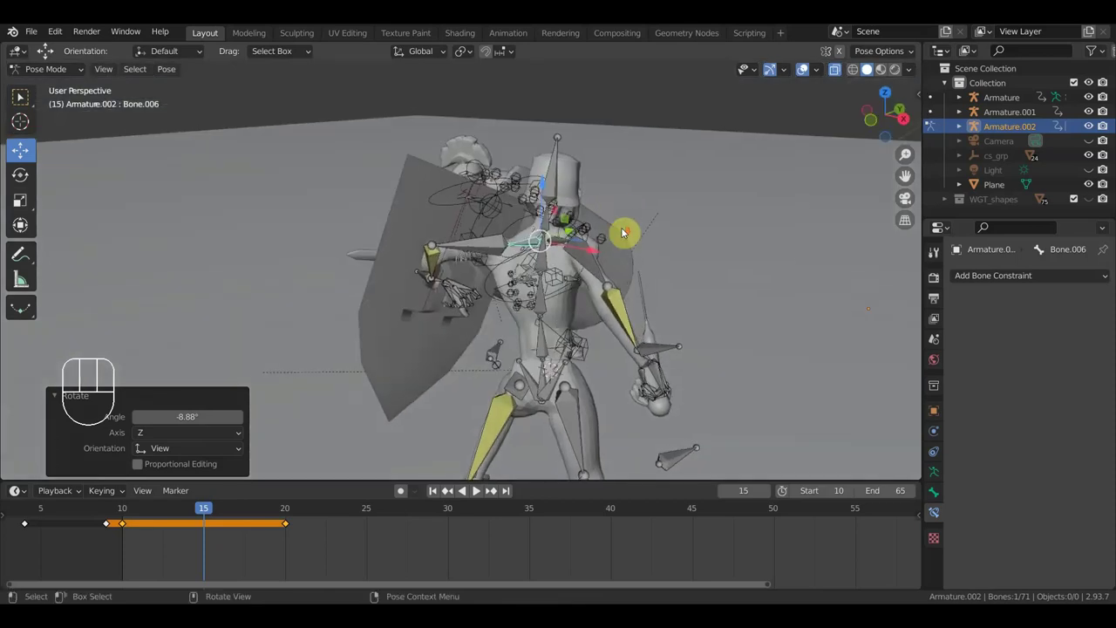
{"action": "middle_click", "coordinate": [639, 256]}
Rotate the torso Bone.002 into the lunge and widen the foot stance, checking from the front.
{"action": "key", "text": "r"}
{"action": "left_click", "coordinate": [574, 278]}
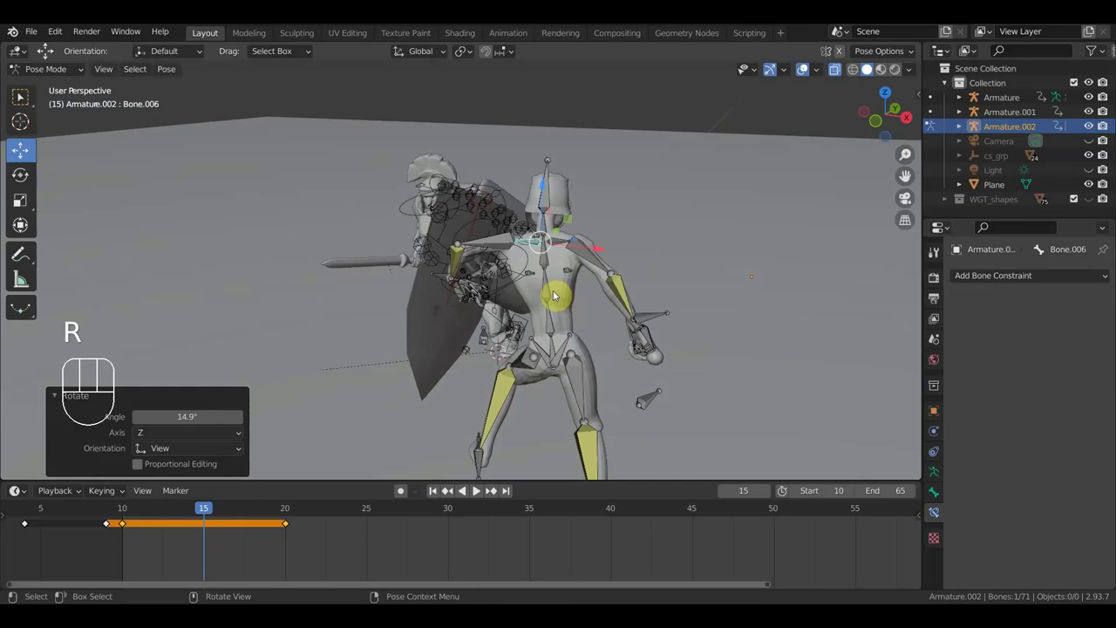
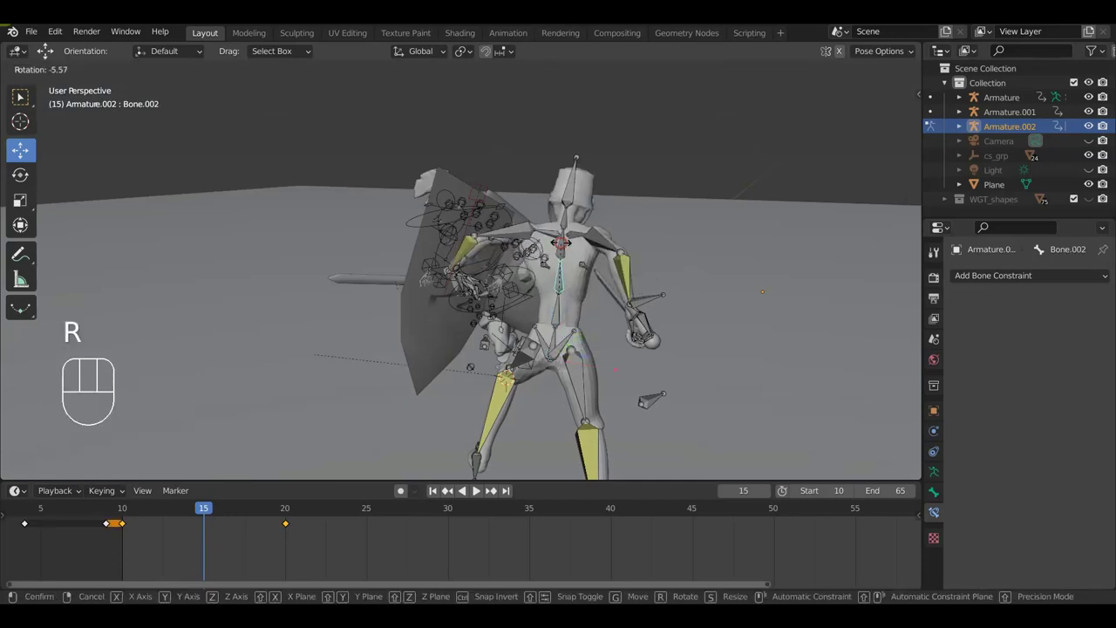
{"action": "left_click_drag", "start_coordinate": [606, 268], "coordinate": [517, 251]}
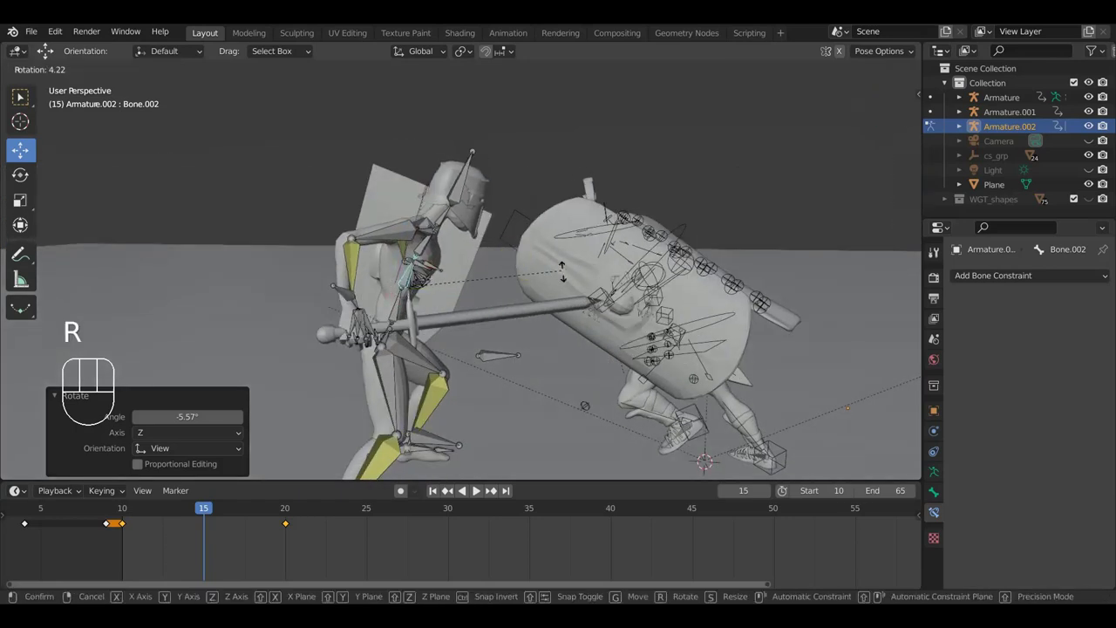
{"action": "left_click", "coordinate": [566, 305]}
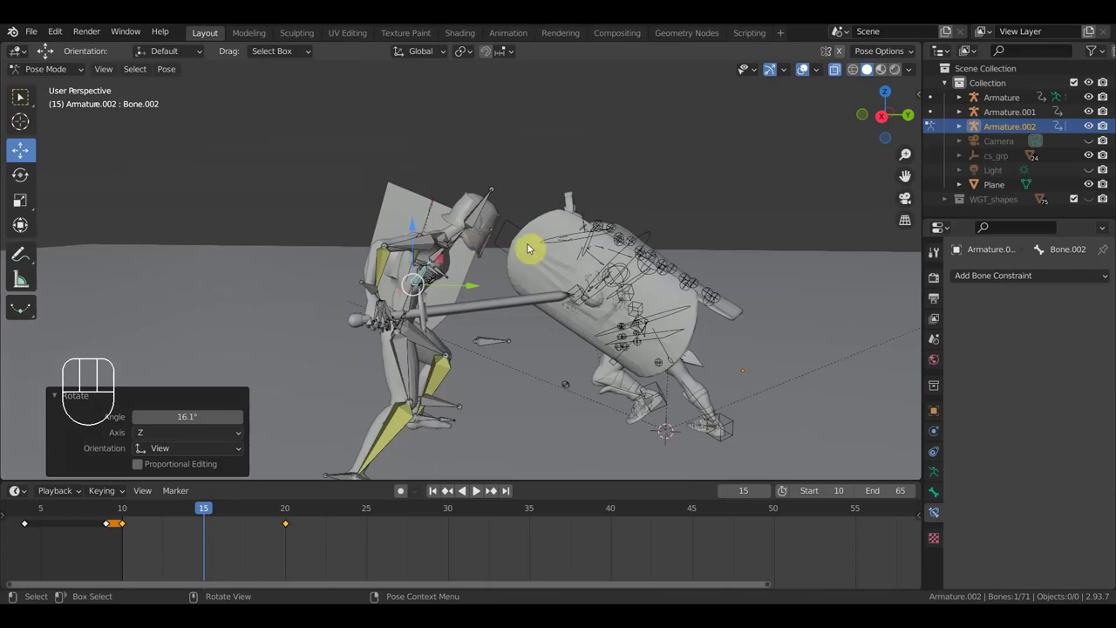
{"action": "key", "text": "r"}
{"action": "left_click", "coordinate": [535, 210]}
{"action": "left_click_drag", "start_coordinate": [533, 300], "coordinate": [512, 302]}
{"action": "left_click_drag", "start_coordinate": [423, 386], "coordinate": [450, 381]}
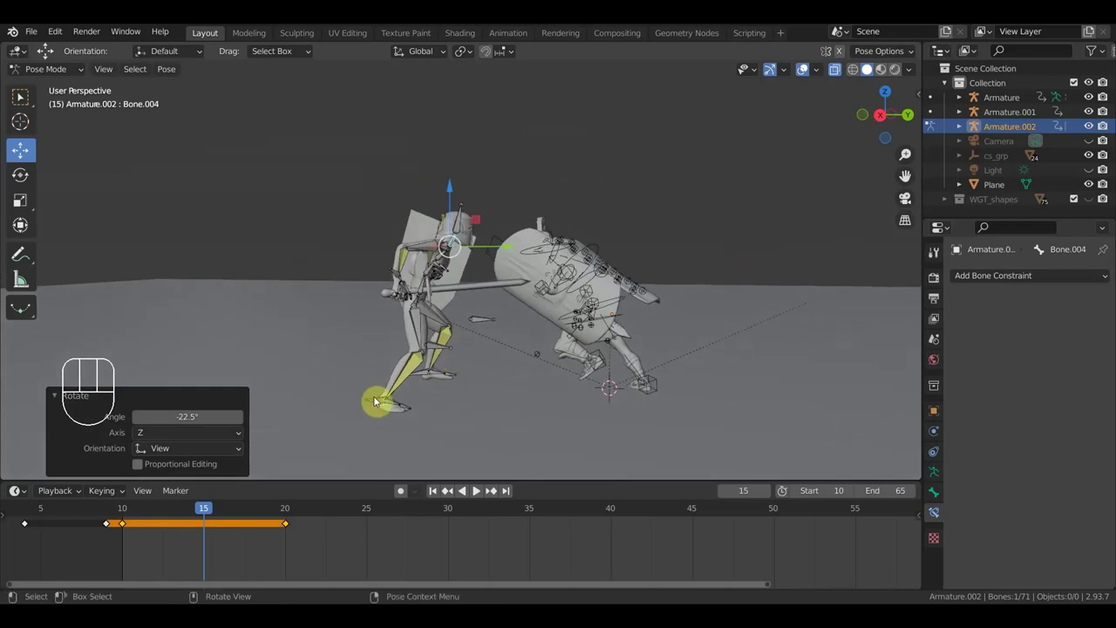
{"action": "left_click_drag", "start_coordinate": [448, 394], "coordinate": [554, 396]}
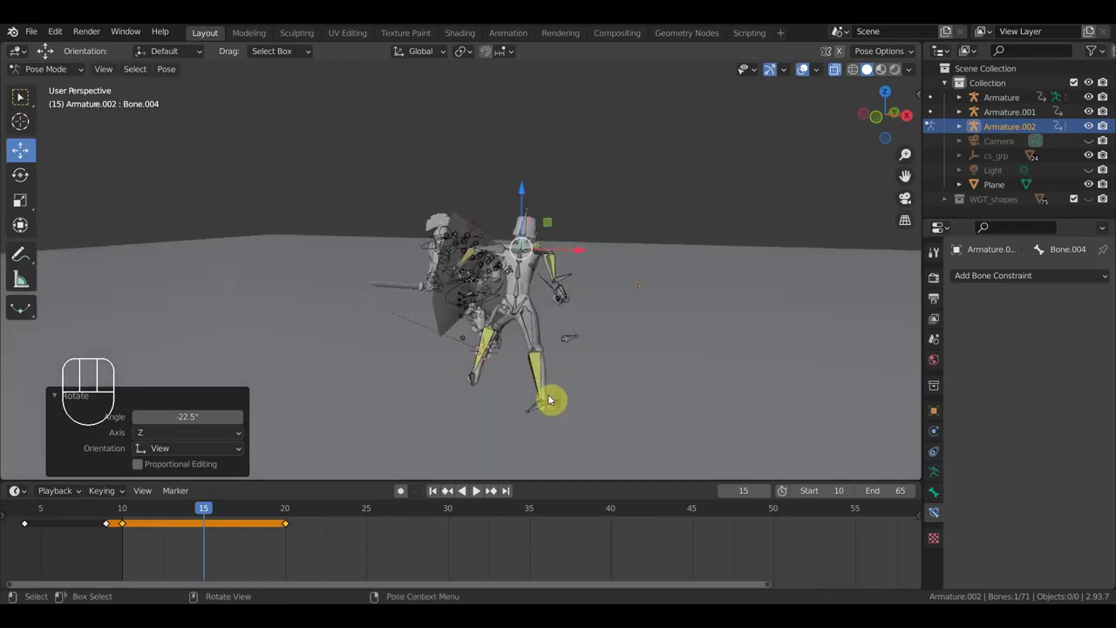
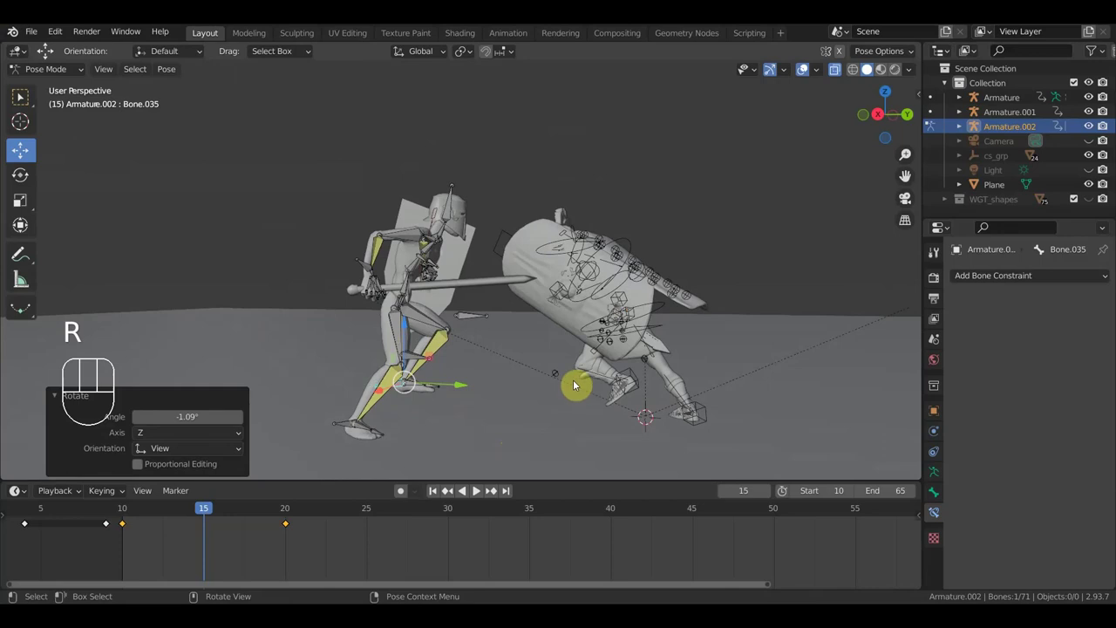
{"action": "key", "text": "i"}
{"action": "left_click_drag", "start_coordinate": [234, 511], "coordinate": [324, 533]}
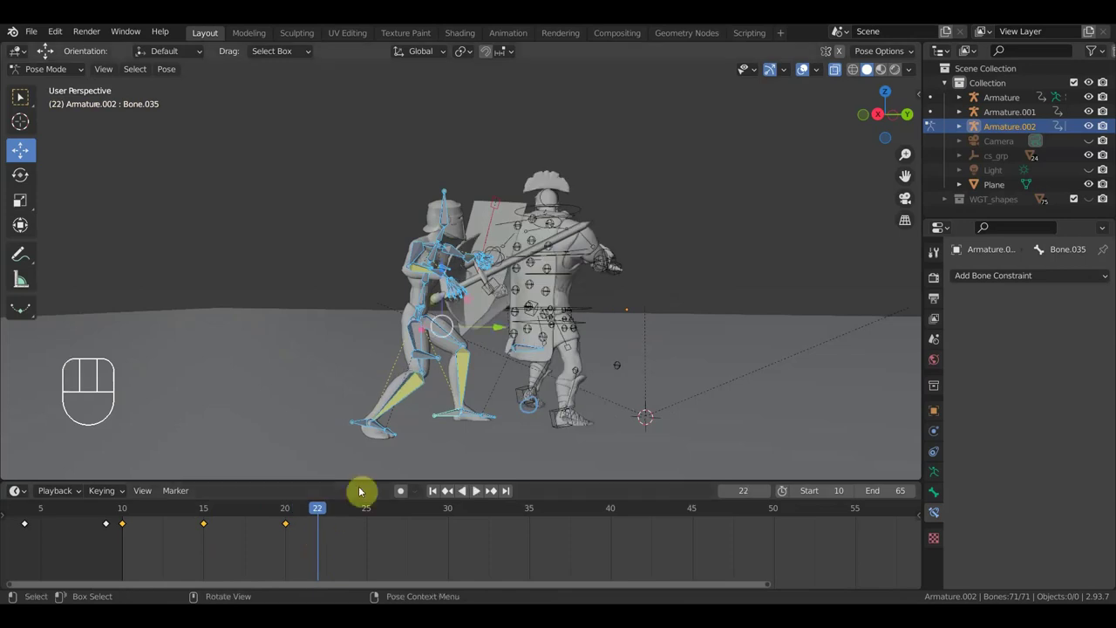
{"action": "left_click_drag", "start_coordinate": [483, 425], "coordinate": [421, 424]}
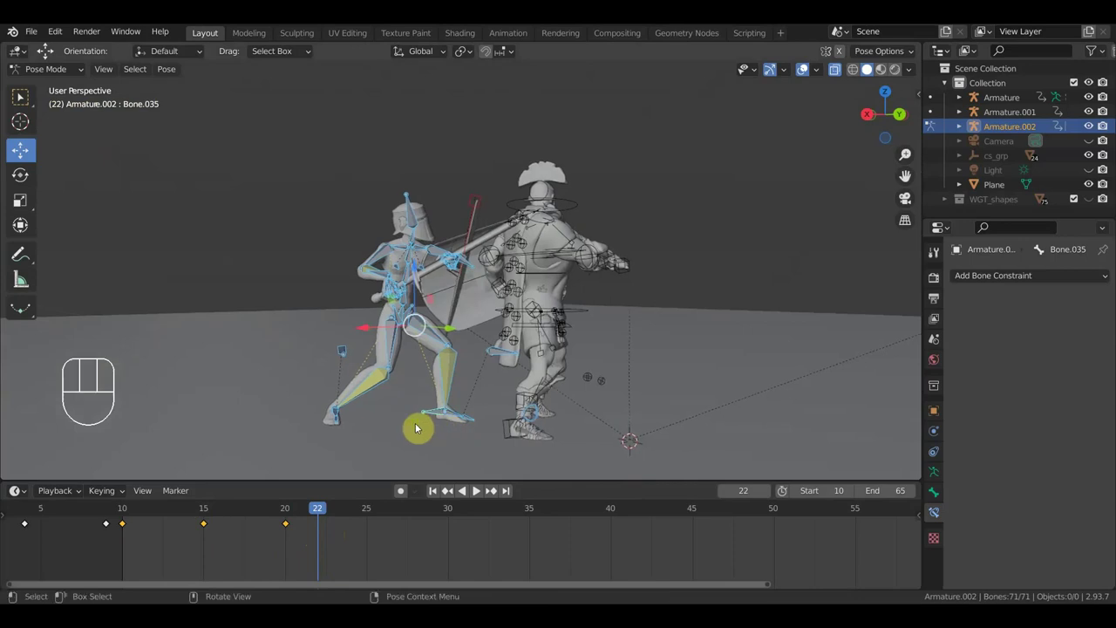
{"action": "left_click_drag", "start_coordinate": [327, 511], "coordinate": [130, 521]}
{"action": "left_click_drag", "start_coordinate": [309, 275], "coordinate": [406, 344]}
{"action": "middle_click", "coordinate": [406, 344]}
{"action": "left_click_drag", "start_coordinate": [414, 346], "coordinate": [430, 347]}
Rotate a paladin bone and shift the foot bone into a wider stance at frame 10.
{"action": "key", "text": "r"}
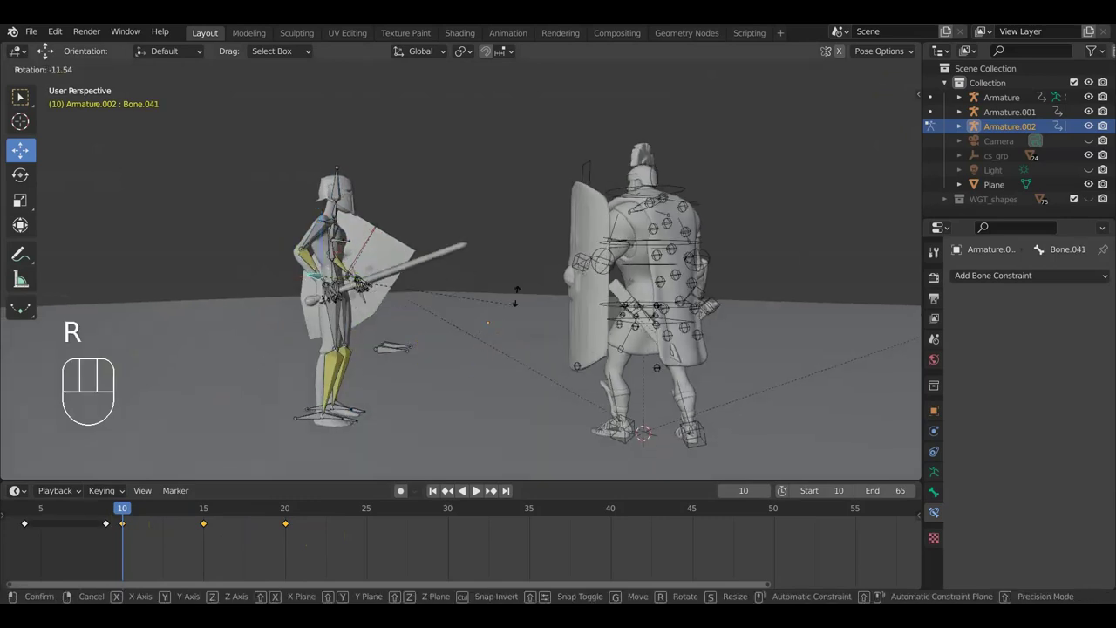
{"action": "left_click", "coordinate": [492, 193]}
{"action": "left_click_drag", "start_coordinate": [421, 262], "coordinate": [272, 271]}
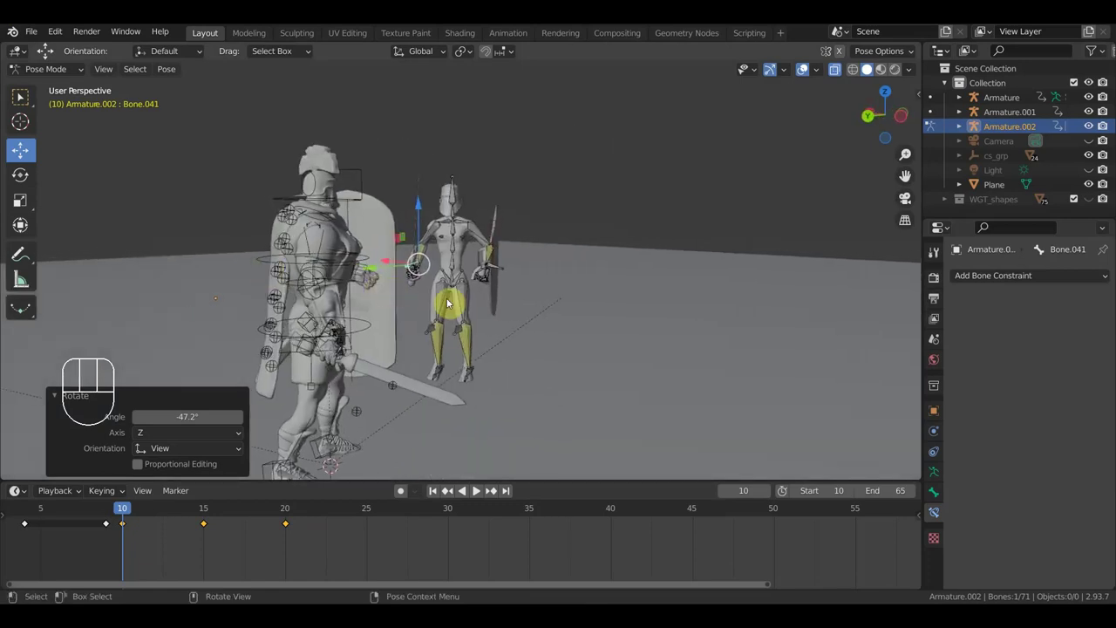
{"action": "left_click_drag", "start_coordinate": [449, 282], "coordinate": [483, 316]}
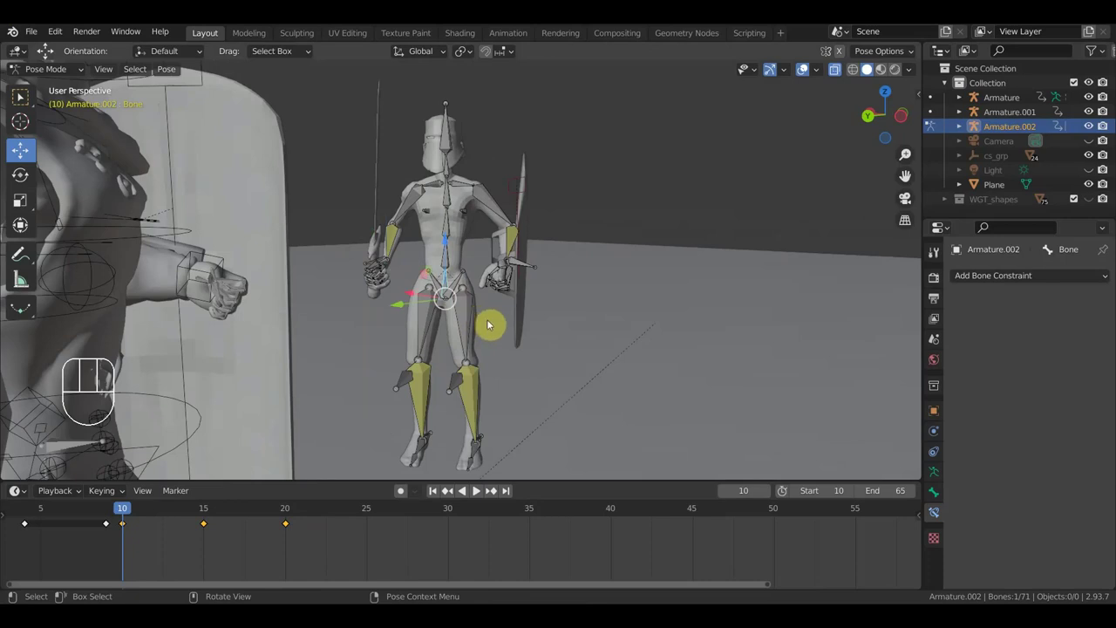
{"action": "key", "text": "g"}
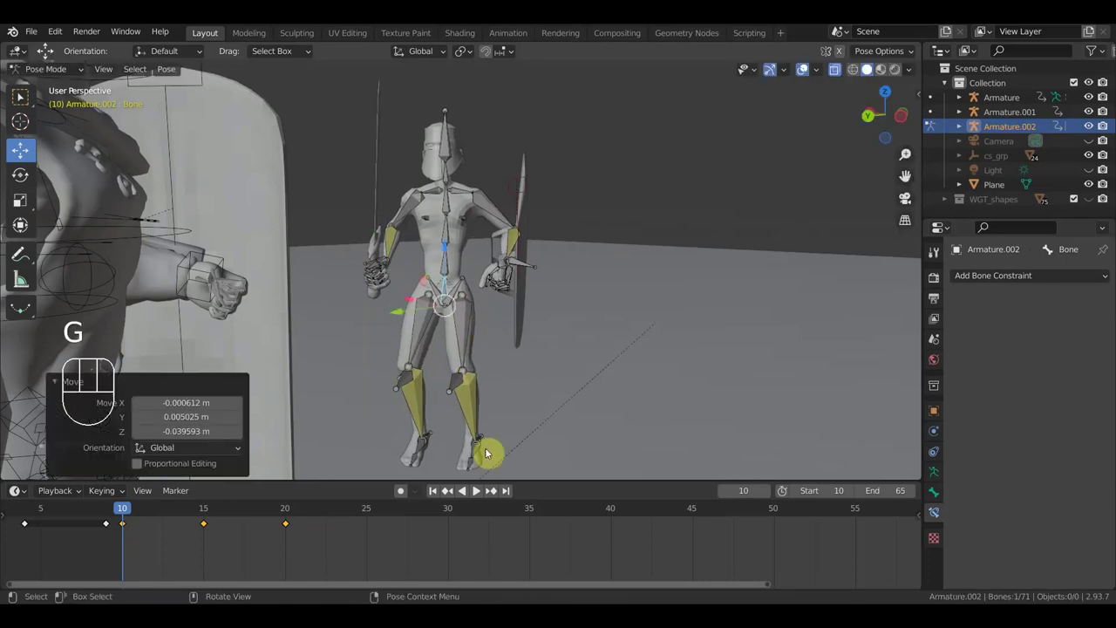
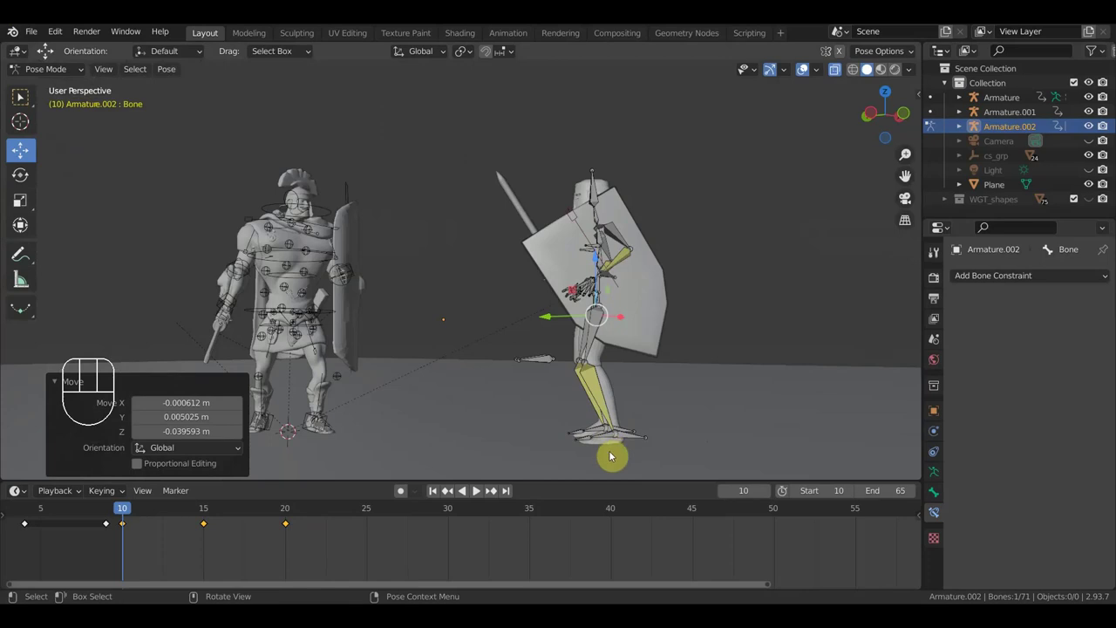
{"action": "key", "text": "g"}
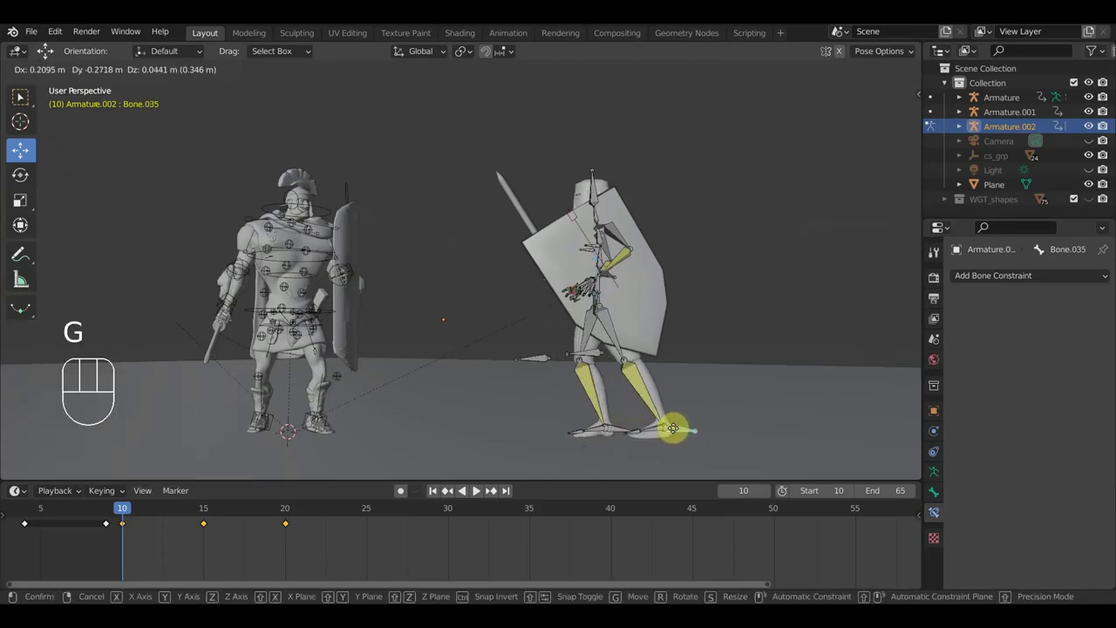
{"action": "left_click", "coordinate": [678, 428]}
{"action": "left_click_drag", "start_coordinate": [648, 316], "coordinate": [665, 387]}
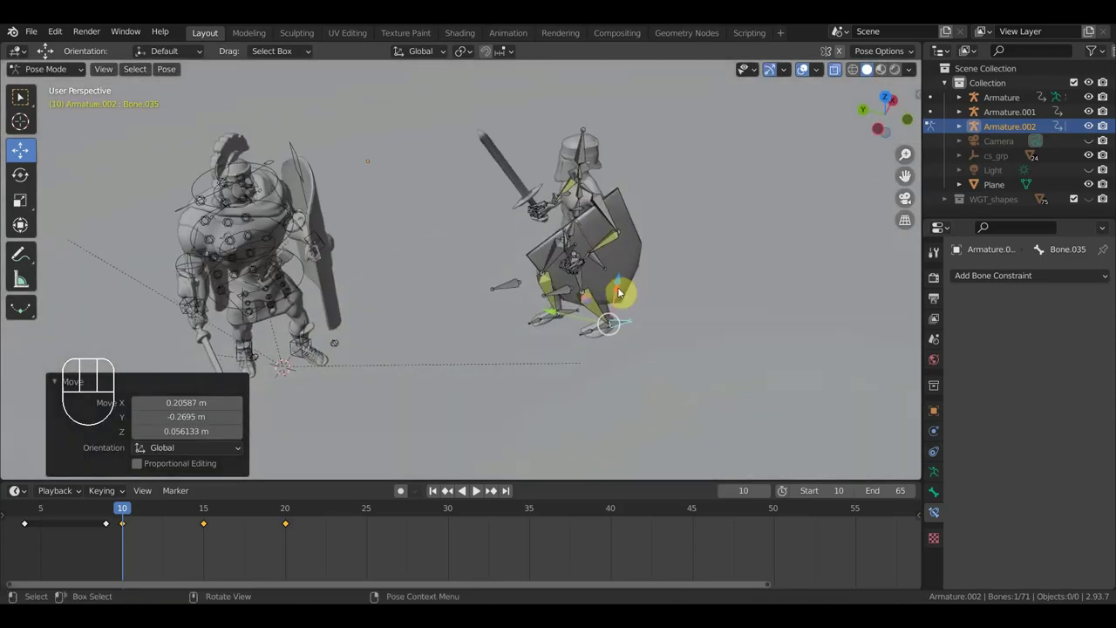
Reposition and rotate the paladin's hand bone, checking the arm from behind.
{"action": "left_click", "coordinate": [606, 264]}
{"action": "left_click_drag", "start_coordinate": [606, 264], "coordinate": [645, 254]}
{"action": "left_click_drag", "start_coordinate": [587, 208], "coordinate": [704, 195]}
{"action": "left_click_drag", "start_coordinate": [426, 194], "coordinate": [543, 212]}
{"action": "left_click_drag", "start_coordinate": [628, 232], "coordinate": [388, 222]}
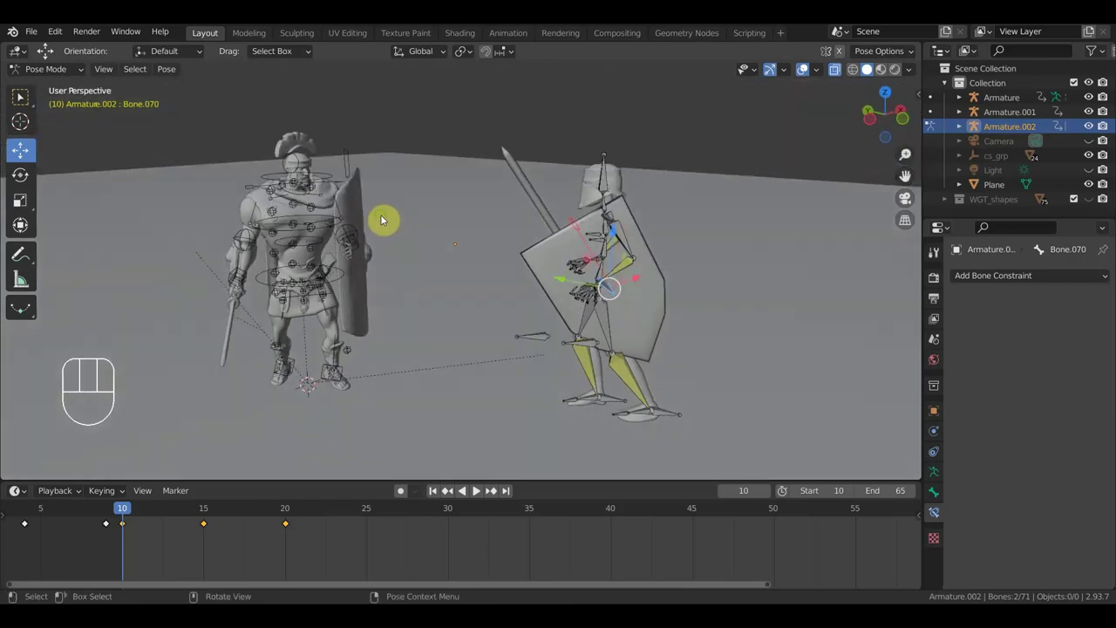
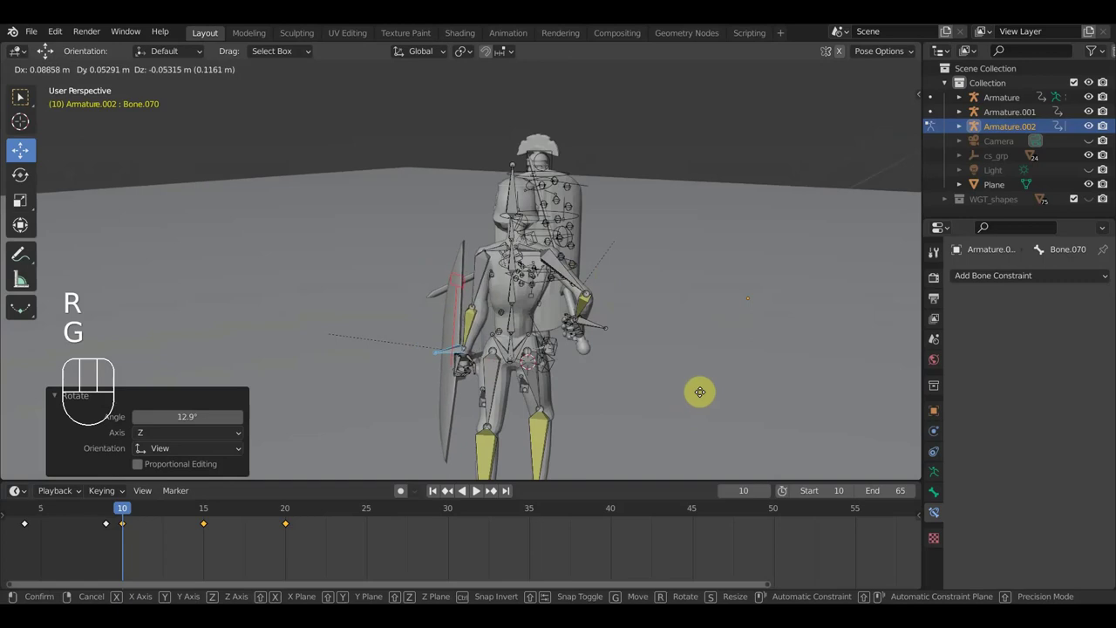
{"action": "left_click", "coordinate": [702, 395]}
{"action": "left_click_drag", "start_coordinate": [701, 393], "coordinate": [690, 386]}
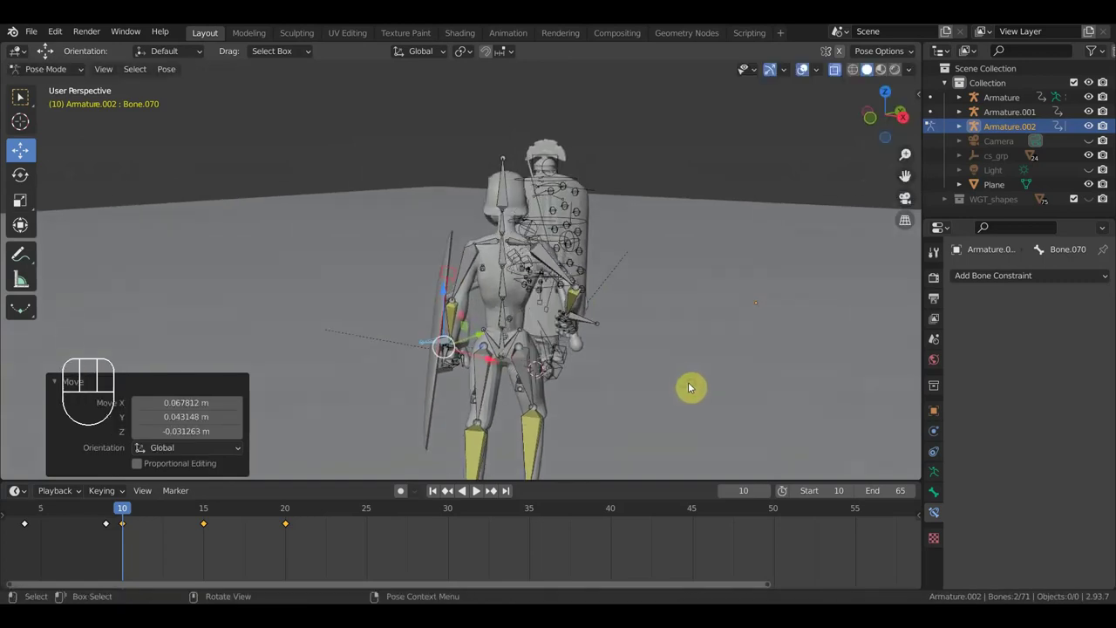
{"action": "key", "text": "r"}
{"action": "left_click", "coordinate": [692, 346]}
{"action": "key", "text": "g"}
{"action": "left_click", "coordinate": [706, 360]}
Rotate and move the sword arm bone Bone.041 so the sword points horizontal toward the enemy.
{"action": "left_click_drag", "start_coordinate": [602, 343], "coordinate": [794, 355]}
{"action": "scroll", "scroll_direction": "up", "scroll_amount": 3}
{"action": "scroll", "scroll_direction": "up", "scroll_amount": 3}
{"action": "left_click_drag", "start_coordinate": [479, 293], "coordinate": [709, 271]}
{"action": "scroll", "scroll_direction": "up", "scroll_amount": 3}
{"action": "middle_click", "coordinate": [462, 327]}
{"action": "left_click_drag", "start_coordinate": [500, 372], "coordinate": [497, 367]}
{"action": "key", "text": "r"}
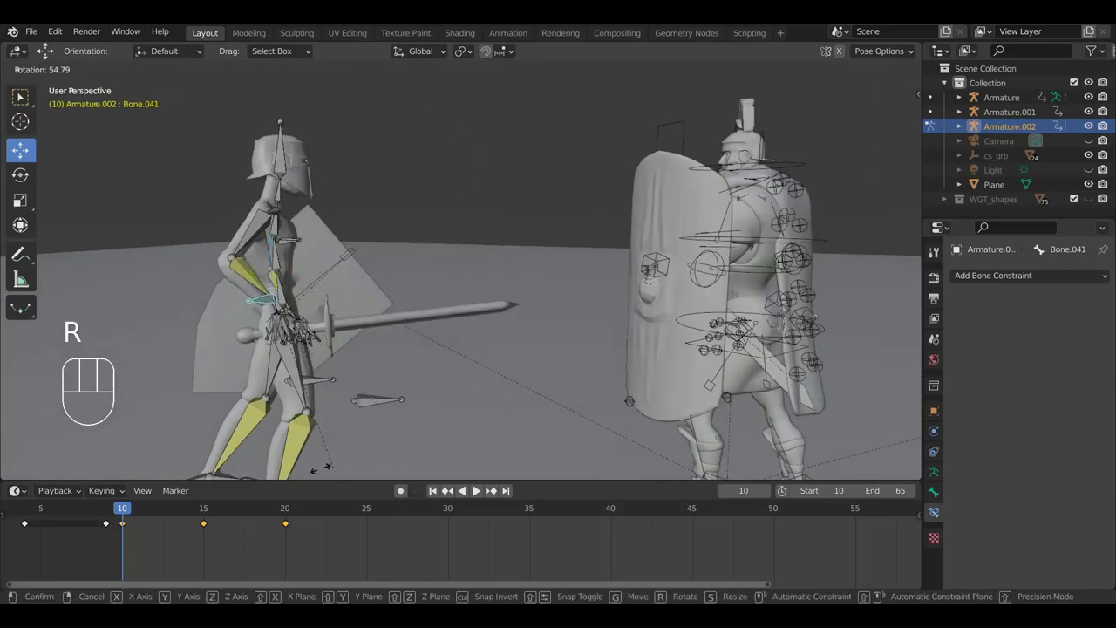
{"action": "left_click", "coordinate": [479, 494]}
{"action": "key", "text": "g"}
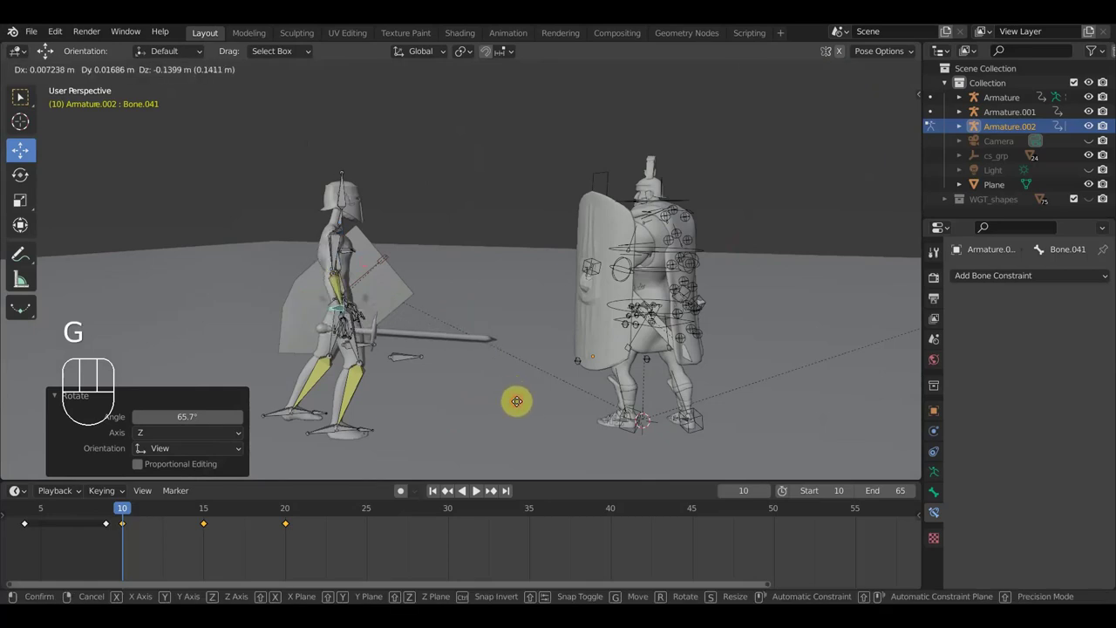
{"action": "left_click", "coordinate": [479, 493]}
Switch to a flat side view and select the paladin's leg bone.
{"action": "left_click_drag", "start_coordinate": [503, 415], "coordinate": [487, 407]}
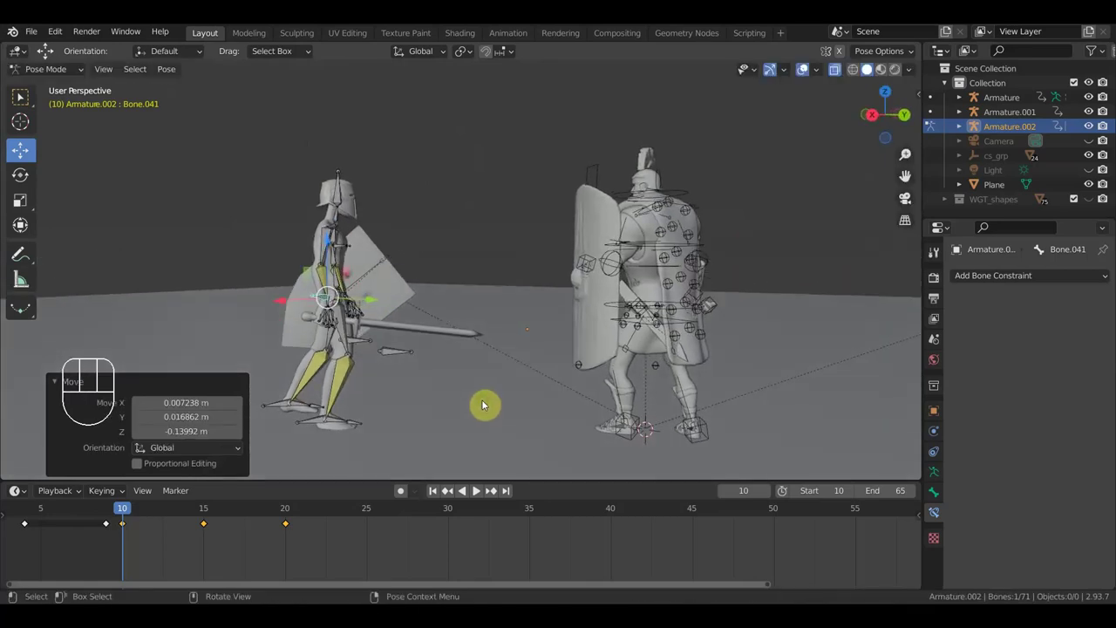
{"action": "key", "text": "KP_3"}
{"action": "left_click", "coordinate": [326, 405]}
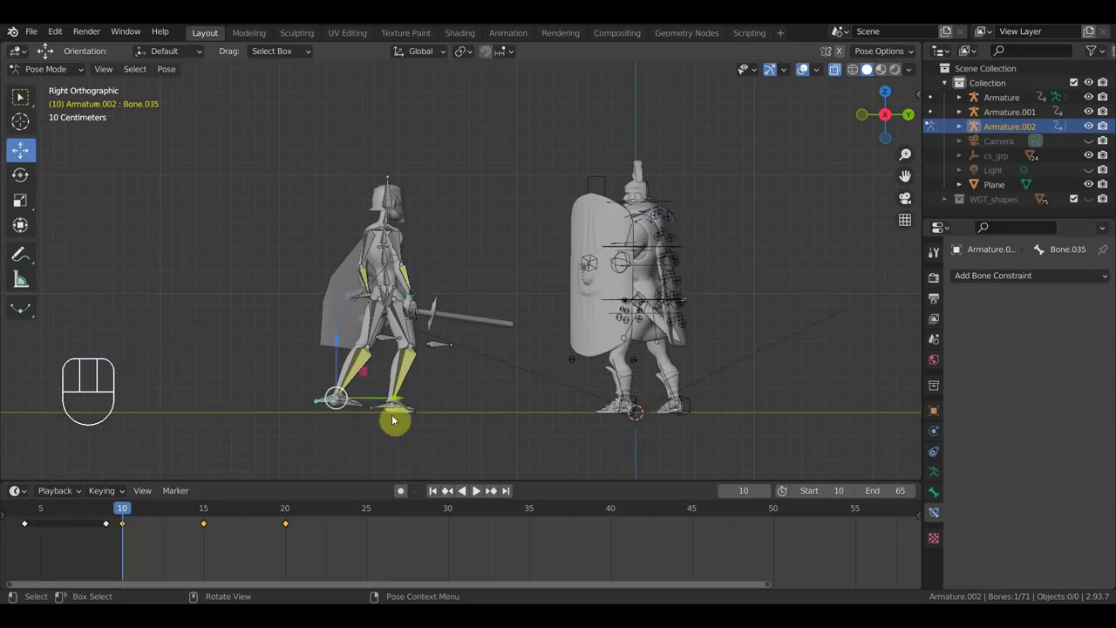
Swing the leg bone into position and nudge hip bone Bone.030 to refine the stance.
{"action": "key", "text": "r"}
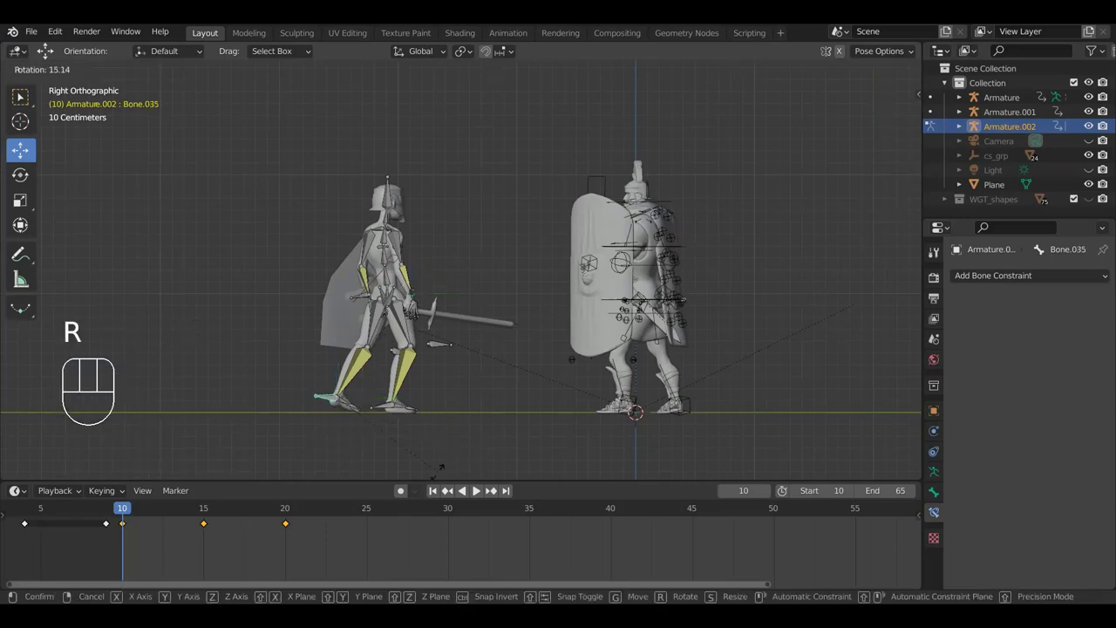
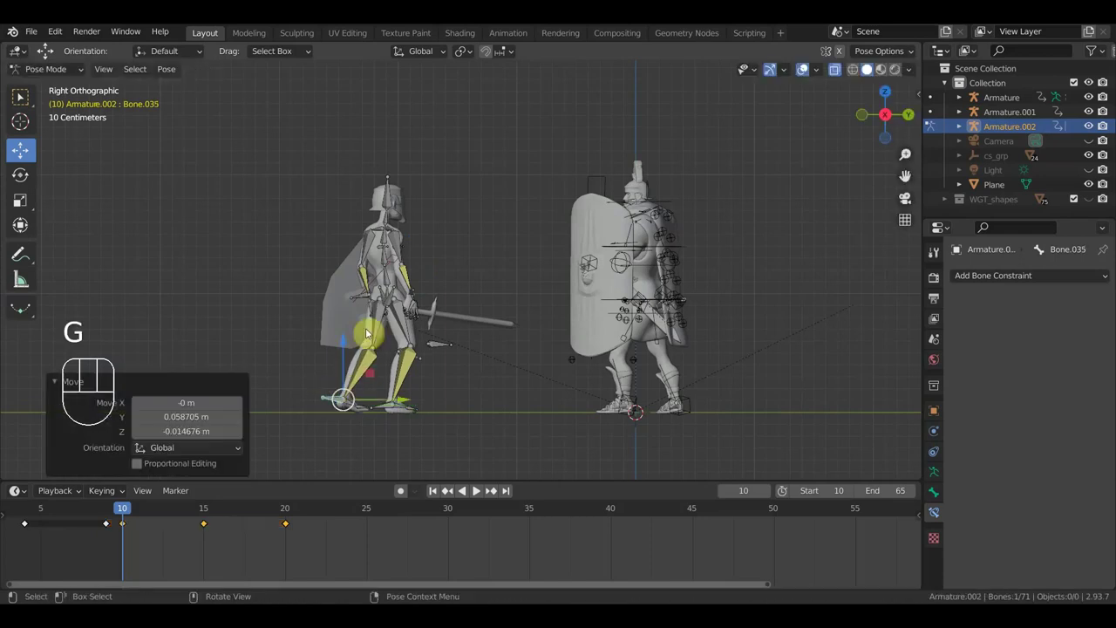
{"action": "left_click_drag", "start_coordinate": [447, 378], "coordinate": [546, 370]}
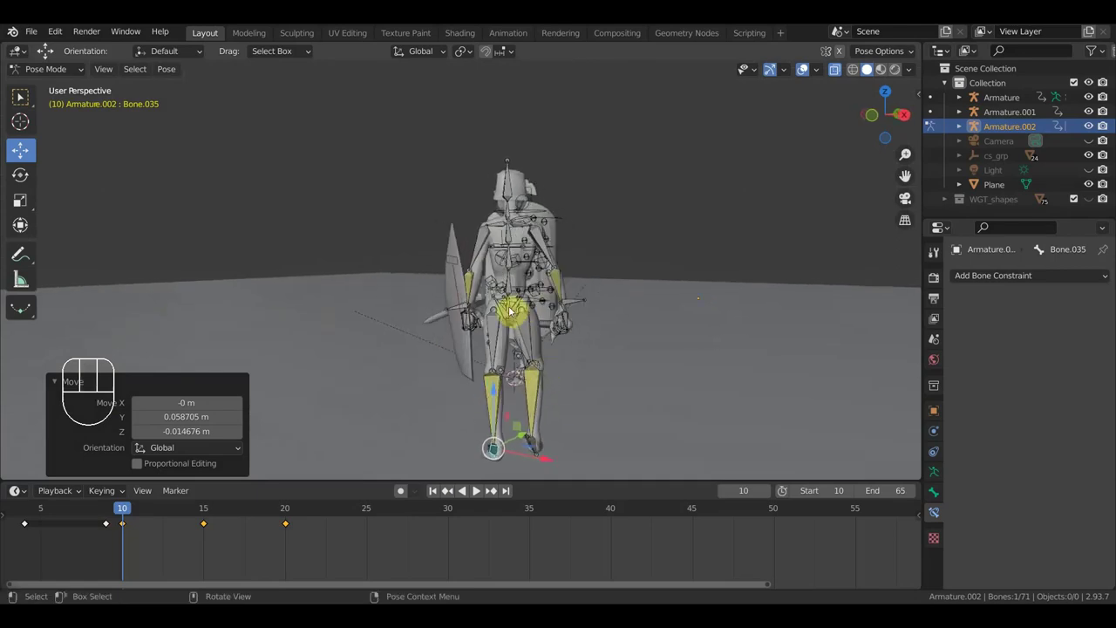
{"action": "left_click_drag", "start_coordinate": [514, 308], "coordinate": [565, 323]}
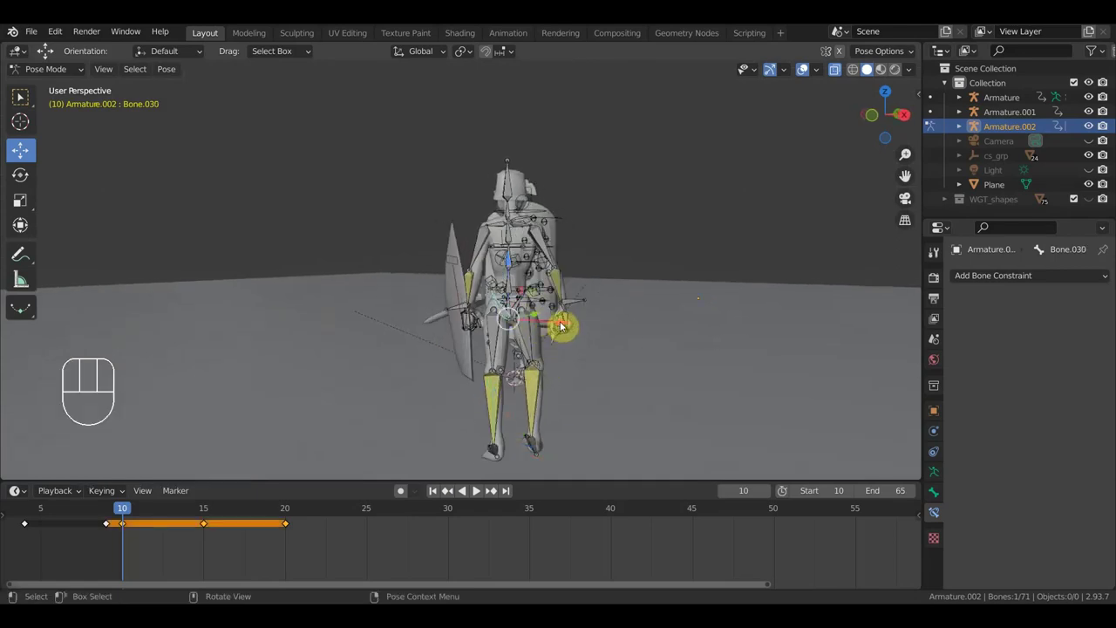
{"action": "left_click_drag", "start_coordinate": [566, 321], "coordinate": [564, 320]}
{"action": "left_click_drag", "start_coordinate": [528, 312], "coordinate": [593, 327]}
{"action": "left_click_drag", "start_coordinate": [580, 339], "coordinate": [588, 341]}
{"action": "left_click_drag", "start_coordinate": [627, 339], "coordinate": [472, 336]}
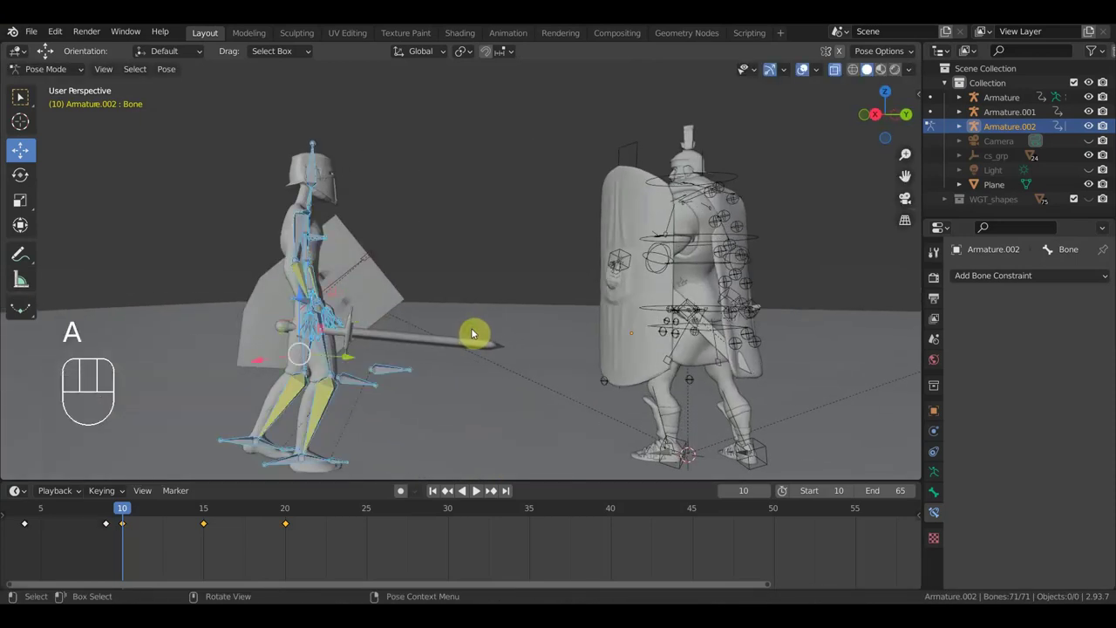
Key Location & Rotation at frame 10, then scrub the timeline to frame 20.
{"action": "key", "text": "i"}
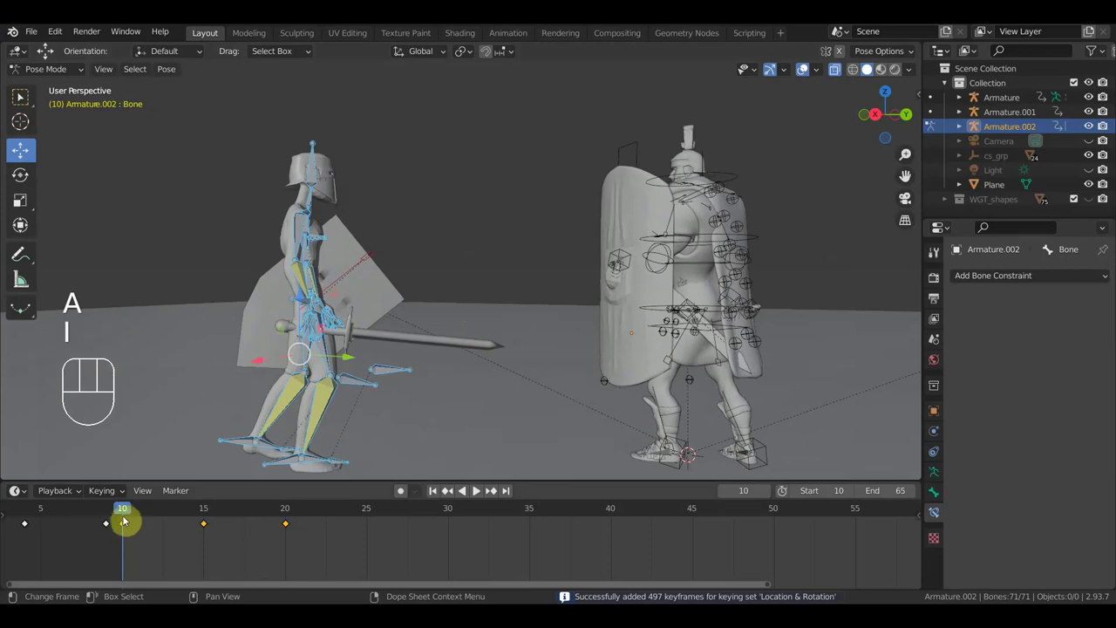
{"action": "left_click_drag", "start_coordinate": [132, 508], "coordinate": [293, 543]}
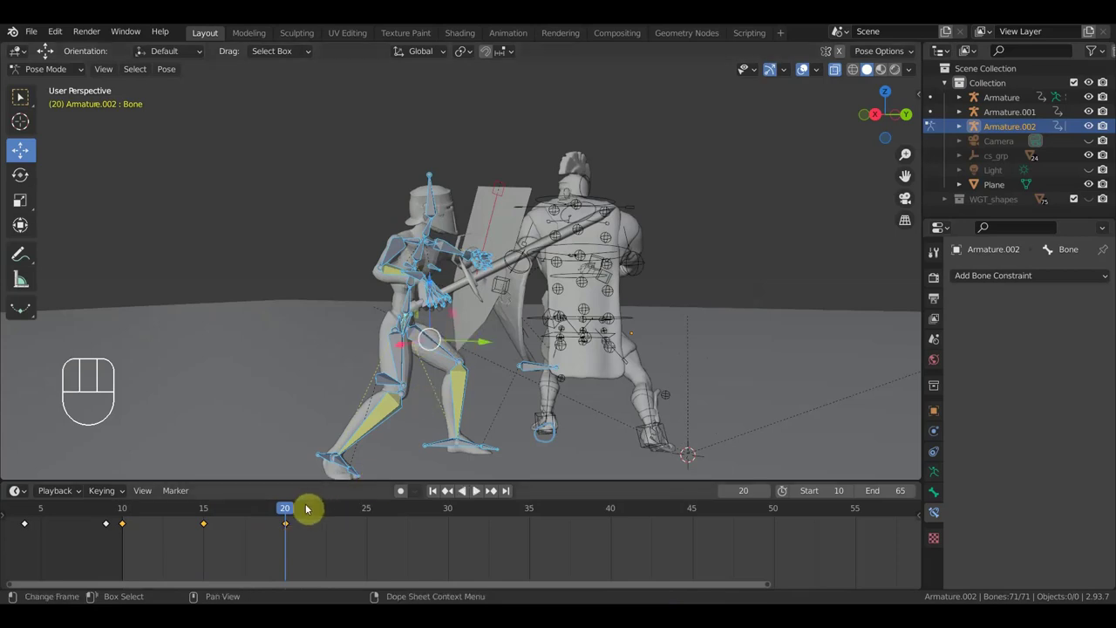
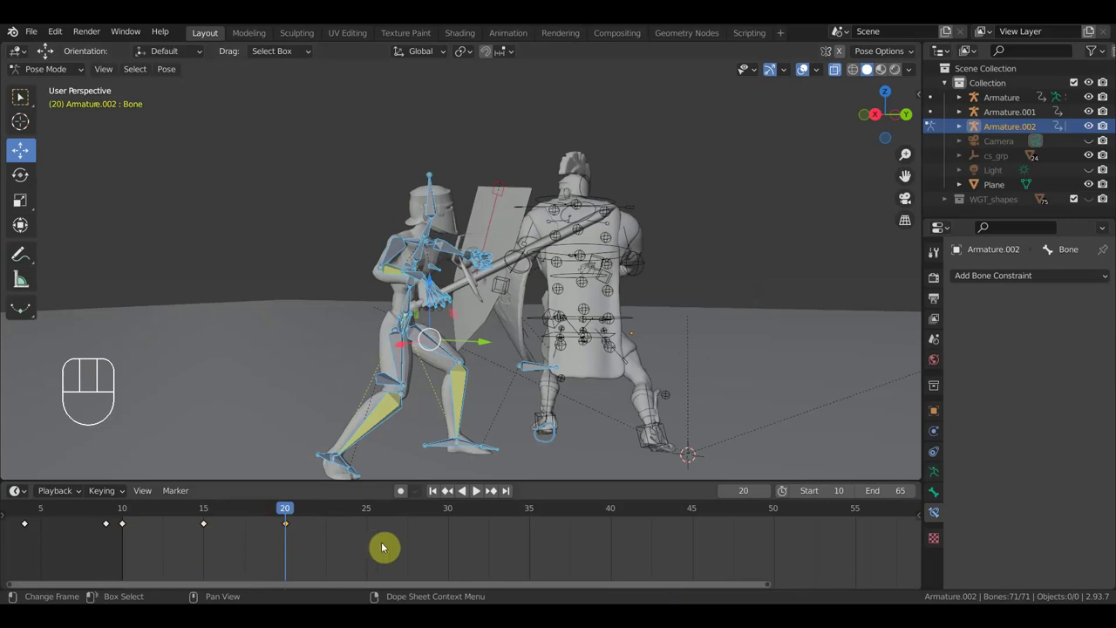
{"action": "key", "text": "g"}
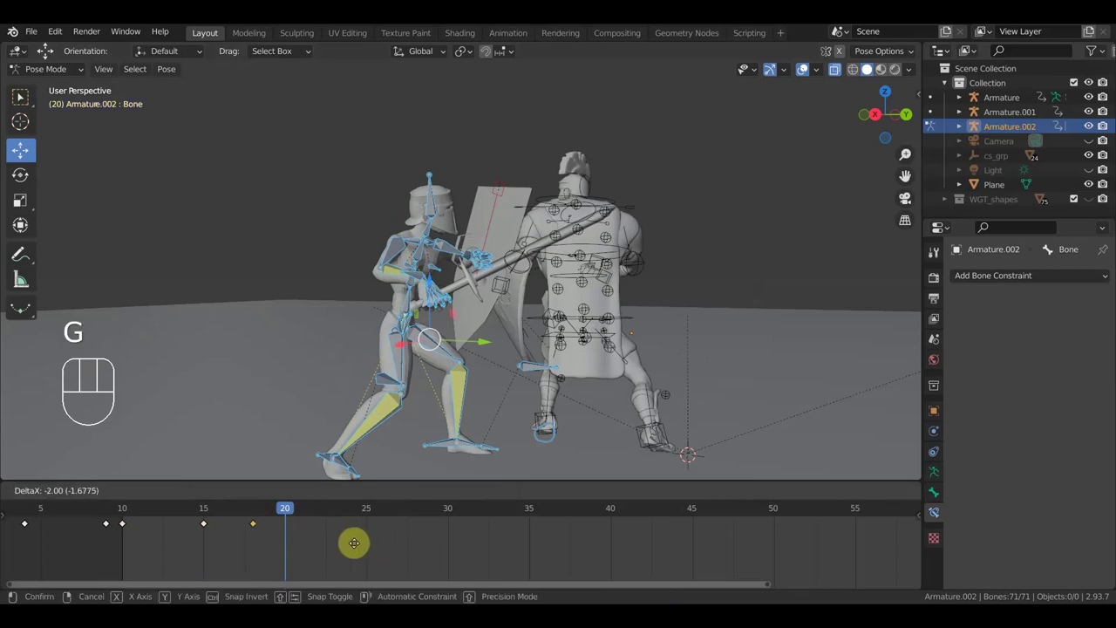
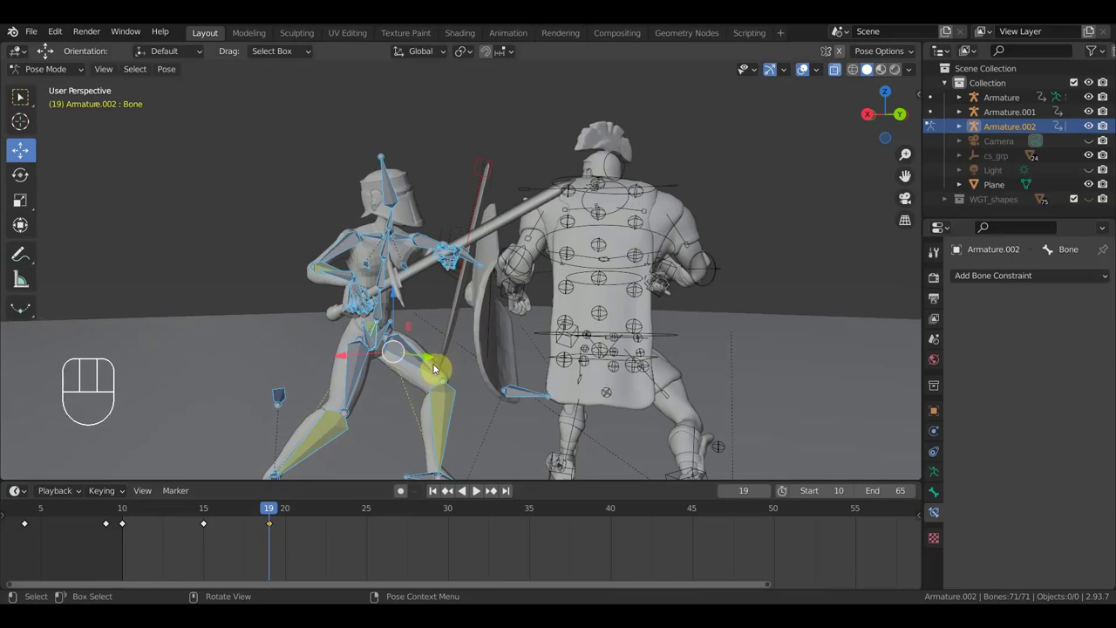
{"action": "left_click", "coordinate": [288, 513]}
{"action": "left_click_drag", "start_coordinate": [503, 314], "coordinate": [515, 355]}
{"action": "left_click_drag", "start_coordinate": [532, 332], "coordinate": [784, 296]}
{"action": "left_click_drag", "start_coordinate": [721, 332], "coordinate": [676, 349]}
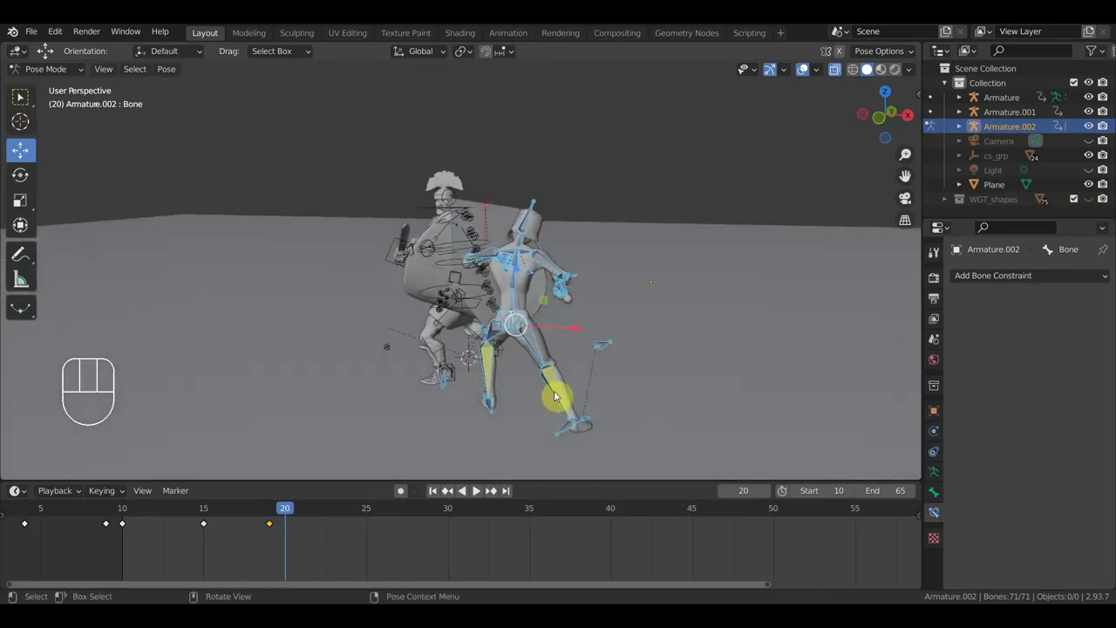
{"action": "left_click_drag", "start_coordinate": [601, 333], "coordinate": [418, 324]}
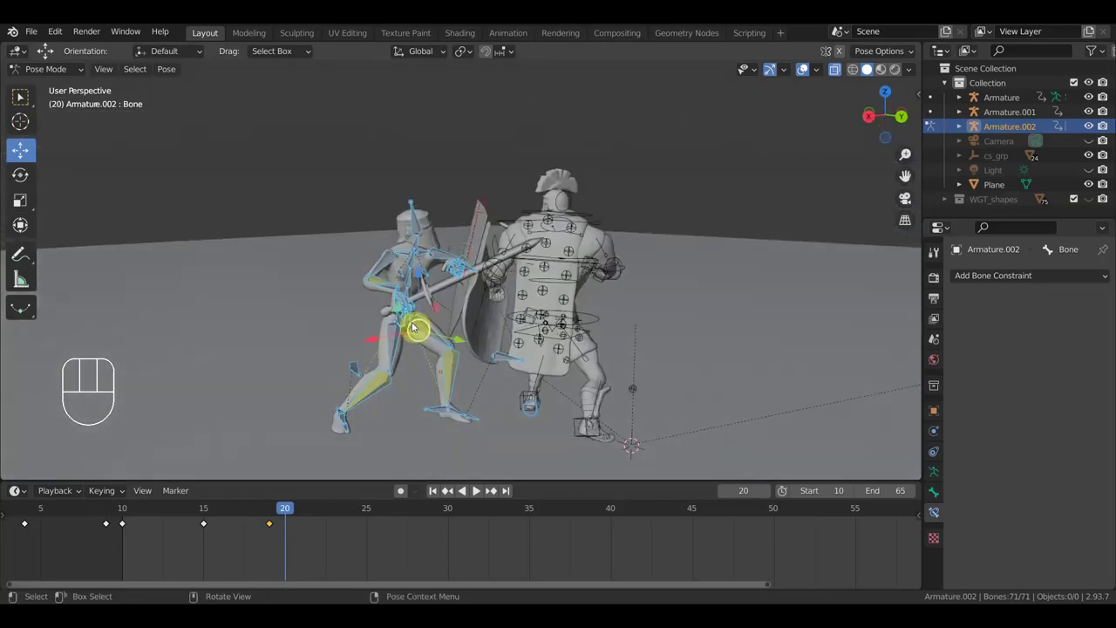
{"action": "middle_click", "coordinate": [424, 333]}
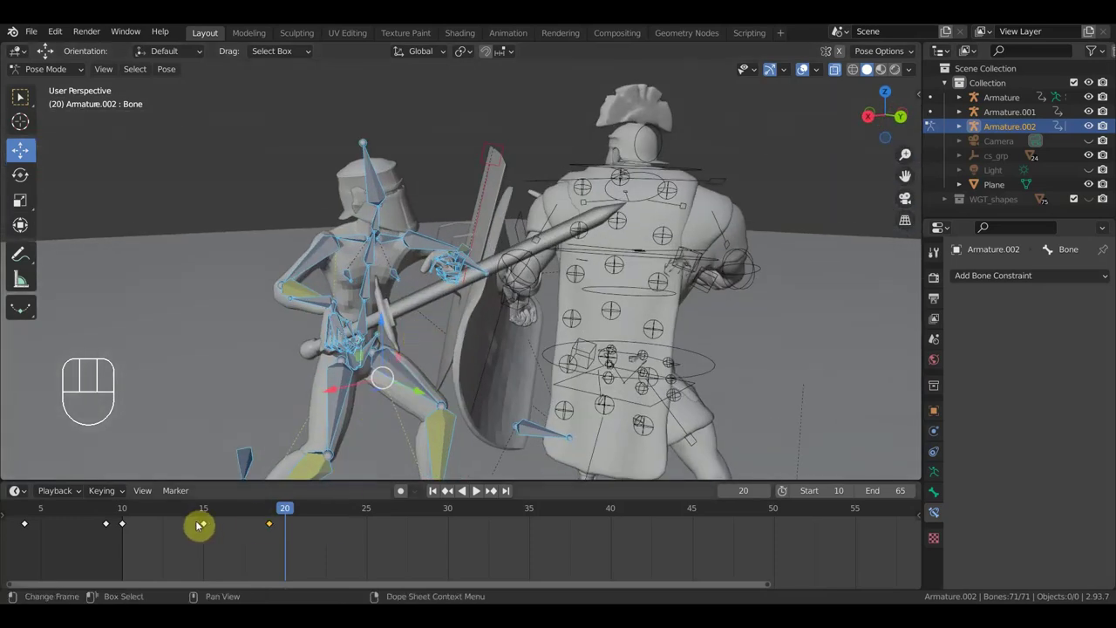
{"action": "left_click", "coordinate": [208, 510]}
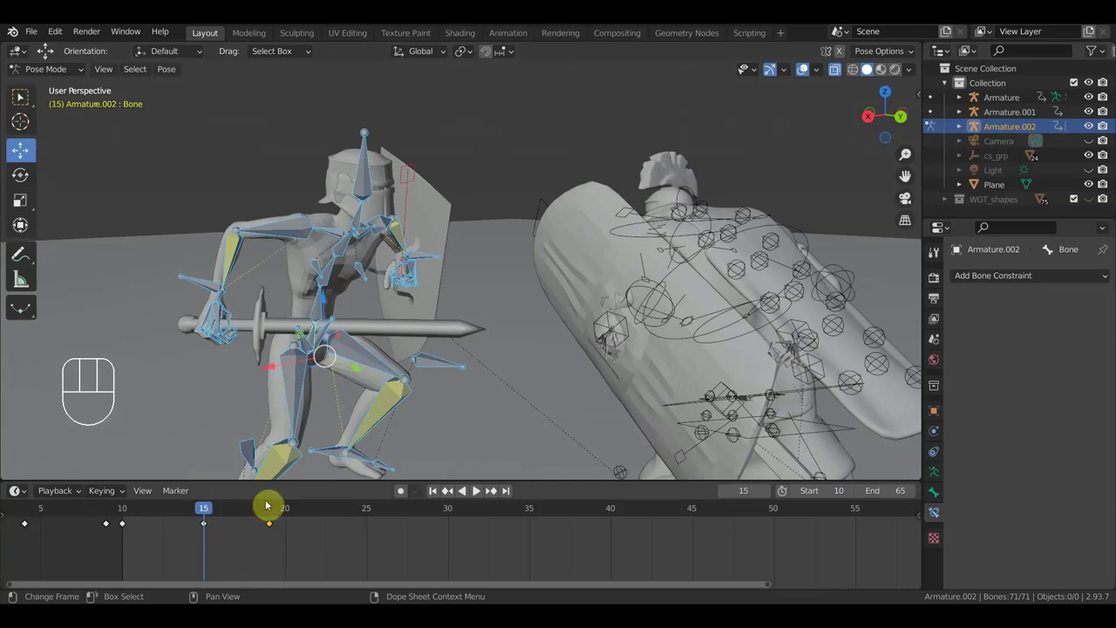
{"action": "left_click", "coordinate": [125, 514]}
{"action": "left_click", "coordinate": [295, 516]}
{"action": "left_click_drag", "start_coordinate": [549, 354], "coordinate": [559, 299]}
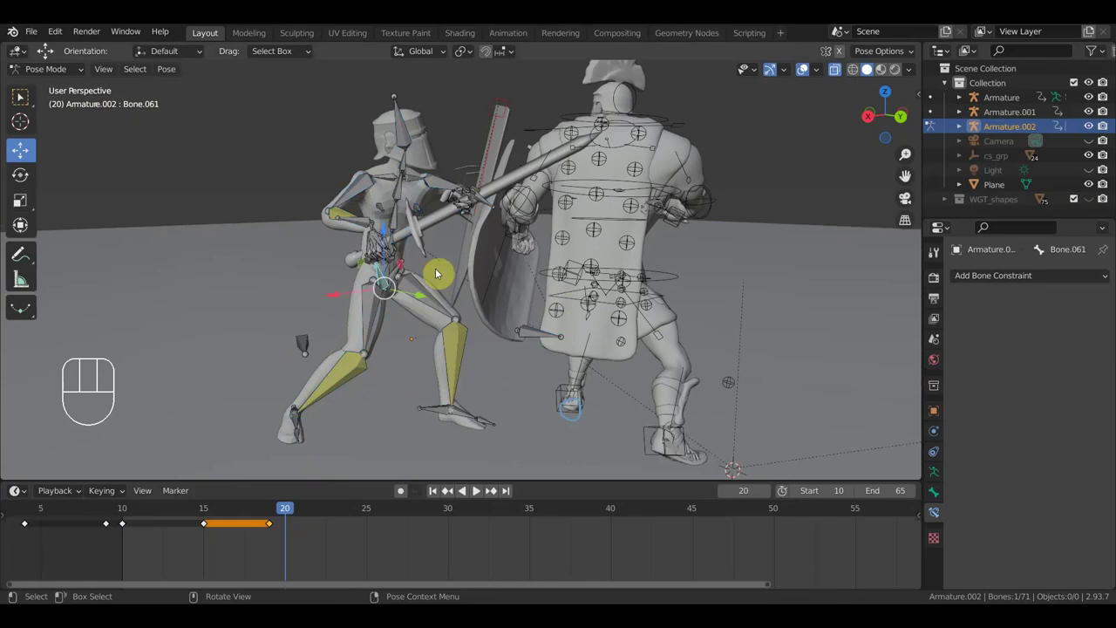
{"action": "left_click_drag", "start_coordinate": [395, 271], "coordinate": [459, 249]}
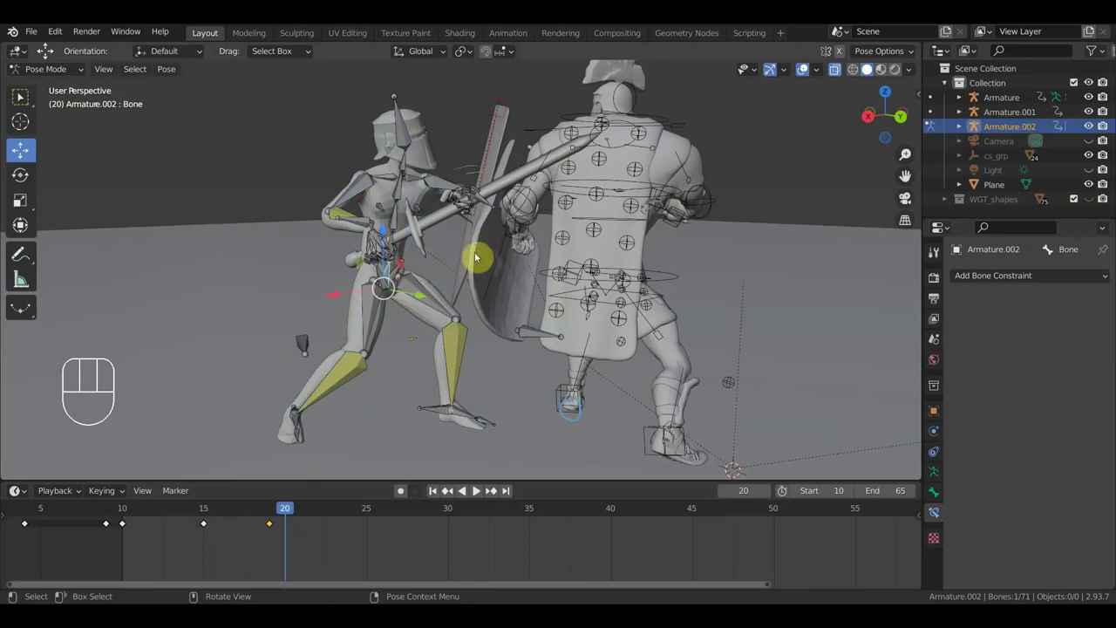
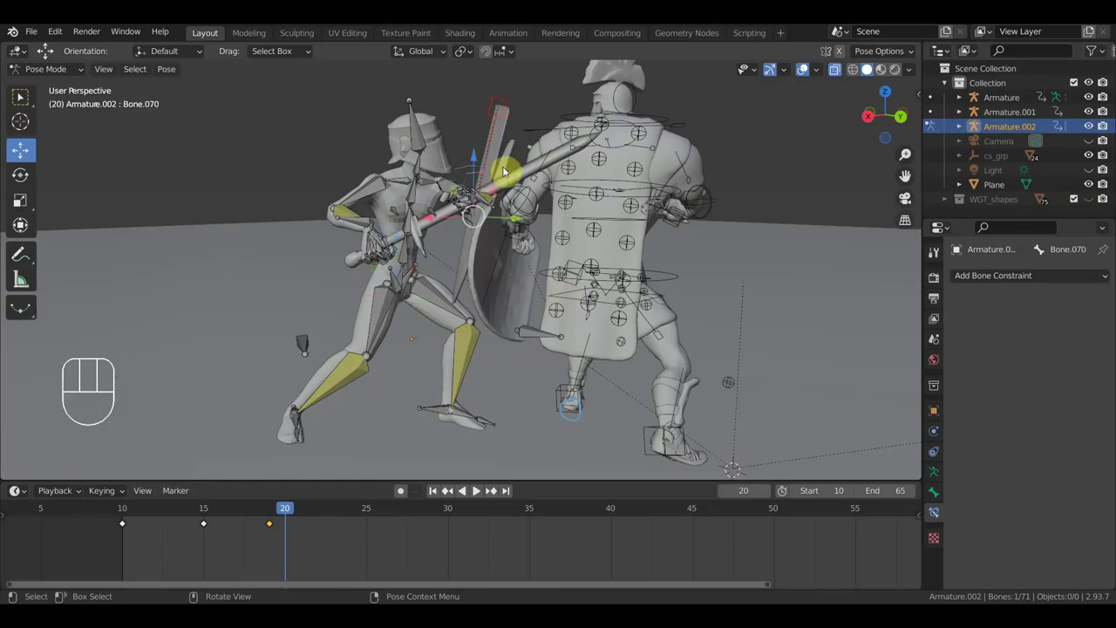
Select the sword's control bone and rotate the sword down toward the ground.
{"action": "left_click_drag", "start_coordinate": [503, 198], "coordinate": [507, 221]}
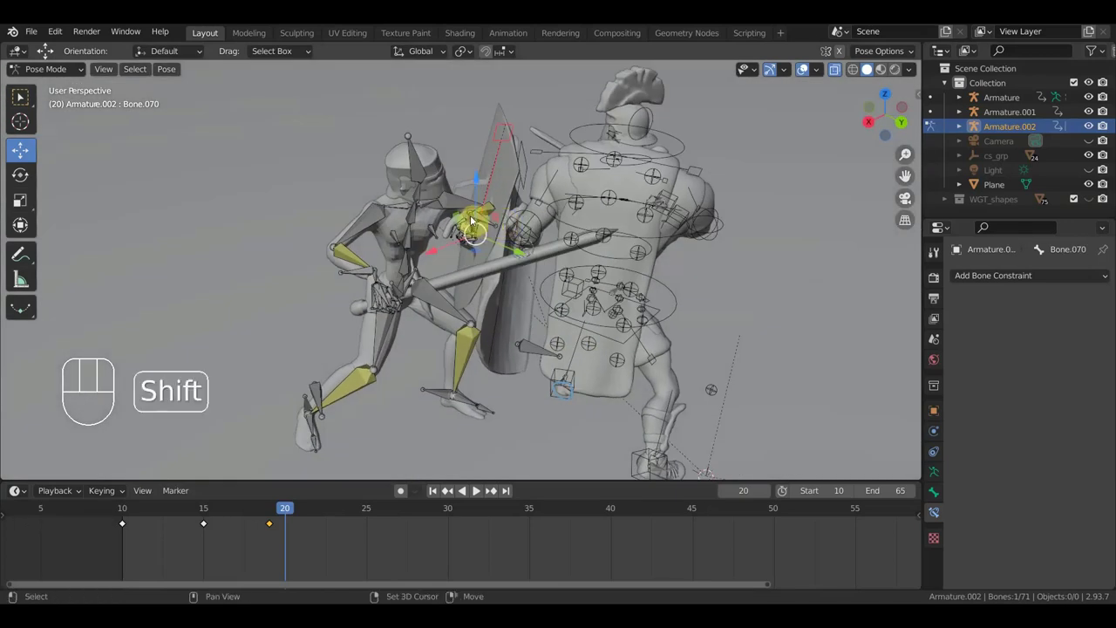
{"action": "left_click_drag", "start_coordinate": [480, 215], "coordinate": [577, 210]}
{"action": "middle_click", "coordinate": [577, 210]}
{"action": "left_click_drag", "start_coordinate": [573, 206], "coordinate": [571, 183]}
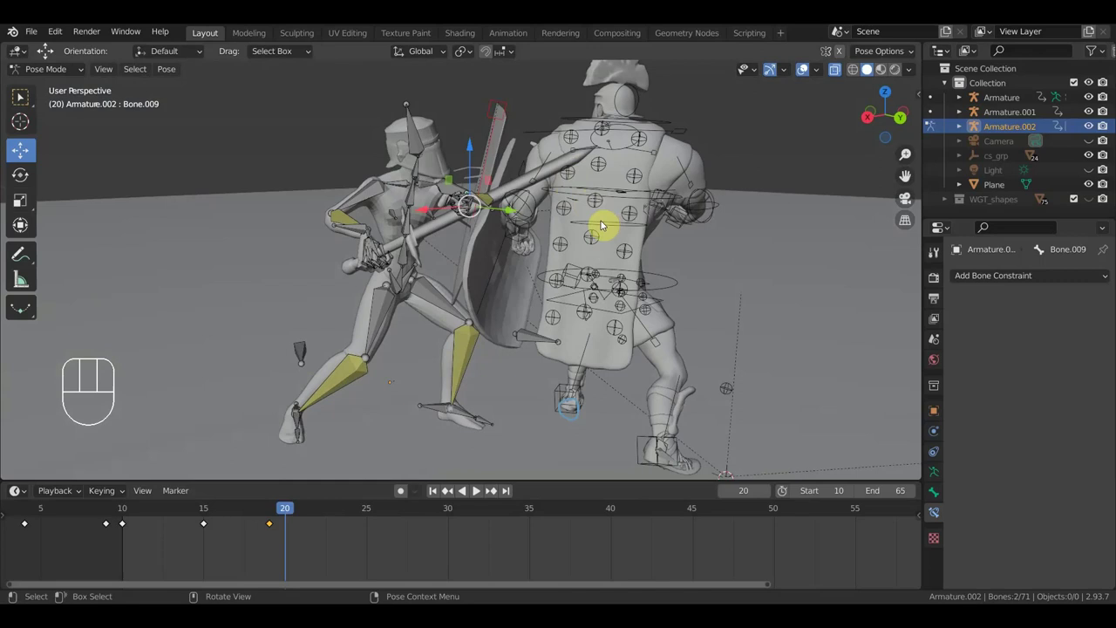
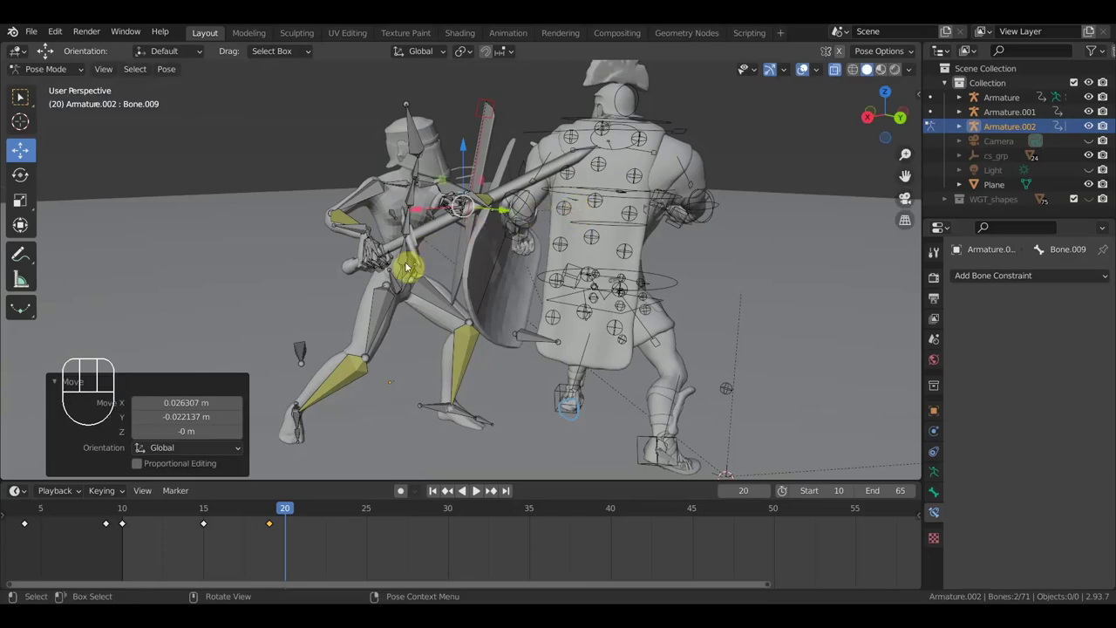
{"action": "left_click_drag", "start_coordinate": [405, 277], "coordinate": [517, 281]}
{"action": "key", "text": "r"}
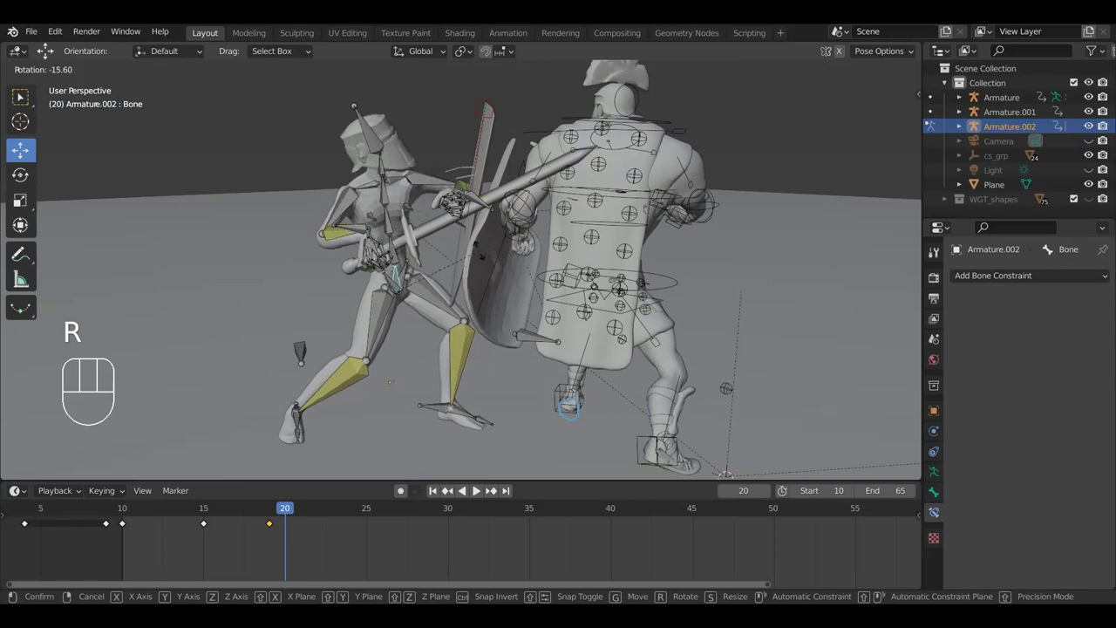
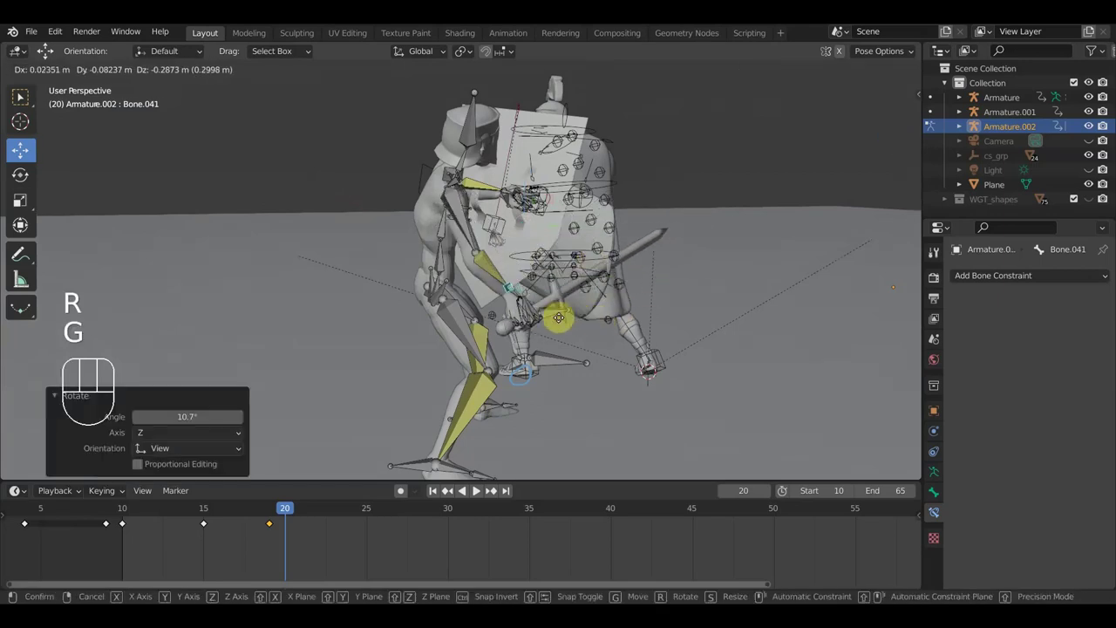
{"action": "left_click", "coordinate": [565, 319]}
{"action": "left_click_drag", "start_coordinate": [631, 313], "coordinate": [479, 493]}
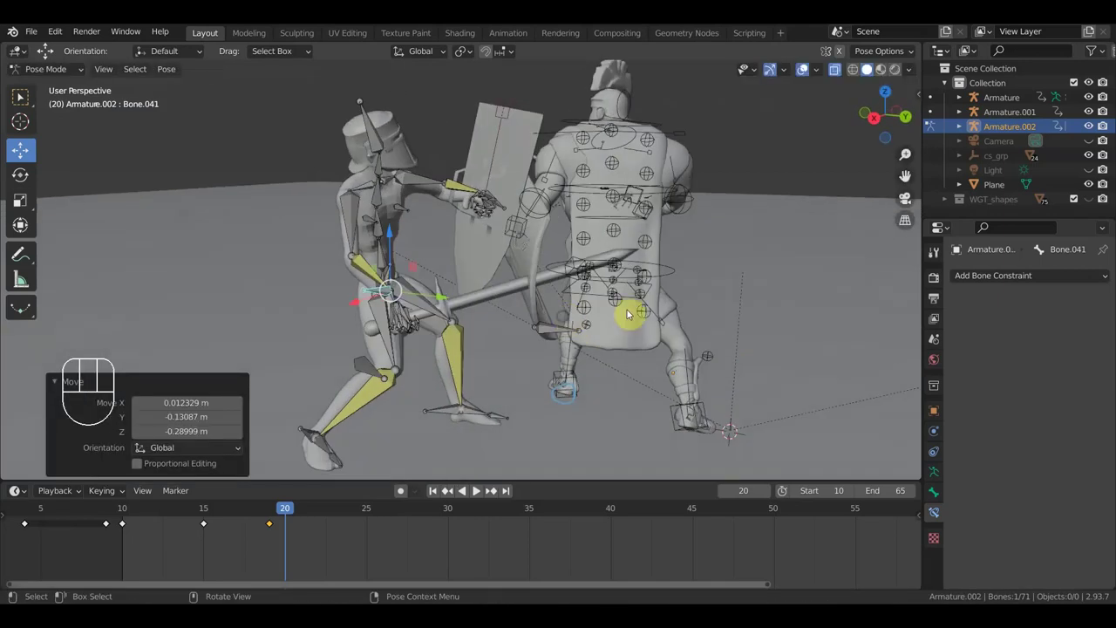
{"action": "key", "text": "r"}
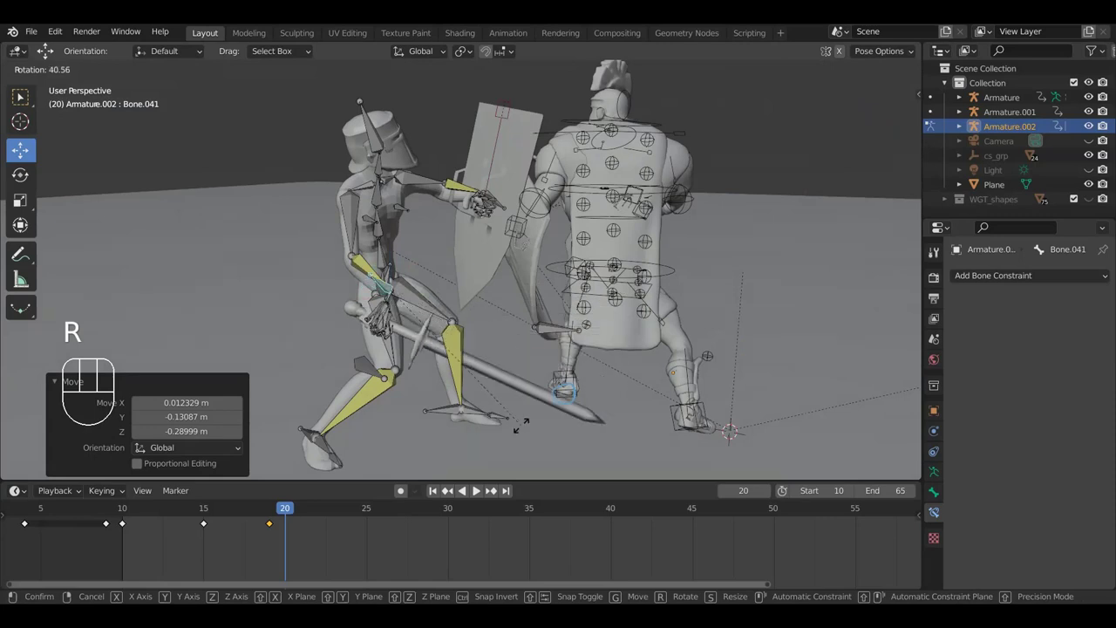
{"action": "left_click", "coordinate": [526, 418]}
Move the hand control toward the sword grip and rotate bones into the crouch.
{"action": "middle_click", "coordinate": [466, 358]}
{"action": "left_click_drag", "start_coordinate": [371, 422], "coordinate": [350, 410]}
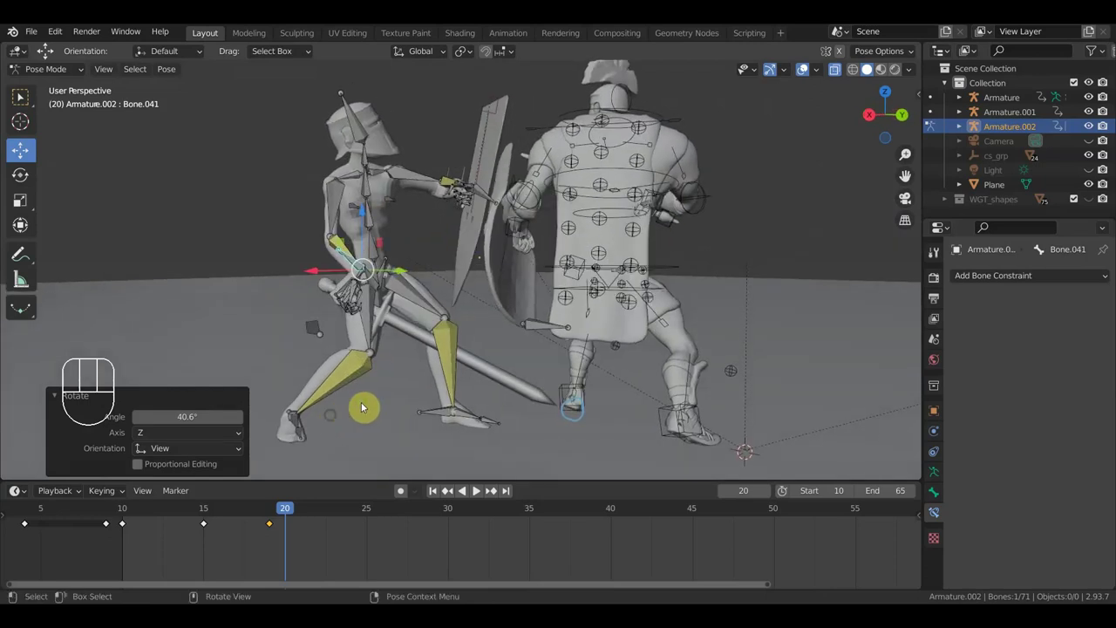
{"action": "left_click_drag", "start_coordinate": [400, 299], "coordinate": [401, 301]}
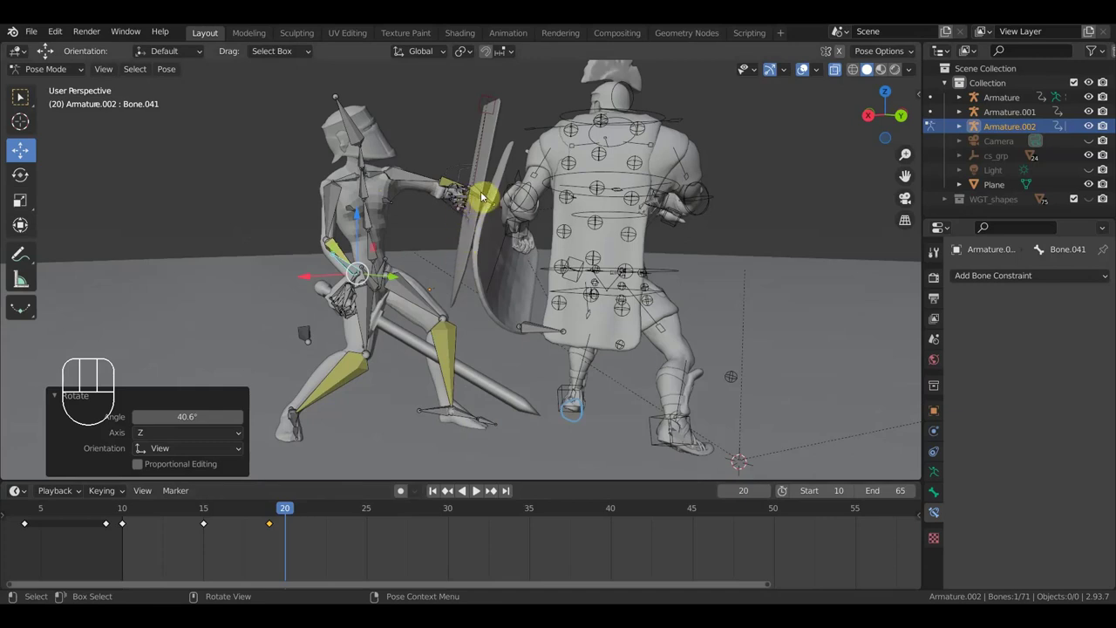
{"action": "left_click_drag", "start_coordinate": [538, 211], "coordinate": [528, 291]}
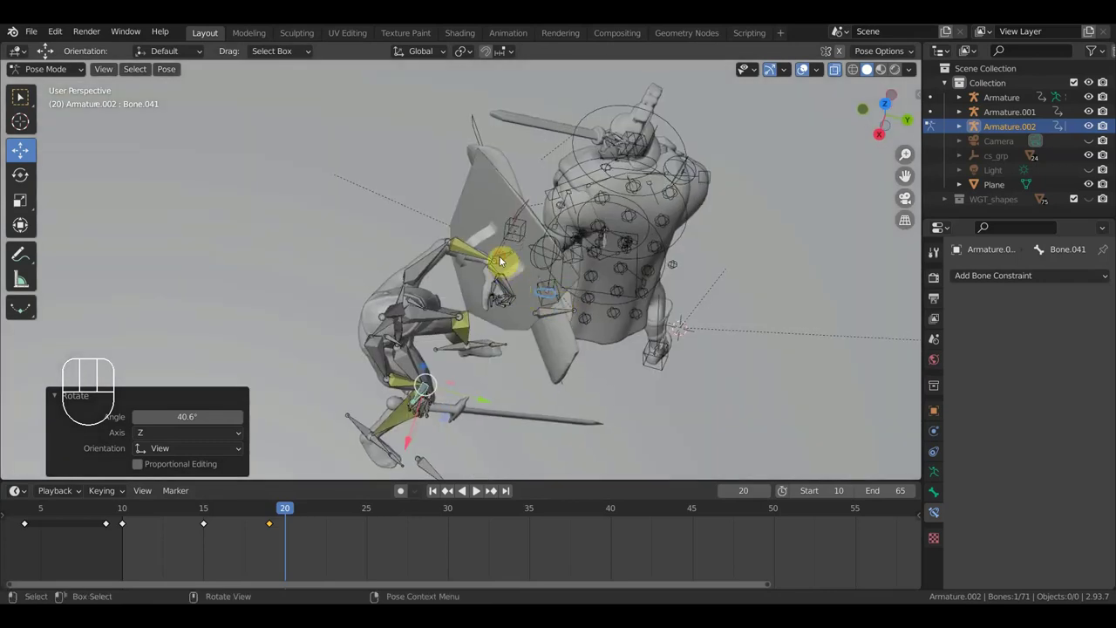
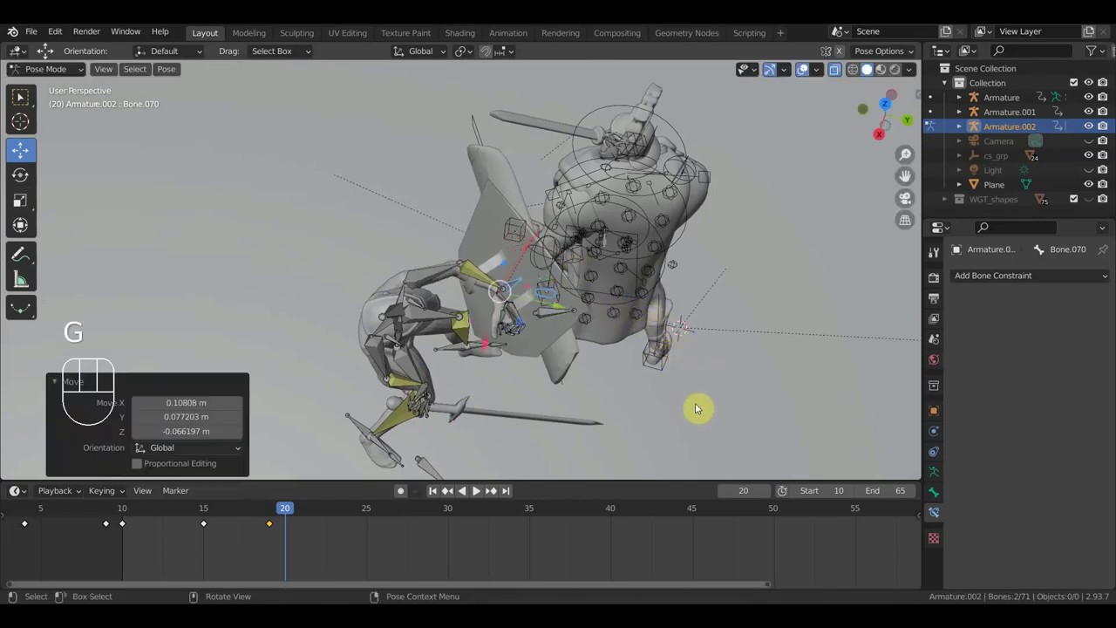
{"action": "key", "text": "r"}
{"action": "left_click", "coordinate": [628, 454]}
{"action": "left_click_drag", "start_coordinate": [632, 387], "coordinate": [644, 307]}
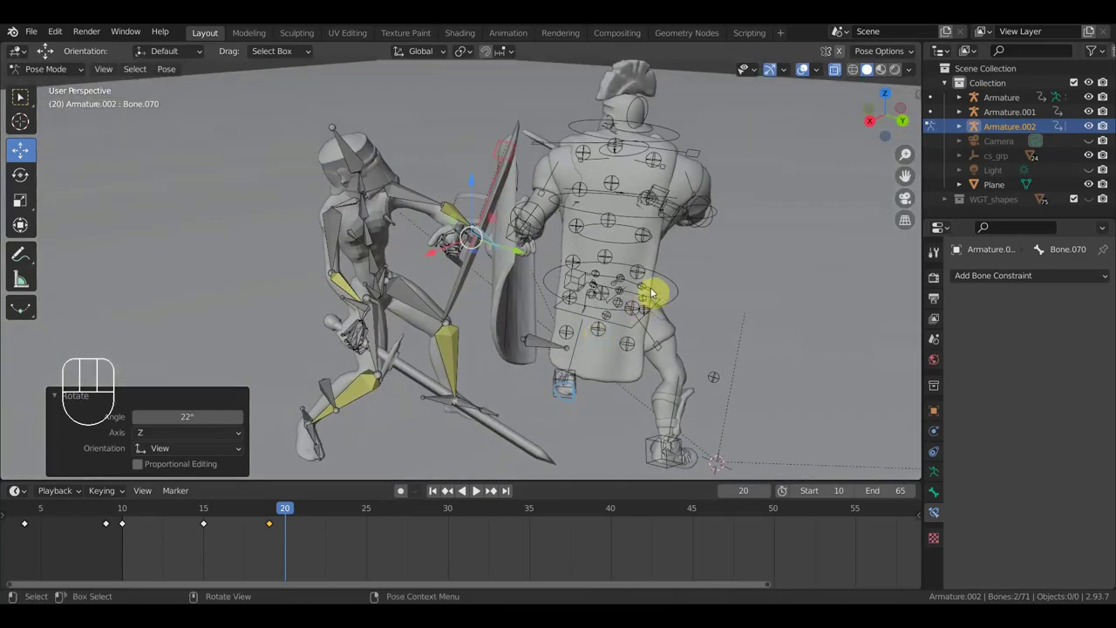
{"action": "key", "text": "g"}
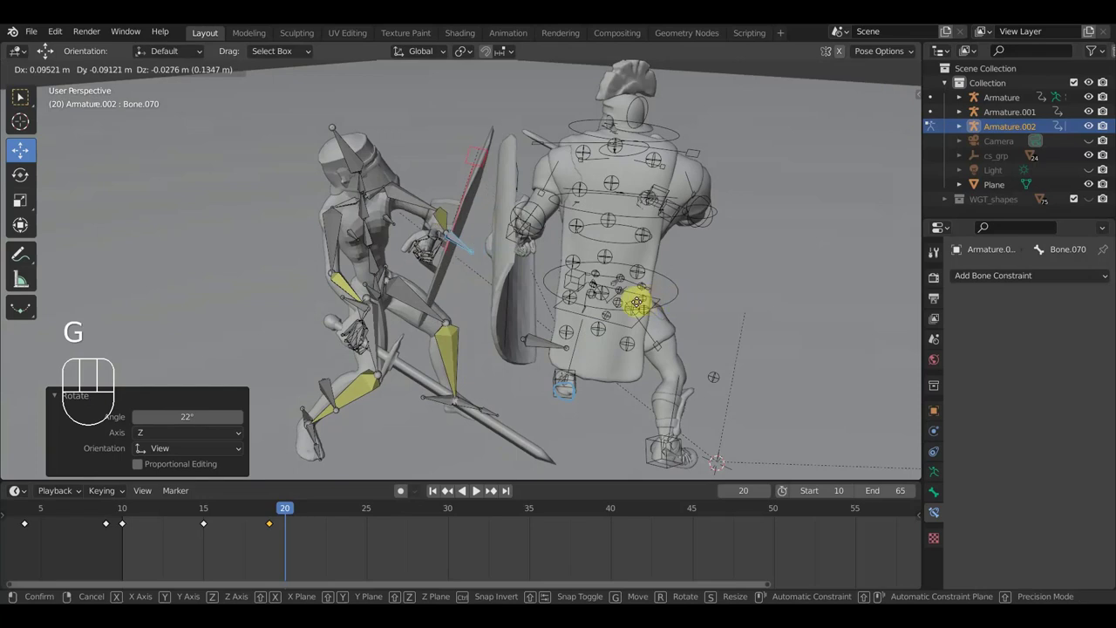
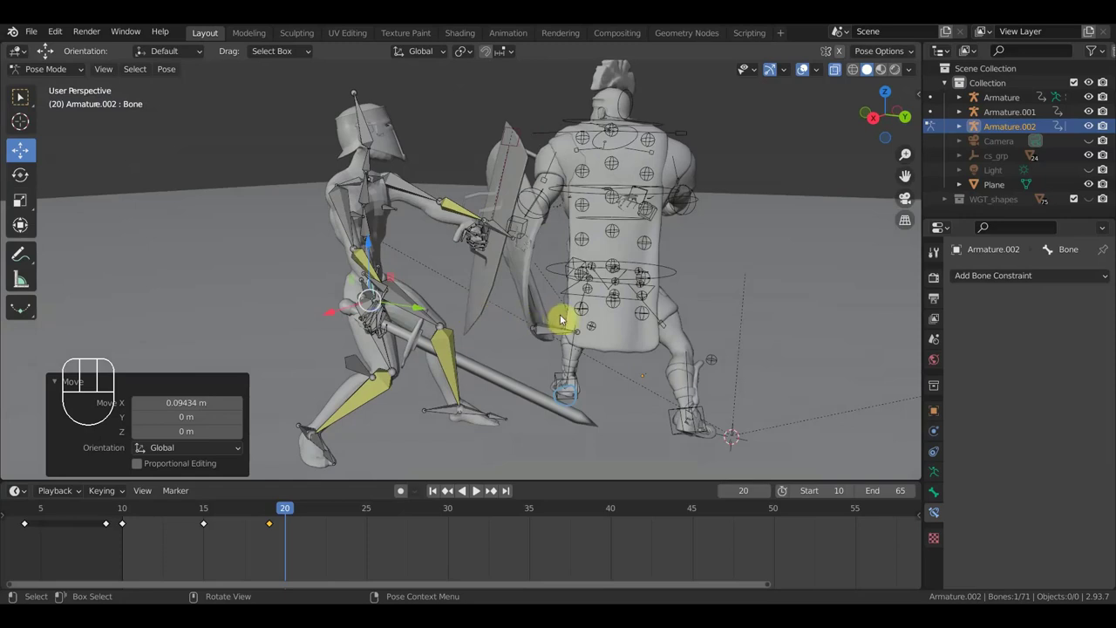
{"action": "key", "text": "r"}
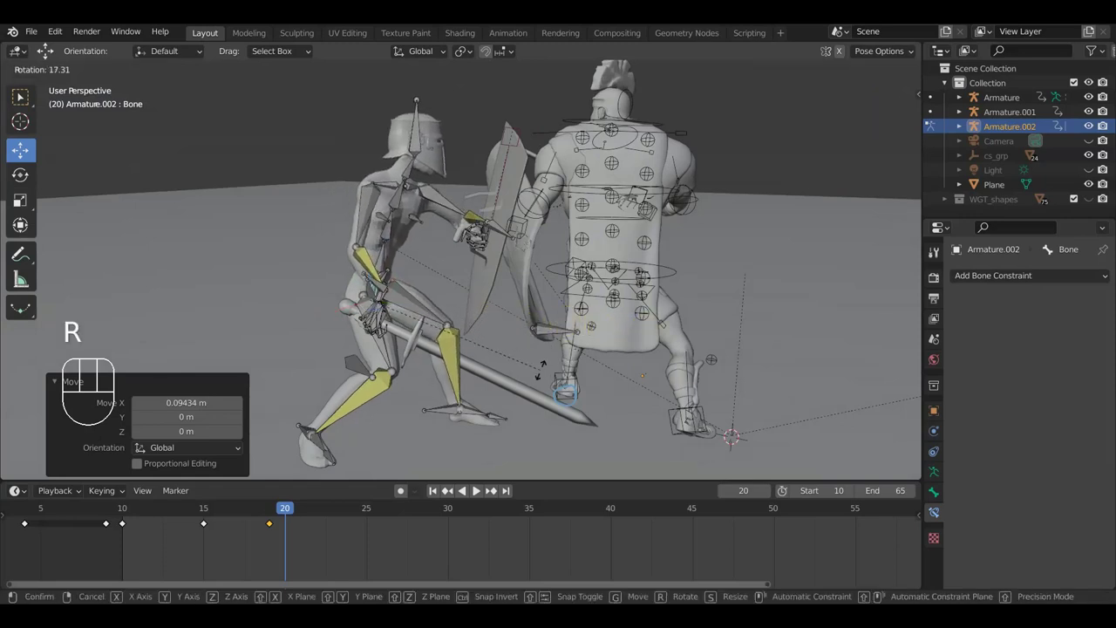
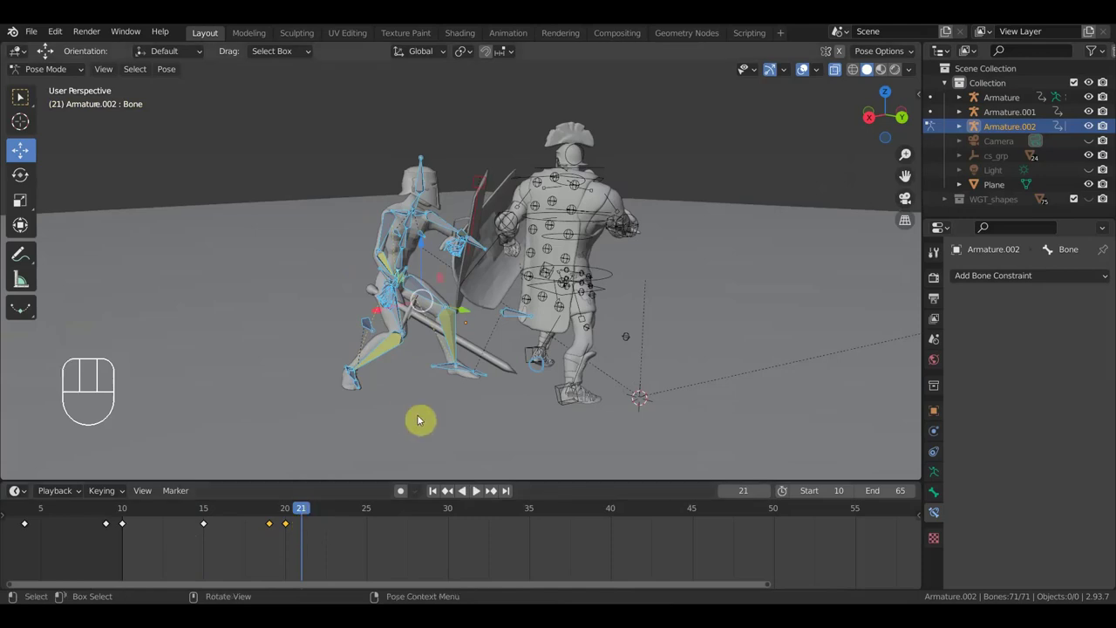
Select the paladin's hand control and move it onto the sword grip.
{"action": "left_click_drag", "start_coordinate": [531, 361], "coordinate": [580, 395]}
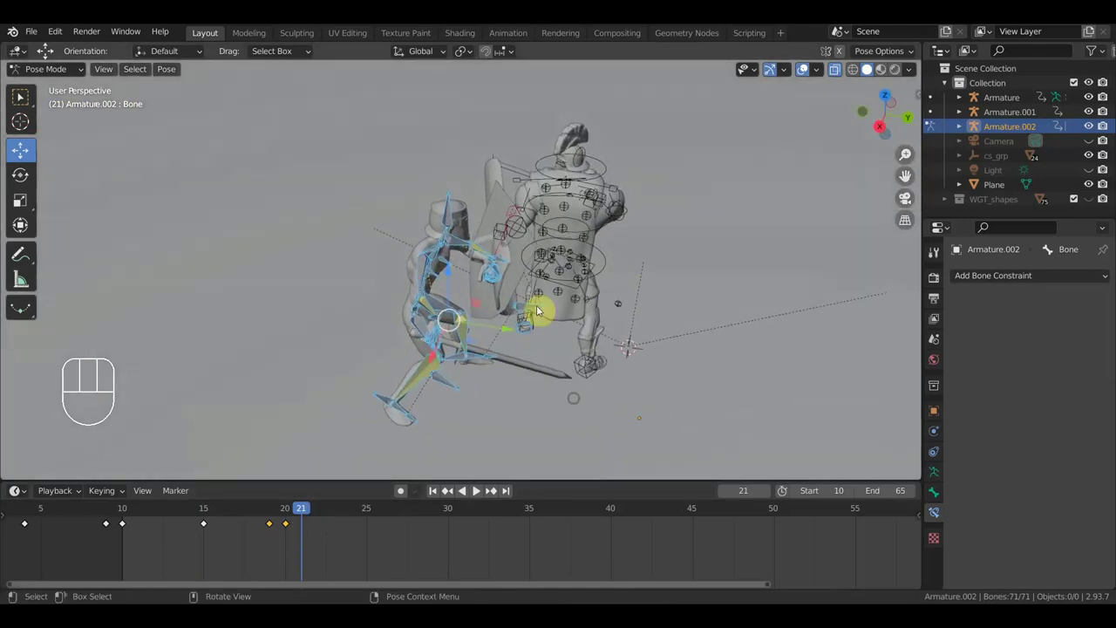
{"action": "left_click_drag", "start_coordinate": [512, 276], "coordinate": [484, 303]}
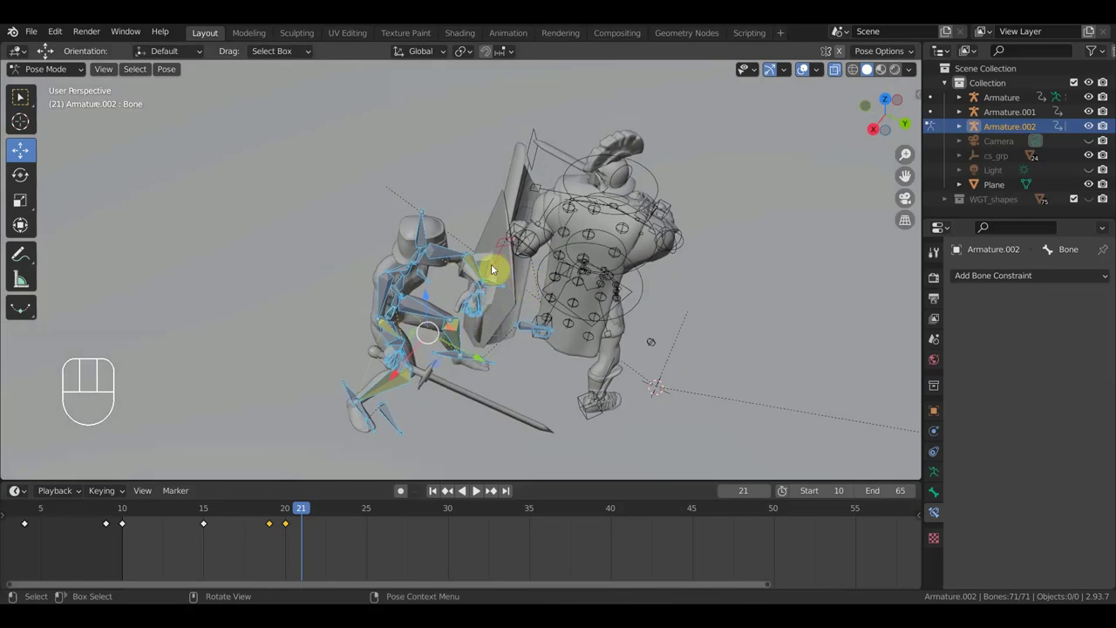
{"action": "left_click", "coordinate": [499, 285]}
{"action": "left_click_drag", "start_coordinate": [507, 244], "coordinate": [567, 279]}
{"action": "left_click_drag", "start_coordinate": [600, 294], "coordinate": [570, 313]}
{"action": "left_click_drag", "start_coordinate": [525, 340], "coordinate": [491, 231]}
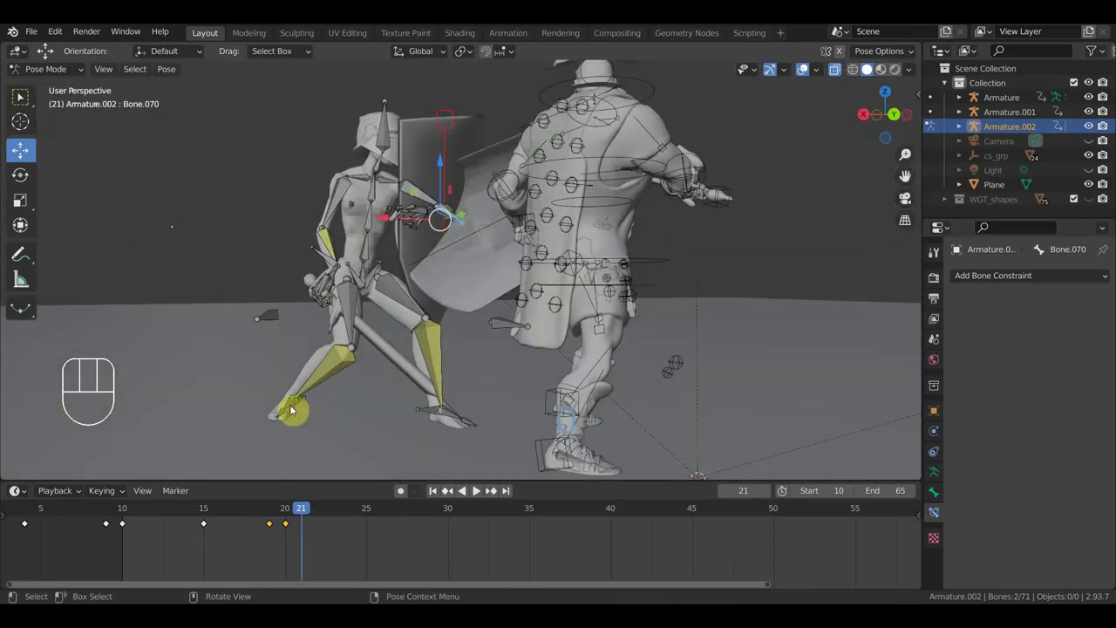
{"action": "left_click_drag", "start_coordinate": [313, 412], "coordinate": [531, 432]}
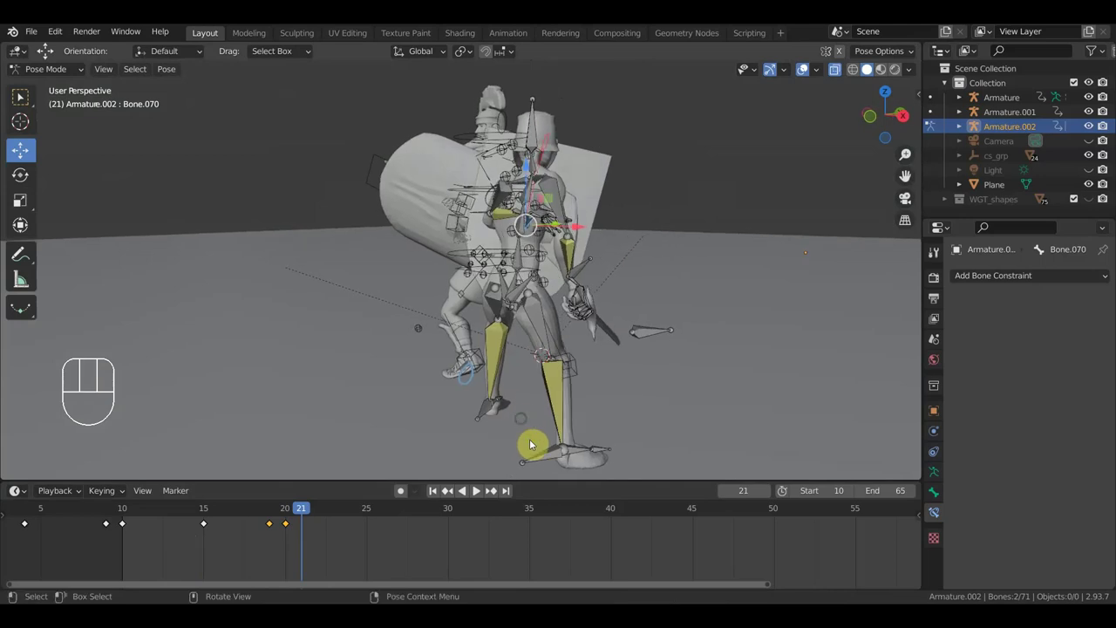
{"action": "left_click_drag", "start_coordinate": [592, 431], "coordinate": [506, 446]}
{"action": "left_click_drag", "start_coordinate": [668, 385], "coordinate": [529, 413]}
{"action": "left_click_drag", "start_coordinate": [598, 396], "coordinate": [639, 414]}
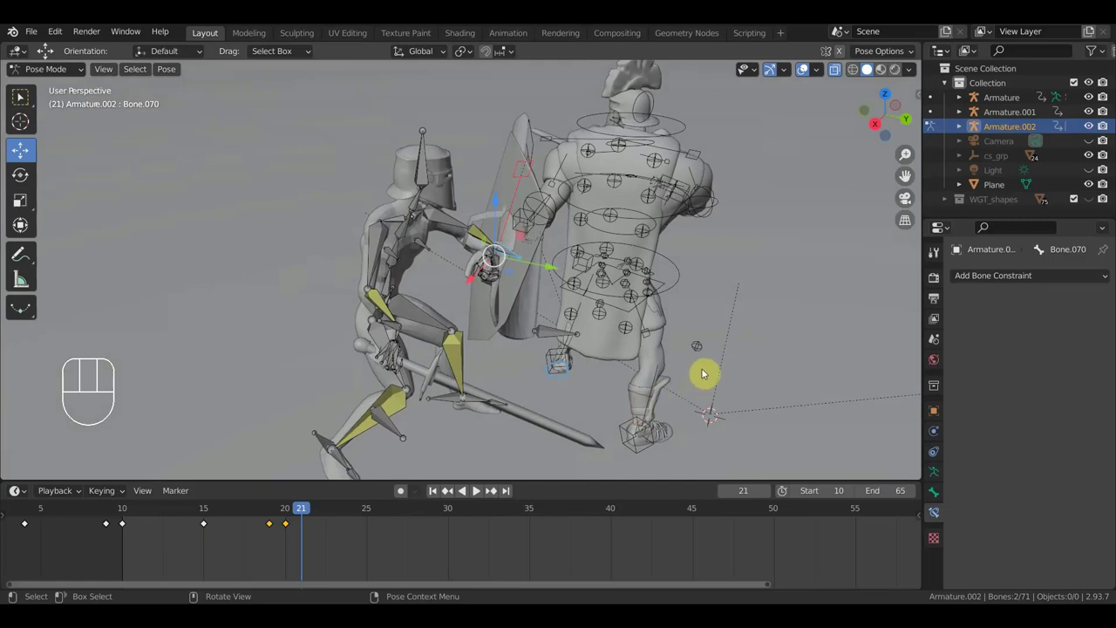
{"action": "key", "text": "g"}
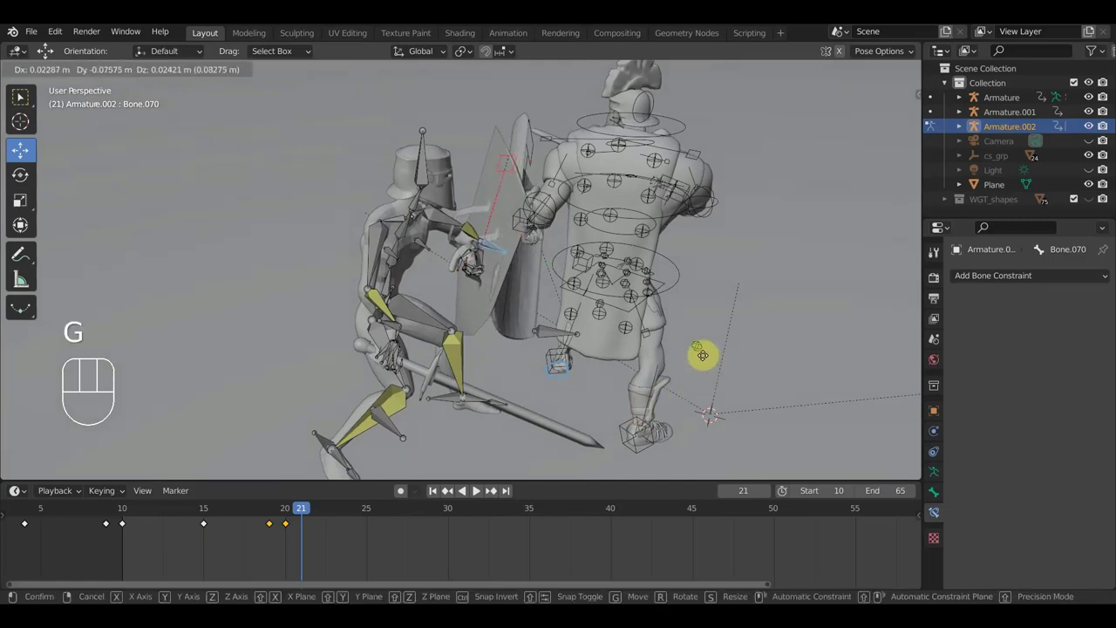
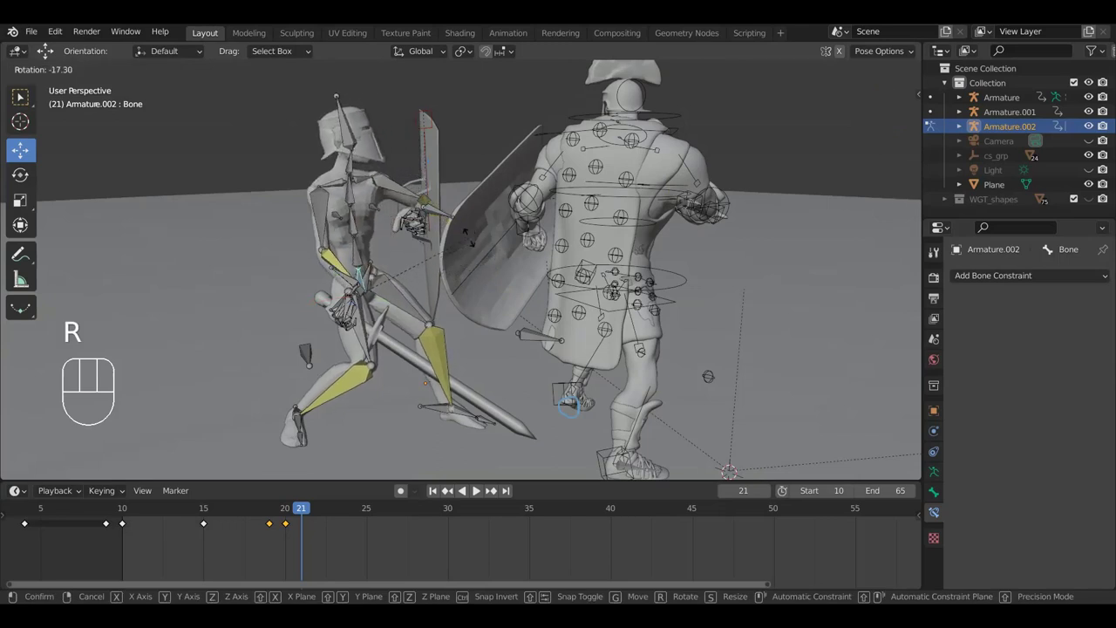
{"action": "left_click", "coordinate": [471, 238]}
Rotate the paladin's leg bone into its frame-21 pose, viewed from behind the enemy.
{"action": "left_click_drag", "start_coordinate": [534, 268], "coordinate": [533, 266]}
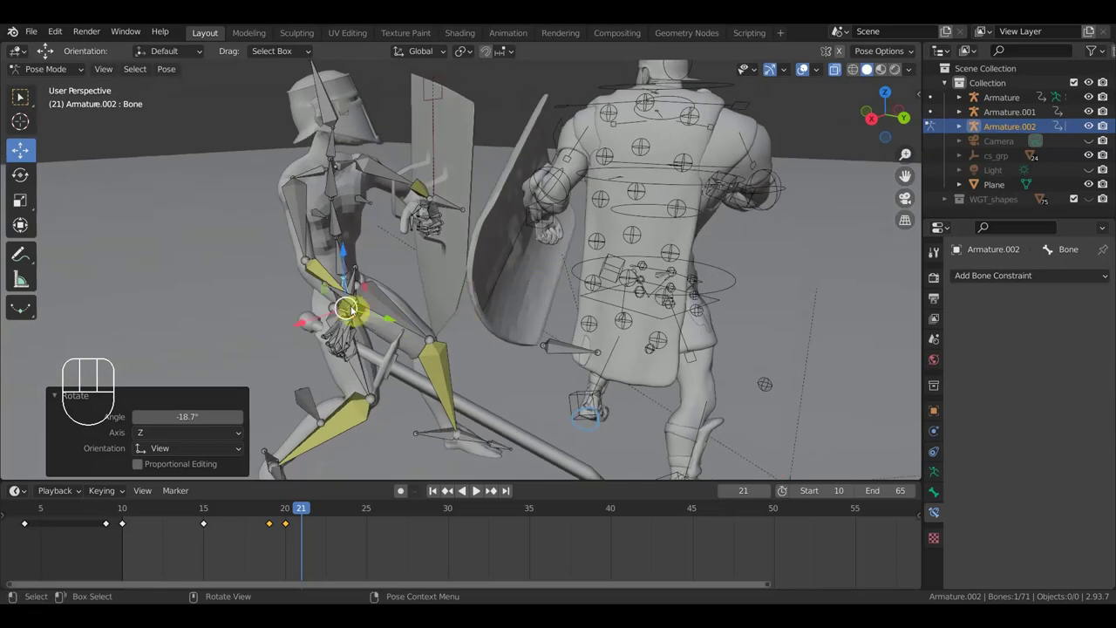
{"action": "left_click_drag", "start_coordinate": [357, 313], "coordinate": [287, 301]}
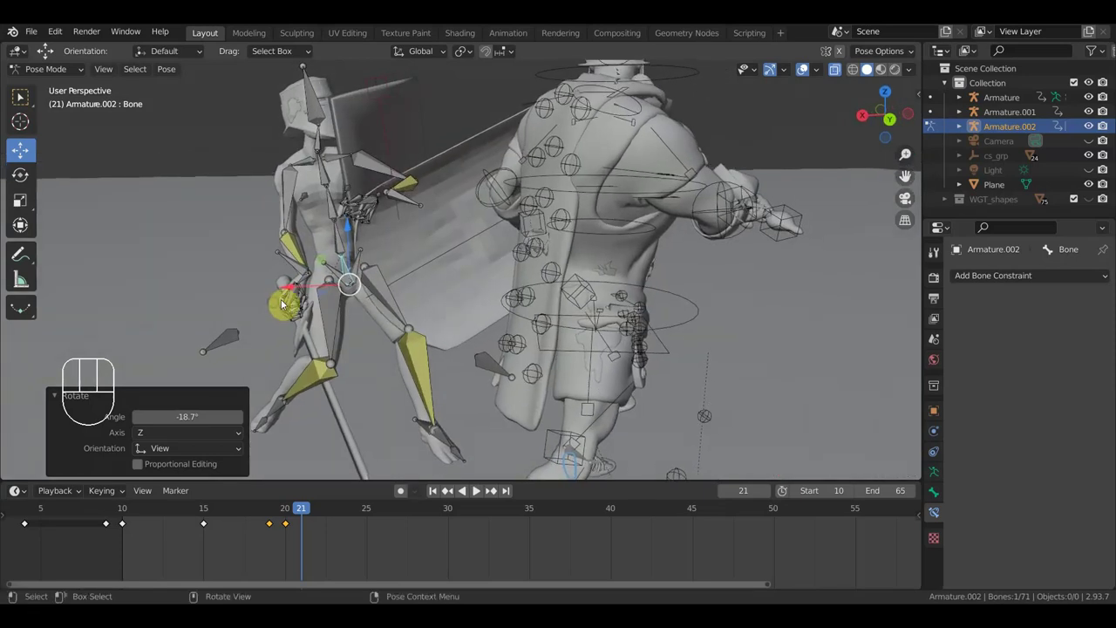
{"action": "key", "text": "r"}
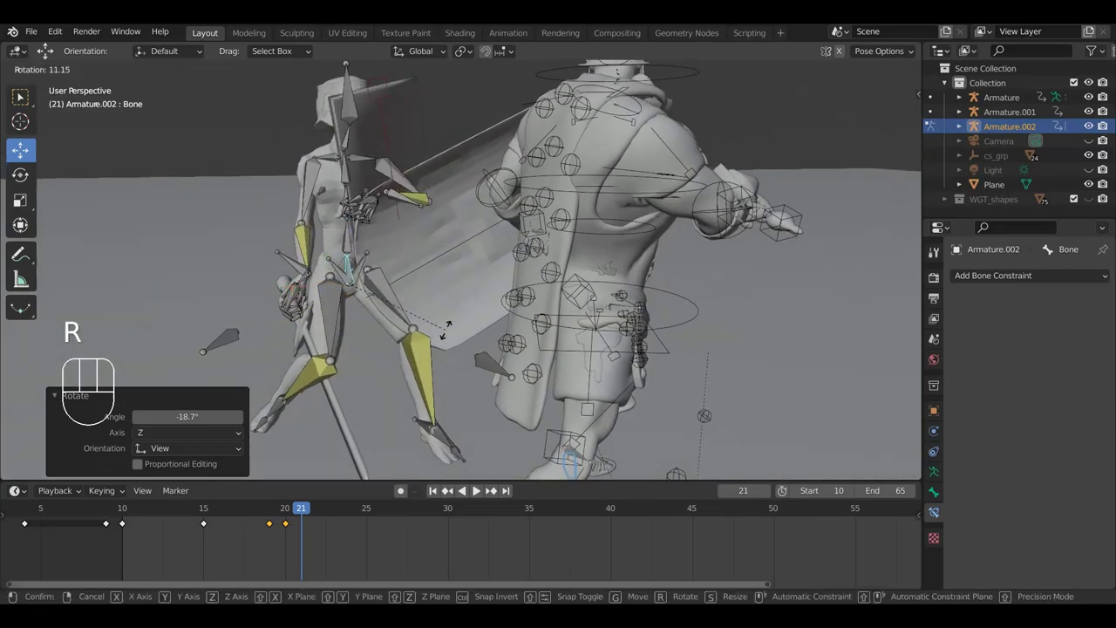
{"action": "left_click", "coordinate": [432, 343]}
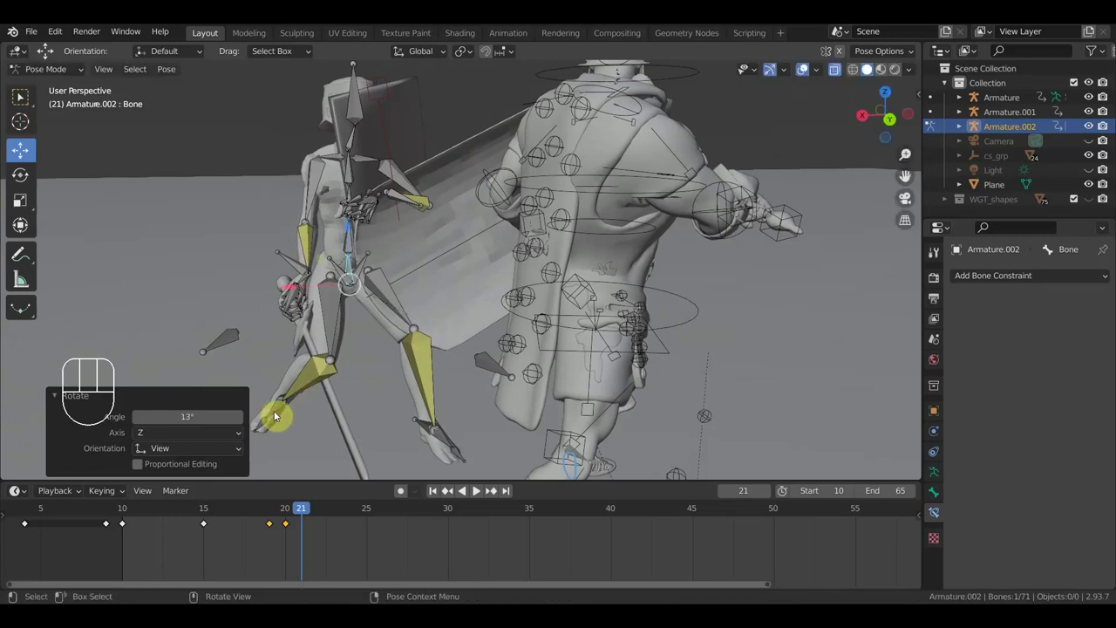
{"action": "left_click_drag", "start_coordinate": [294, 417], "coordinate": [592, 407]}
{"action": "middle_click", "coordinate": [686, 432]}
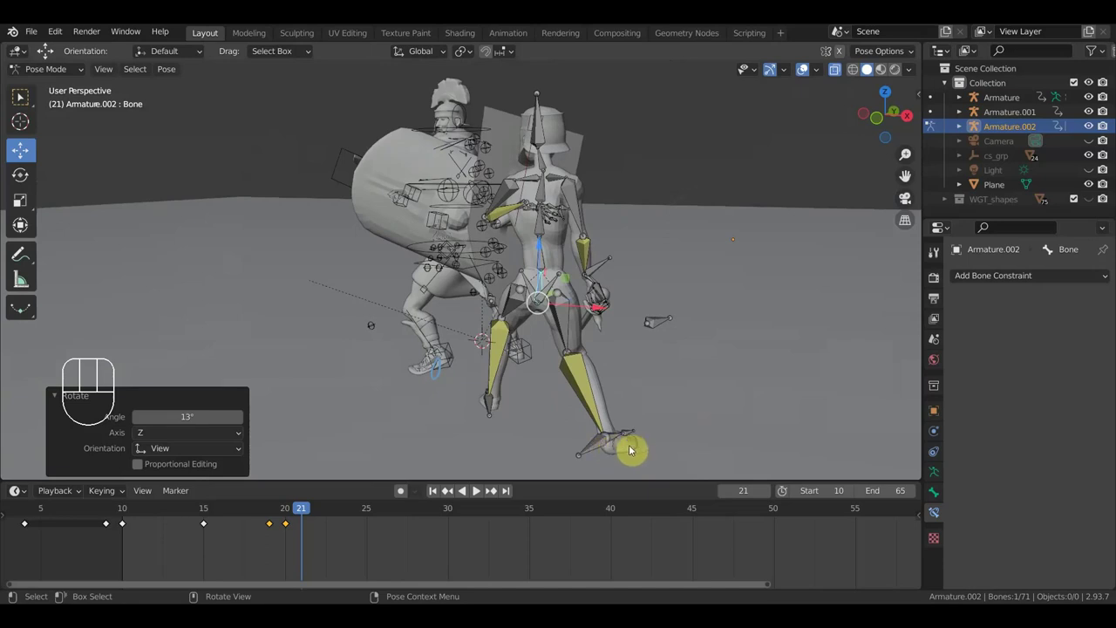
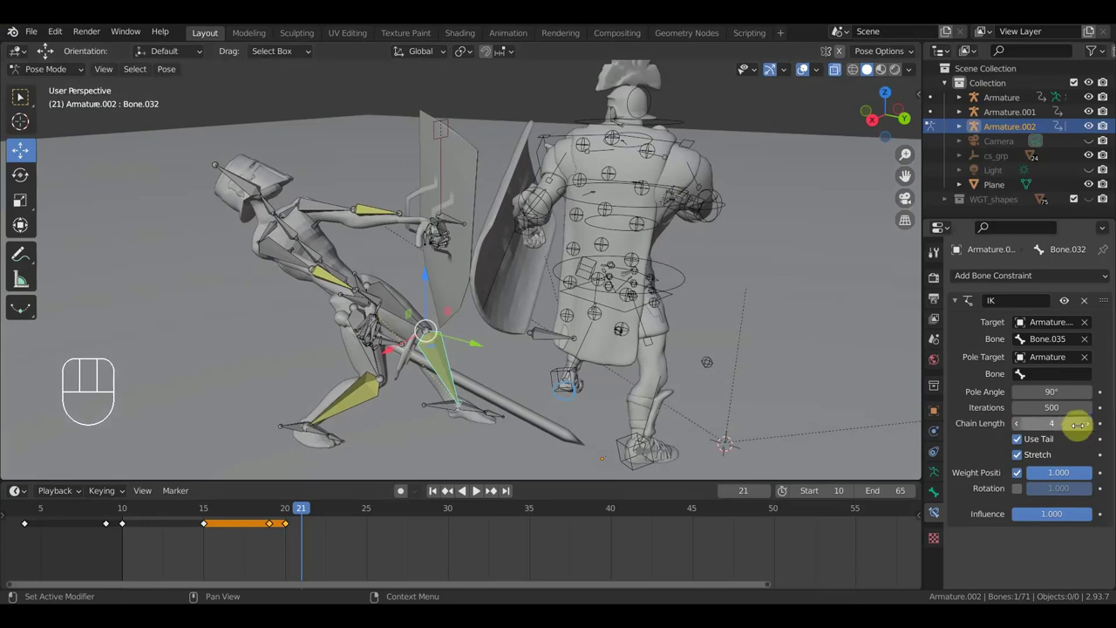
Set the shin IK chain length to 2 and re-pose the sword control bone.
{"action": "double_click", "coordinate": [1022, 430]}
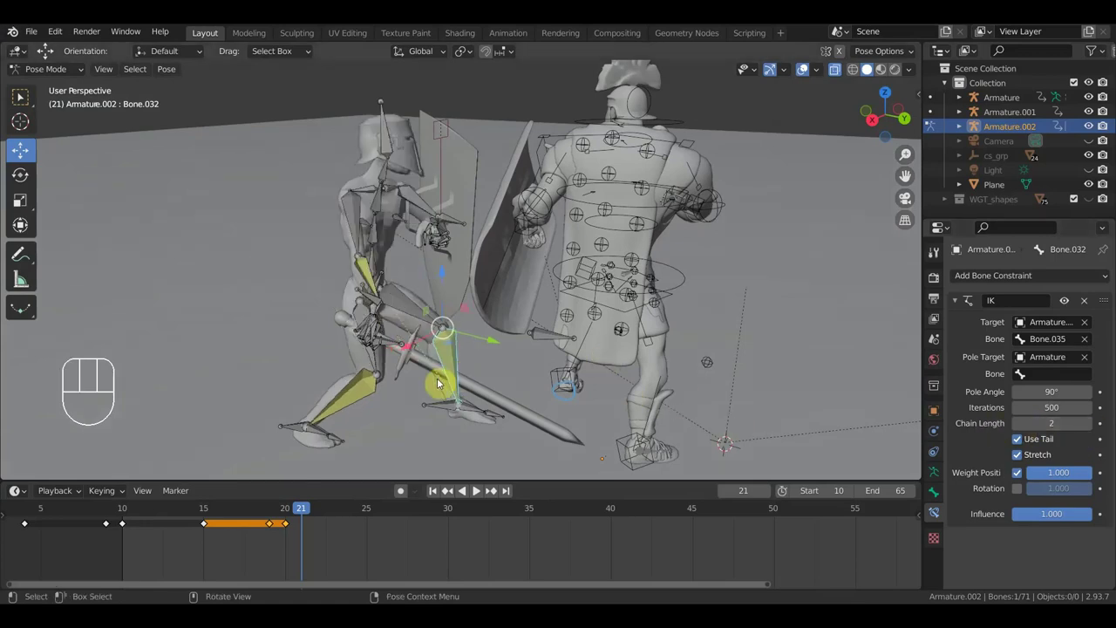
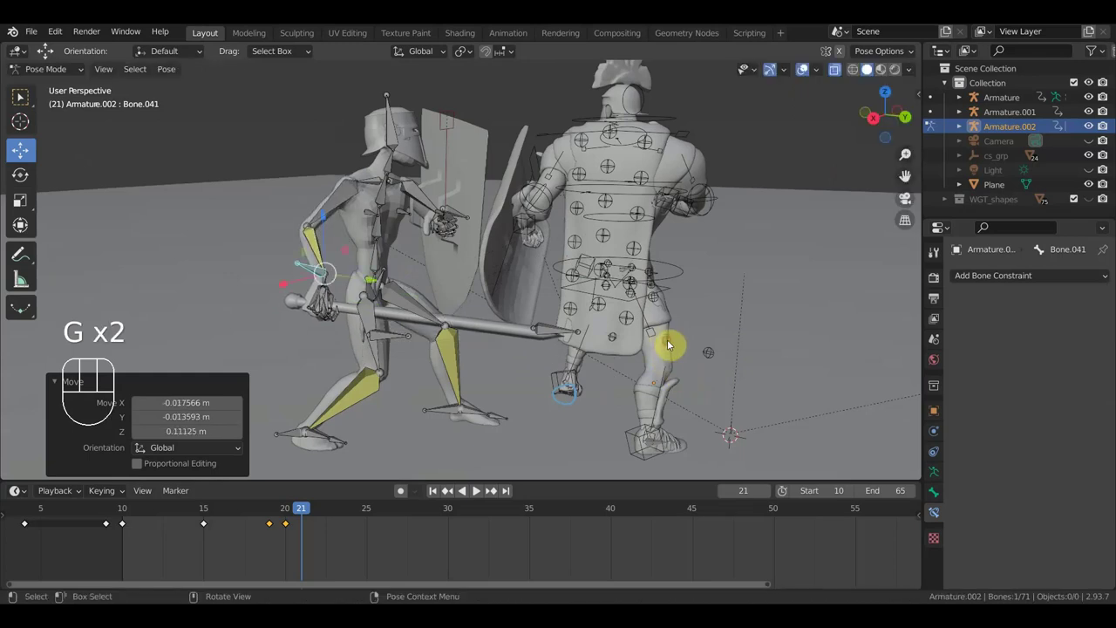
{"action": "key", "text": "r"}
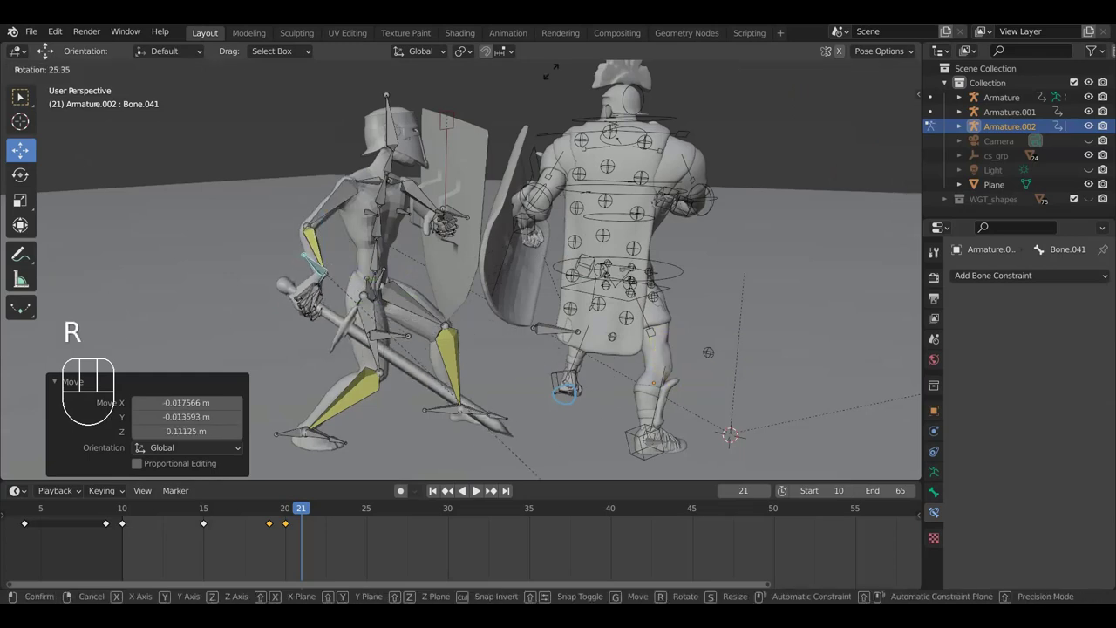
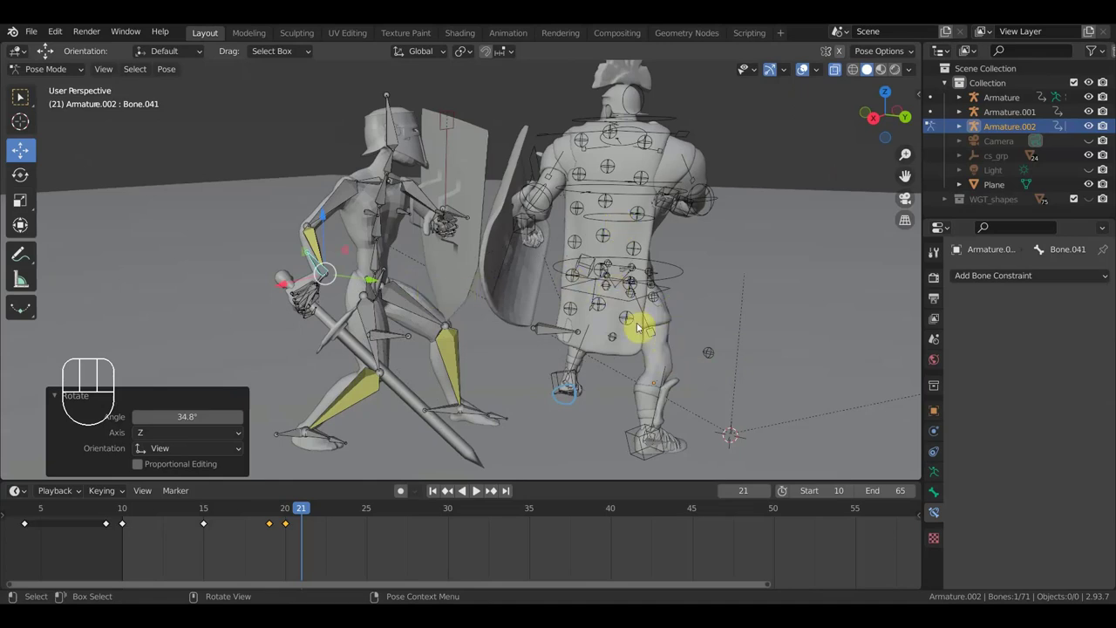
{"action": "key", "text": "g"}
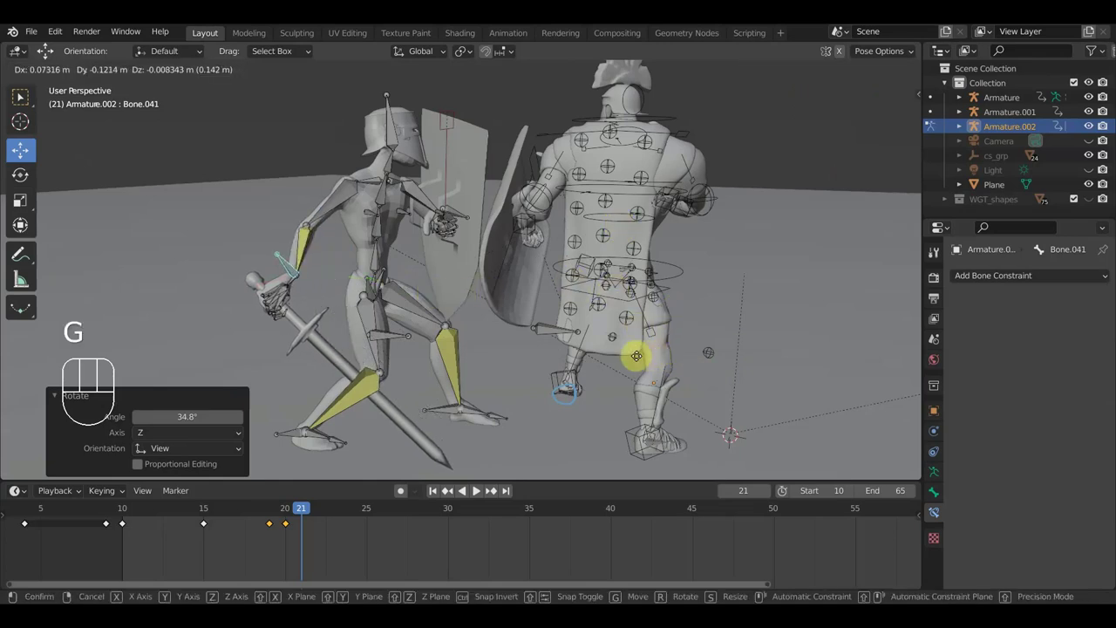
{"action": "left_click_drag", "start_coordinate": [543, 326], "coordinate": [555, 328]}
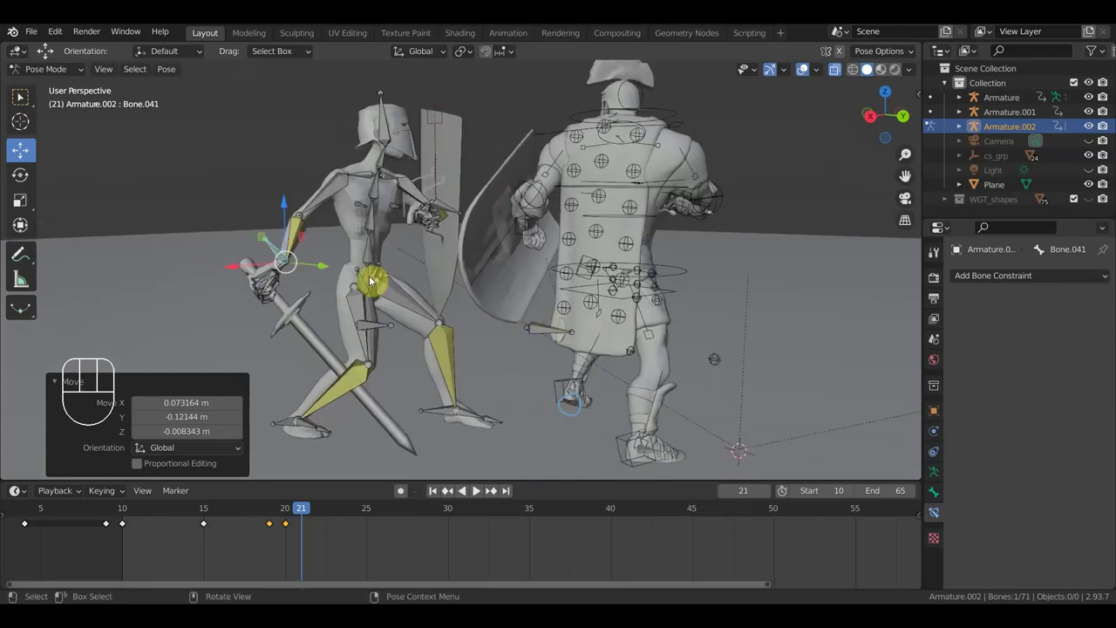
{"action": "left_click_drag", "start_coordinate": [444, 299], "coordinate": [392, 412]}
Rotate the paladin's root bone and move knee pole bone Bone.069.
{"action": "key", "text": "r"}
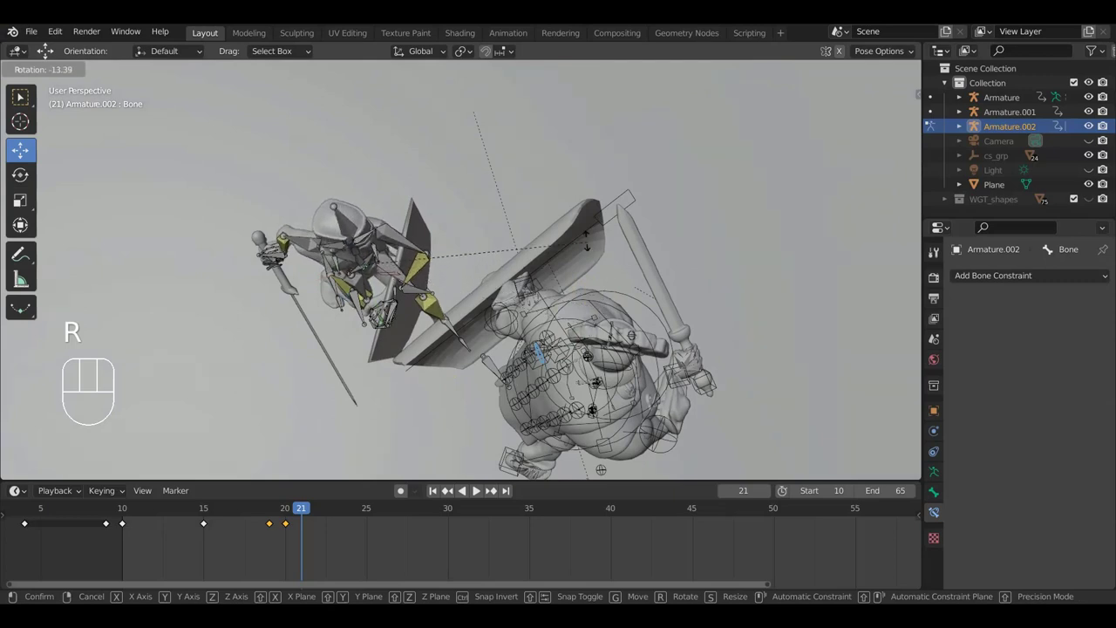
{"action": "left_click", "coordinate": [589, 237]}
{"action": "left_click_drag", "start_coordinate": [474, 299], "coordinate": [435, 176]}
{"action": "left_click_drag", "start_coordinate": [336, 324], "coordinate": [359, 335]}
{"action": "key", "text": "g"}
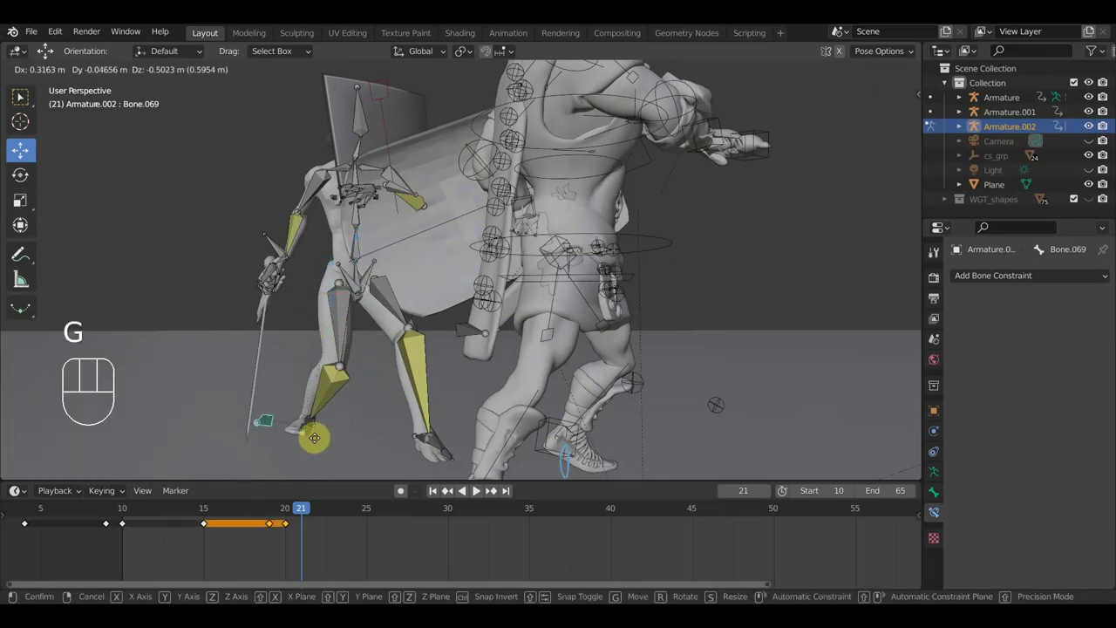
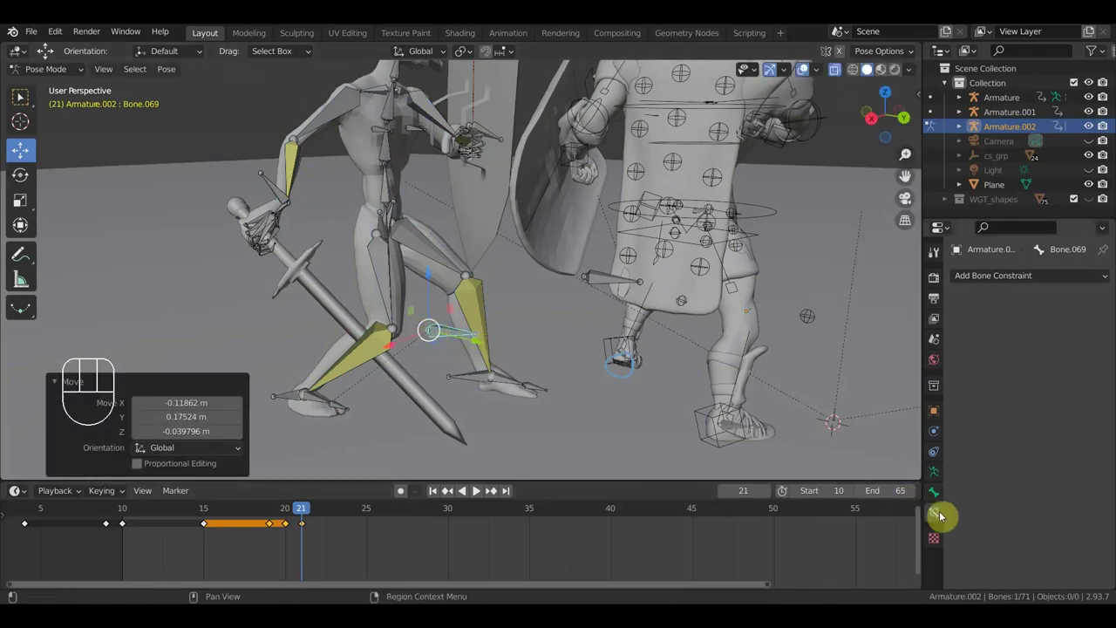
Enable bone Names in the armature's Viewport Display and move knee pole Bone.069.
{"action": "left_click", "coordinate": [942, 494]}
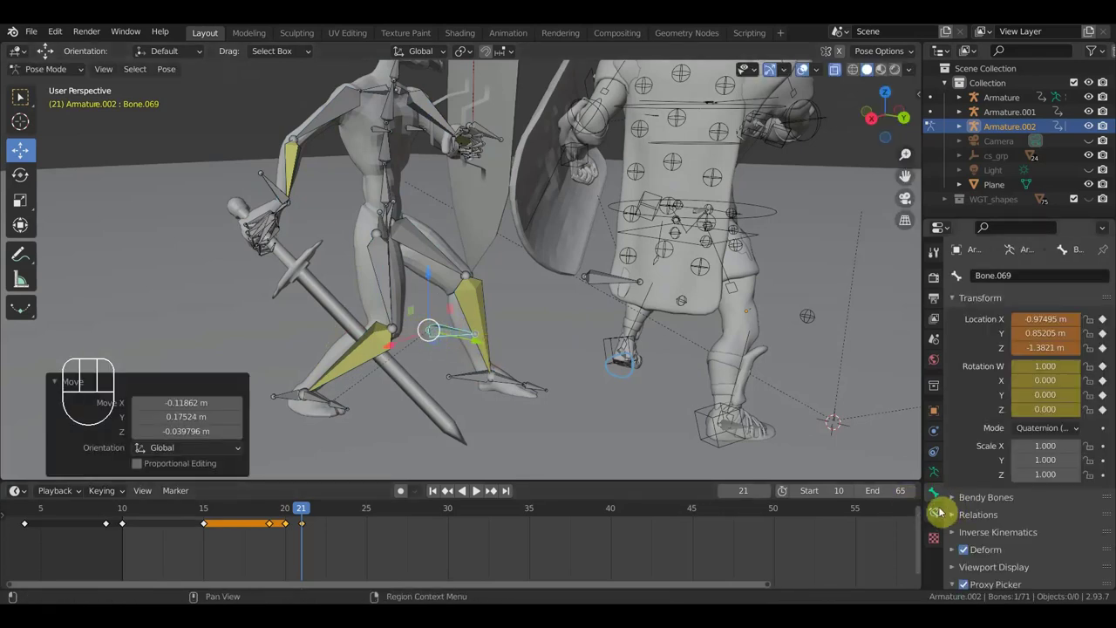
{"action": "left_click", "coordinate": [939, 478]}
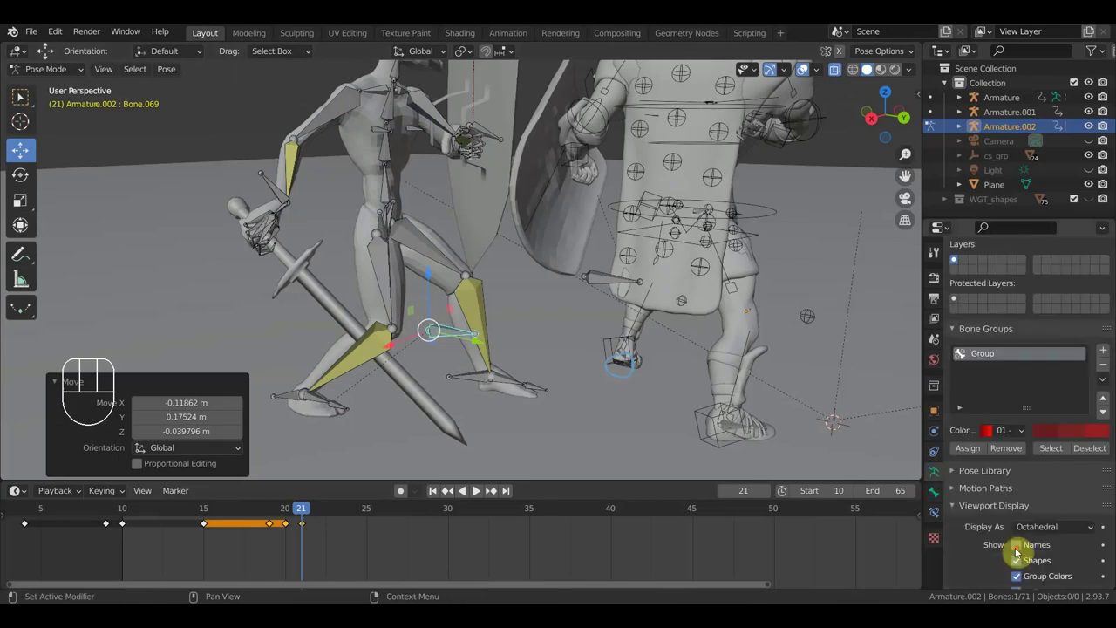
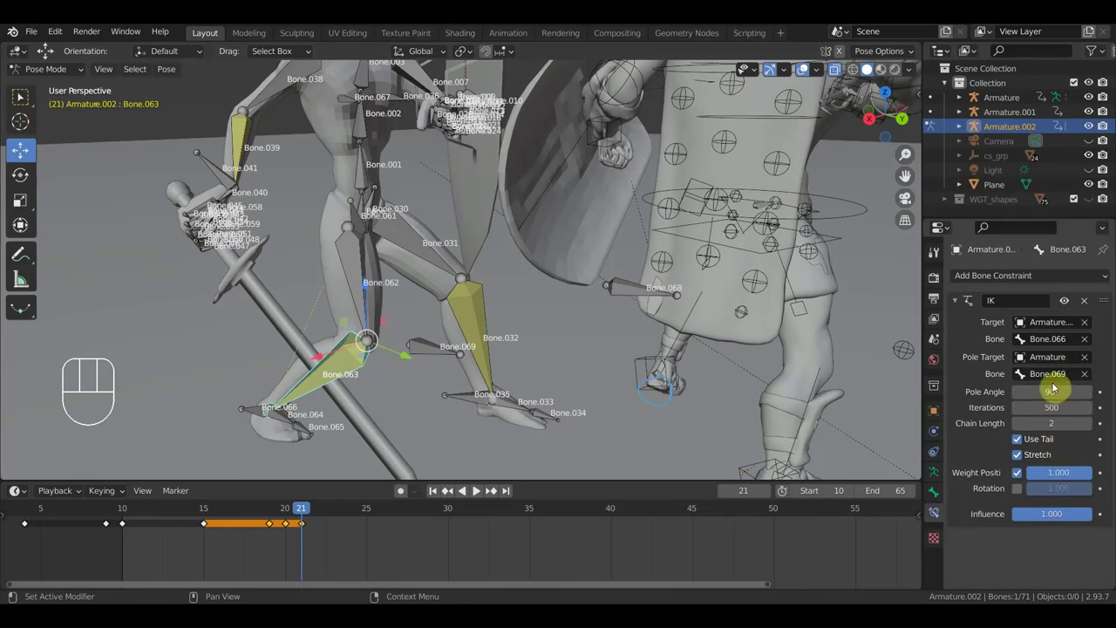
{"action": "left_click_drag", "start_coordinate": [651, 452], "coordinate": [610, 447]}
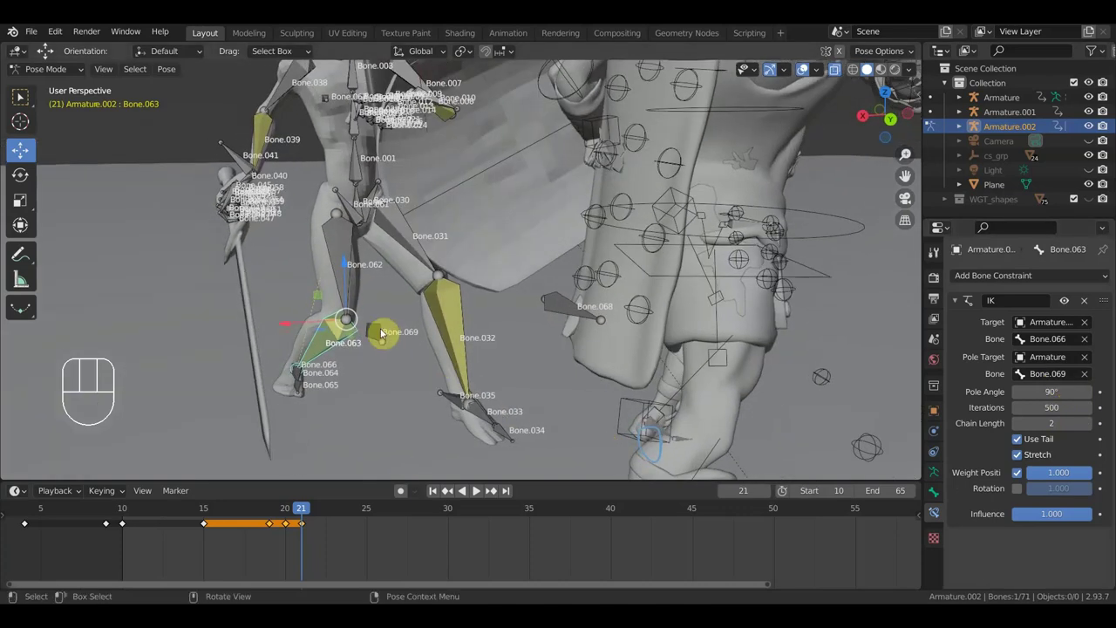
{"action": "left_click_drag", "start_coordinate": [379, 332], "coordinate": [447, 351]}
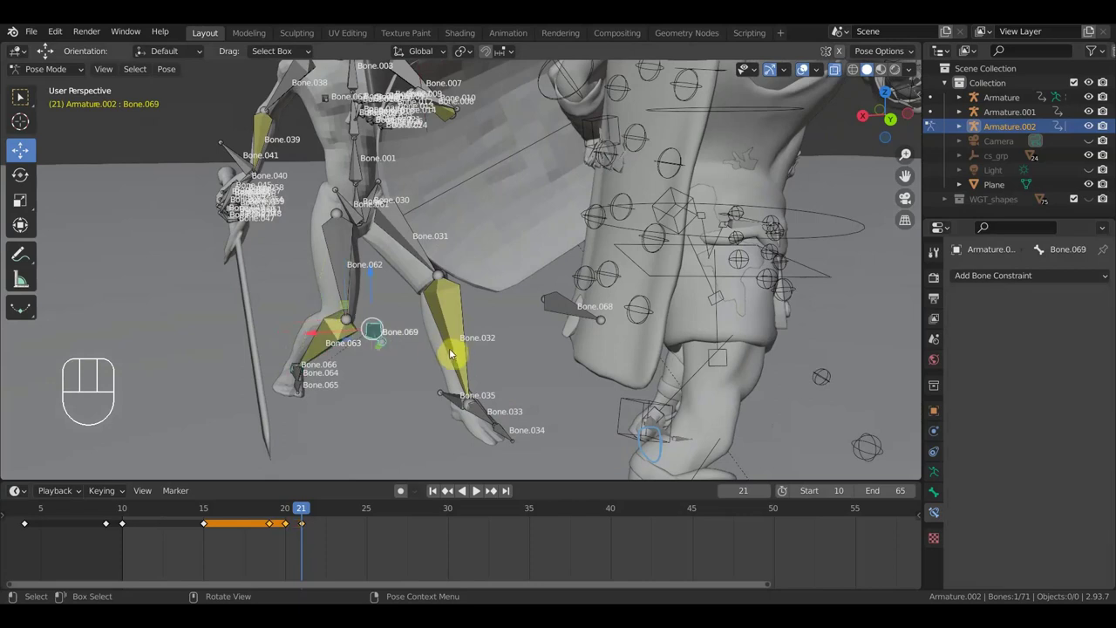
{"action": "key", "text": "g"}
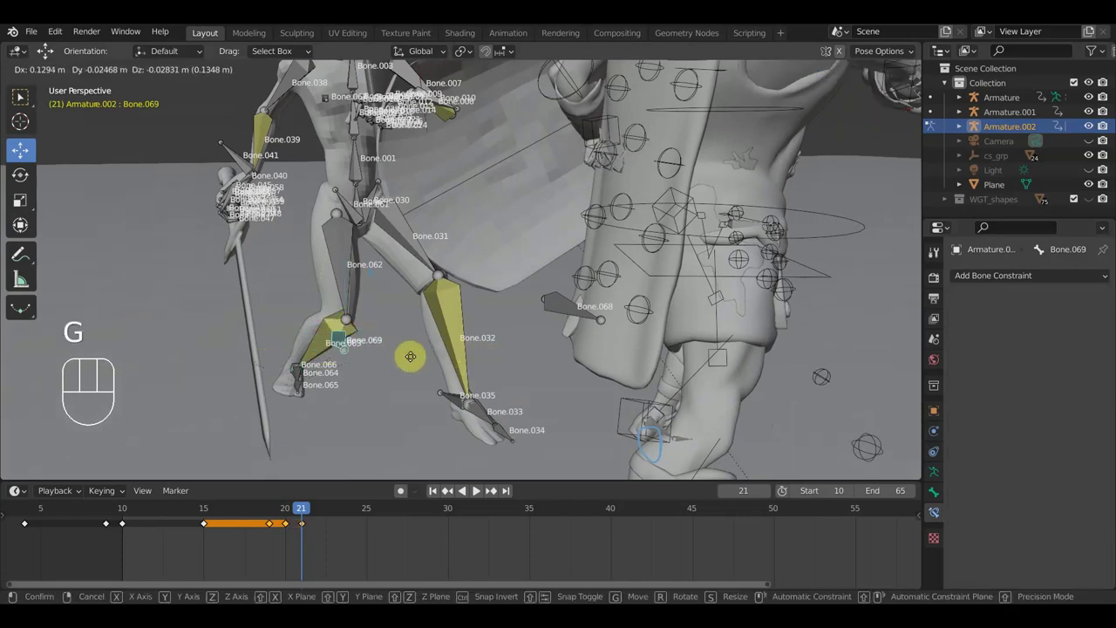
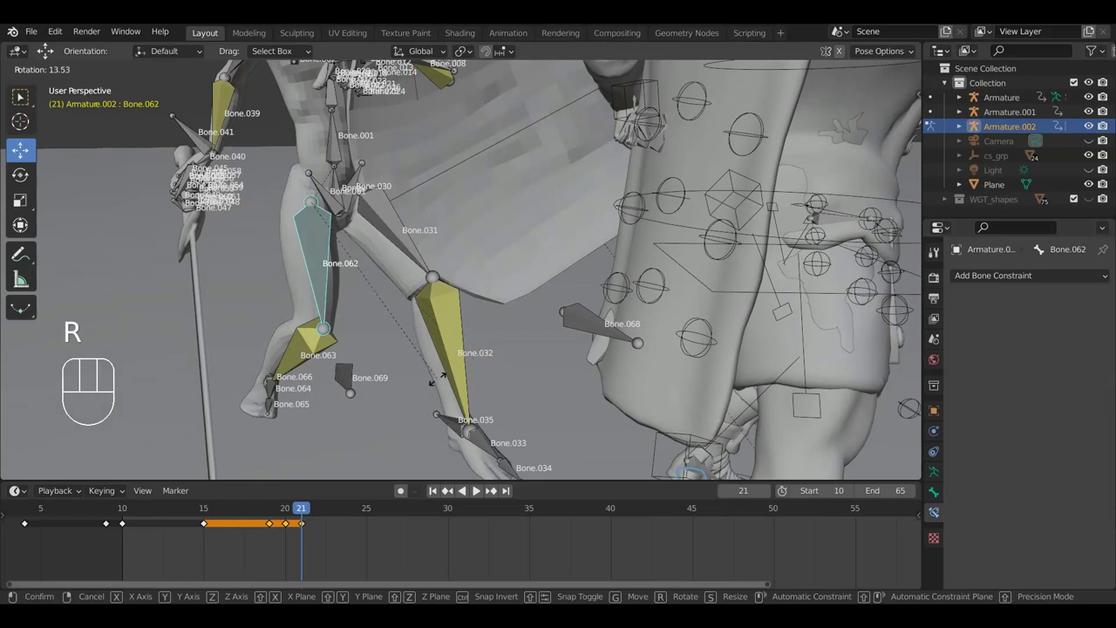
Rotate thigh Bone.062 about 13.5 degrees and readjust knee pole Bone.069.
{"action": "left_click", "coordinate": [505, 371]}
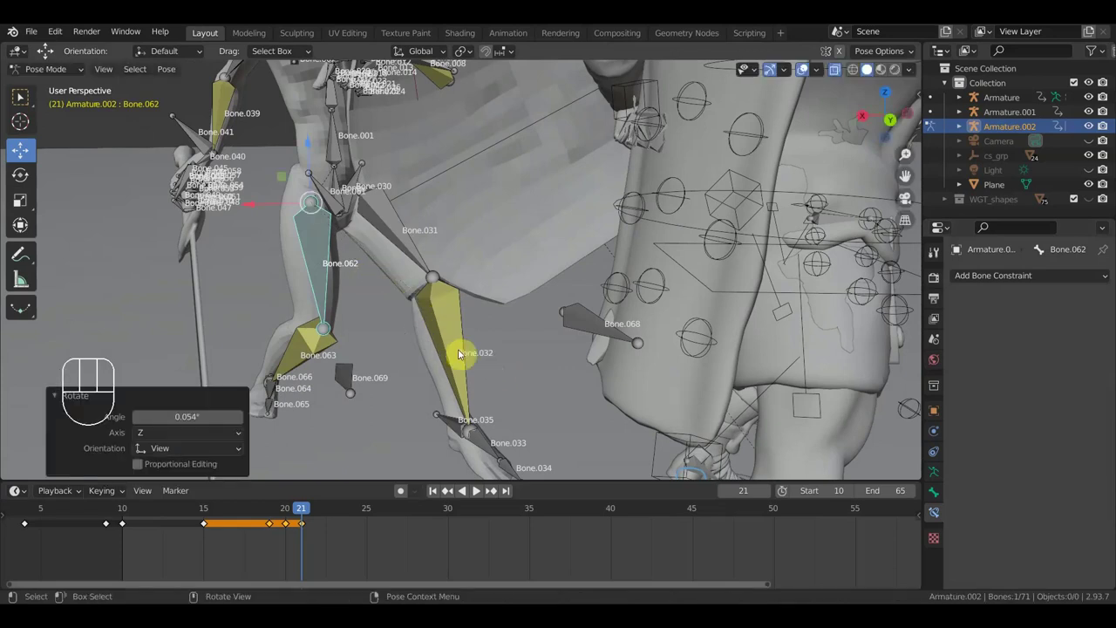
{"action": "key", "text": "g"}
{"action": "left_click", "coordinate": [506, 377]}
{"action": "left_click_drag", "start_coordinate": [344, 380], "coordinate": [574, 401]}
{"action": "left_click_drag", "start_coordinate": [594, 405], "coordinate": [631, 396]}
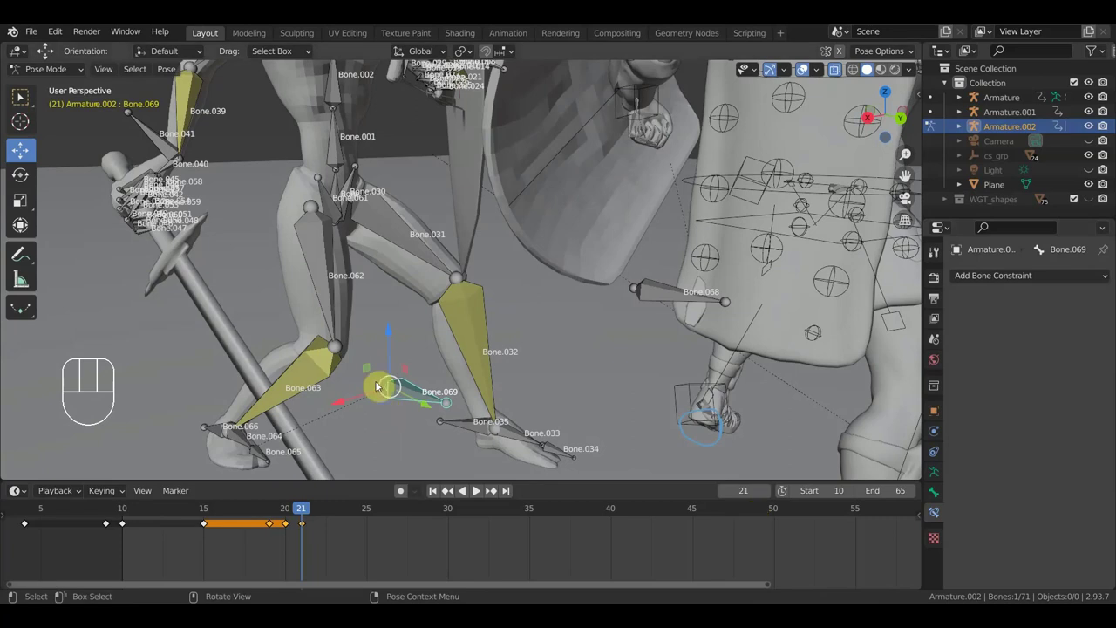
Clear and reassign Bone.069 as the leg's pole target, then move it.
{"action": "left_click_drag", "start_coordinate": [318, 361], "coordinate": [369, 366]}
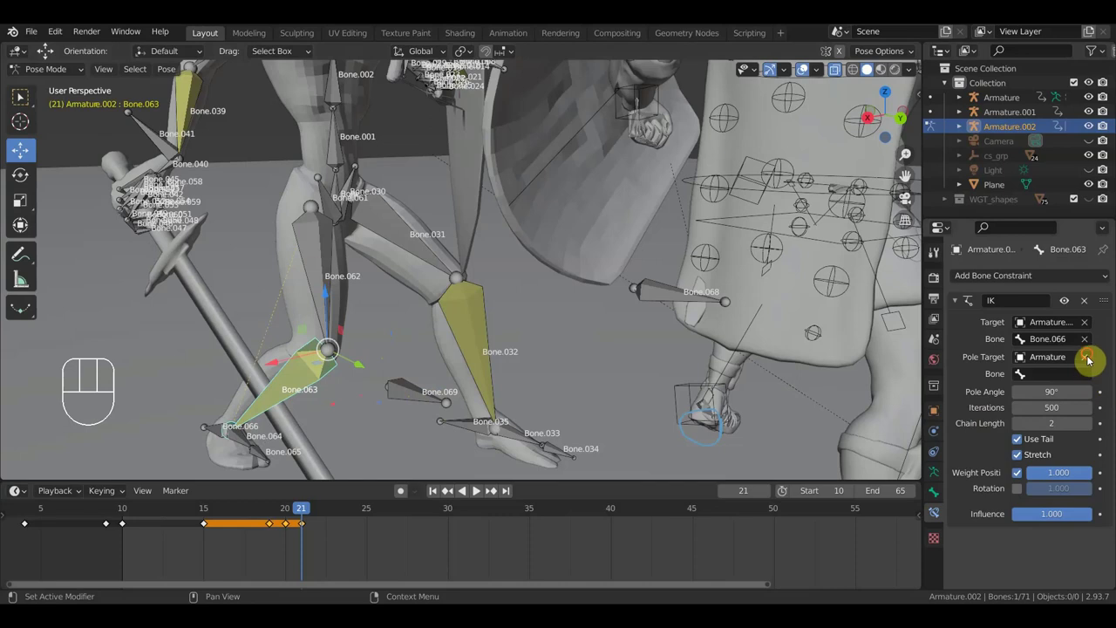
{"action": "left_click", "coordinate": [1092, 358]}
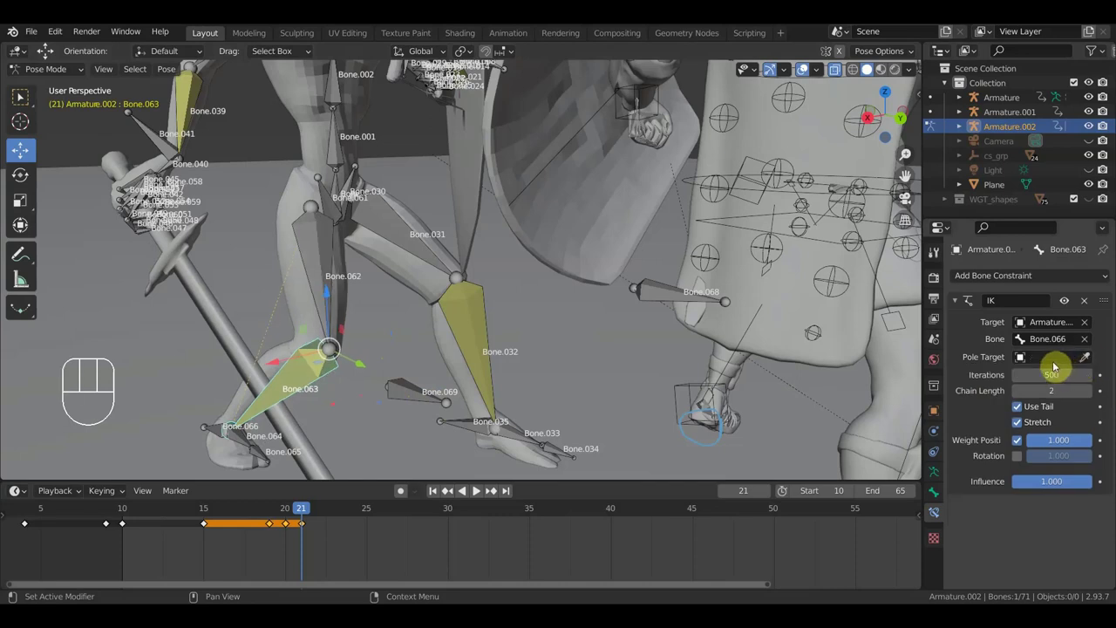
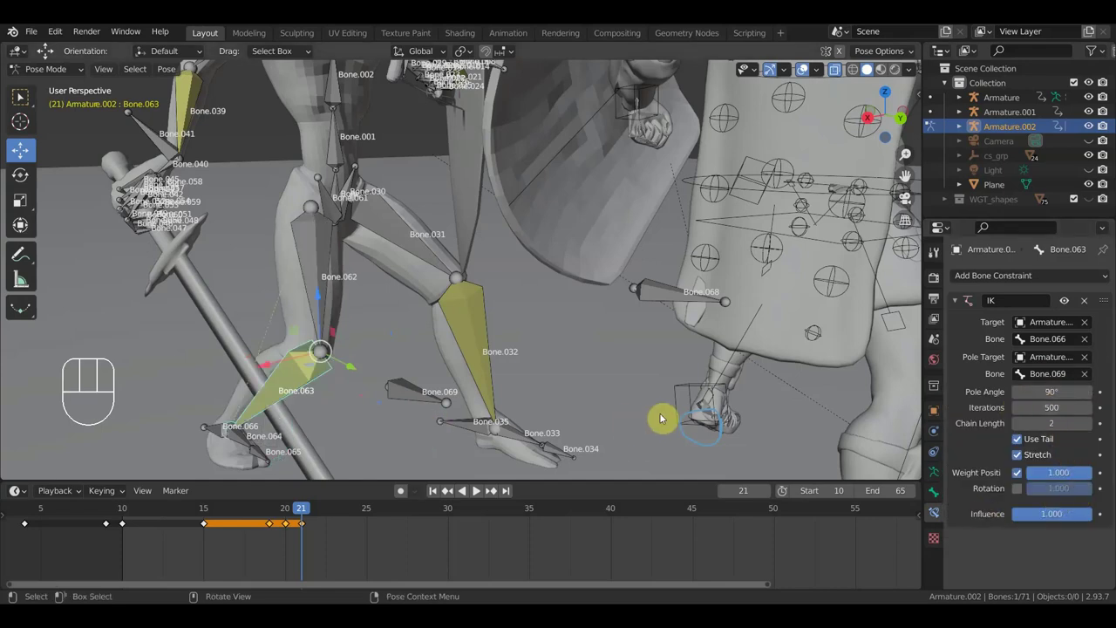
{"action": "middle_click", "coordinate": [406, 420]}
{"action": "left_click_drag", "start_coordinate": [404, 353], "coordinate": [417, 356]}
{"action": "key", "text": "g"}
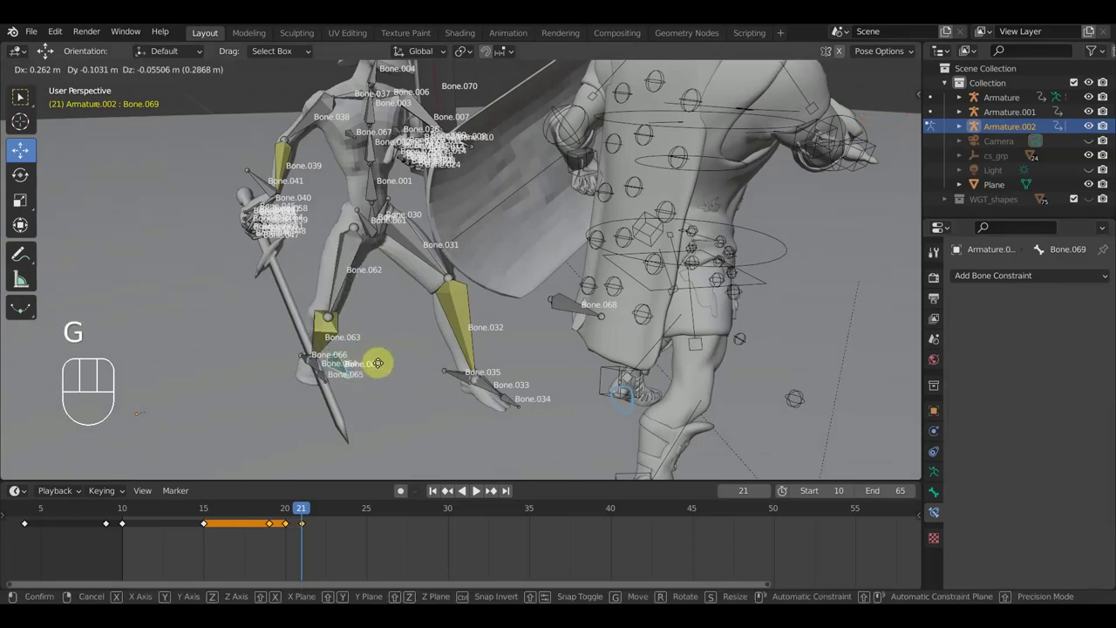
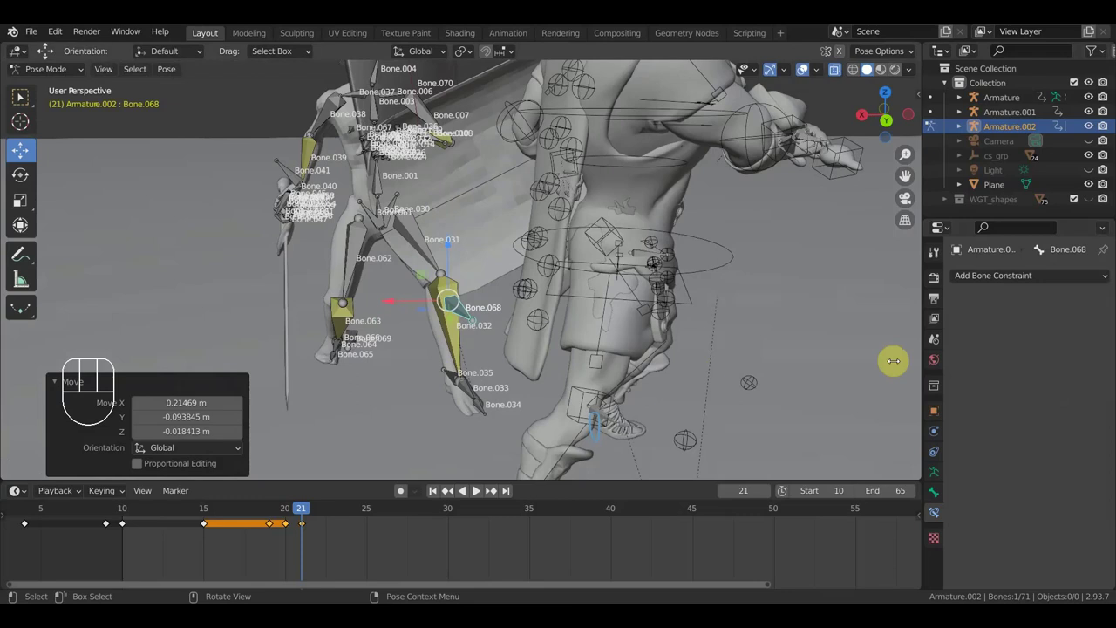
Set Bone.068 as Bone.032's pole, pull it in front of the knee, and key the whole rig at frame 21.
{"action": "left_click", "coordinate": [459, 330]}
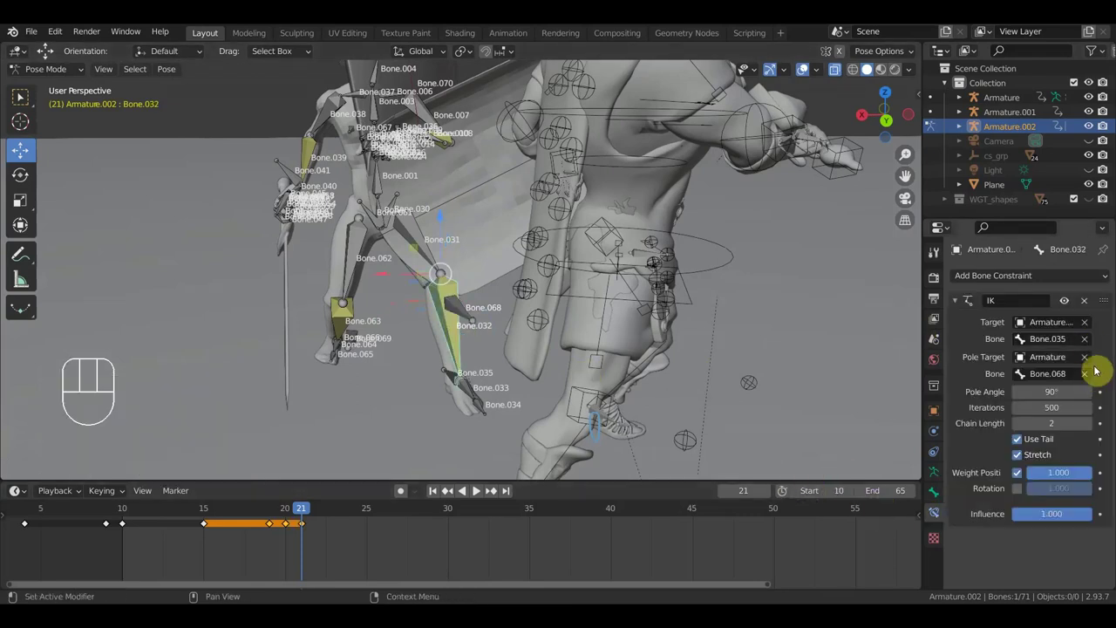
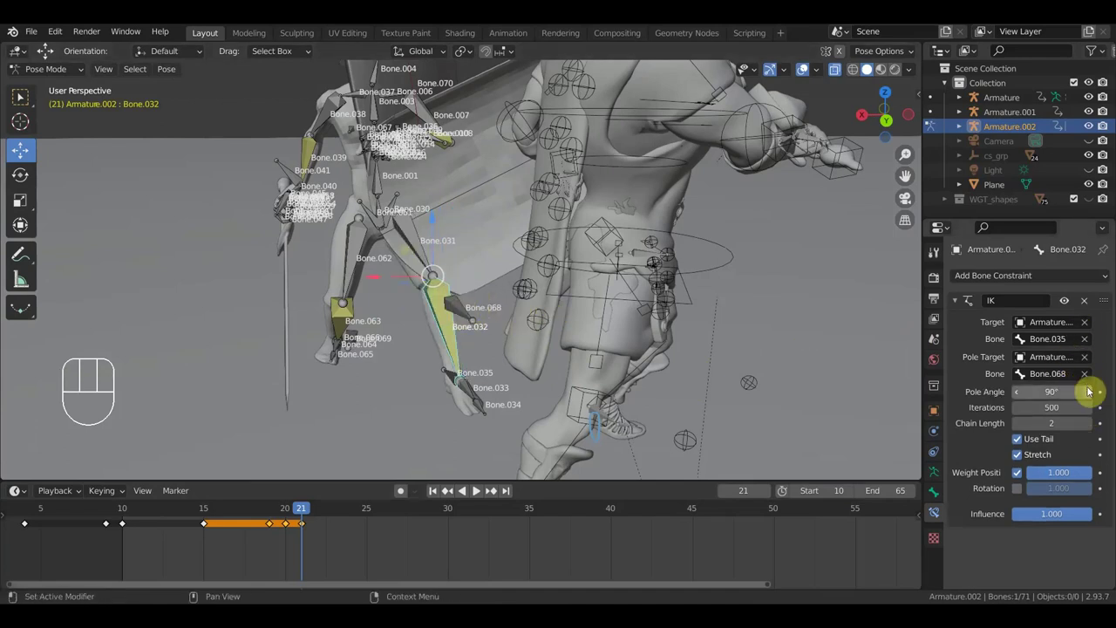
{"action": "left_click", "coordinate": [457, 308]}
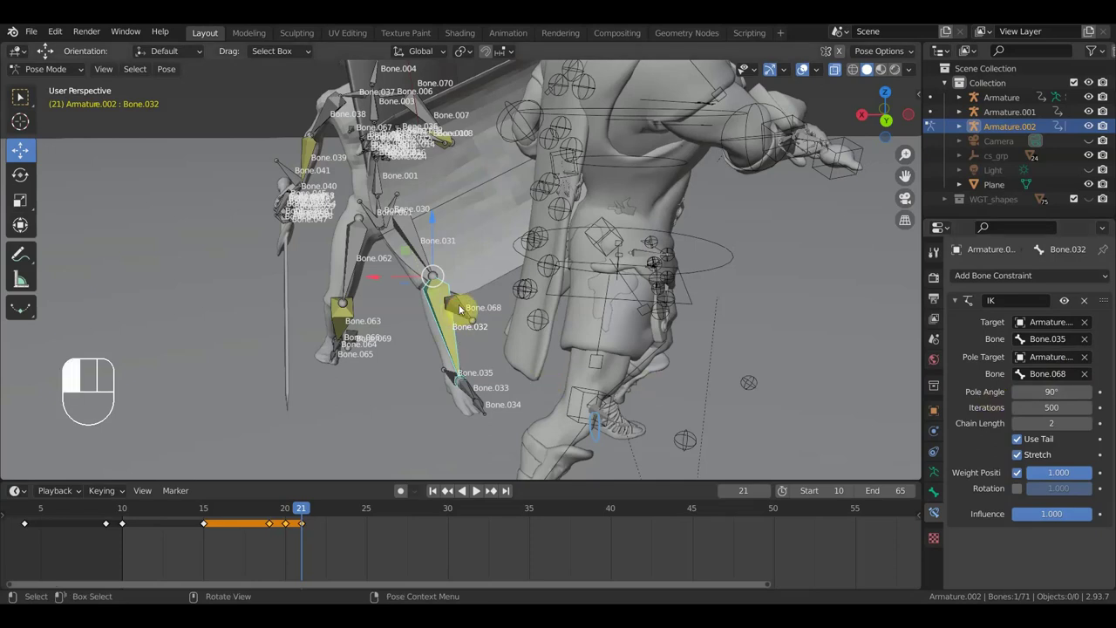
{"action": "key", "text": "g"}
{"action": "left_click", "coordinate": [495, 298]}
{"action": "left_click_drag", "start_coordinate": [533, 310], "coordinate": [604, 315]}
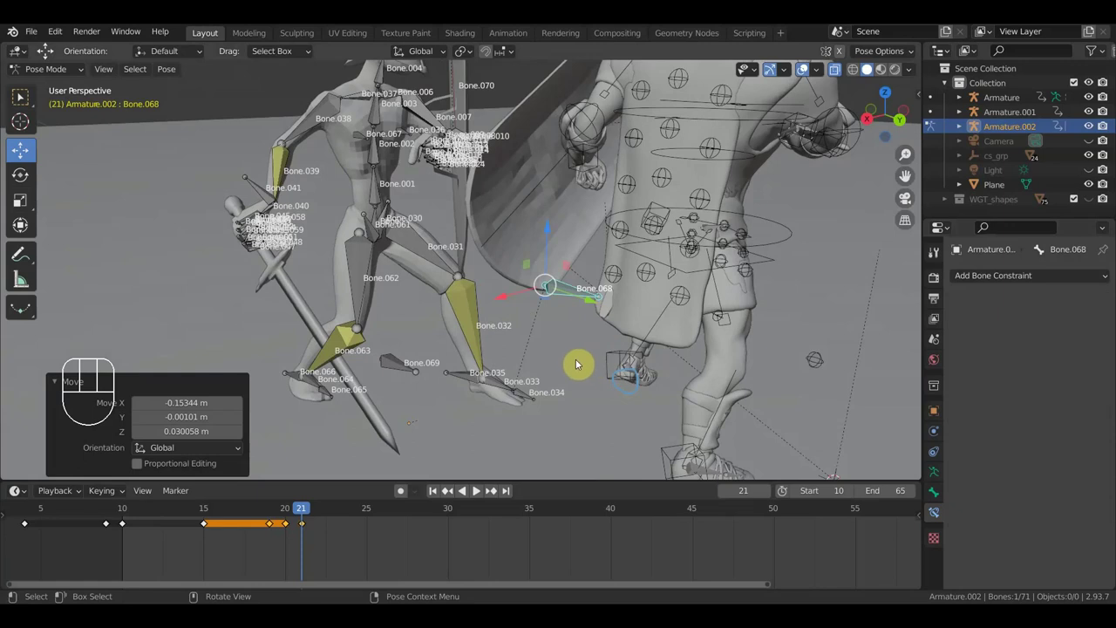
{"action": "key", "text": "i"}
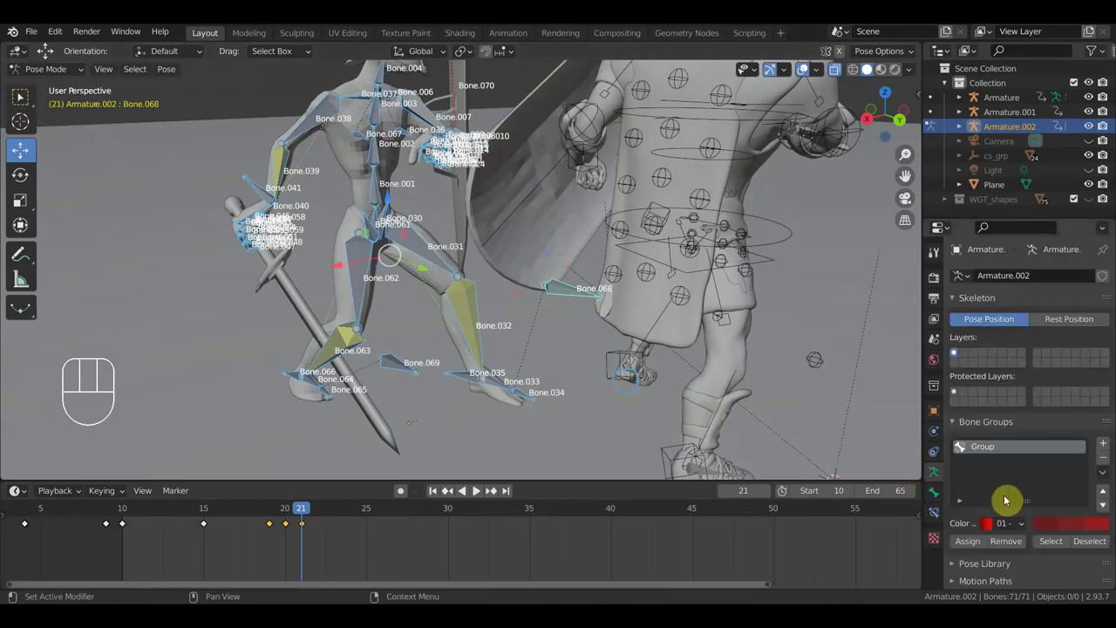
{"action": "left_click", "coordinate": [1023, 548]}
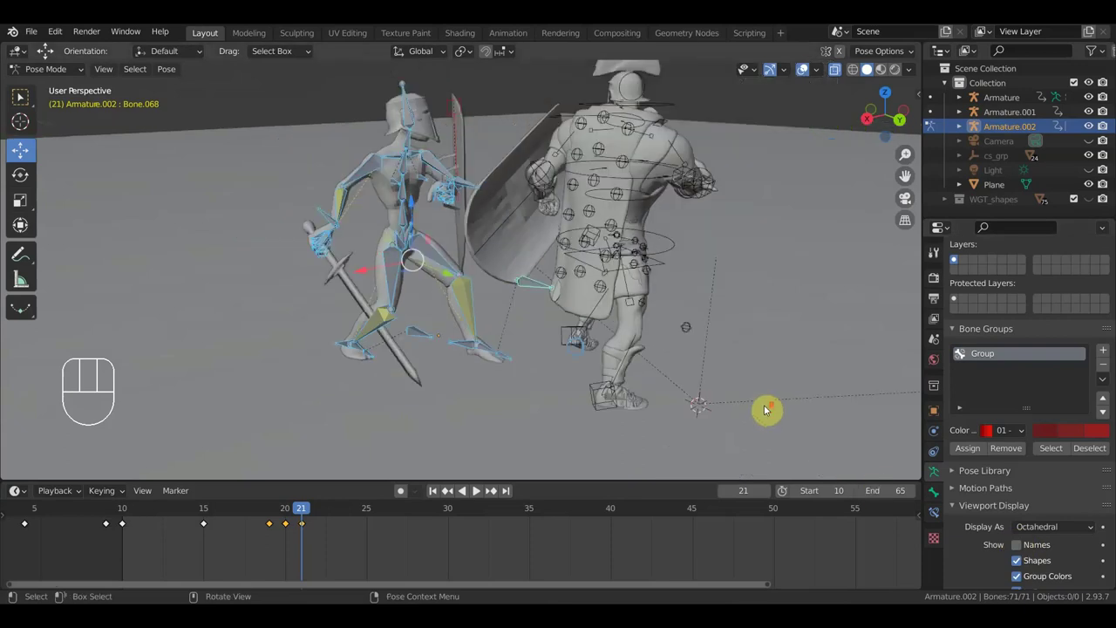
{"action": "middle_click", "coordinate": [693, 367]}
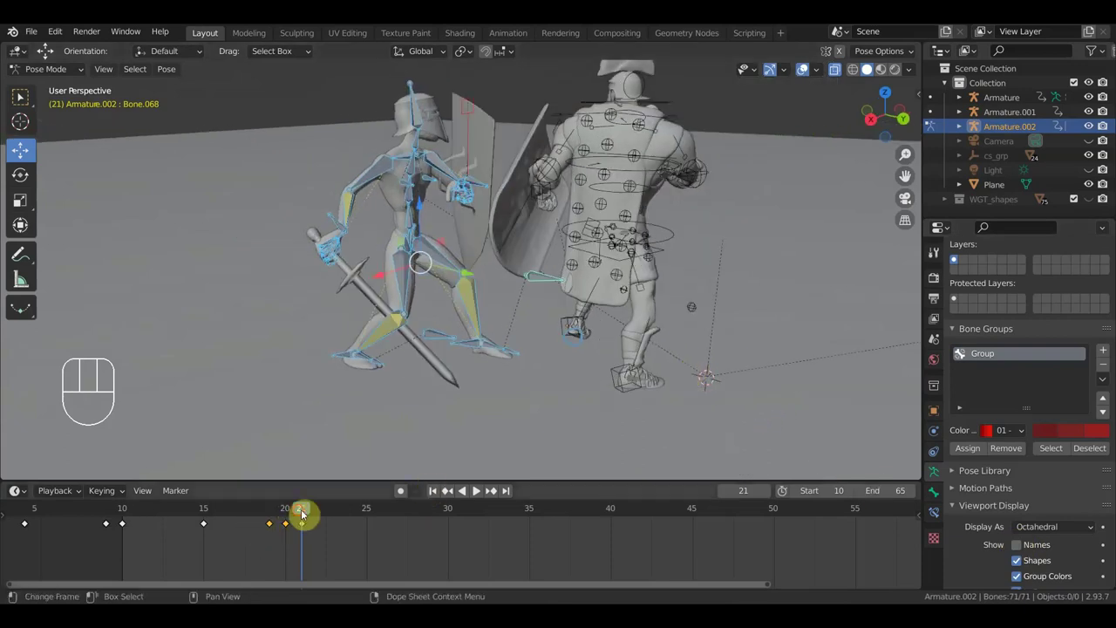
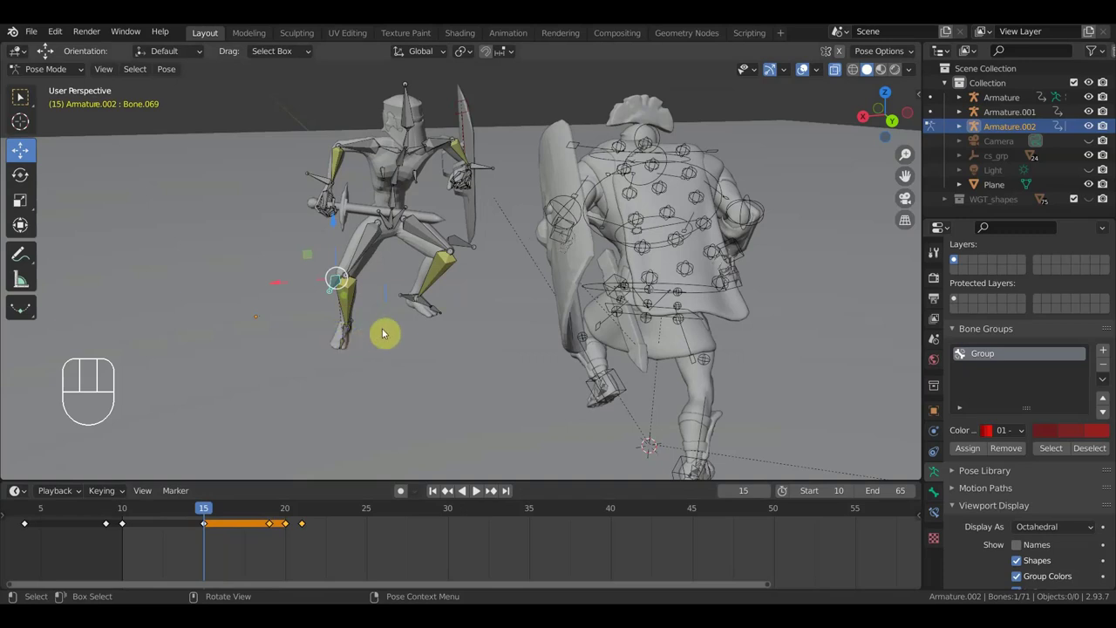
{"action": "key", "text": "g"}
{"action": "left_click", "coordinate": [431, 337]}
{"action": "key", "text": "a"}
{"action": "key", "text": "i"}
{"action": "left_click_drag", "start_coordinate": [418, 367], "coordinate": [442, 358]}
{"action": "left_click_drag", "start_coordinate": [195, 511], "coordinate": [567, 504]}
{"action": "left_click_drag", "start_coordinate": [584, 411], "coordinate": [640, 411]}
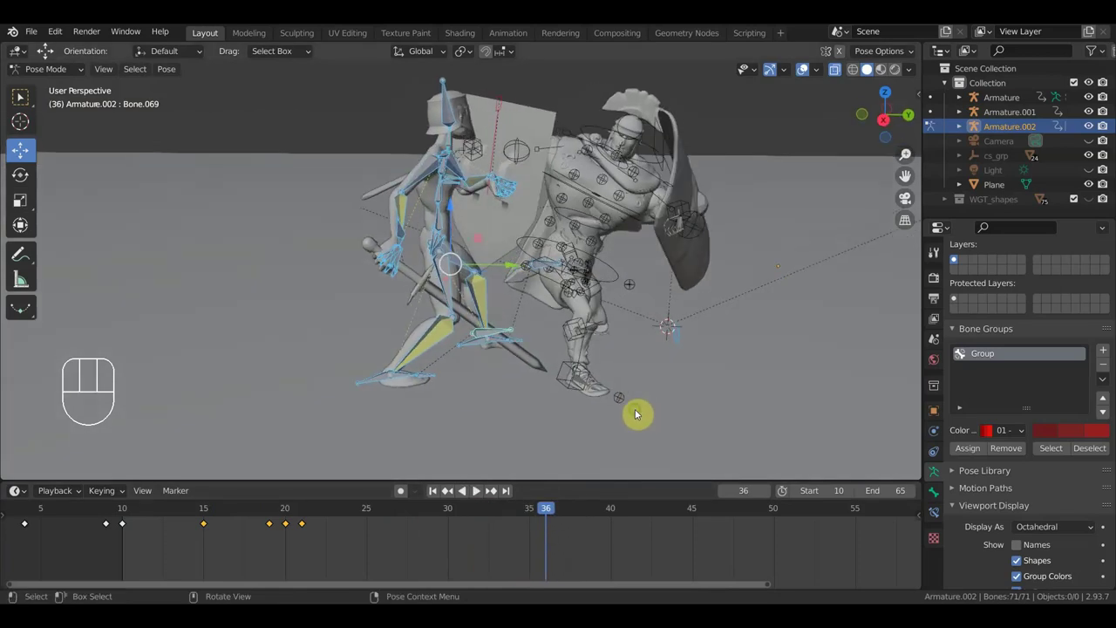
{"action": "left_click_drag", "start_coordinate": [722, 324], "coordinate": [572, 318]}
{"action": "middle_click", "coordinate": [473, 288]}
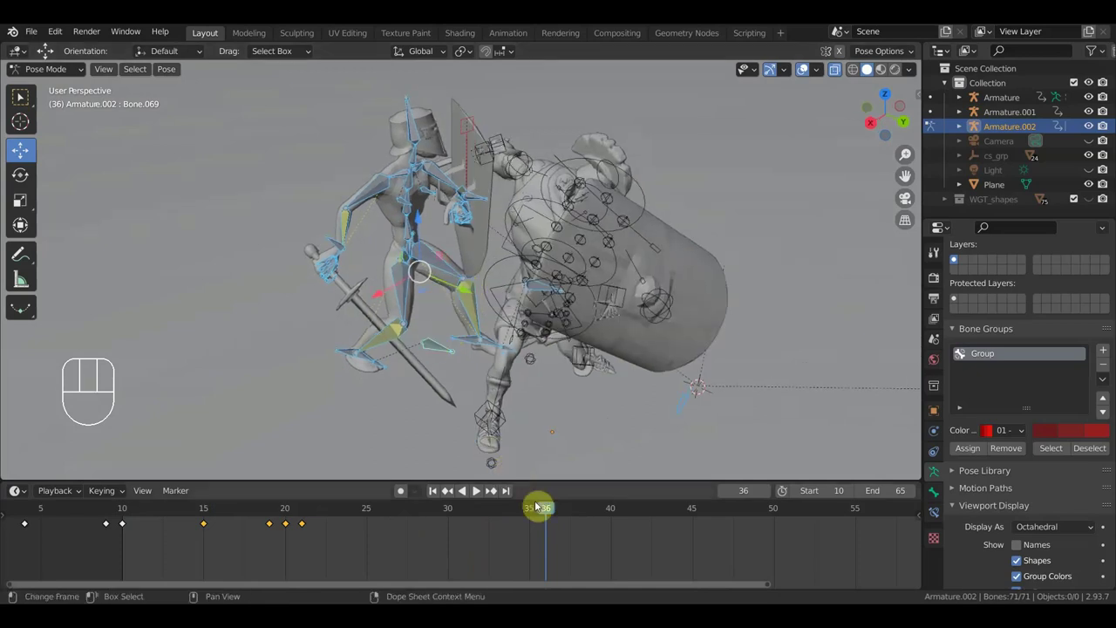
Jump to frame 31 and rotate IK target bone Bone.066 about 27 degrees.
{"action": "left_click", "coordinate": [536, 510]}
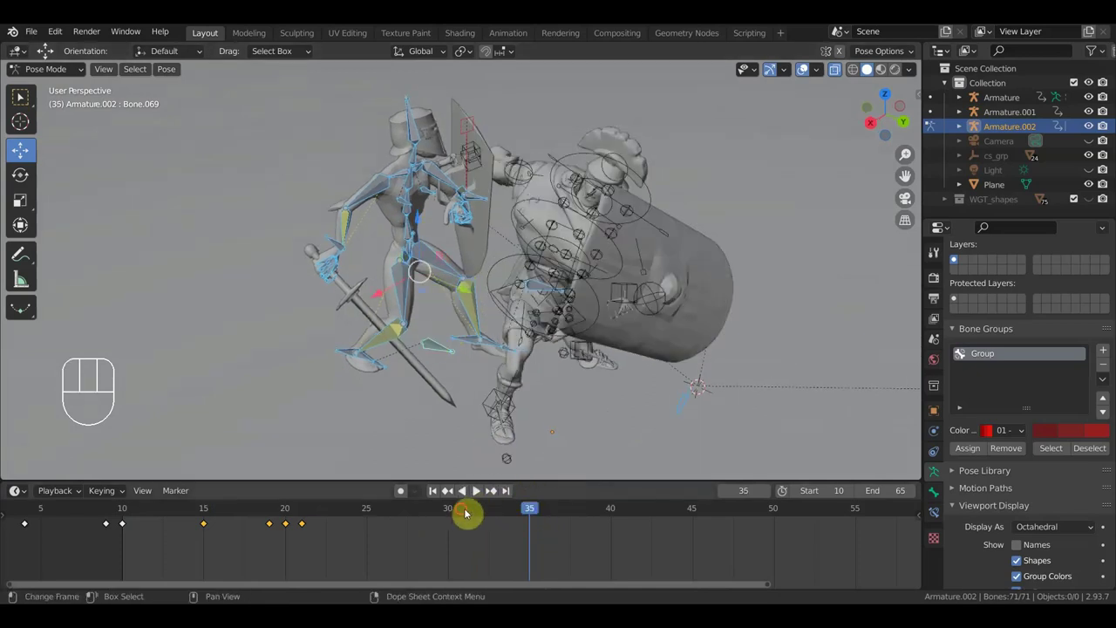
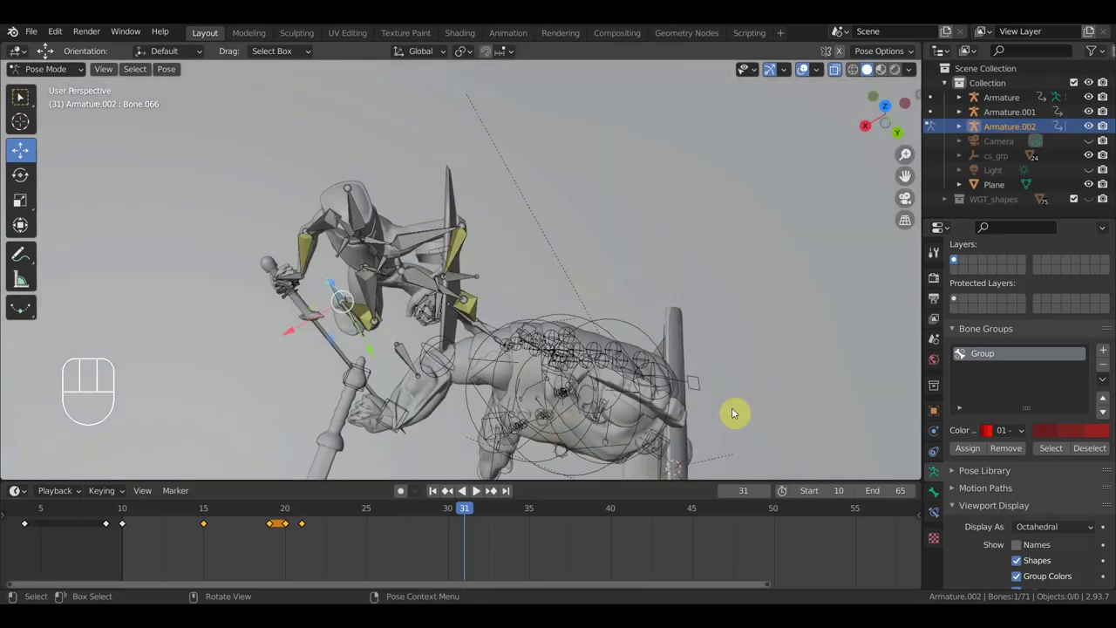
{"action": "key", "text": "r"}
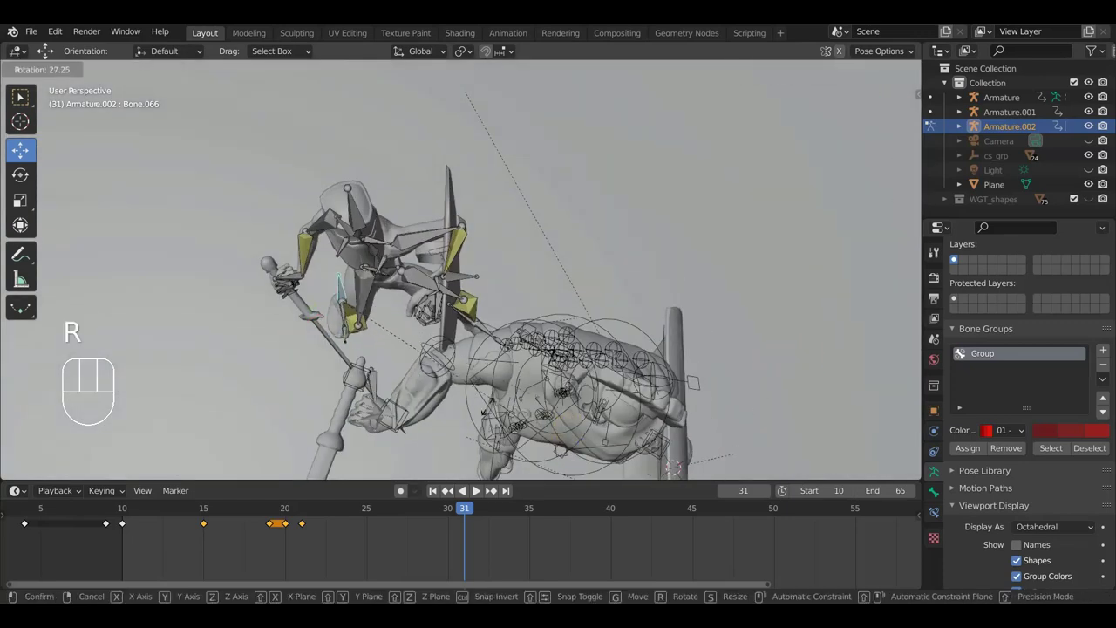
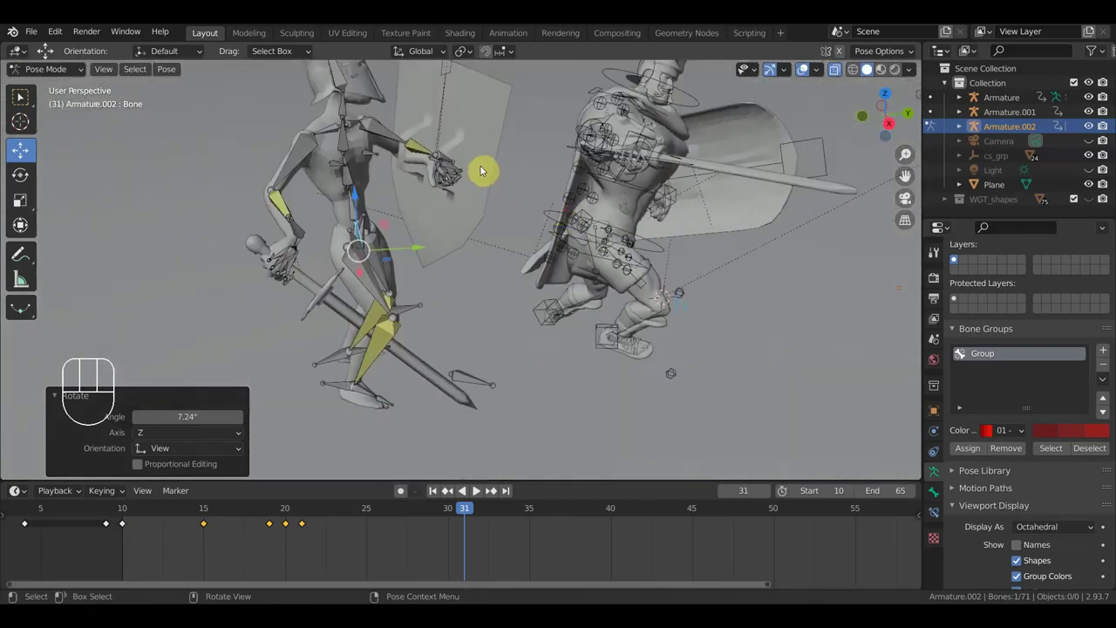
Rotate Bone.002 about 27.5 degrees around the sword grip, checking from top view.
{"action": "left_click_drag", "start_coordinate": [465, 197], "coordinate": [457, 208]}
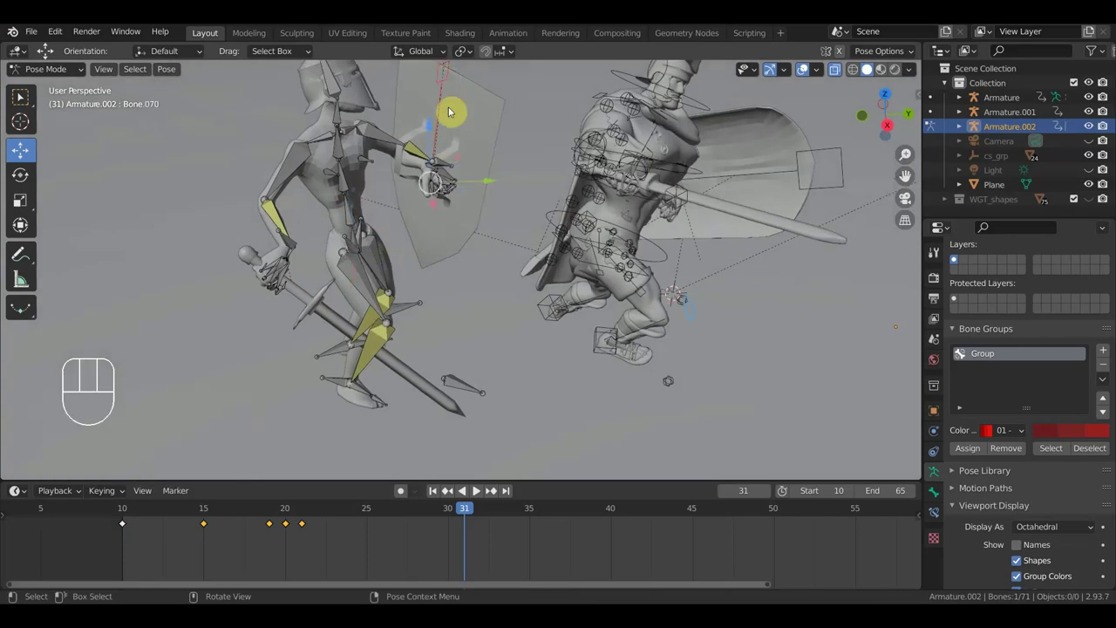
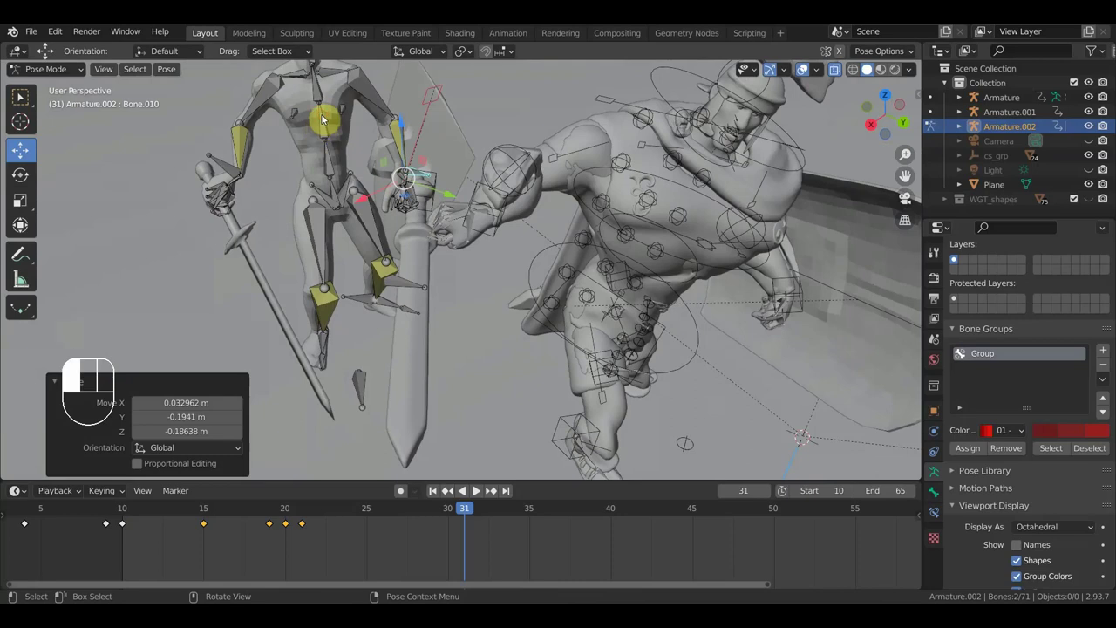
{"action": "key", "text": "KP_7"}
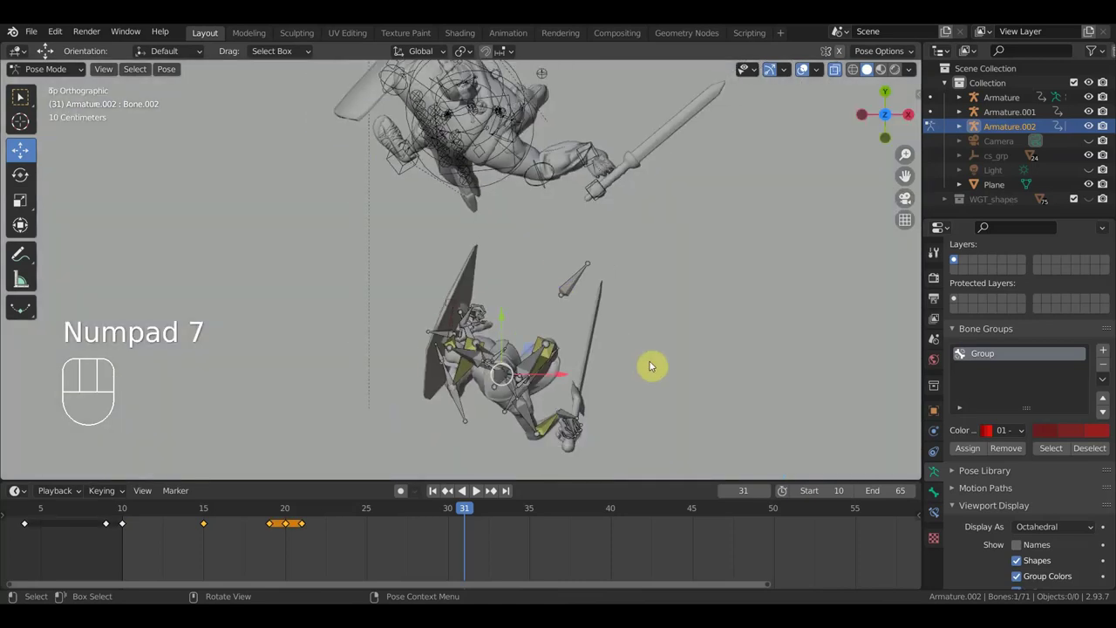
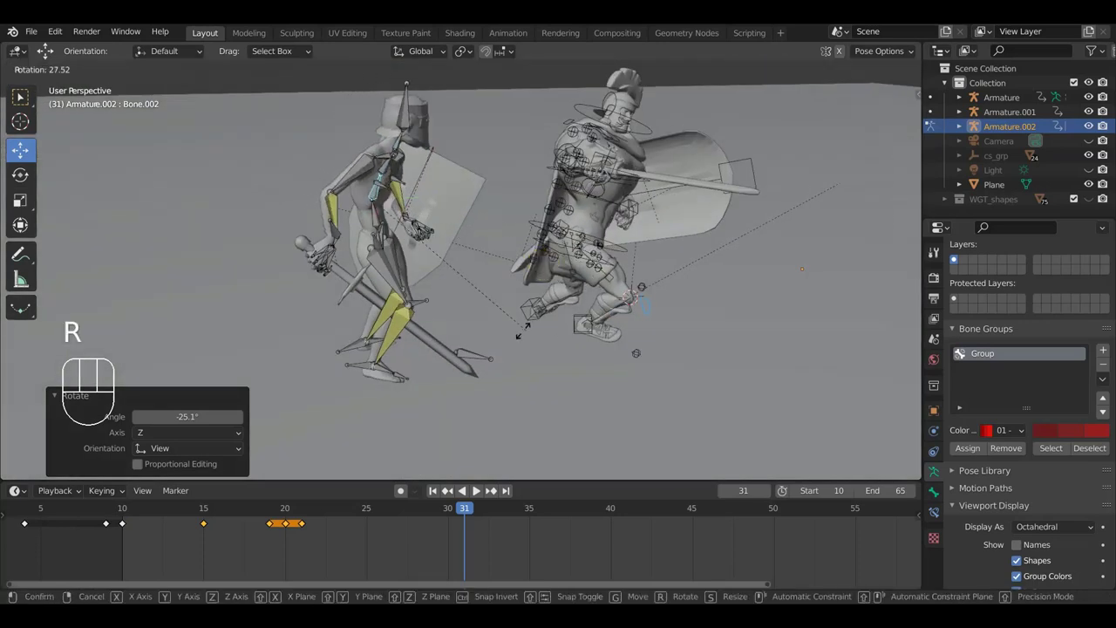
{"action": "left_click", "coordinate": [516, 334]}
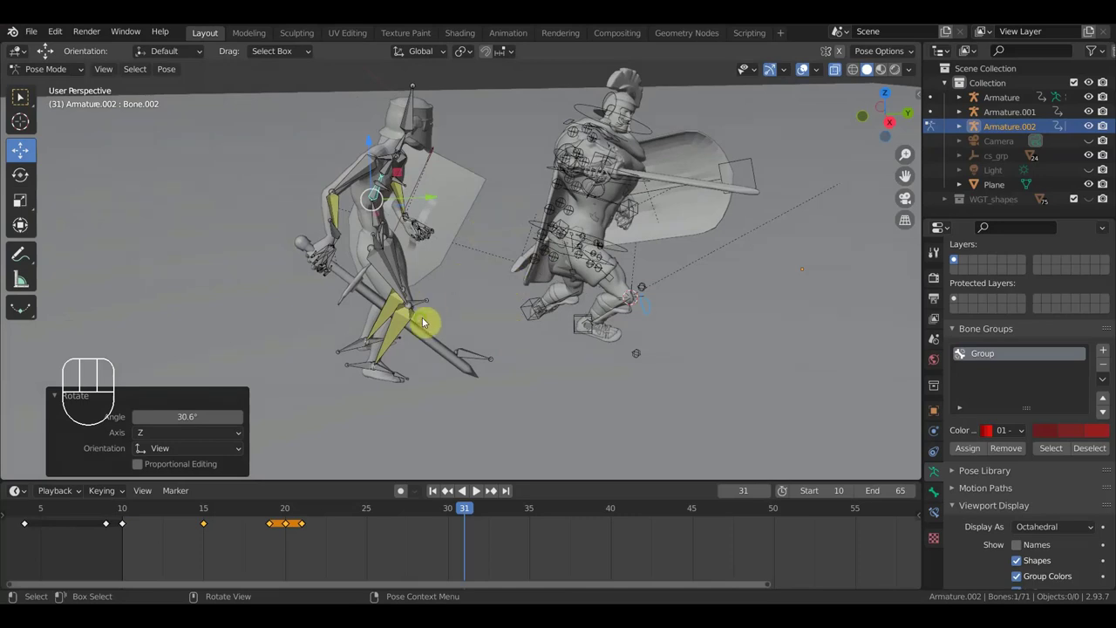
{"action": "left_click_drag", "start_coordinate": [393, 323], "coordinate": [376, 313]}
{"action": "left_click_drag", "start_coordinate": [380, 344], "coordinate": [306, 390]}
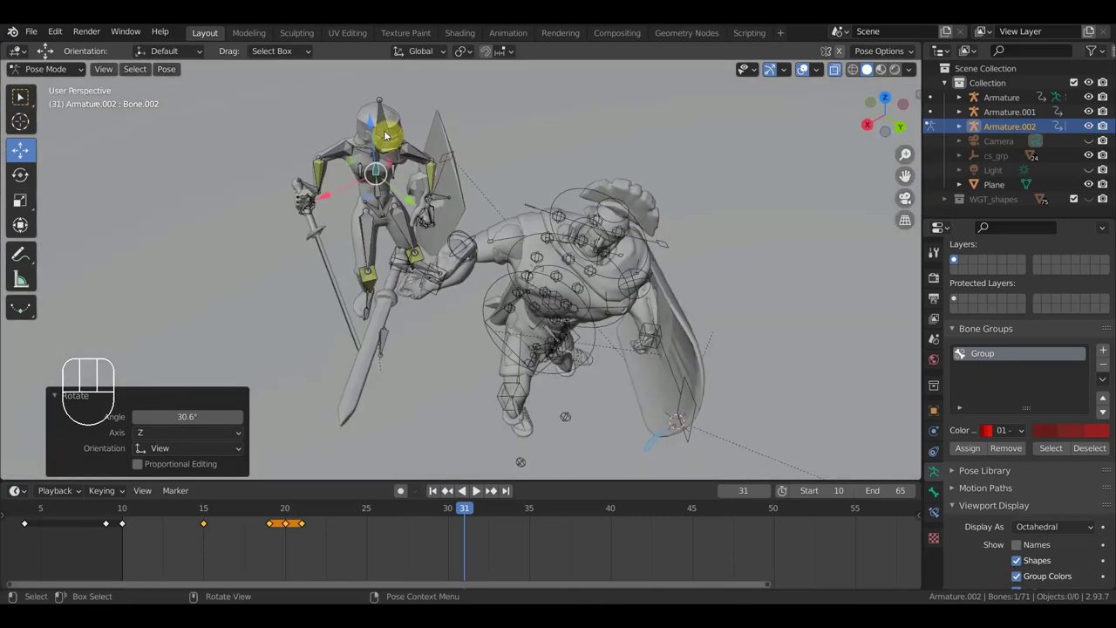
{"action": "key", "text": "KP_7"}
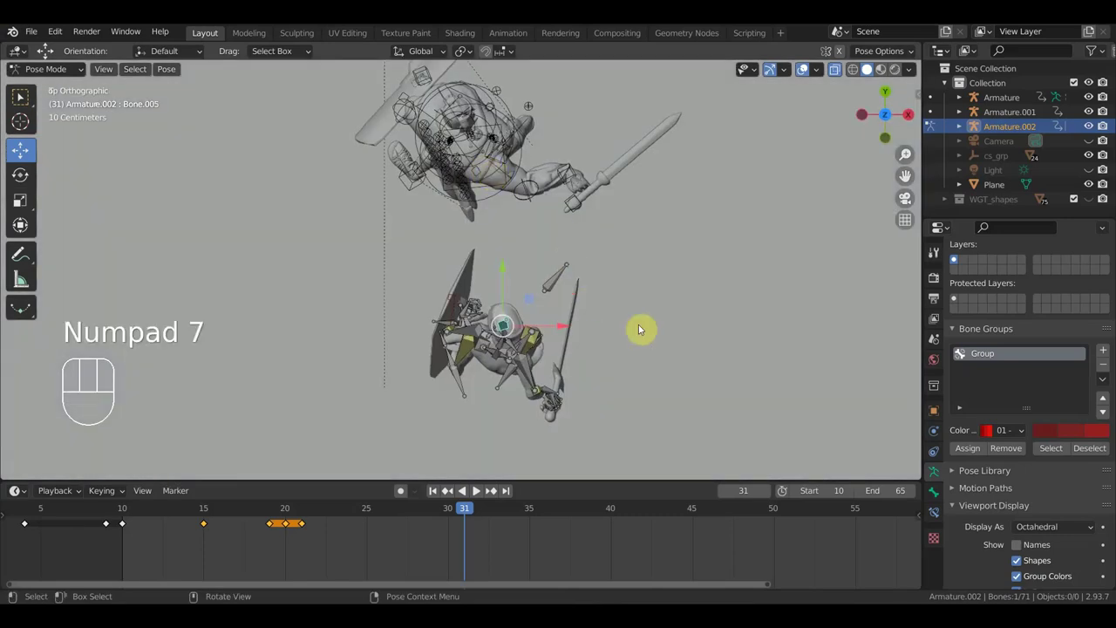
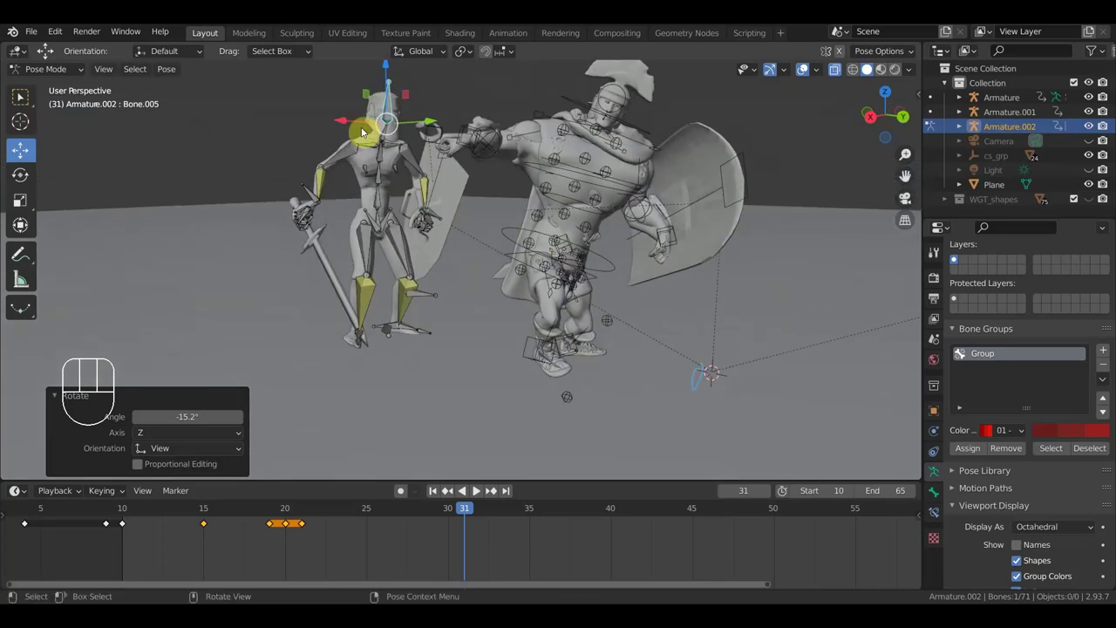
Insert Location & Rotation keyframes for every knight bone at frame 31 and review the pose side-on.
{"action": "key", "text": "i"}
{"action": "left_click_drag", "start_coordinate": [565, 593], "coordinate": [556, 540]}
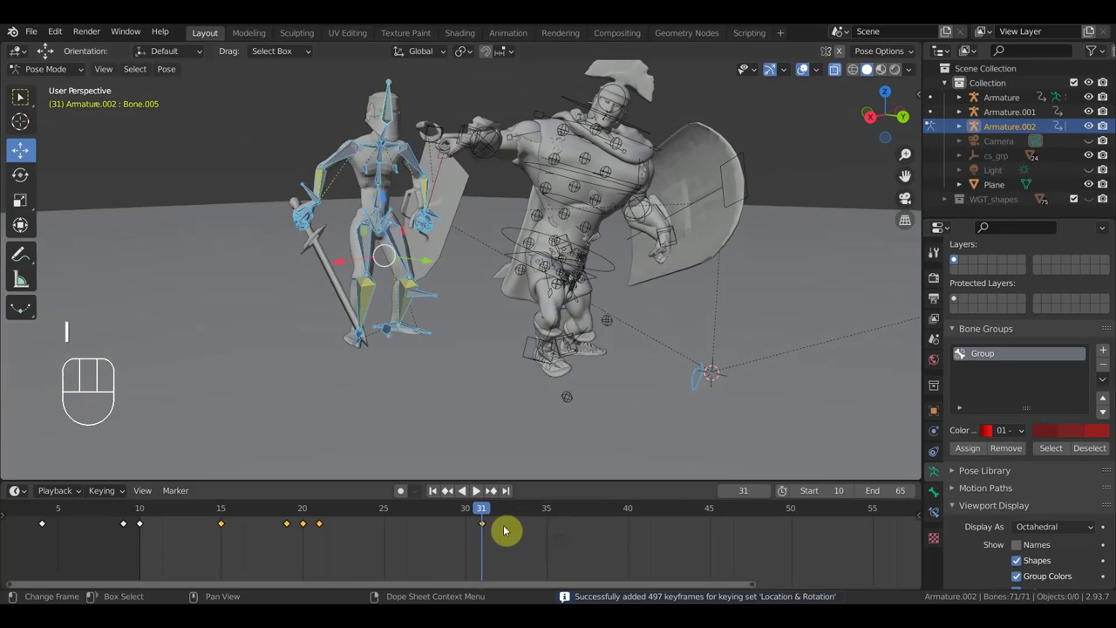
{"action": "left_click_drag", "start_coordinate": [475, 510], "coordinate": [495, 517]}
{"action": "left_click_drag", "start_coordinate": [510, 384], "coordinate": [510, 420]}
{"action": "left_click_drag", "start_coordinate": [510, 313], "coordinate": [559, 274]}
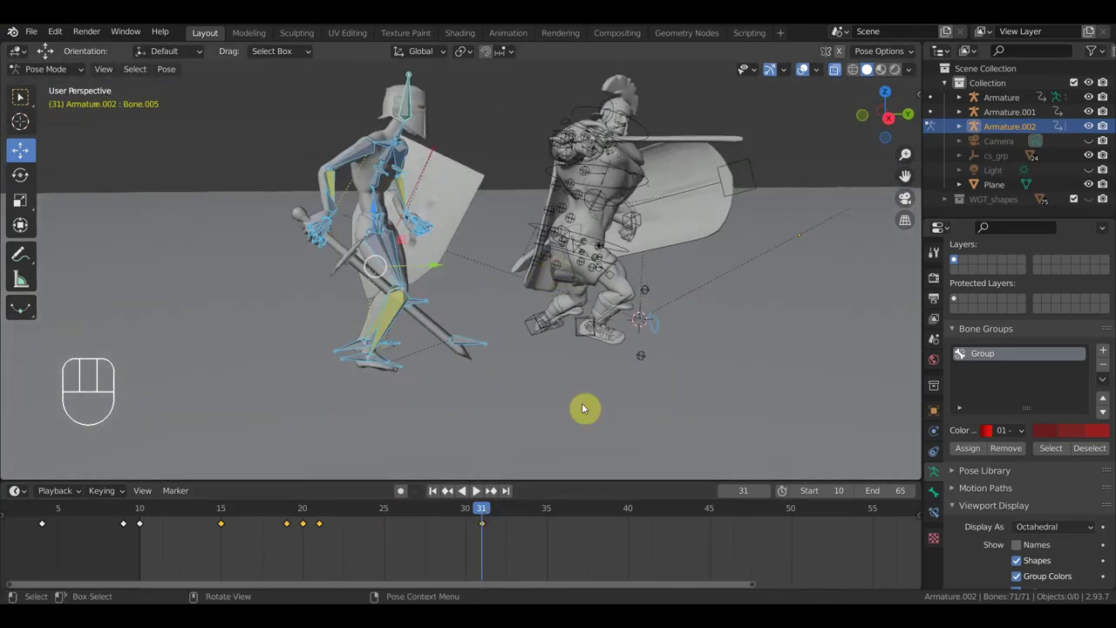
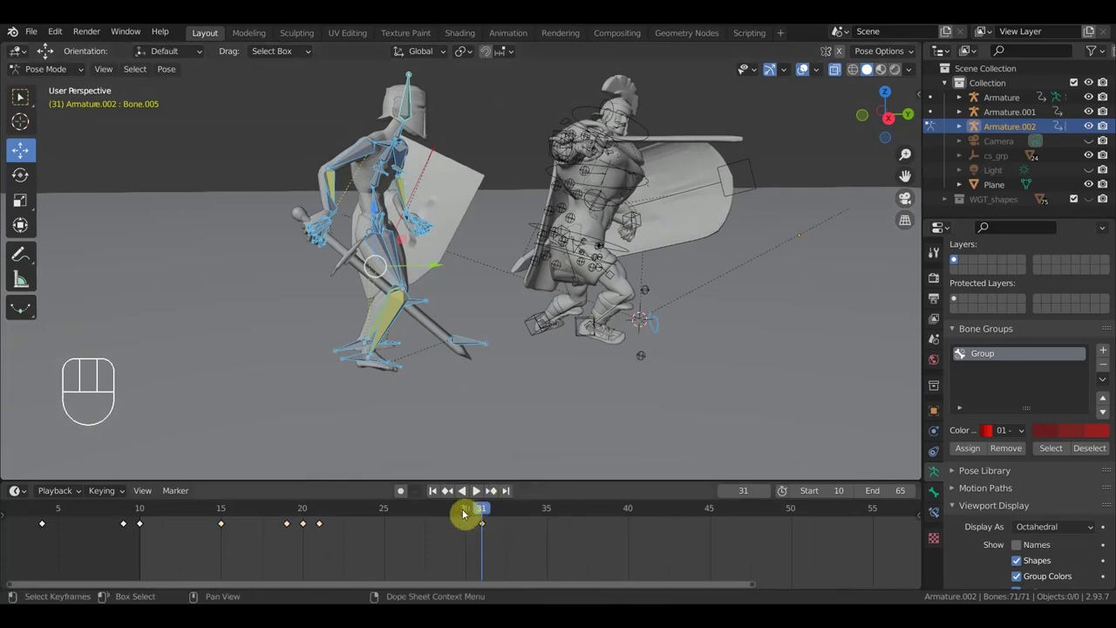
Slide the new pose keyframe from frame 31 down to frame 25.
{"action": "key", "text": "g"}
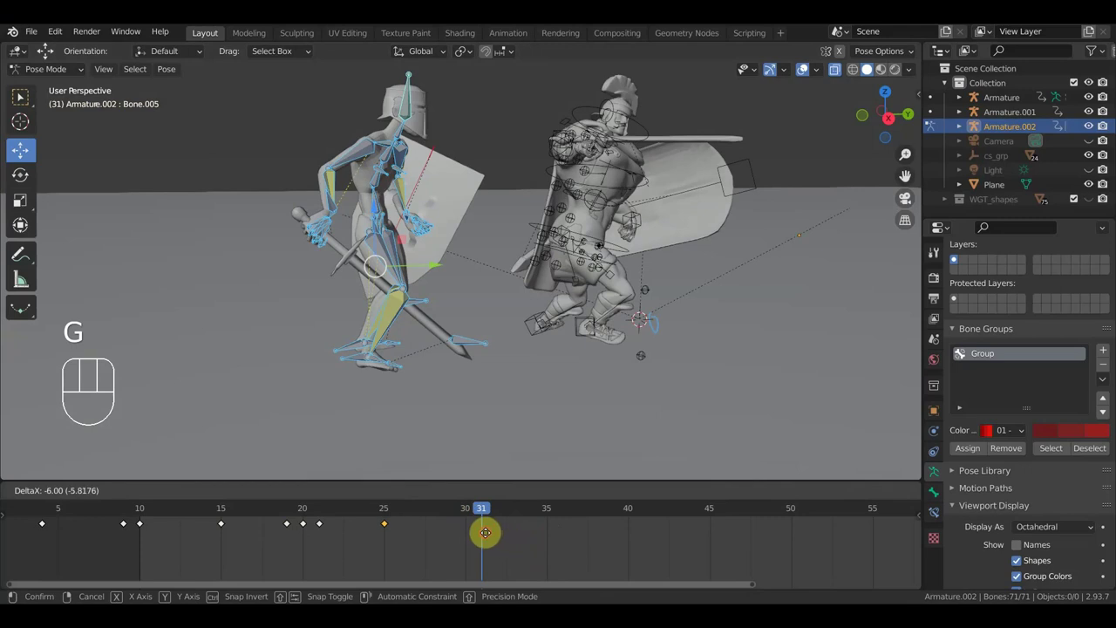
{"action": "left_click", "coordinate": [379, 511]}
{"action": "left_click_drag", "start_coordinate": [348, 514], "coordinate": [362, 494]}
{"action": "left_click_drag", "start_coordinate": [460, 433], "coordinate": [376, 433]}
{"action": "left_click_drag", "start_coordinate": [331, 509], "coordinate": [388, 534]}
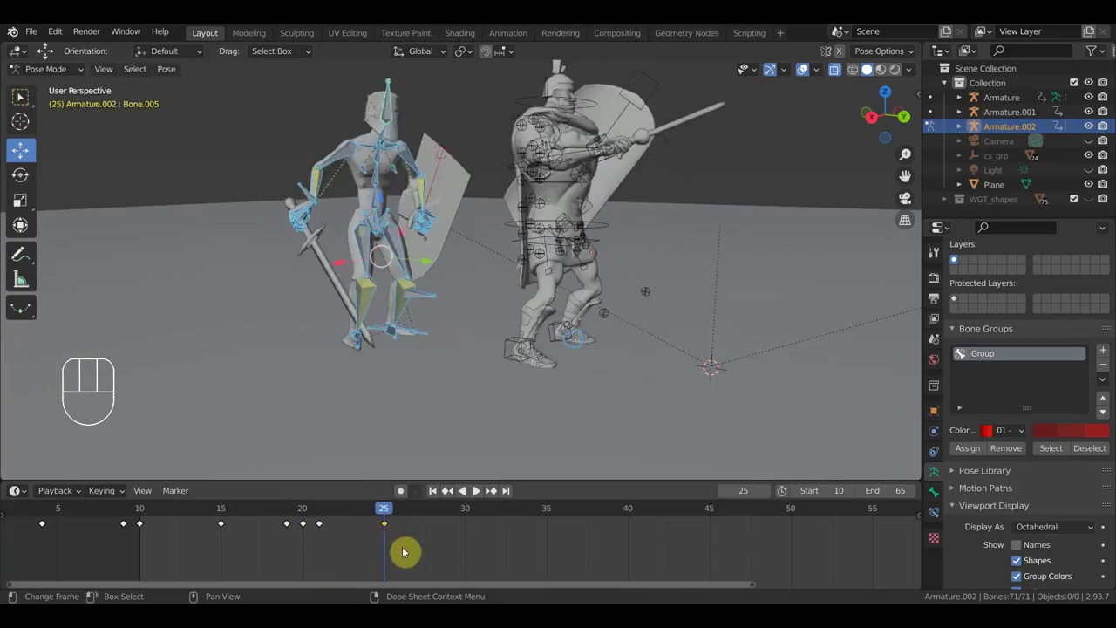
Shift that keyframe later again so it sits at frame 28.
{"action": "key", "text": "g"}
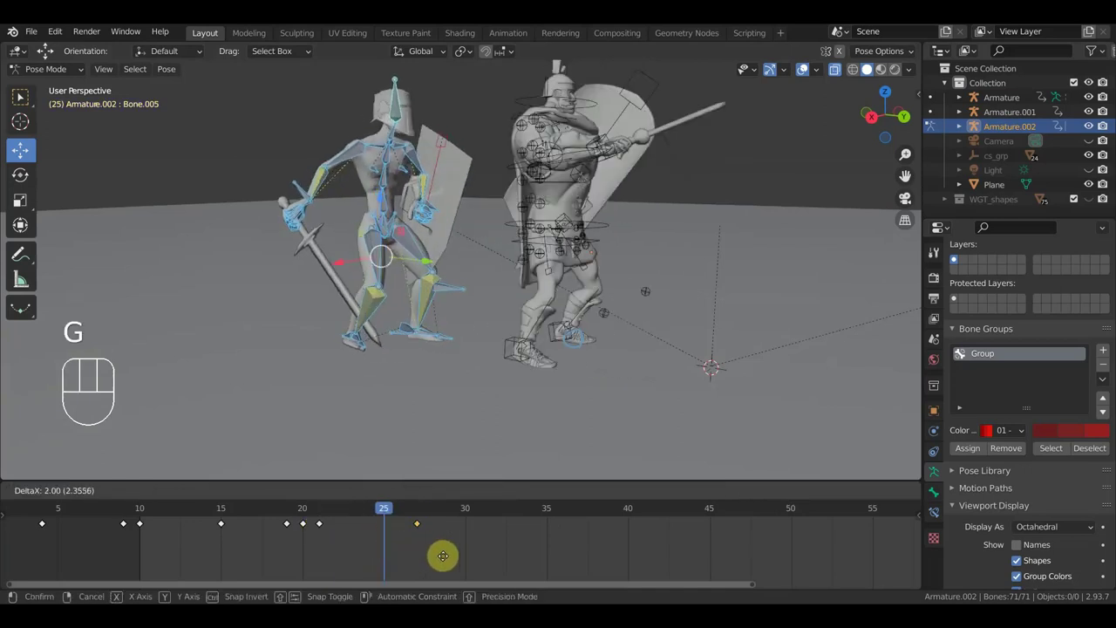
{"action": "left_click", "coordinate": [452, 562]}
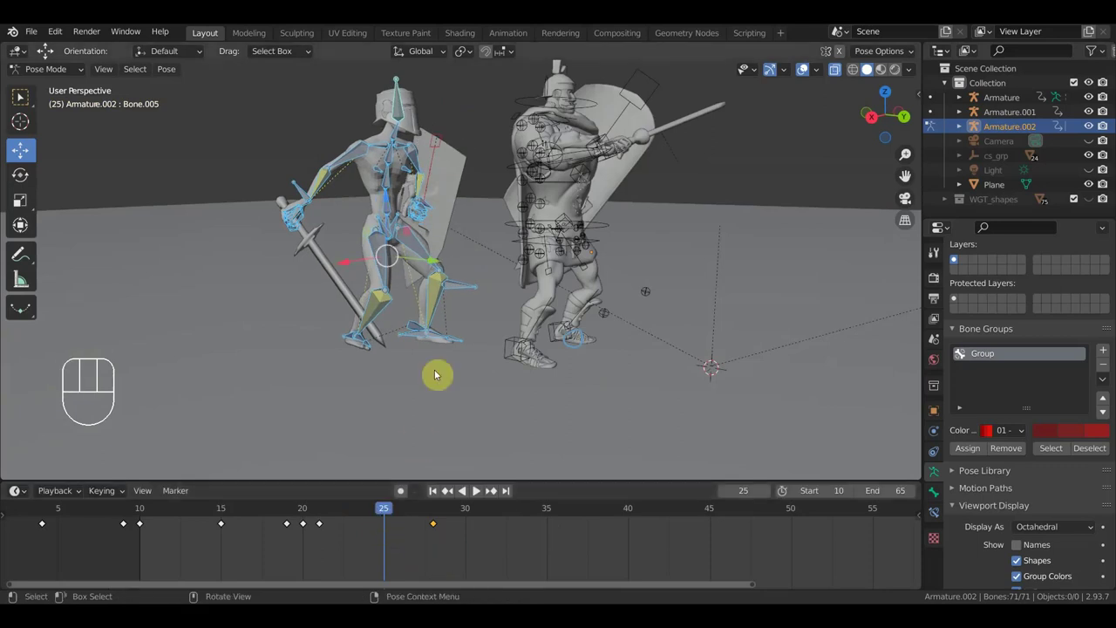
{"action": "left_click_drag", "start_coordinate": [371, 516], "coordinate": [371, 516]}
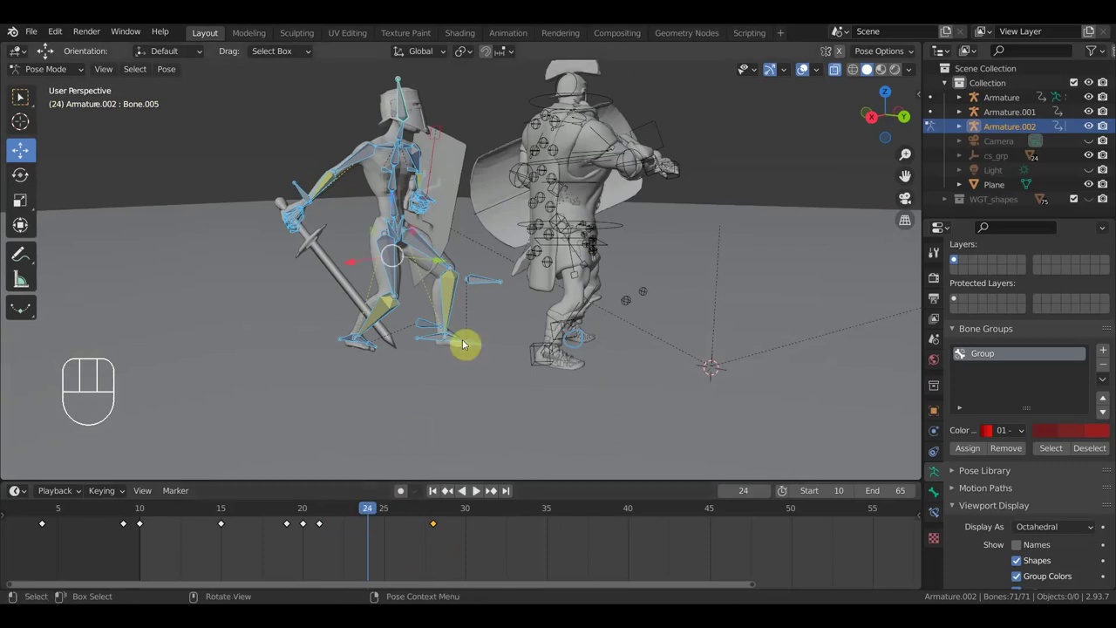
{"action": "middle_click", "coordinate": [488, 354]}
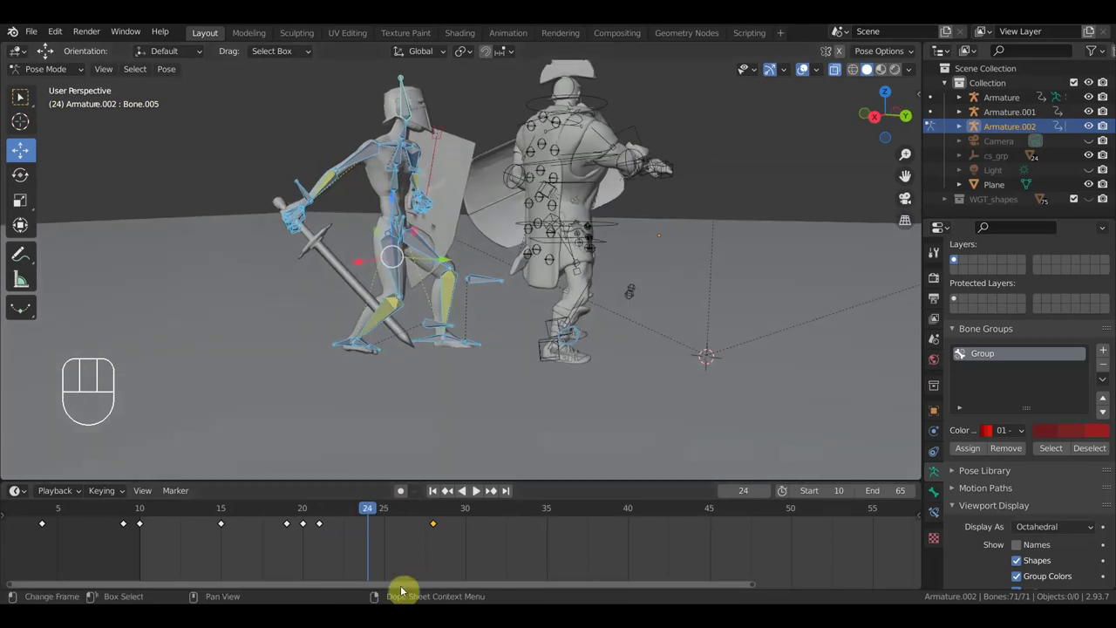
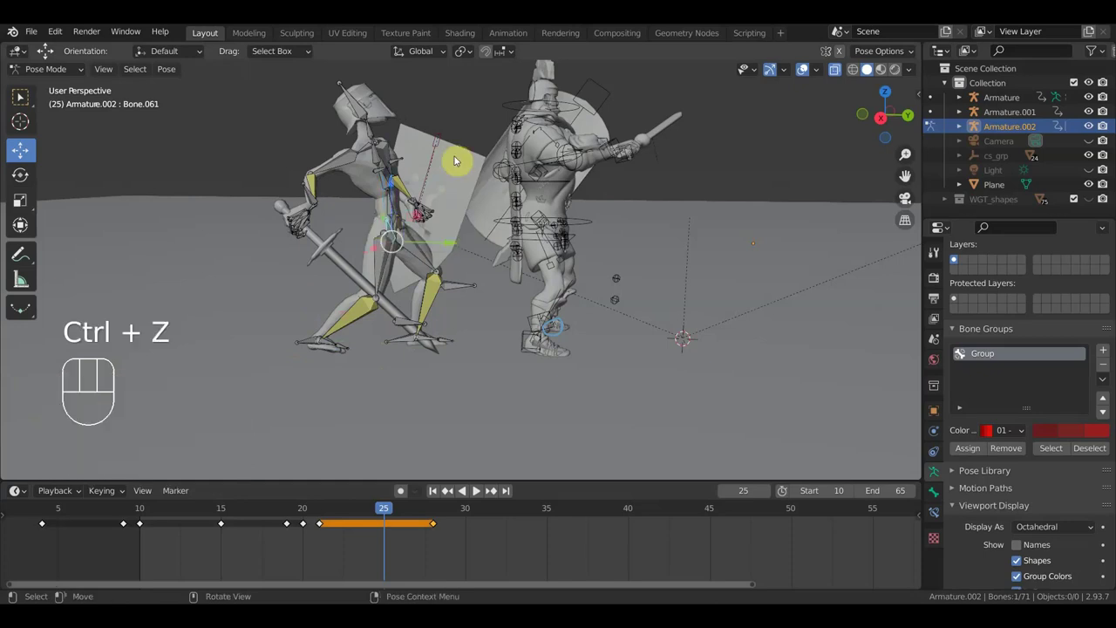
Move and rotate the knight's root bone into its frame-25 position.
{"action": "left_click_drag", "start_coordinate": [464, 220], "coordinate": [395, 217]}
{"action": "left_click", "coordinate": [404, 224]}
{"action": "key", "text": "g"}
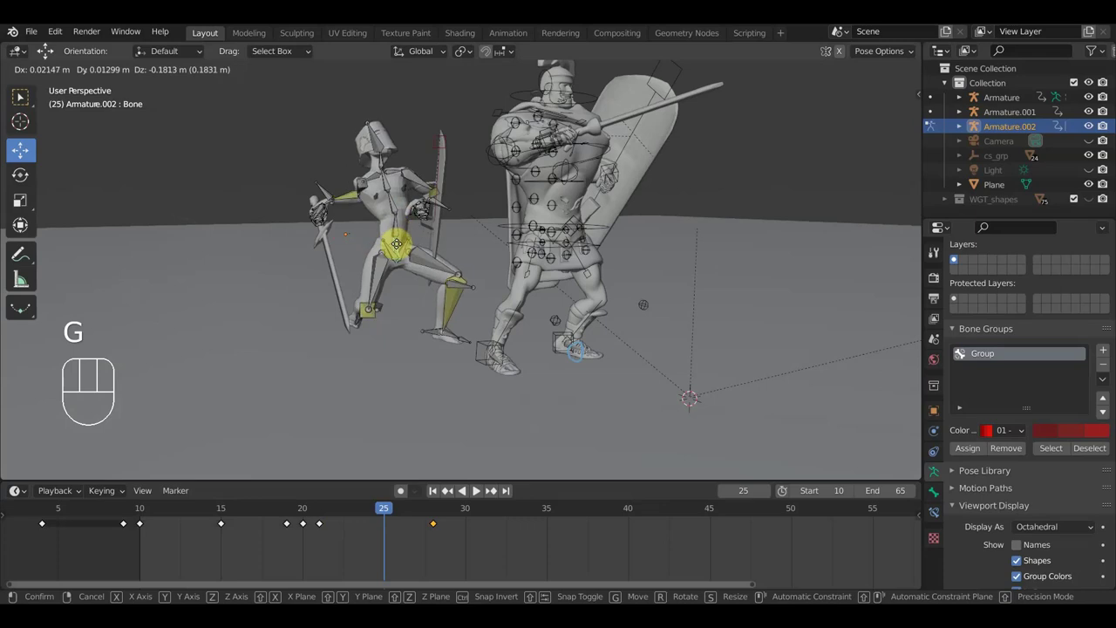
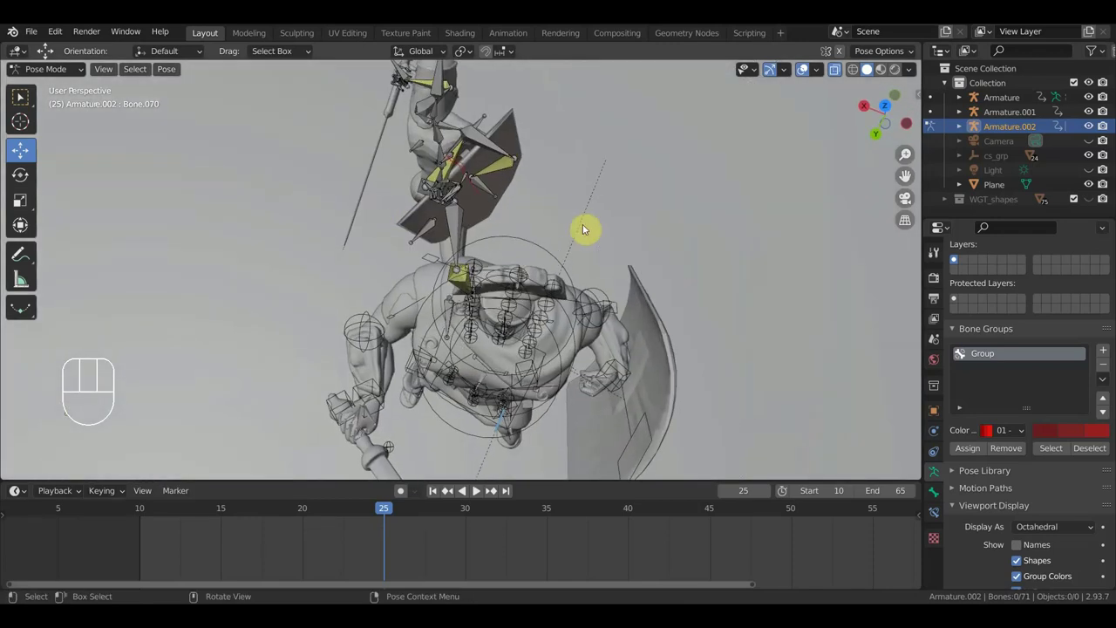
{"action": "key", "text": "r"}
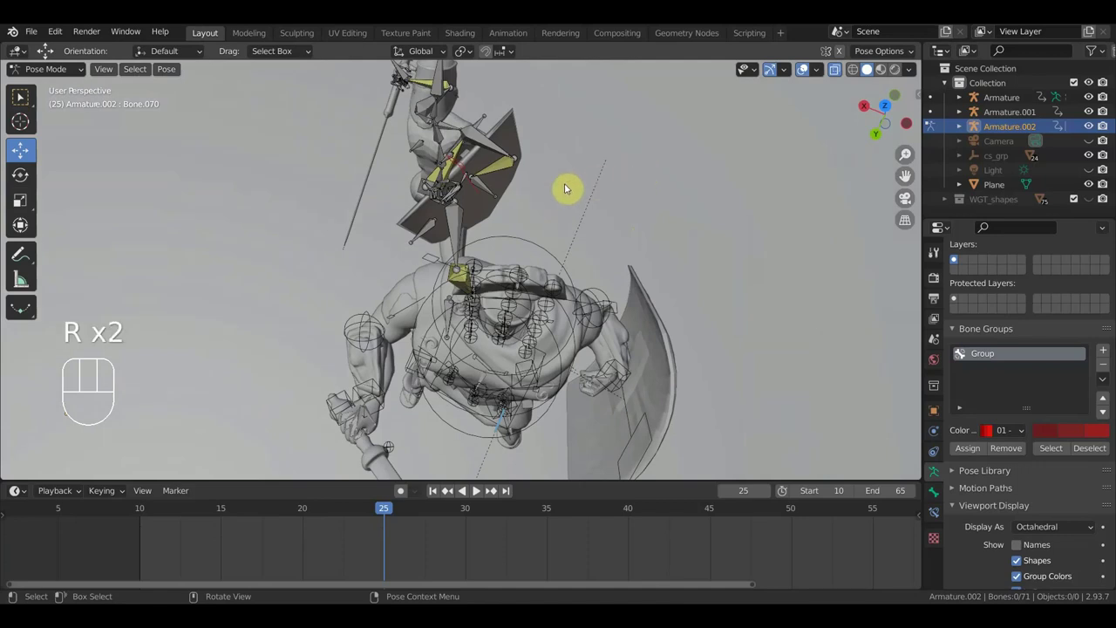
{"action": "left_click_drag", "start_coordinate": [551, 180], "coordinate": [621, 154]}
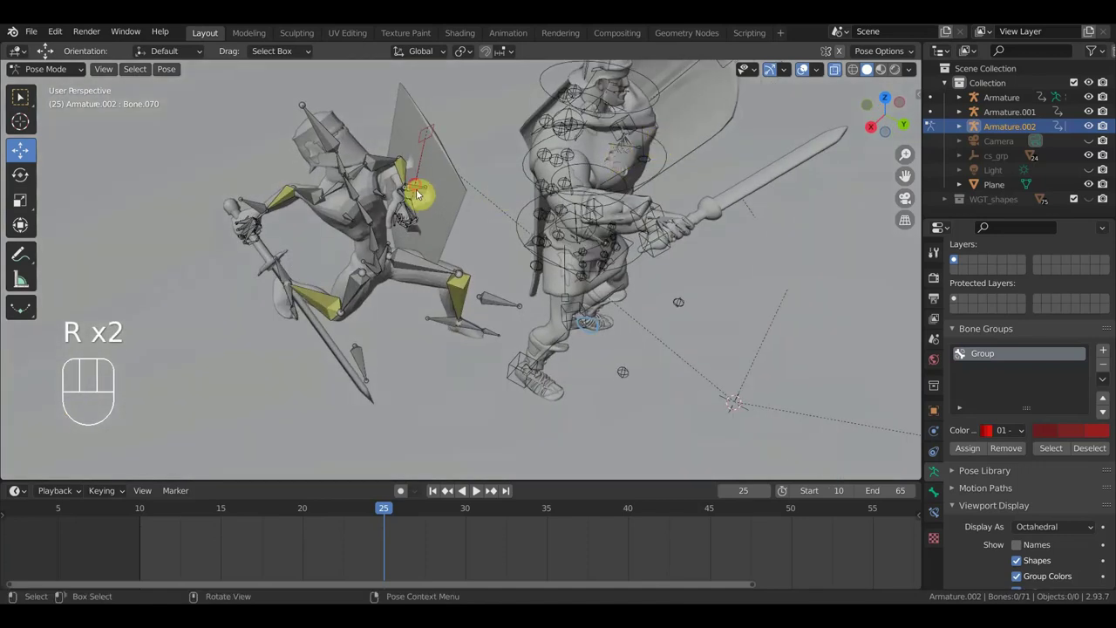
Rotate the knight's hand control to adjust the arm.
{"action": "left_click", "coordinate": [421, 185]}
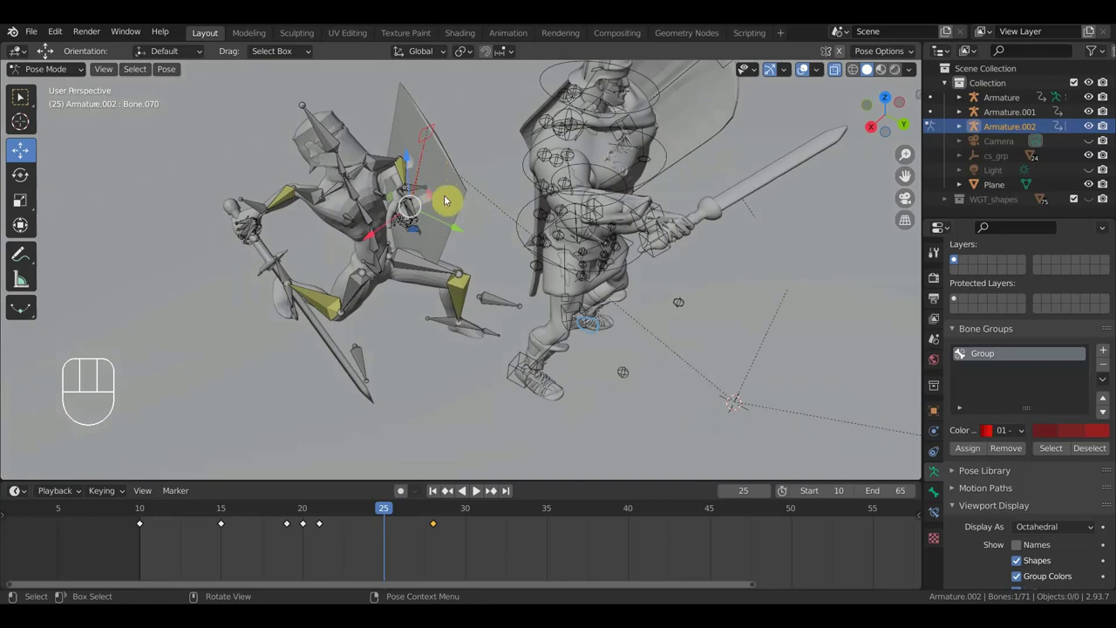
{"action": "left_click_drag", "start_coordinate": [461, 202], "coordinate": [426, 173]}
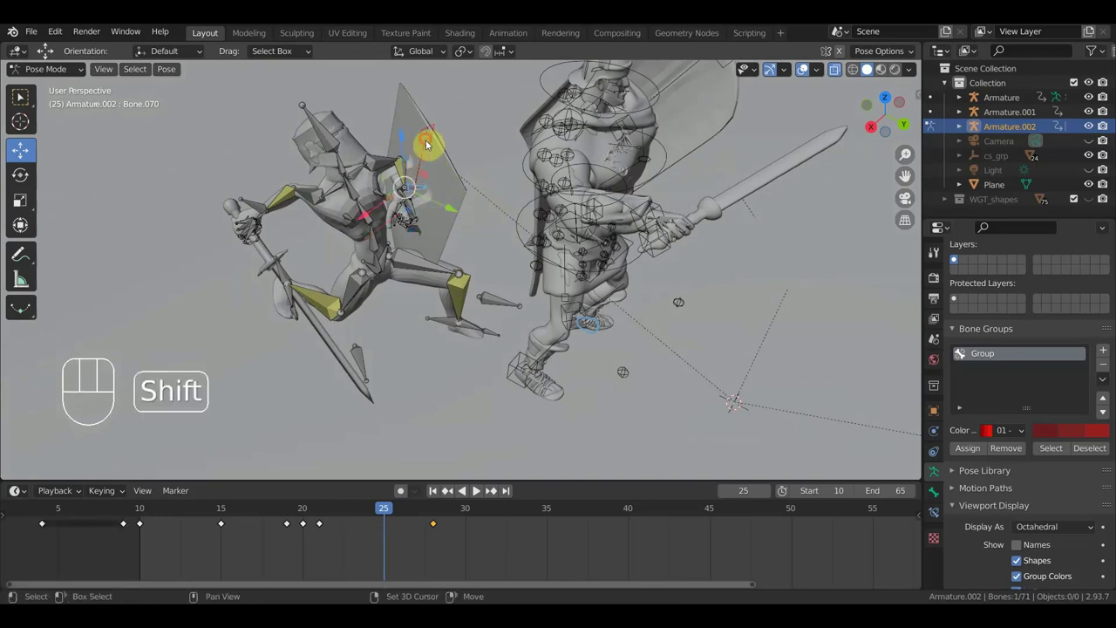
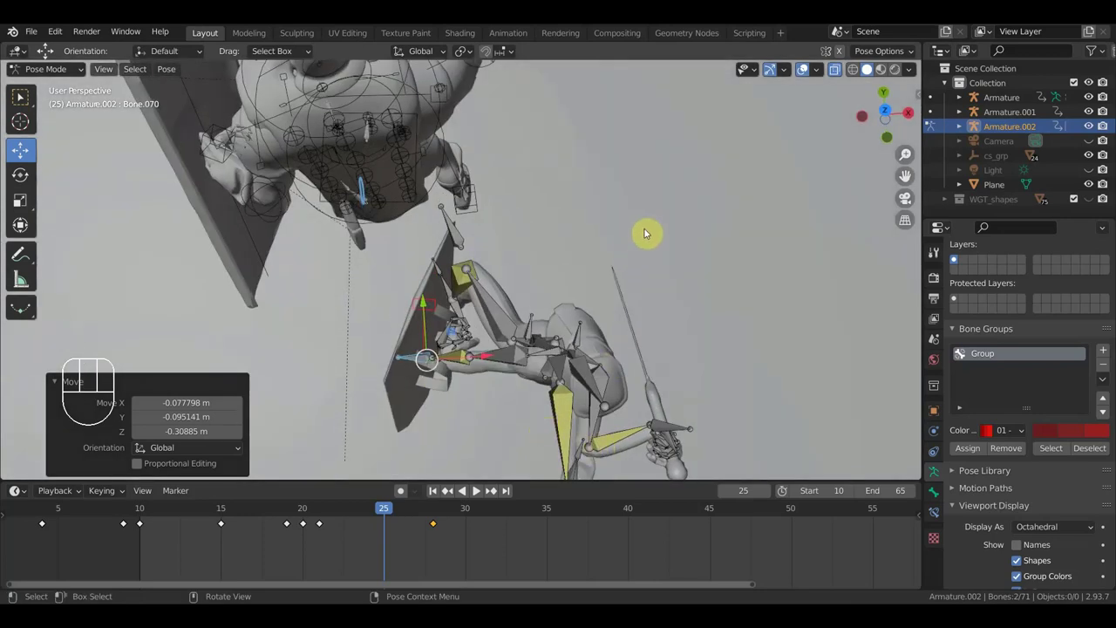
{"action": "key", "text": "r"}
{"action": "left_click_drag", "start_coordinate": [574, 238], "coordinate": [334, 150]}
{"action": "left_click_drag", "start_coordinate": [407, 175], "coordinate": [468, 165]}
Rotate the paladin's upper body bone into the new stance.
{"action": "left_click", "coordinate": [354, 173]}
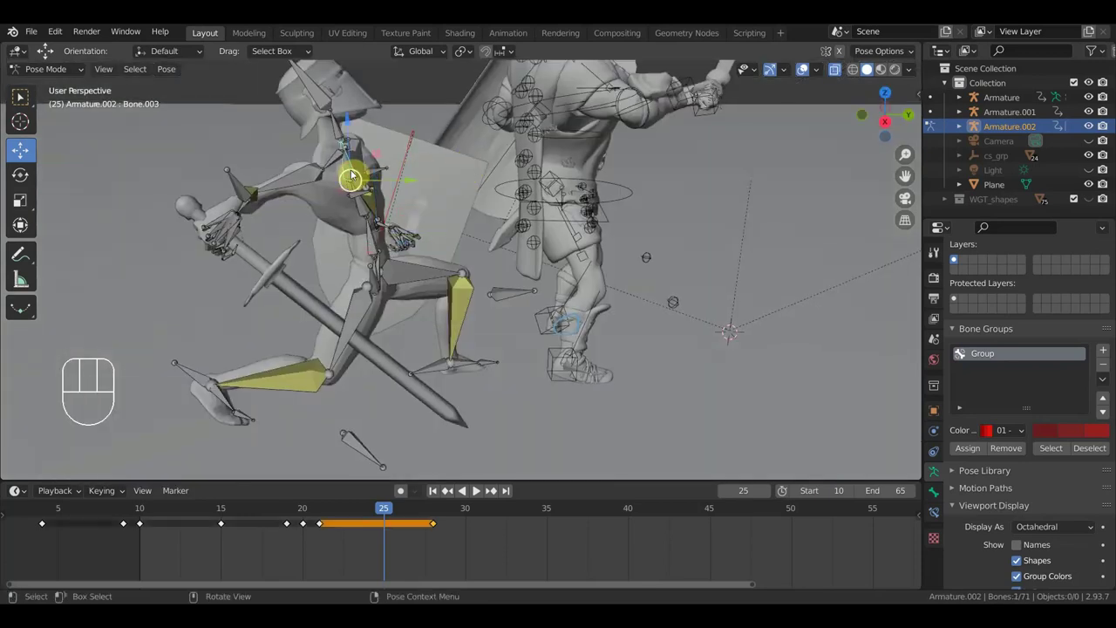
{"action": "key", "text": "r"}
{"action": "left_click", "coordinate": [393, 199]}
{"action": "left_click_drag", "start_coordinate": [381, 272], "coordinate": [299, 264]}
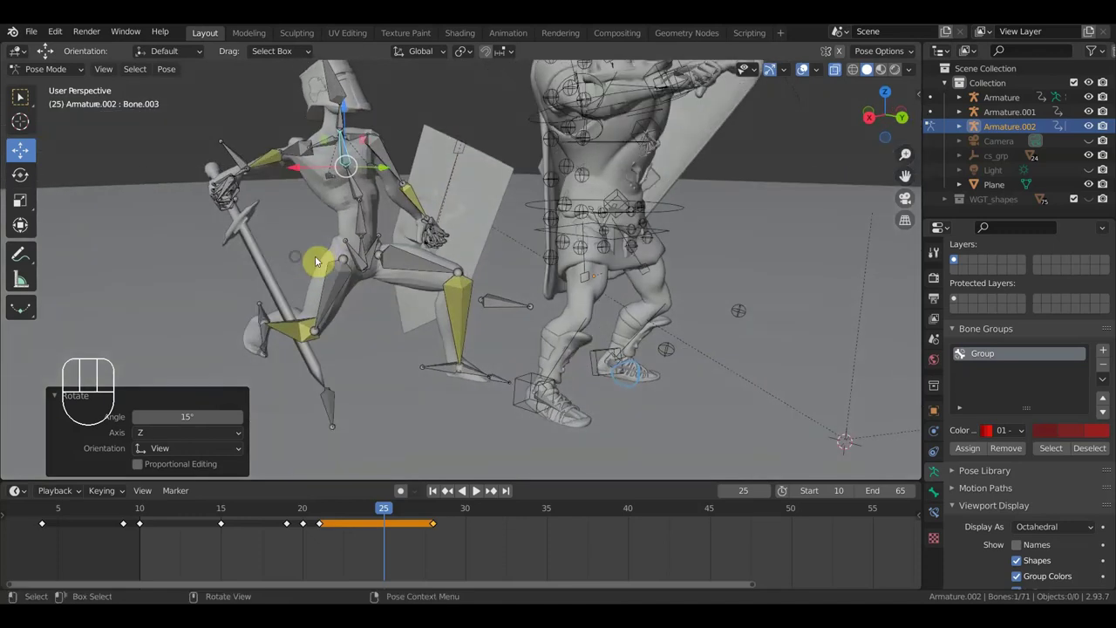
{"action": "left_click_drag", "start_coordinate": [369, 255], "coordinate": [414, 262]}
{"action": "left_click_drag", "start_coordinate": [433, 272], "coordinate": [489, 265]}
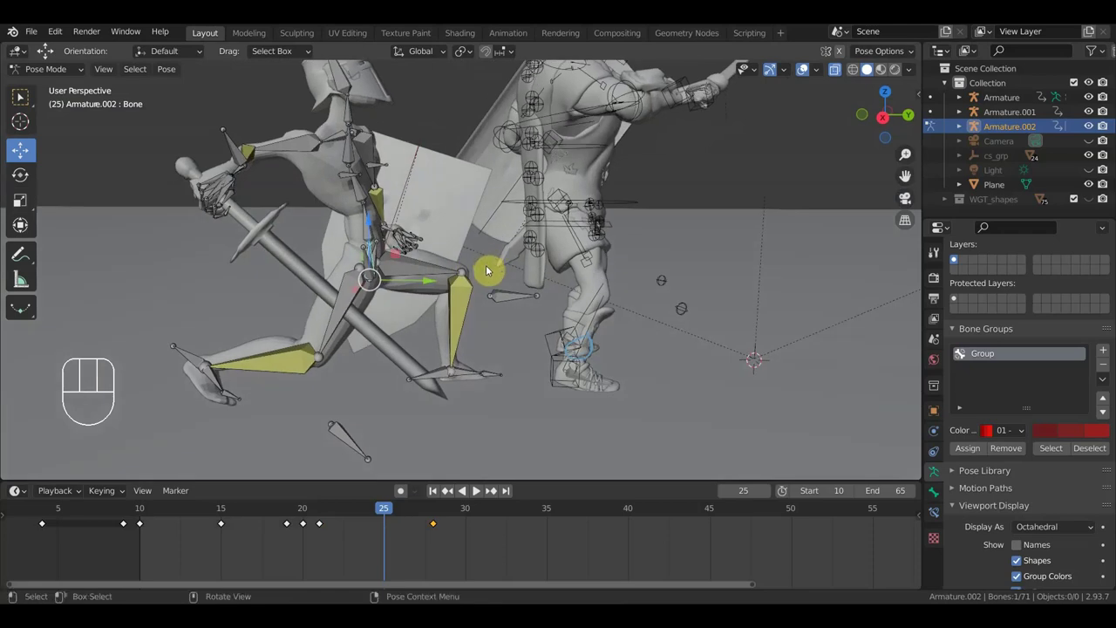
Reposition the paladin's hip bone and check the leg motion across the frames.
{"action": "key", "text": "g"}
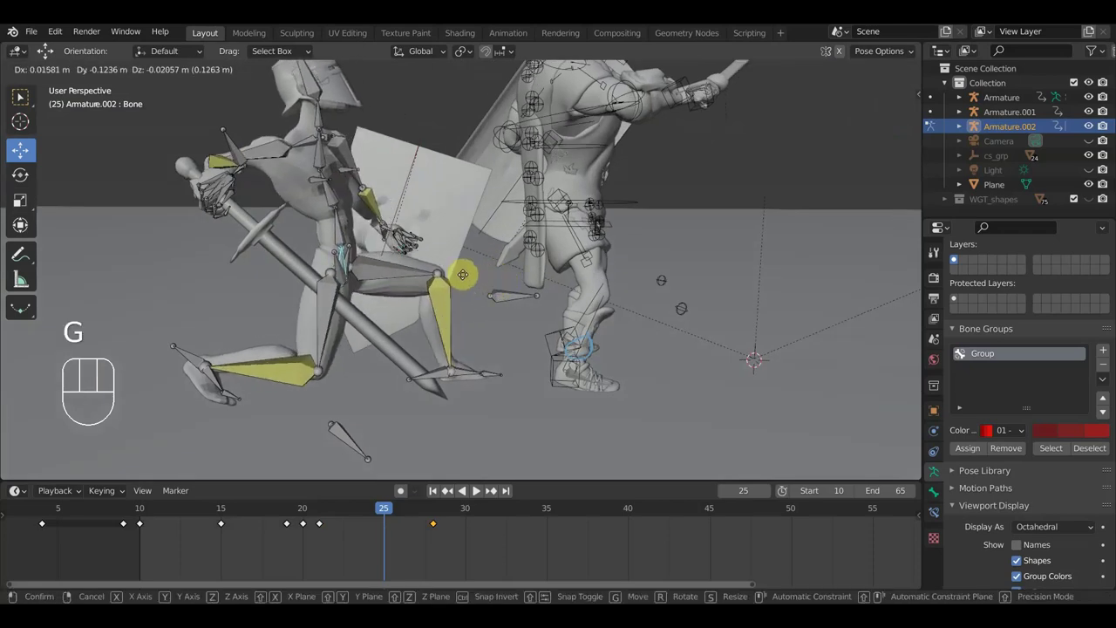
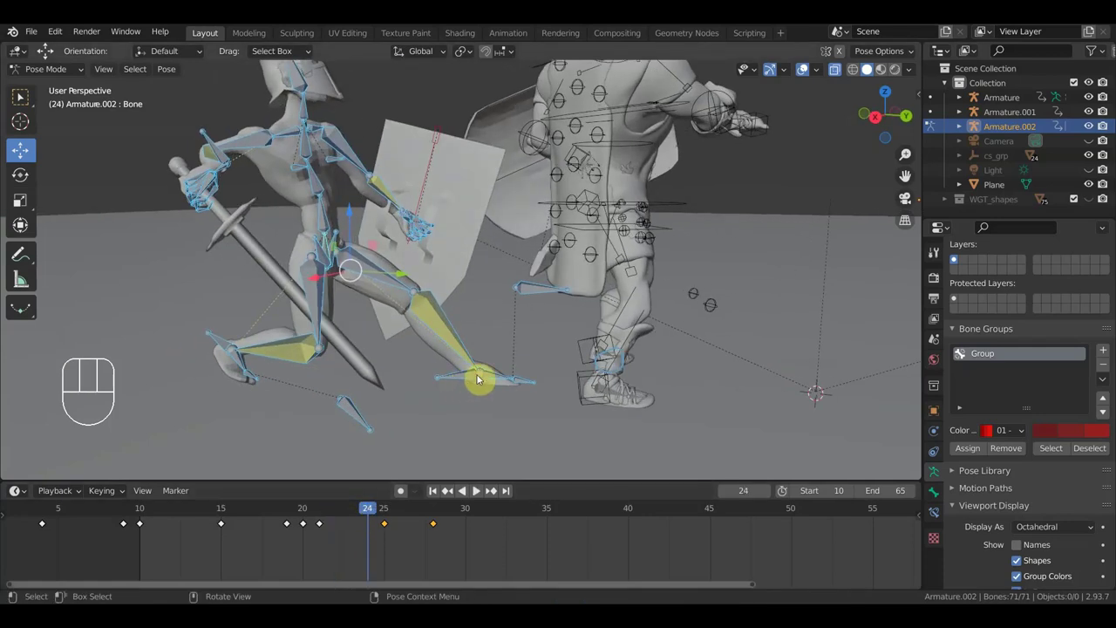
{"action": "left_click", "coordinate": [326, 515]}
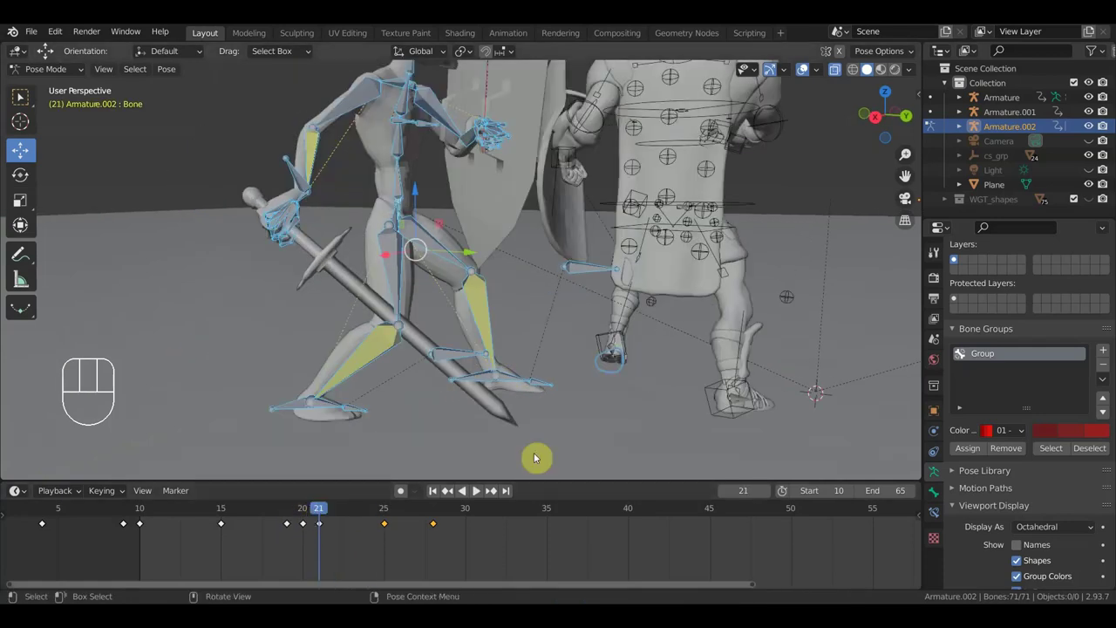
{"action": "left_click_drag", "start_coordinate": [550, 400], "coordinate": [520, 399]}
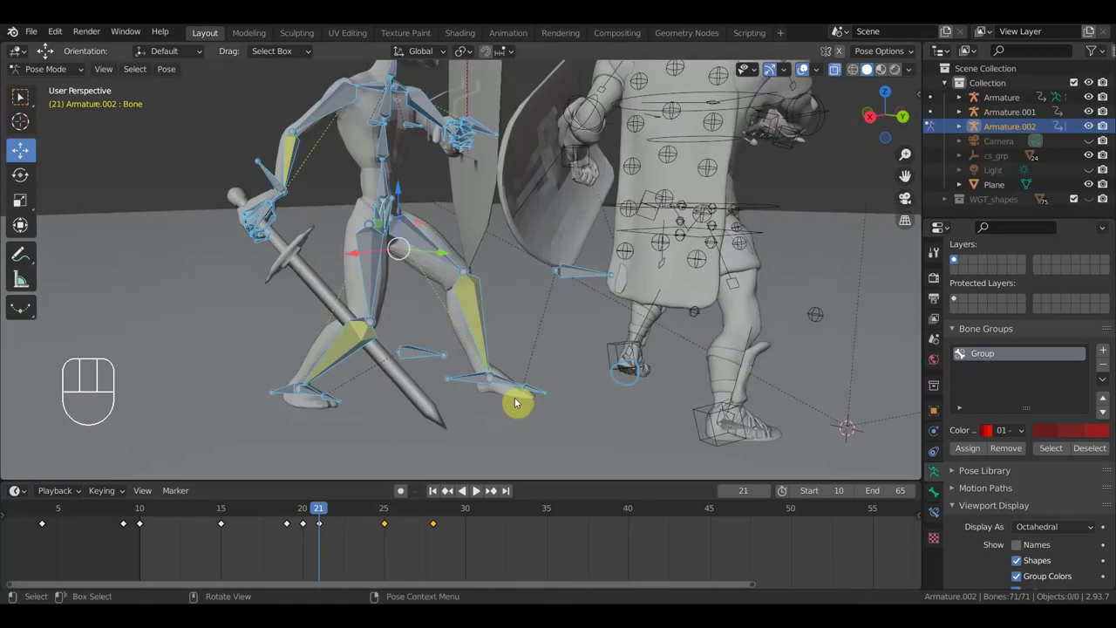
{"action": "key", "text": "KP_4"}
{"action": "left_click_drag", "start_coordinate": [324, 510], "coordinate": [412, 546]}
{"action": "left_click_drag", "start_coordinate": [432, 325], "coordinate": [458, 322]}
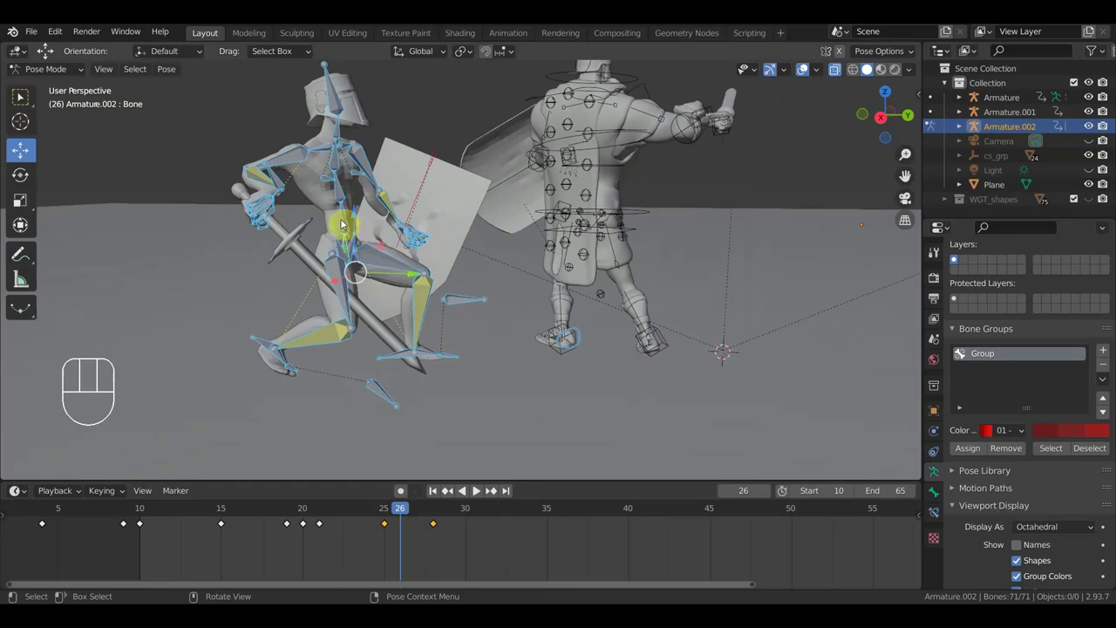
{"action": "left_click_drag", "start_coordinate": [352, 240], "coordinate": [406, 270]}
{"action": "left_click_drag", "start_coordinate": [470, 289], "coordinate": [480, 279]}
{"action": "key", "text": "r"}
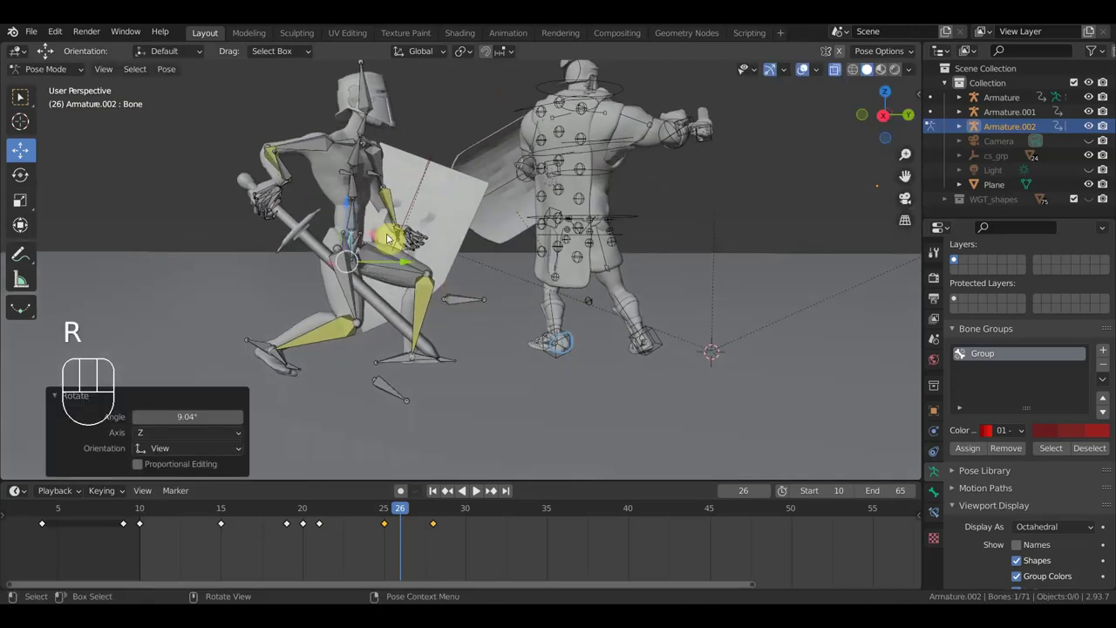
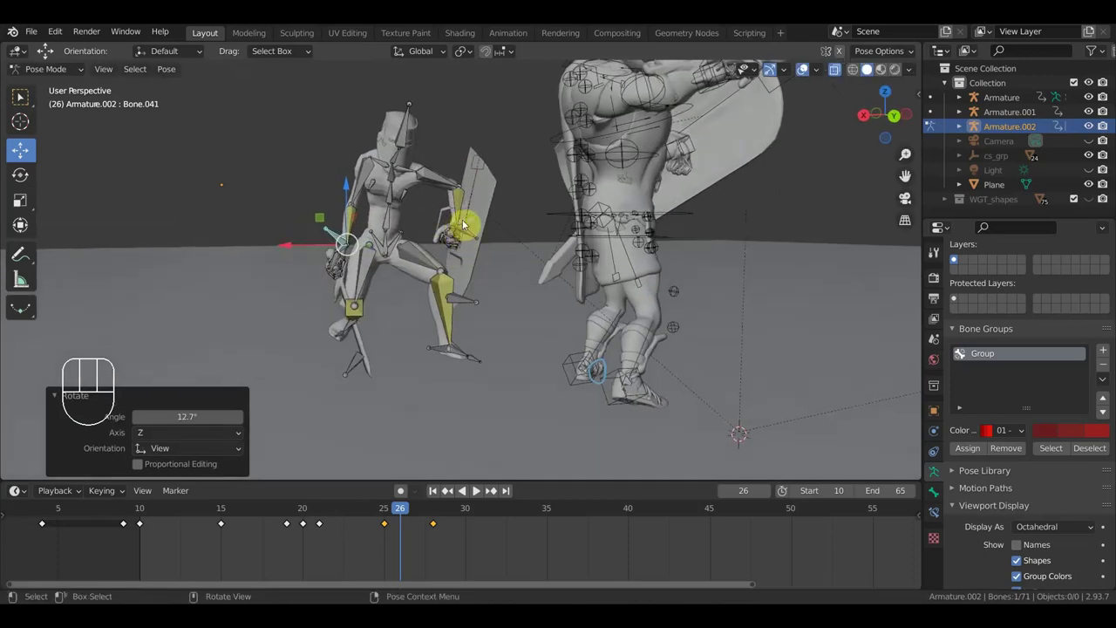
Move and rotate the paladin's hand and shield bones for the frame-26 in-between pose.
{"action": "left_click_drag", "start_coordinate": [503, 226], "coordinate": [464, 230]}
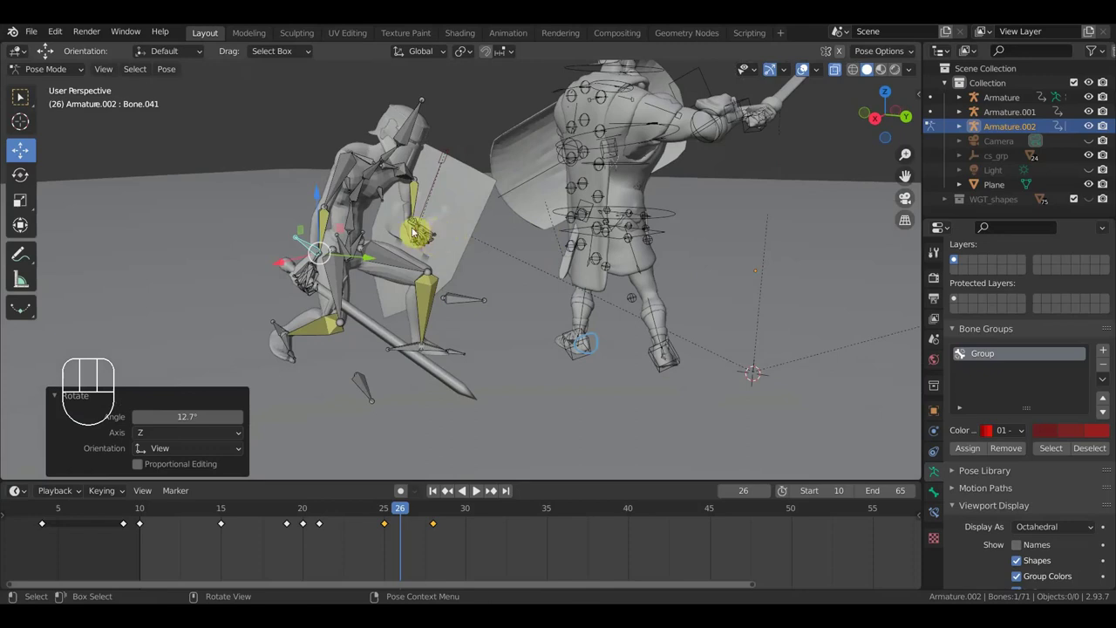
{"action": "left_click_drag", "start_coordinate": [424, 222], "coordinate": [381, 228]}
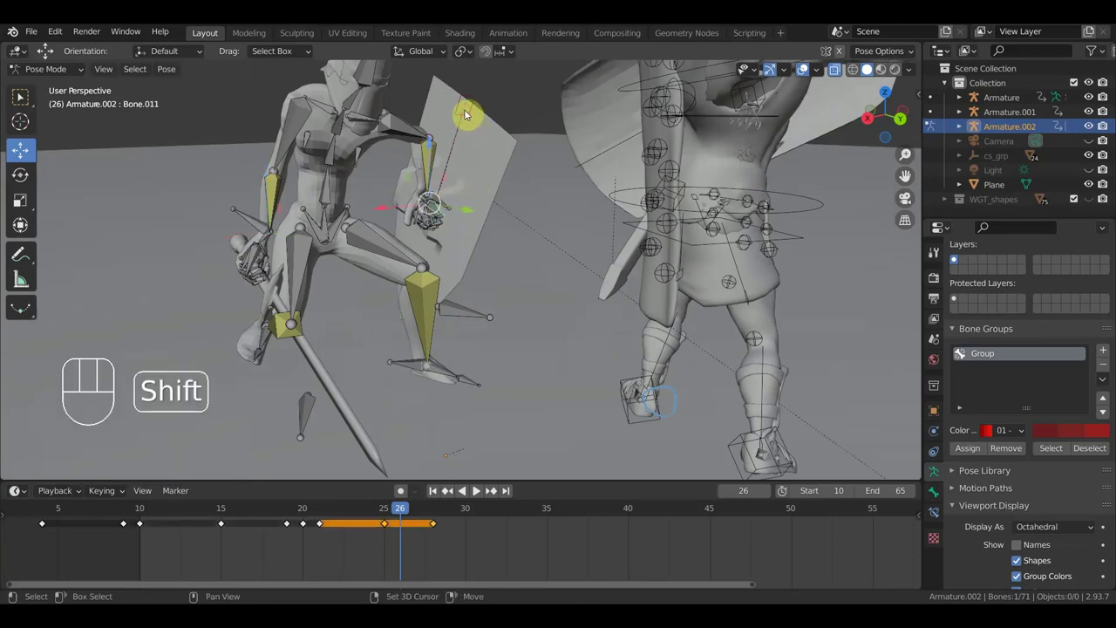
{"action": "left_click", "coordinate": [470, 114]}
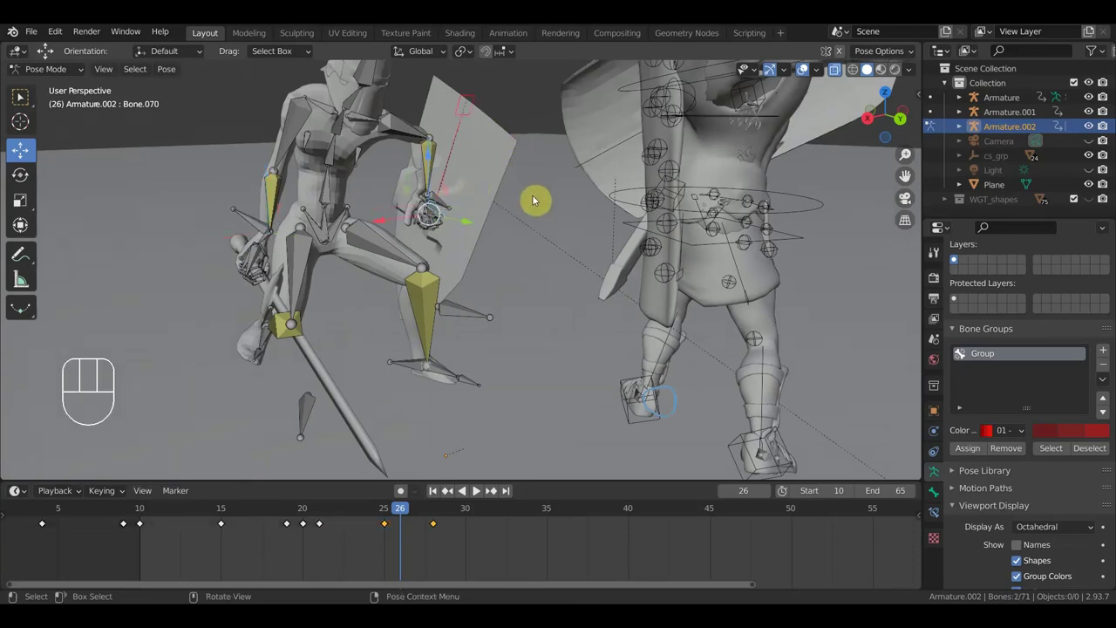
{"action": "key", "text": "g"}
{"action": "left_click", "coordinate": [537, 209]}
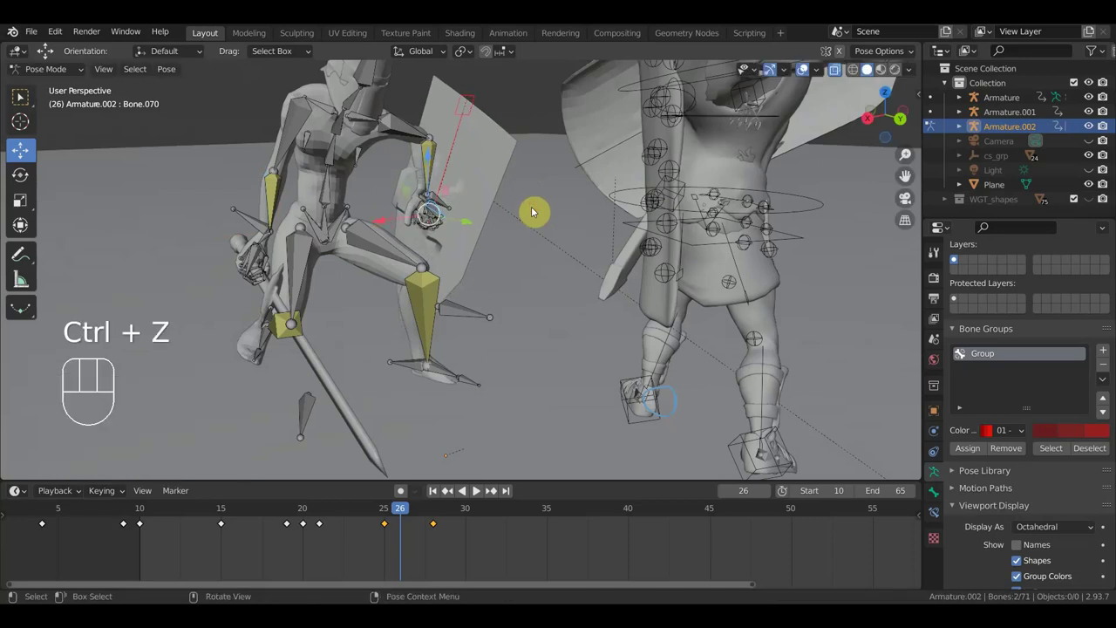
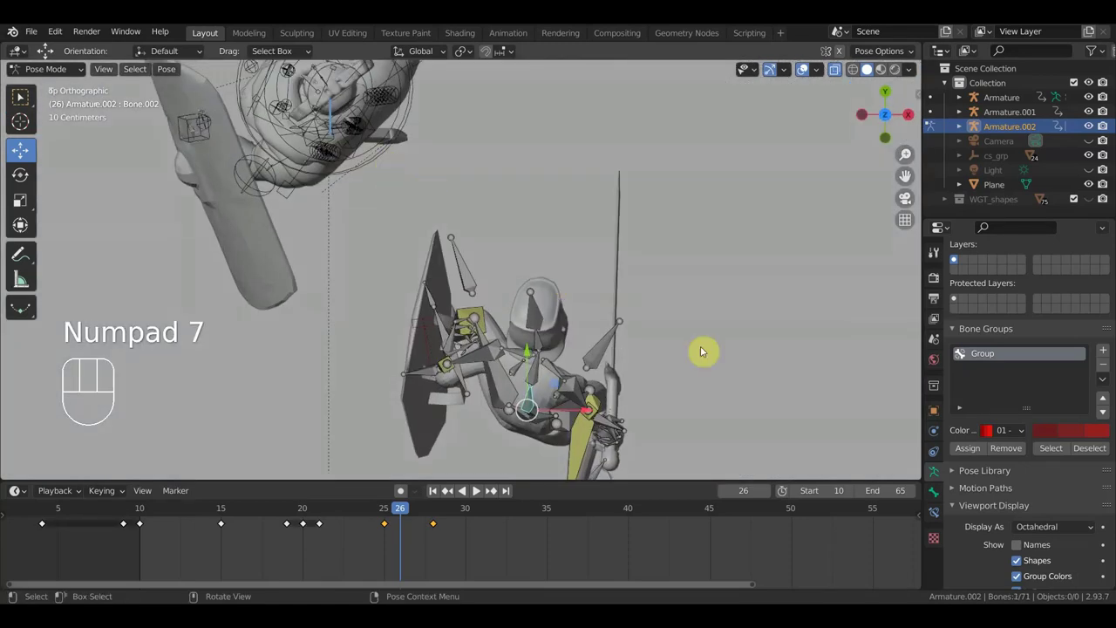
{"action": "key", "text": "r"}
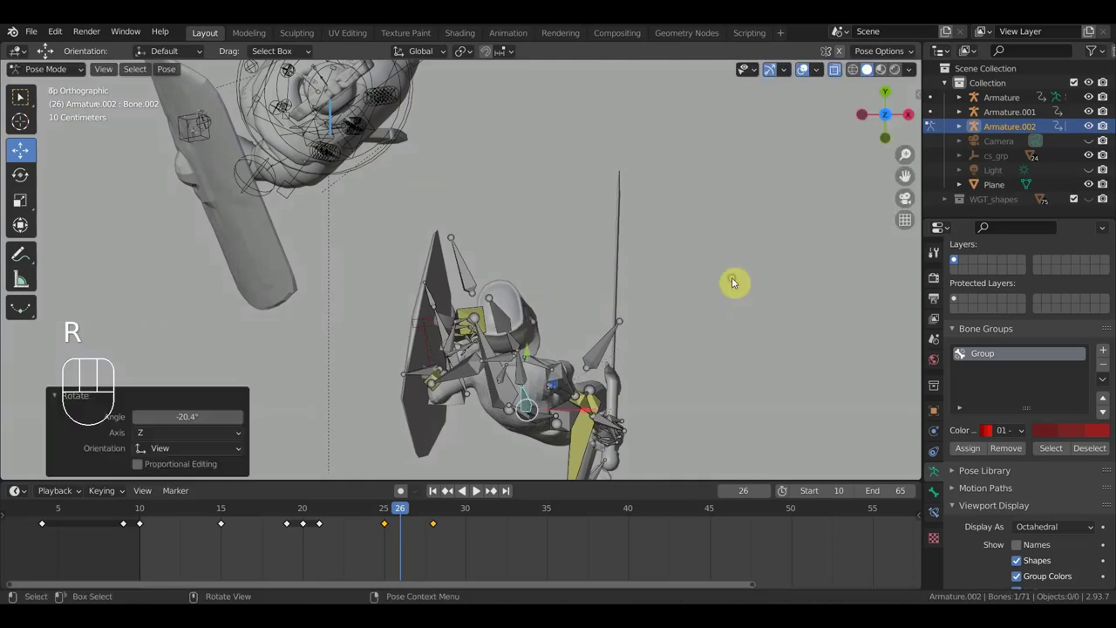
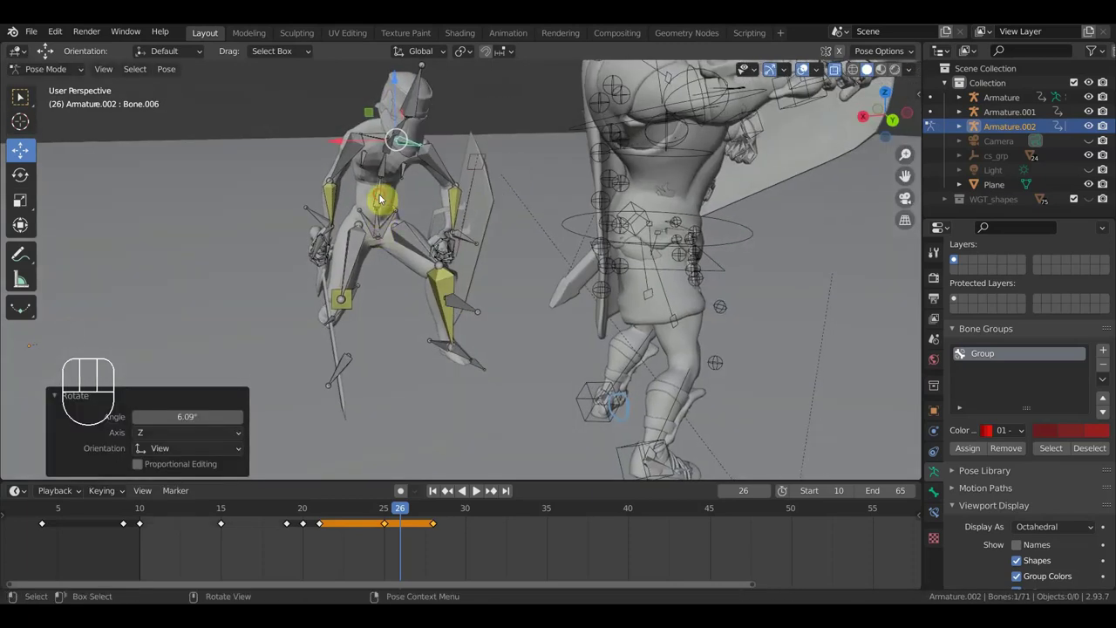
Rotate the paladin's spine bone and move its hip bone.
{"action": "key", "text": "r"}
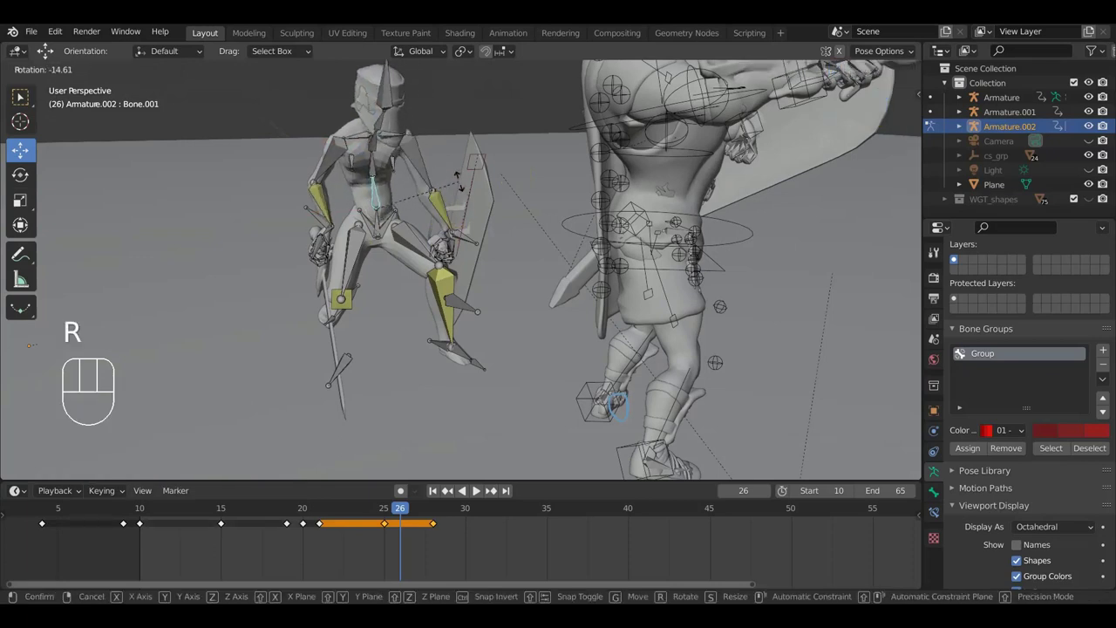
{"action": "left_click", "coordinate": [385, 231]}
{"action": "middle_click", "coordinate": [375, 240]}
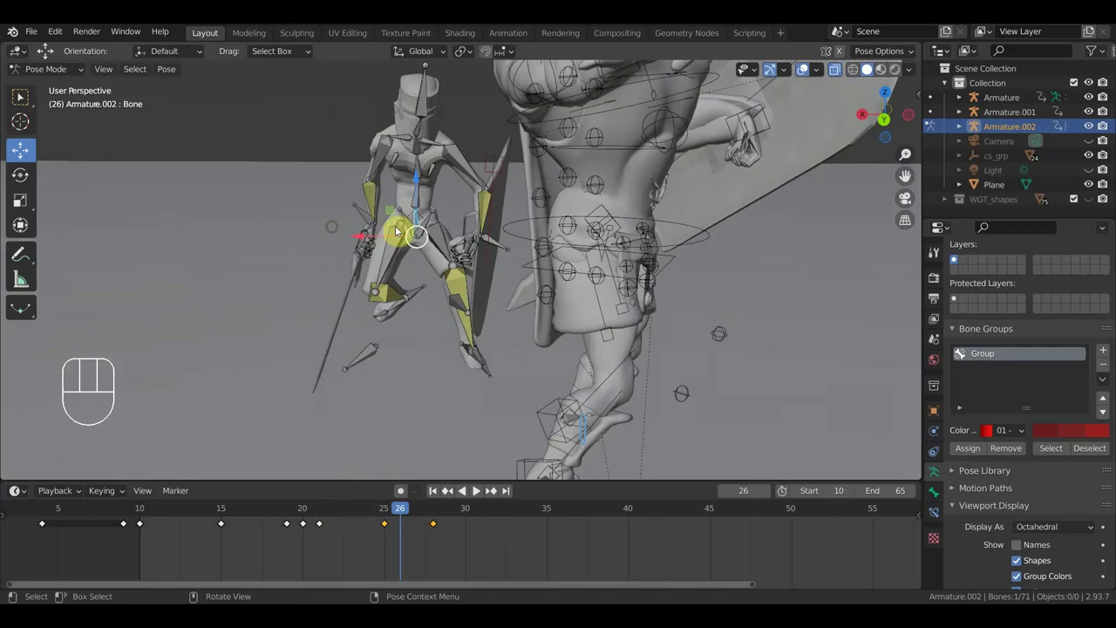
{"action": "key", "text": "g"}
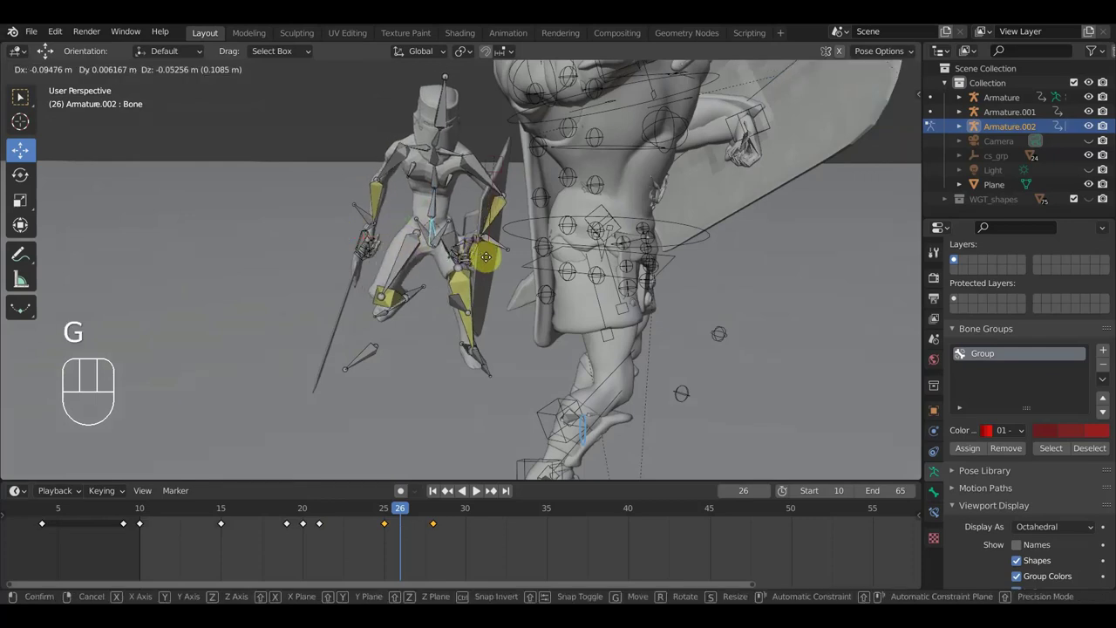
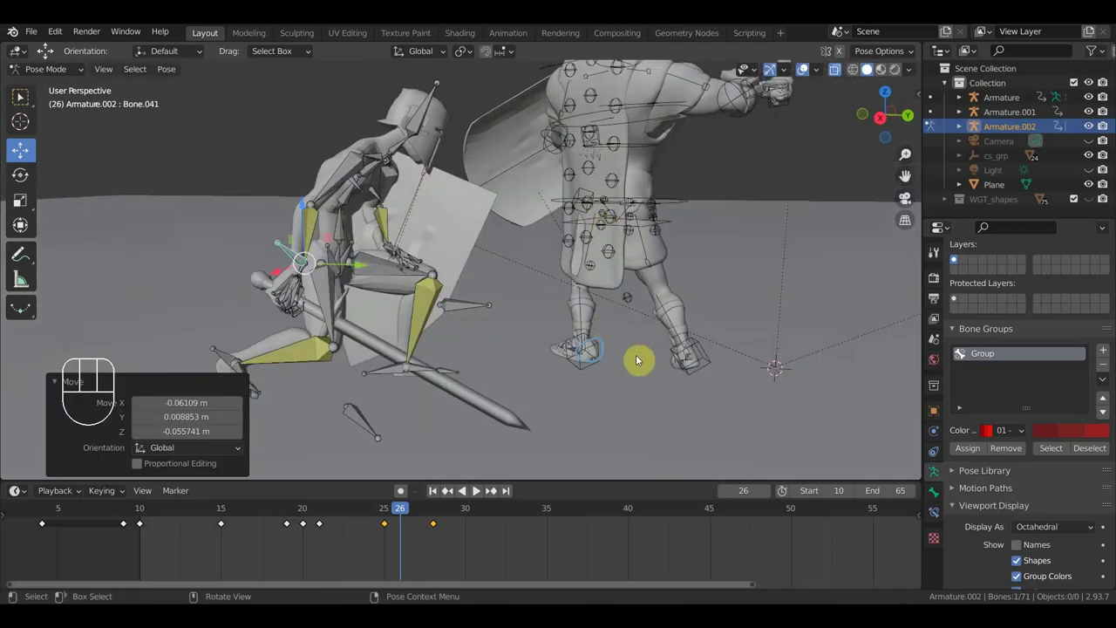
Rotate and move the sword hand, then key all bones at frame 26.
{"action": "key", "text": "r"}
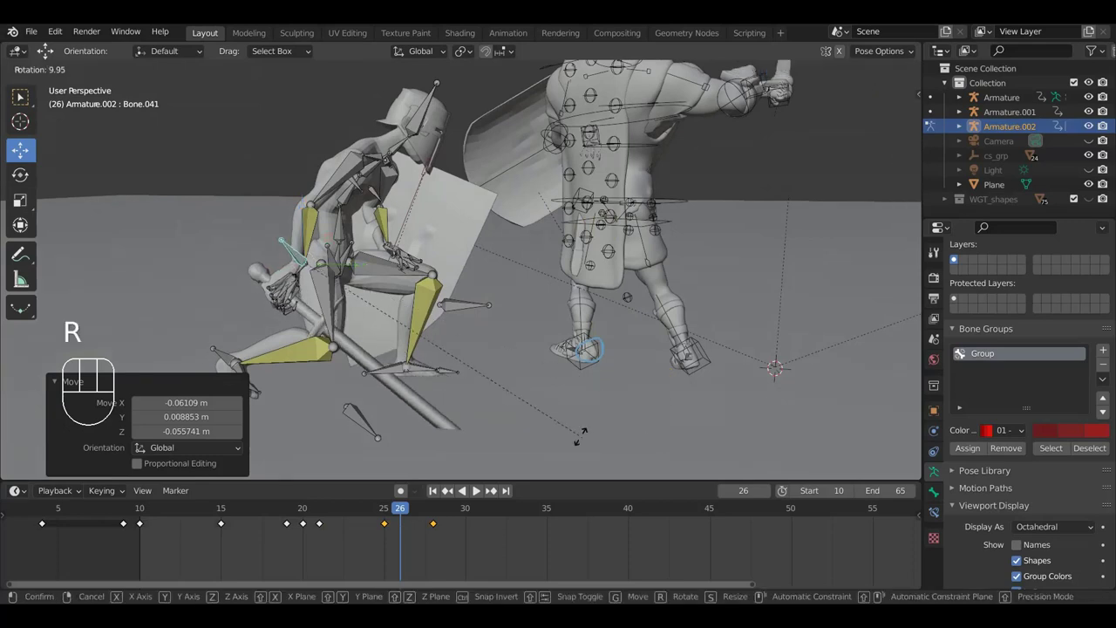
{"action": "left_click", "coordinate": [521, 436]}
{"action": "key", "text": "g"}
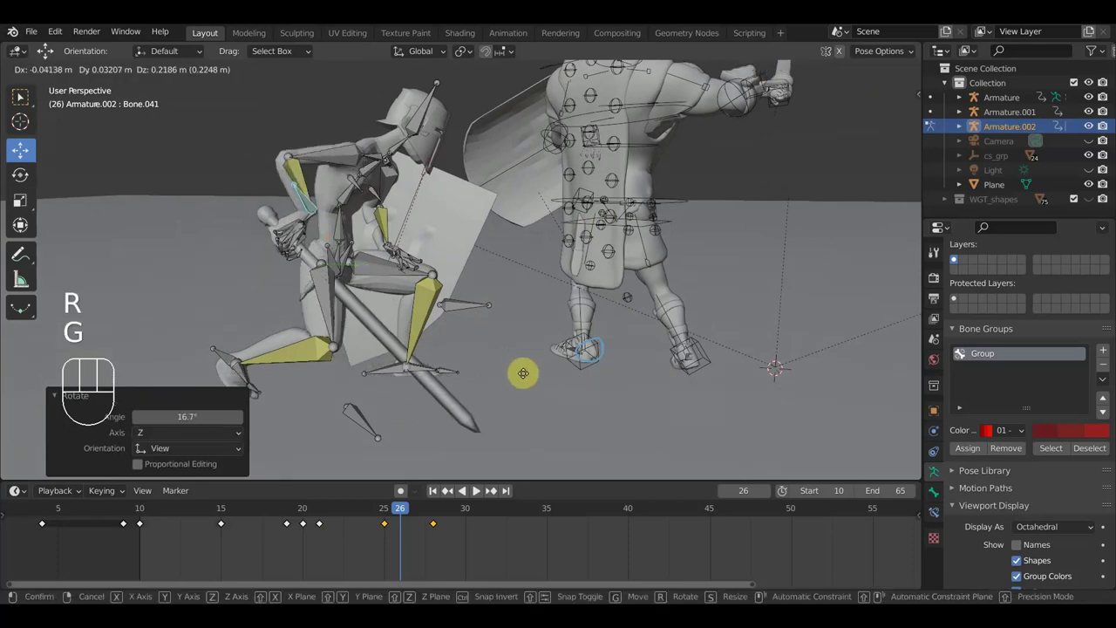
{"action": "left_click", "coordinate": [530, 380]}
{"action": "key", "text": "a"}
{"action": "key", "text": "i"}
{"action": "left_click_drag", "start_coordinate": [389, 512], "coordinate": [523, 372]}
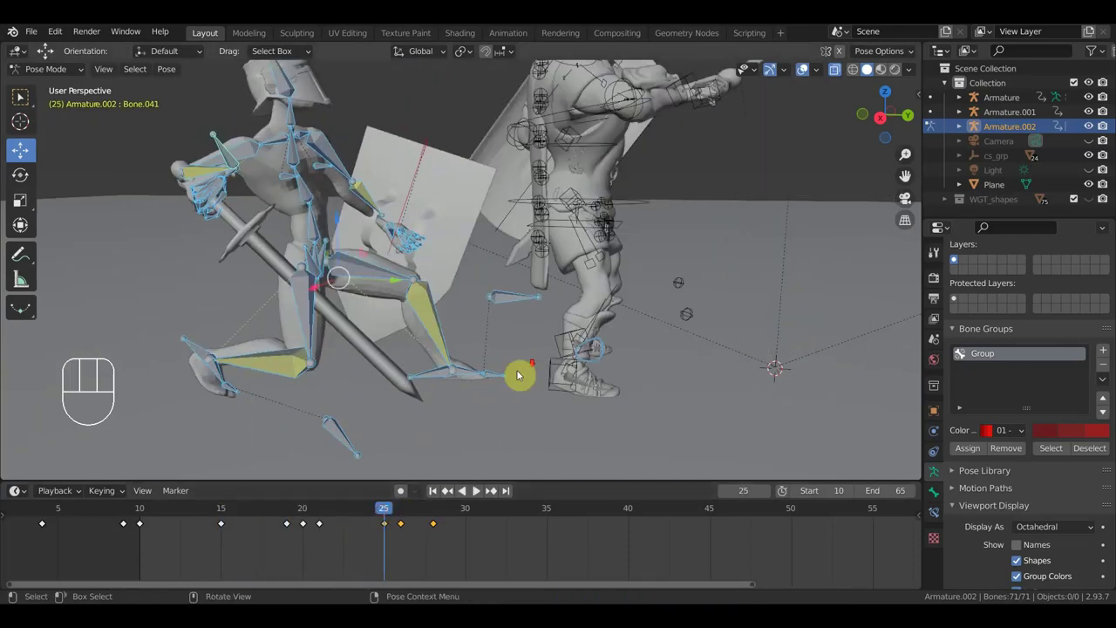
Delete the paladin's keyframe at frame 28 from the timeline.
{"action": "middle_click", "coordinate": [515, 374]}
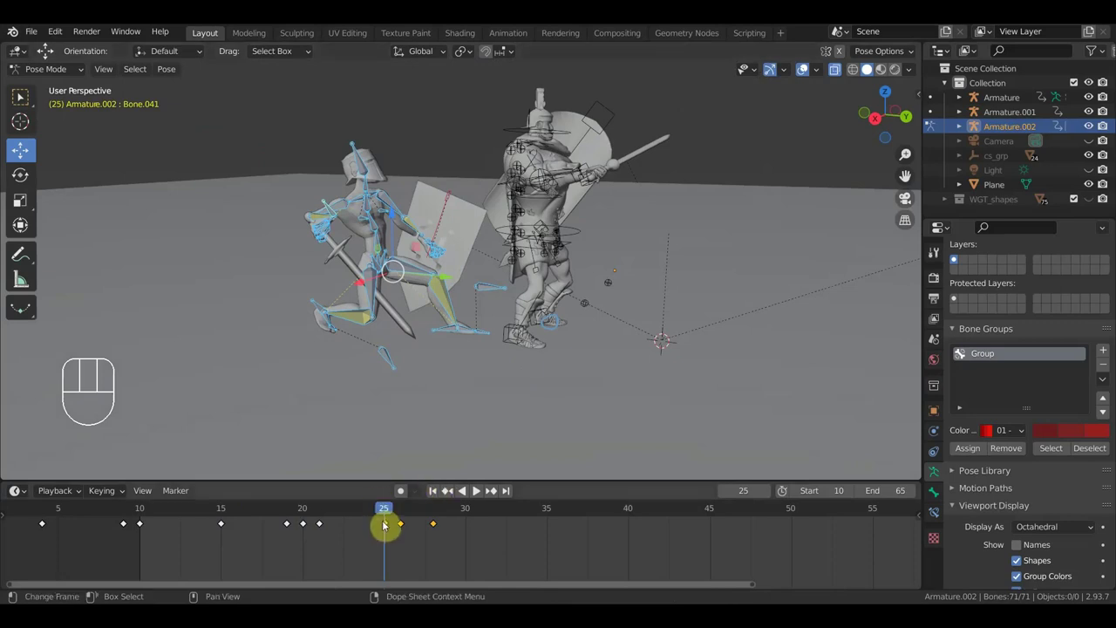
{"action": "left_click_drag", "start_coordinate": [384, 511], "coordinate": [430, 415]}
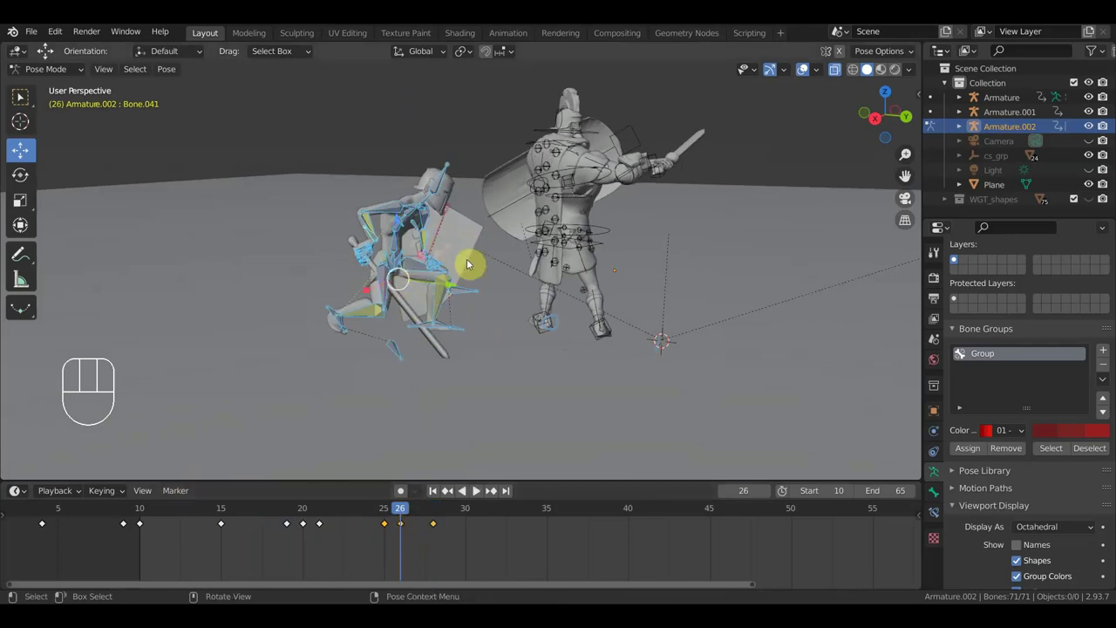
{"action": "left_click_drag", "start_coordinate": [463, 544], "coordinate": [449, 543]}
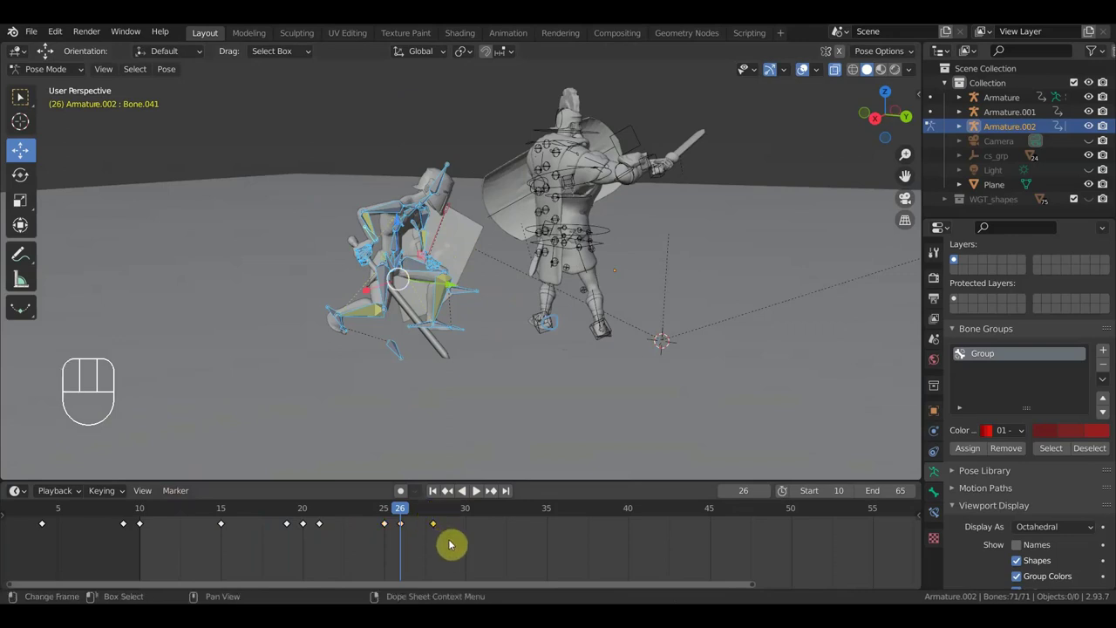
{"action": "key", "text": "Delete"}
{"action": "left_click", "coordinate": [411, 523]}
Step the playhead to frames 28 and 30 to review the remaining poses.
{"action": "left_click", "coordinate": [438, 519]}
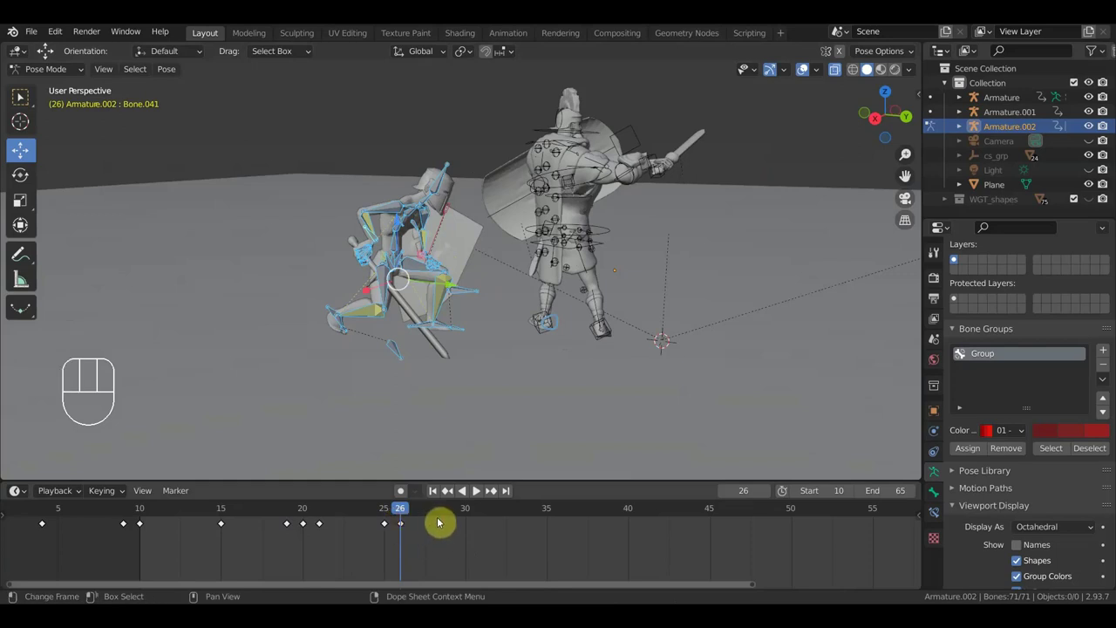
{"action": "left_click", "coordinate": [440, 514]}
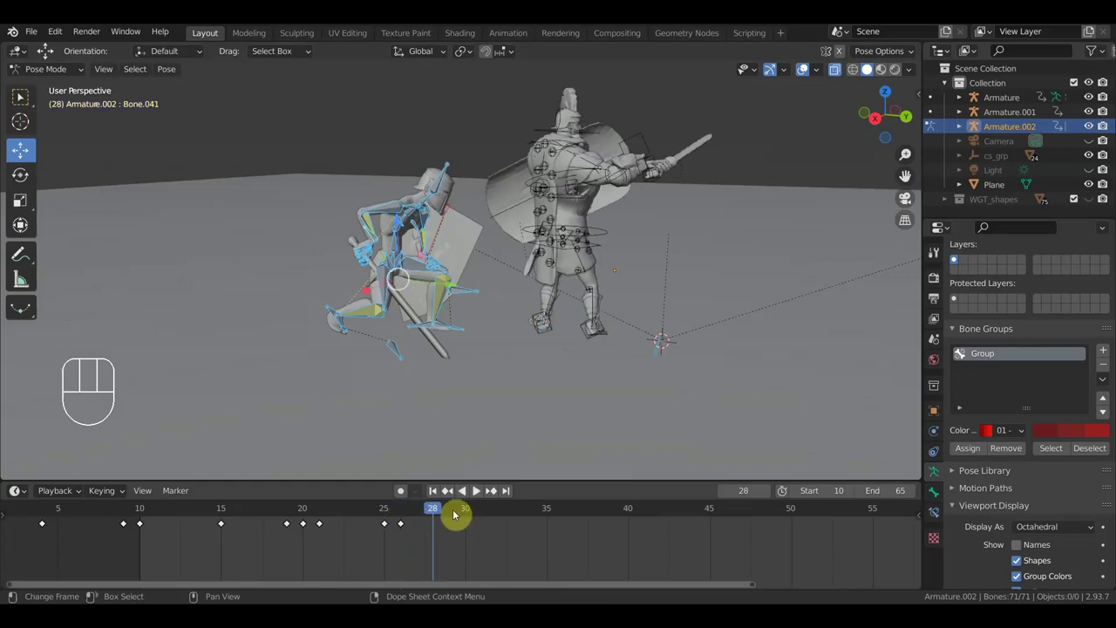
{"action": "left_click", "coordinate": [471, 513]}
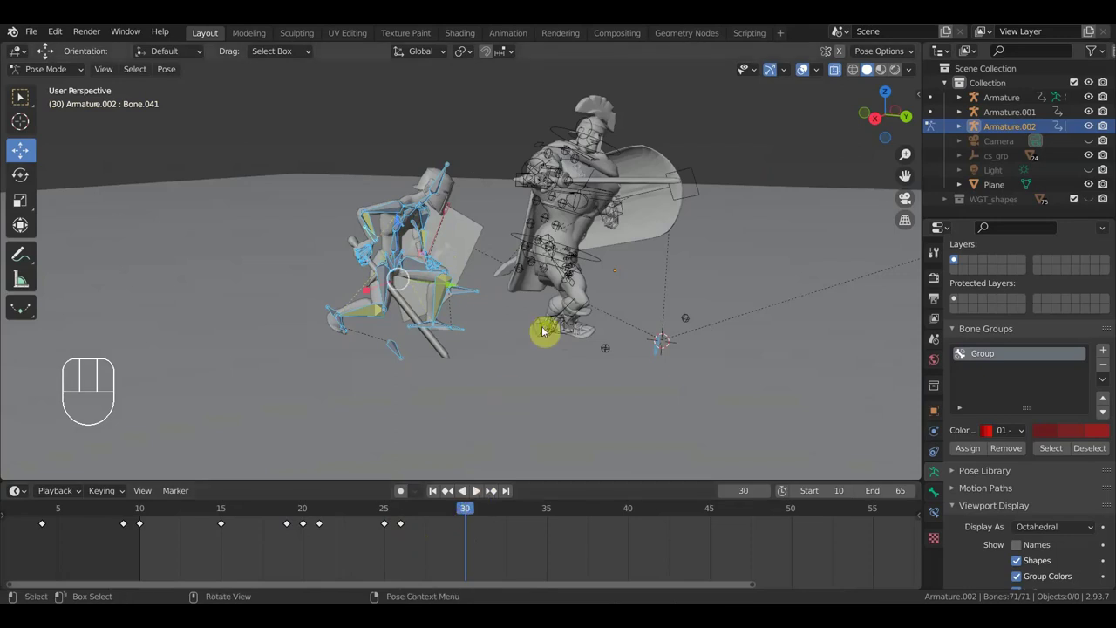
Frame the paladin's hands from below and select the two hand bones.
{"action": "middle_click", "coordinate": [581, 338]}
{"action": "left_click_drag", "start_coordinate": [410, 260], "coordinate": [499, 285]}
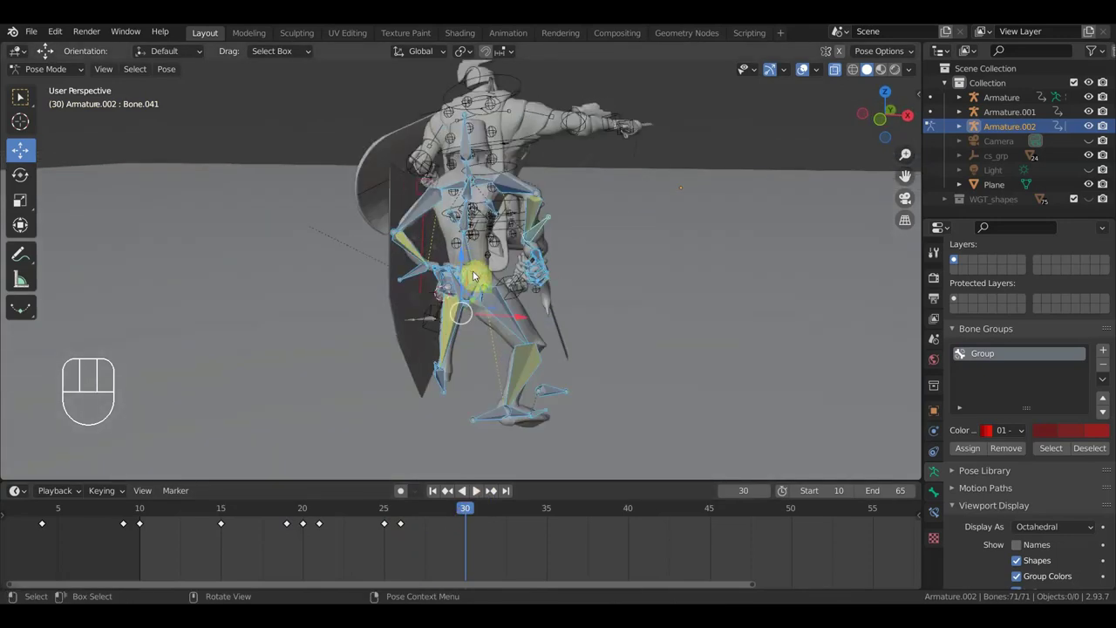
{"action": "left_click_drag", "start_coordinate": [471, 277], "coordinate": [526, 295]}
{"action": "left_click_drag", "start_coordinate": [532, 300], "coordinate": [365, 301]}
{"action": "left_click_drag", "start_coordinate": [402, 252], "coordinate": [382, 260]}
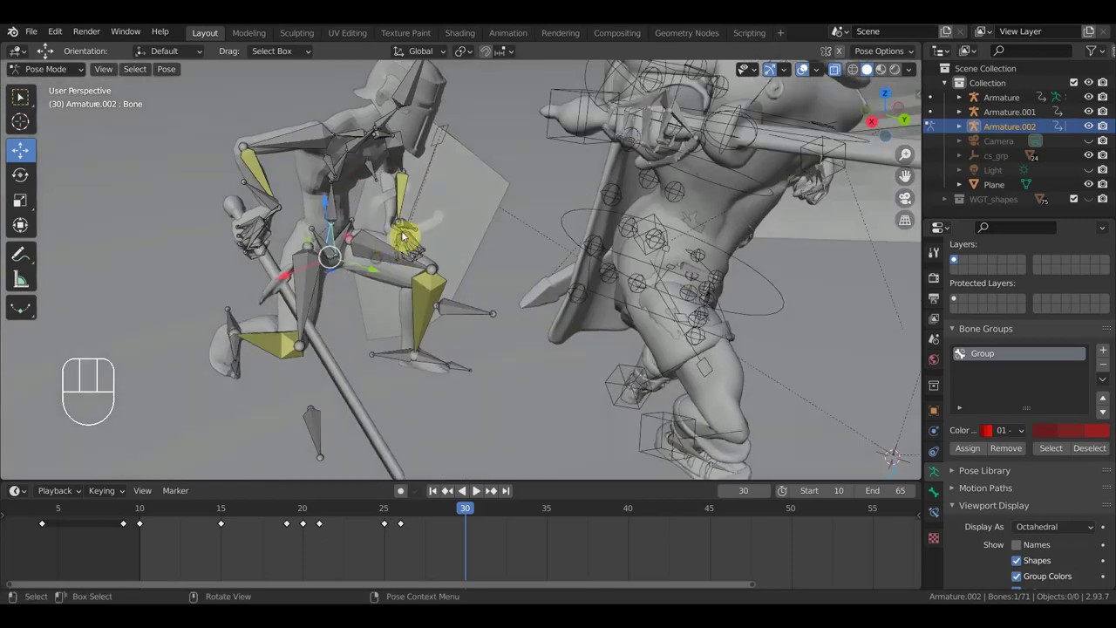
{"action": "left_click_drag", "start_coordinate": [416, 226], "coordinate": [443, 241]}
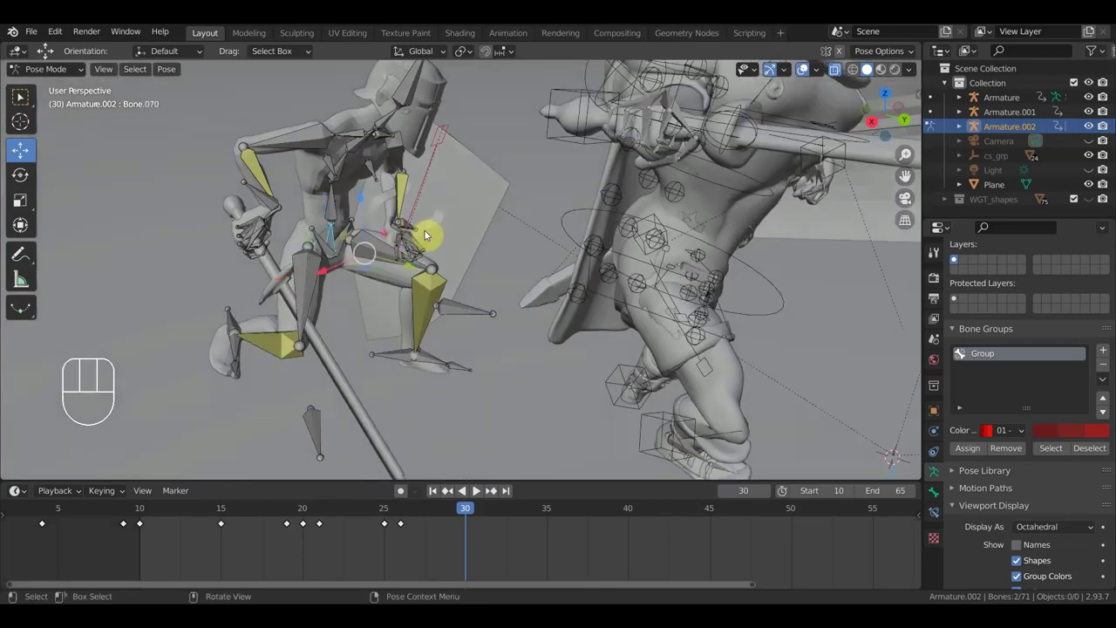
{"action": "left_click_drag", "start_coordinate": [414, 227], "coordinate": [425, 231]}
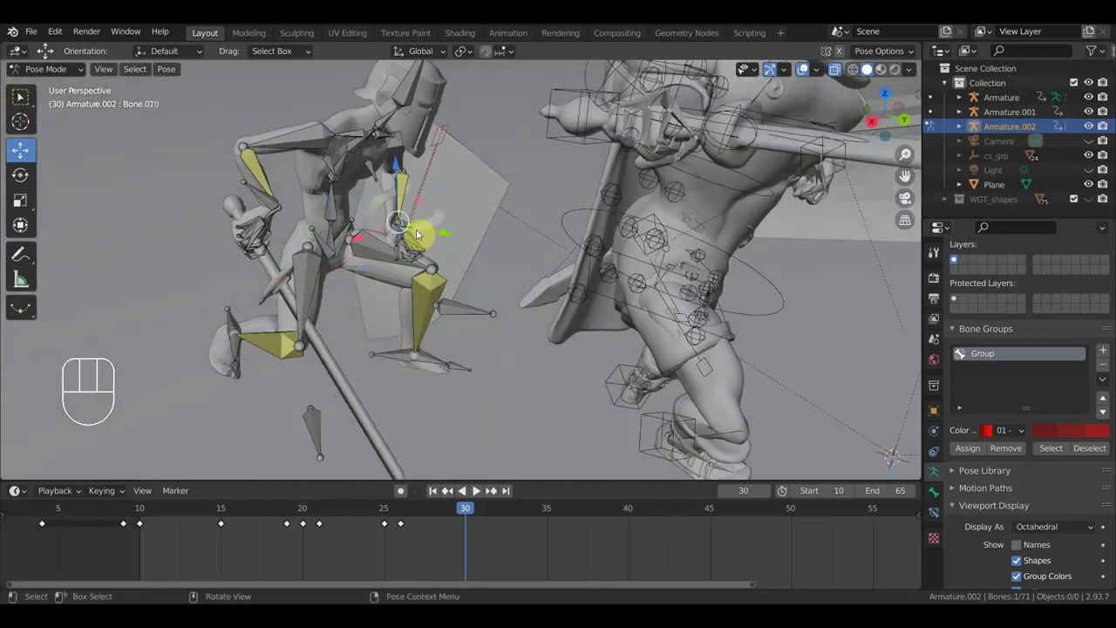
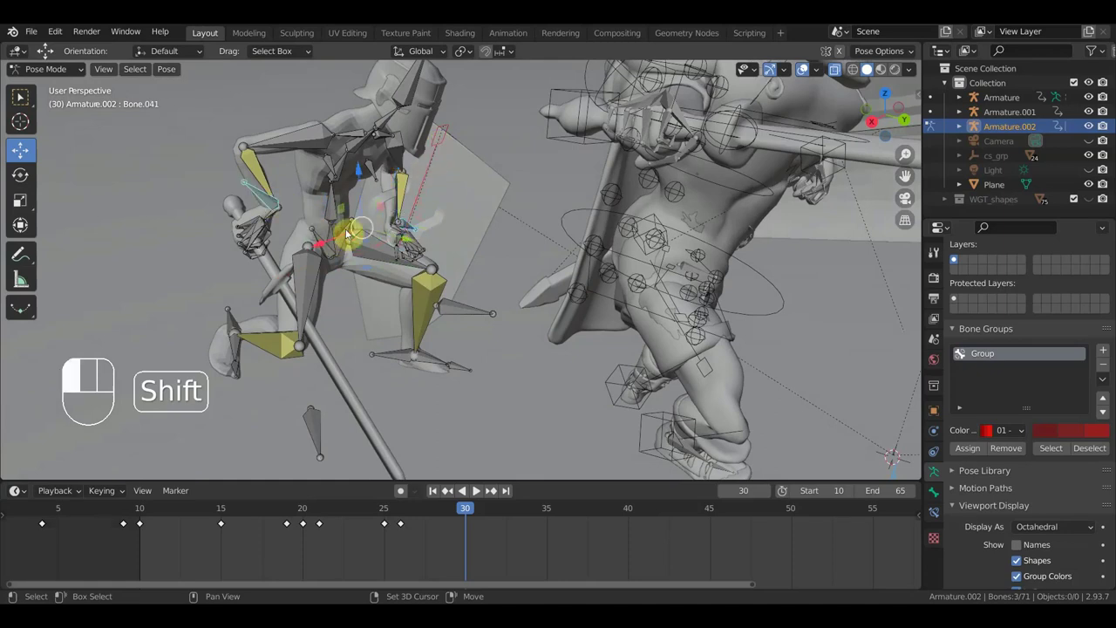
Move the selected hand bones into a lunge toward the enemy, undoing one attempt.
{"action": "left_click_drag", "start_coordinate": [497, 253], "coordinate": [559, 236]}
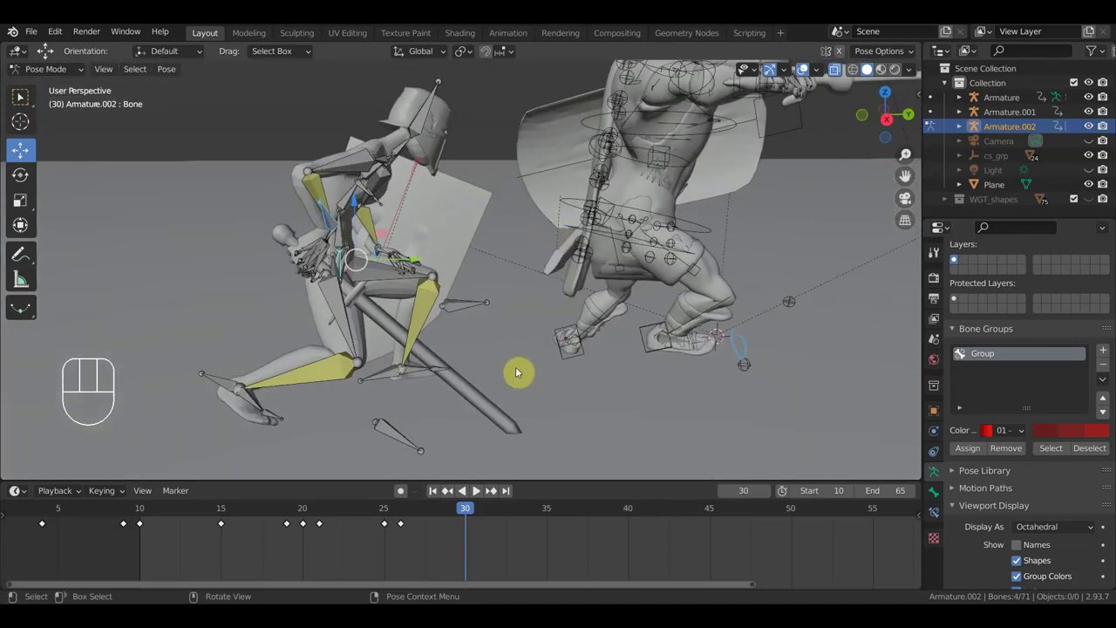
{"action": "key", "text": "g"}
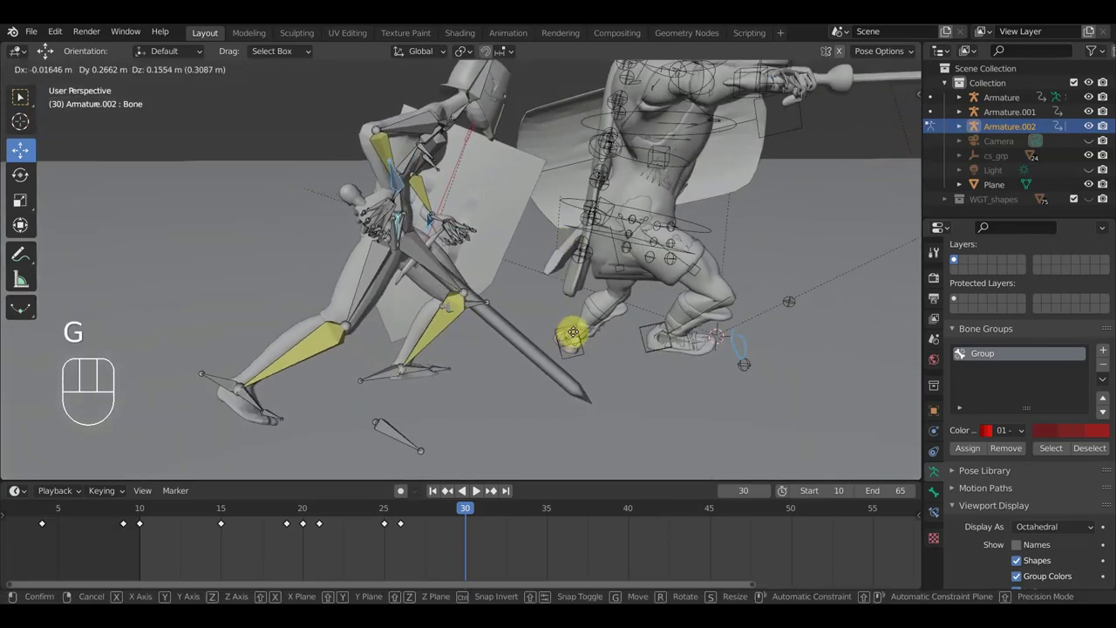
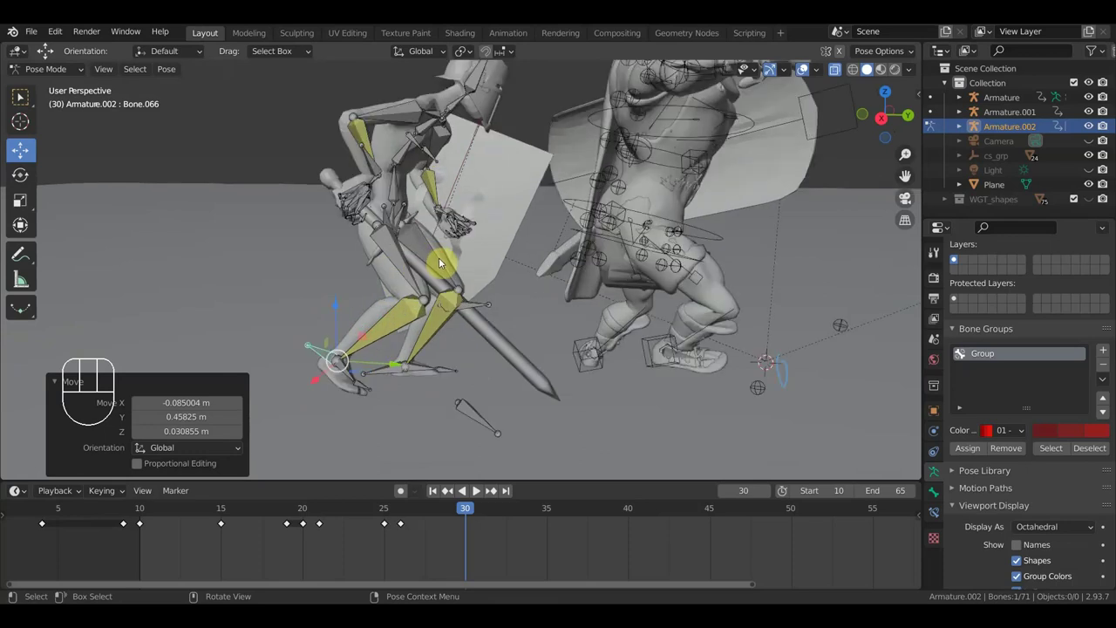
{"action": "key", "text": "ctrl+z"}
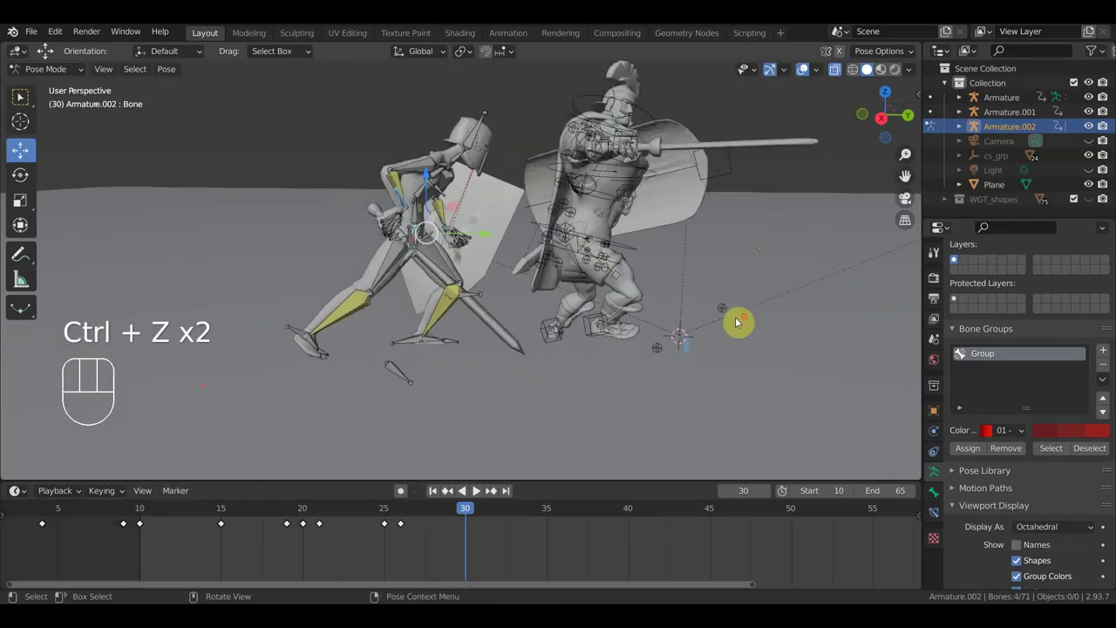
{"action": "middle_click", "coordinate": [746, 319]}
{"action": "key", "text": "g"}
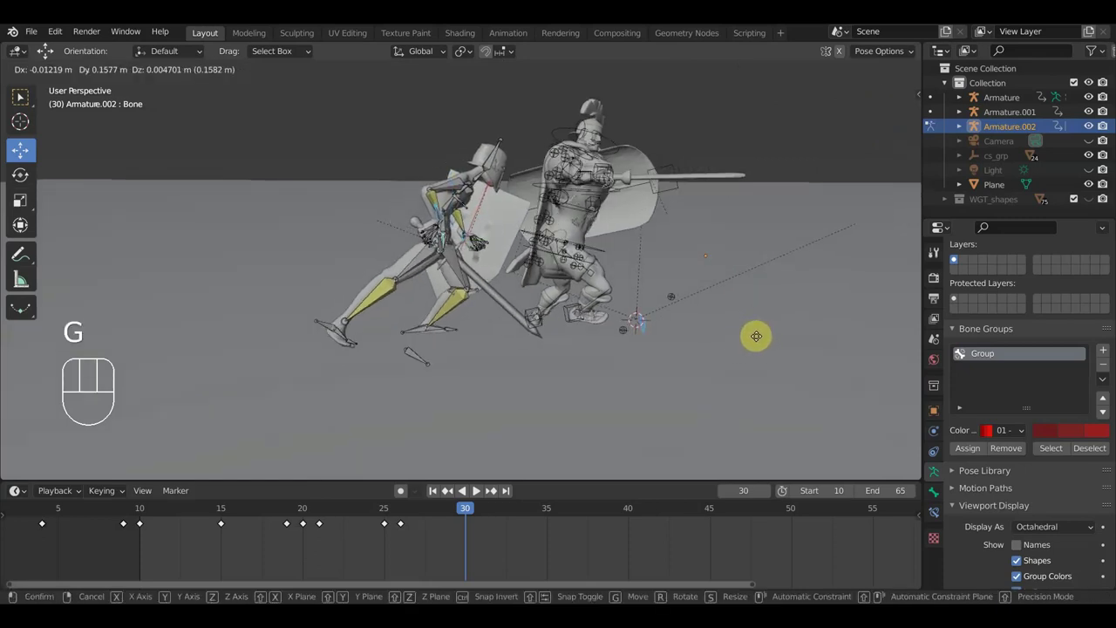
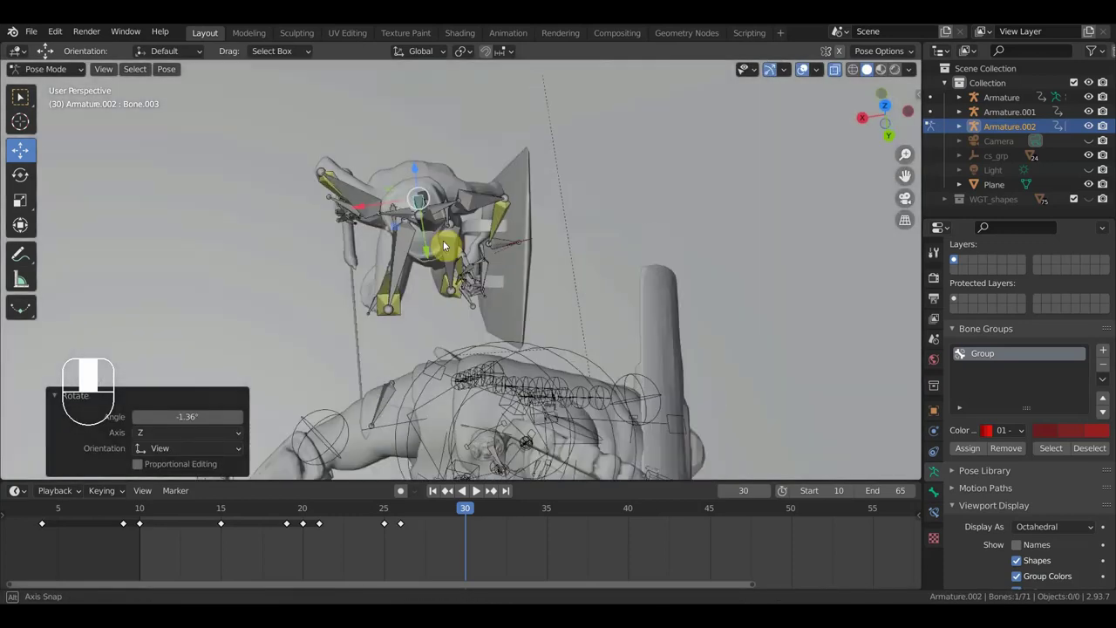
Rotate a paladin arm bone, checking it from side and low views.
{"action": "key", "text": "r"}
{"action": "left_click", "coordinate": [564, 285]}
{"action": "left_click_drag", "start_coordinate": [581, 249], "coordinate": [727, 171]}
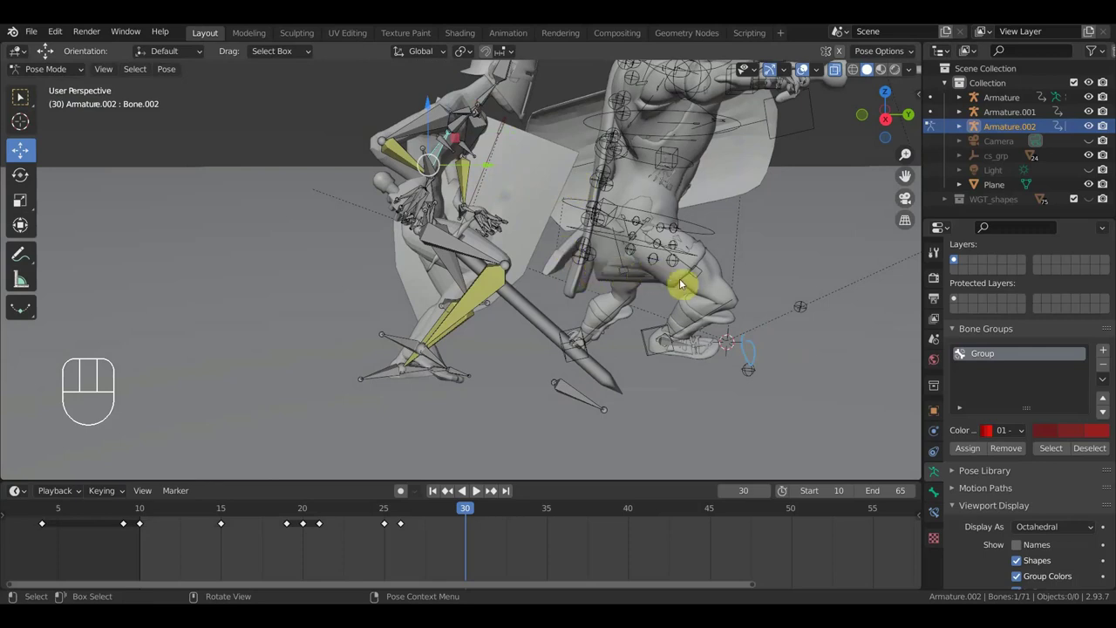
{"action": "left_click_drag", "start_coordinate": [417, 219], "coordinate": [360, 217]}
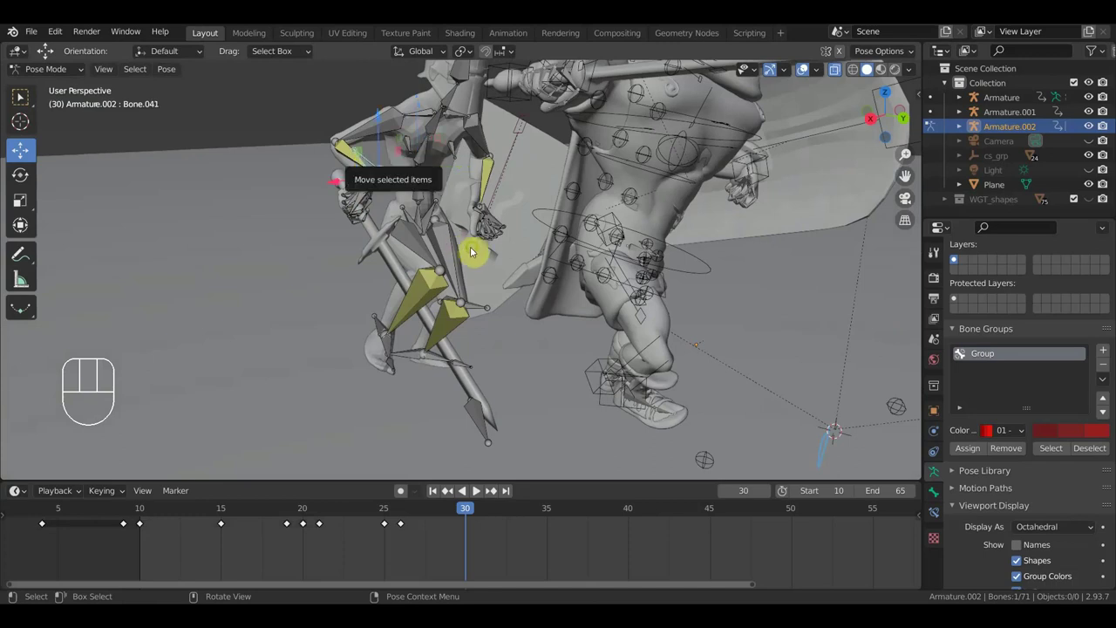
{"action": "left_click_drag", "start_coordinate": [510, 252], "coordinate": [556, 244]}
{"action": "key", "text": "r"}
Rotate both sword-grip hand bones from top view, then key all bones' location and rotation at frame 30.
{"action": "left_click", "coordinate": [634, 110]}
{"action": "left_click_drag", "start_coordinate": [666, 147], "coordinate": [543, 163]}
{"action": "left_click_drag", "start_coordinate": [542, 176], "coordinate": [440, 256]}
{"action": "left_click", "coordinate": [529, 235]}
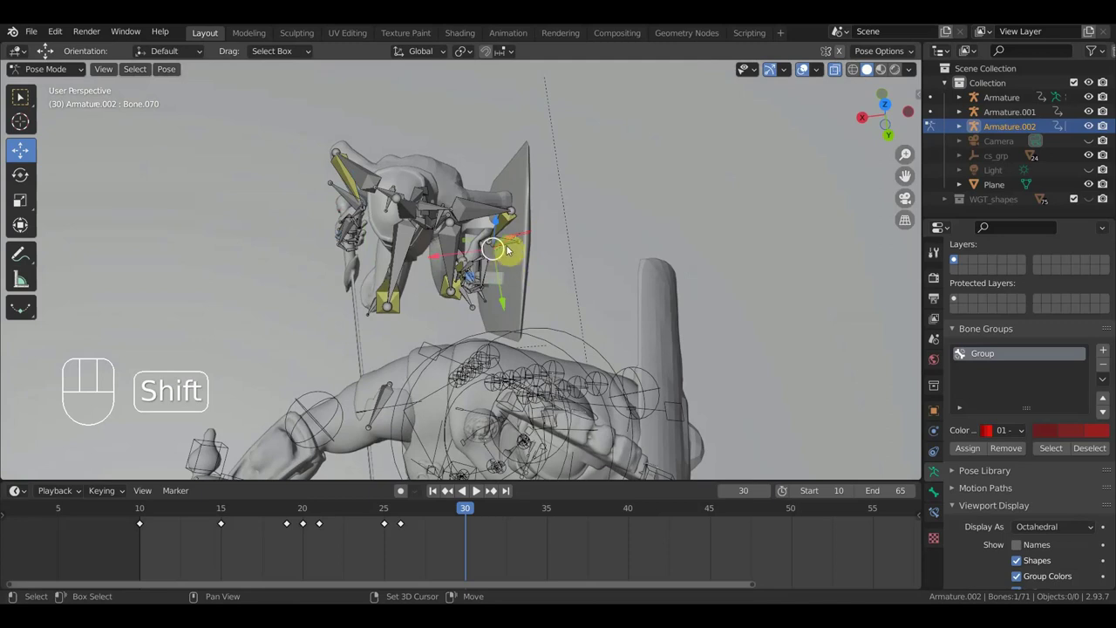
{"action": "left_click", "coordinate": [515, 244]}
{"action": "key", "text": "KP_7"}
{"action": "key", "text": "r"}
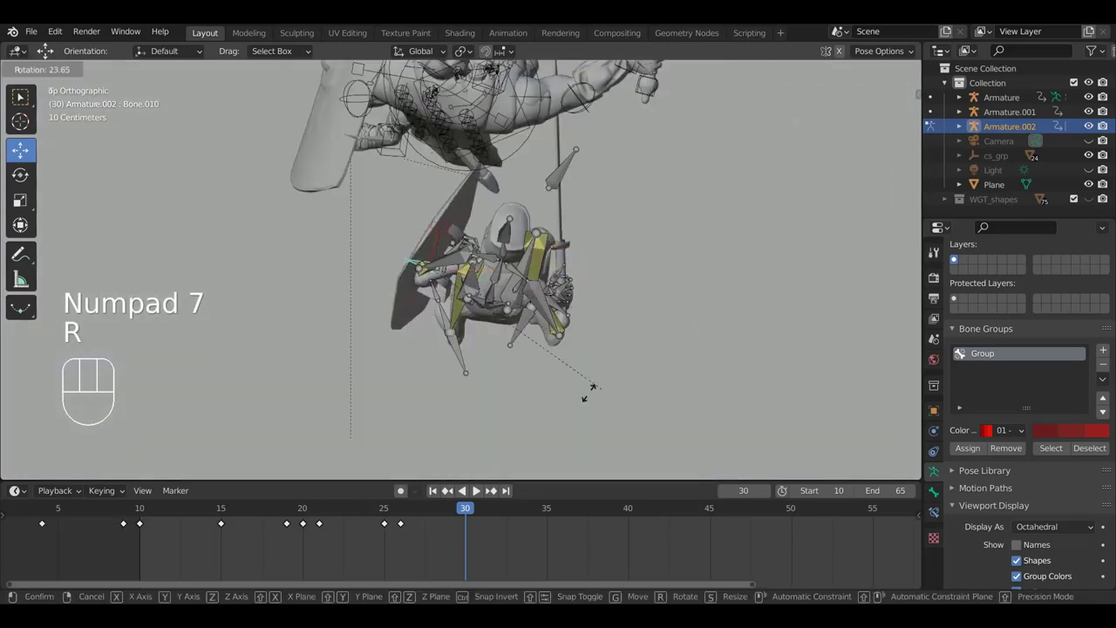
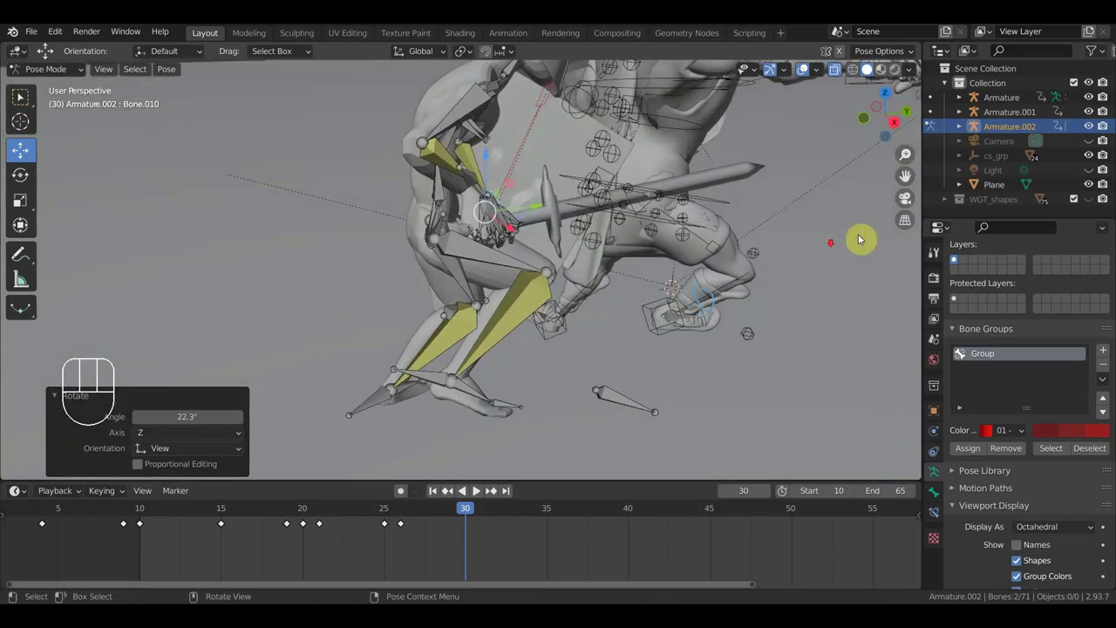
{"action": "left_click_drag", "start_coordinate": [751, 271], "coordinate": [740, 260]}
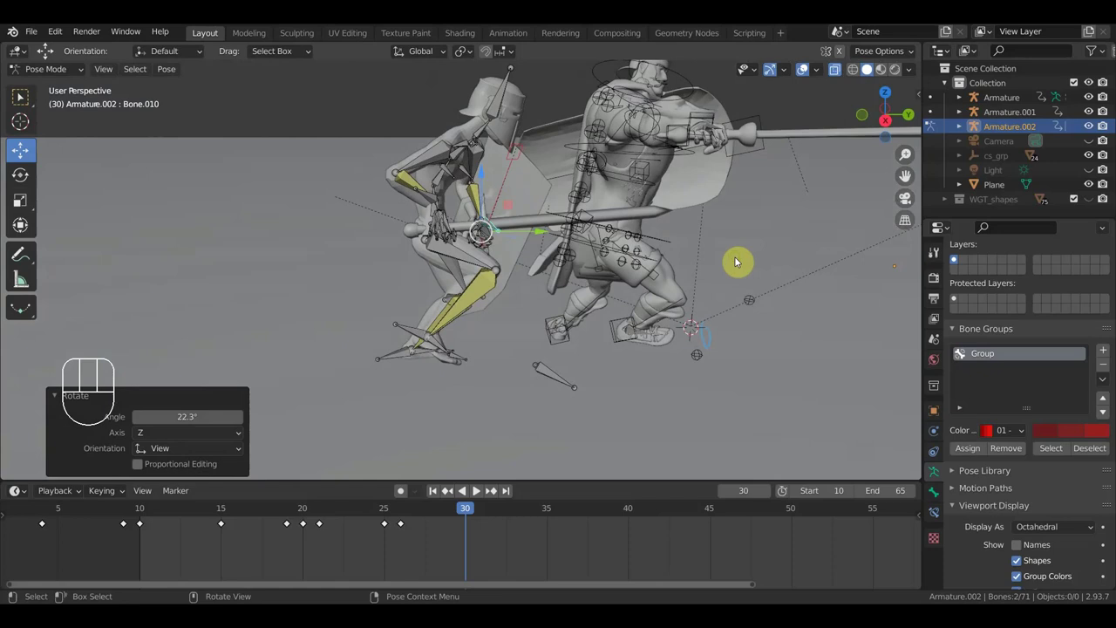
{"action": "key", "text": "i"}
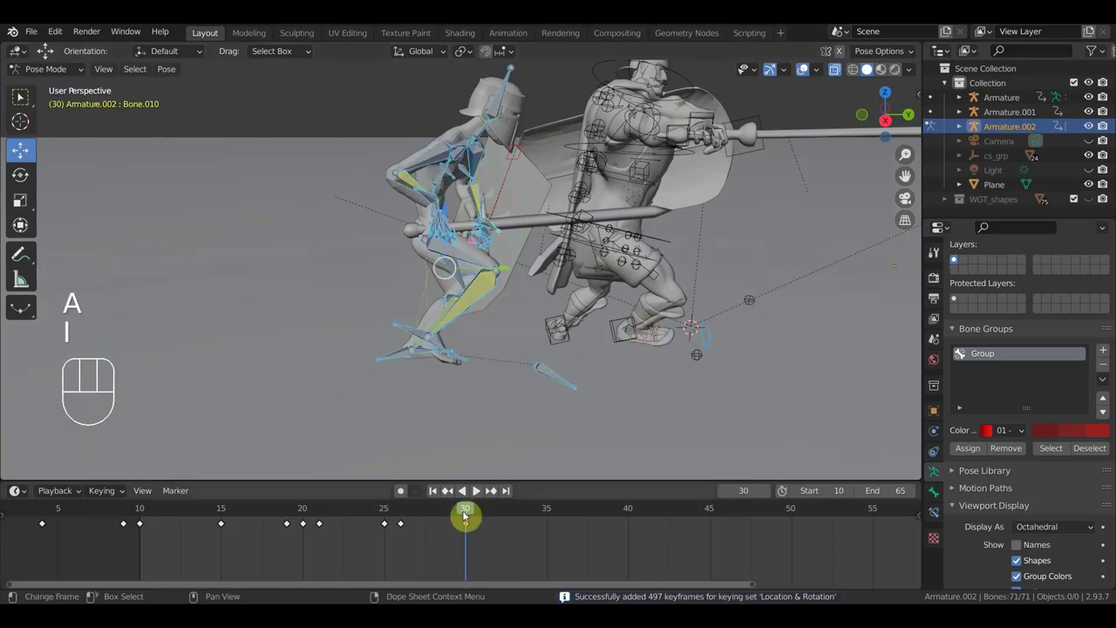
Move the playhead to frame 35 and rotate the paladin's foot bone.
{"action": "left_click_drag", "start_coordinate": [464, 510], "coordinate": [546, 502]}
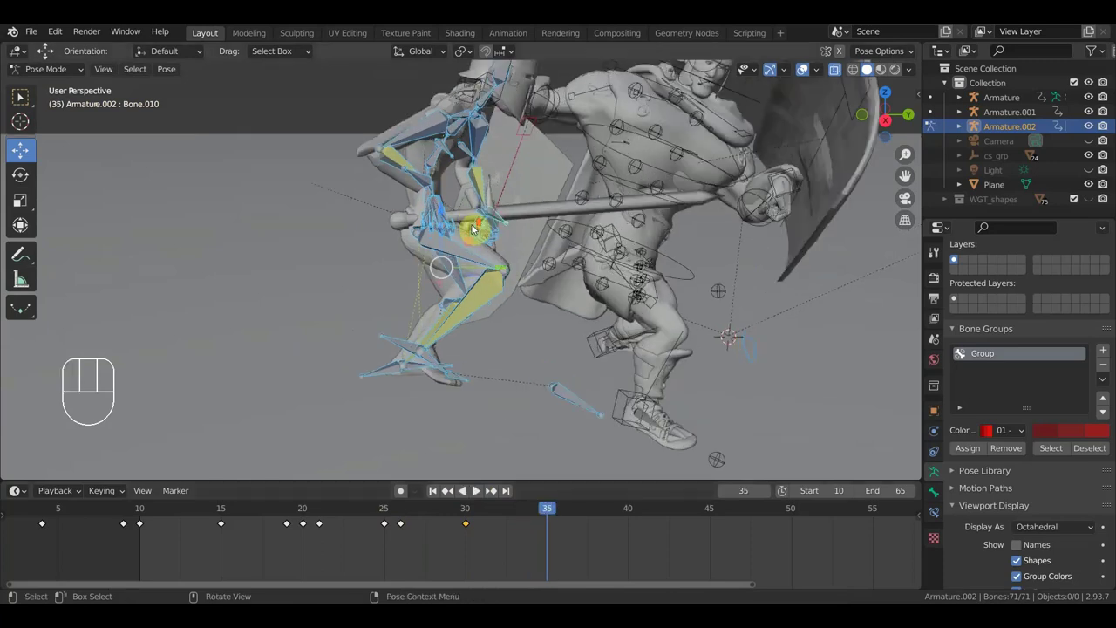
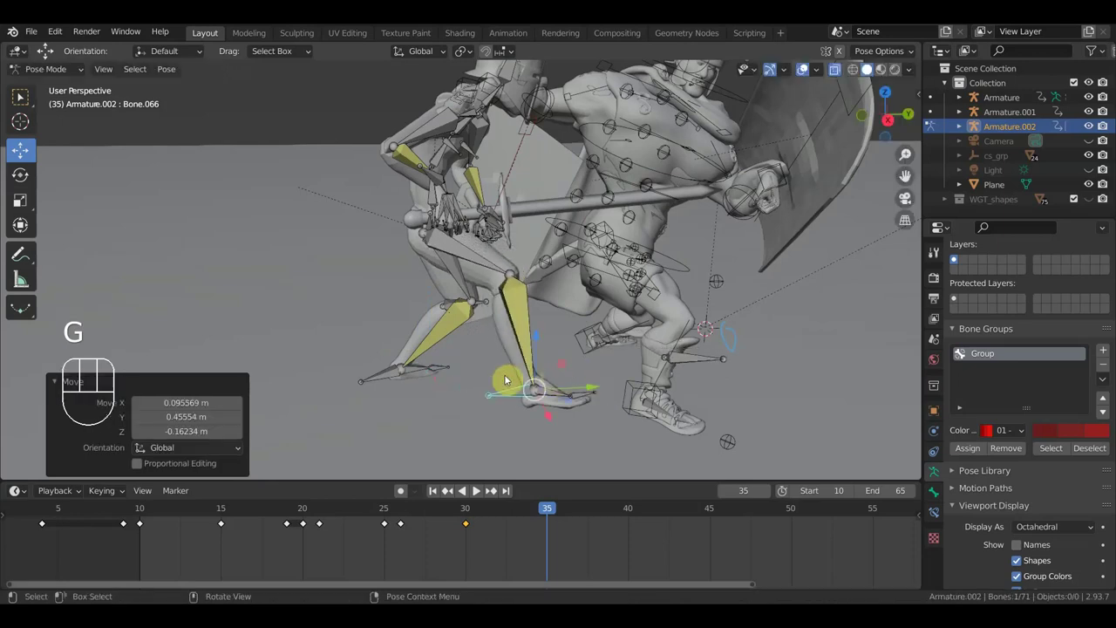
{"action": "scroll", "scroll_direction": "up", "scroll_amount": 3}
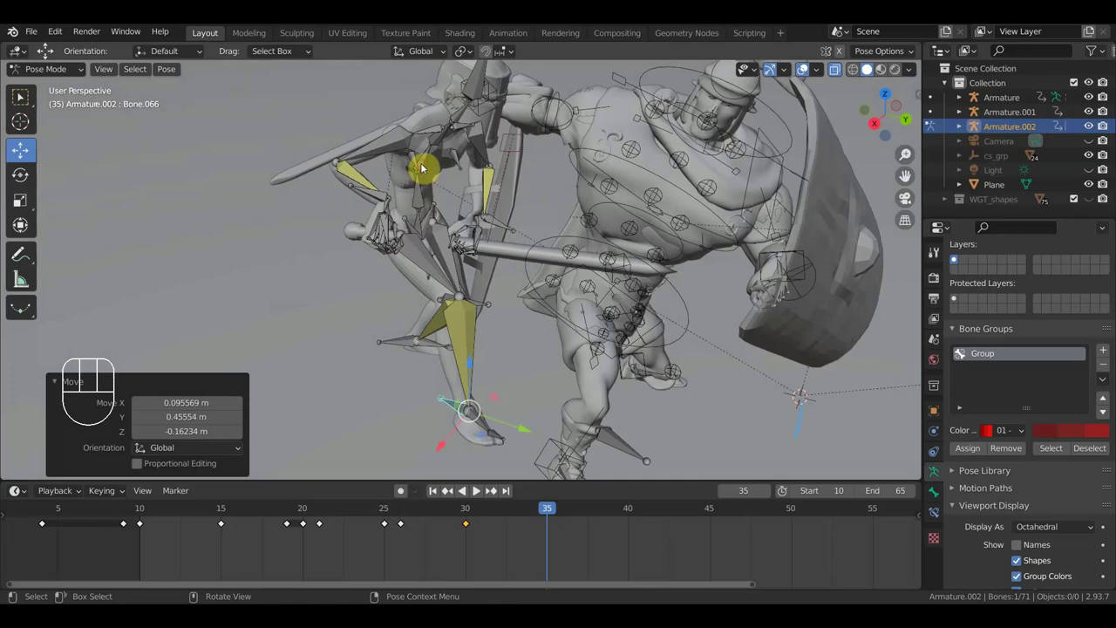
{"action": "left_click_drag", "start_coordinate": [468, 200], "coordinate": [546, 175]}
{"action": "key", "text": "r"}
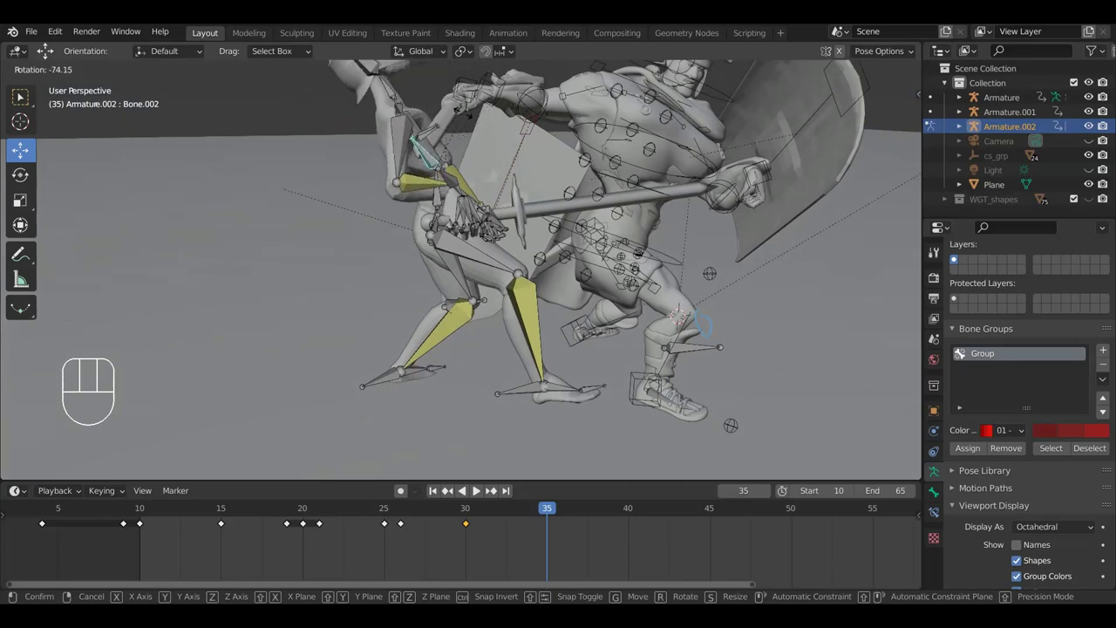
{"action": "left_click", "coordinate": [469, 121]}
Select the sword-grip arm bone and rotate it to level the sword across the enemy.
{"action": "left_click_drag", "start_coordinate": [523, 217], "coordinate": [470, 191]}
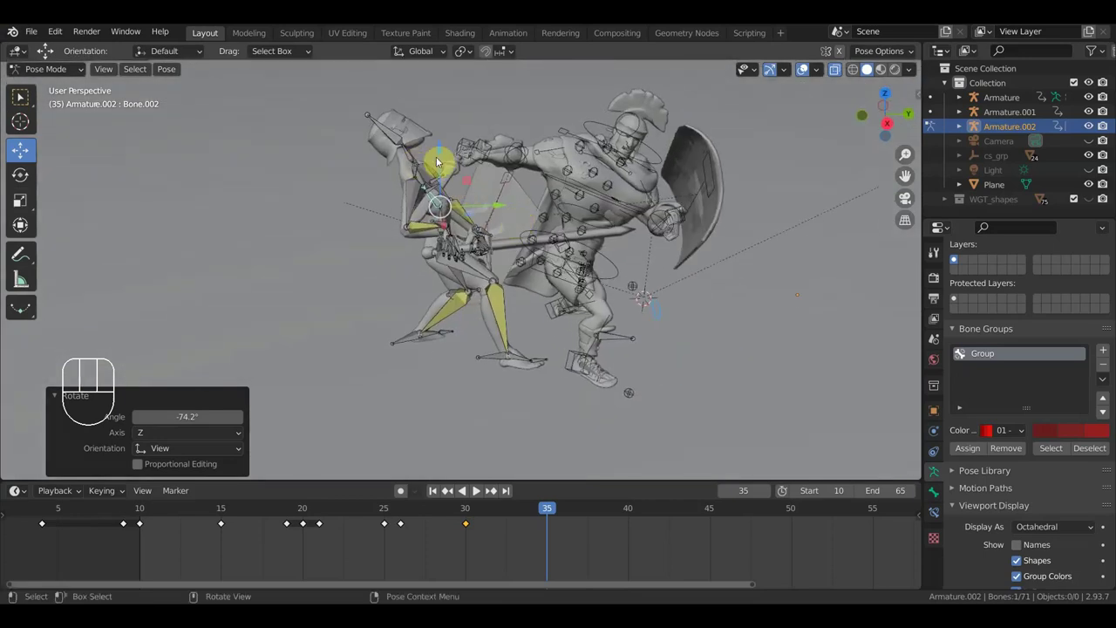
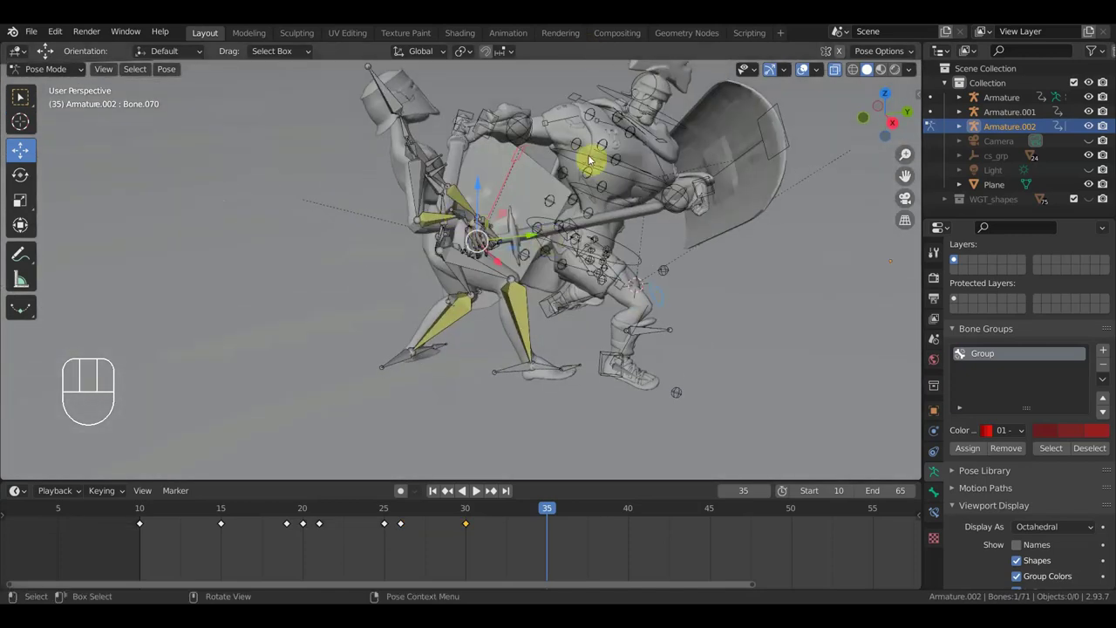
{"action": "middle_click", "coordinate": [638, 177]}
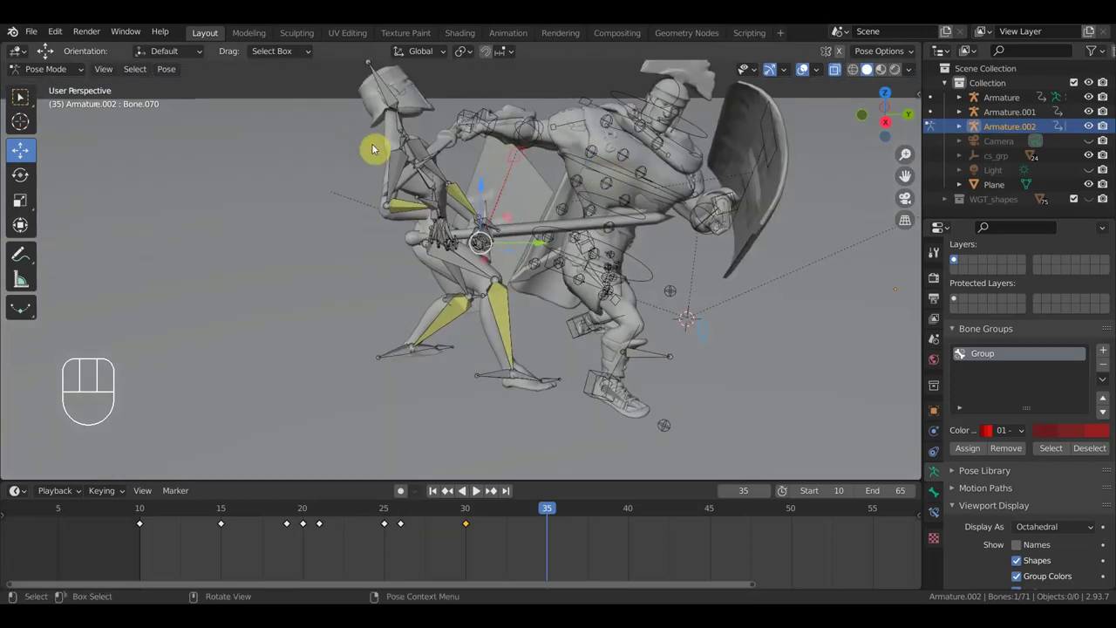
{"action": "left_click_drag", "start_coordinate": [558, 193], "coordinate": [485, 187]}
{"action": "left_click_drag", "start_coordinate": [548, 203], "coordinate": [479, 216]}
{"action": "left_click_drag", "start_coordinate": [434, 206], "coordinate": [527, 222]}
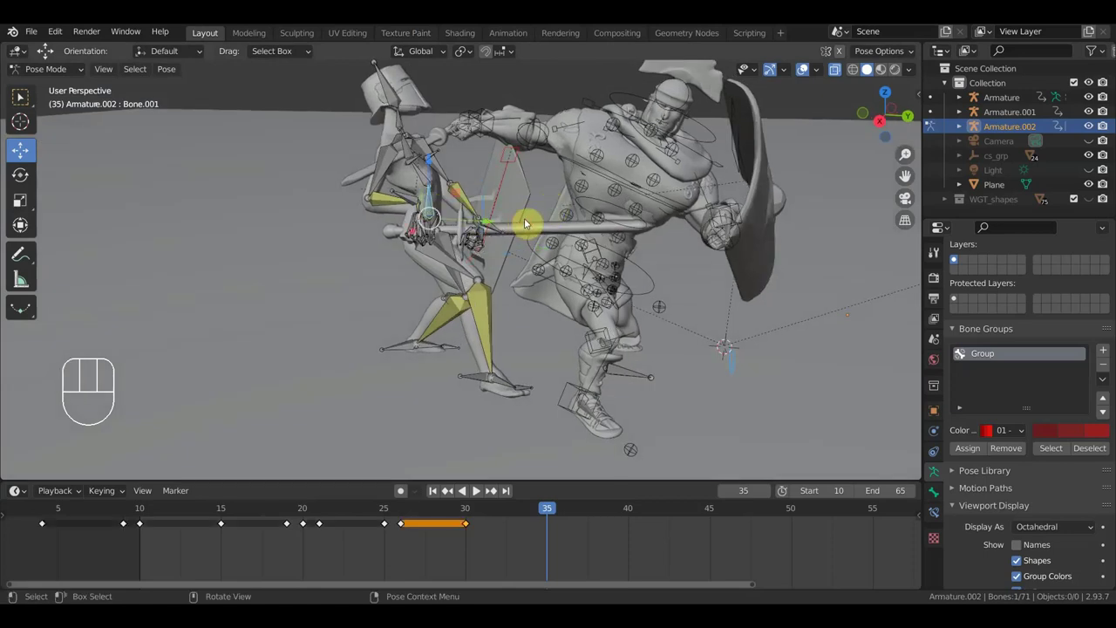
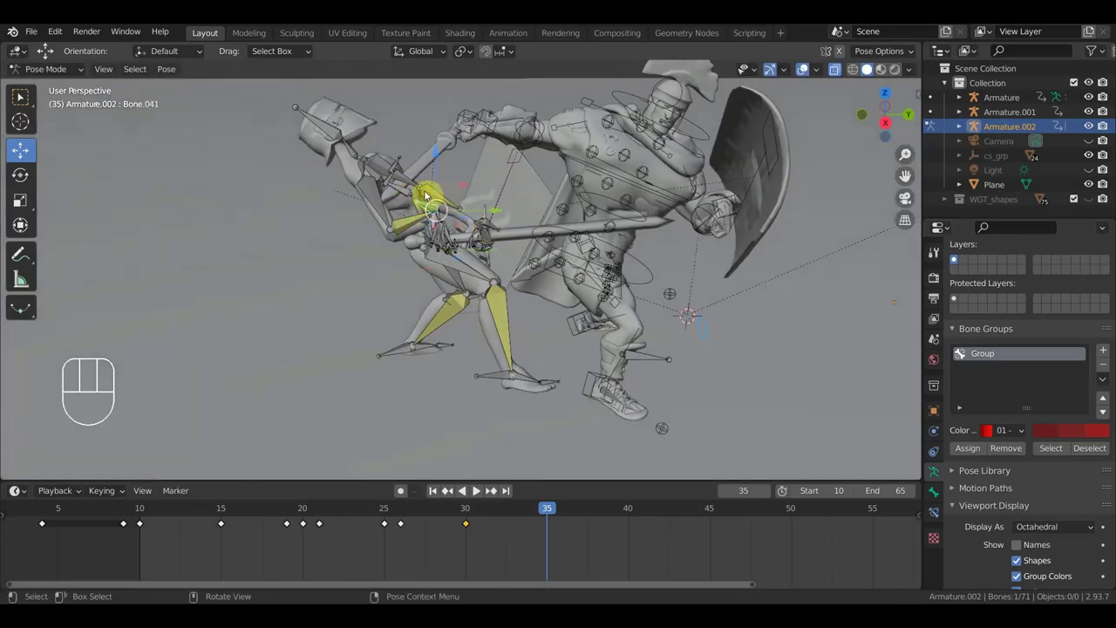
{"action": "key", "text": "r"}
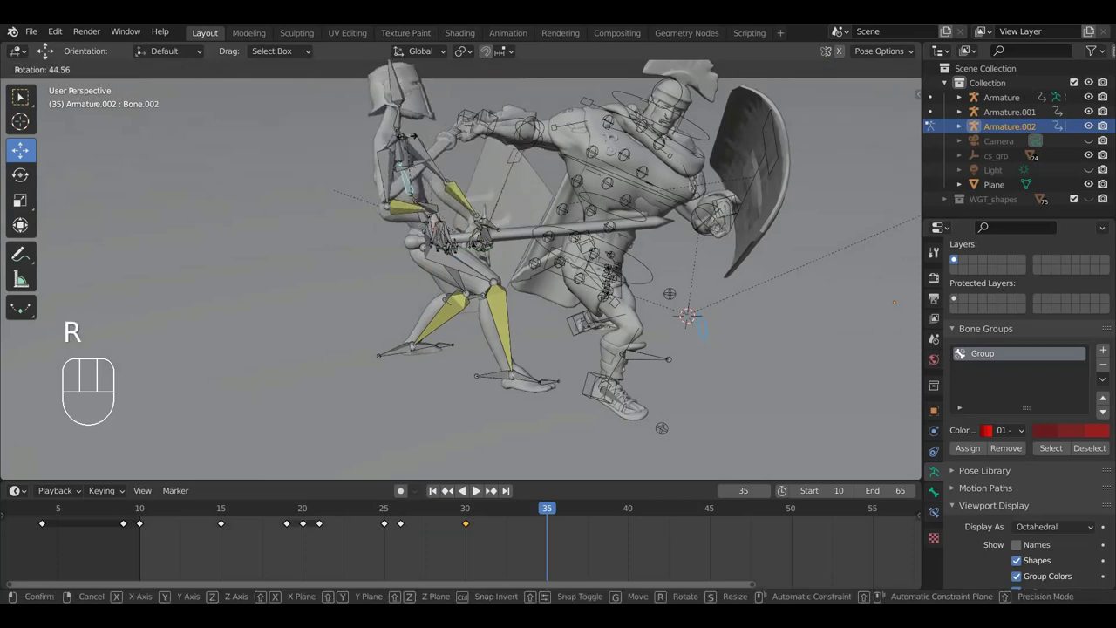
{"action": "left_click", "coordinate": [413, 153]}
Move and rotate the paladin's hand bone from a pulled-back side view.
{"action": "left_click_drag", "start_coordinate": [493, 200], "coordinate": [421, 236]}
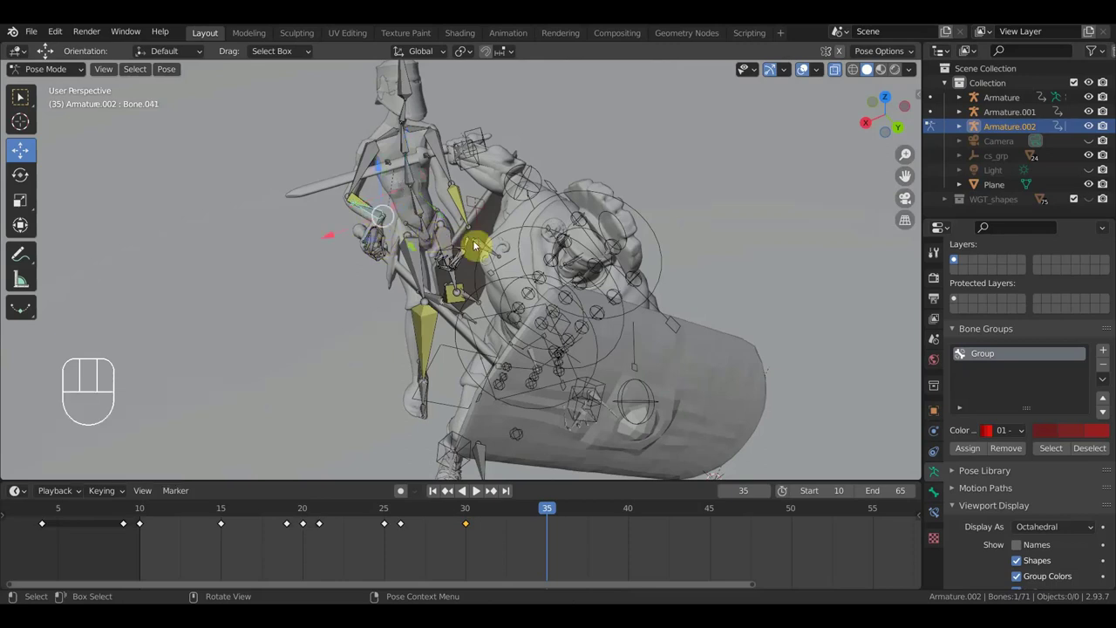
{"action": "left_click_drag", "start_coordinate": [573, 258], "coordinate": [745, 202]}
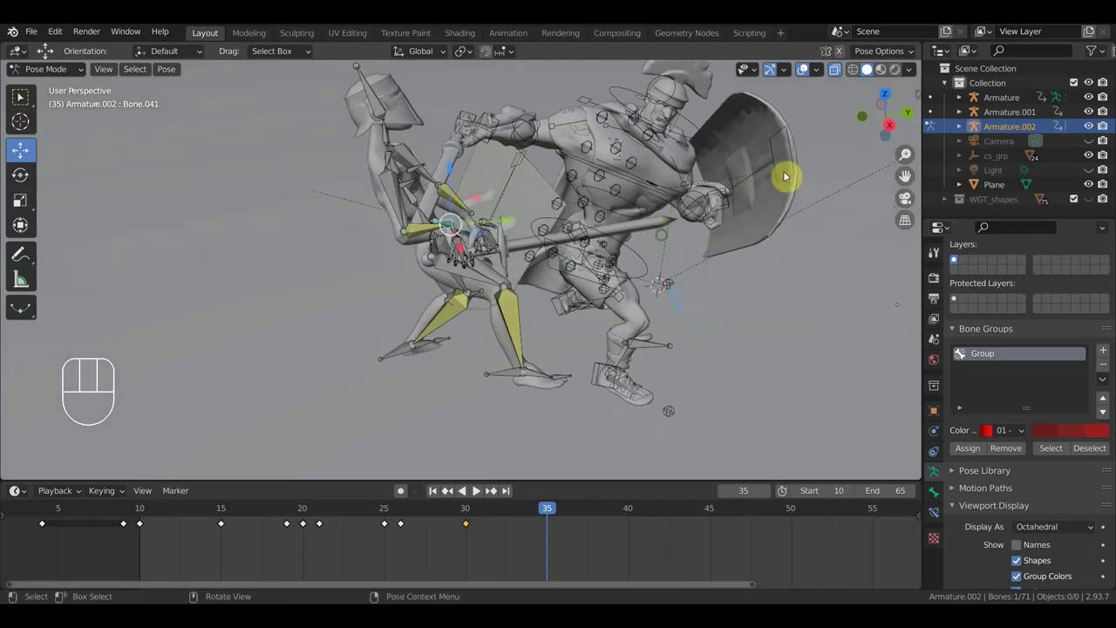
{"action": "left_click_drag", "start_coordinate": [776, 178], "coordinate": [736, 173]}
{"action": "middle_click", "coordinate": [741, 220]}
{"action": "left_click_drag", "start_coordinate": [693, 239], "coordinate": [724, 242]}
{"action": "key", "text": "g"}
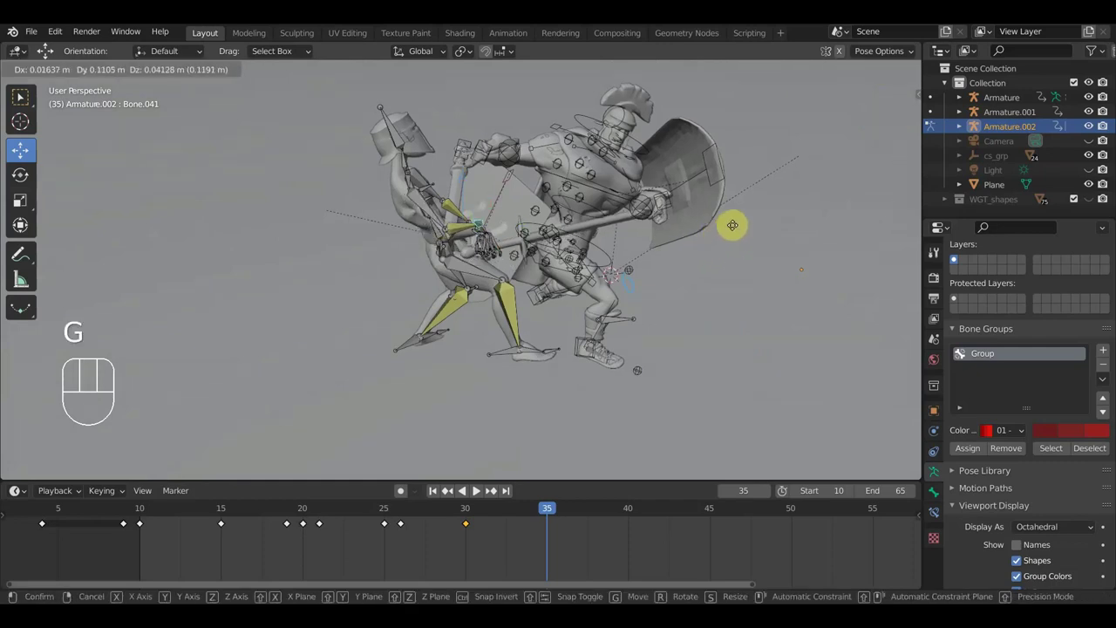
{"action": "key", "text": "r"}
{"action": "left_click", "coordinate": [753, 431]}
Rotate the hand bone again while looking down on the fighters.
{"action": "left_click_drag", "start_coordinate": [808, 361], "coordinate": [829, 339]}
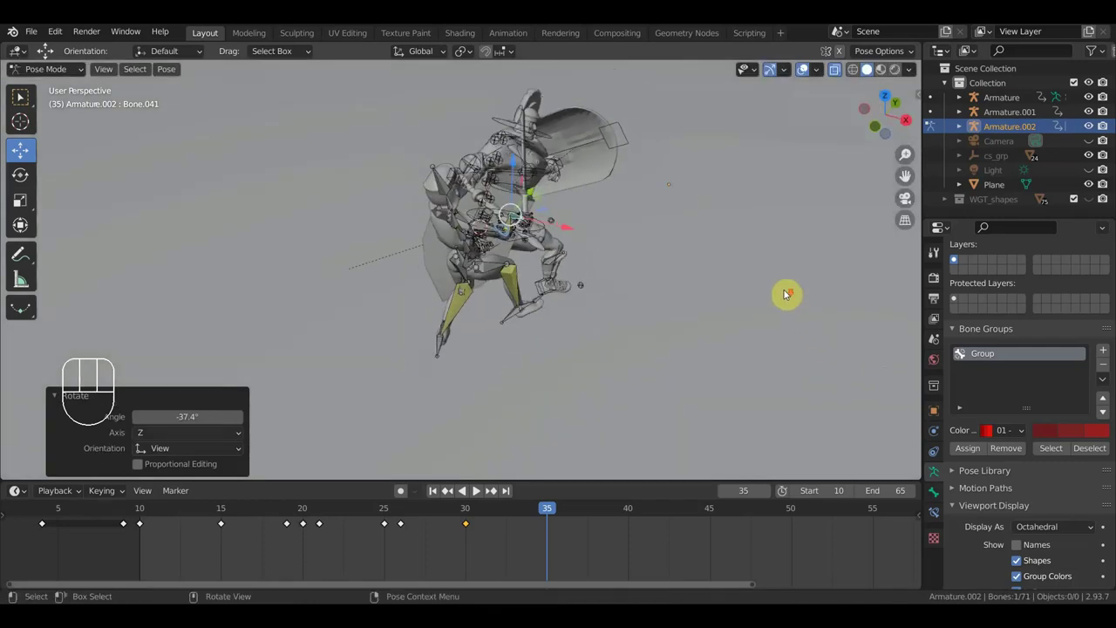
{"action": "key", "text": "r"}
{"action": "left_click", "coordinate": [756, 342]}
{"action": "left_click_drag", "start_coordinate": [747, 344], "coordinate": [566, 314]}
{"action": "left_click_drag", "start_coordinate": [579, 282], "coordinate": [507, 316]}
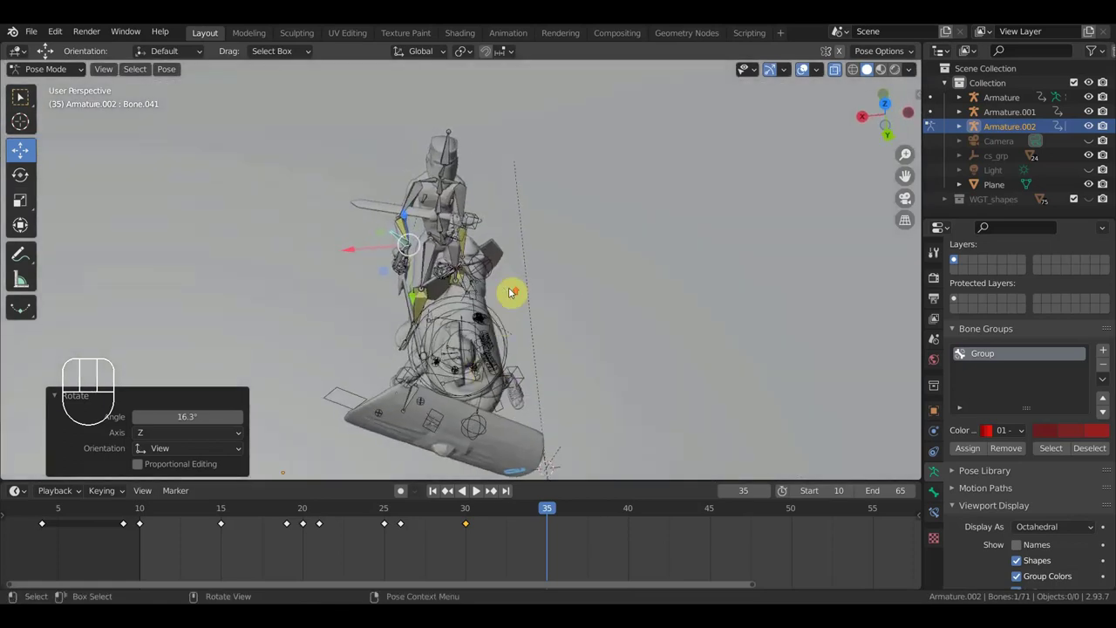
{"action": "left_click_drag", "start_coordinate": [433, 175], "coordinate": [532, 220]}
Select the paladin's arm and shield hand bones, closing in on the shield.
{"action": "key", "text": "r"}
{"action": "left_click", "coordinate": [529, 211]}
{"action": "left_click_drag", "start_coordinate": [541, 267], "coordinate": [612, 238]}
{"action": "left_click", "coordinate": [510, 226]}
{"action": "left_click_drag", "start_coordinate": [504, 246], "coordinate": [573, 262]}
{"action": "left_click_drag", "start_coordinate": [572, 262], "coordinate": [524, 259]}
Shift the shield hand bone Bone.010 slightly and rotate it about -10.65 degrees.
{"action": "key", "text": "g"}
{"action": "left_click", "coordinate": [532, 177]}
{"action": "left_click_drag", "start_coordinate": [575, 199], "coordinate": [503, 281]}
{"action": "left_click_drag", "start_coordinate": [504, 281], "coordinate": [758, 148]}
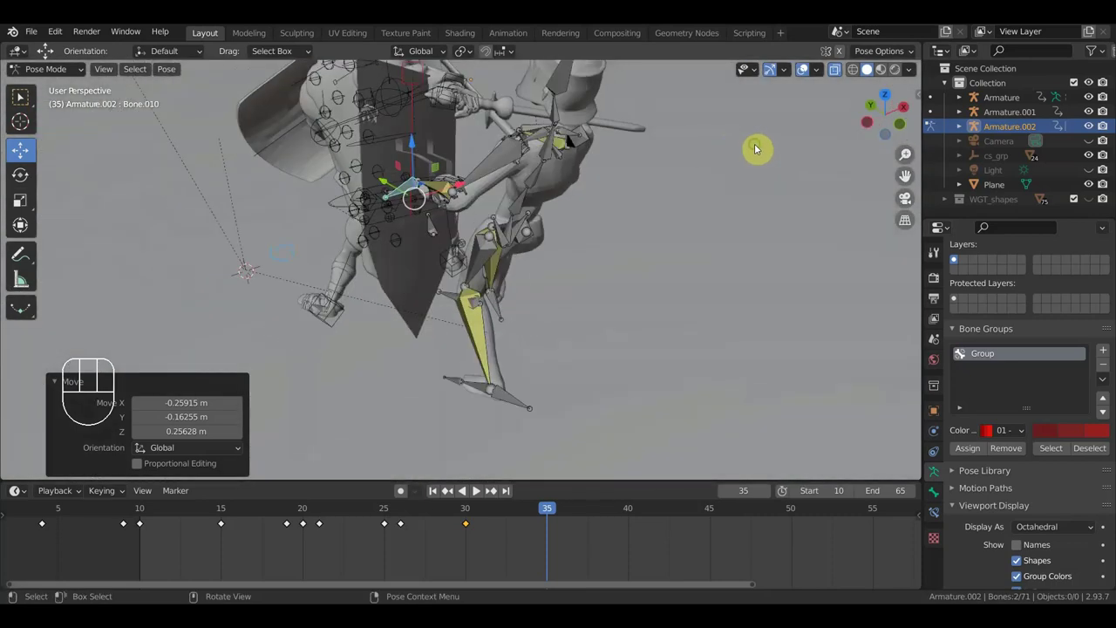
{"action": "left_click_drag", "start_coordinate": [663, 236], "coordinate": [686, 249]}
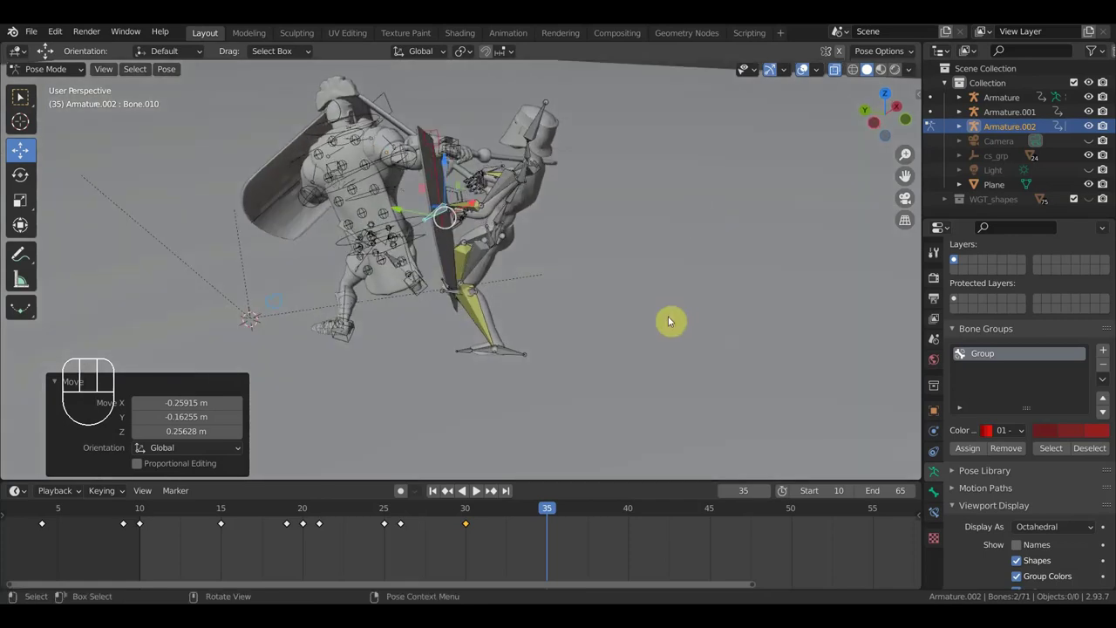
{"action": "key", "text": "r"}
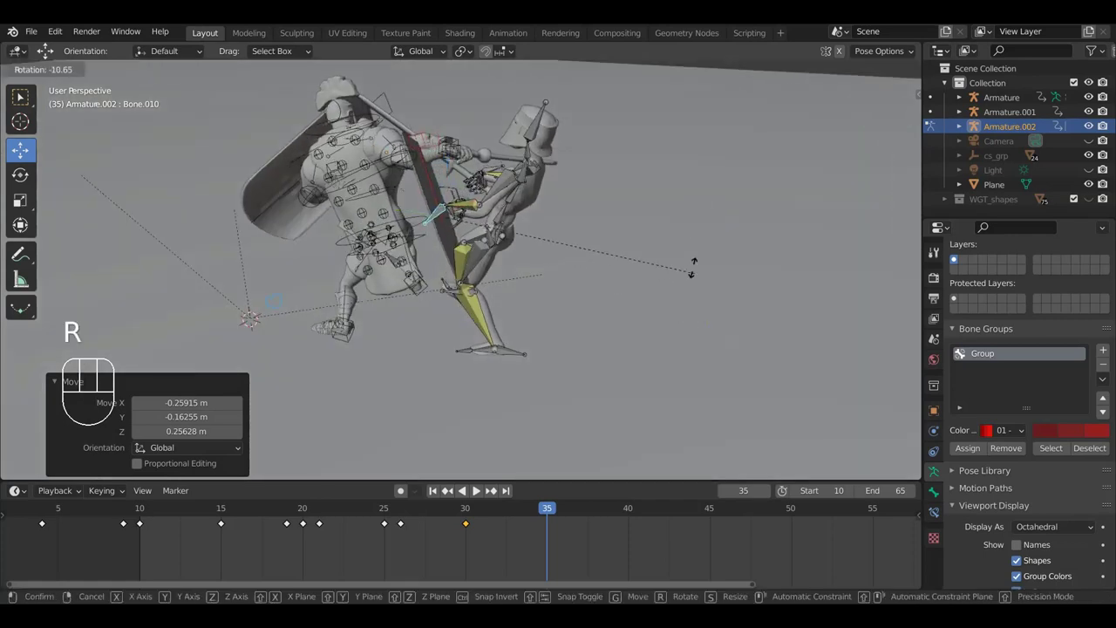
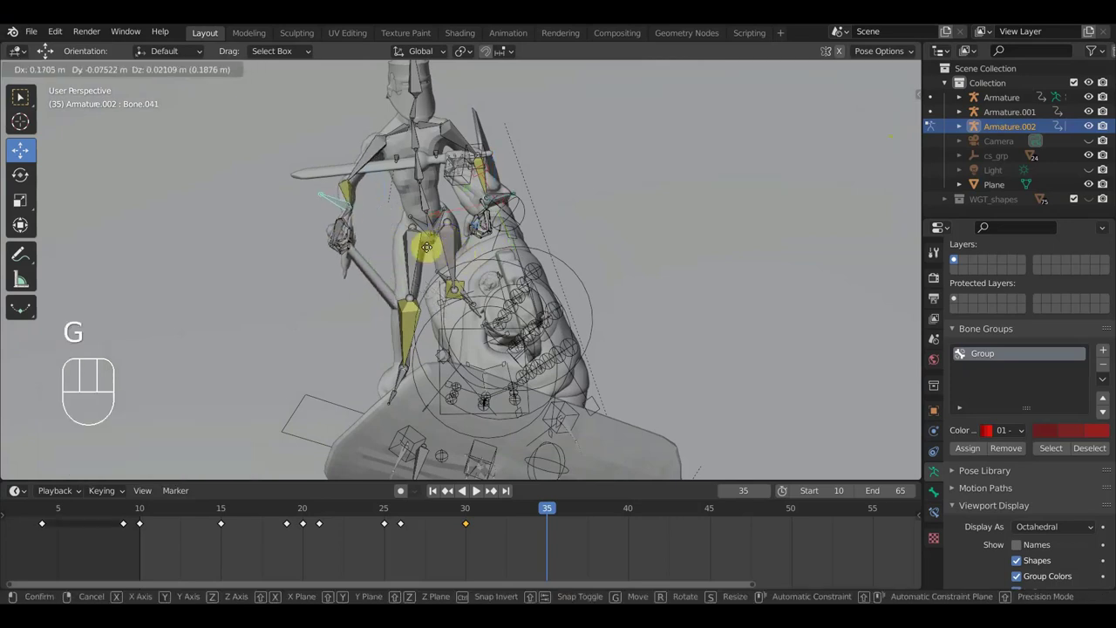
Shift the paladin's torso bone forward into the lunge at frame 35 and review it up close.
{"action": "left_click", "coordinate": [422, 249]}
{"action": "left_click_drag", "start_coordinate": [420, 204], "coordinate": [415, 230]}
{"action": "scroll", "scroll_direction": "up", "scroll_amount": 3}
{"action": "middle_click", "coordinate": [433, 250]}
{"action": "scroll", "scroll_direction": "up", "scroll_amount": 3}
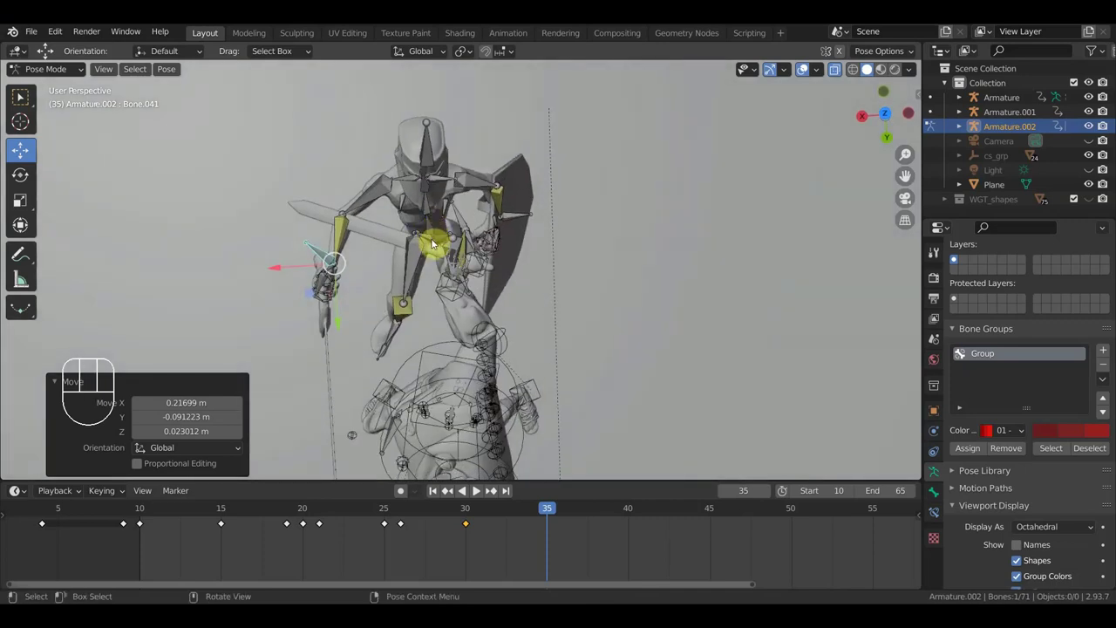
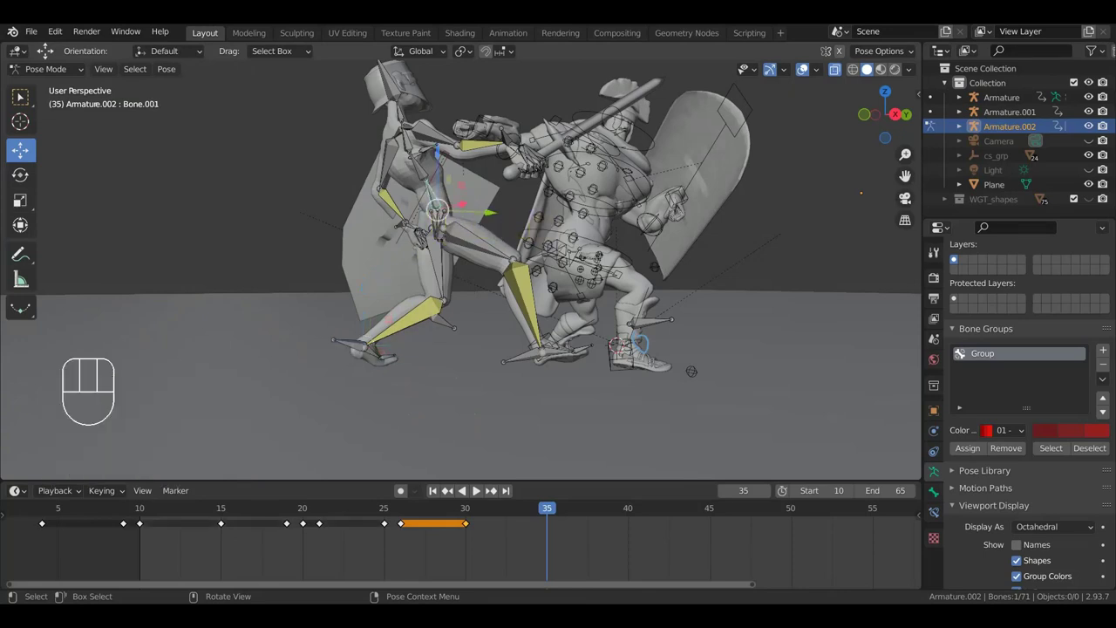
Rotate the hip and root bones, then set the foot controllers on the ground line using front and side views.
{"action": "key", "text": "r"}
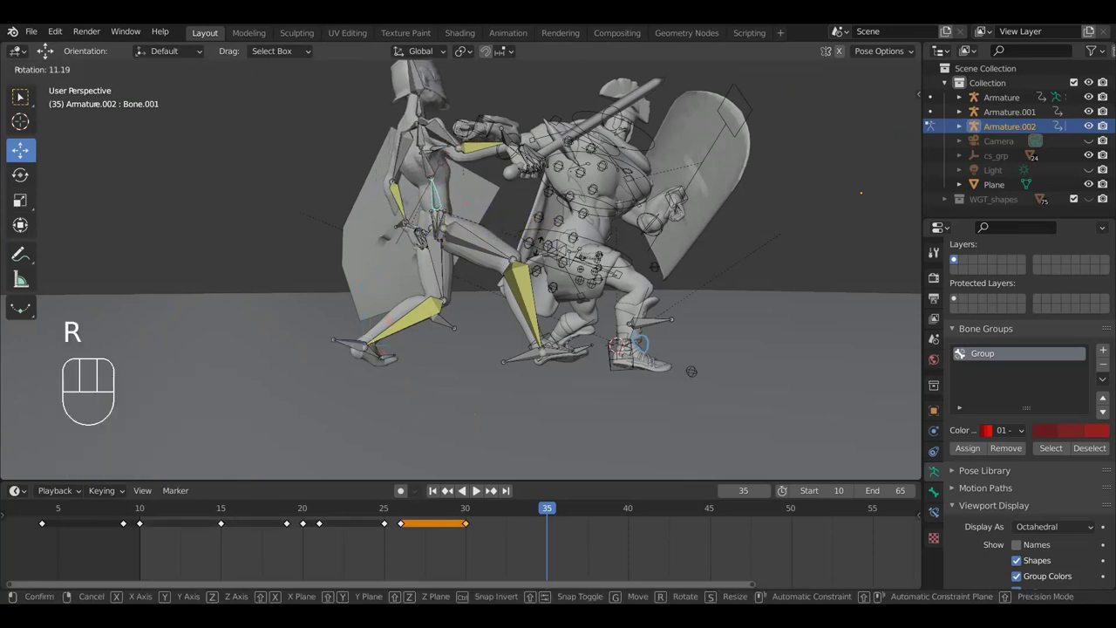
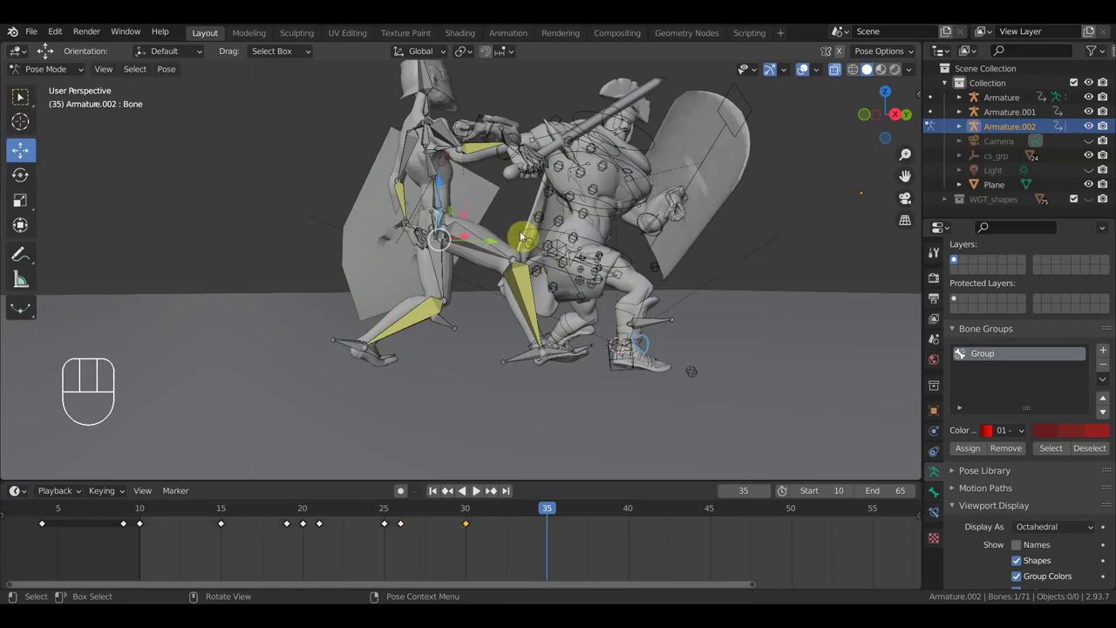
{"action": "key", "text": "r"}
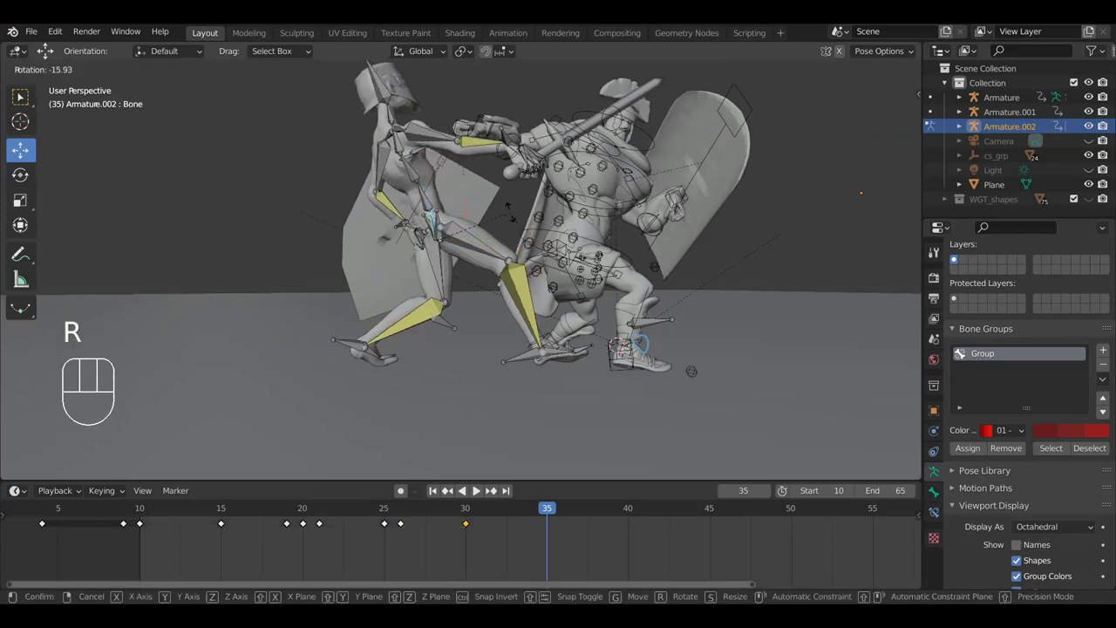
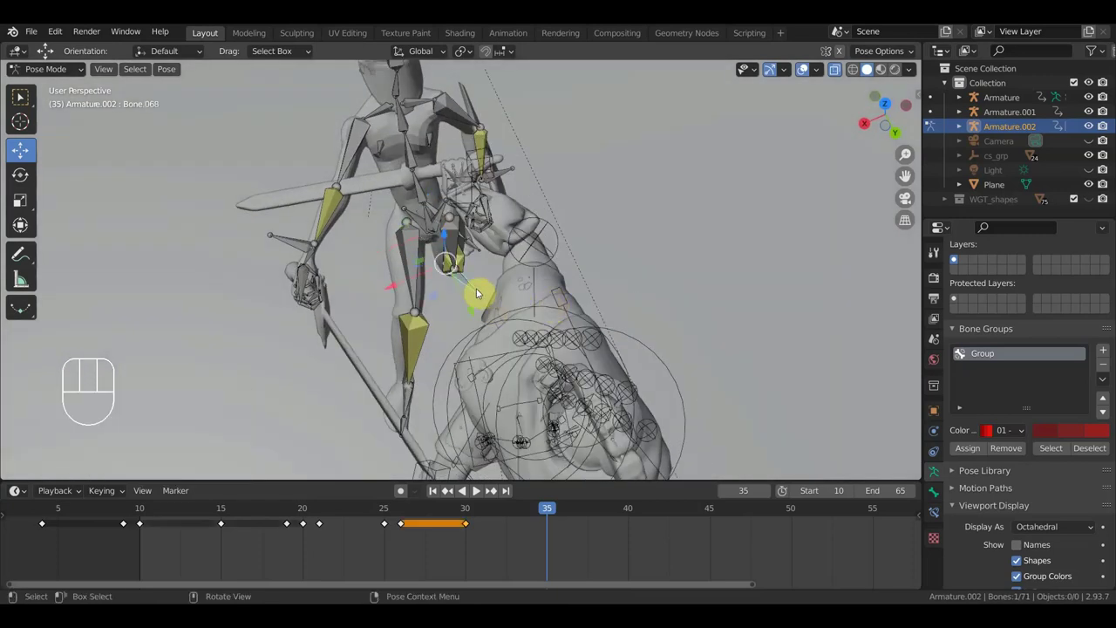
{"action": "key", "text": "g"}
{"action": "left_click", "coordinate": [503, 290]}
{"action": "scroll", "scroll_direction": "up", "scroll_amount": 3}
{"action": "left_click_drag", "start_coordinate": [448, 207], "coordinate": [561, 155]}
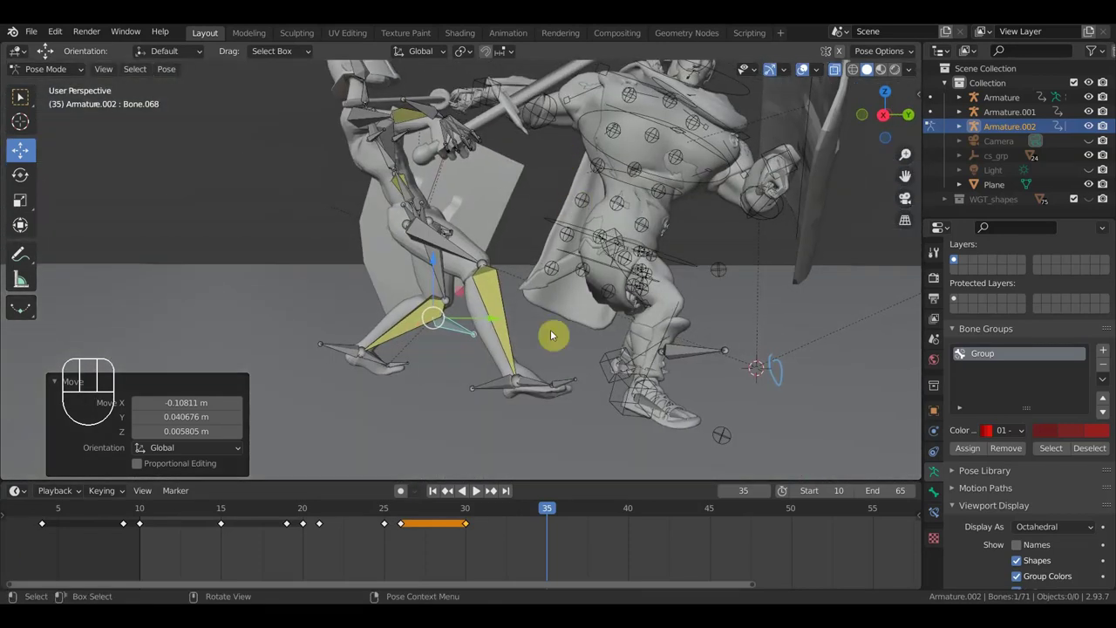
{"action": "key", "text": "KP_1"}
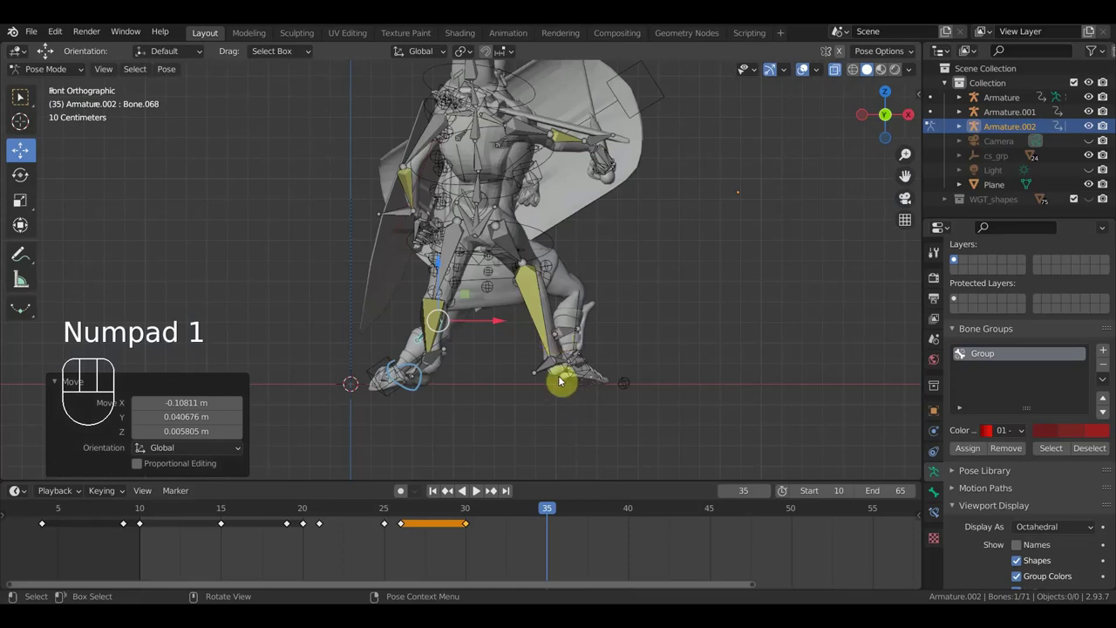
{"action": "left_click_drag", "start_coordinate": [588, 393], "coordinate": [471, 383]}
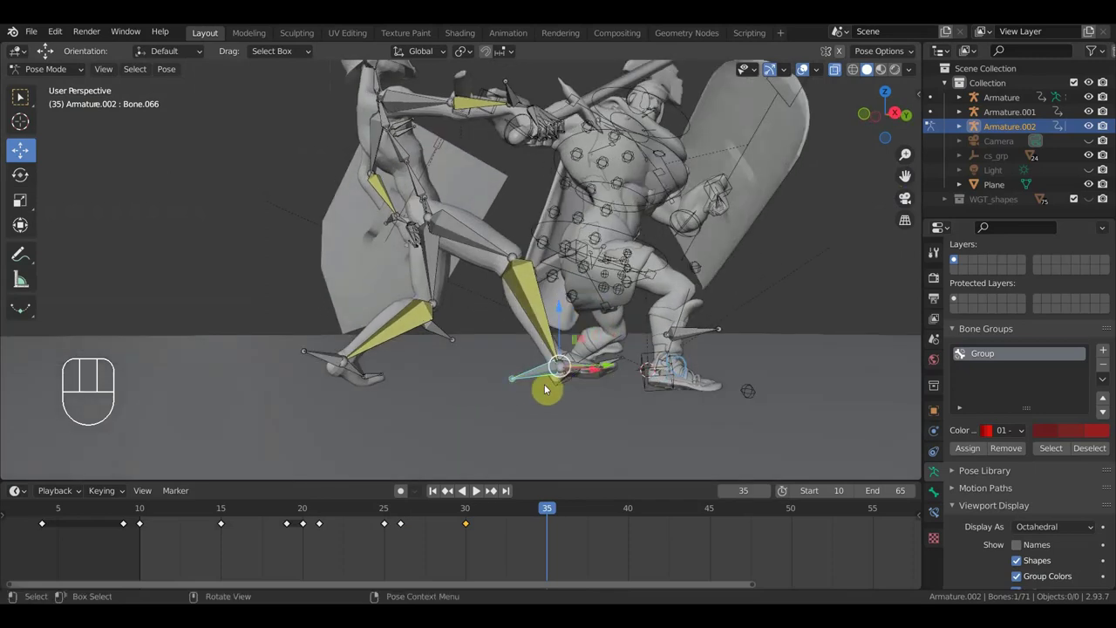
{"action": "key", "text": "KP_3"}
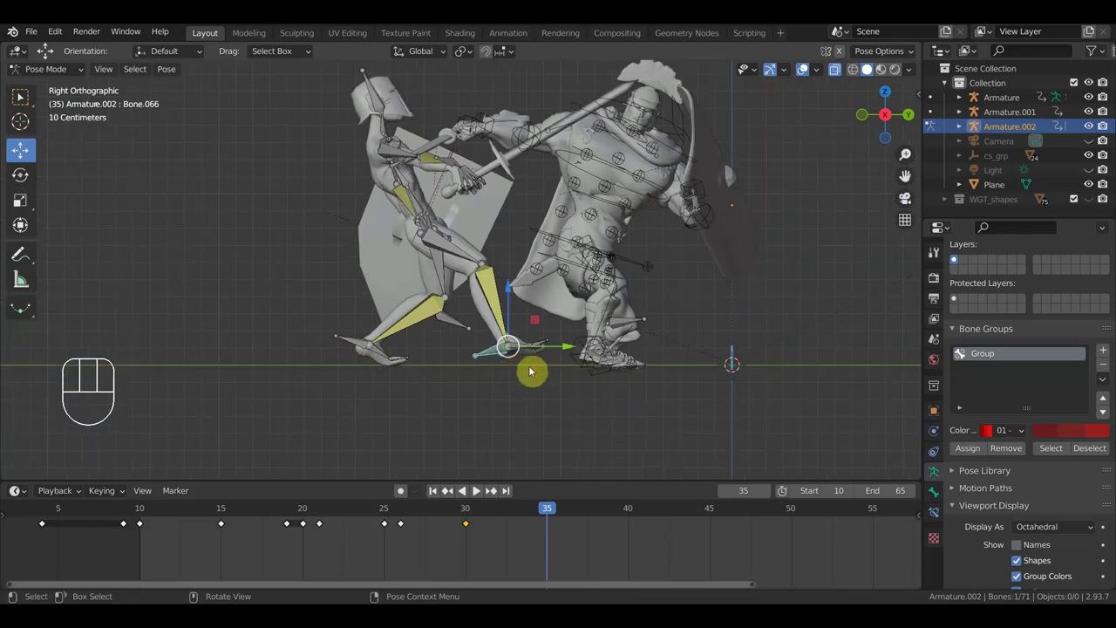
Key Location & Rotation at frame 35, nudge the back foot controller, and re-key all bones.
{"action": "key", "text": "i"}
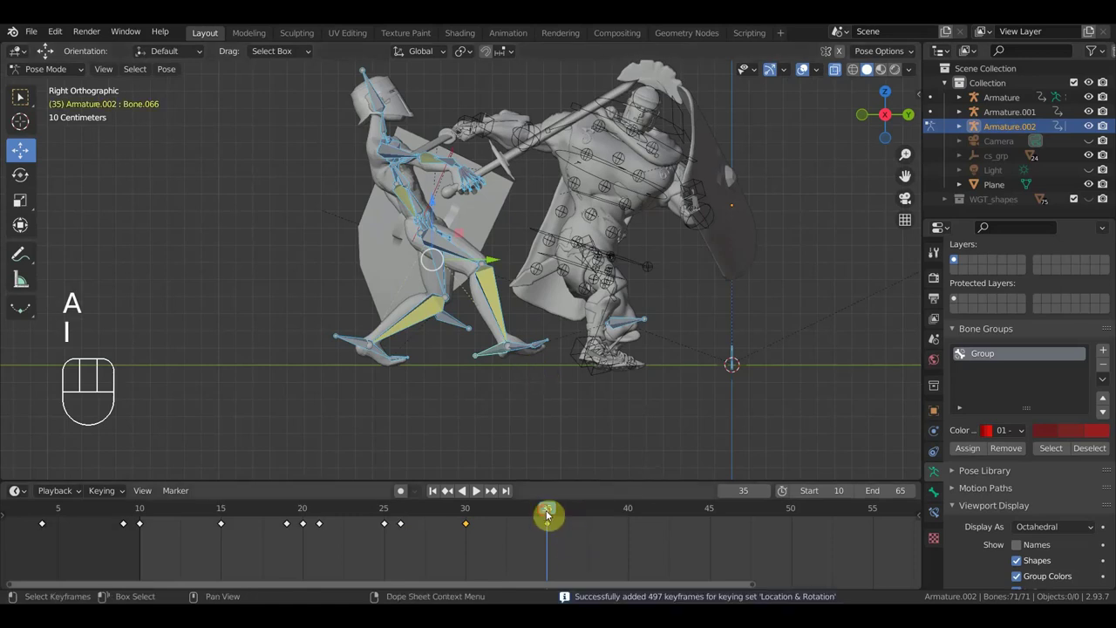
{"action": "left_click_drag", "start_coordinate": [549, 518], "coordinate": [558, 543]}
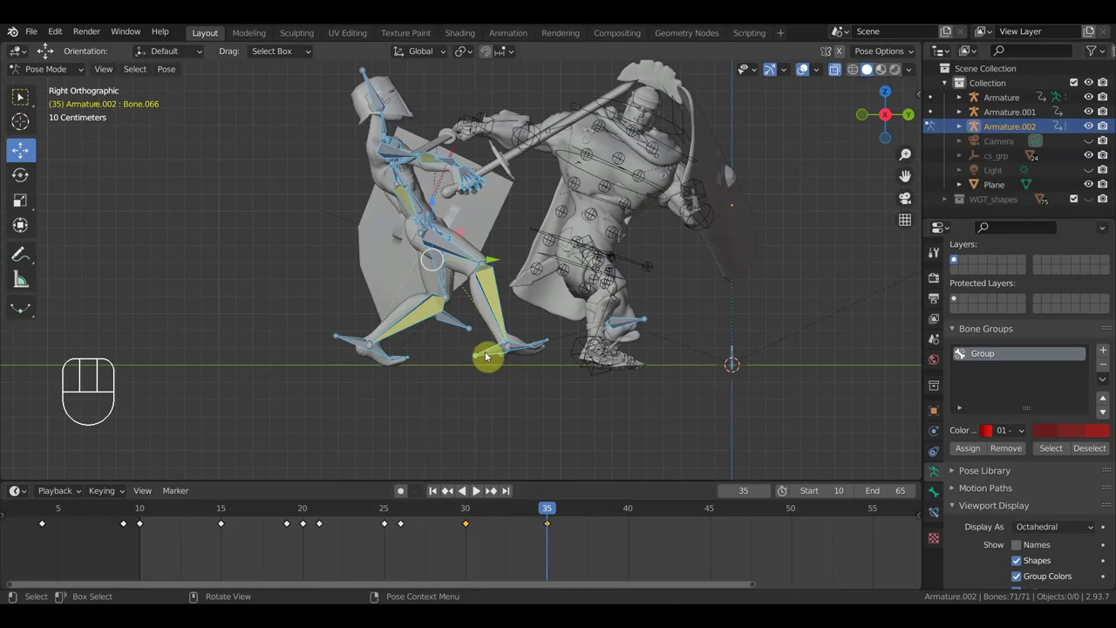
{"action": "left_click", "coordinate": [494, 354]}
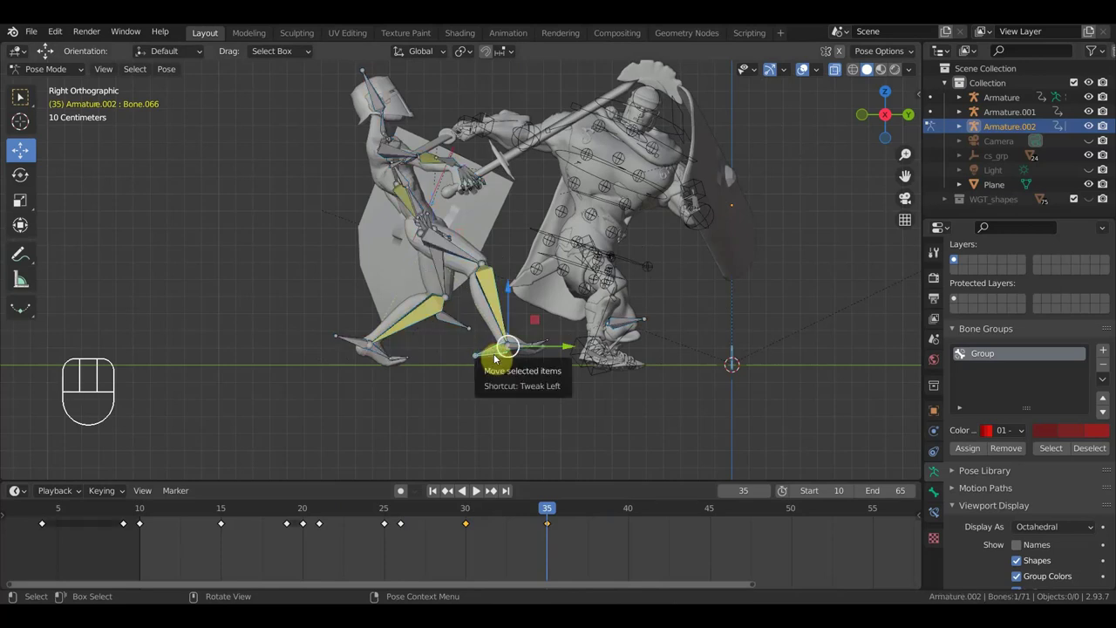
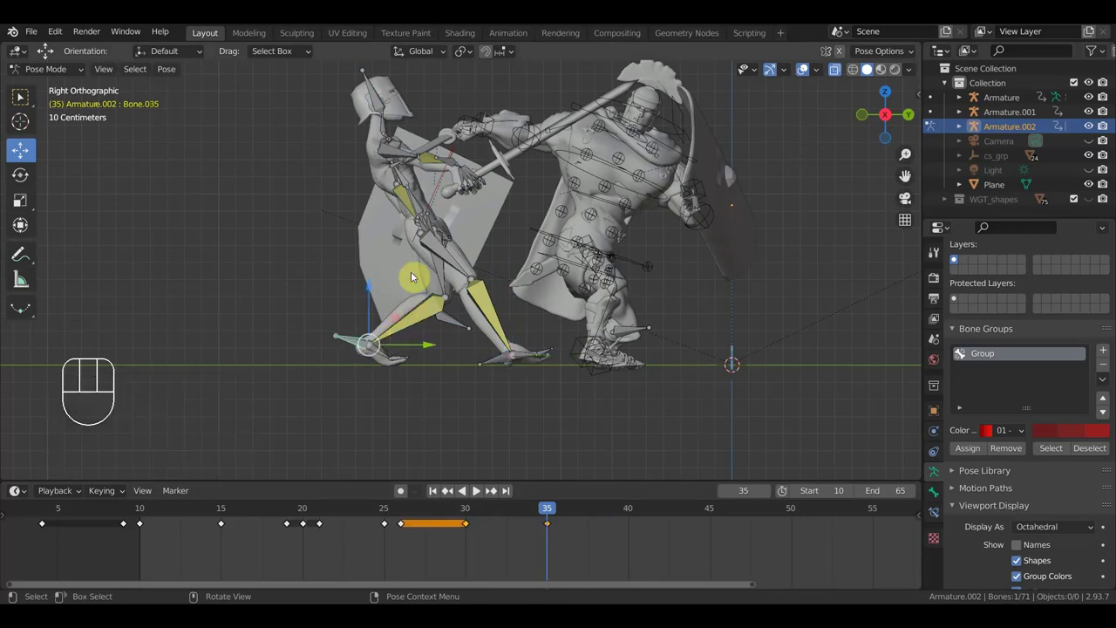
{"action": "key", "text": "g"}
{"action": "left_click", "coordinate": [402, 349]}
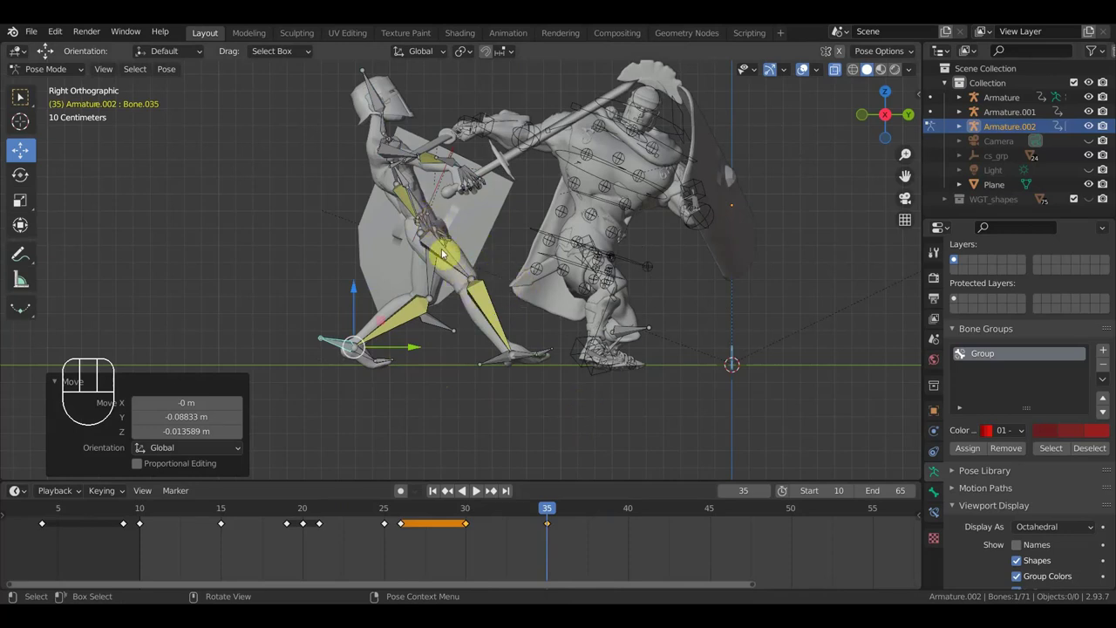
{"action": "key", "text": "a"}
{"action": "key", "text": "i"}
Advance to frame 40 and move the paladin's front foot controller into place.
{"action": "left_click_drag", "start_coordinate": [523, 510], "coordinate": [634, 533]}
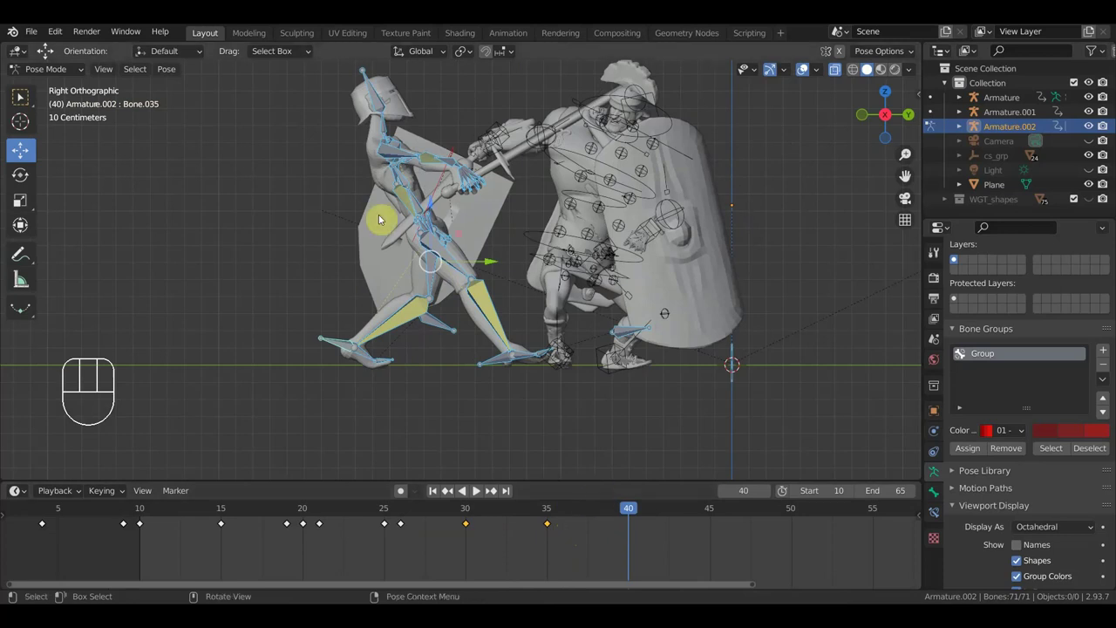
{"action": "left_click_drag", "start_coordinate": [450, 242], "coordinate": [420, 259]}
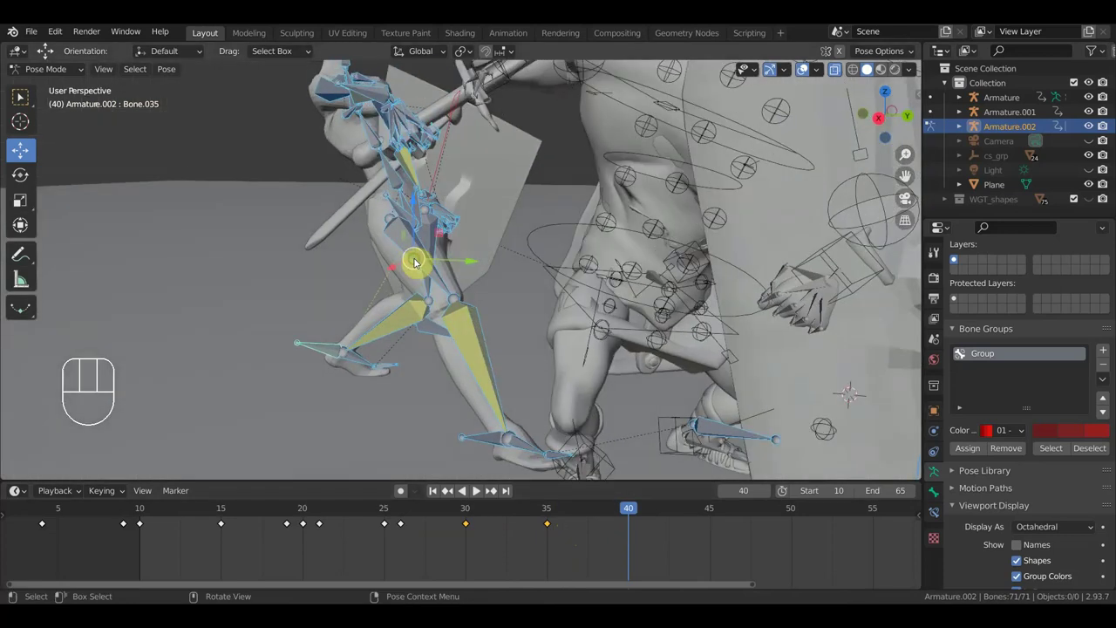
{"action": "left_click_drag", "start_coordinate": [412, 203], "coordinate": [474, 250]}
{"action": "left_click_drag", "start_coordinate": [476, 245], "coordinate": [530, 232]}
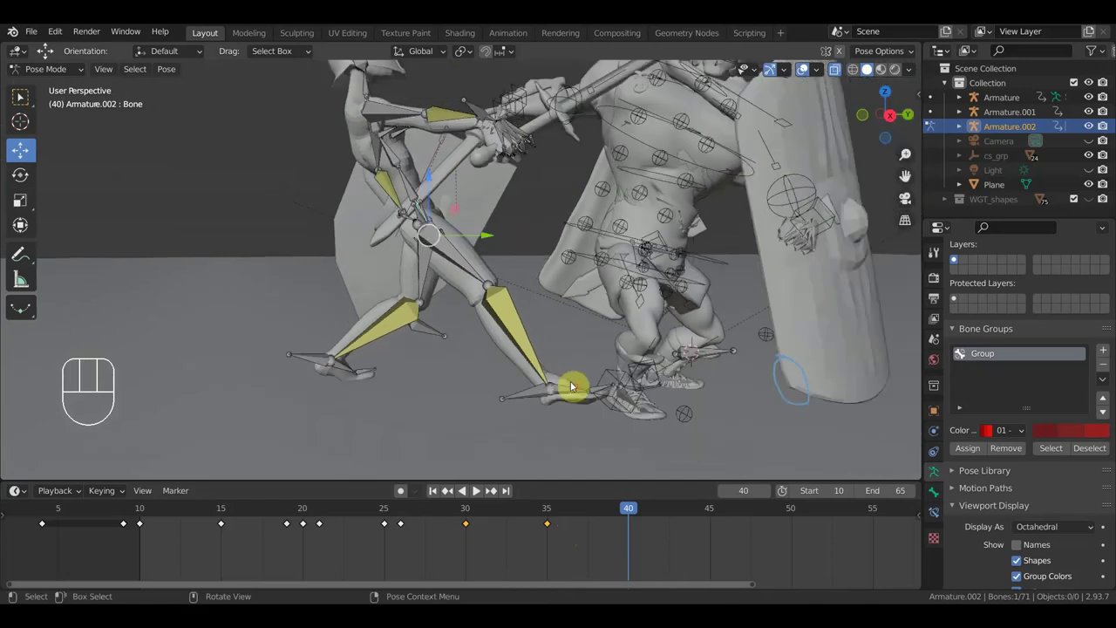
{"action": "middle_click", "coordinate": [592, 373]}
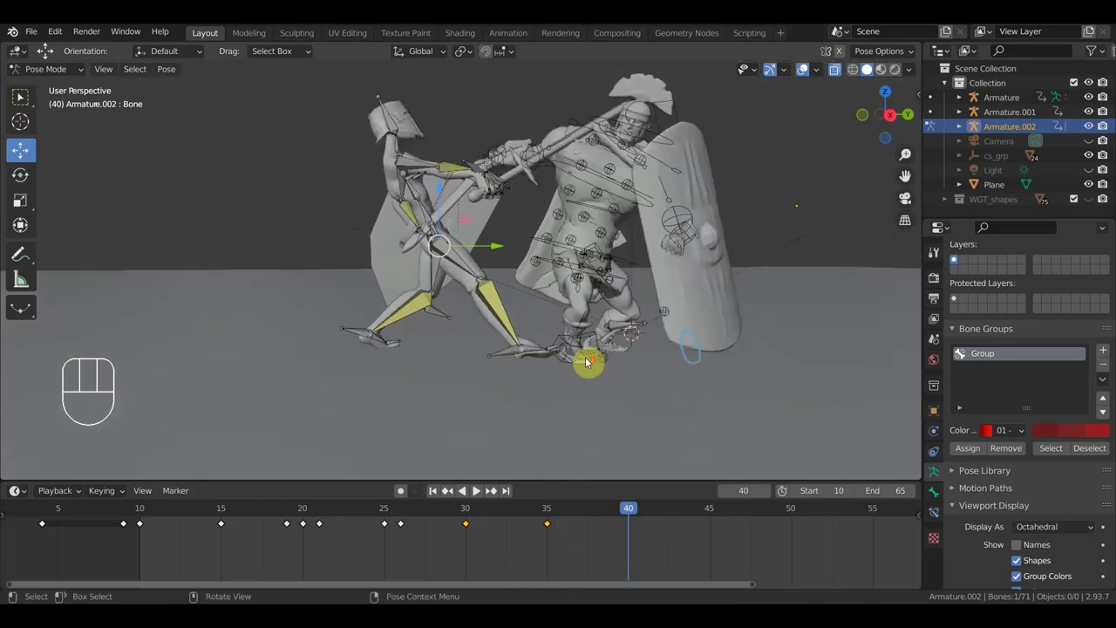
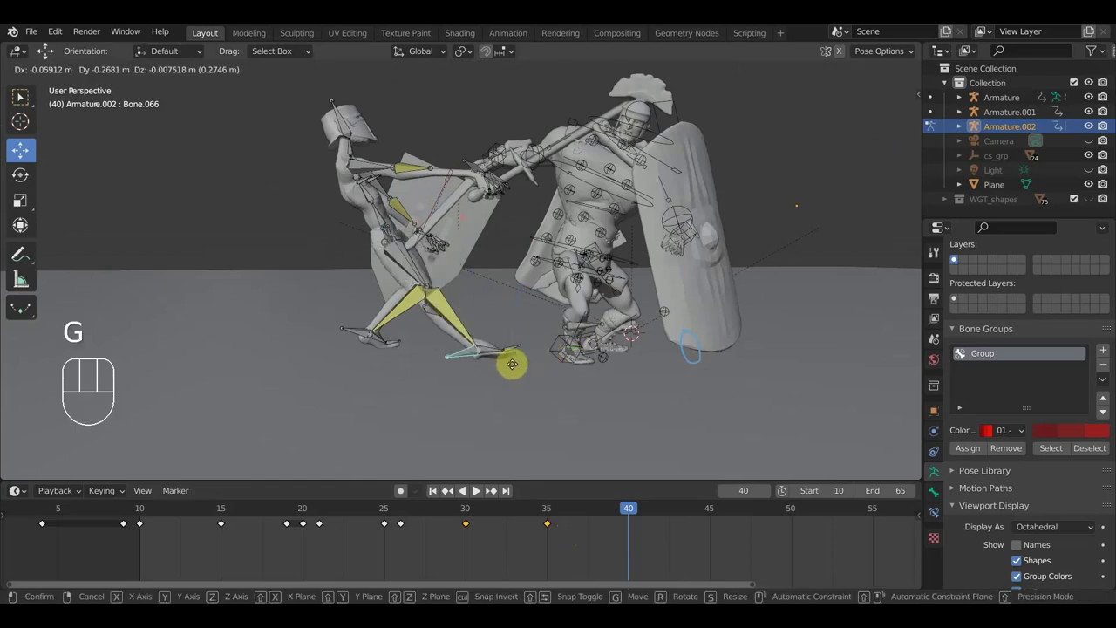
{"action": "left_click", "coordinate": [511, 361]}
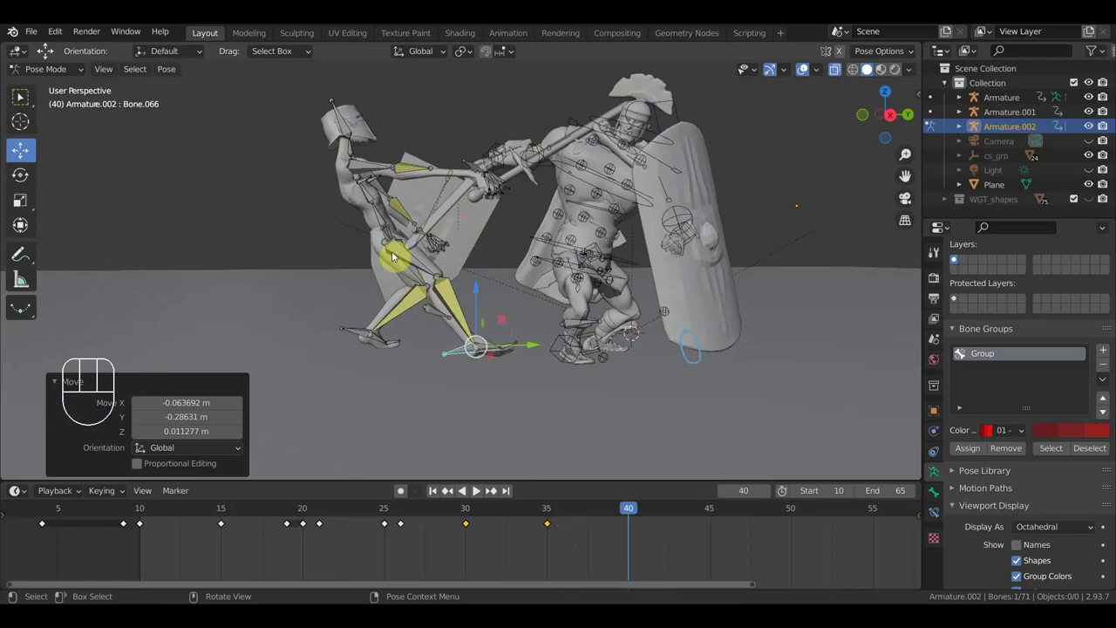
Rotate the sword arm so the paladin's sword lowers toward the ground.
{"action": "left_click_drag", "start_coordinate": [403, 227], "coordinate": [439, 200]}
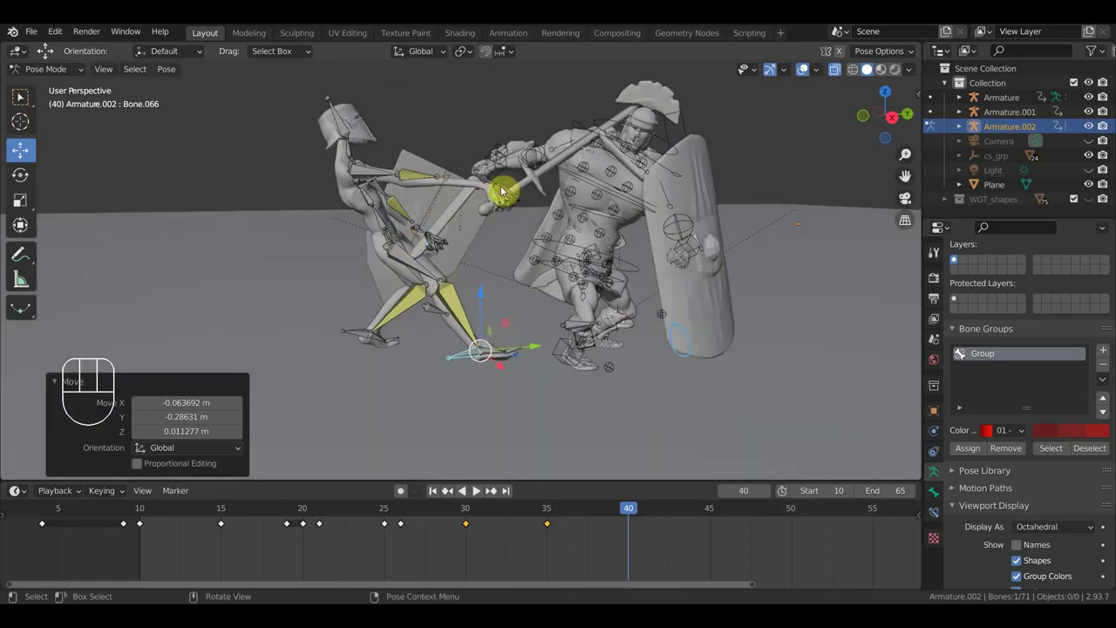
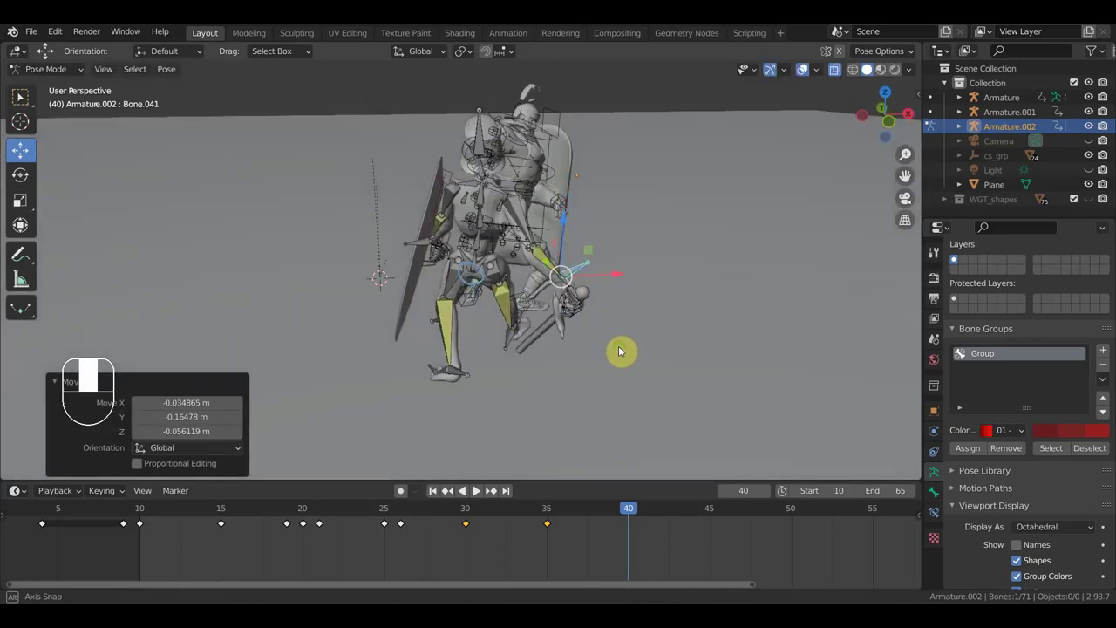
{"action": "left_click_drag", "start_coordinate": [454, 278], "coordinate": [497, 290]}
{"action": "left_click_drag", "start_coordinate": [462, 271], "coordinate": [436, 260]}
{"action": "left_click_drag", "start_coordinate": [443, 256], "coordinate": [459, 194]}
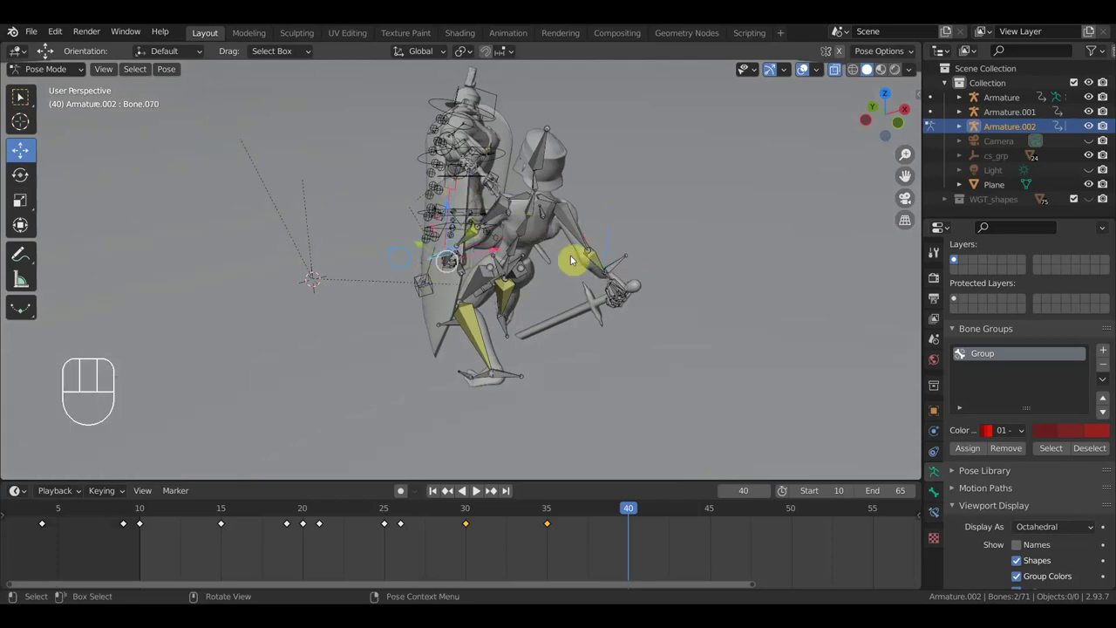
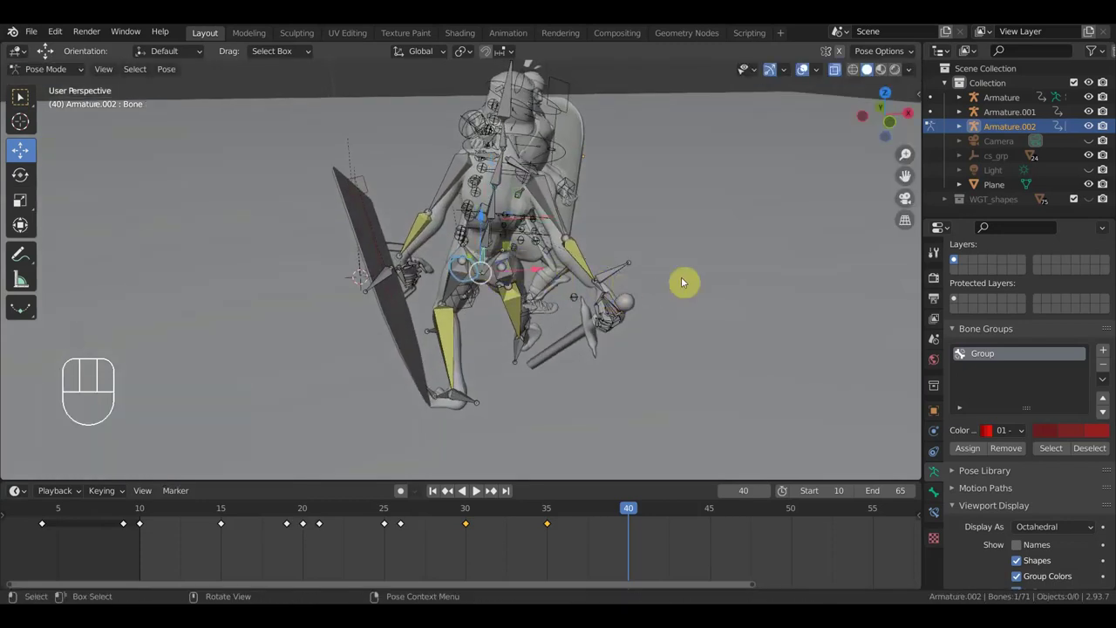
{"action": "key", "text": "r"}
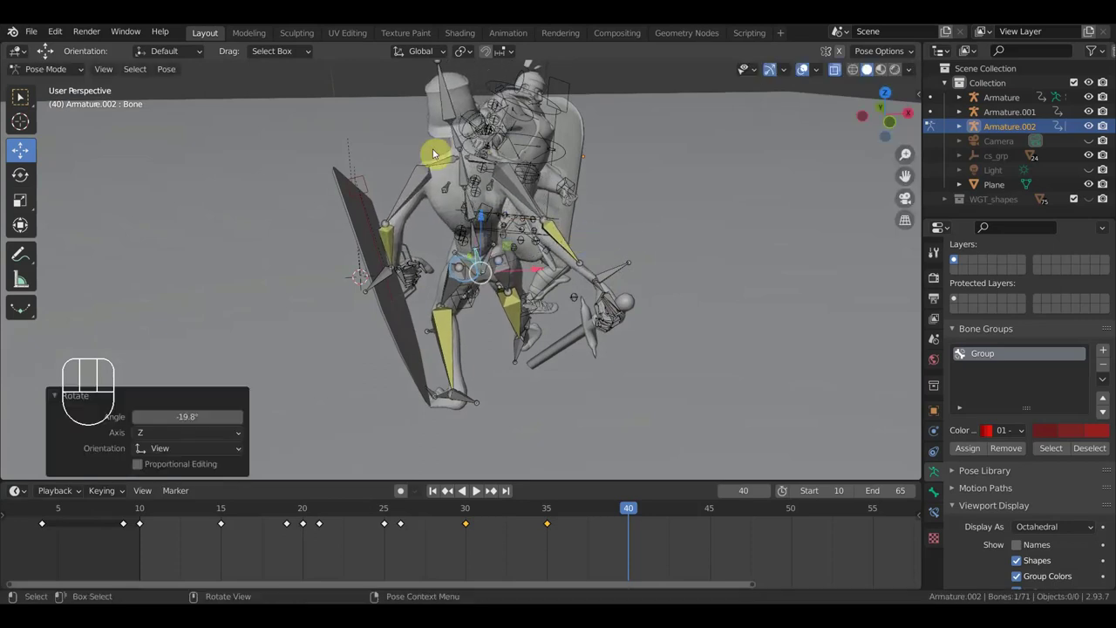
{"action": "left_click_drag", "start_coordinate": [621, 222], "coordinate": [521, 203]}
{"action": "left_click_drag", "start_coordinate": [501, 241], "coordinate": [601, 239]}
{"action": "left_click_drag", "start_coordinate": [622, 296], "coordinate": [516, 270]}
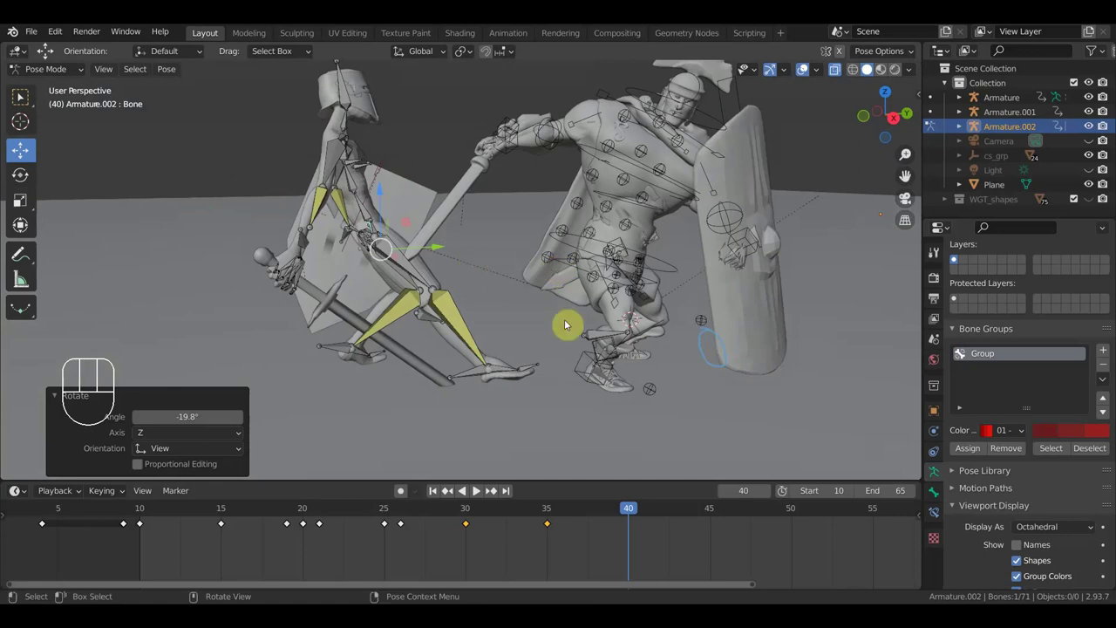
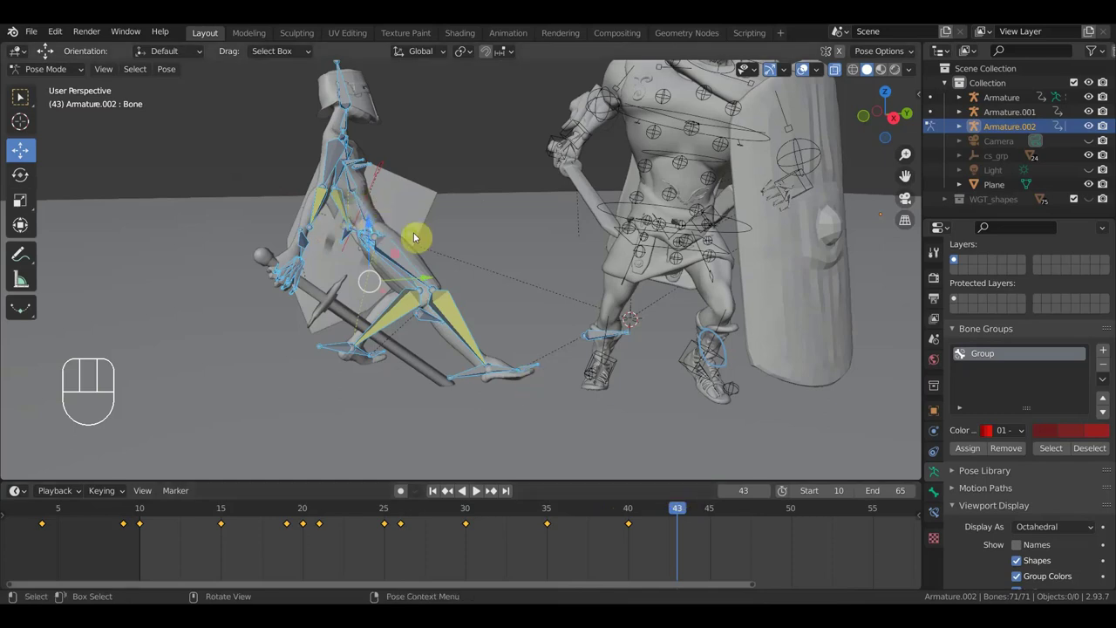
Rotate and shift a torso bone of the fallen paladin into the slump at frame 43.
{"action": "left_click_drag", "start_coordinate": [414, 243], "coordinate": [131, 244]}
{"action": "left_click_drag", "start_coordinate": [630, 237], "coordinate": [651, 266]}
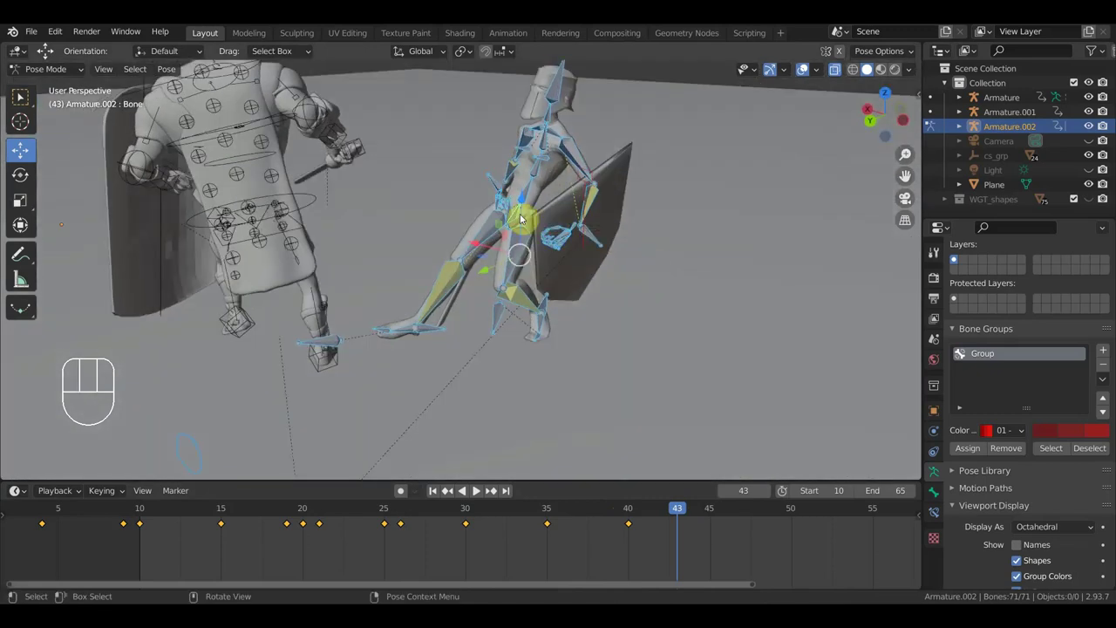
{"action": "left_click_drag", "start_coordinate": [523, 217], "coordinate": [564, 234]}
{"action": "left_click_drag", "start_coordinate": [677, 249], "coordinate": [646, 216]}
{"action": "key", "text": "r"}
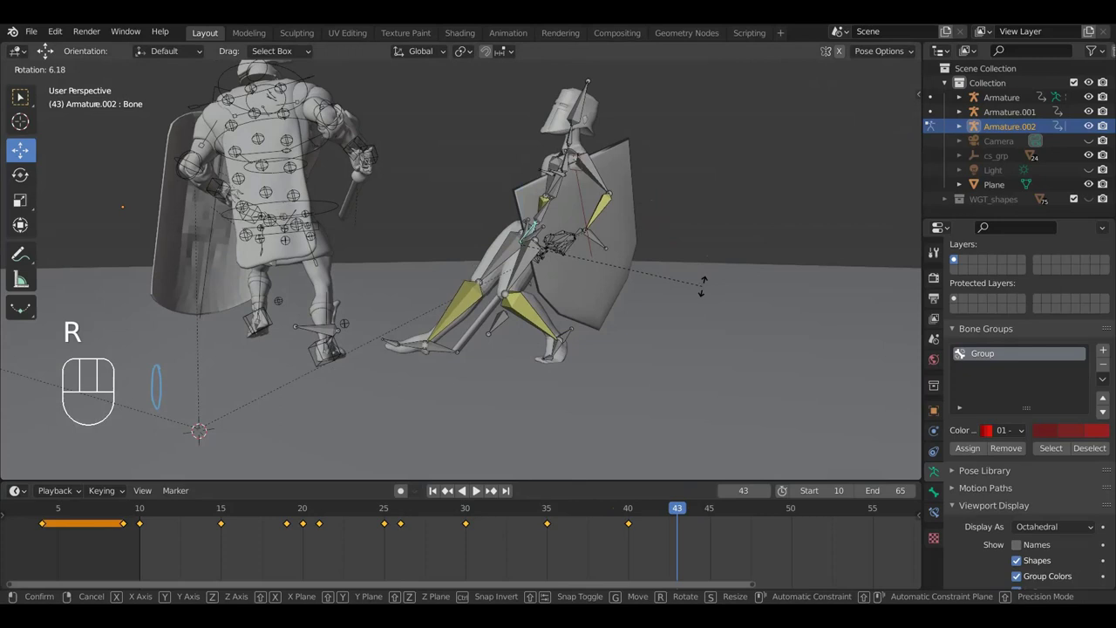
{"action": "left_click", "coordinate": [693, 283]}
{"action": "key", "text": "g"}
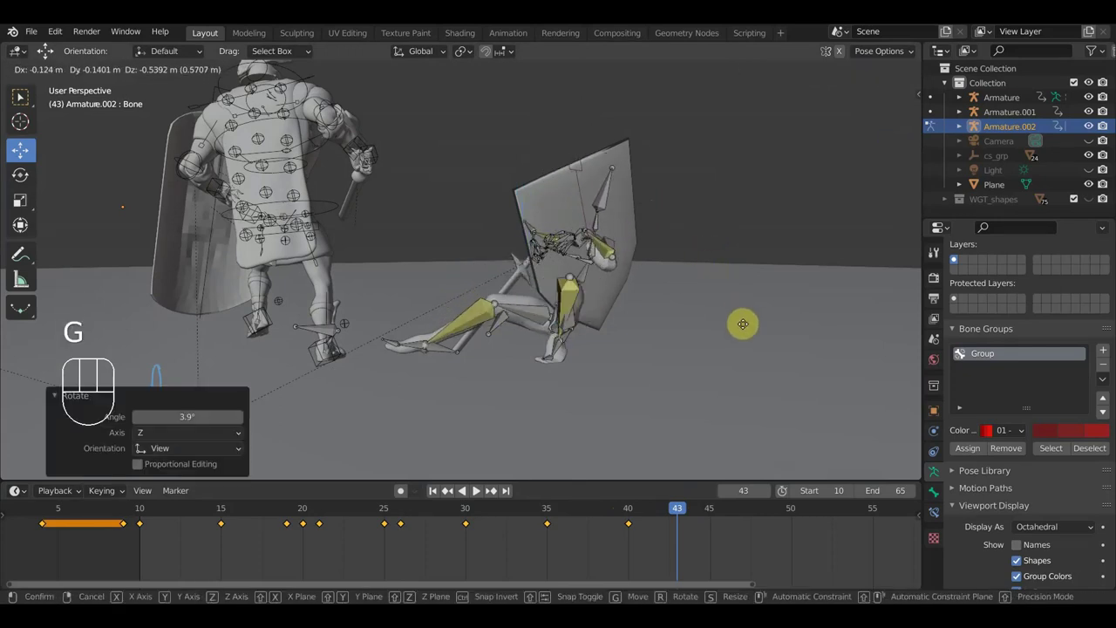
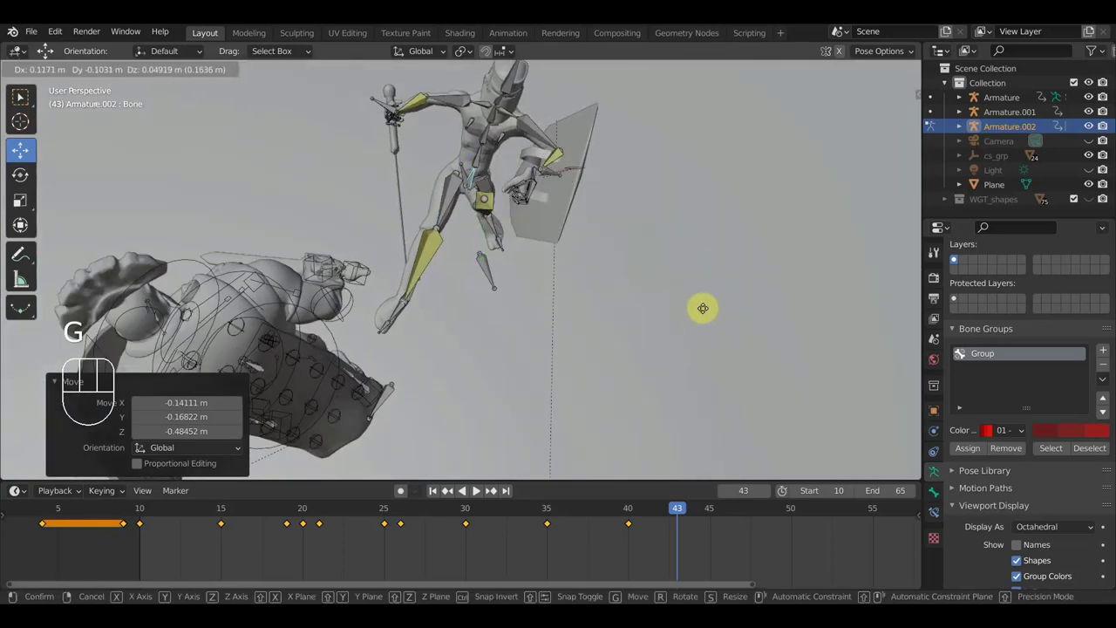
{"action": "left_click", "coordinate": [708, 310]}
Rotate the paladin's leg and foot bones to fold the legs under the slumped body.
{"action": "left_click_drag", "start_coordinate": [468, 222], "coordinate": [335, 142]}
{"action": "left_click", "coordinate": [598, 349]}
{"action": "key", "text": "r"}
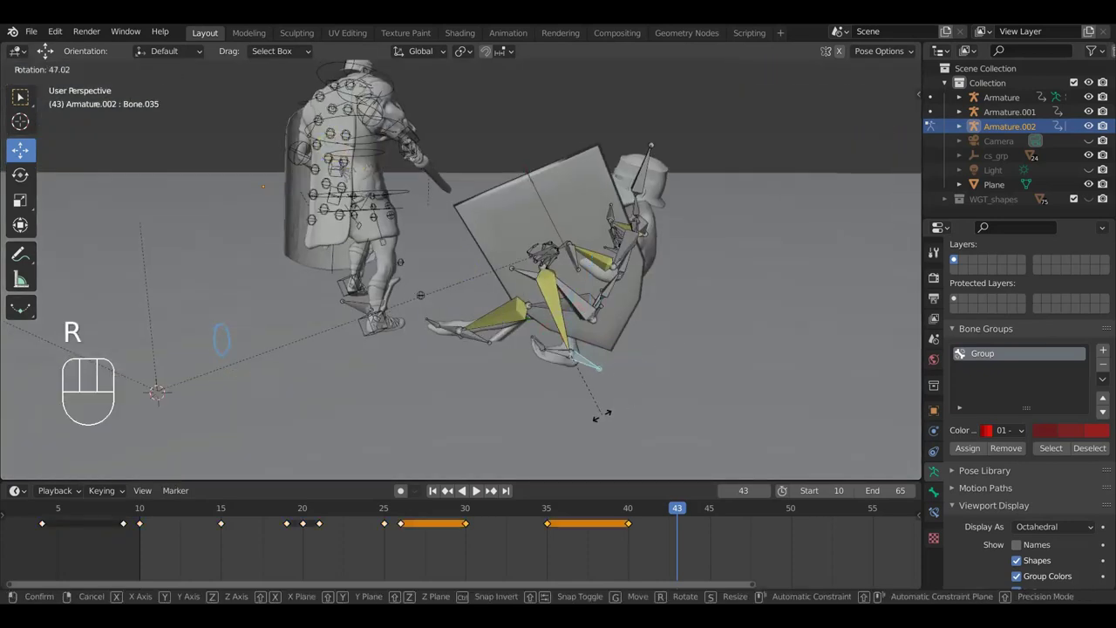
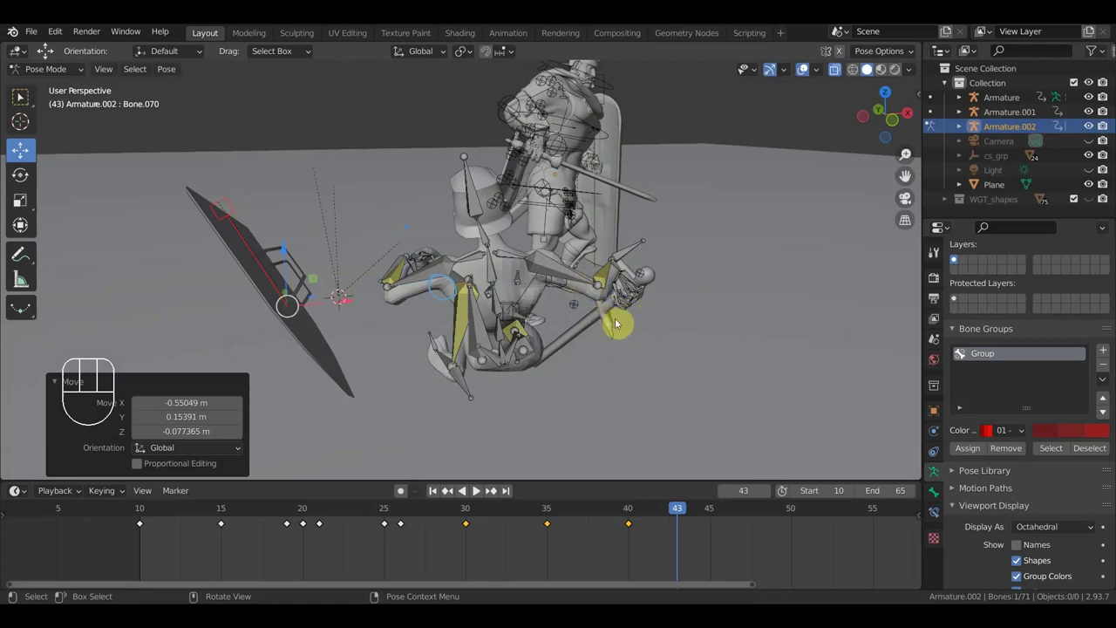
{"action": "key", "text": "g"}
{"action": "left_click", "coordinate": [680, 324]}
{"action": "left_click_drag", "start_coordinate": [627, 295], "coordinate": [477, 329]}
{"action": "left_click_drag", "start_coordinate": [467, 320], "coordinate": [415, 310]}
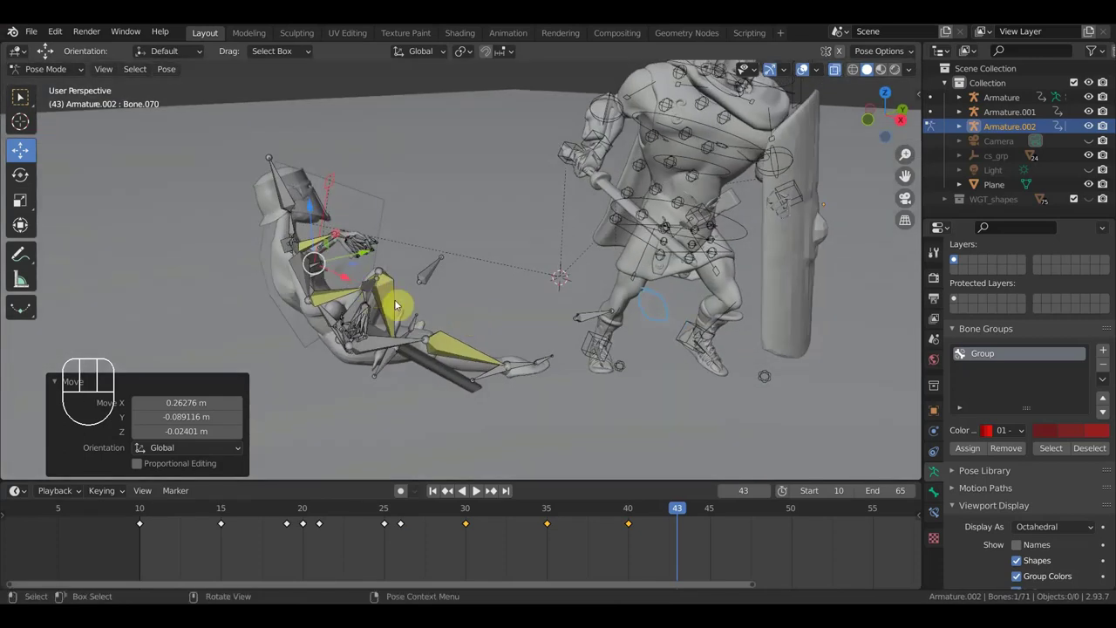
{"action": "key", "text": "r"}
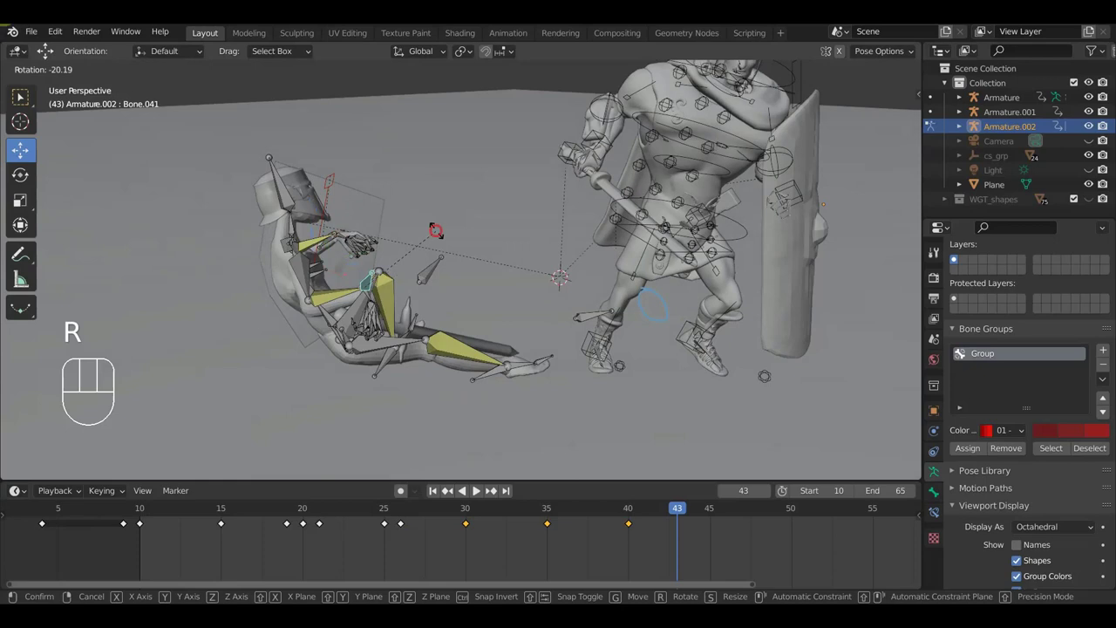
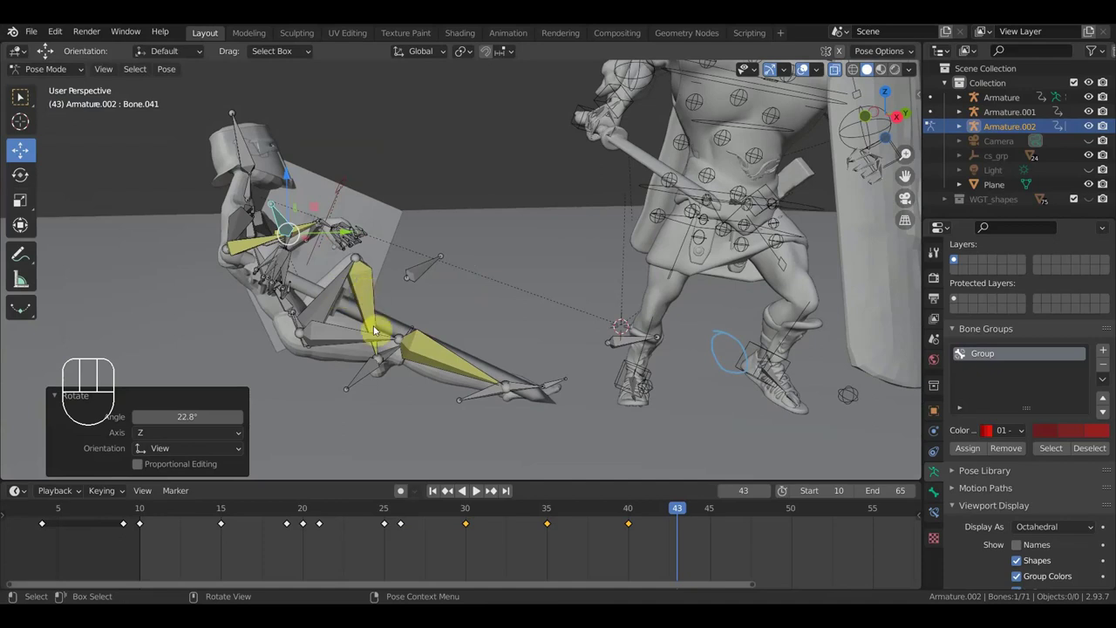
Reposition the foot bone and rotate the leg about 21 degrees to settle it on the ground.
{"action": "left_click_drag", "start_coordinate": [311, 298], "coordinate": [231, 419]}
{"action": "left_click_drag", "start_coordinate": [313, 341], "coordinate": [319, 359]}
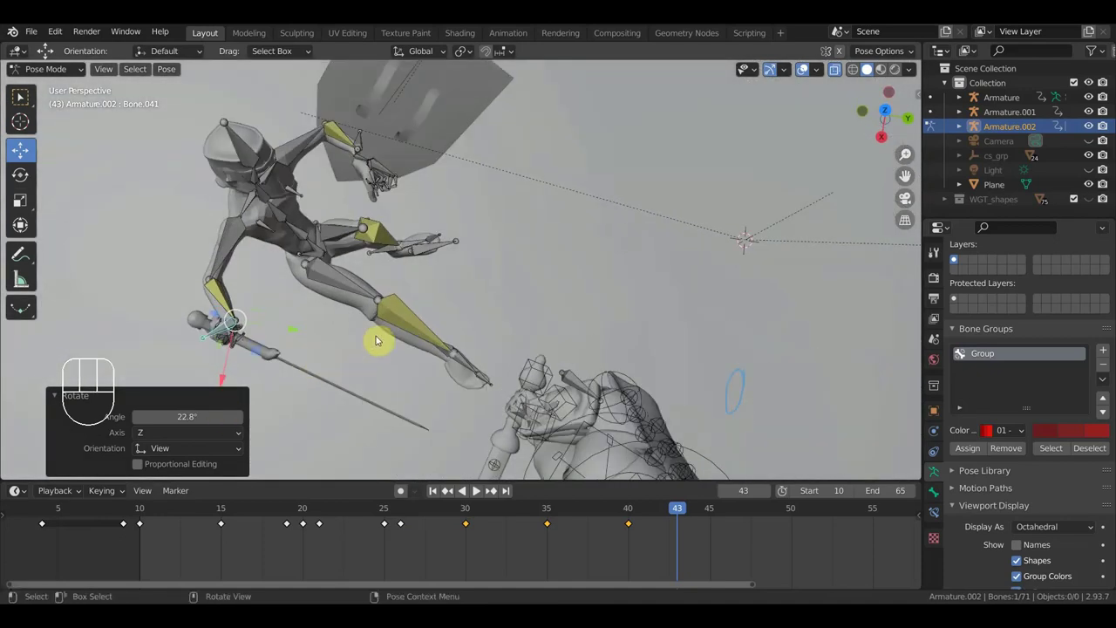
{"action": "key", "text": "g"}
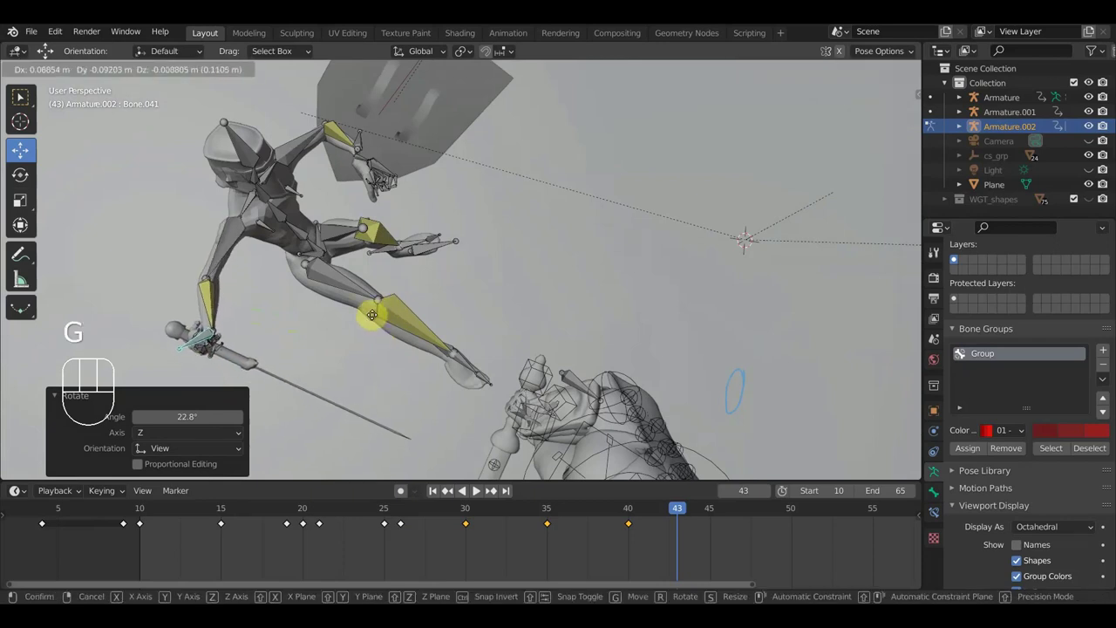
{"action": "left_click", "coordinate": [362, 311]}
{"action": "middle_click", "coordinate": [396, 266]}
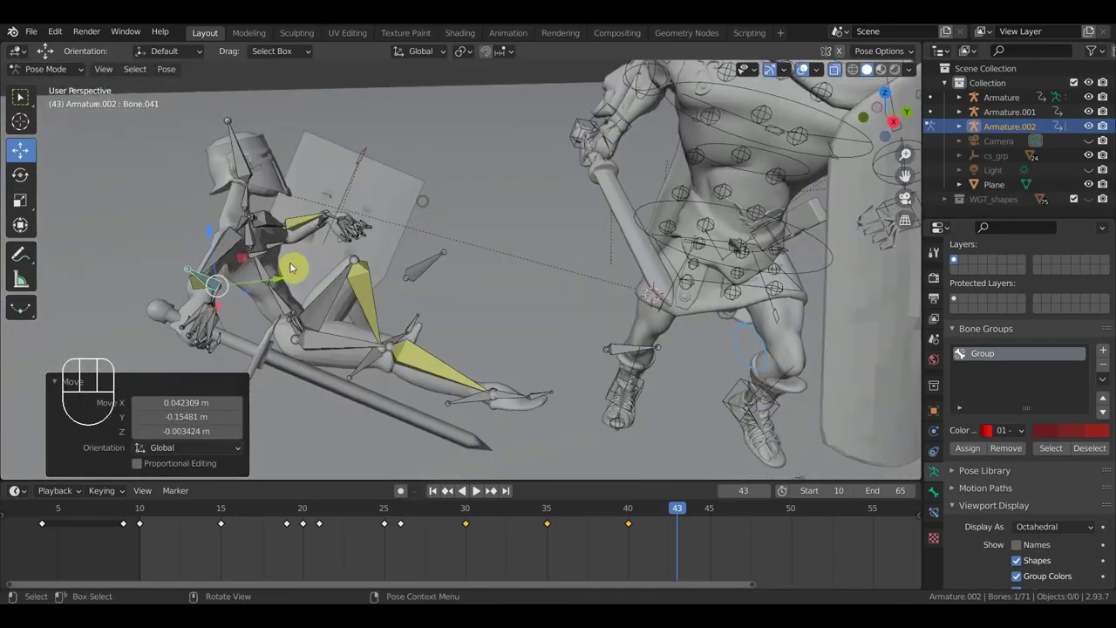
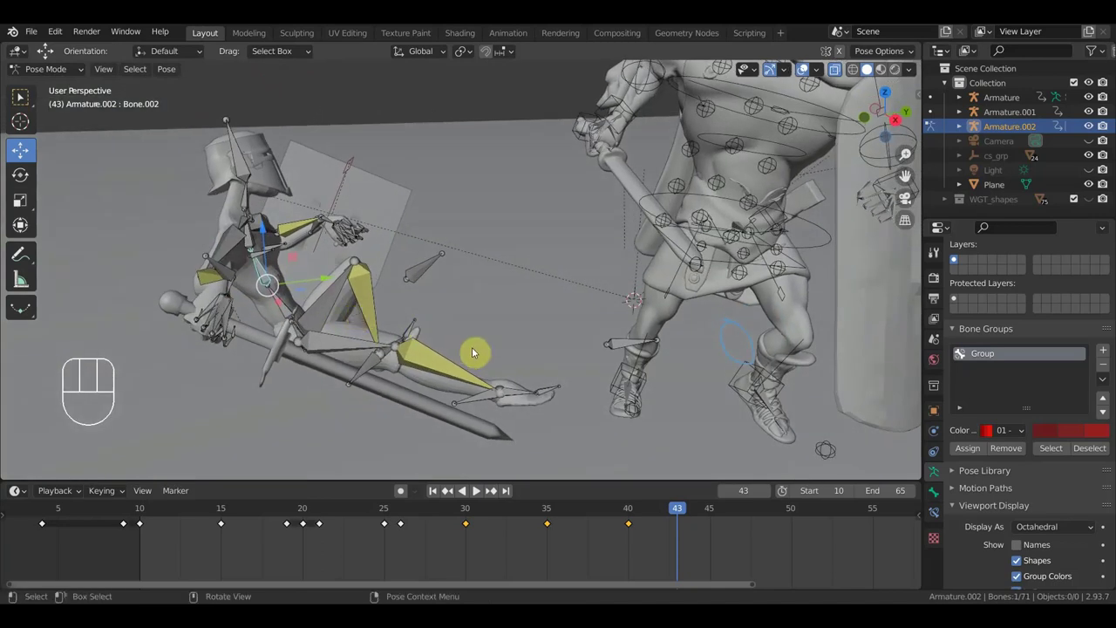
{"action": "key", "text": "r"}
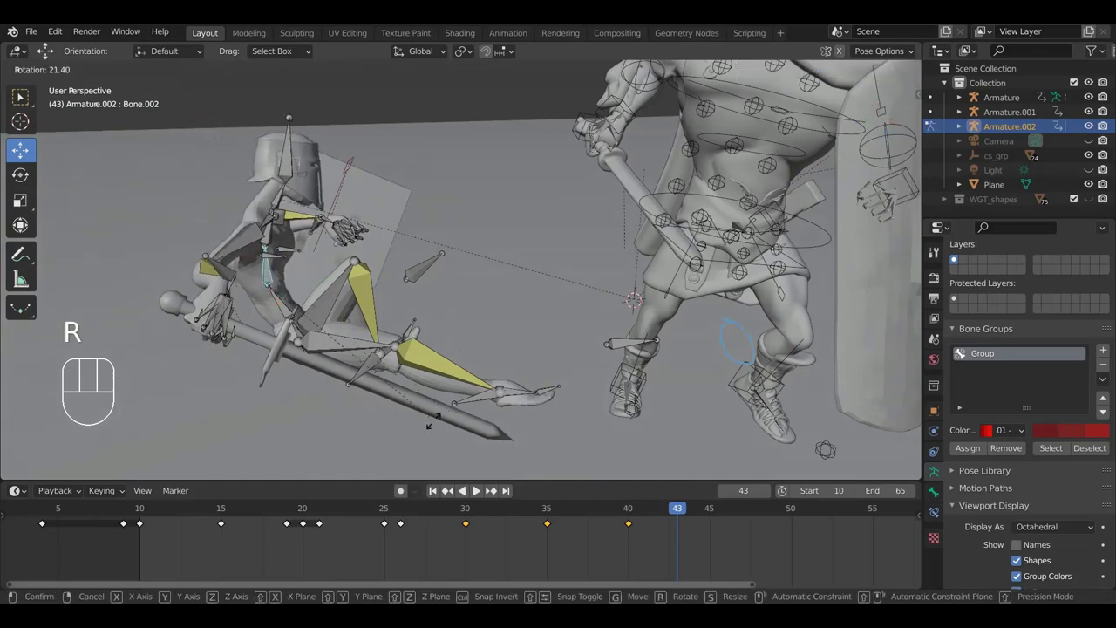
{"action": "left_click", "coordinate": [424, 421]}
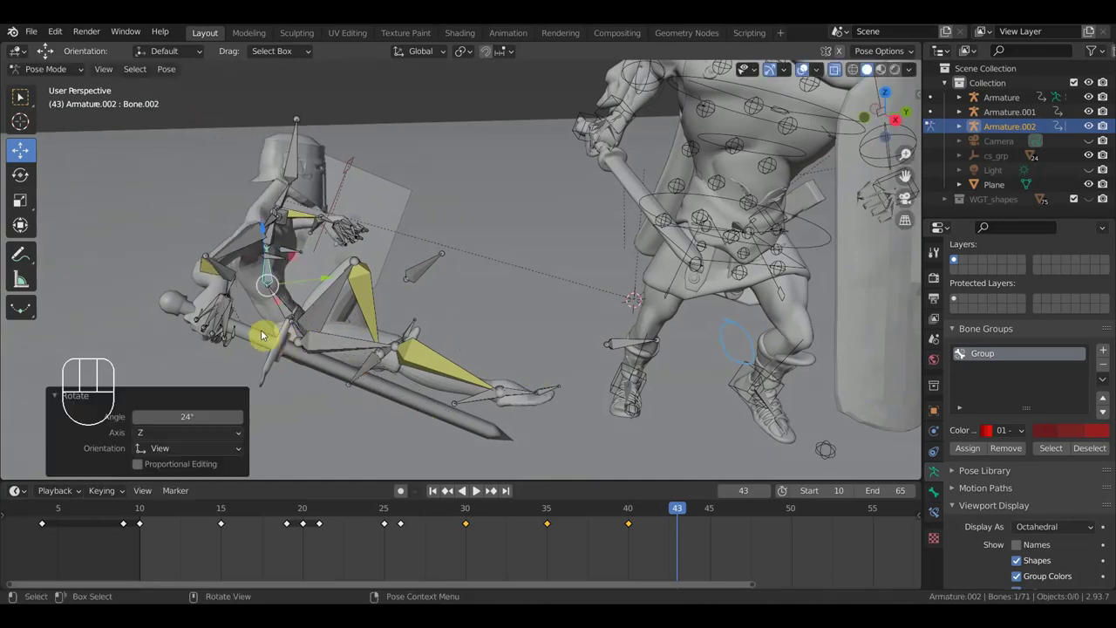
Orbit around the fallen paladin to check the slumped pose from the front.
{"action": "left_click_drag", "start_coordinate": [365, 311], "coordinate": [322, 308]}
{"action": "middle_click", "coordinate": [372, 229]}
{"action": "middle_click", "coordinate": [367, 206]}
{"action": "left_click_drag", "start_coordinate": [375, 182], "coordinate": [393, 205]}
{"action": "middle_click", "coordinate": [296, 251]}
{"action": "left_click_drag", "start_coordinate": [496, 137], "coordinate": [529, 229]}
{"action": "left_click_drag", "start_coordinate": [529, 229], "coordinate": [514, 195]}
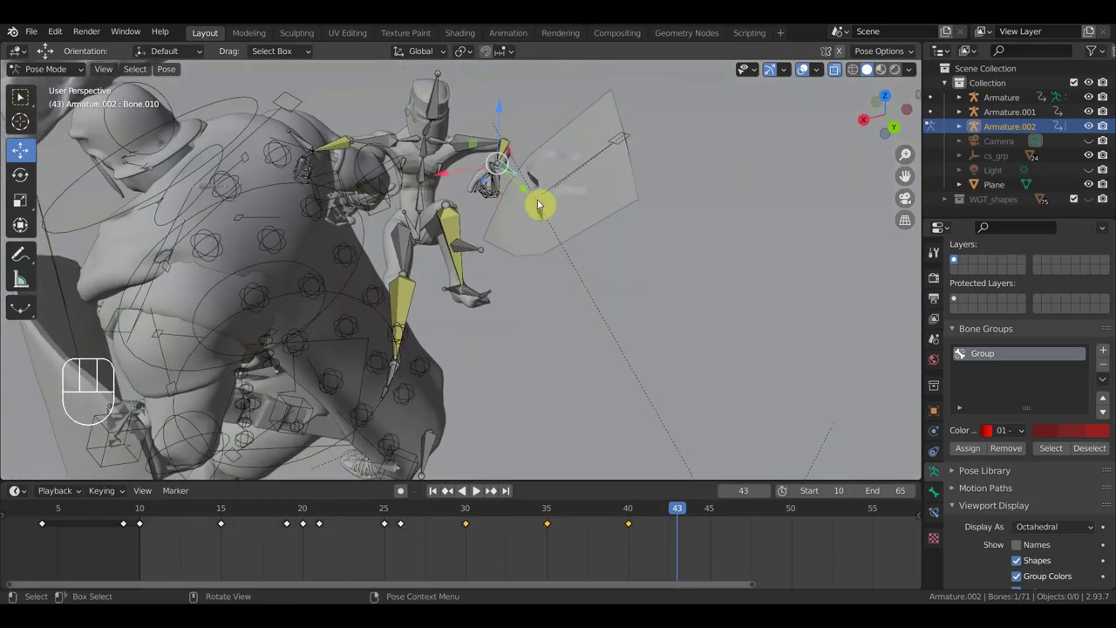
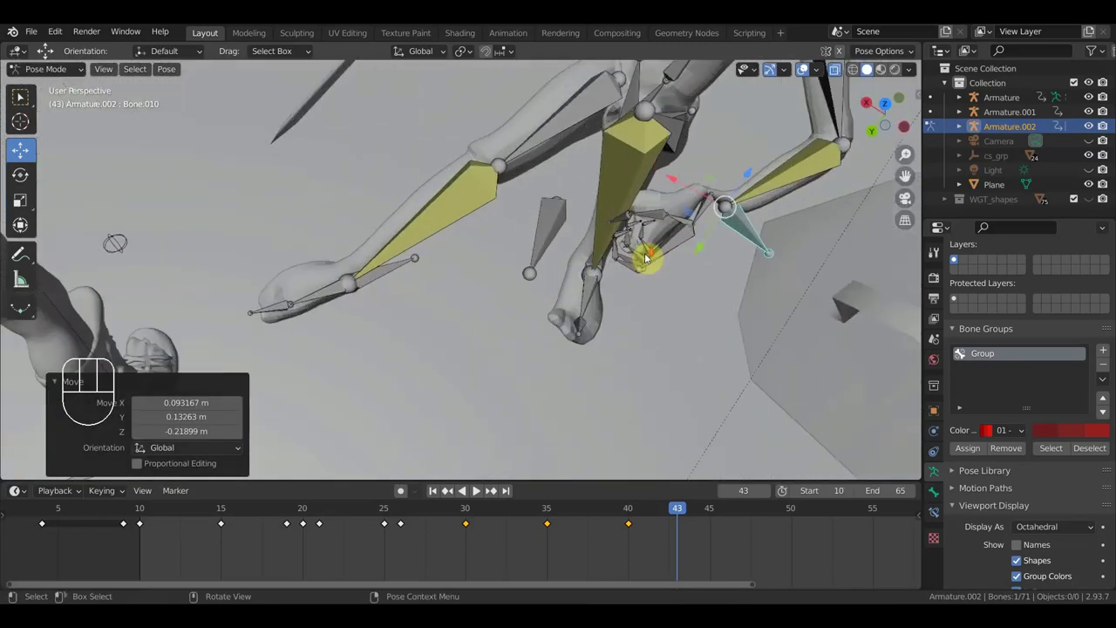
Rotate and move a finger bone on the paladin's sword hand.
{"action": "left_click_drag", "start_coordinate": [677, 262], "coordinate": [692, 225]}
{"action": "left_click", "coordinate": [665, 191]}
{"action": "left_click_drag", "start_coordinate": [673, 213], "coordinate": [669, 234]}
{"action": "key", "text": "r"}
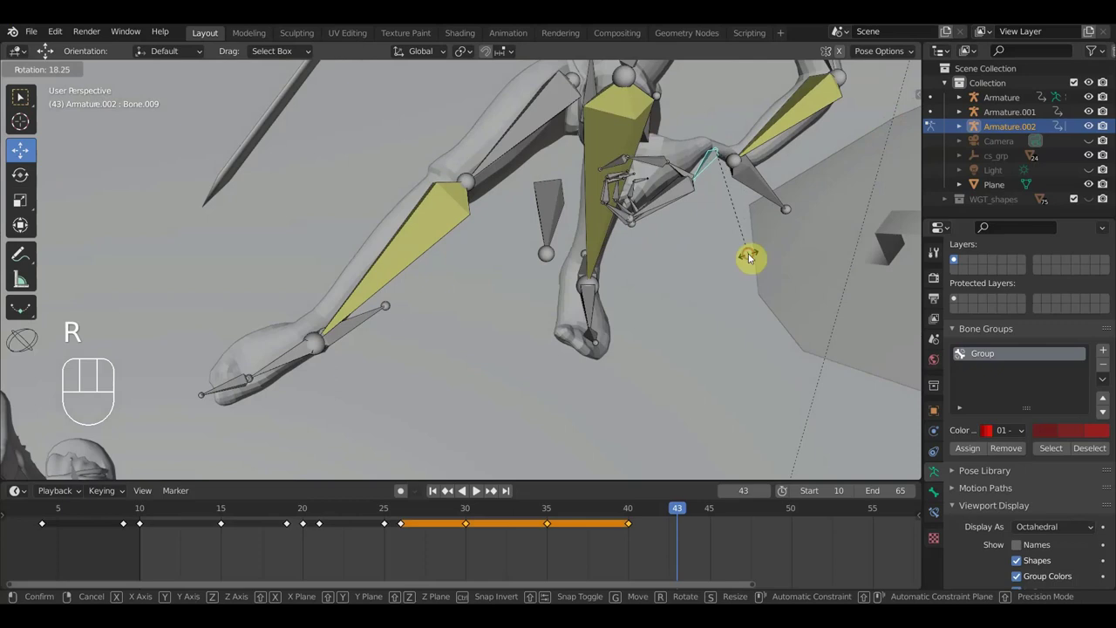
{"action": "key", "text": "g"}
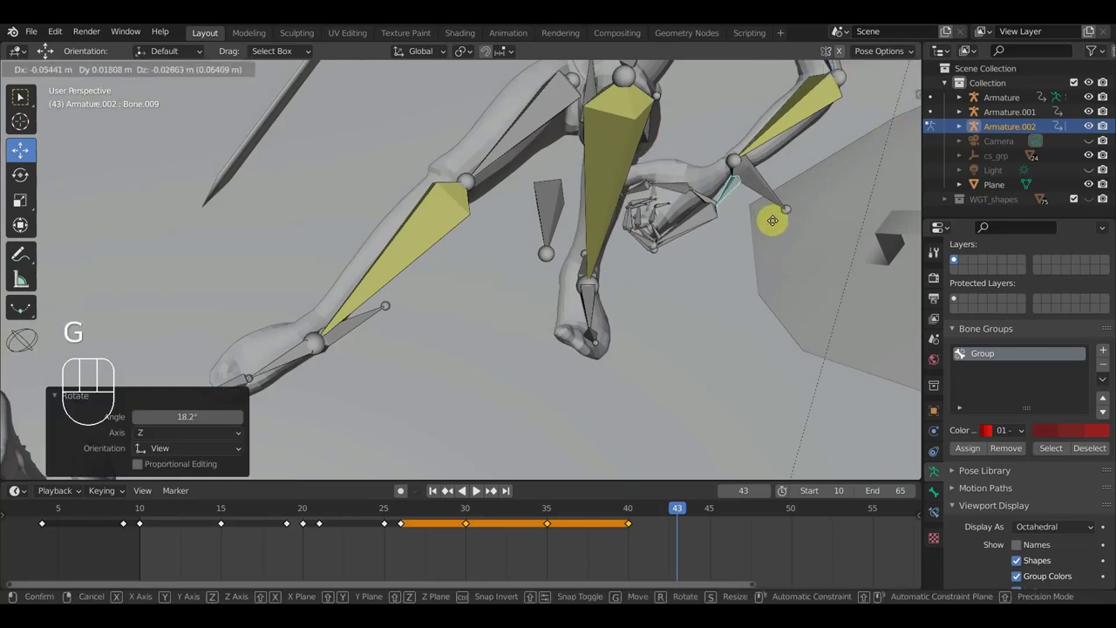
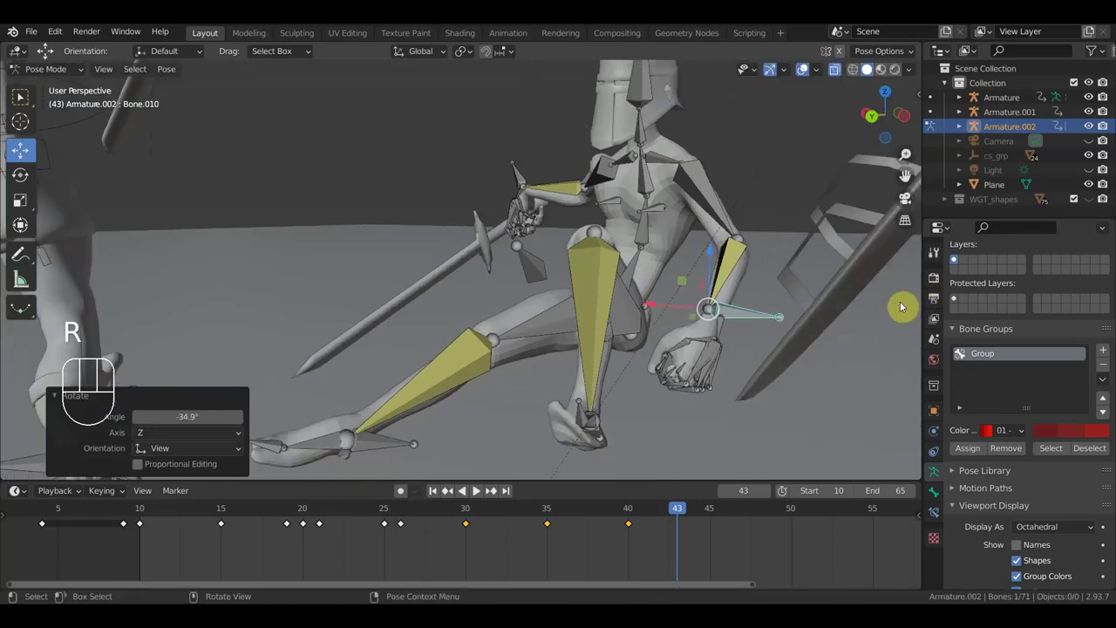
Curl all the finger bones into a grip and key the pose at frame 43.
{"action": "left_click_drag", "start_coordinate": [855, 318], "coordinate": [836, 321]}
{"action": "left_click_drag", "start_coordinate": [708, 402], "coordinate": [749, 401]}
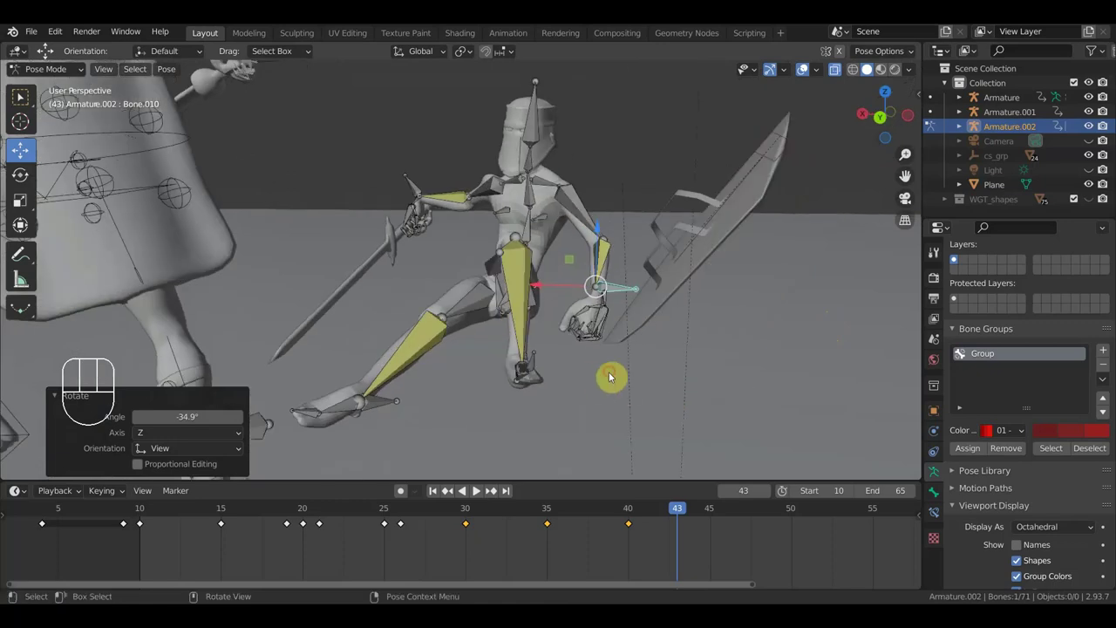
{"action": "left_click_drag", "start_coordinate": [614, 374], "coordinate": [567, 297]}
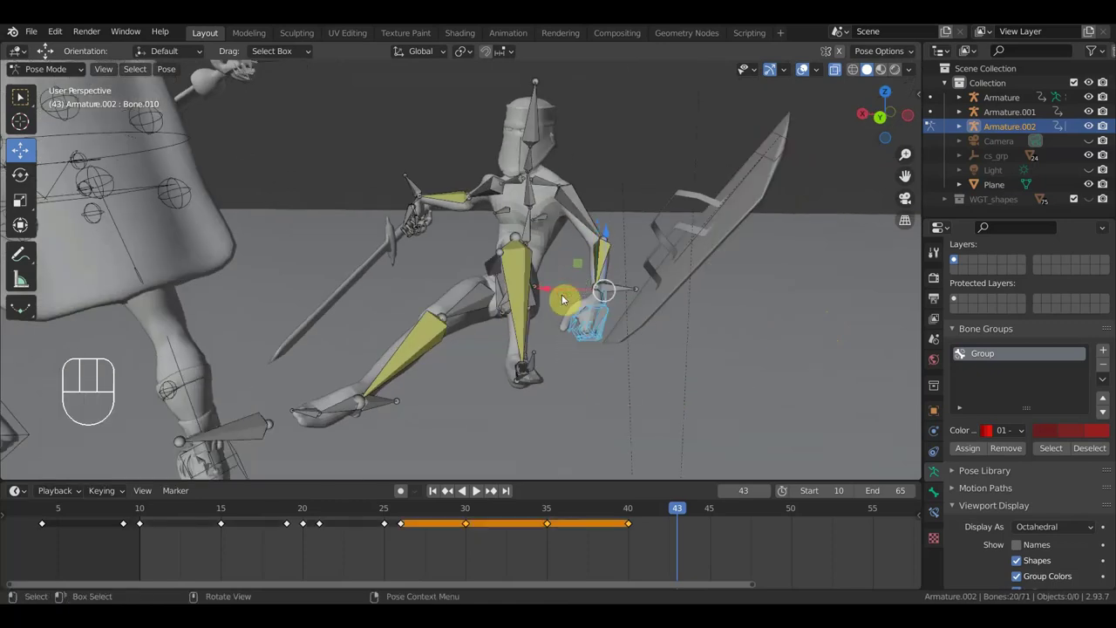
{"action": "key", "text": "alt+g"}
{"action": "key", "text": "alt+r"}
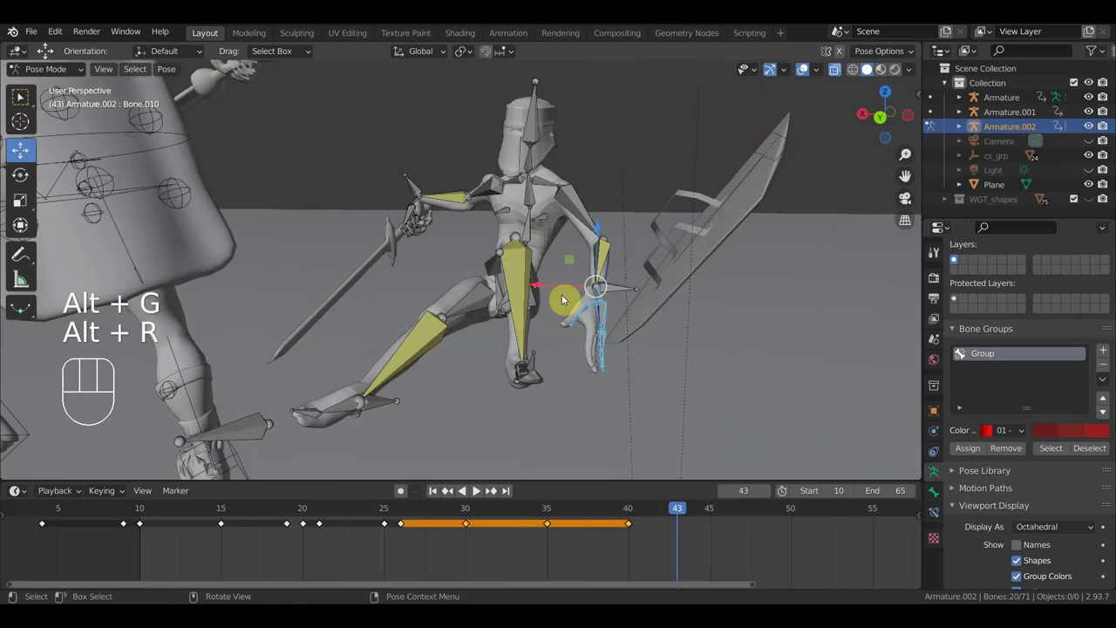
{"action": "key", "text": "a"}
{"action": "key", "text": "i"}
Tilt the paladin's head bone about 16 degrees to match the slump.
{"action": "left_click_drag", "start_coordinate": [559, 208], "coordinate": [491, 207]}
{"action": "left_click", "coordinate": [634, 166]}
{"action": "left_click_drag", "start_coordinate": [670, 211], "coordinate": [648, 208]}
{"action": "key", "text": "r"}
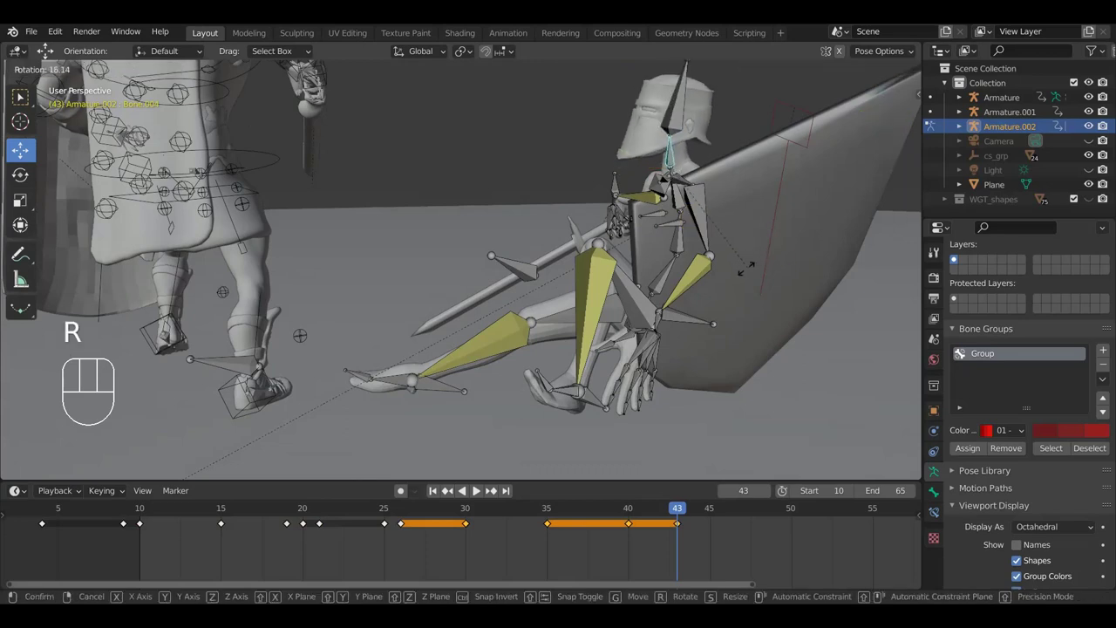
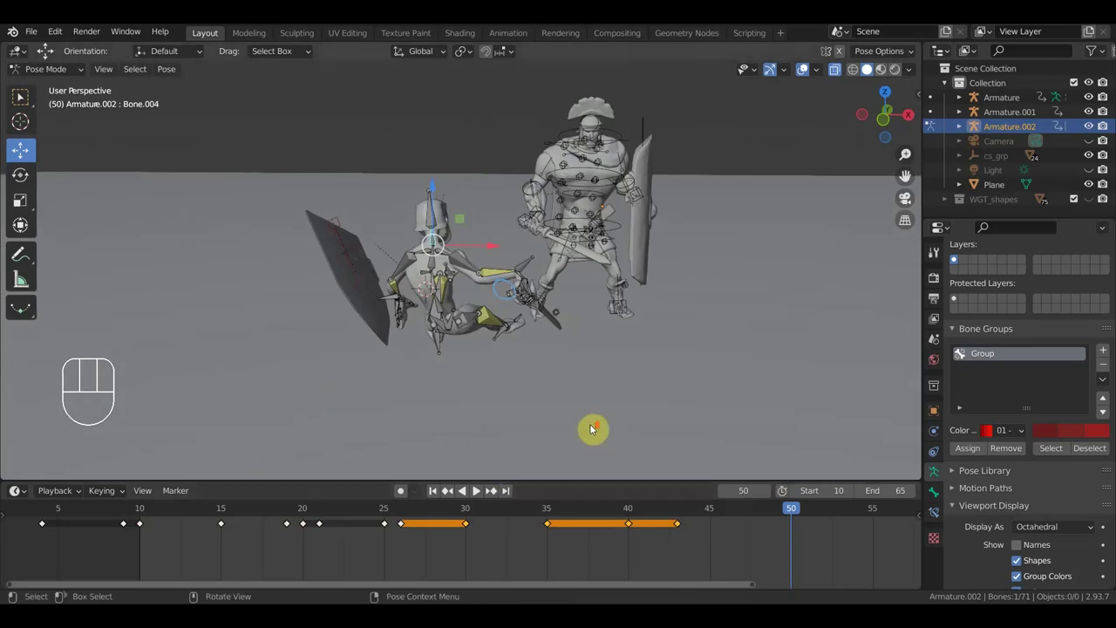
Rotate the fallen paladin's Bone.001 at frame 50.
{"action": "left_click_drag", "start_coordinate": [498, 404], "coordinate": [429, 400]}
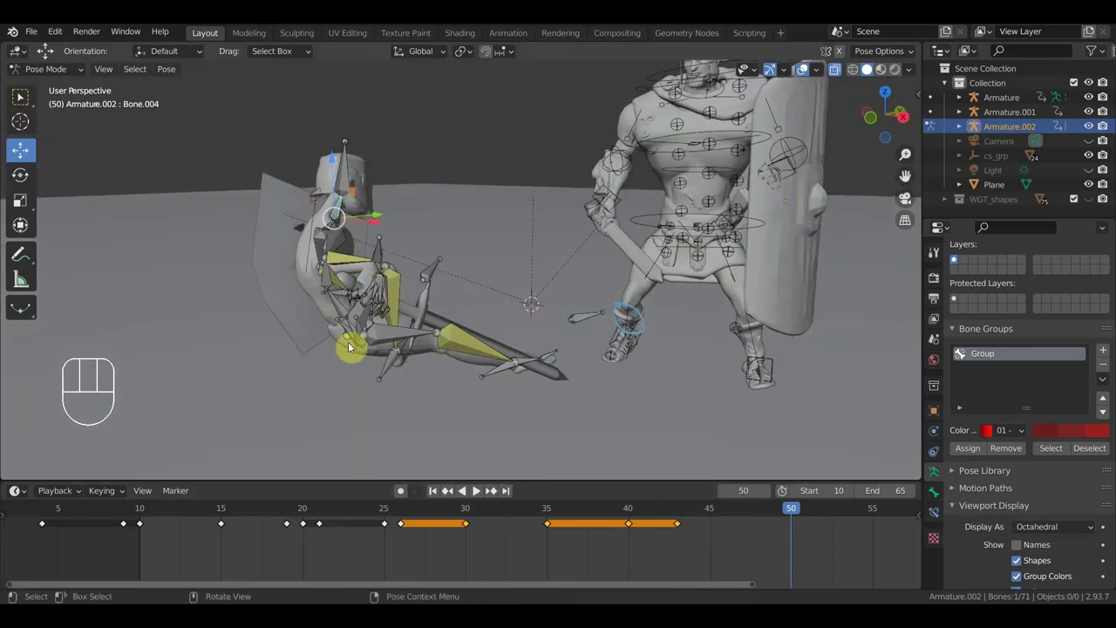
{"action": "left_click_drag", "start_coordinate": [349, 313], "coordinate": [335, 309]}
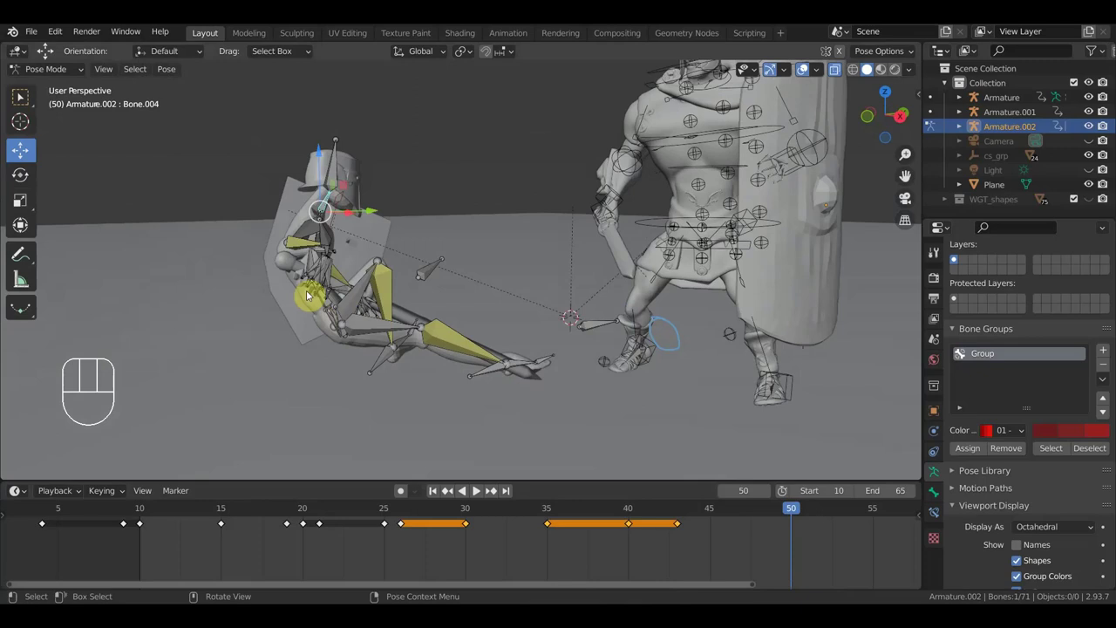
{"action": "left_click_drag", "start_coordinate": [321, 292], "coordinate": [294, 304]}
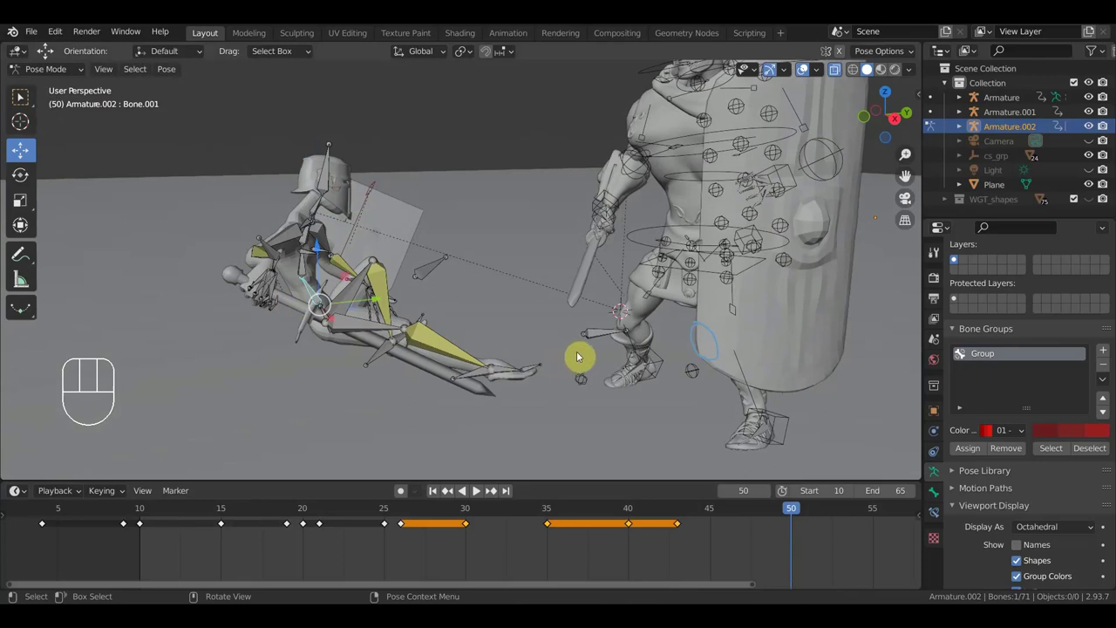
{"action": "key", "text": "r"}
Rotate the paladin's root bone about -30 degrees so it lies beside the dropped sword.
{"action": "middle_click", "coordinate": [410, 394]}
{"action": "left_click_drag", "start_coordinate": [335, 367], "coordinate": [283, 346]}
{"action": "scroll", "scroll_direction": "down", "scroll_amount": 3}
{"action": "left_click_drag", "start_coordinate": [277, 312], "coordinate": [364, 391]}
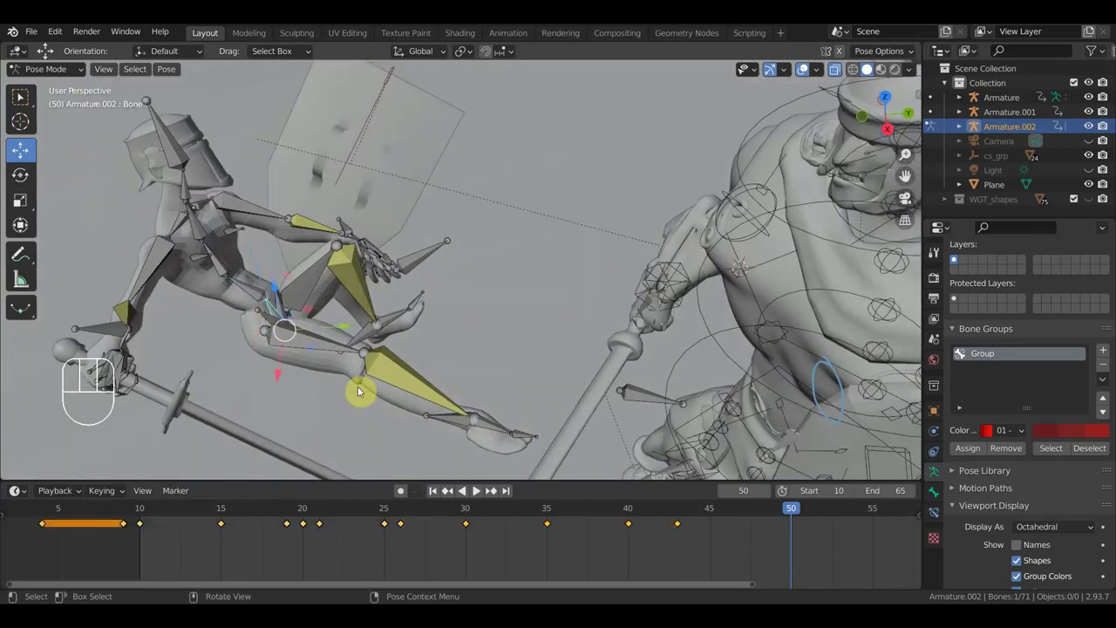
{"action": "left_click_drag", "start_coordinate": [392, 369], "coordinate": [419, 316]}
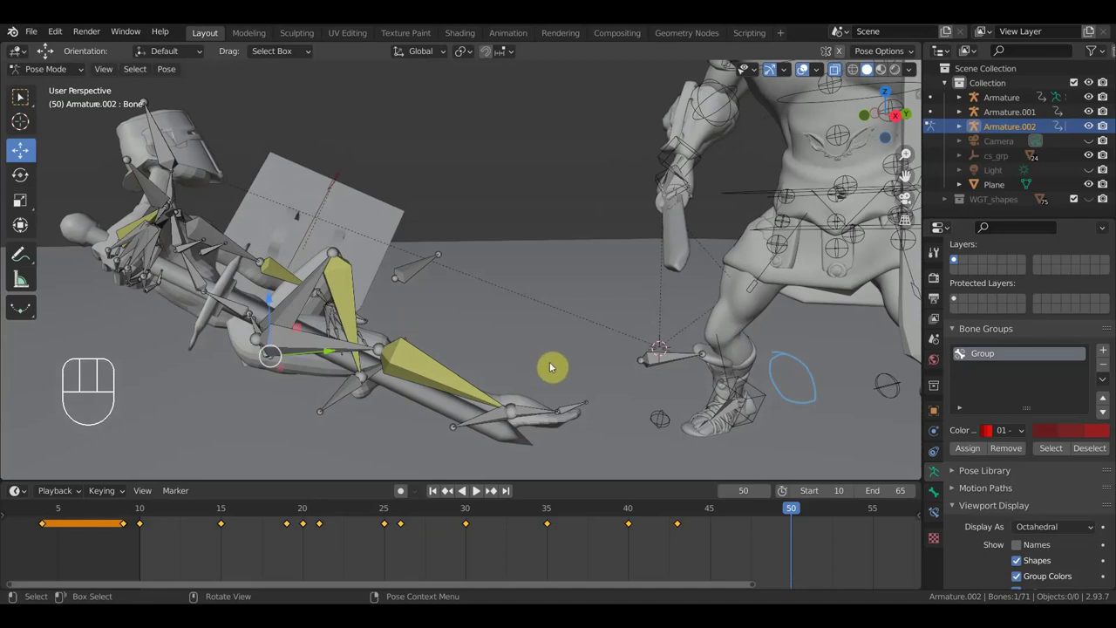
{"action": "key", "text": "r"}
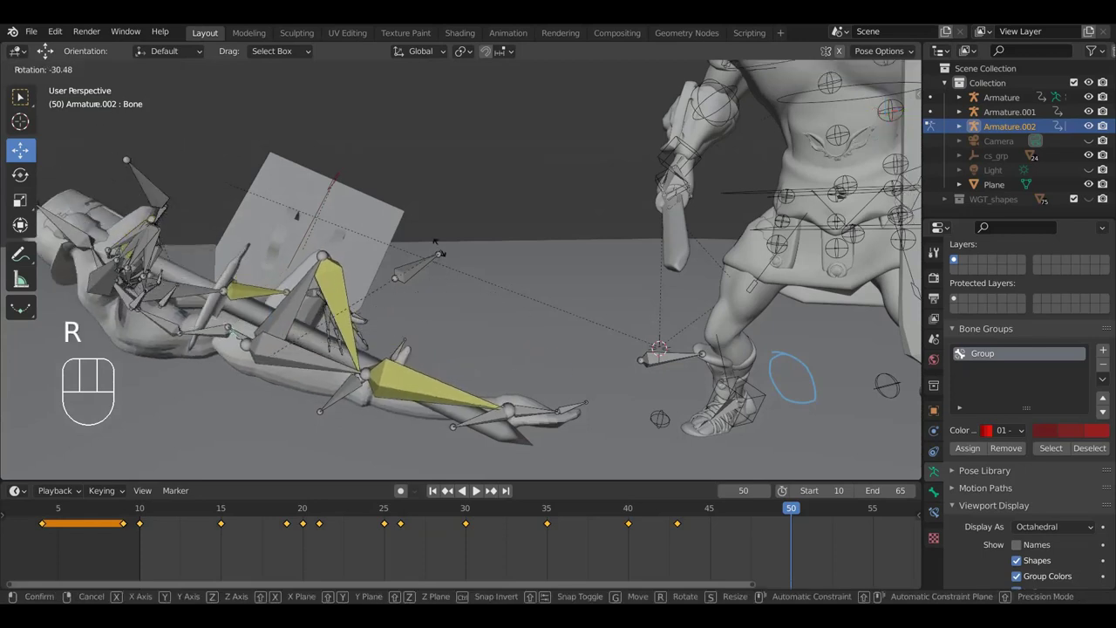
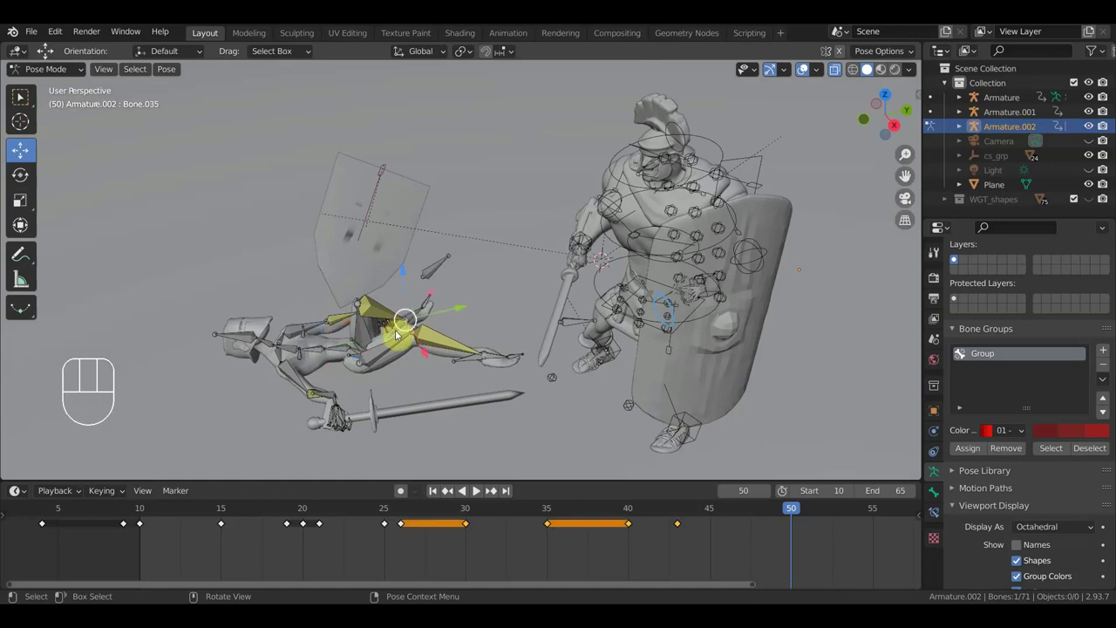
Move the fallen paladin's hand bone to a new position at frame 50.
{"action": "key", "text": "g"}
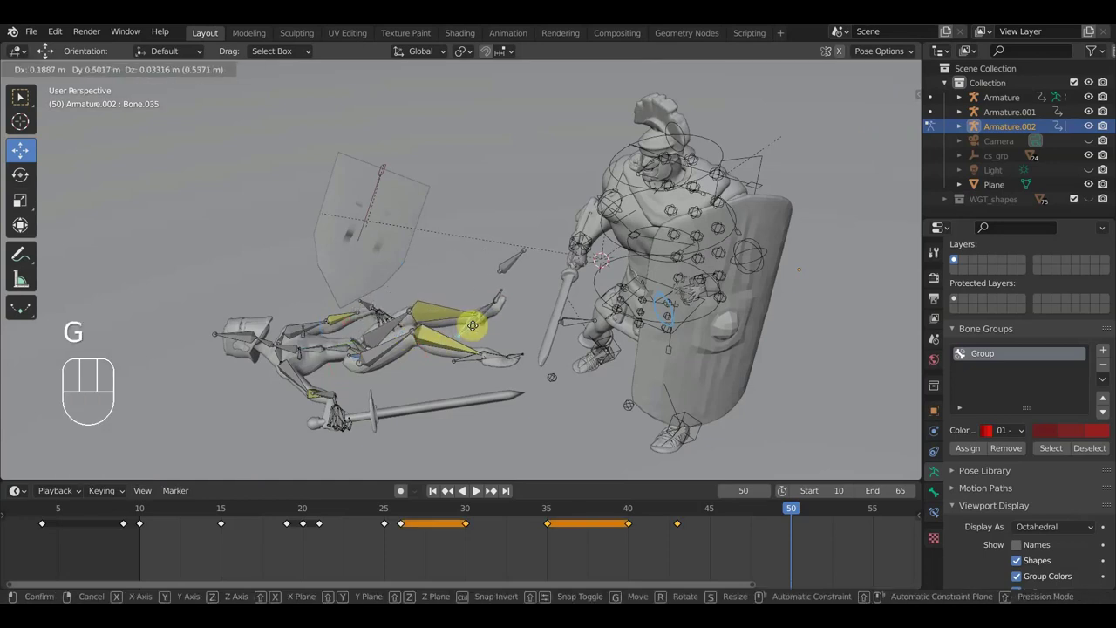
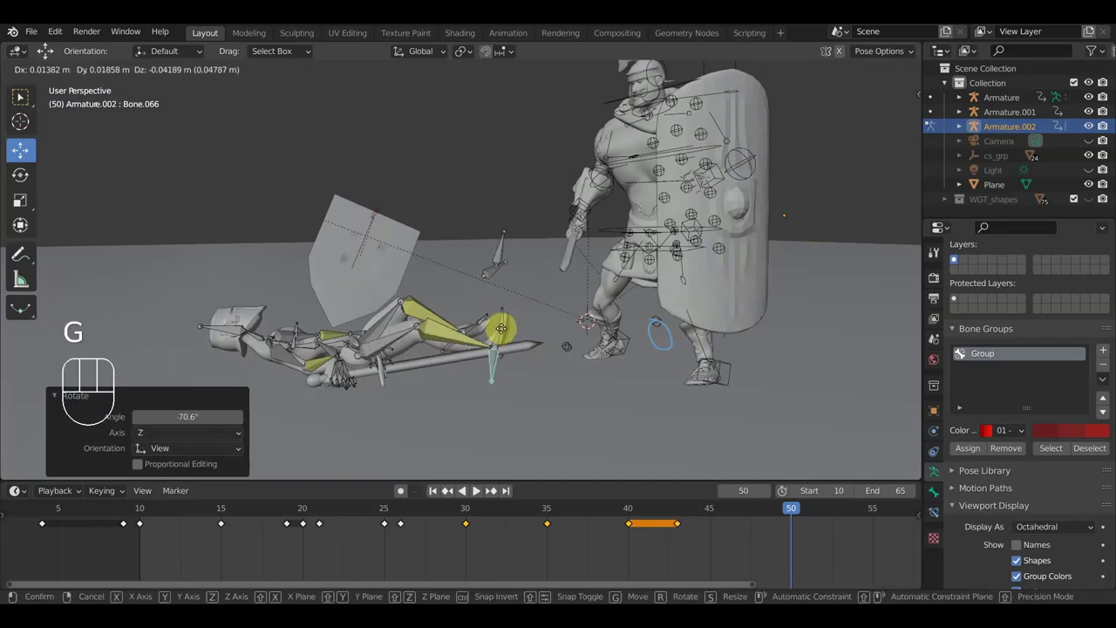
{"action": "left_click", "coordinate": [511, 336]}
{"action": "scroll", "scroll_direction": "up", "scroll_amount": 3}
{"action": "left_click_drag", "start_coordinate": [610, 368], "coordinate": [698, 360]}
{"action": "left_click_drag", "start_coordinate": [677, 364], "coordinate": [671, 366]}
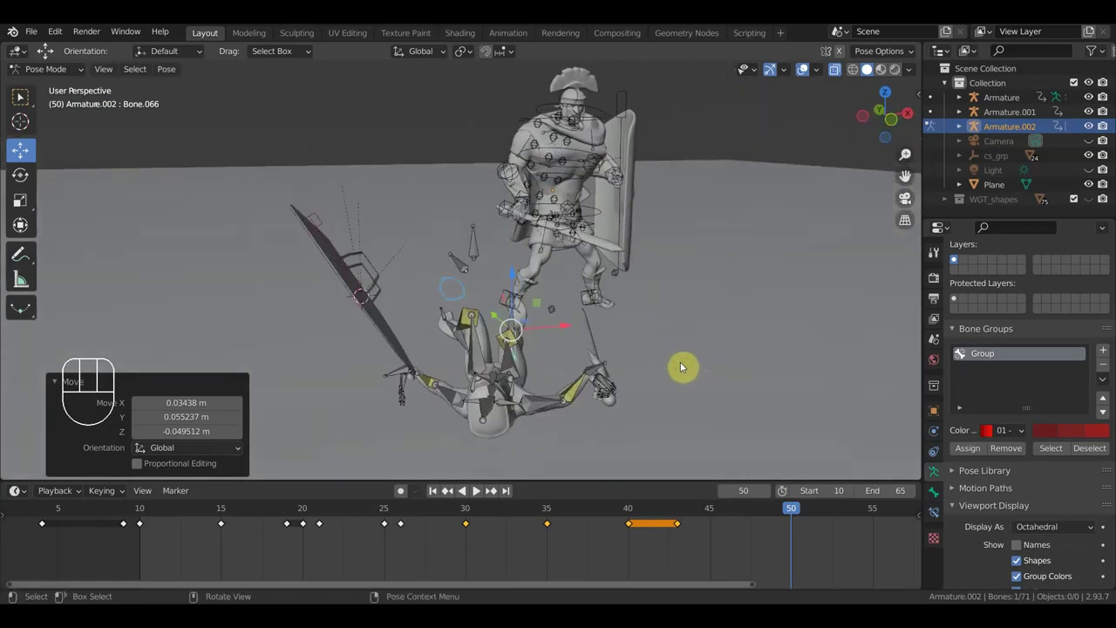
Rotate the arm and hand bone about -50 degrees into place.
{"action": "key", "text": "r"}
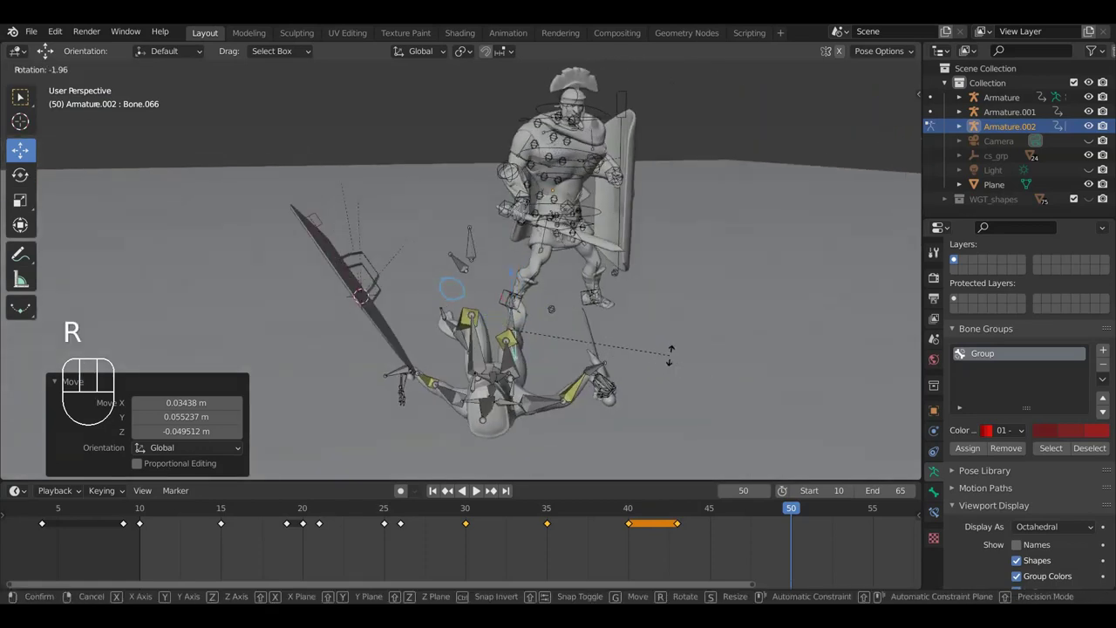
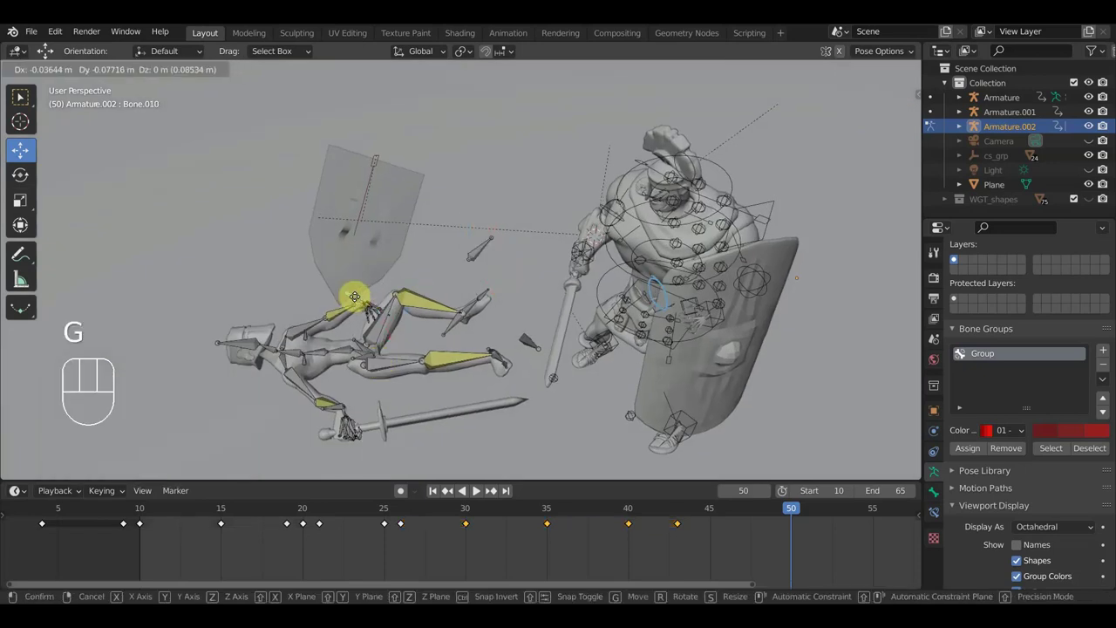
{"action": "left_click", "coordinate": [357, 299]}
{"action": "key", "text": "r"}
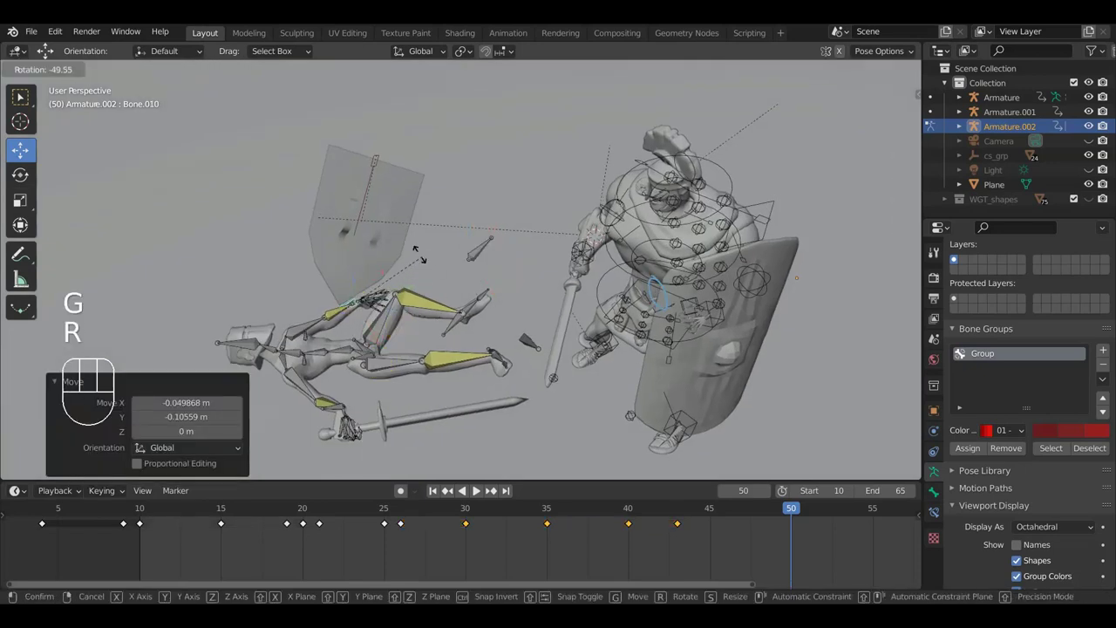
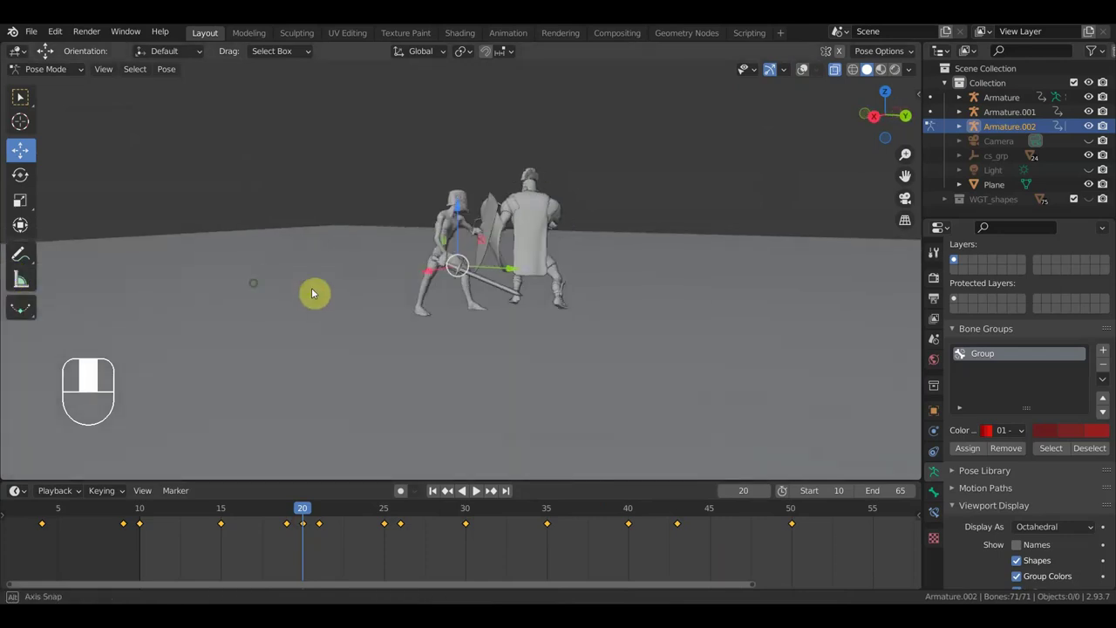
Stop playback, move the foot bone and key Location & Rotation for all bones at frame 21.
{"action": "key", "text": "space"}
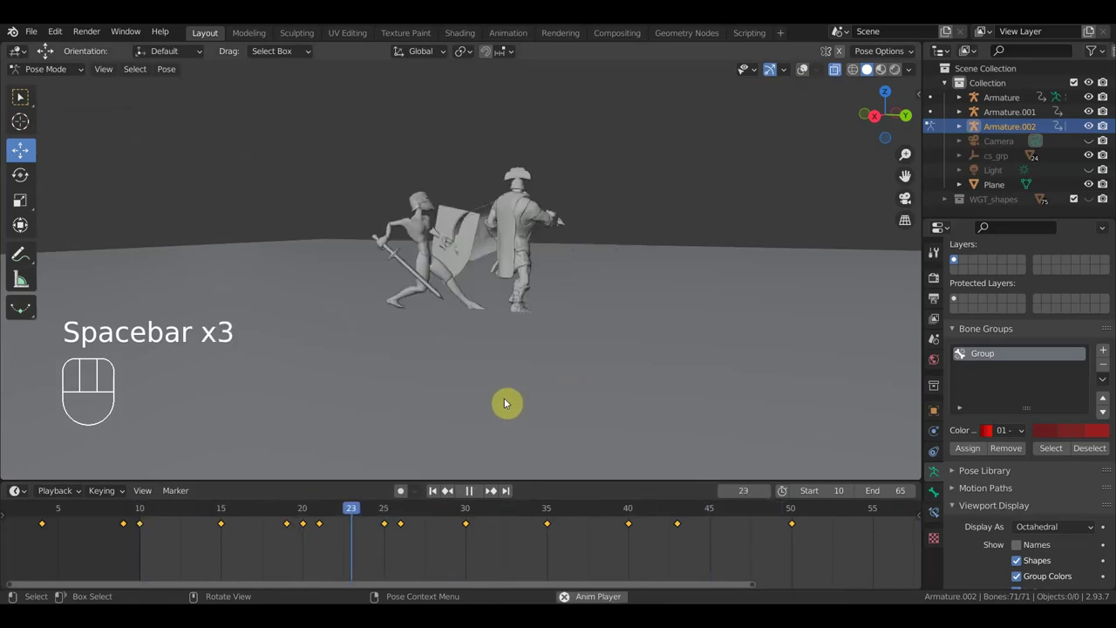
{"action": "key", "text": "space"}
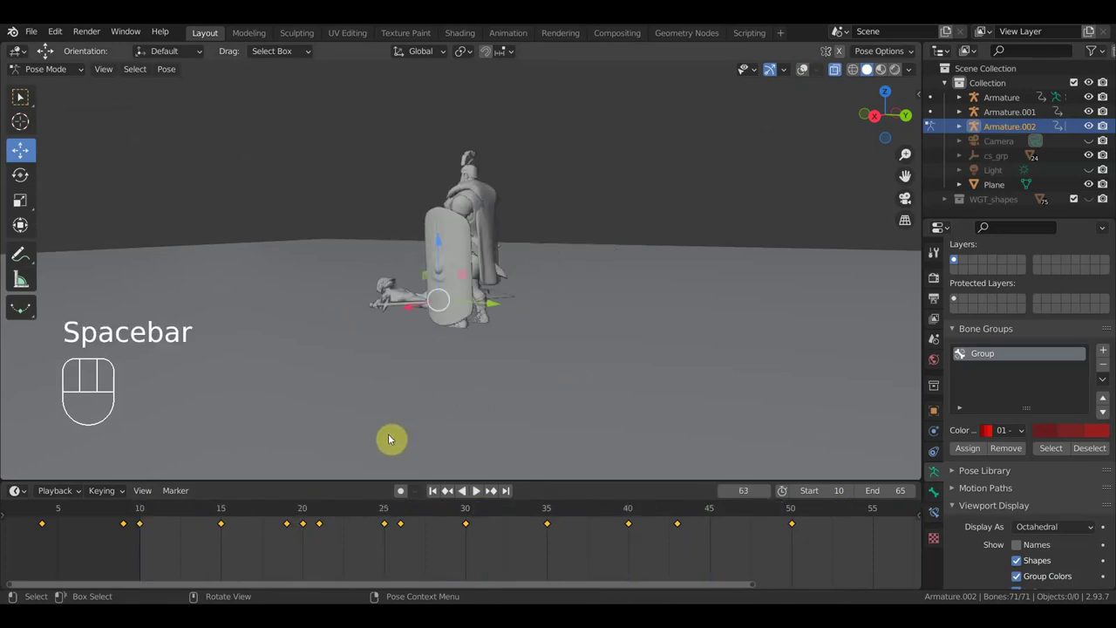
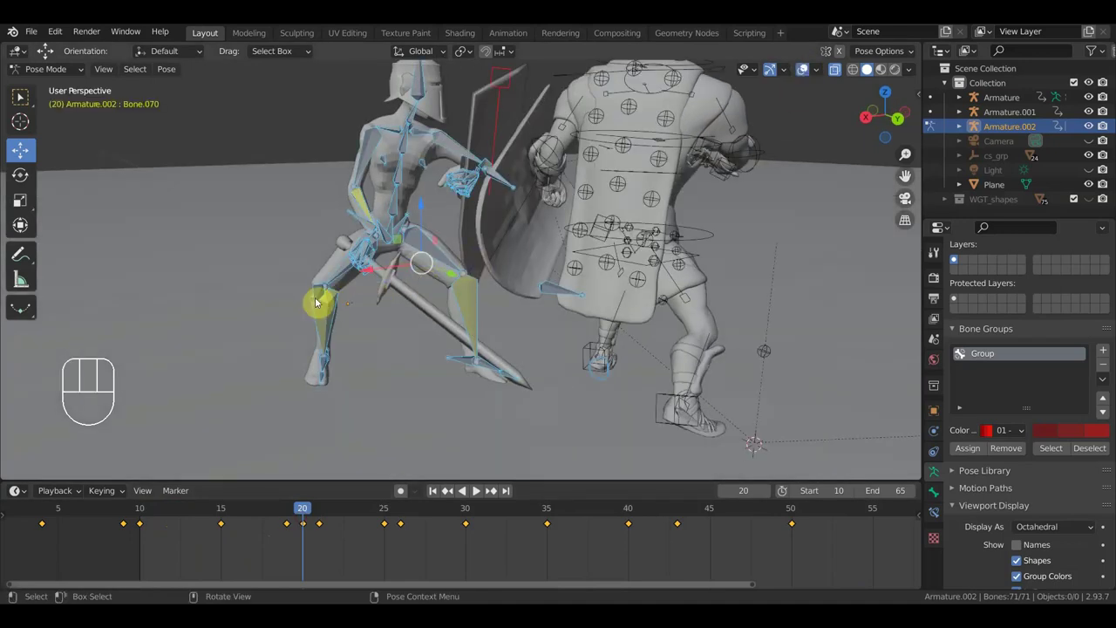
{"action": "left_click", "coordinate": [320, 295]}
{"action": "key", "text": "g"}
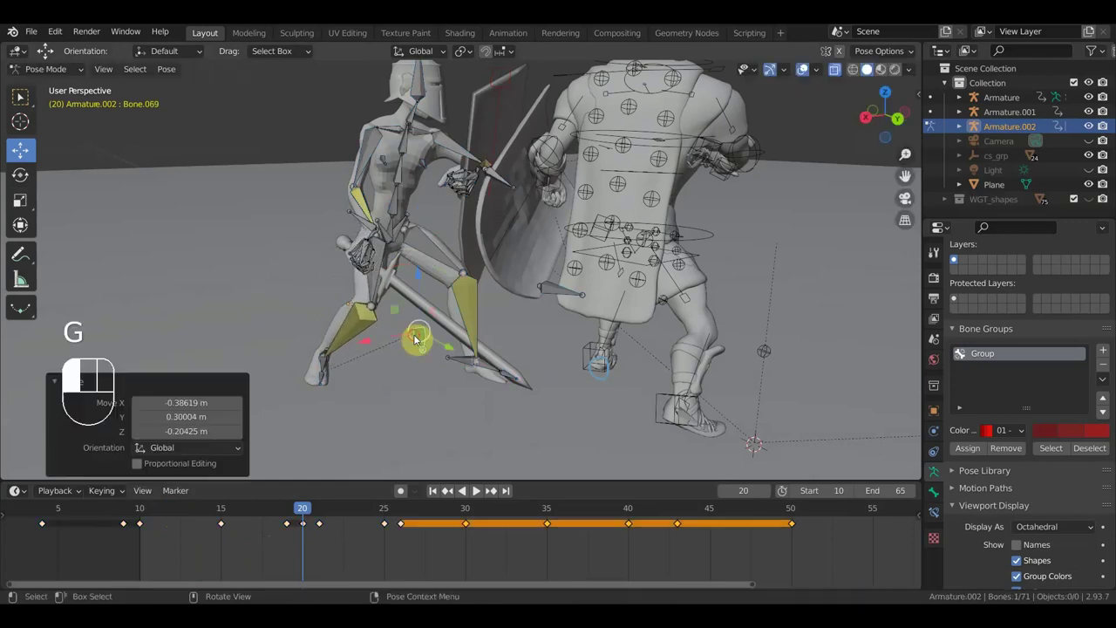
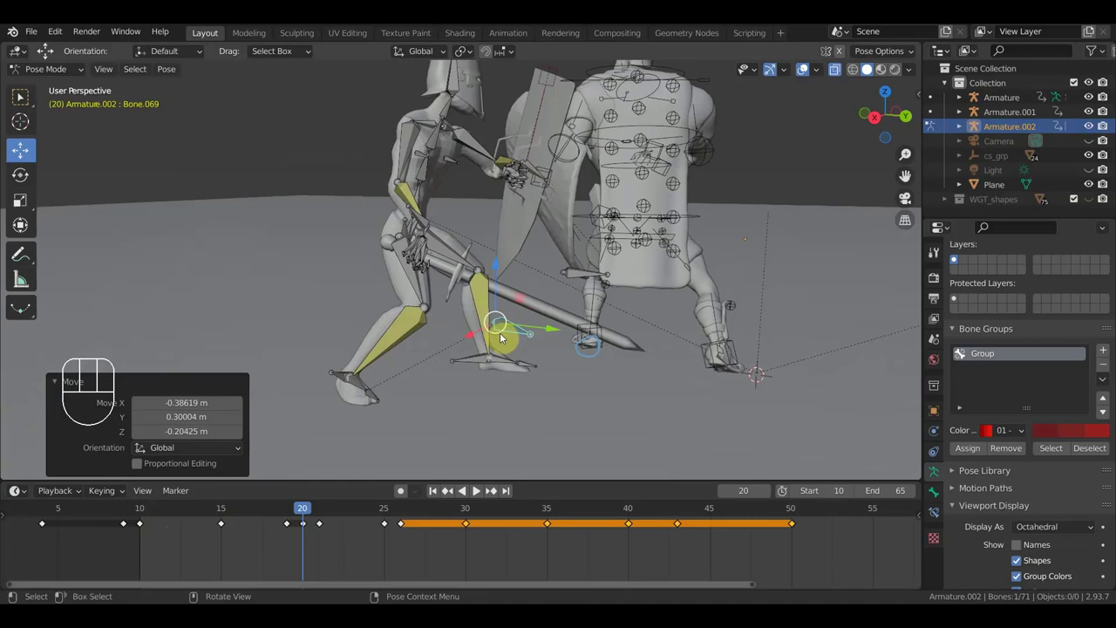
{"action": "key", "text": "a"}
{"action": "key", "text": "i"}
{"action": "left_click", "coordinate": [324, 513]}
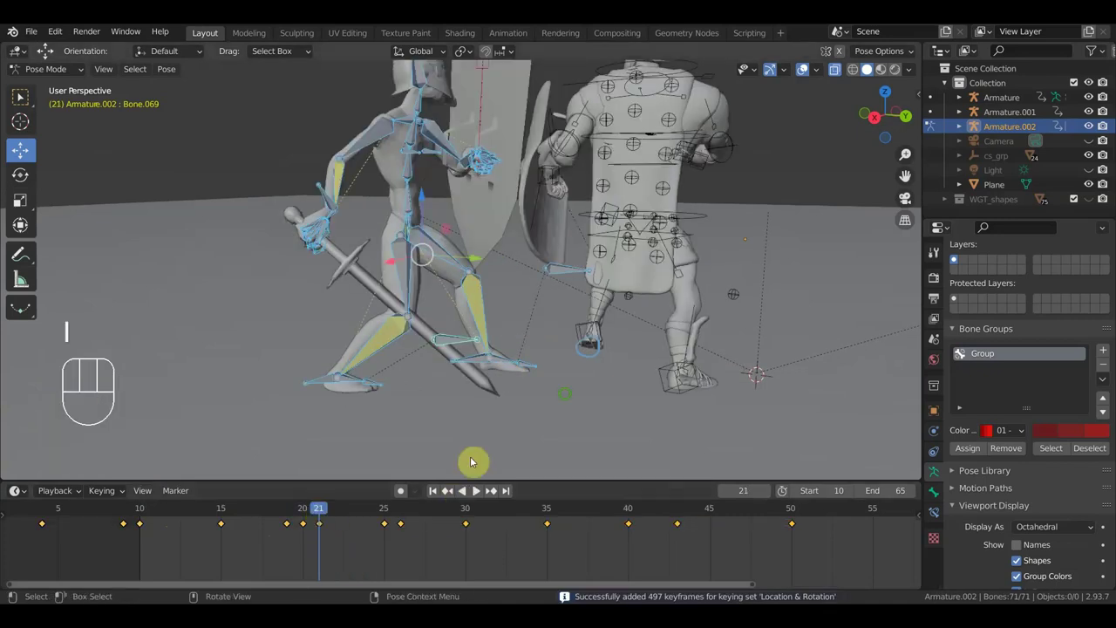
{"action": "middle_click", "coordinate": [532, 407]}
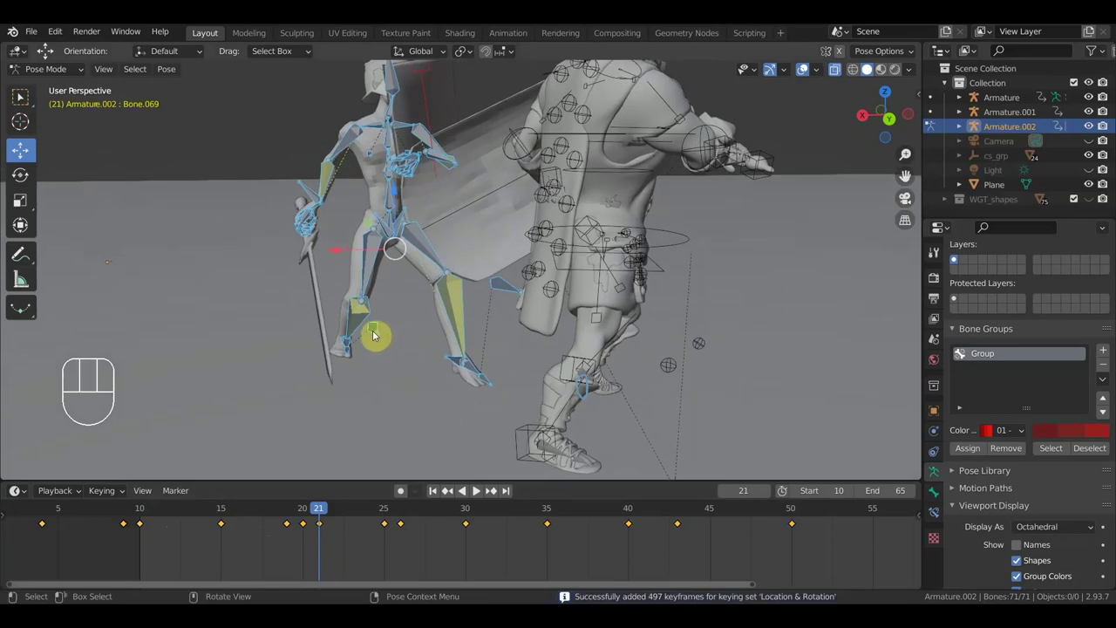
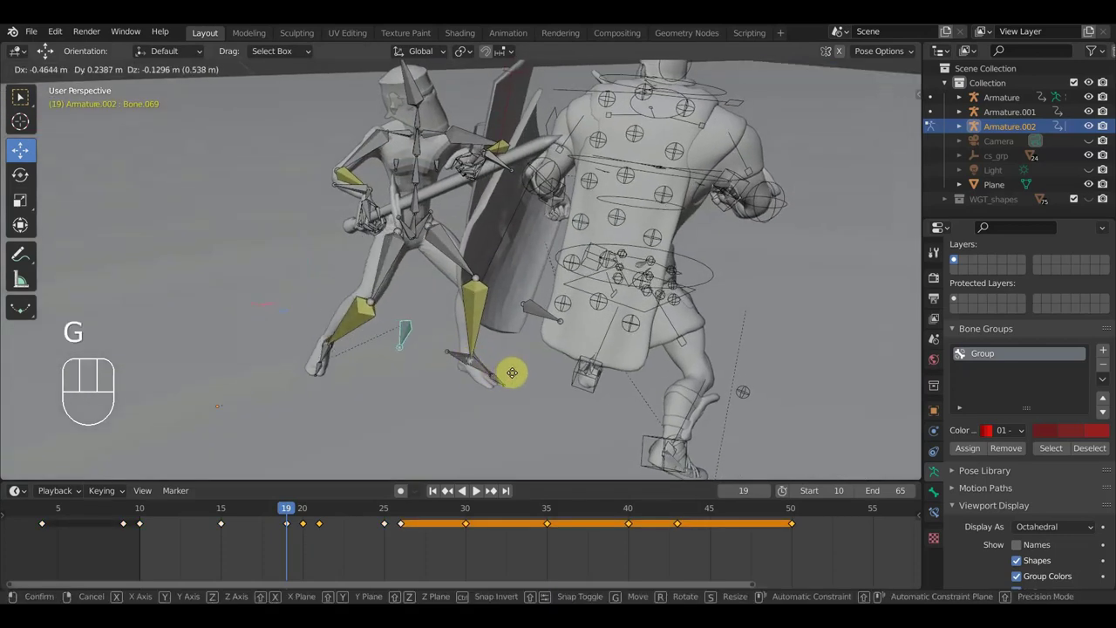
Move knee pole Bone.069 and key the full paladin pose at frame 19.
{"action": "left_click", "coordinate": [518, 374]}
{"action": "left_click_drag", "start_coordinate": [470, 359], "coordinate": [496, 321]}
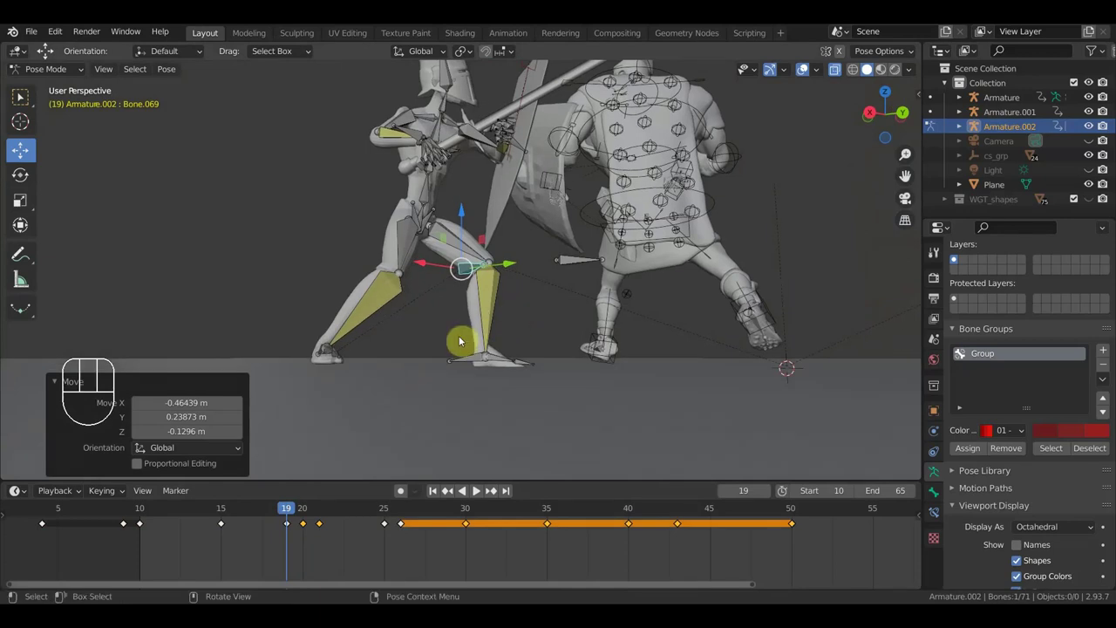
{"action": "key", "text": "i"}
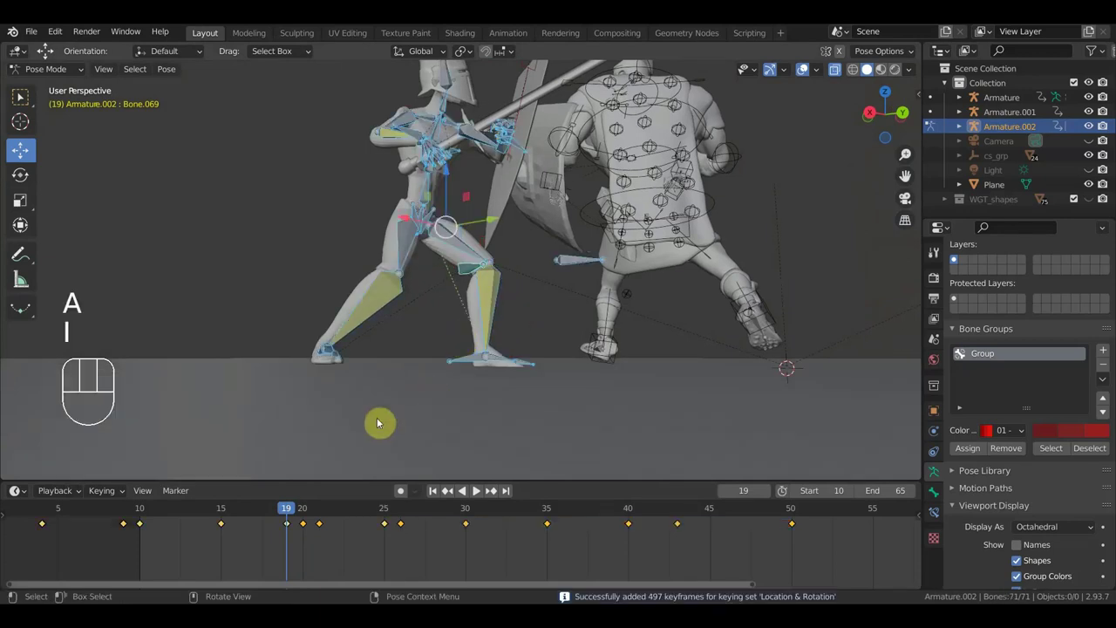
{"action": "left_click", "coordinate": [225, 506]}
{"action": "left_click_drag", "start_coordinate": [435, 377], "coordinate": [323, 406]}
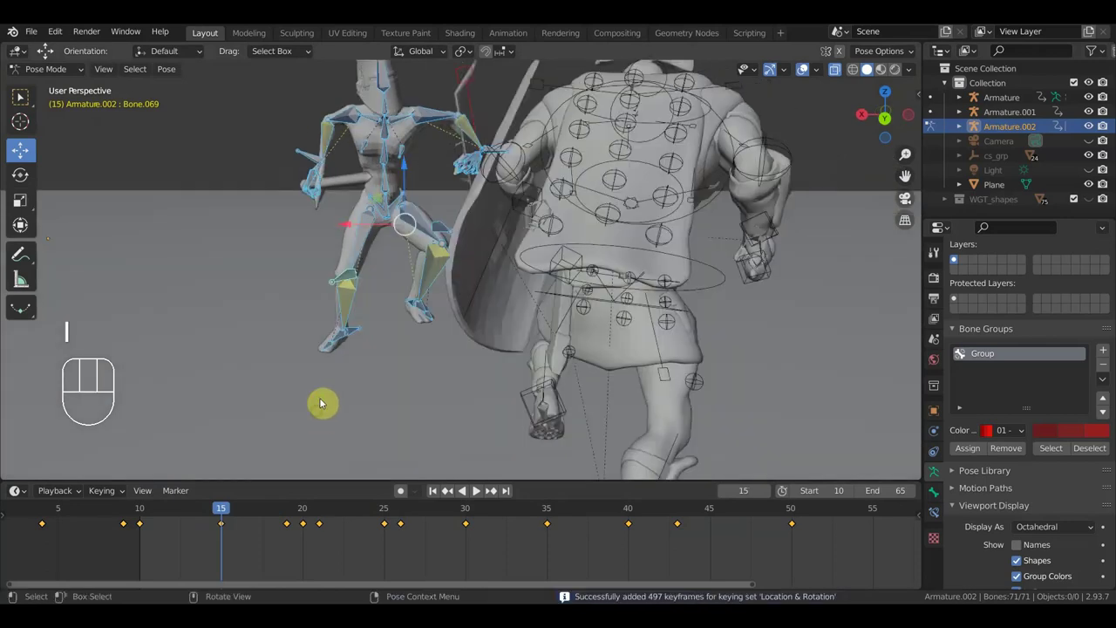
{"action": "key", "text": "space"}
{"action": "left_click_drag", "start_coordinate": [450, 341], "coordinate": [533, 347]}
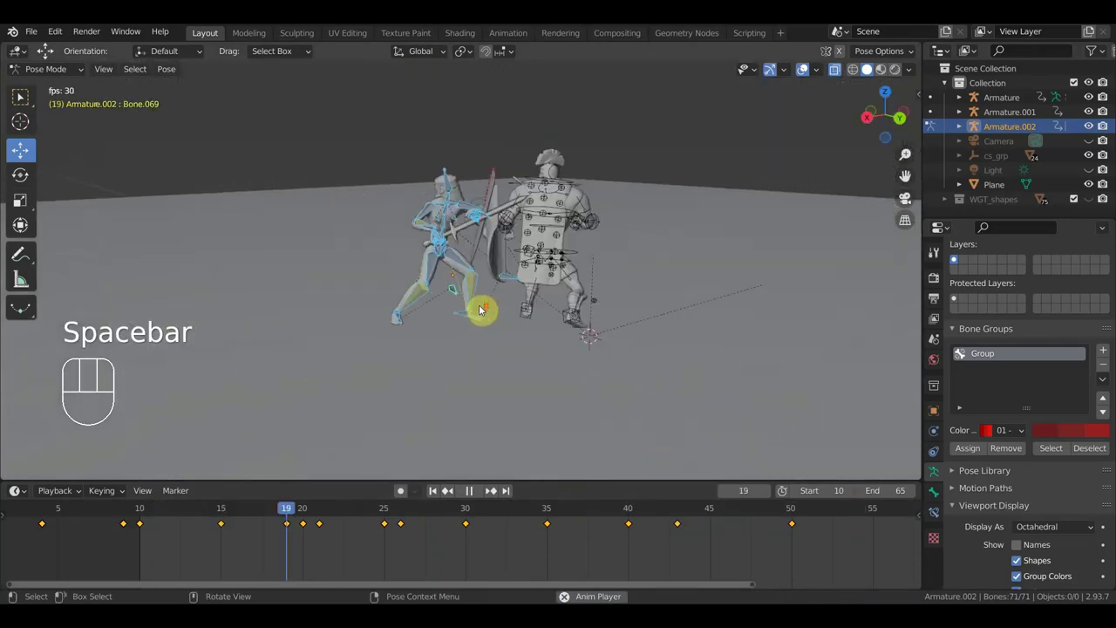
{"action": "left_click_drag", "start_coordinate": [546, 315], "coordinate": [604, 307]}
{"action": "left_click", "coordinate": [807, 75]}
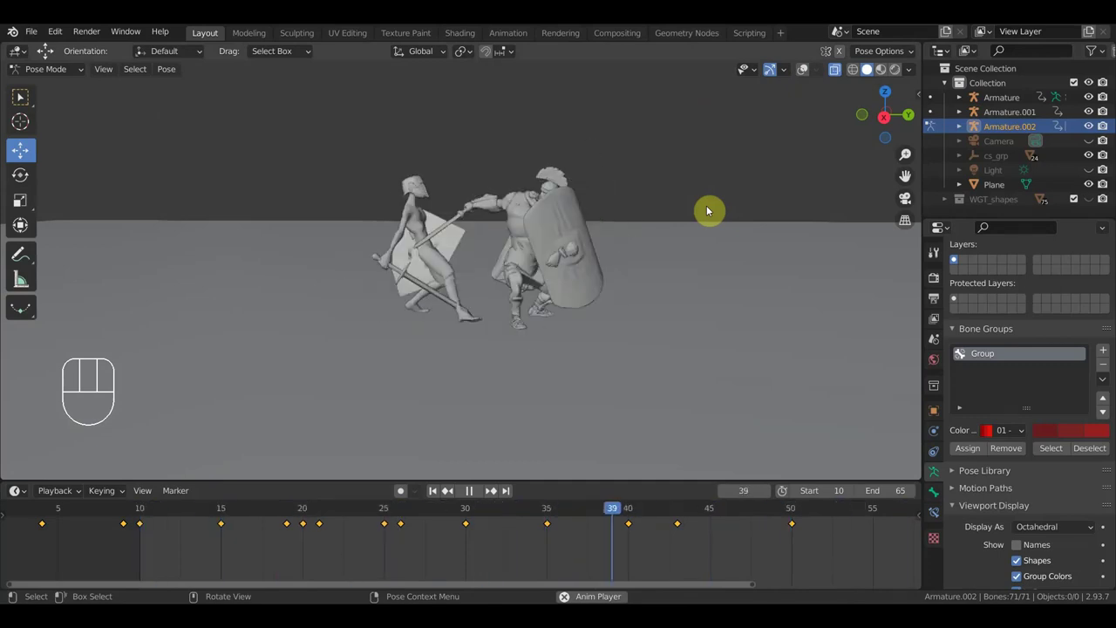
{"action": "left_click_drag", "start_coordinate": [627, 288], "coordinate": [870, 283]}
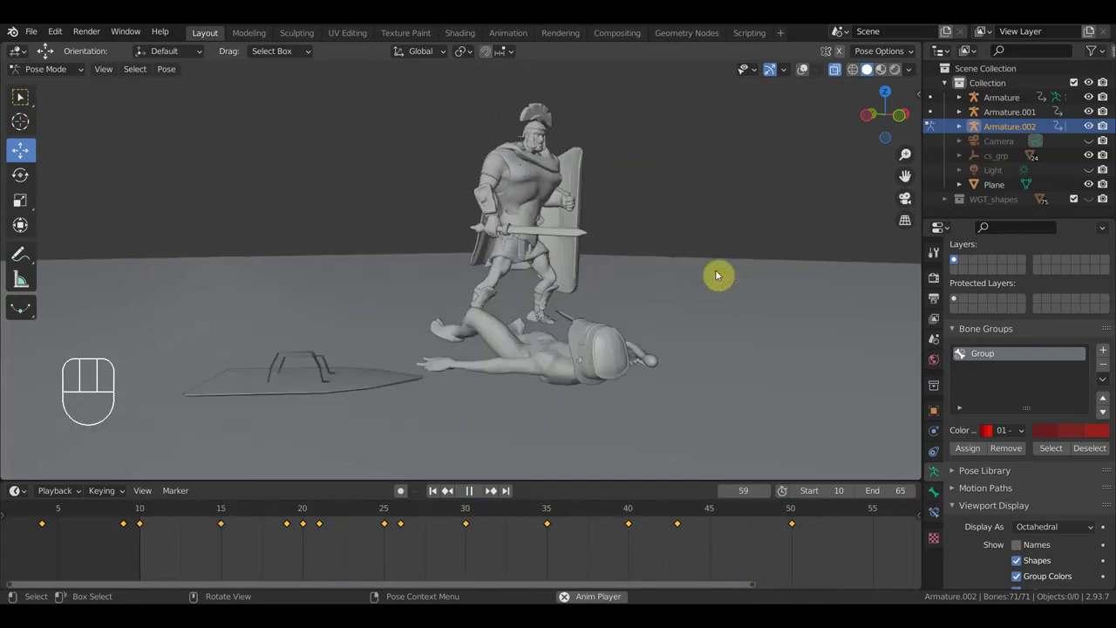
{"action": "key", "text": "space"}
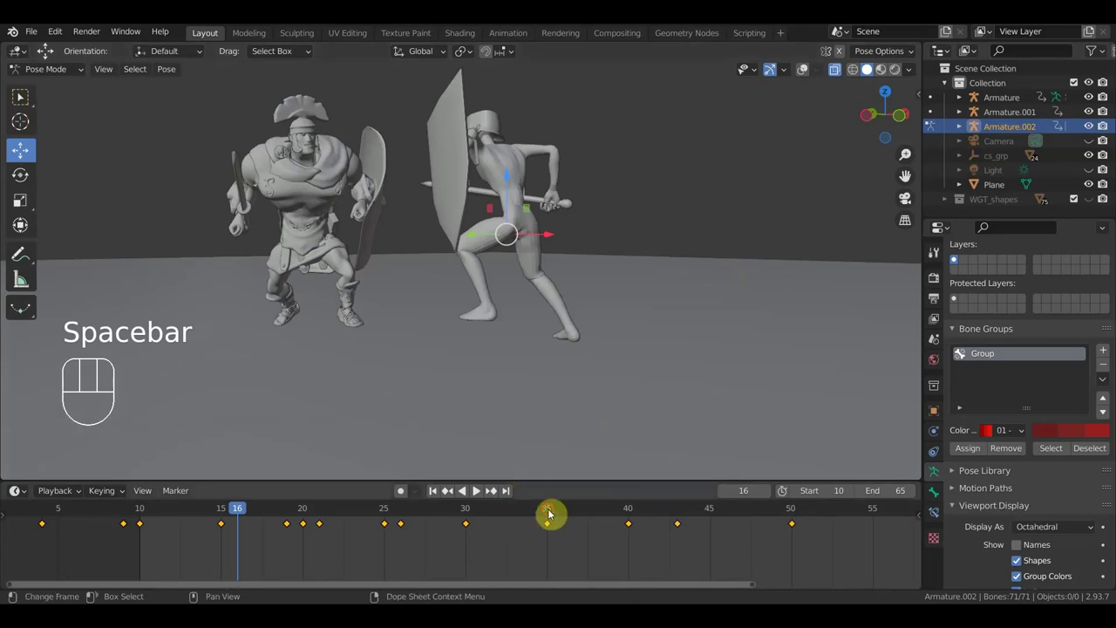
{"action": "left_click", "coordinate": [553, 513]}
{"action": "left_click_drag", "start_coordinate": [602, 383], "coordinate": [586, 372]}
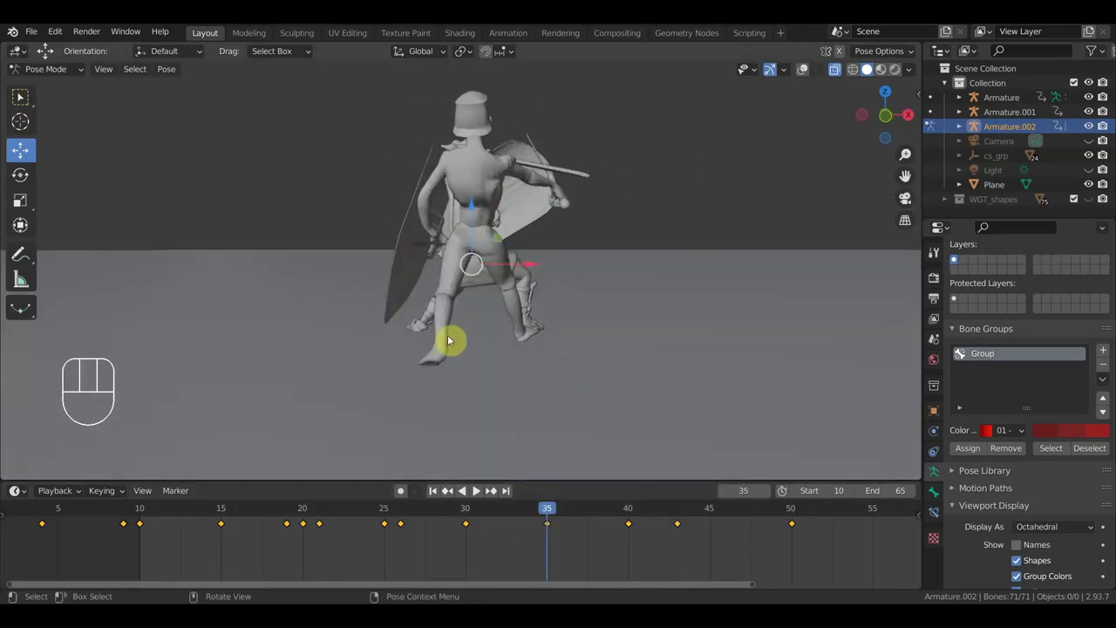
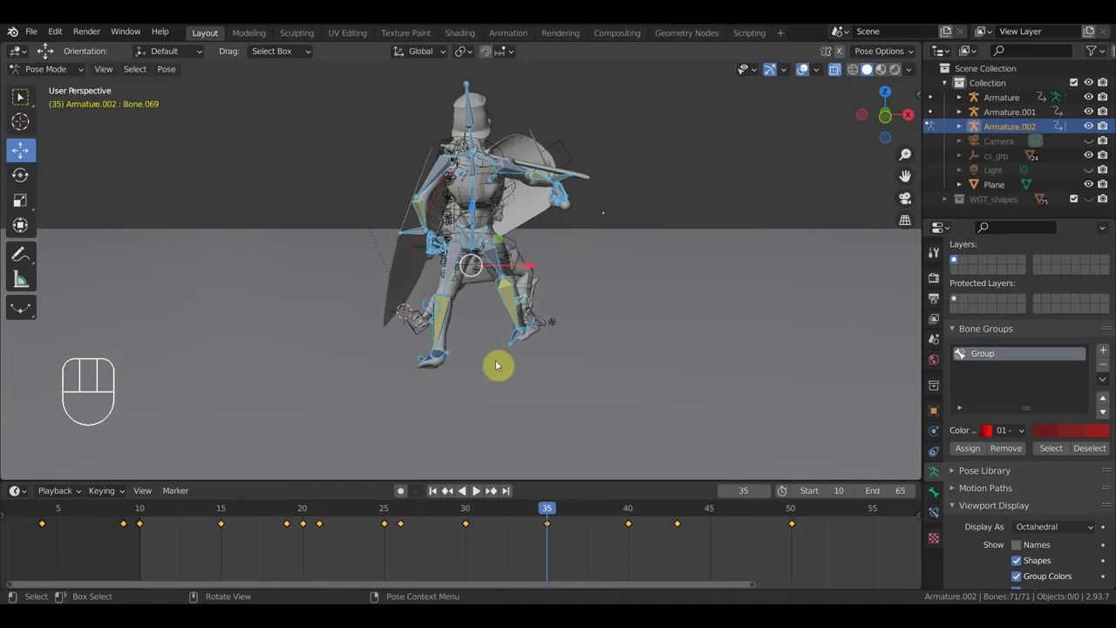
{"action": "left_click_drag", "start_coordinate": [541, 343], "coordinate": [497, 364]}
{"action": "left_click_drag", "start_coordinate": [486, 367], "coordinate": [412, 371]}
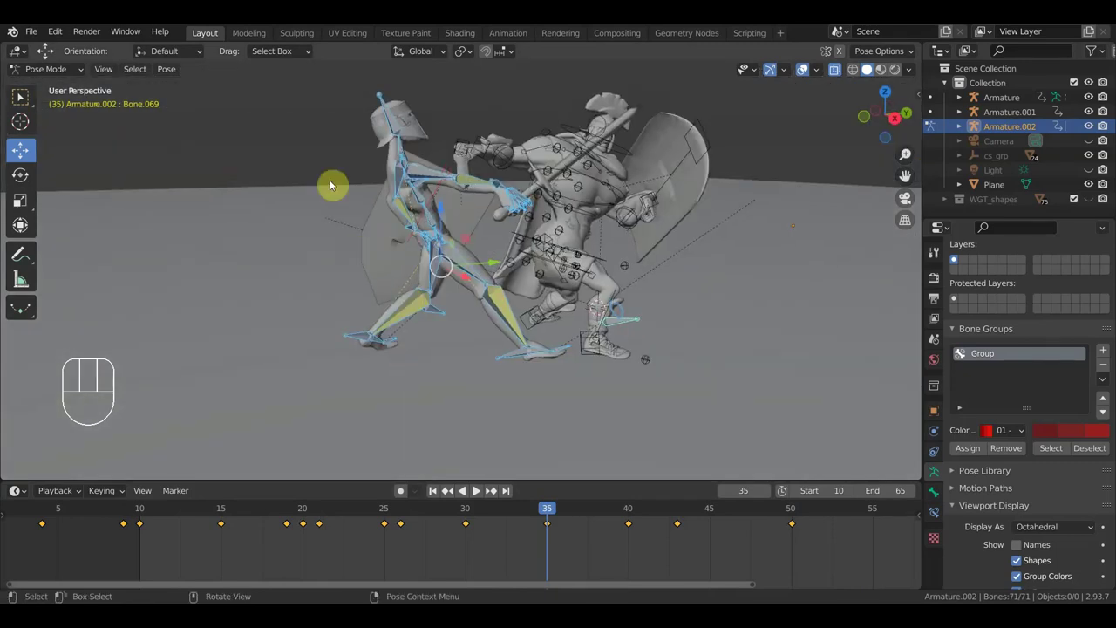
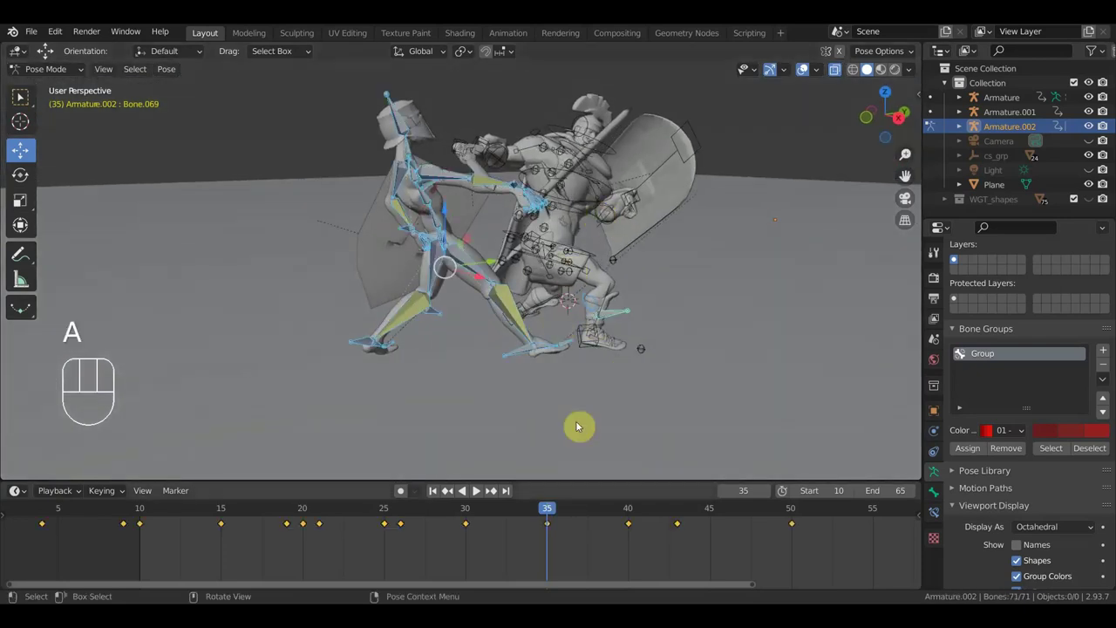
{"action": "left_click_drag", "start_coordinate": [483, 515], "coordinate": [316, 447]}
{"action": "left_click_drag", "start_coordinate": [545, 375], "coordinate": [446, 381]}
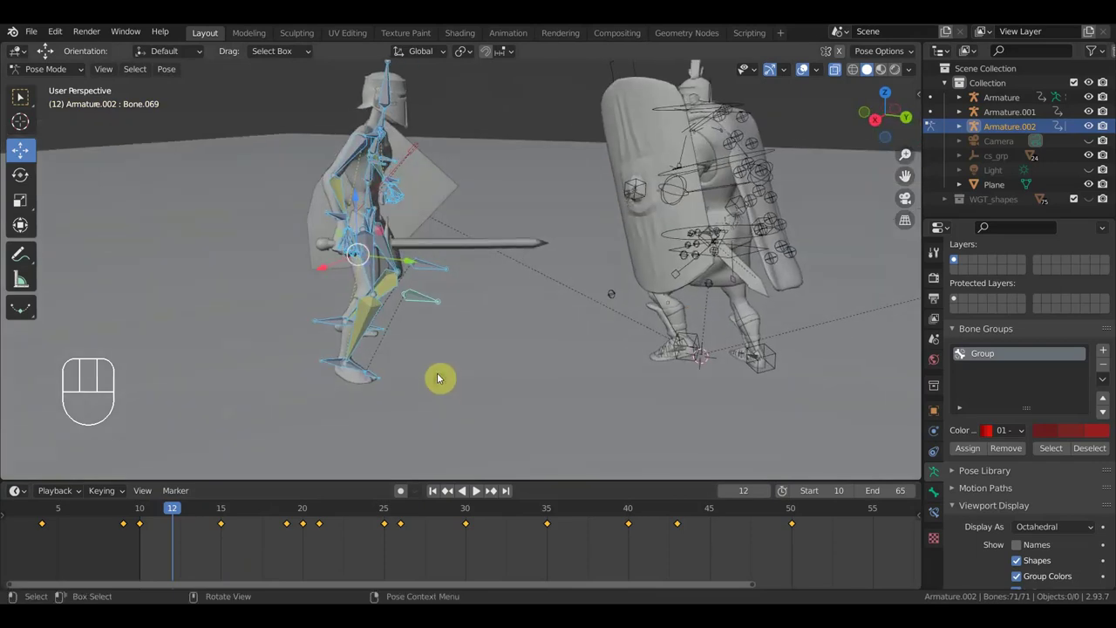
Hide the viewport overlays, scrub to frame 20, then show the rig bones again.
{"action": "left_click_drag", "start_coordinate": [412, 358], "coordinate": [448, 357]}
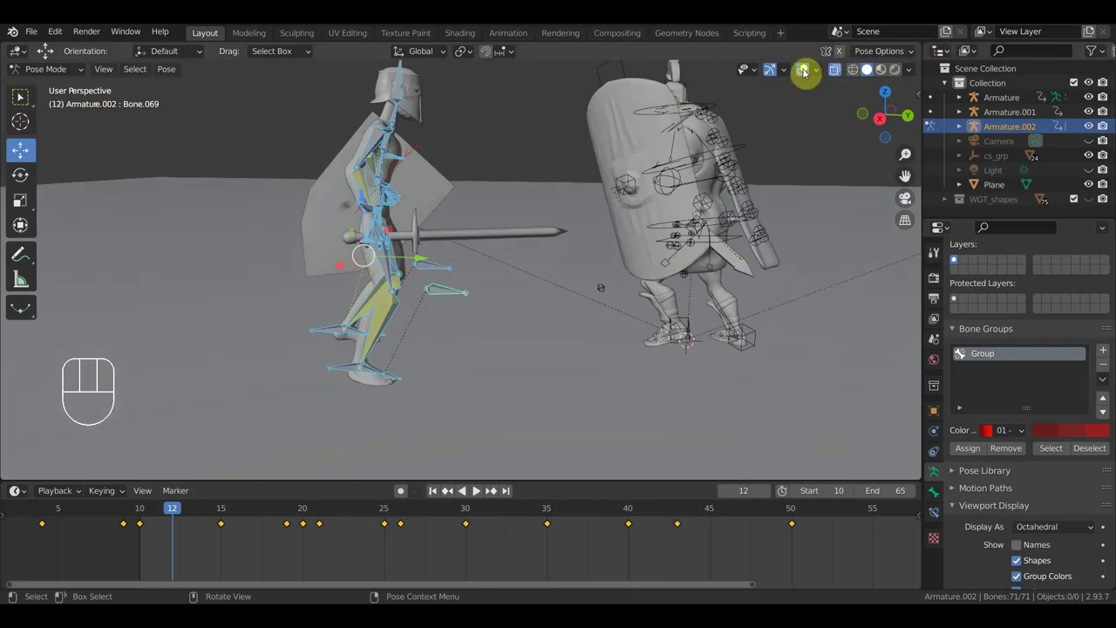
{"action": "left_click", "coordinate": [809, 76]}
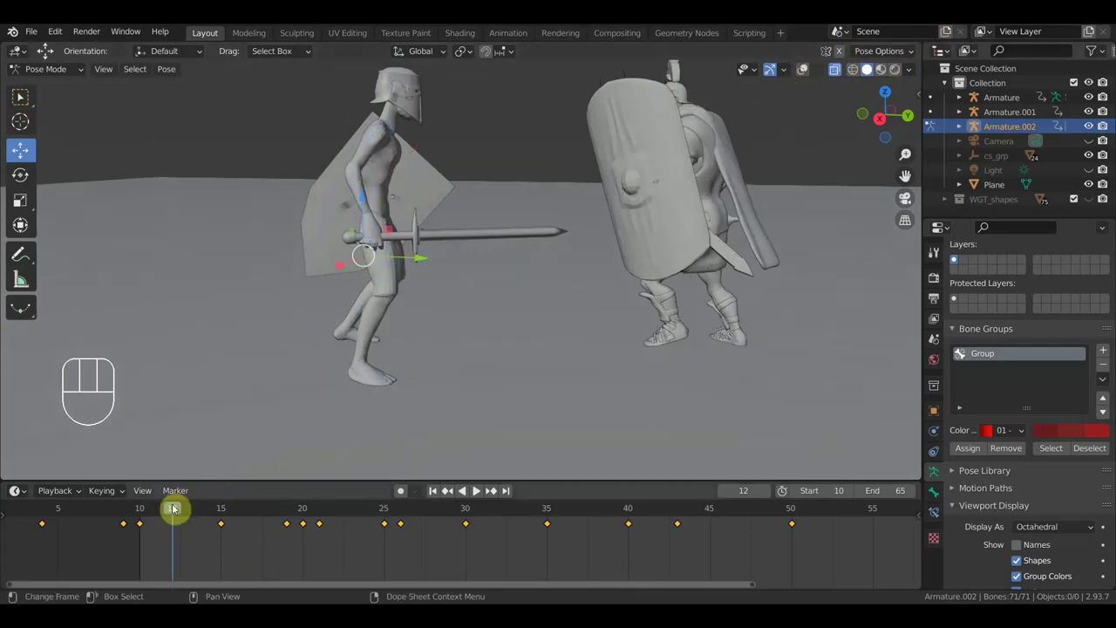
{"action": "left_click_drag", "start_coordinate": [182, 512], "coordinate": [330, 499]}
{"action": "middle_click", "coordinate": [545, 292]}
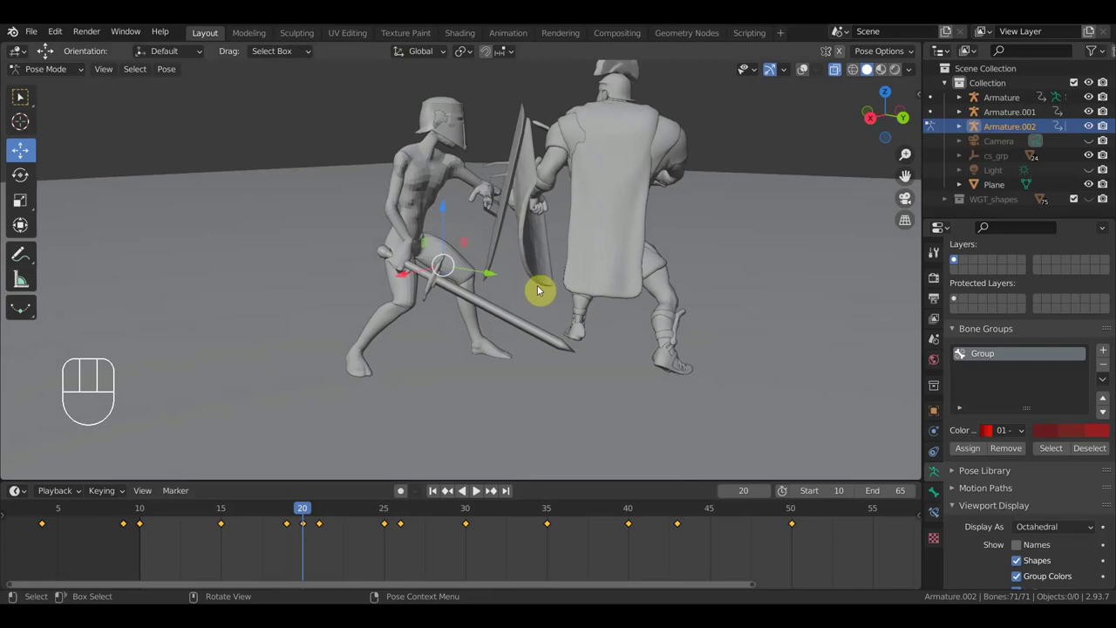
{"action": "left_click", "coordinate": [286, 515]}
{"action": "left_click", "coordinate": [295, 507]}
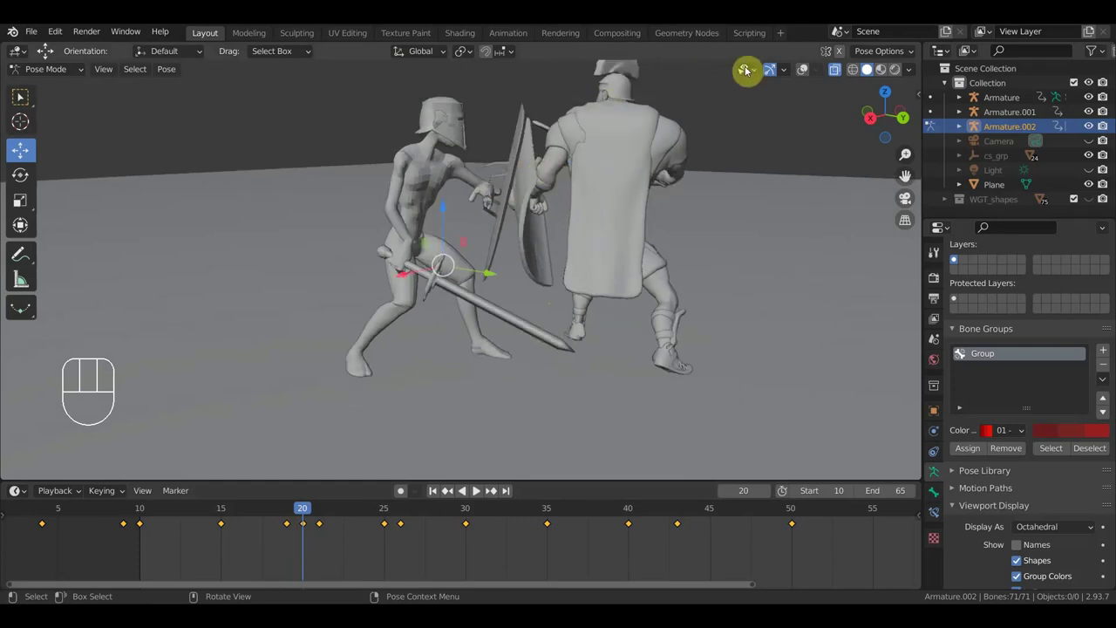
{"action": "left_click", "coordinate": [809, 69]}
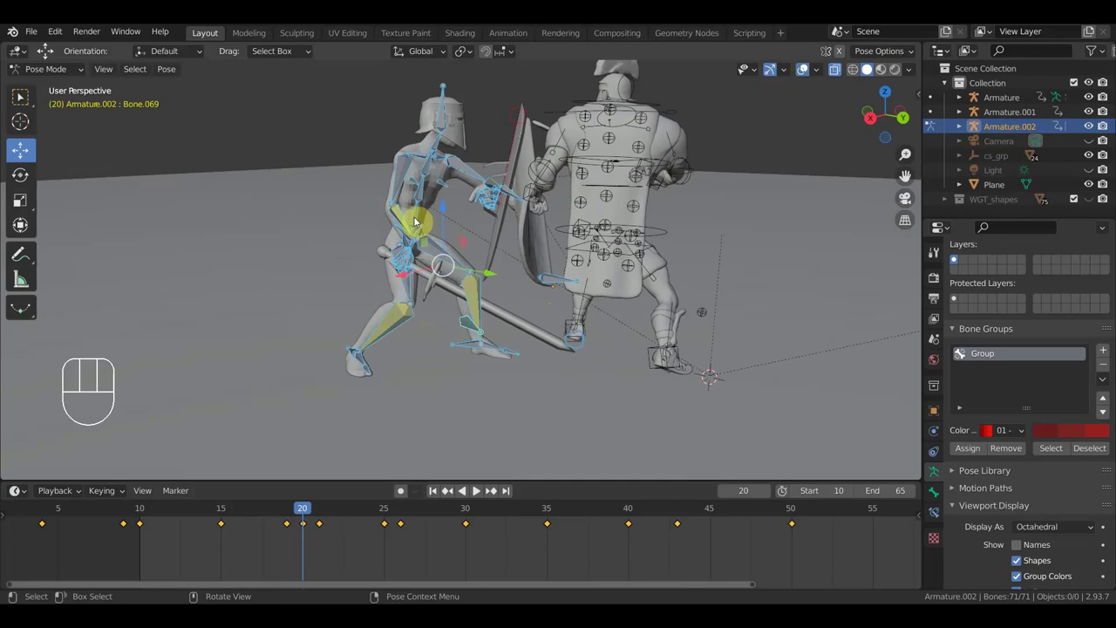
Bend the paladin's lower spine bone to lean the torso toward the enemy at frame 20.
{"action": "left_click_drag", "start_coordinate": [419, 220], "coordinate": [588, 304]}
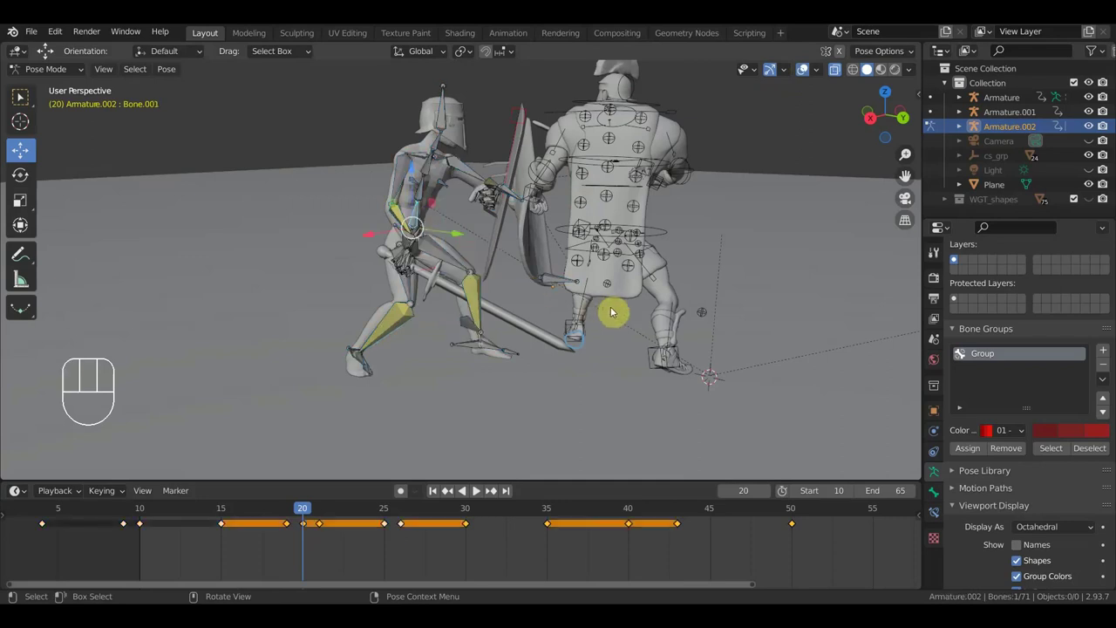
{"action": "key", "text": "r"}
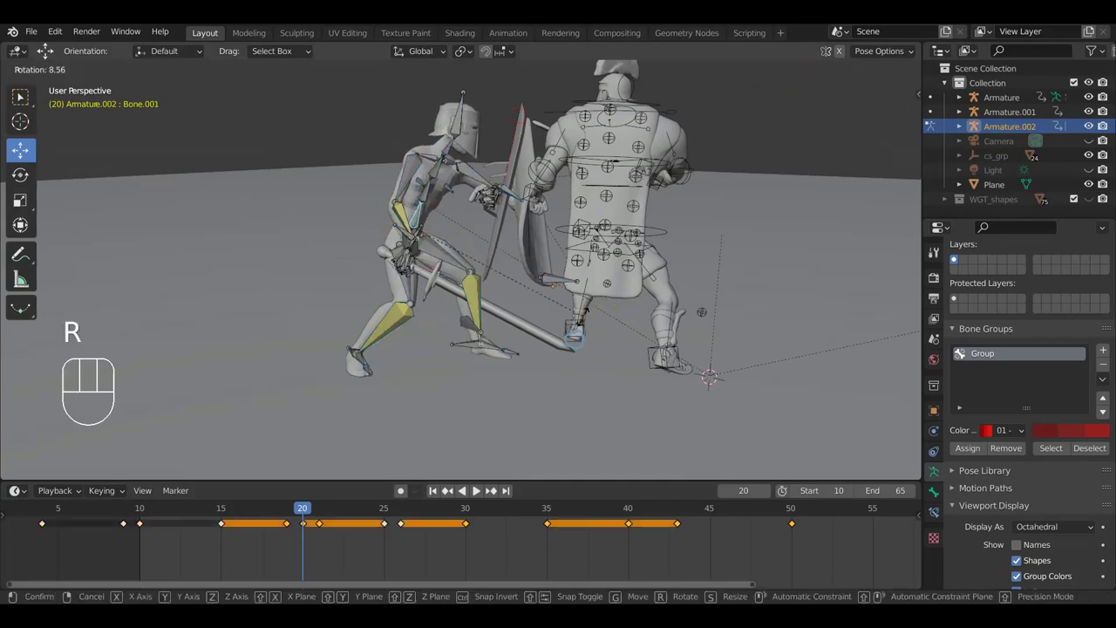
{"action": "left_click_drag", "start_coordinate": [449, 258], "coordinate": [600, 261]}
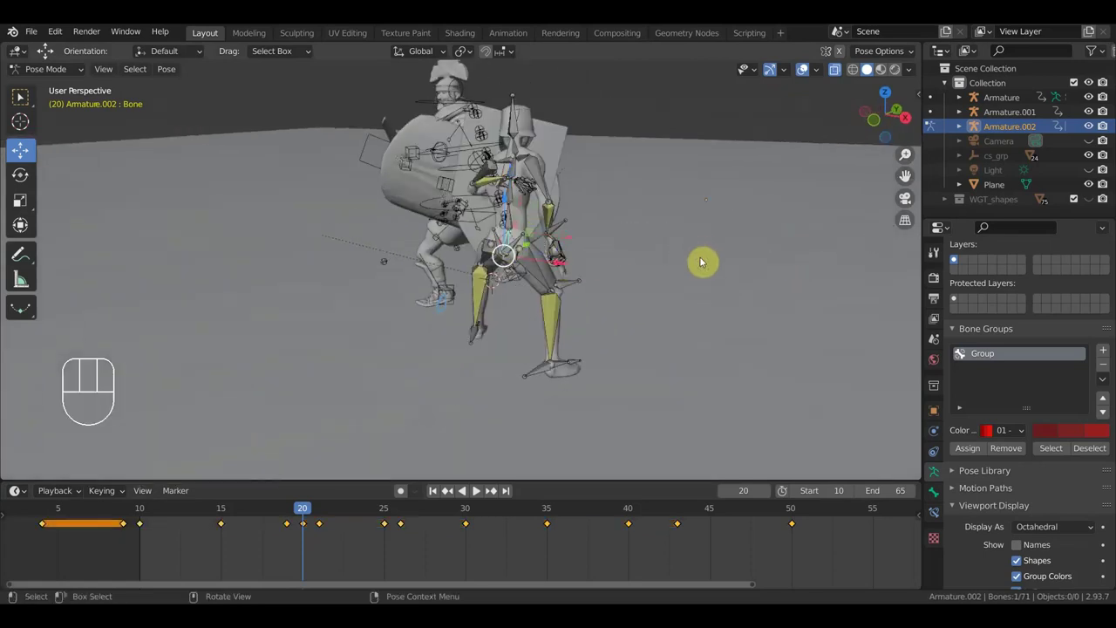
{"action": "left_click_drag", "start_coordinate": [704, 280], "coordinate": [526, 269]}
Shift the root bone forward and rotate the body and torso into the lunge.
{"action": "key", "text": "g"}
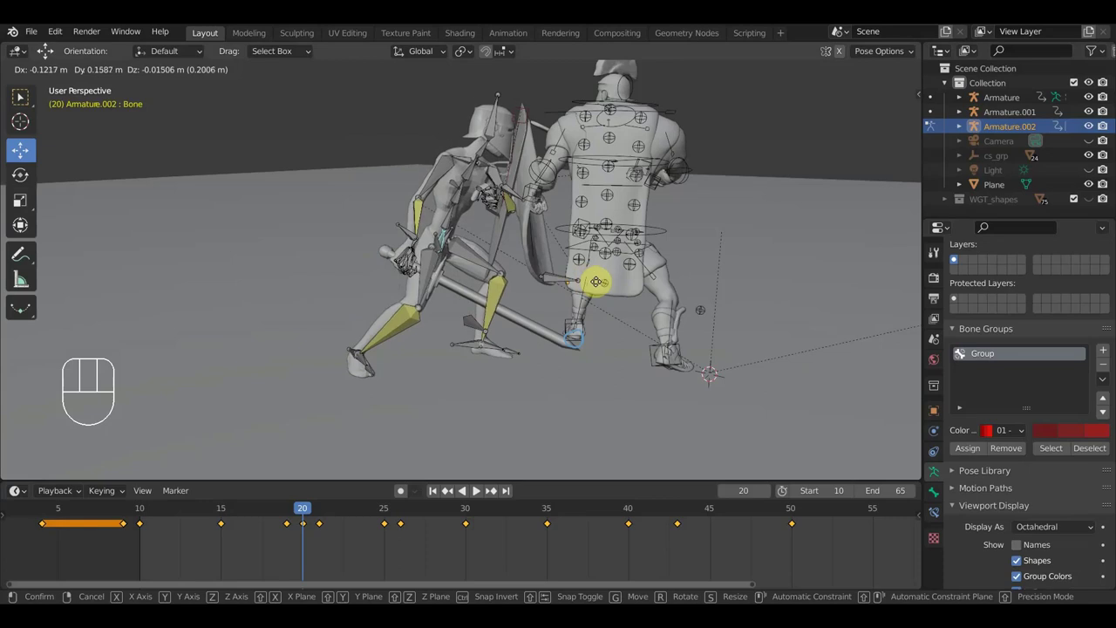
{"action": "left_click", "coordinate": [601, 285]}
{"action": "scroll", "scroll_direction": "up", "scroll_amount": 3}
{"action": "key", "text": "r"}
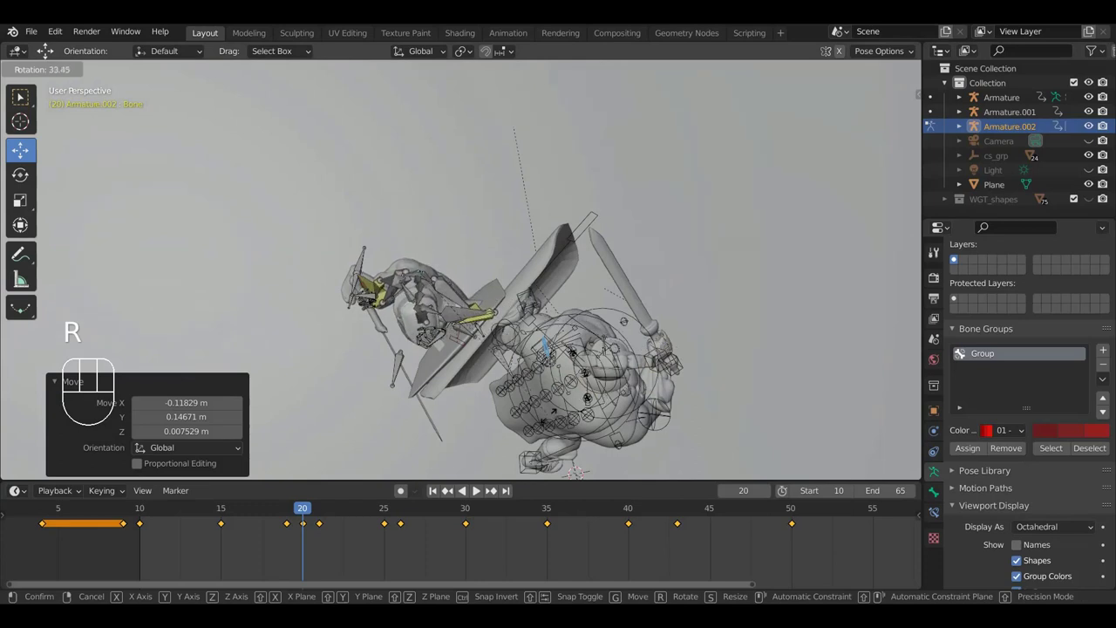
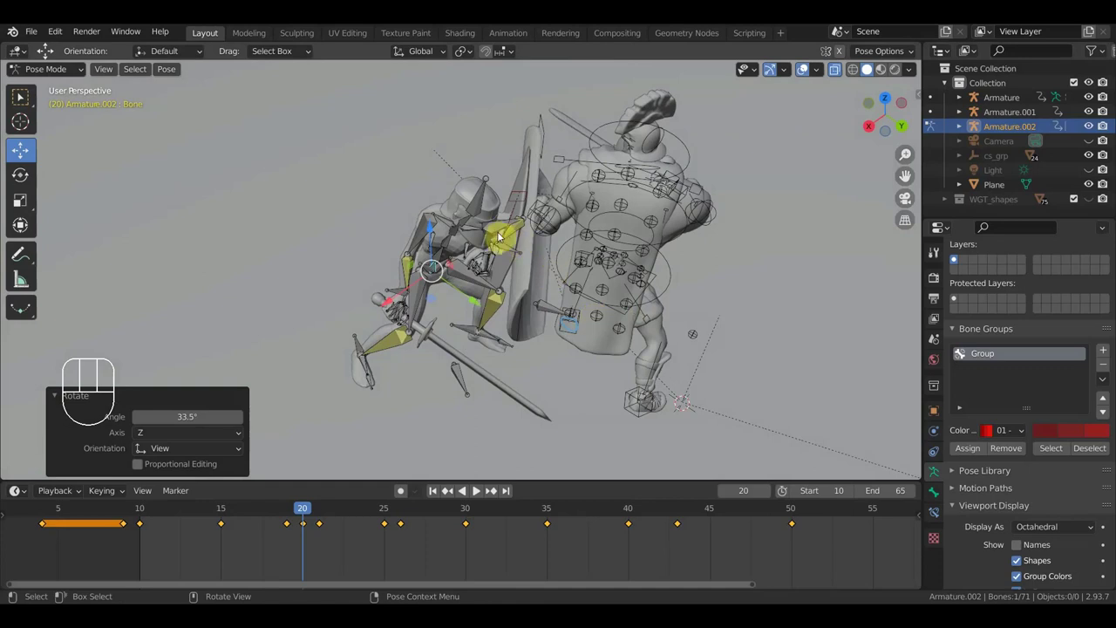
{"action": "left_click_drag", "start_coordinate": [489, 248], "coordinate": [492, 205]}
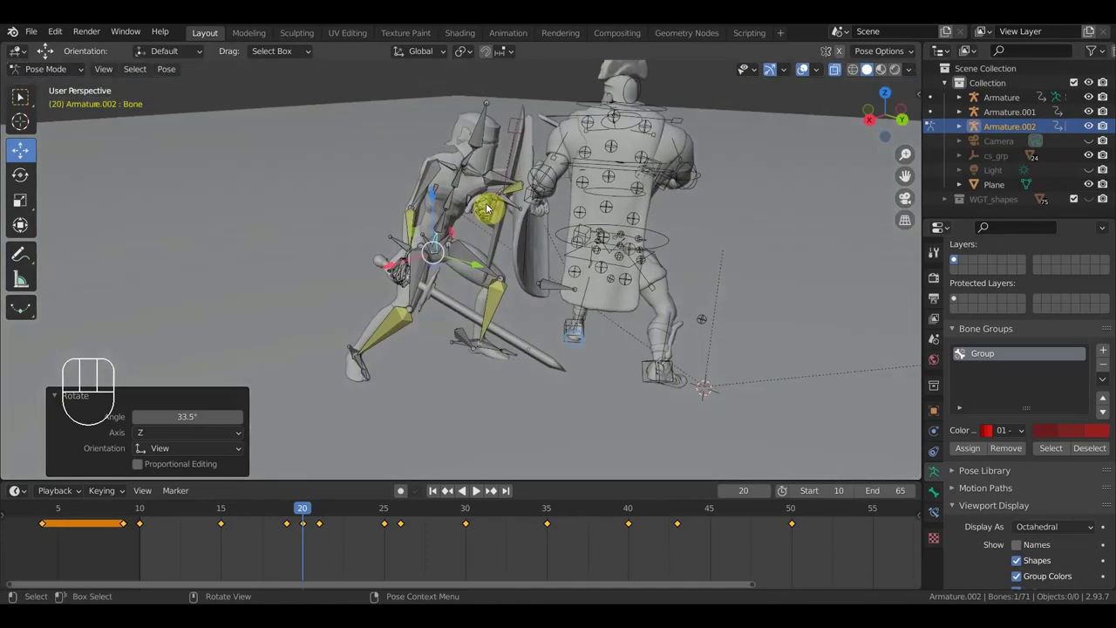
{"action": "key", "text": "r"}
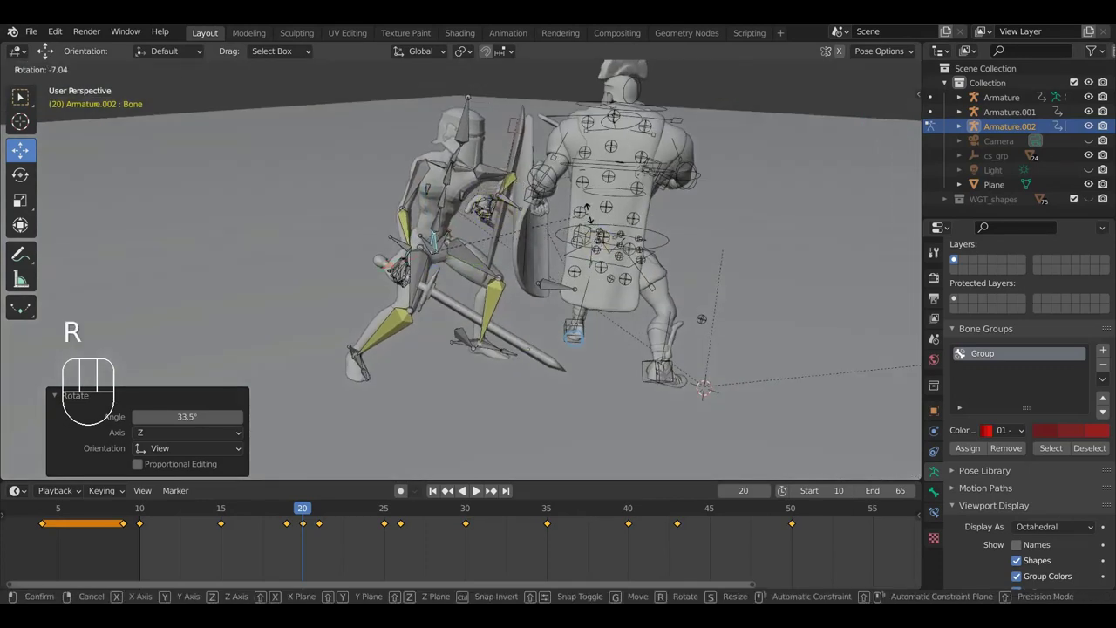
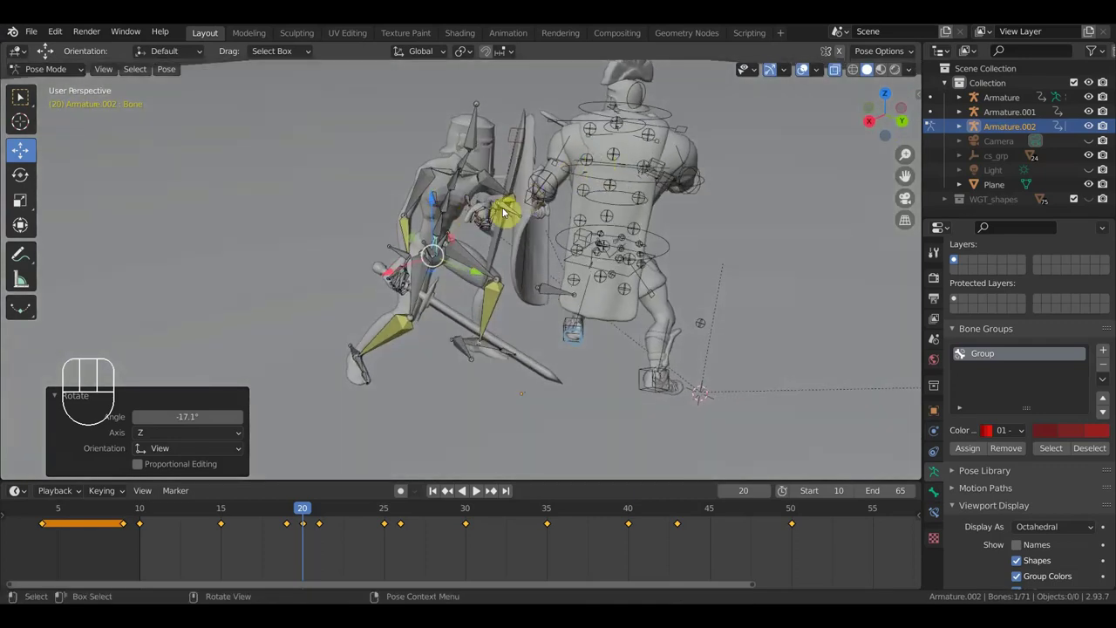
Rotate the paladin's head bone toward the enemy, then pick another torso bone.
{"action": "left_click_drag", "start_coordinate": [478, 171], "coordinate": [474, 182]}
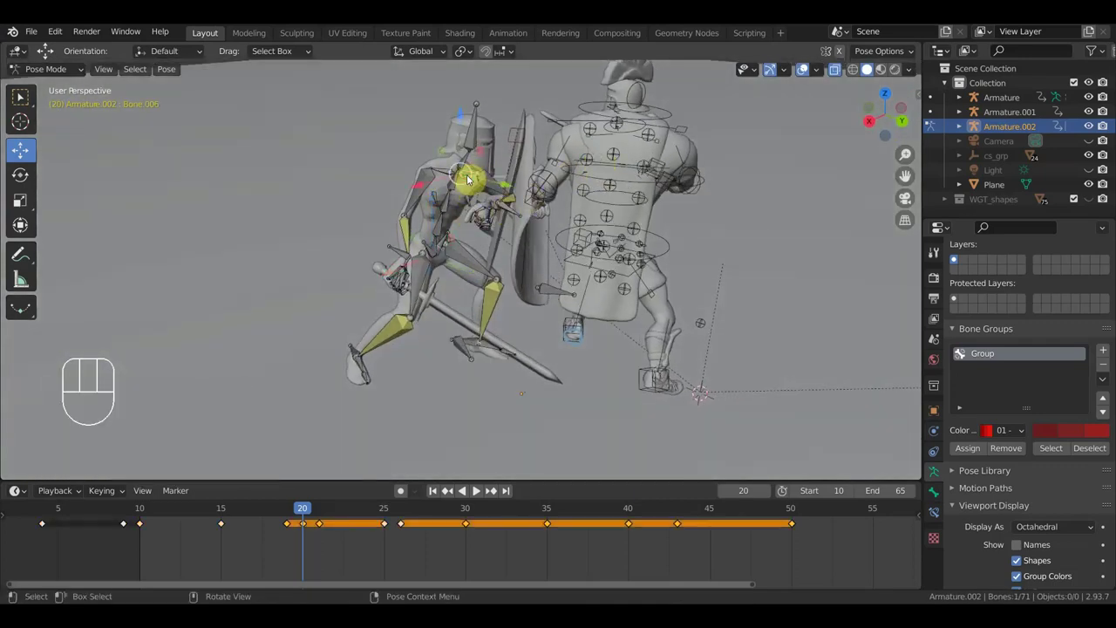
{"action": "left_click_drag", "start_coordinate": [490, 311], "coordinate": [487, 321]}
{"action": "left_click_drag", "start_coordinate": [495, 324], "coordinate": [470, 392]}
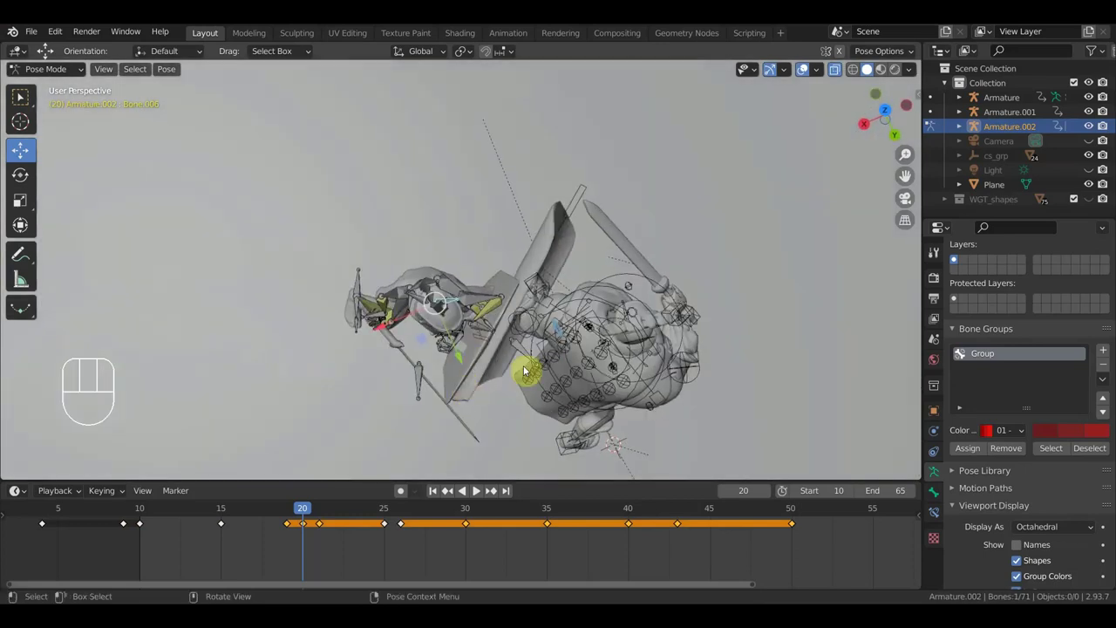
{"action": "key", "text": "r"}
{"action": "left_click", "coordinate": [614, 320]}
{"action": "left_click_drag", "start_coordinate": [614, 319], "coordinate": [625, 197]}
{"action": "left_click_drag", "start_coordinate": [564, 209], "coordinate": [568, 221]}
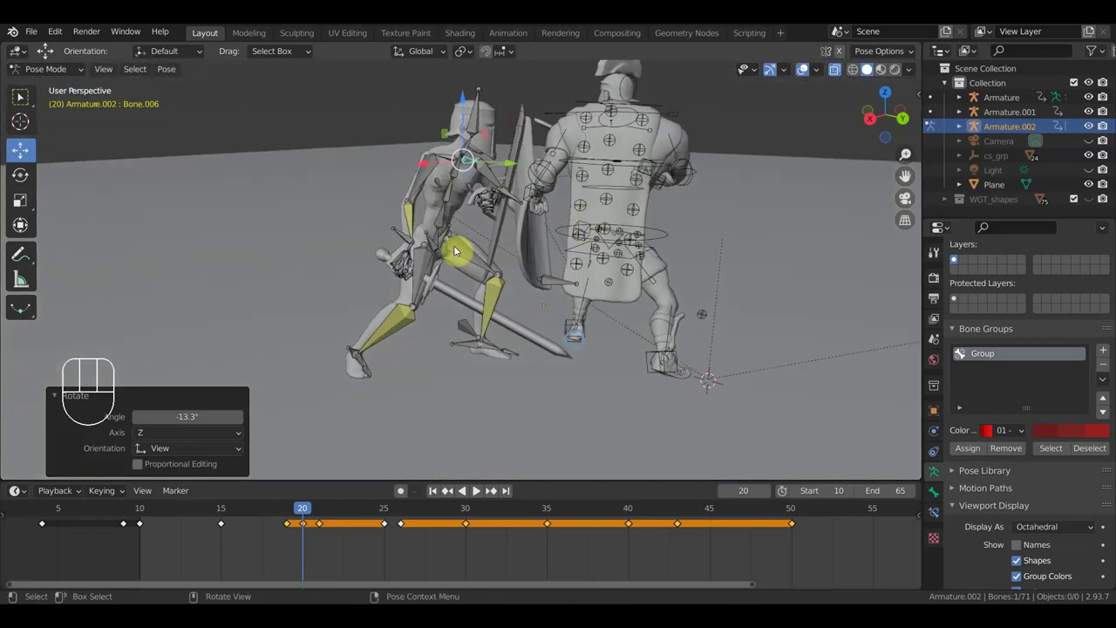
{"action": "left_click_drag", "start_coordinate": [410, 238], "coordinate": [477, 283]}
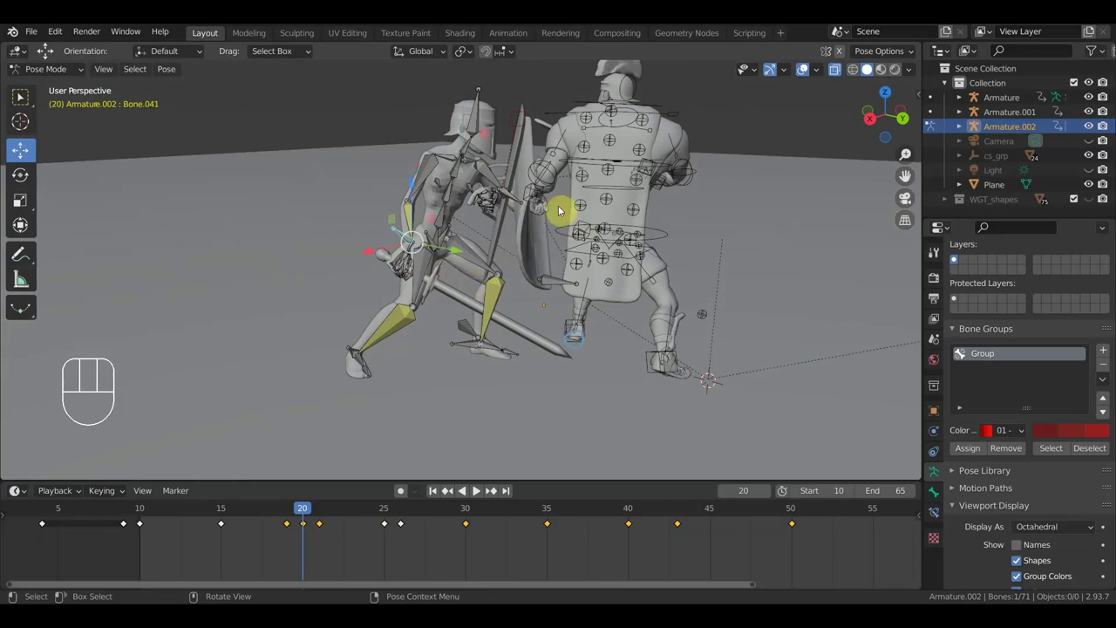
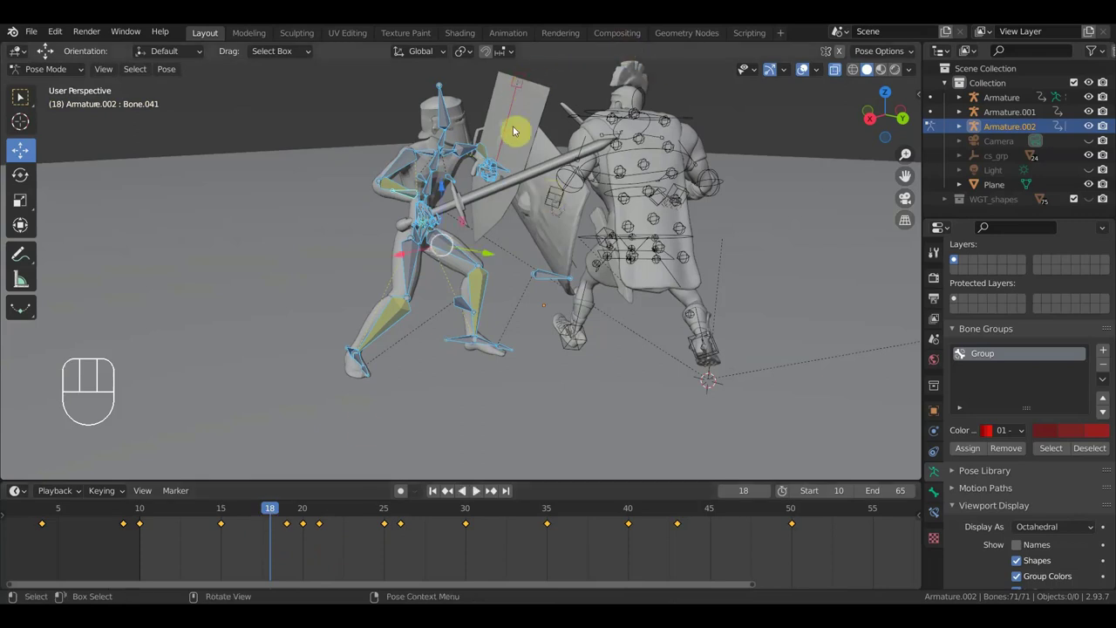
Scrub to frame 17, move the sword-hand control into place and key the whole pose.
{"action": "left_click", "coordinate": [227, 510]}
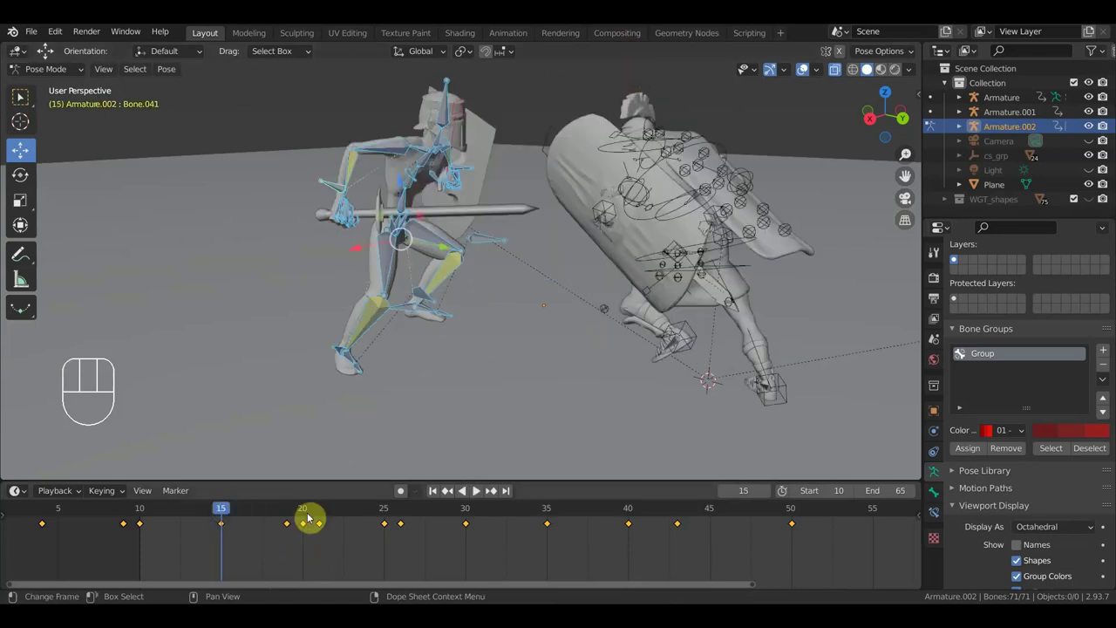
{"action": "left_click", "coordinate": [293, 518]}
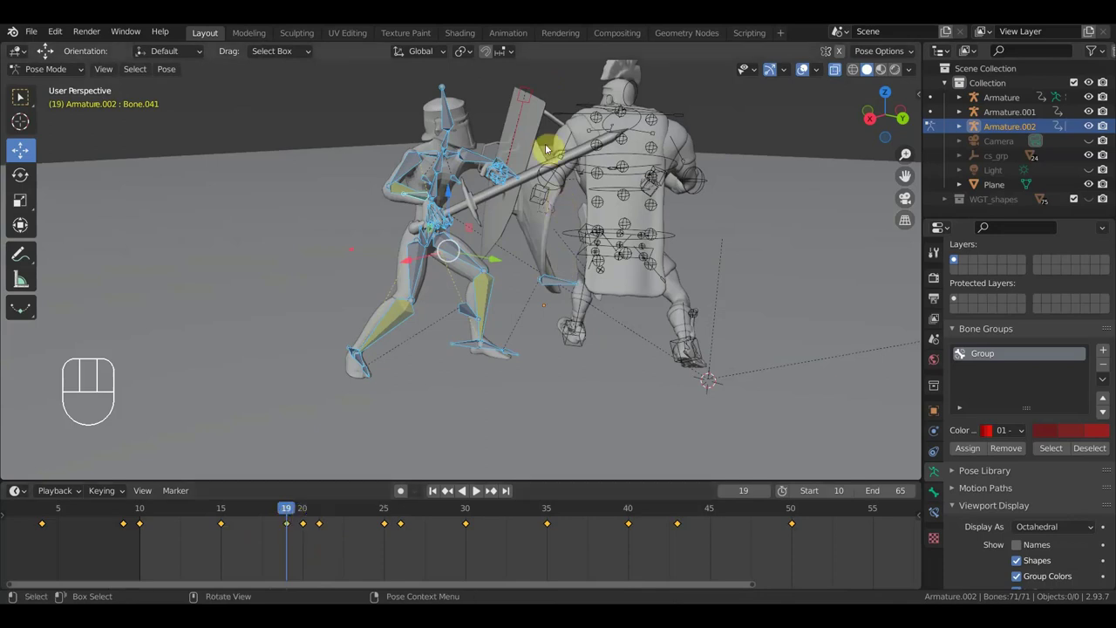
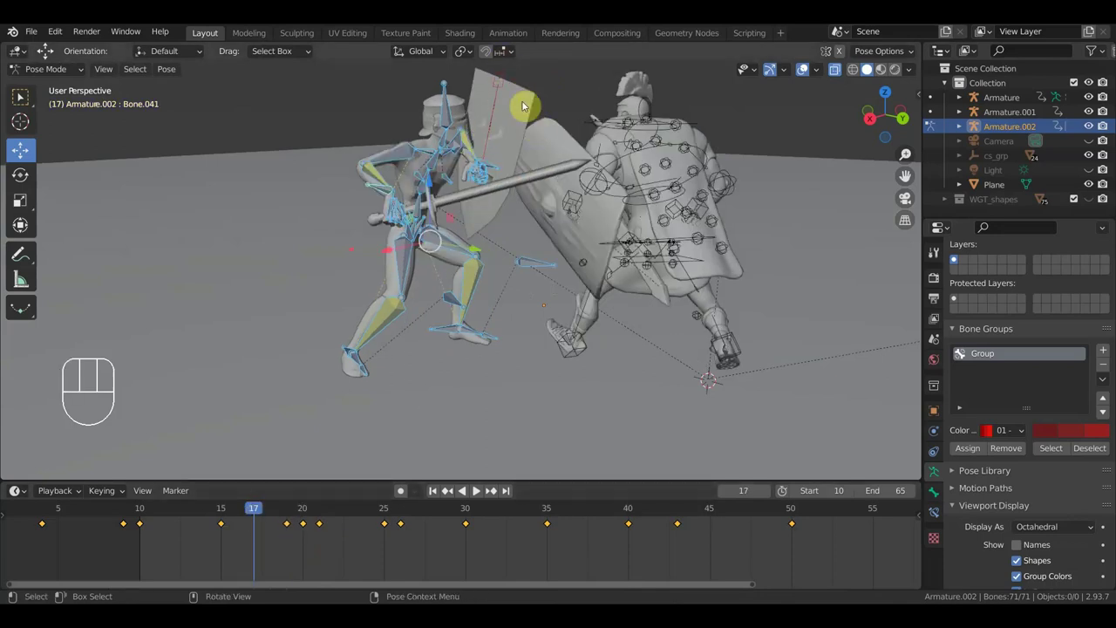
{"action": "left_click", "coordinate": [506, 78]}
{"action": "key", "text": "g"}
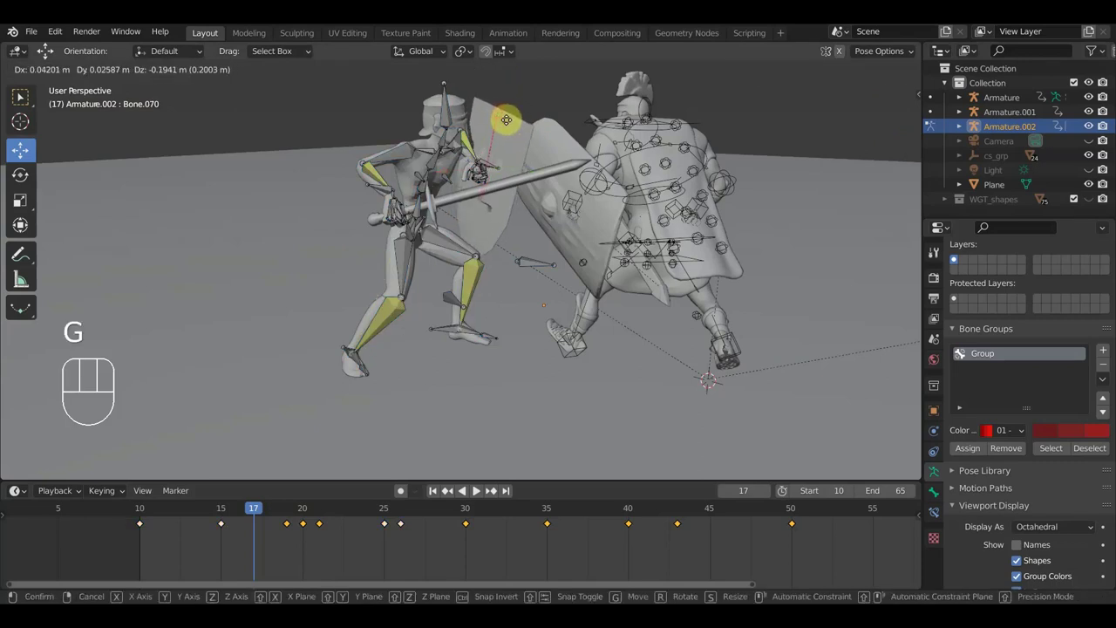
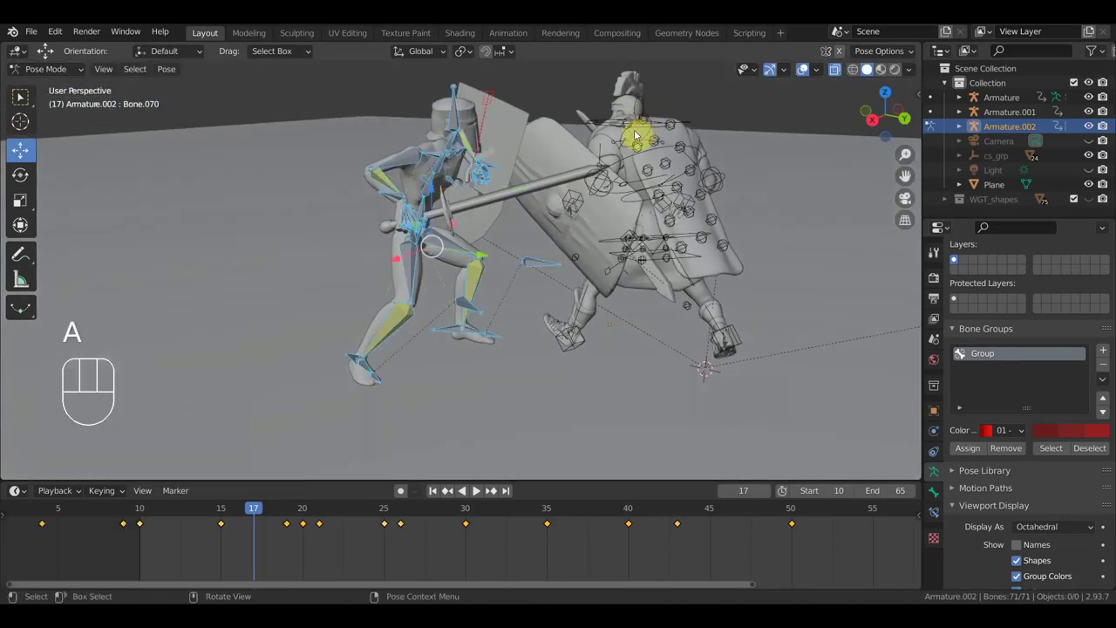
{"action": "key", "text": "i"}
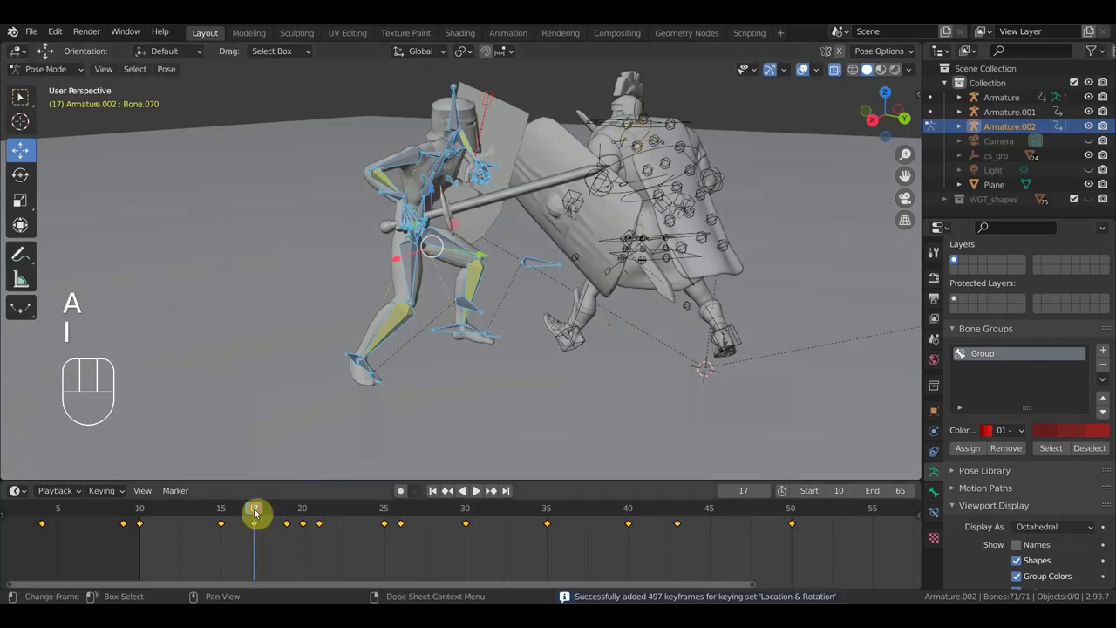
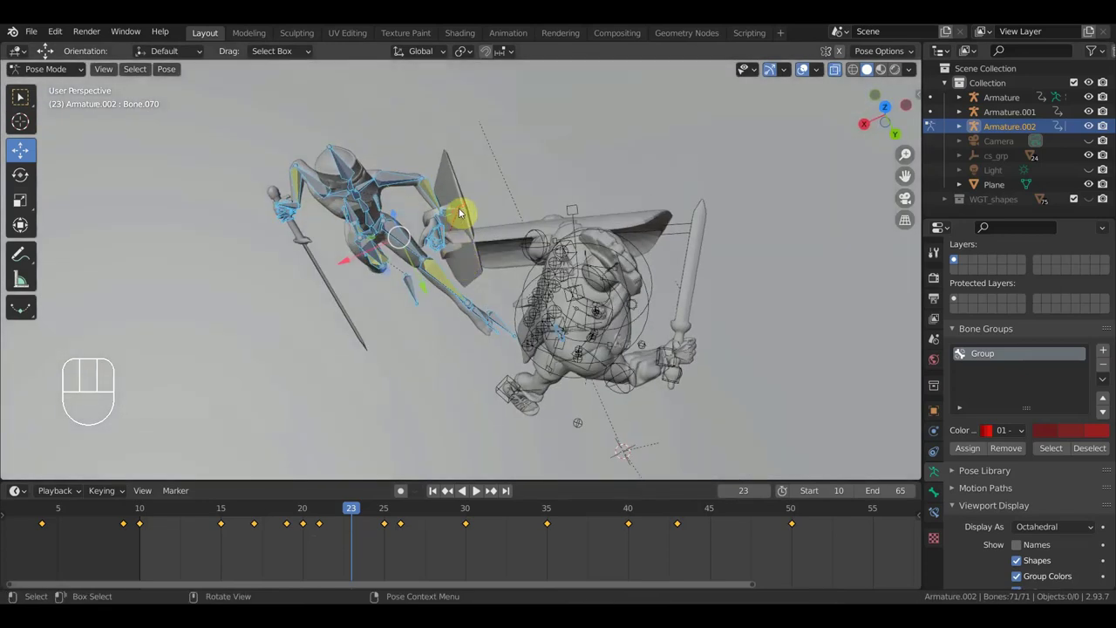
Rotate and move the paladin's forearm and hand control from an orthographic view at frame 23.
{"action": "left_click_drag", "start_coordinate": [465, 206], "coordinate": [450, 239]}
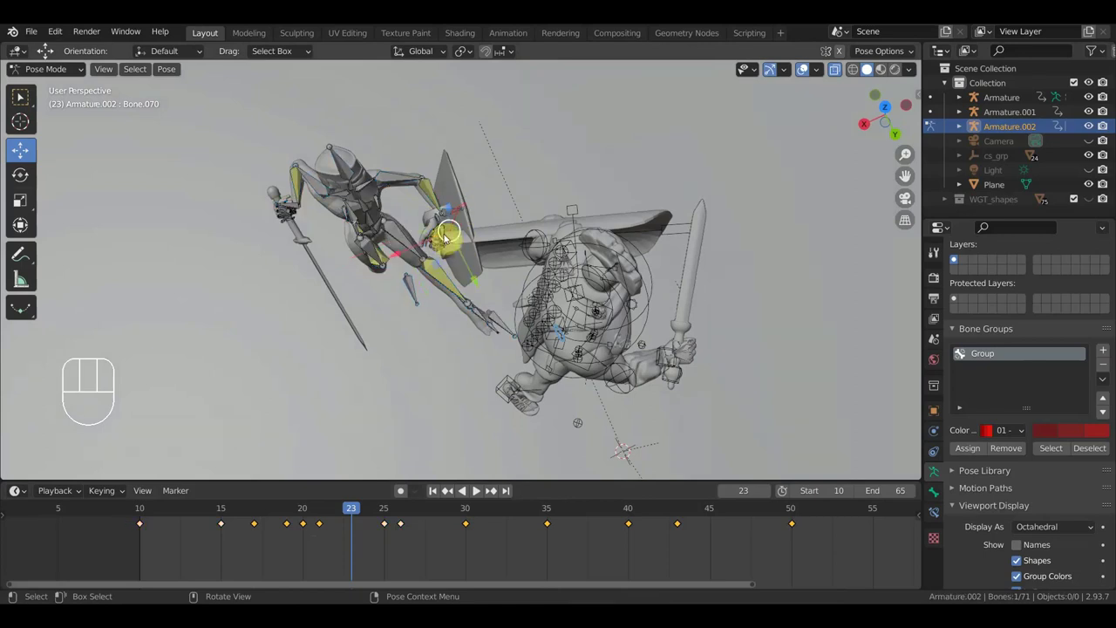
{"action": "left_click_drag", "start_coordinate": [491, 224], "coordinate": [466, 226]}
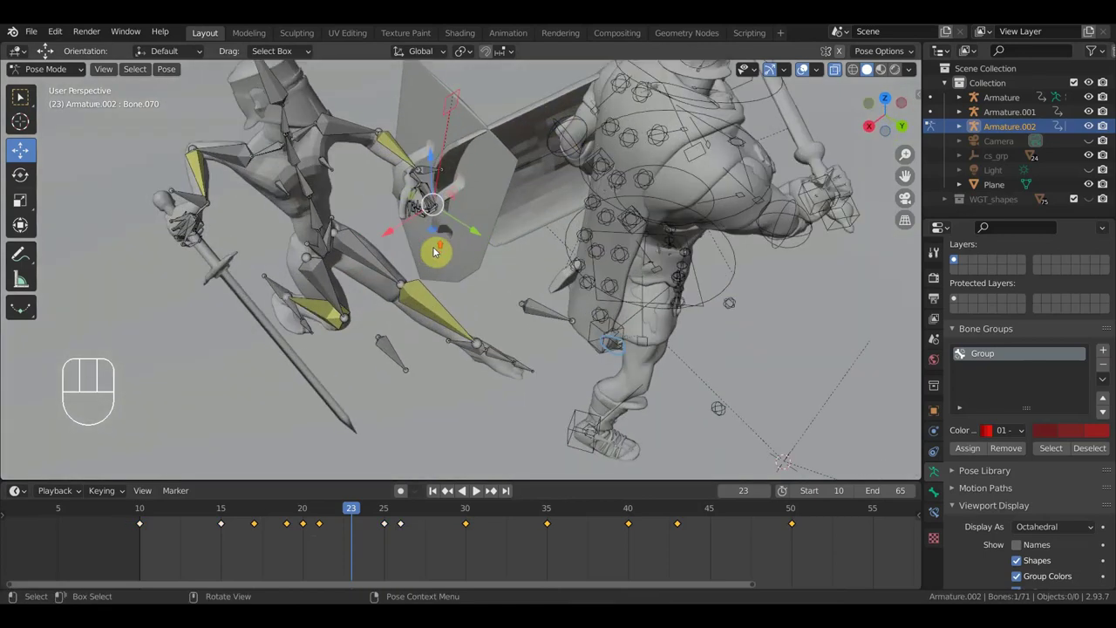
{"action": "left_click_drag", "start_coordinate": [430, 170], "coordinate": [475, 177]}
{"action": "key", "text": "KP_7"}
{"action": "key", "text": "r"}
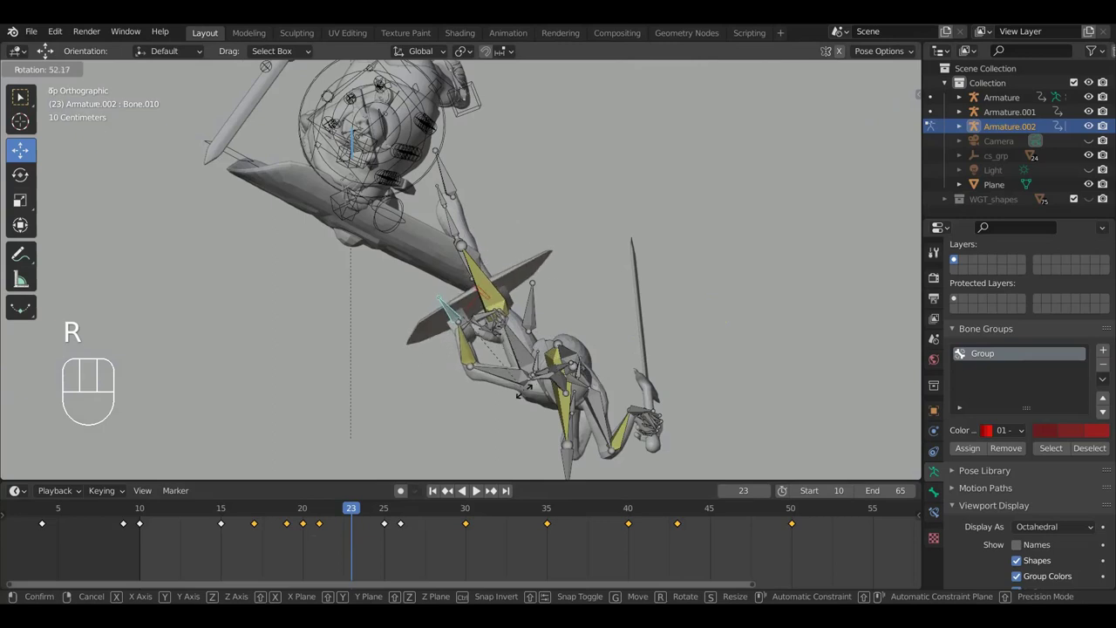
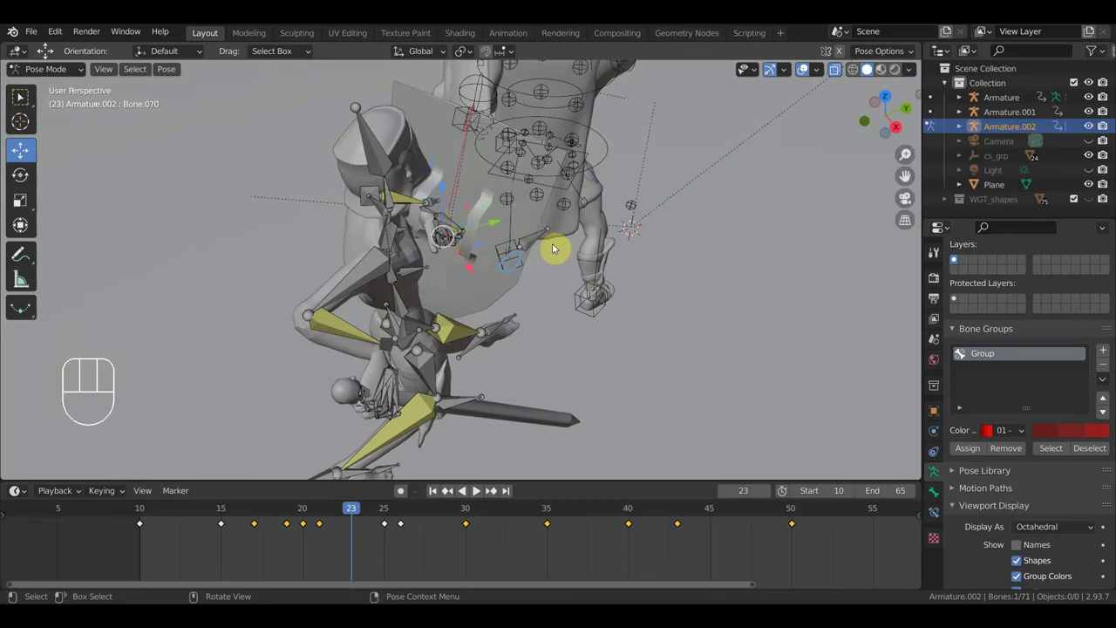
{"action": "key", "text": "g"}
{"action": "left_click", "coordinate": [535, 245]}
{"action": "left_click_drag", "start_coordinate": [527, 255], "coordinate": [434, 331]}
{"action": "middle_click", "coordinate": [519, 300]}
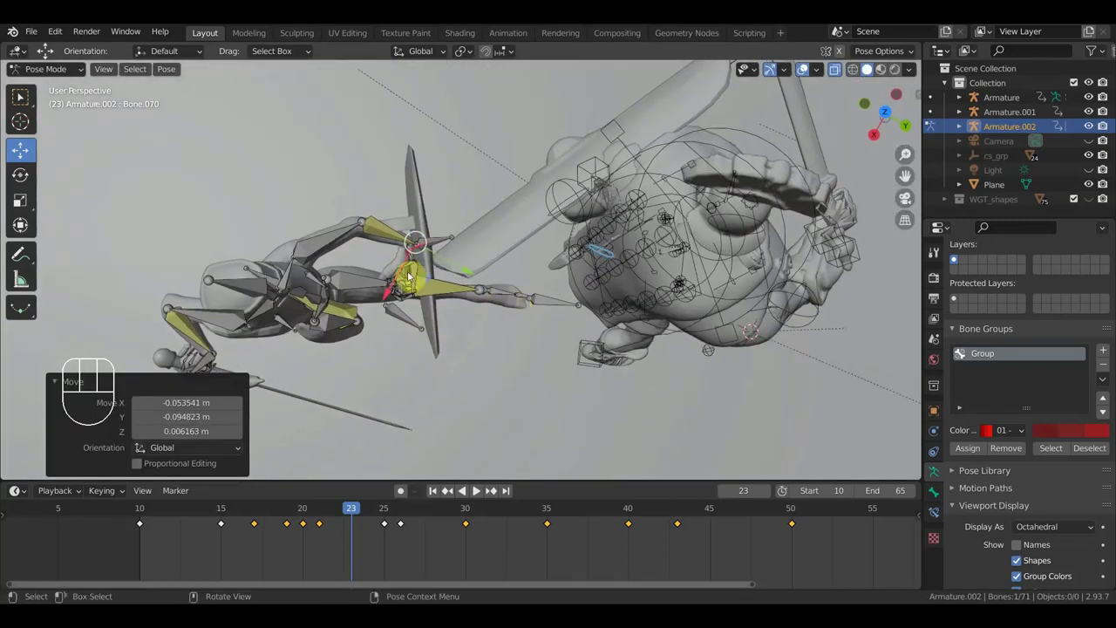
Rotate a torso bone of the paladin slightly and check the pose from around.
{"action": "left_click_drag", "start_coordinate": [439, 244], "coordinate": [474, 260]}
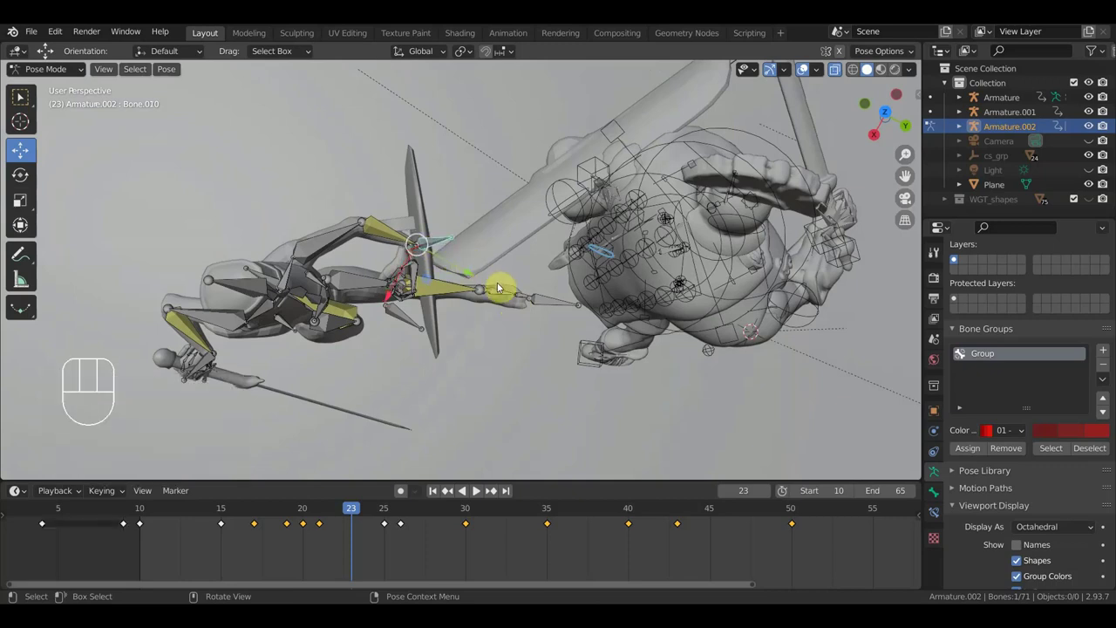
{"action": "left_click_drag", "start_coordinate": [341, 287], "coordinate": [306, 241]}
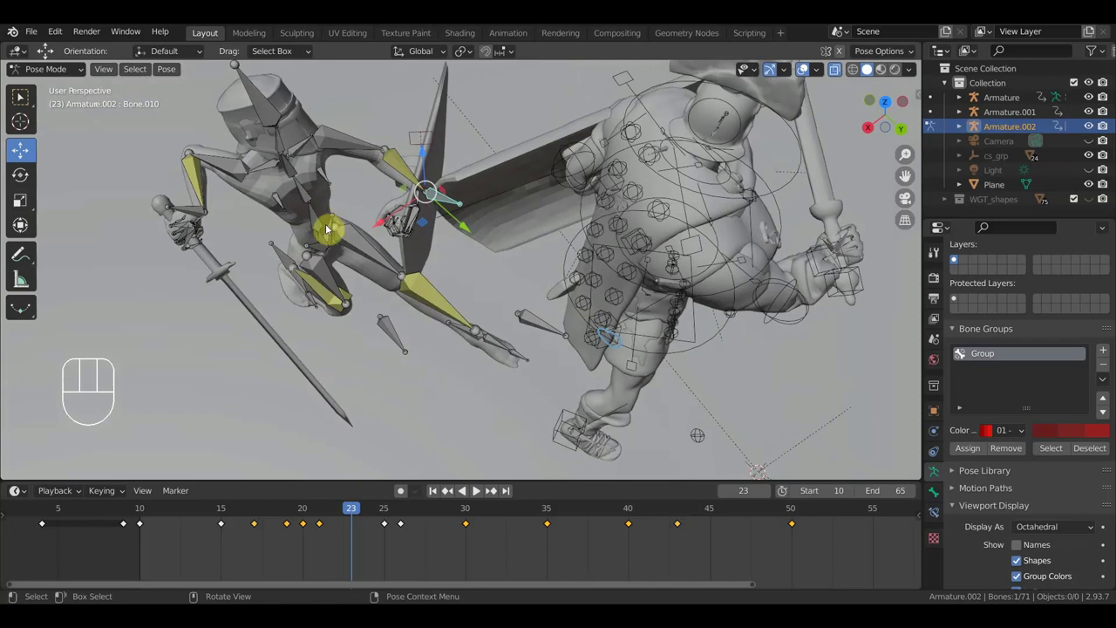
{"action": "left_click", "coordinate": [310, 197]}
{"action": "key", "text": "KP_7"}
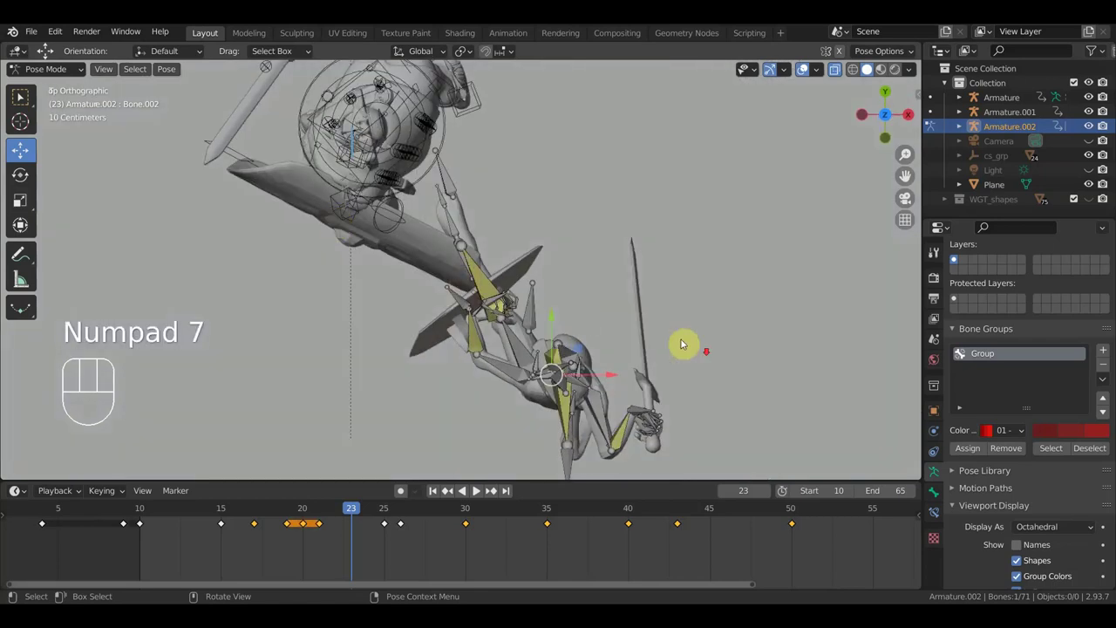
{"action": "key", "text": "r"}
{"action": "left_click", "coordinate": [589, 399]}
{"action": "left_click_drag", "start_coordinate": [558, 371], "coordinate": [351, 282]}
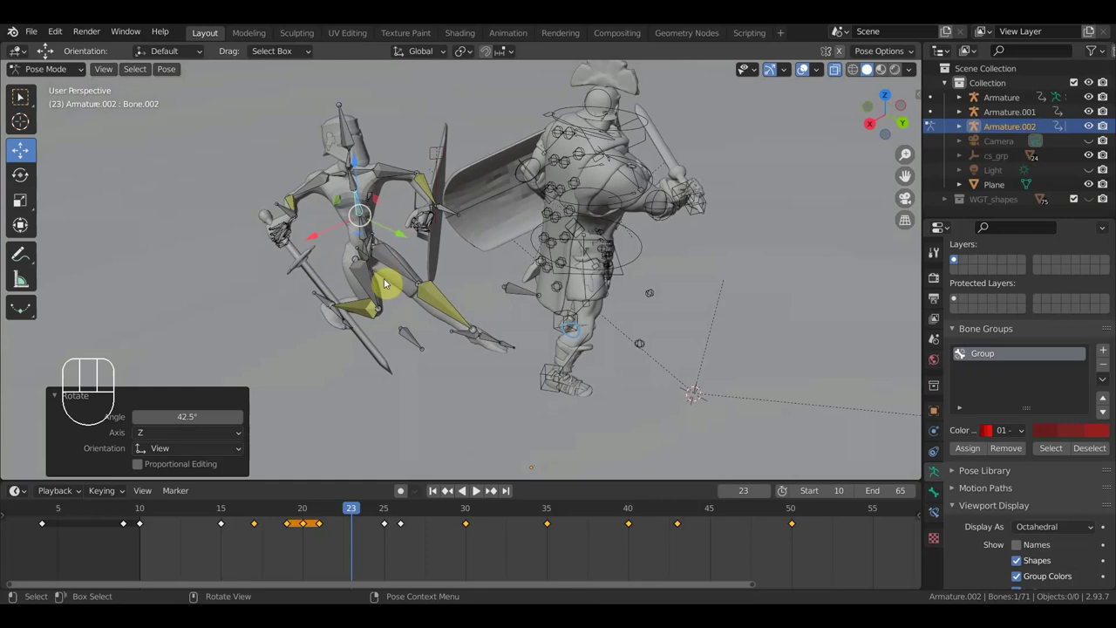
{"action": "left_click_drag", "start_coordinate": [367, 249], "coordinate": [346, 248]}
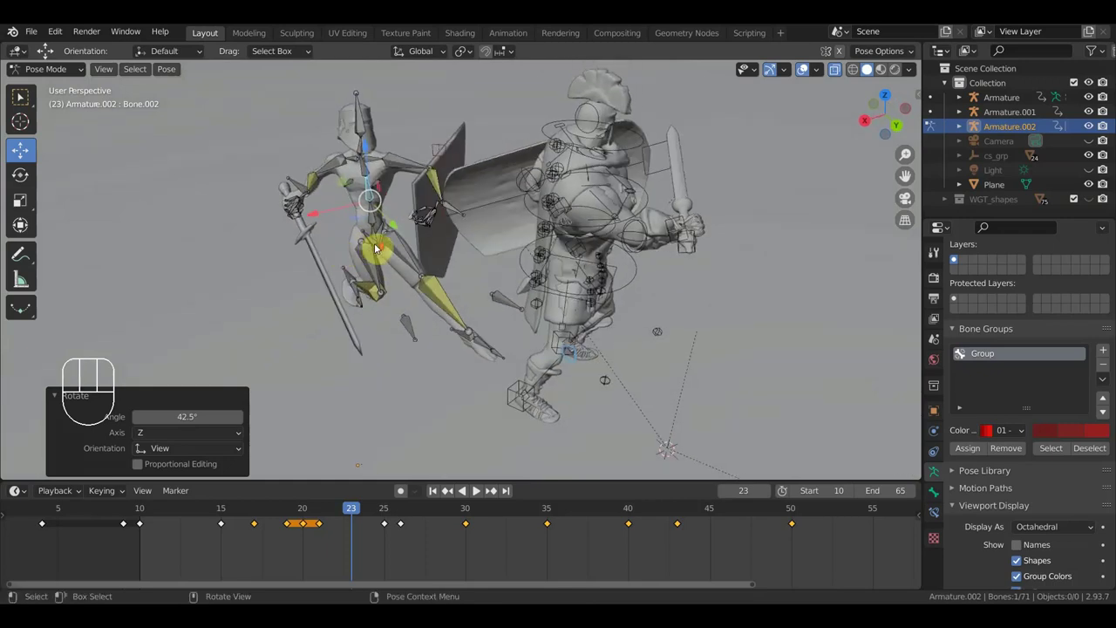
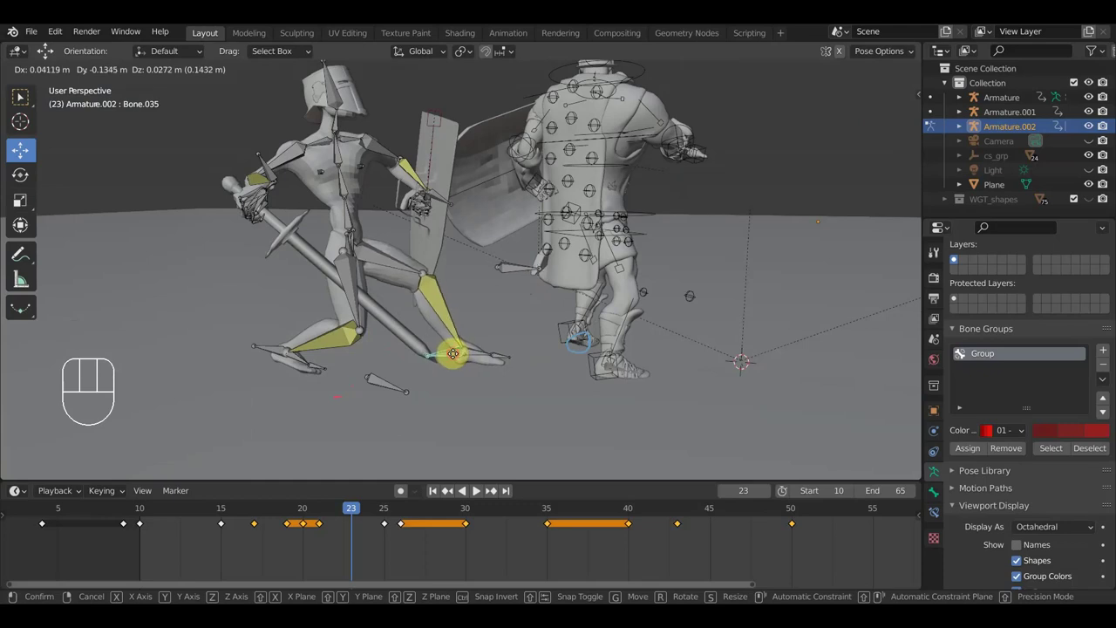
Reposition the kneeling foot control and nudge the leg and hip bones.
{"action": "left_click", "coordinate": [460, 360]}
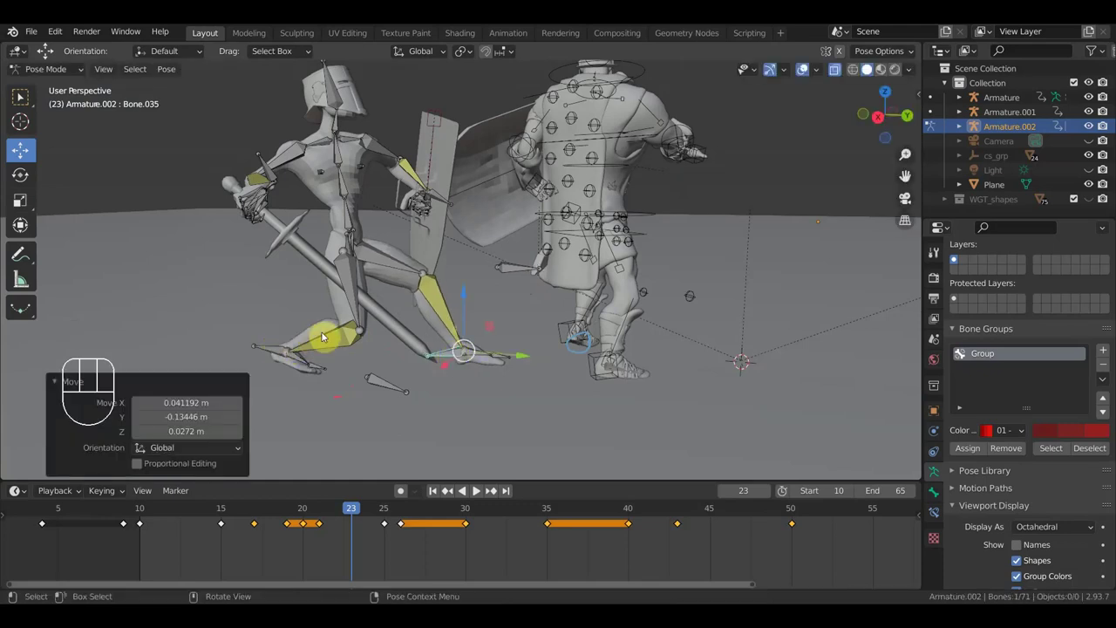
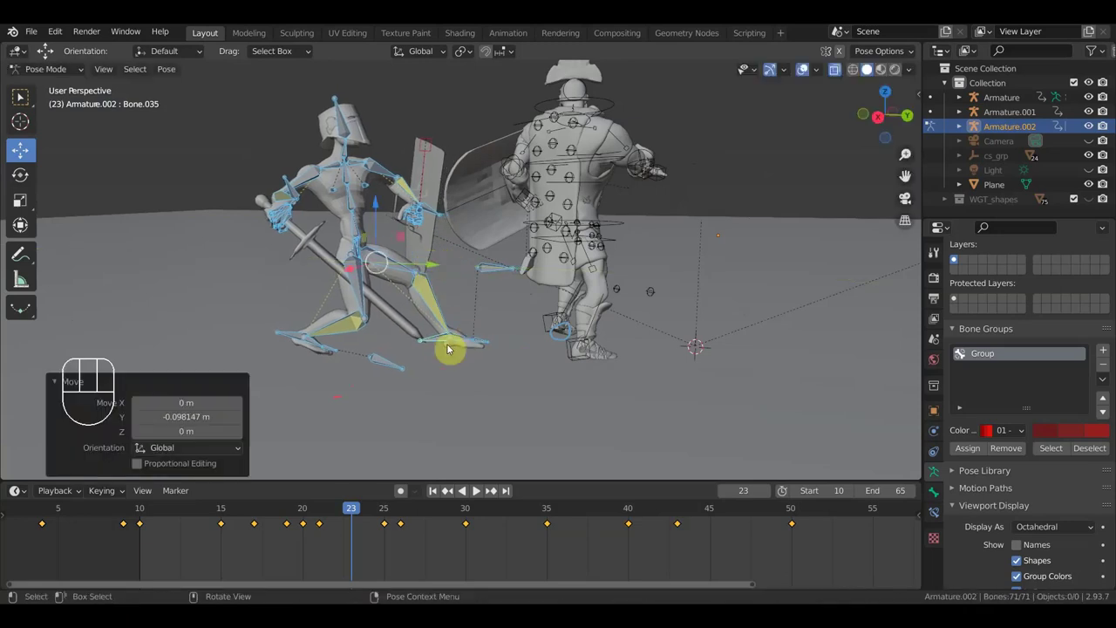
{"action": "left_click", "coordinate": [442, 344]}
{"action": "key", "text": "g"}
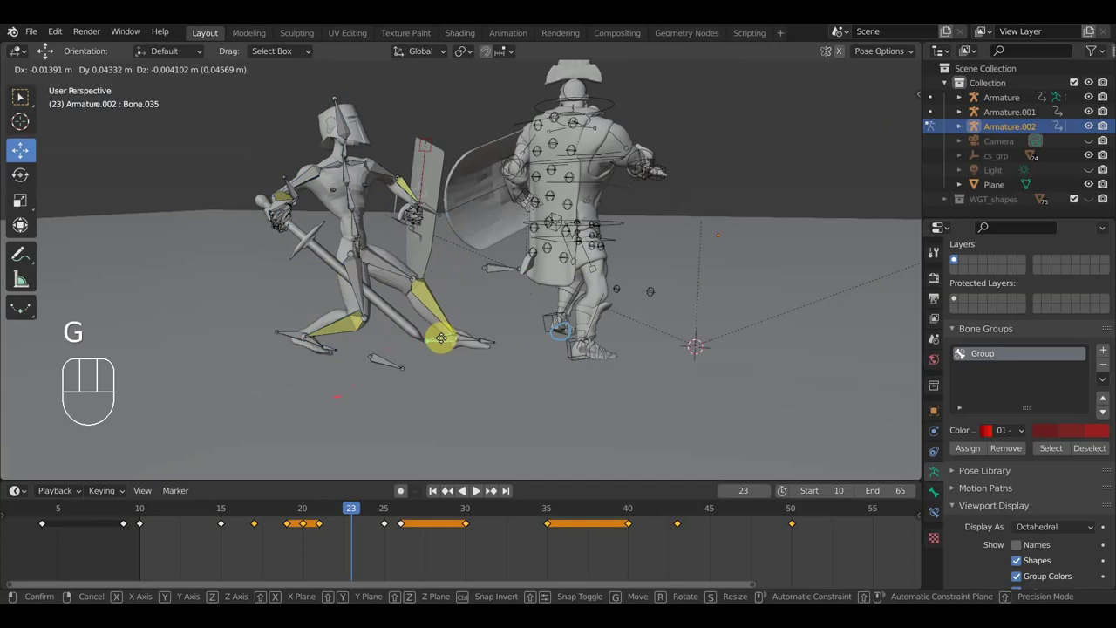
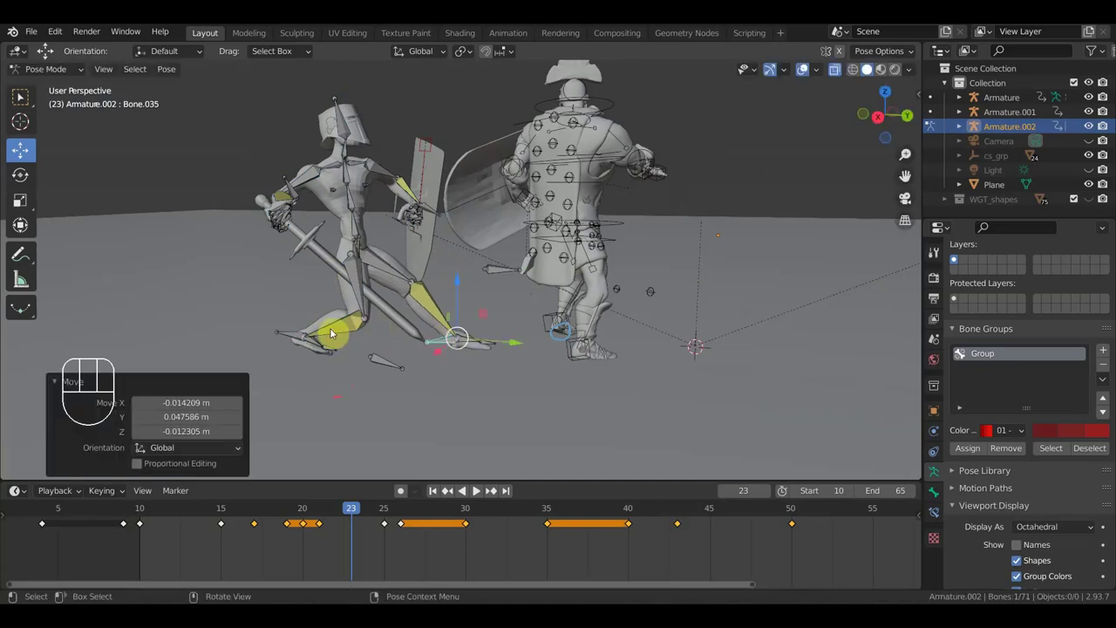
{"action": "key", "text": "g"}
{"action": "left_click", "coordinate": [298, 331]}
{"action": "key", "text": "r"}
{"action": "left_click", "coordinate": [397, 399]}
{"action": "key", "text": "g"}
{"action": "left_click", "coordinate": [382, 390]}
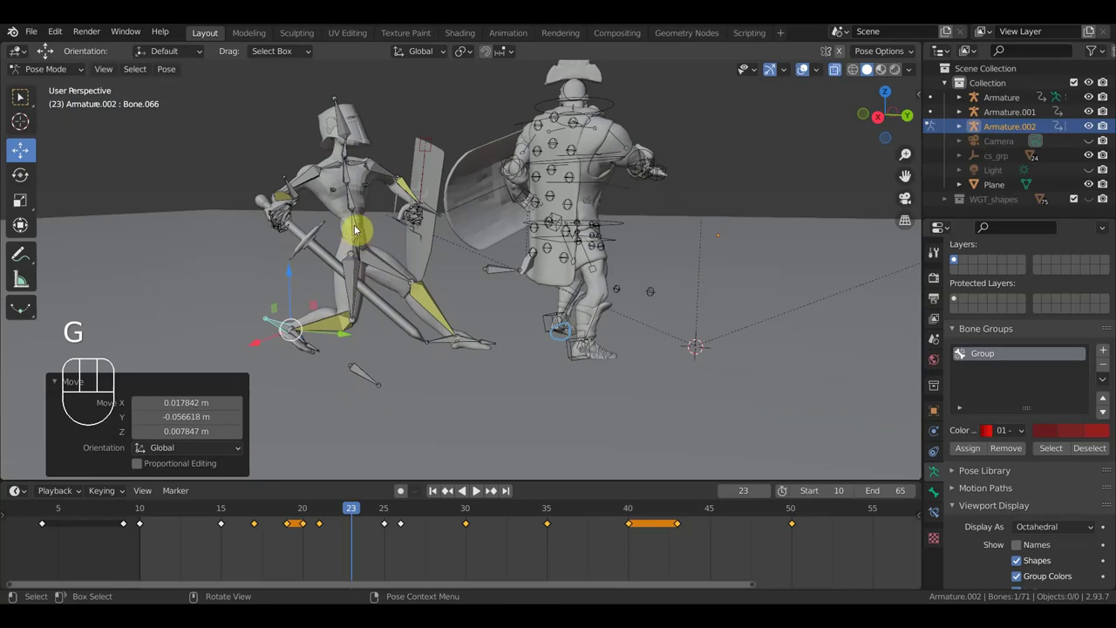
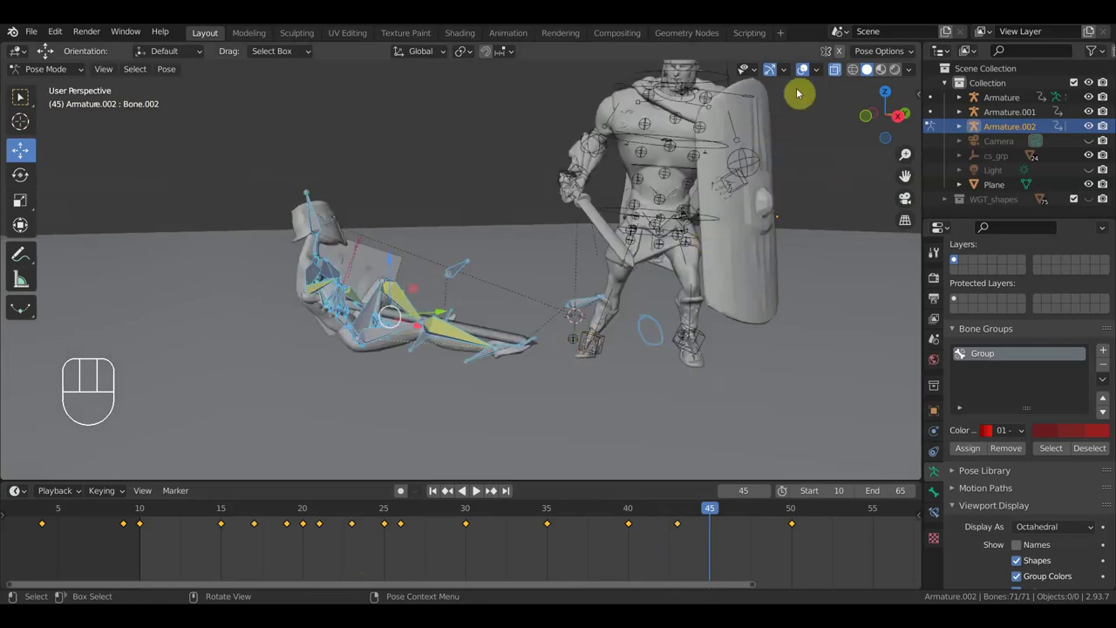
Hide the rig overlays and scrub the fall animation back to frame 10.
{"action": "left_click", "coordinate": [810, 70]}
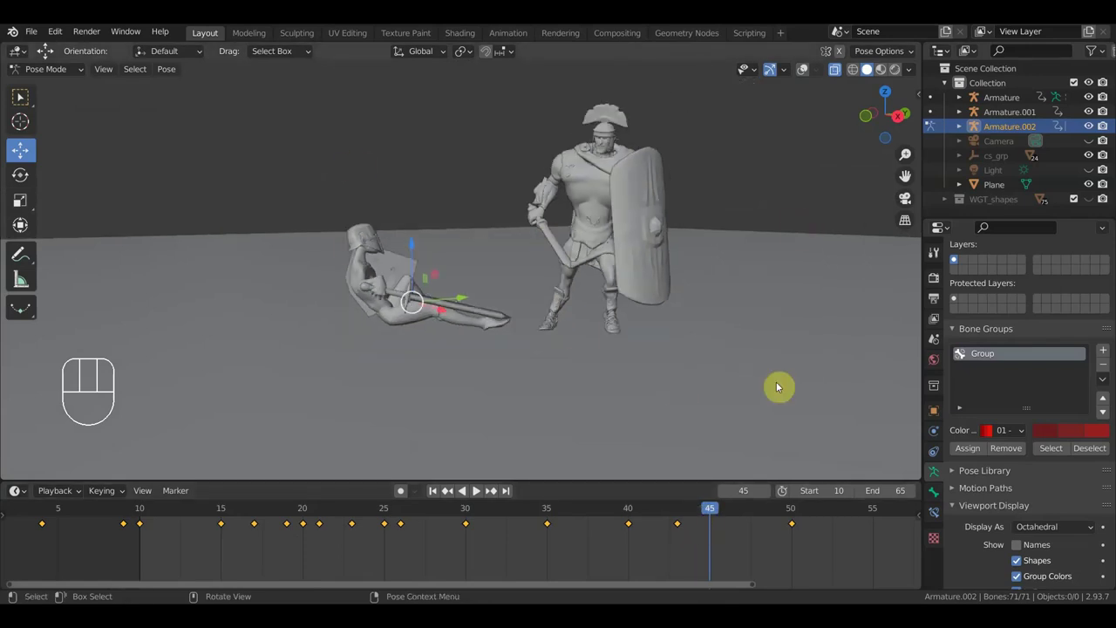
{"action": "left_click_drag", "start_coordinate": [720, 508], "coordinate": [147, 527]}
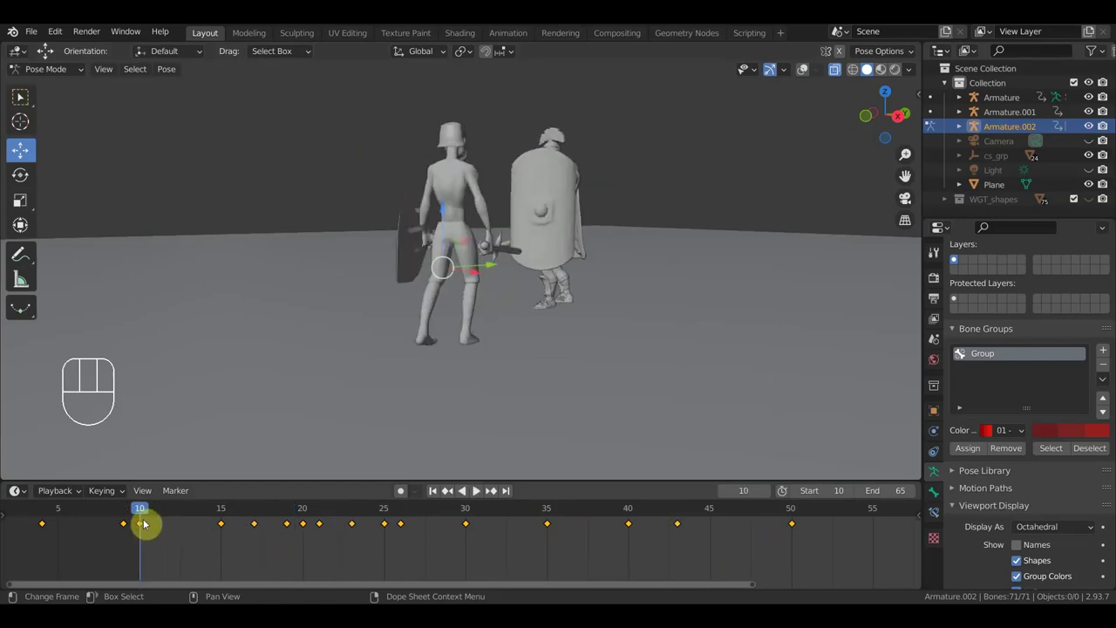
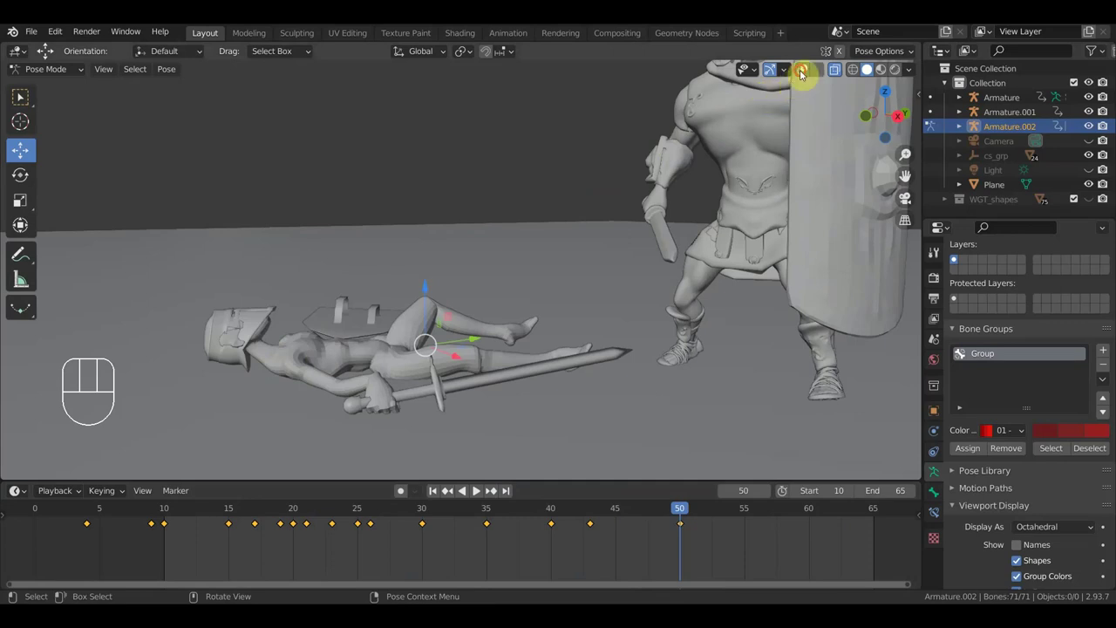
Show overlays again and rotate the fallen paladin's upper arm and forearm toward the sword.
{"action": "left_click", "coordinate": [805, 71]}
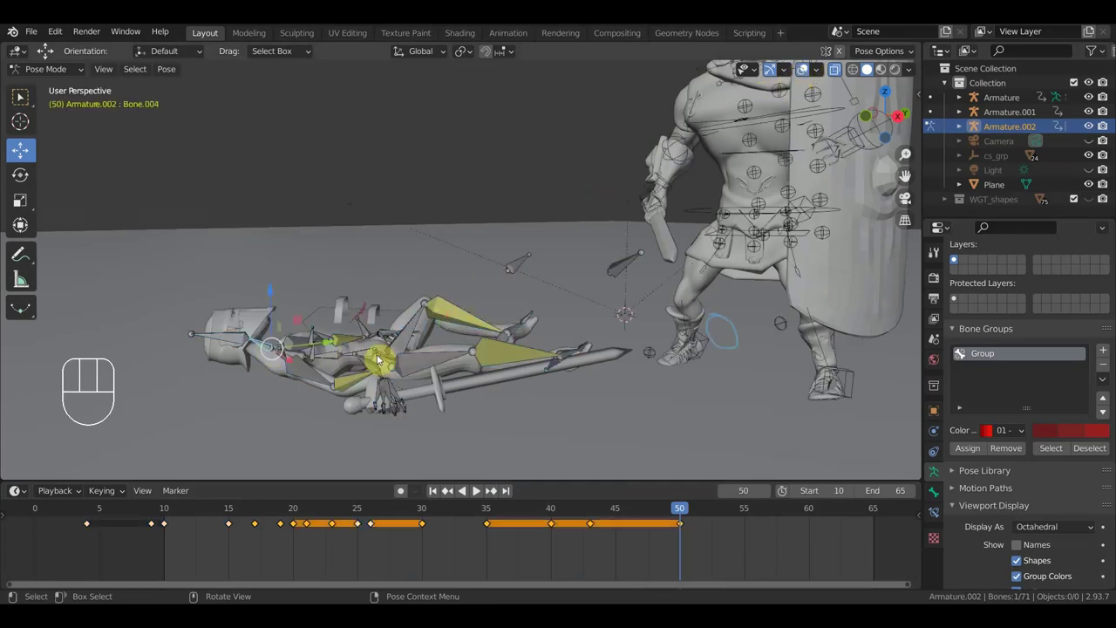
{"action": "key", "text": "r"}
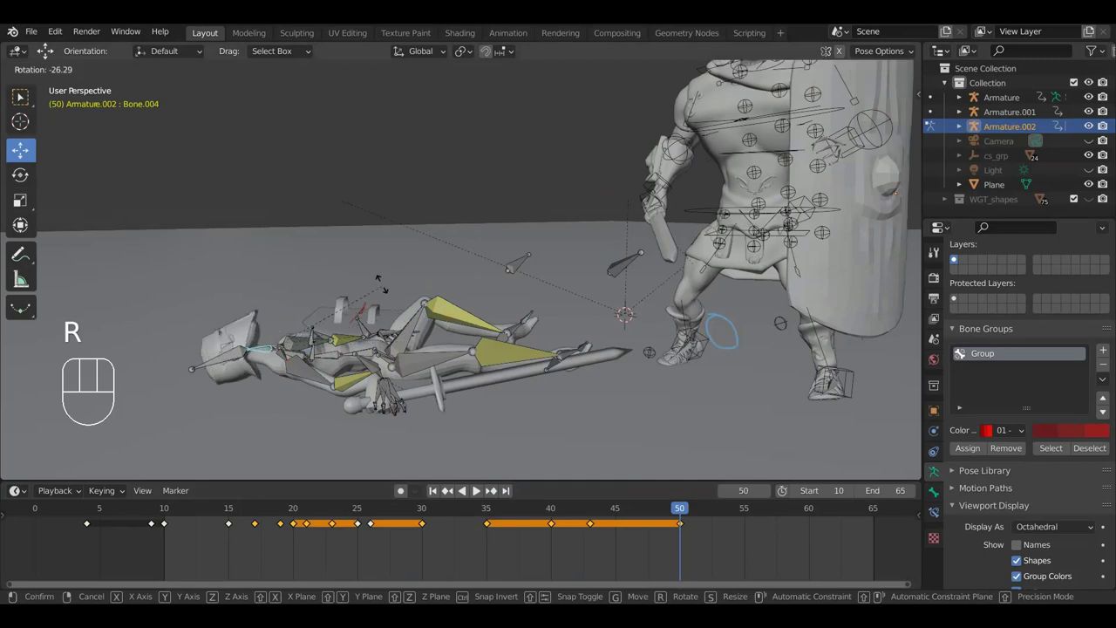
{"action": "left_click", "coordinate": [380, 280]}
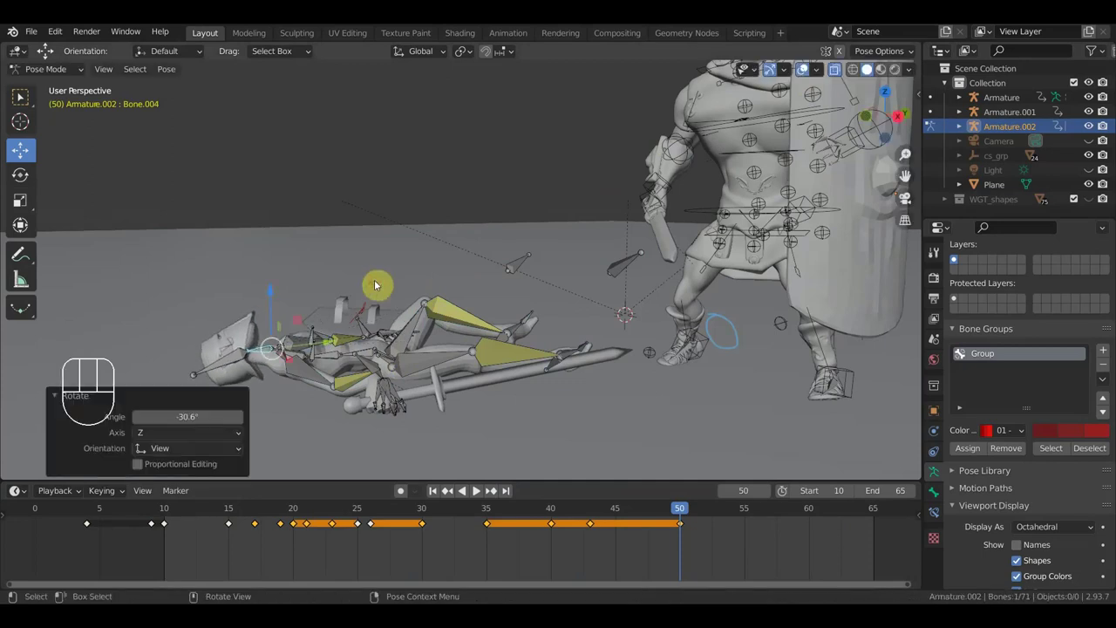
{"action": "left_click_drag", "start_coordinate": [309, 358], "coordinate": [323, 390]}
{"action": "left_click_drag", "start_coordinate": [319, 403], "coordinate": [399, 391]}
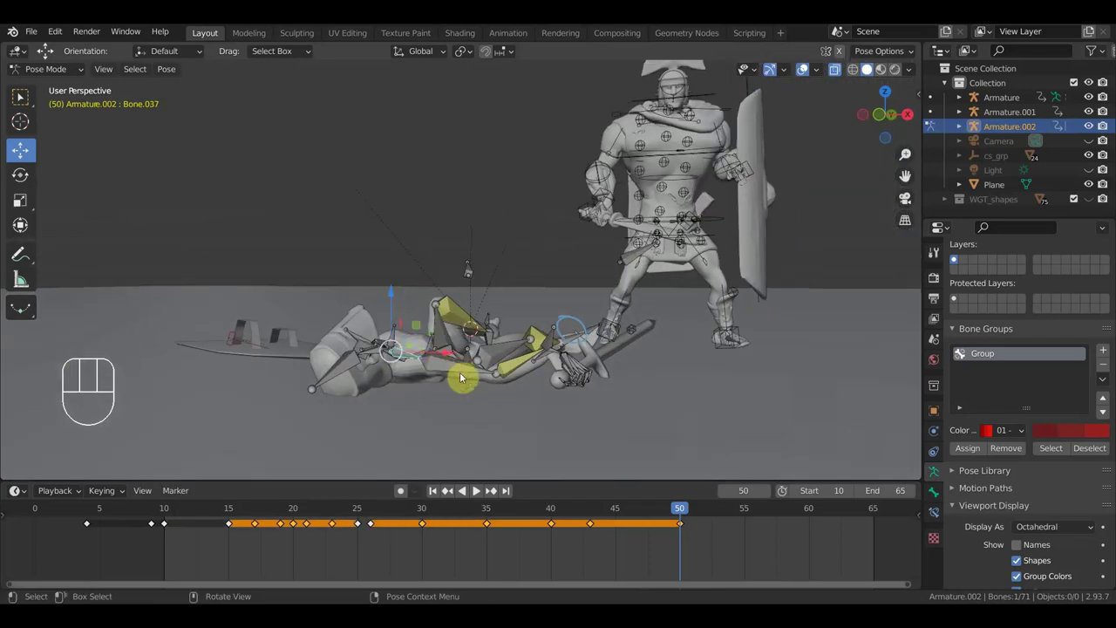
{"action": "key", "text": "r"}
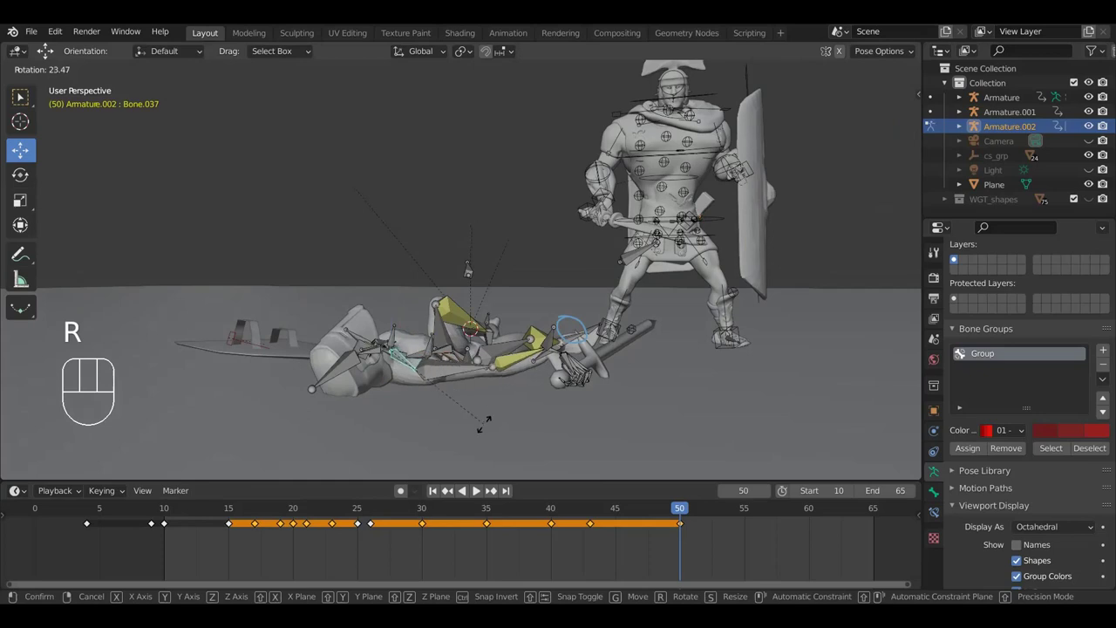
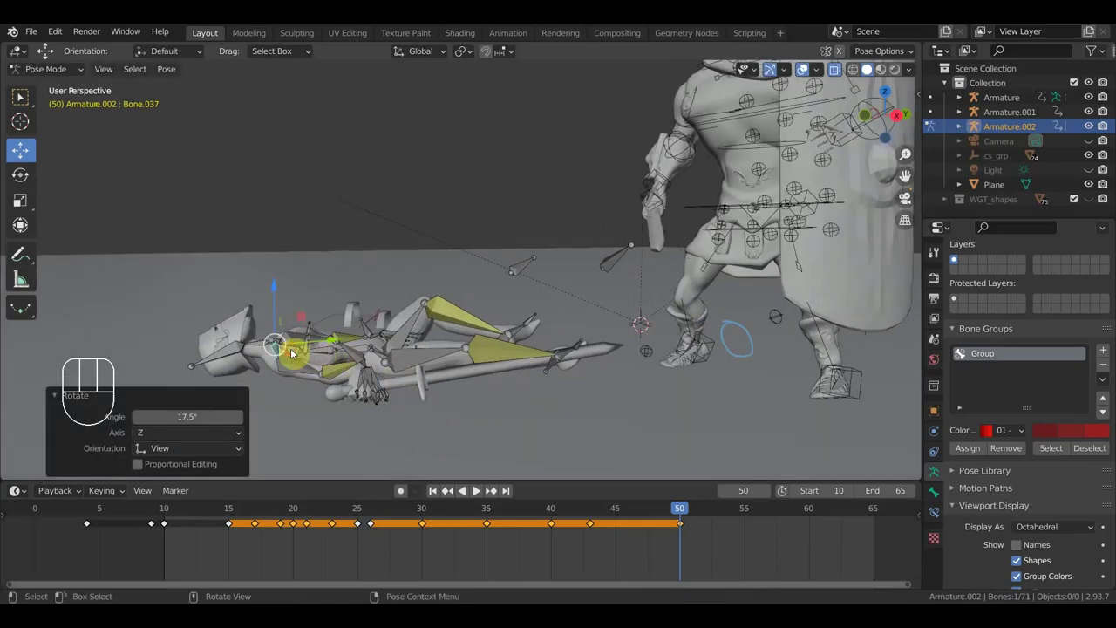
Rotate the hand and finger bones to curl around the sword grip and key the pose at frame 50.
{"action": "key", "text": "r"}
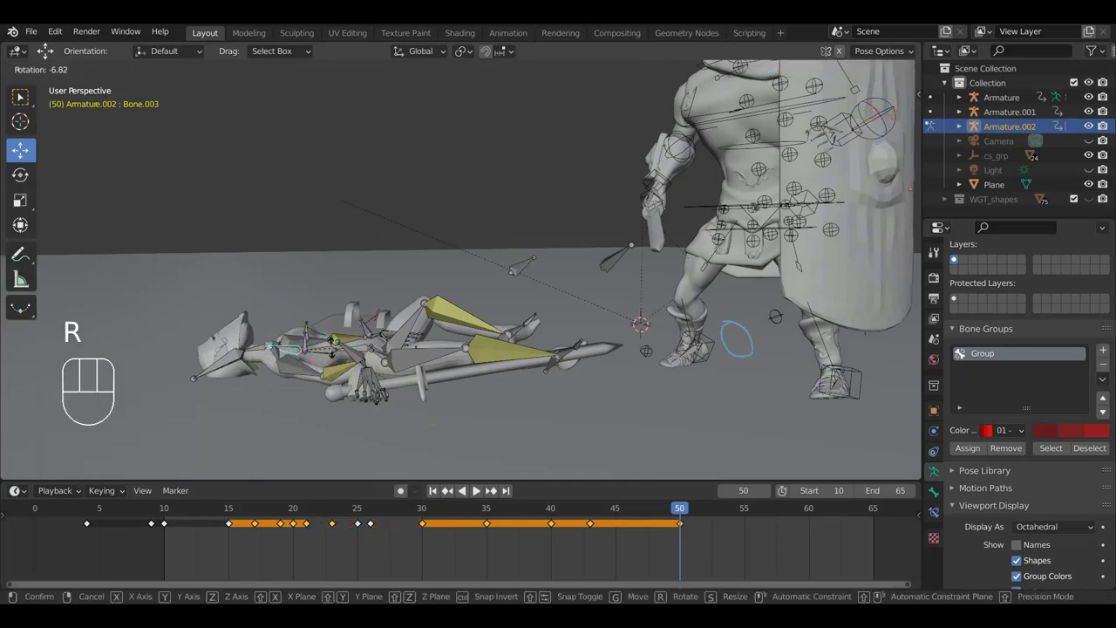
{"action": "left_click", "coordinate": [339, 351]}
{"action": "left_click_drag", "start_coordinate": [451, 323], "coordinate": [434, 355]}
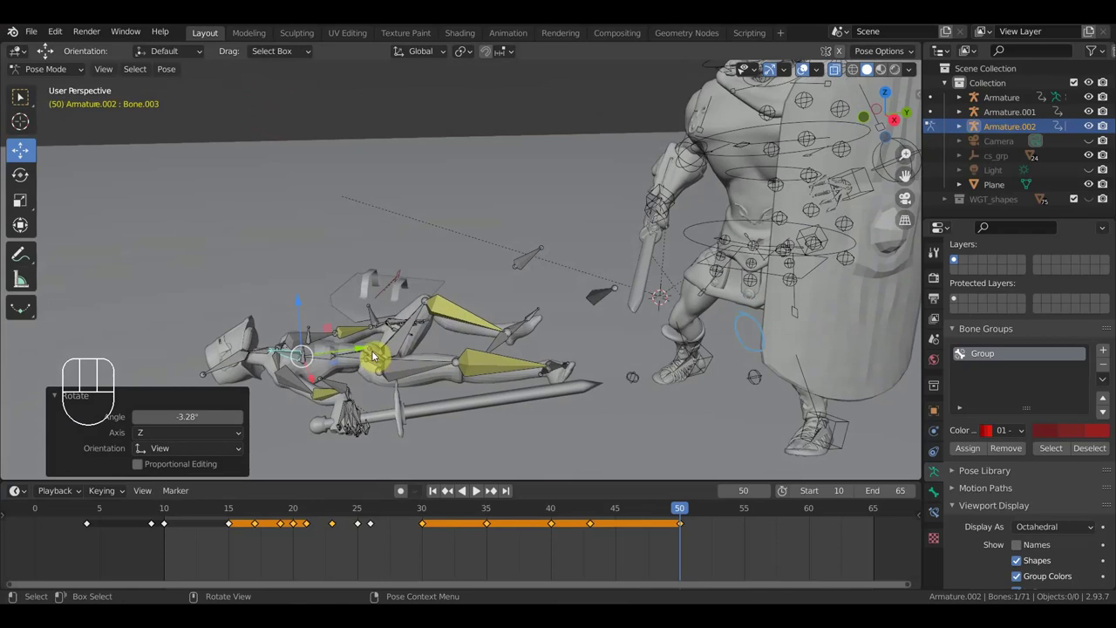
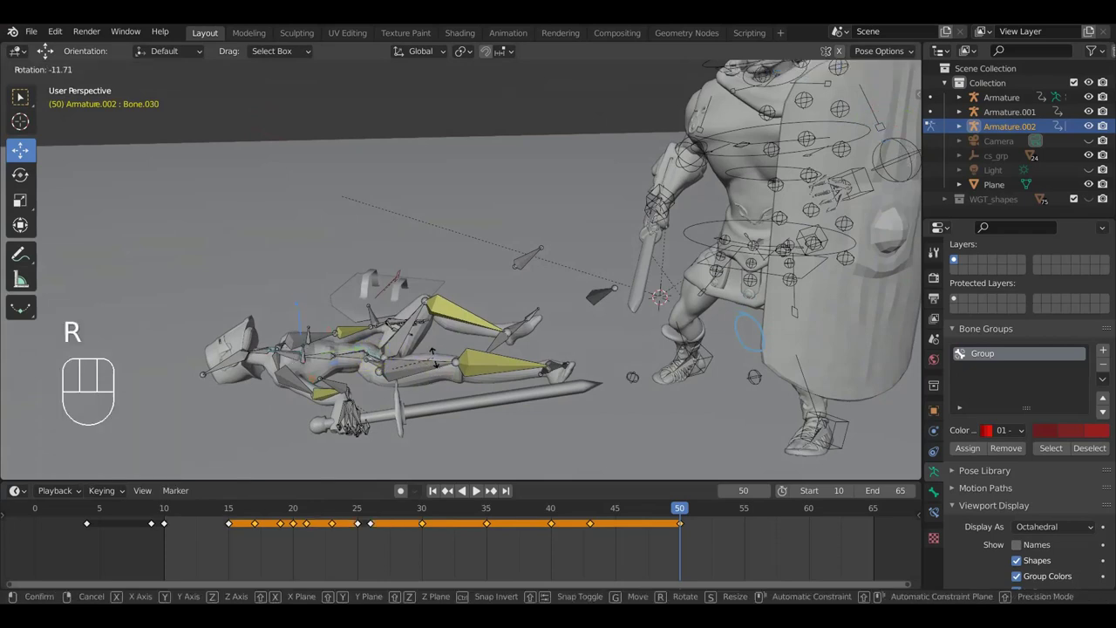
{"action": "left_click", "coordinate": [447, 360]}
{"action": "left_click_drag", "start_coordinate": [377, 362], "coordinate": [373, 387]}
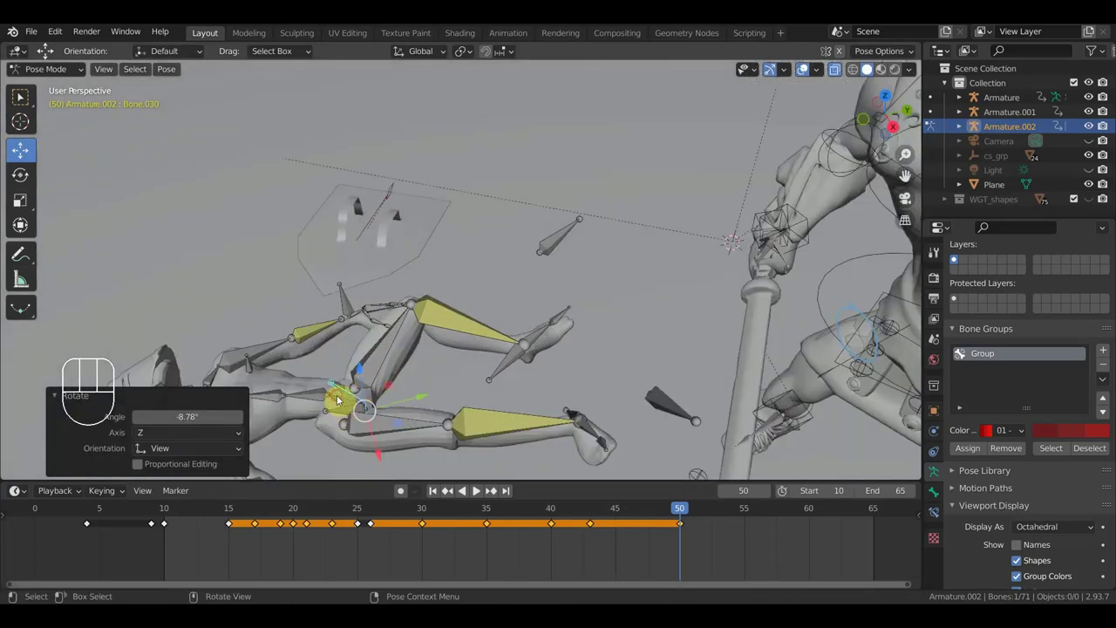
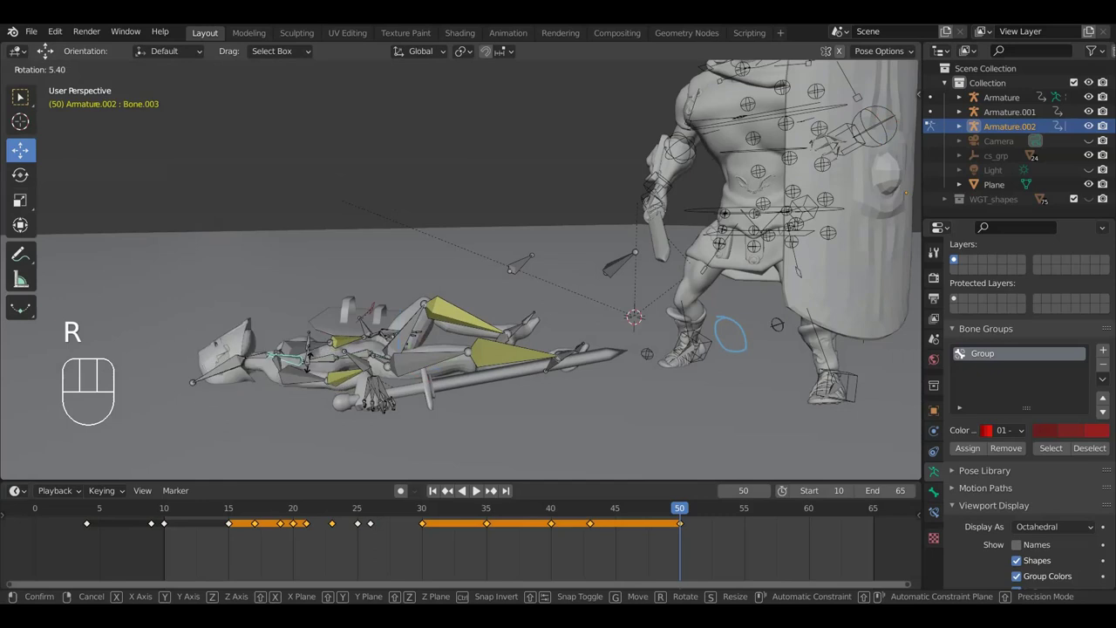
{"action": "left_click", "coordinate": [314, 366]}
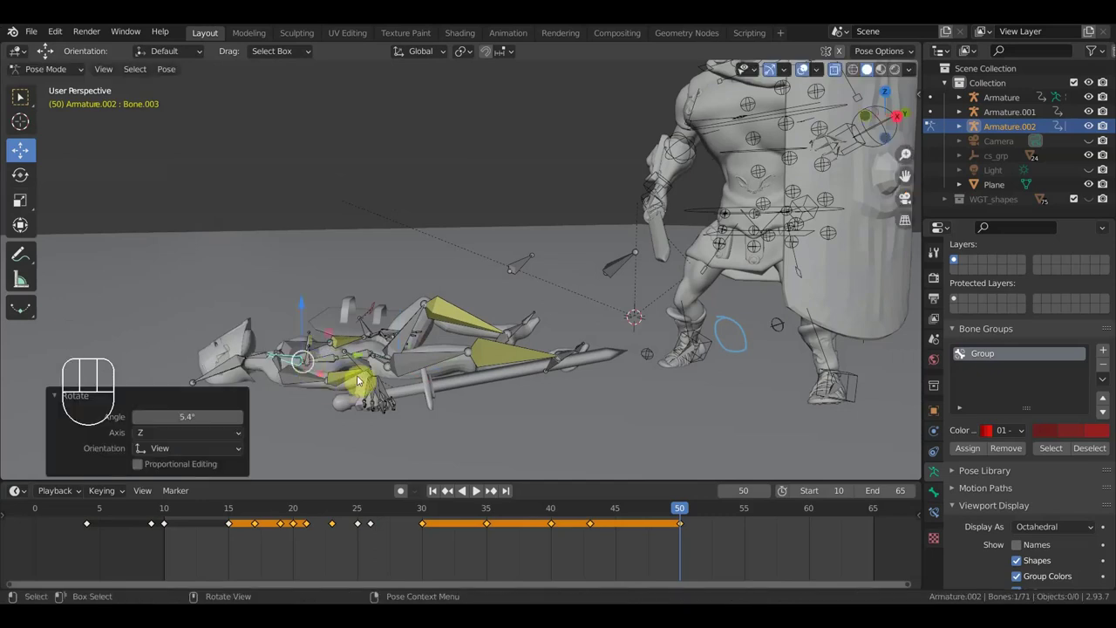
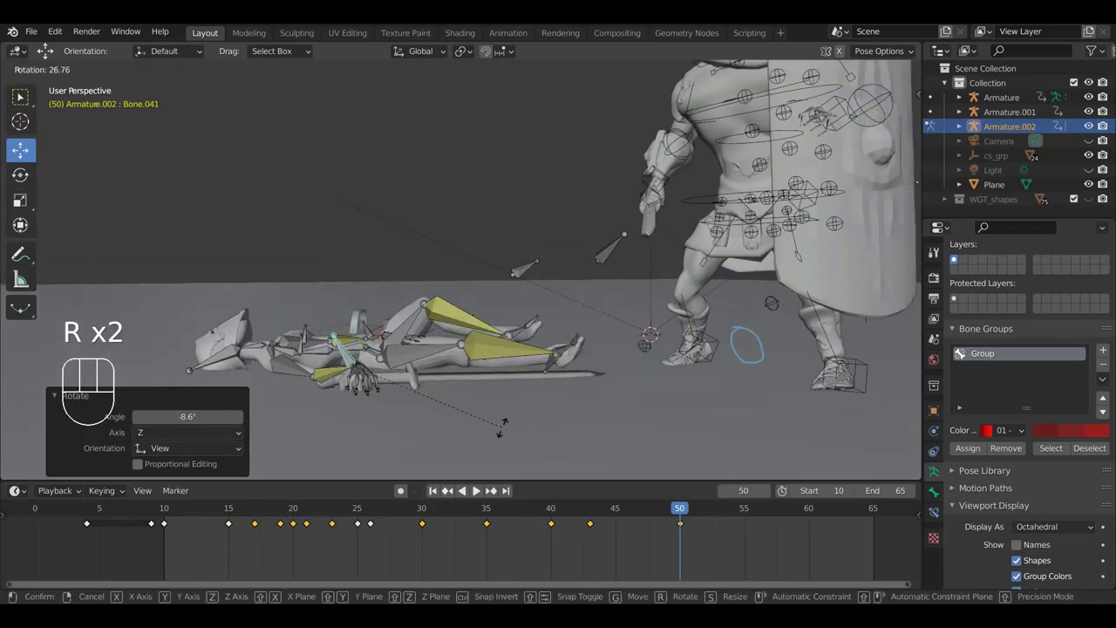
{"action": "left_click", "coordinate": [508, 429]}
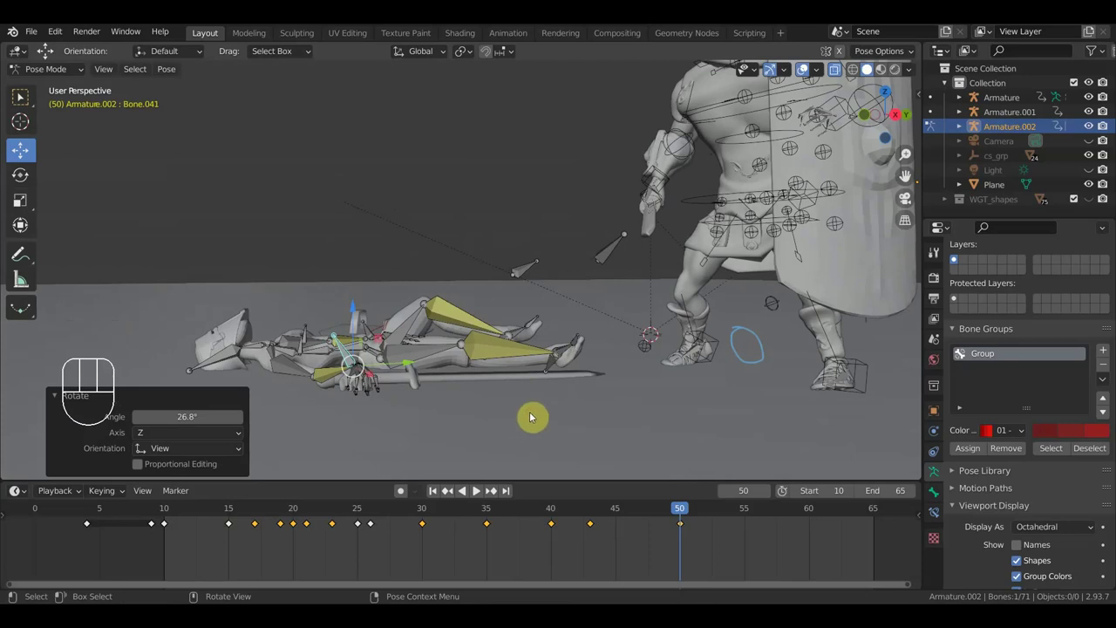
{"action": "key", "text": "i"}
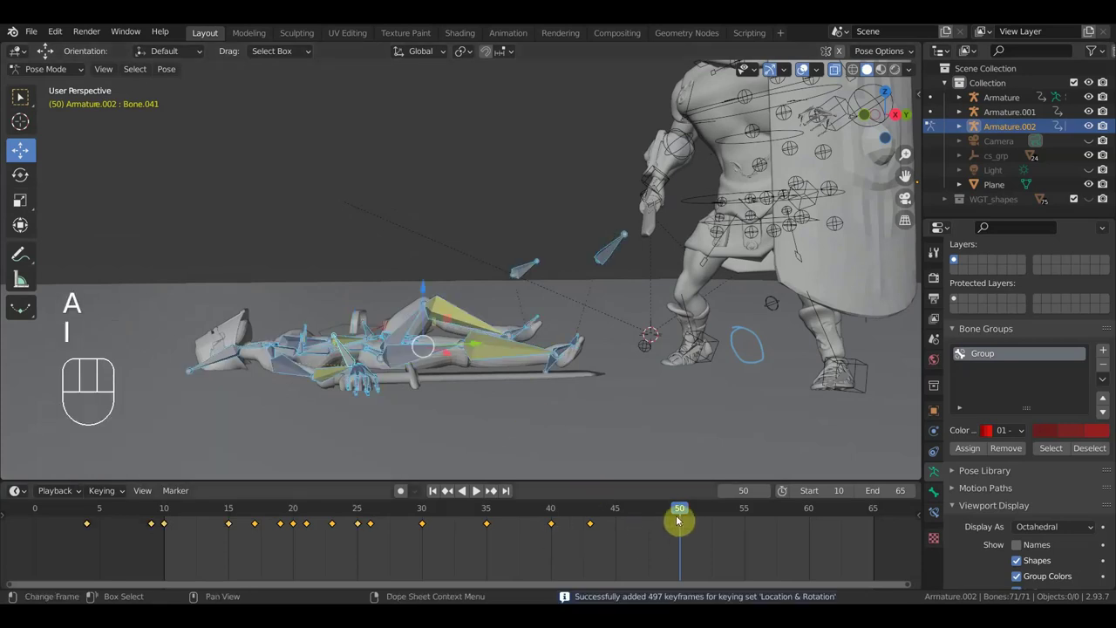
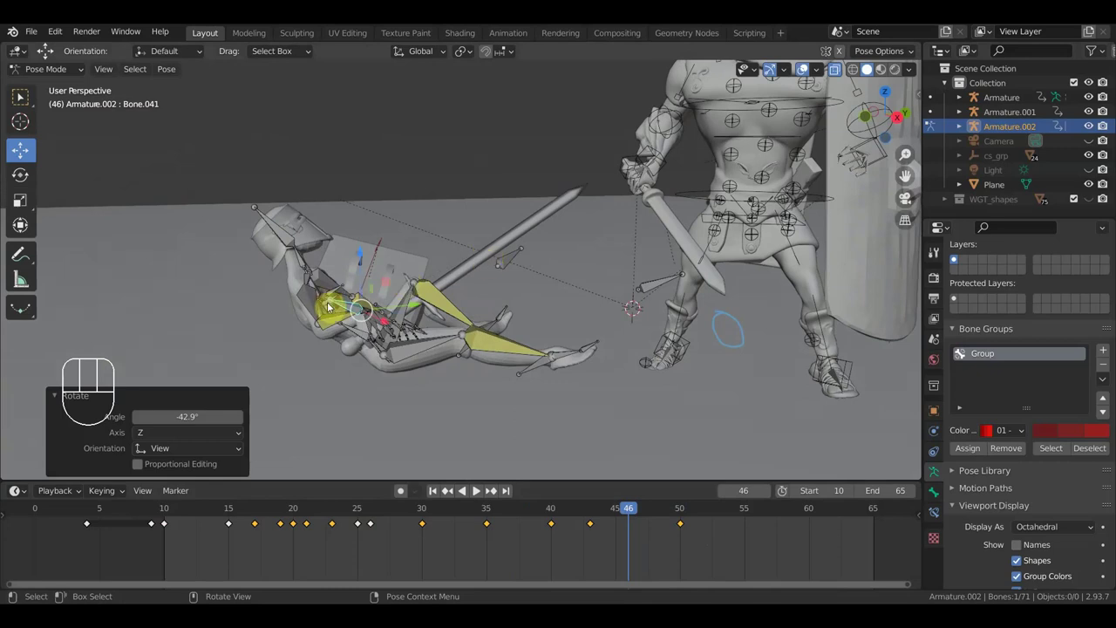
Rotate one upper-body bone slightly to refine the falling pose at frame 46.
{"action": "left_click_drag", "start_coordinate": [335, 312], "coordinate": [349, 312]}
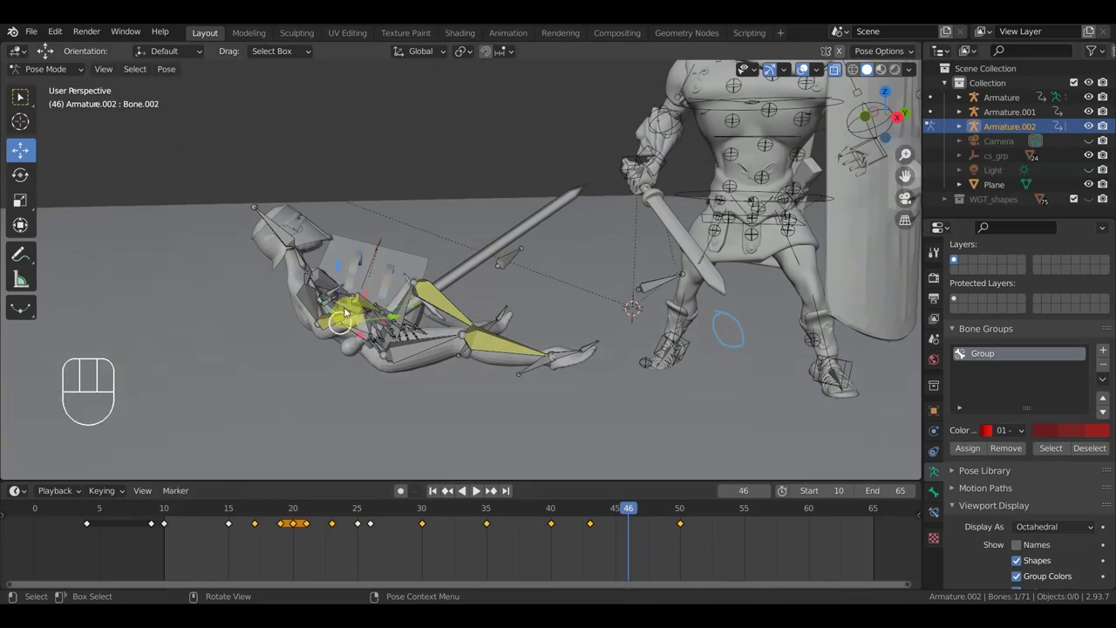
{"action": "key", "text": "r"}
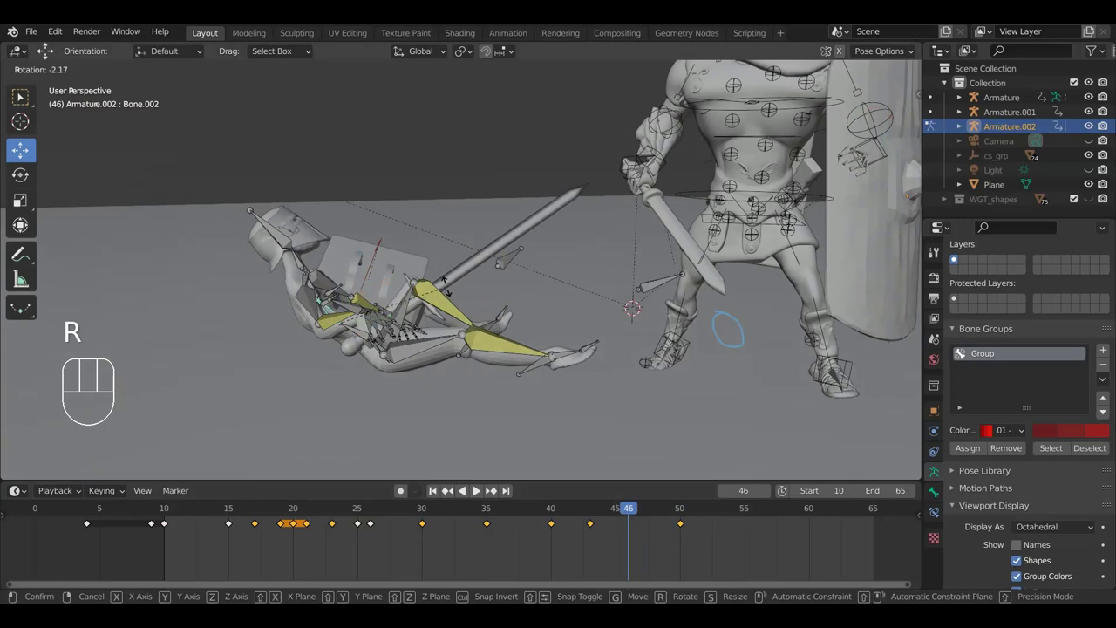
{"action": "left_click", "coordinate": [451, 290]}
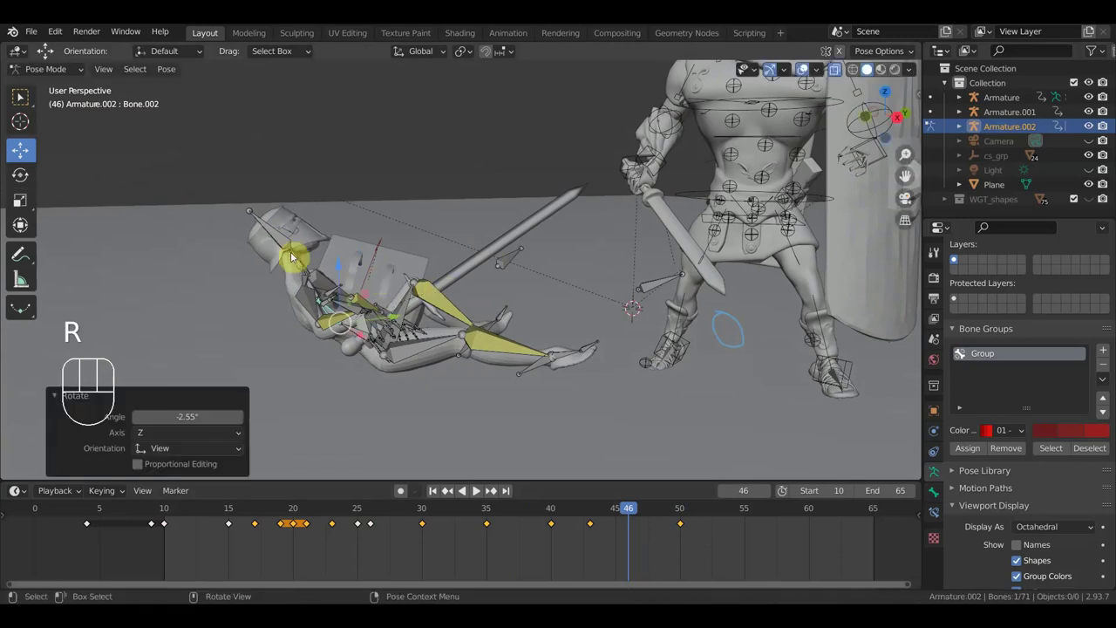
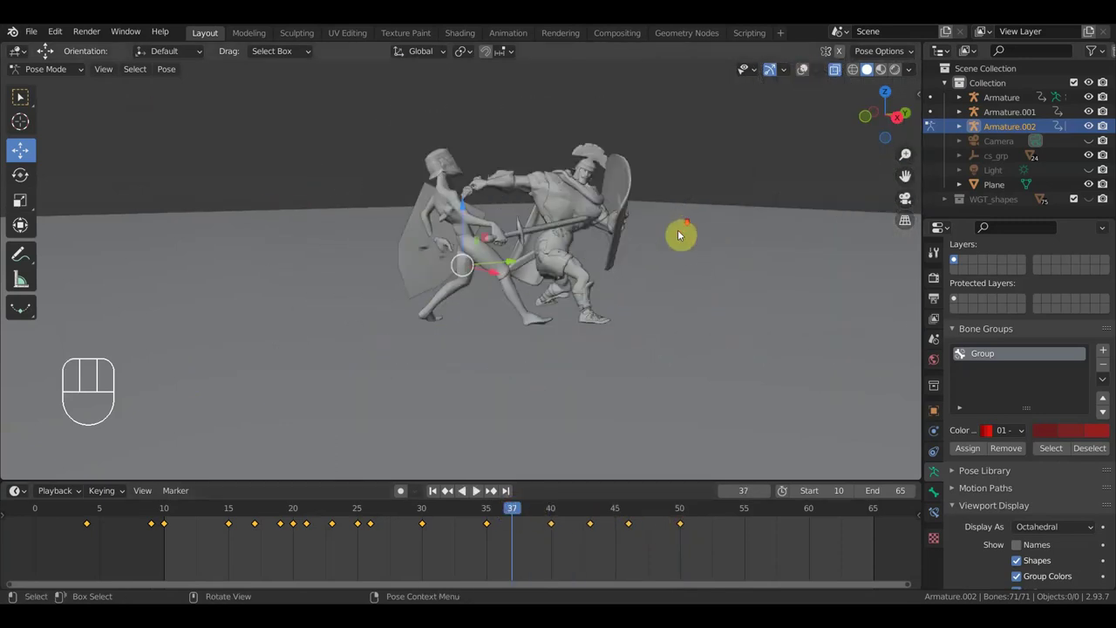
{"action": "key", "text": "space"}
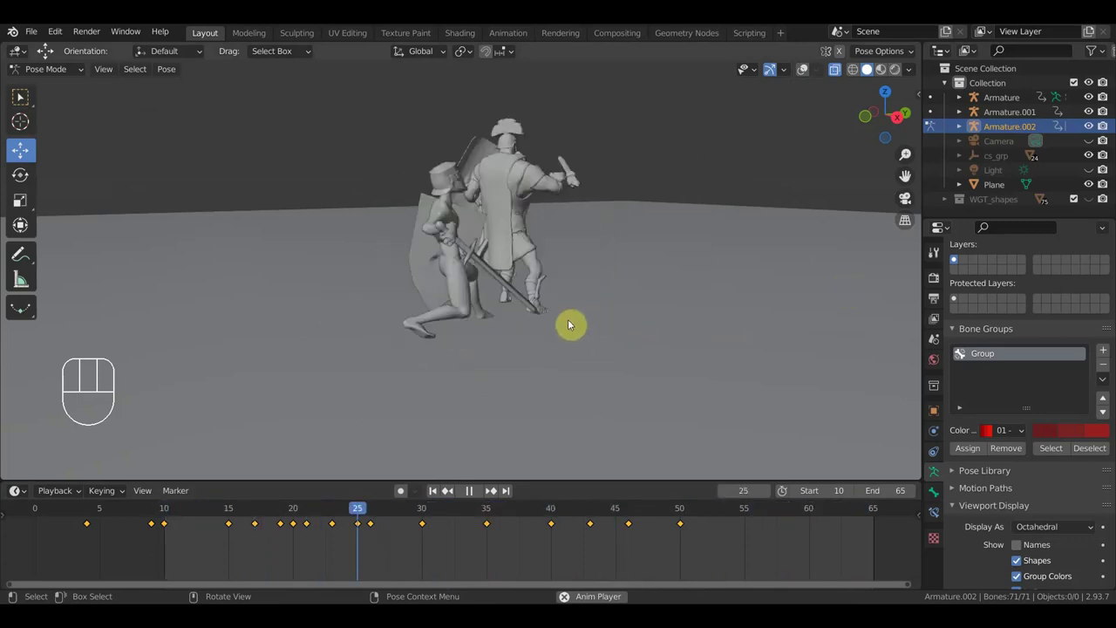
{"action": "key", "text": "space"}
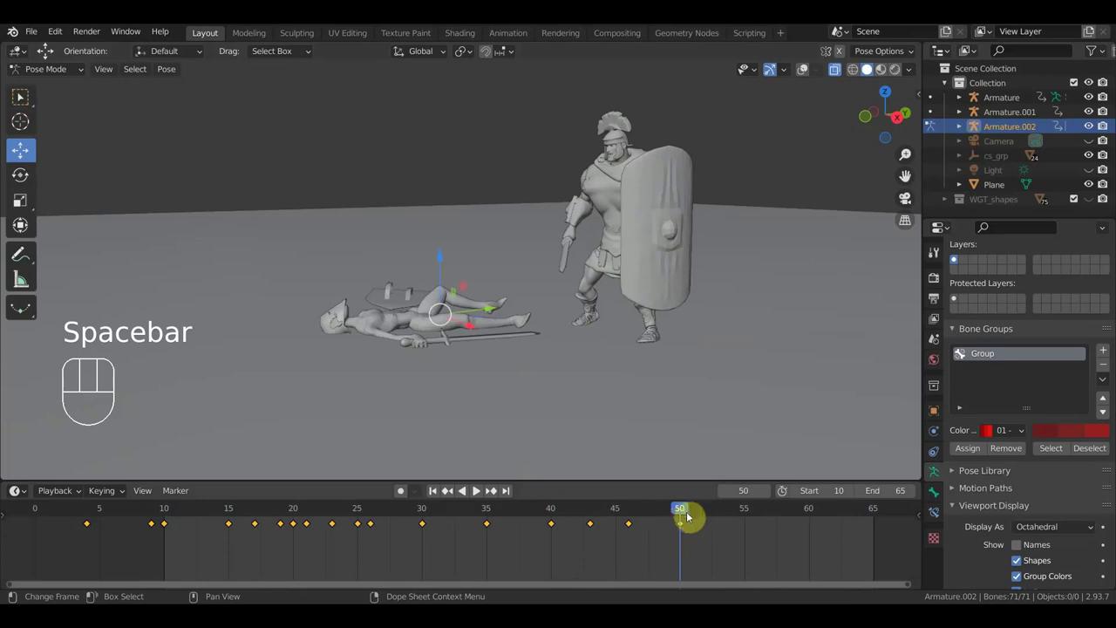
{"action": "left_click_drag", "start_coordinate": [658, 514], "coordinate": [267, 489]}
{"action": "left_click_drag", "start_coordinate": [453, 328], "coordinate": [428, 450]}
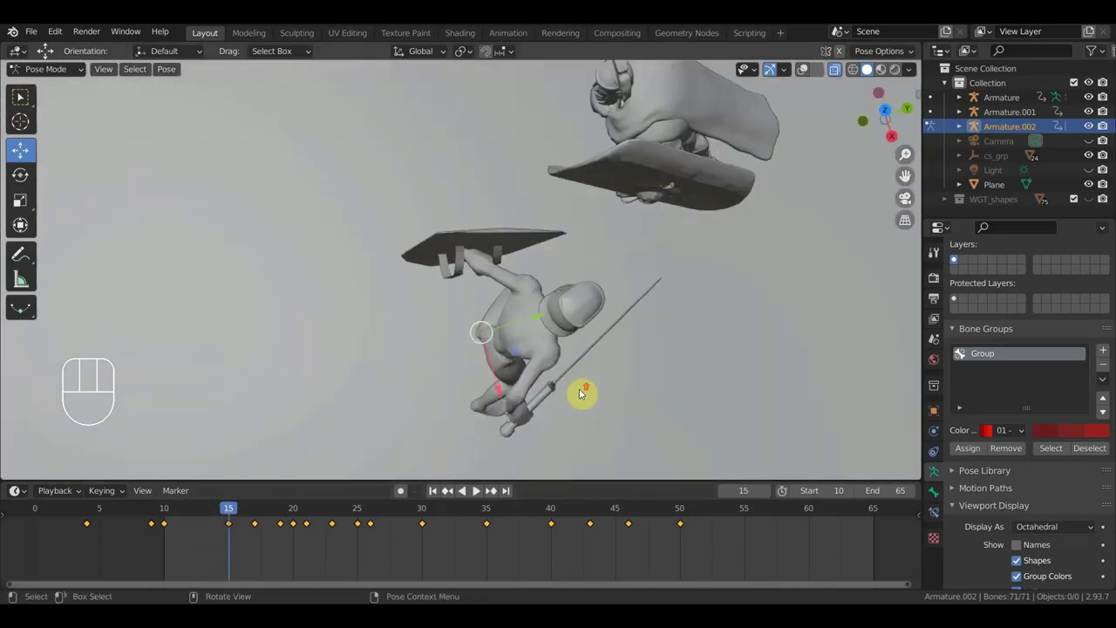
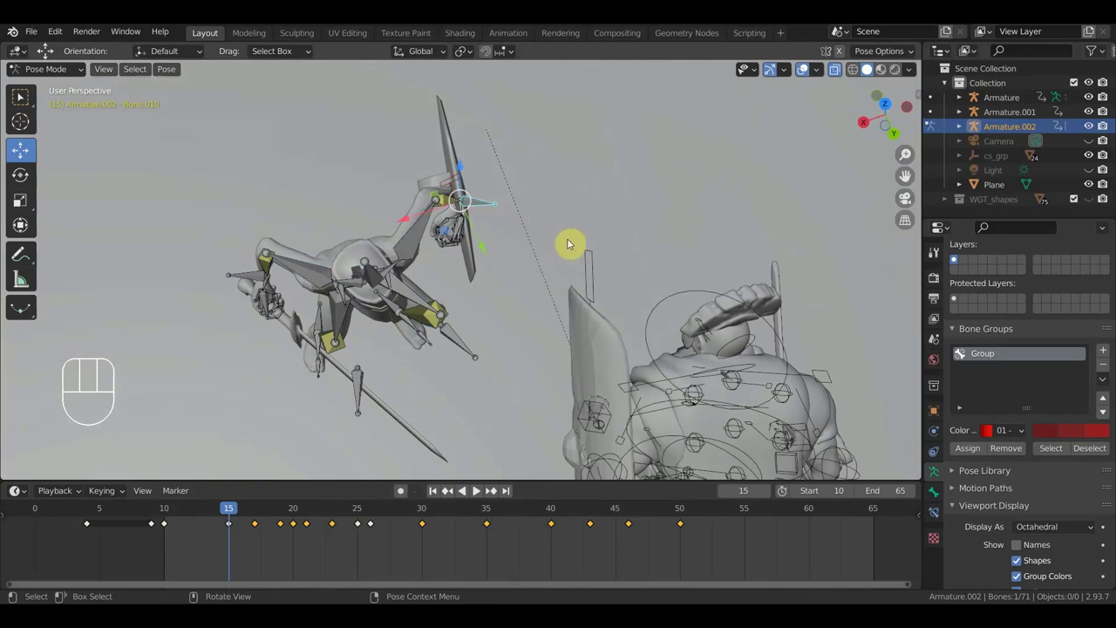
Rotate the paladin's hand bone to adjust the sword arm, viewed from the side.
{"action": "left_click_drag", "start_coordinate": [508, 195], "coordinate": [497, 188]}
{"action": "left_click", "coordinate": [470, 181]}
{"action": "left_click_drag", "start_coordinate": [564, 210], "coordinate": [540, 216]}
{"action": "left_click_drag", "start_coordinate": [540, 216], "coordinate": [630, 142]}
{"action": "key", "text": "r"}
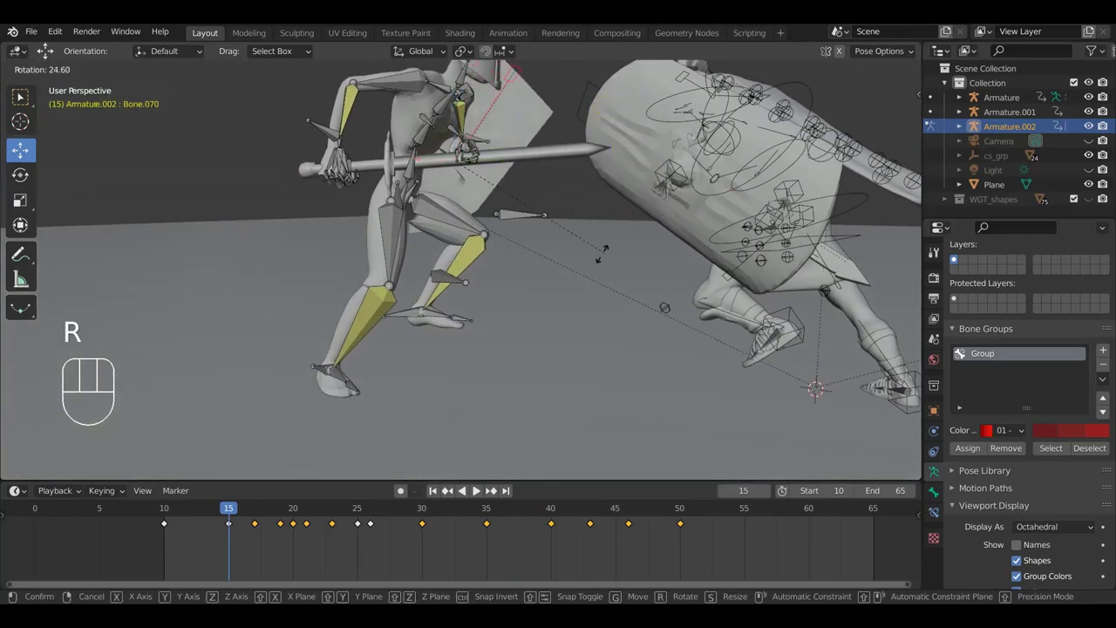
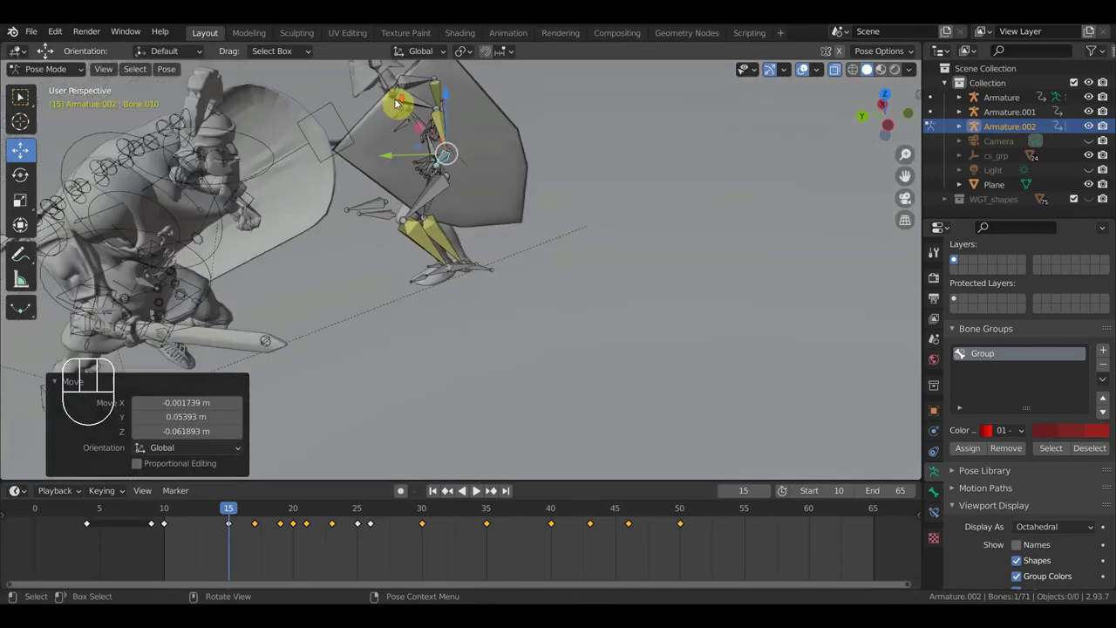
{"action": "scroll", "scroll_direction": "up", "scroll_amount": 3}
{"action": "middle_click", "coordinate": [407, 146]}
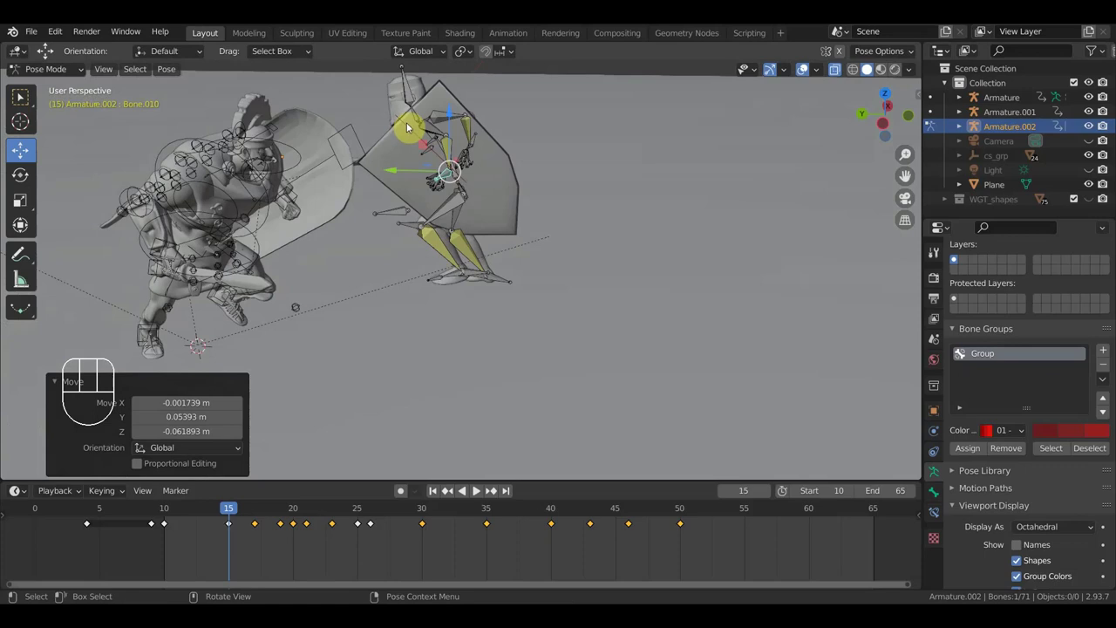
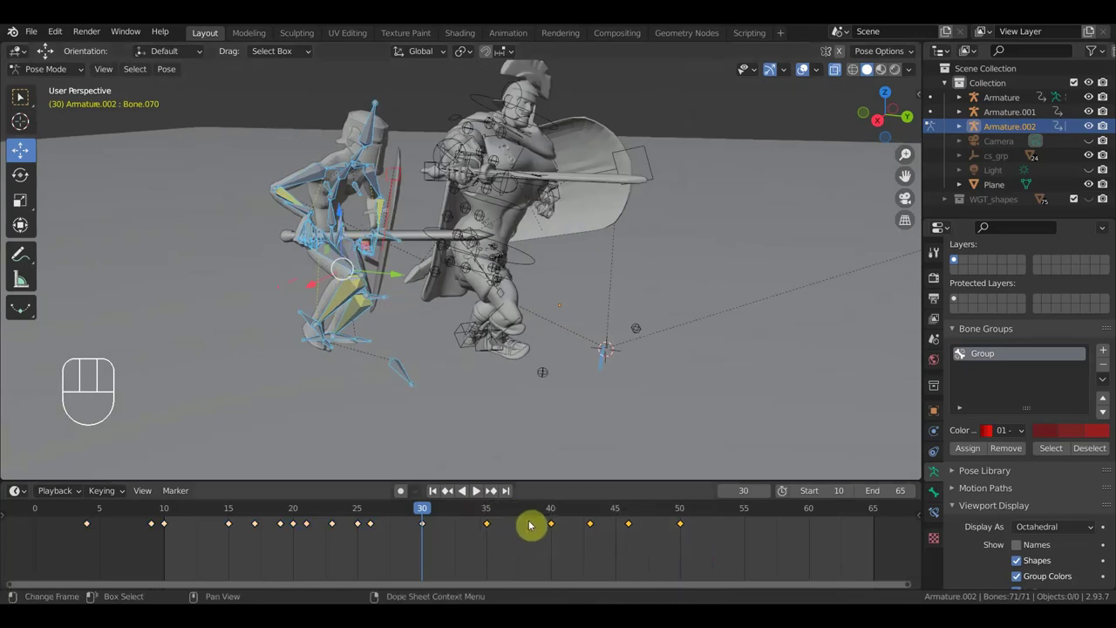
Undo a five-frame keyframe shift and box-select the keys from frame 30 onward.
{"action": "key", "text": "g"}
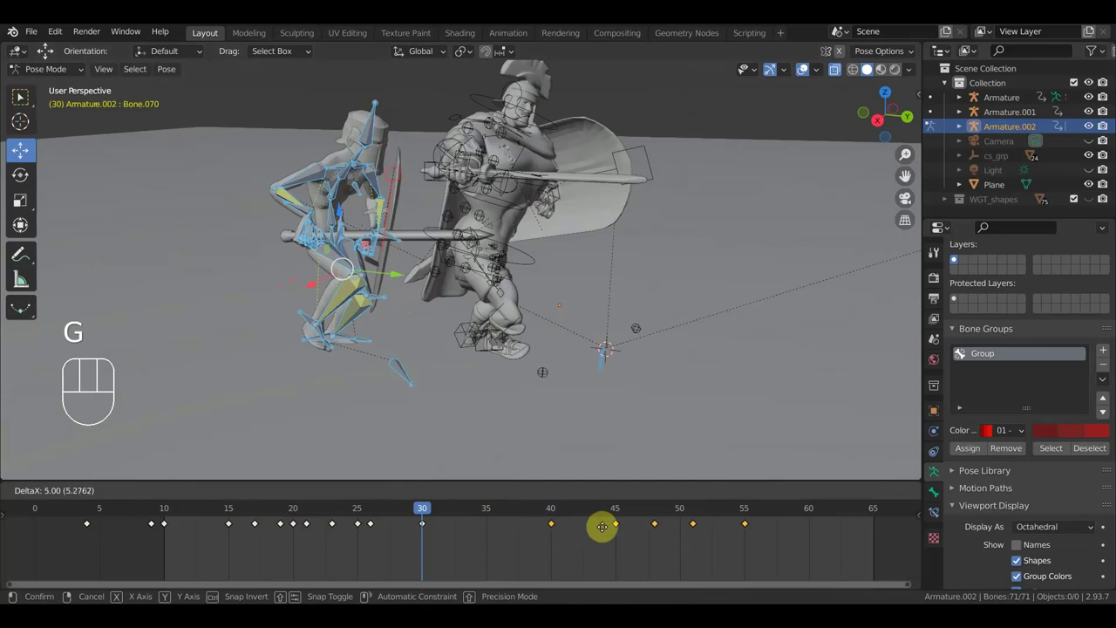
{"action": "left_click", "coordinate": [609, 534]}
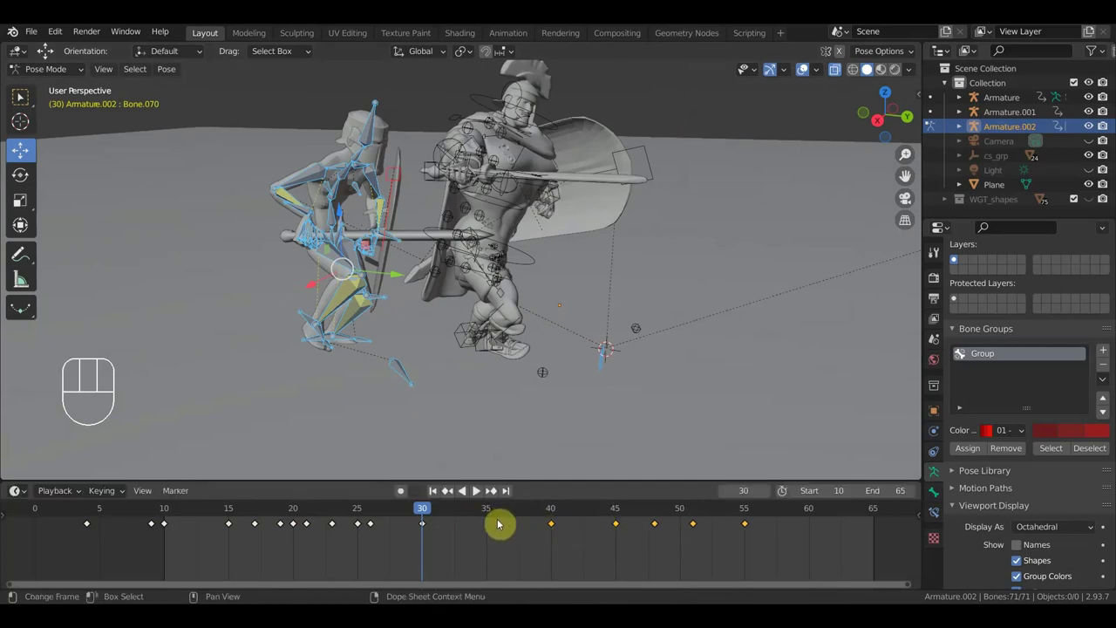
{"action": "key", "text": "ctrl+z"}
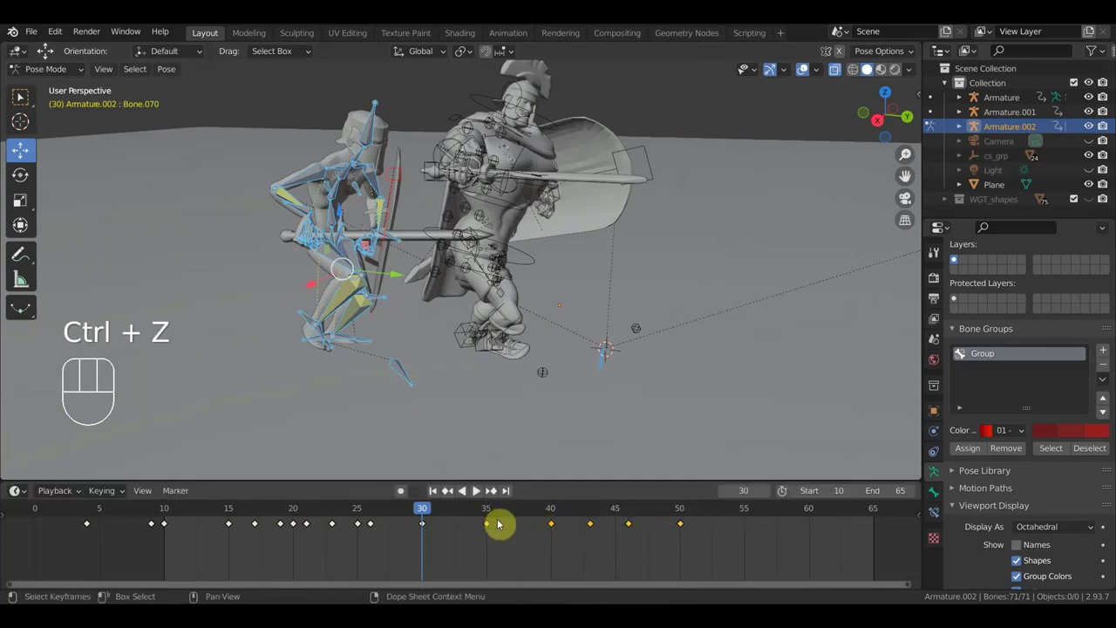
{"action": "left_click_drag", "start_coordinate": [36, 31], "coordinate": [73, 134]}
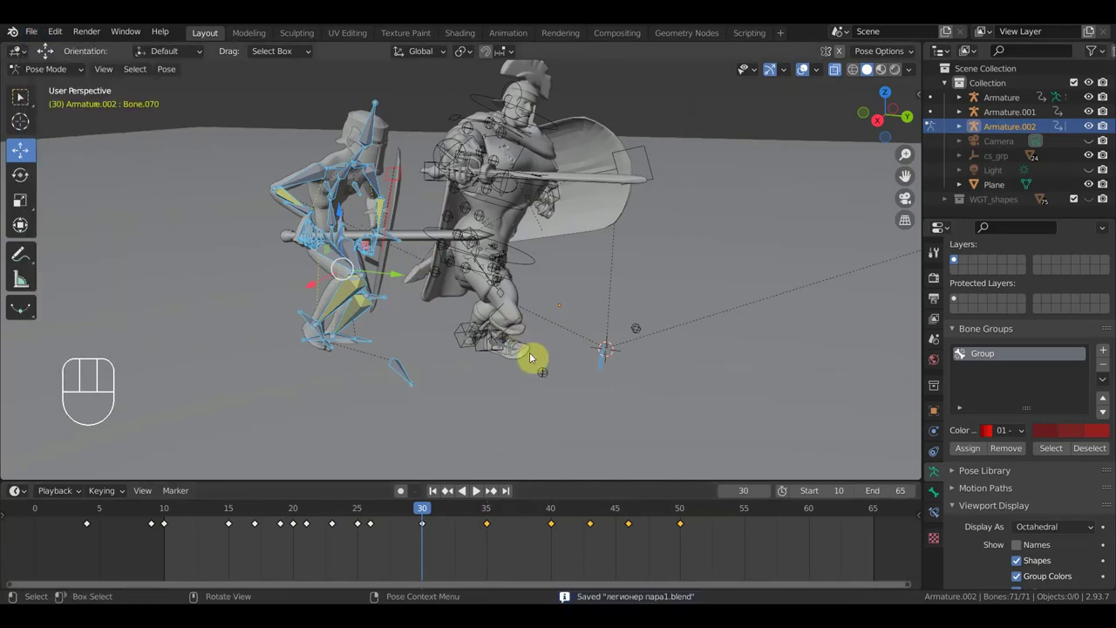
{"action": "left_click_drag", "start_coordinate": [23, 222], "coordinate": [485, 516]}
Duplicate the frame-30 keys and push the later keyframes three frames right.
{"action": "key", "text": "g"}
{"action": "left_click", "coordinate": [572, 530]}
{"action": "left_click_drag", "start_coordinate": [443, 537], "coordinate": [421, 515]}
{"action": "key", "text": "shift+d"}
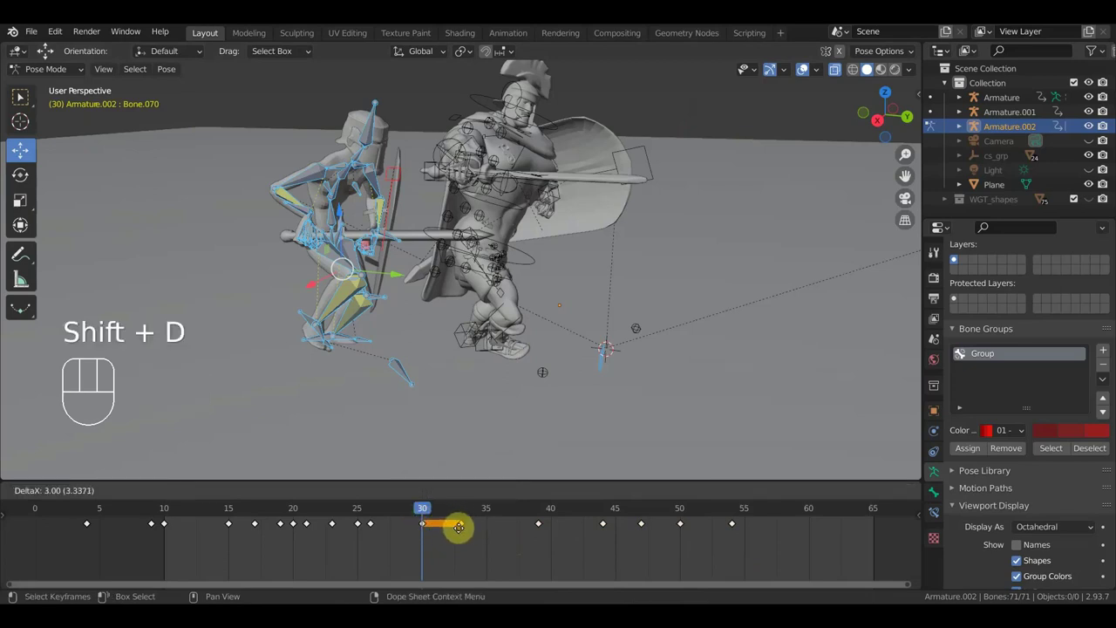
{"action": "left_click", "coordinate": [465, 529]}
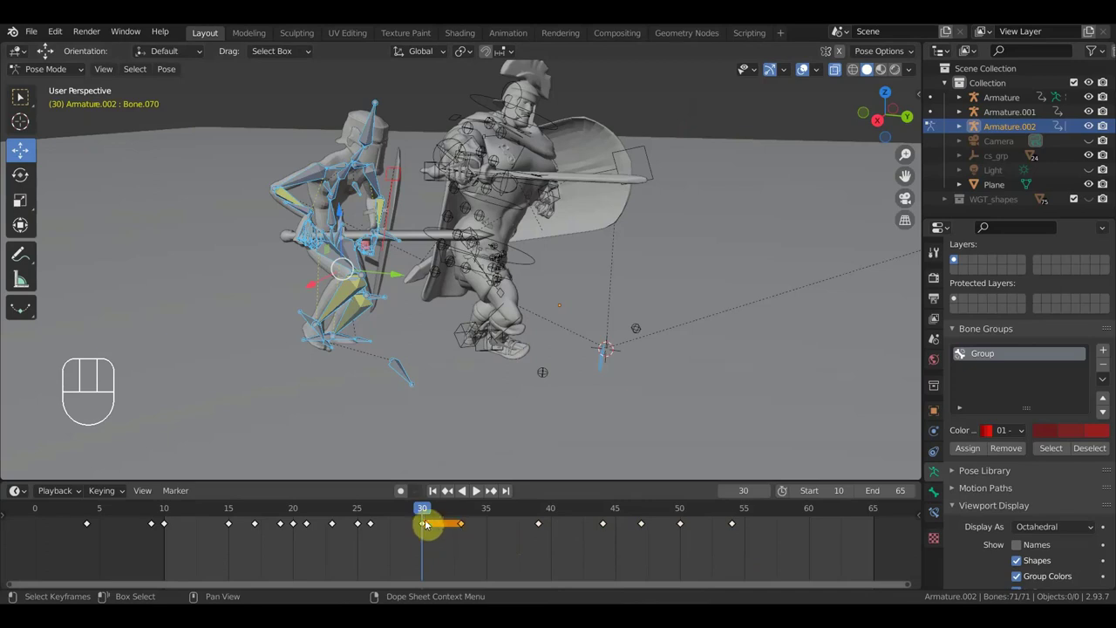
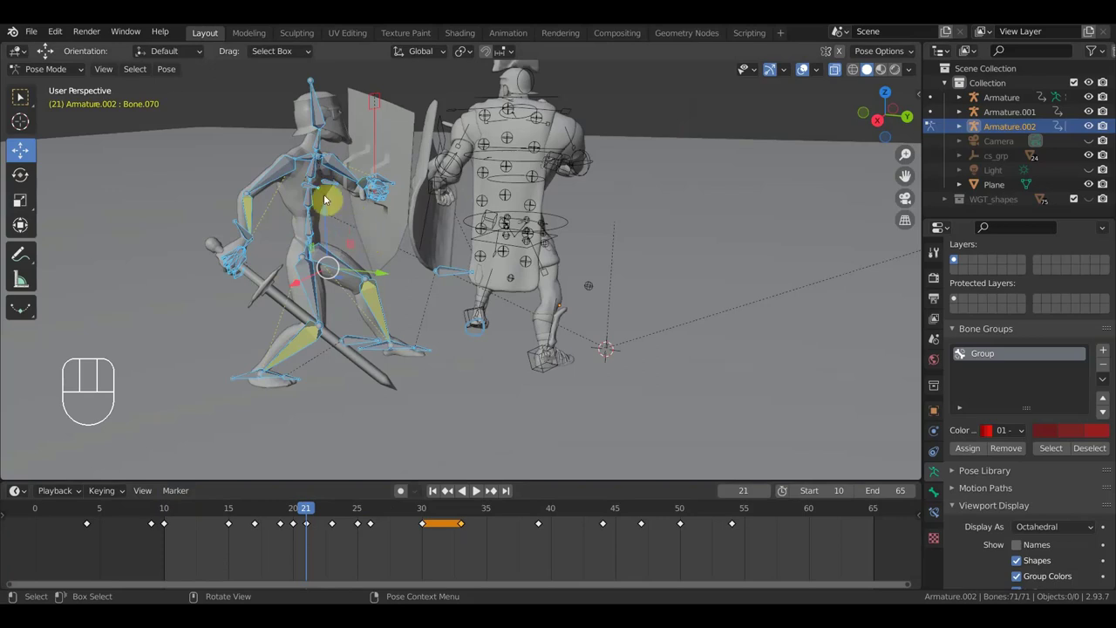
Pick through several bones on the paladin rig to inspect the pose.
{"action": "left_click_drag", "start_coordinate": [315, 221], "coordinate": [323, 177]}
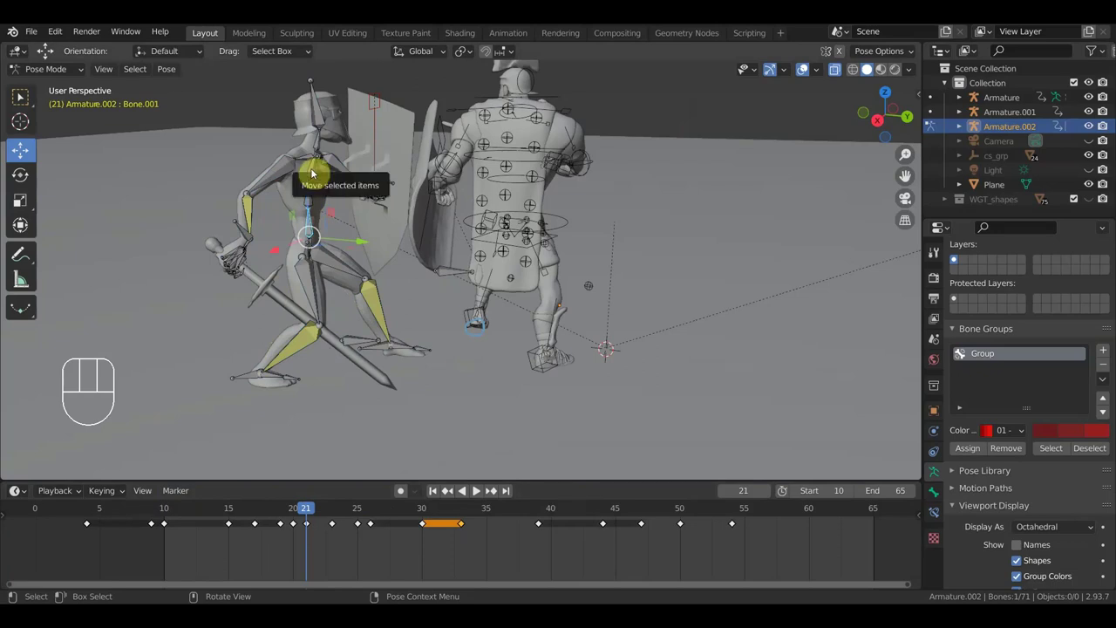
{"action": "left_click_drag", "start_coordinate": [316, 170], "coordinate": [287, 236]}
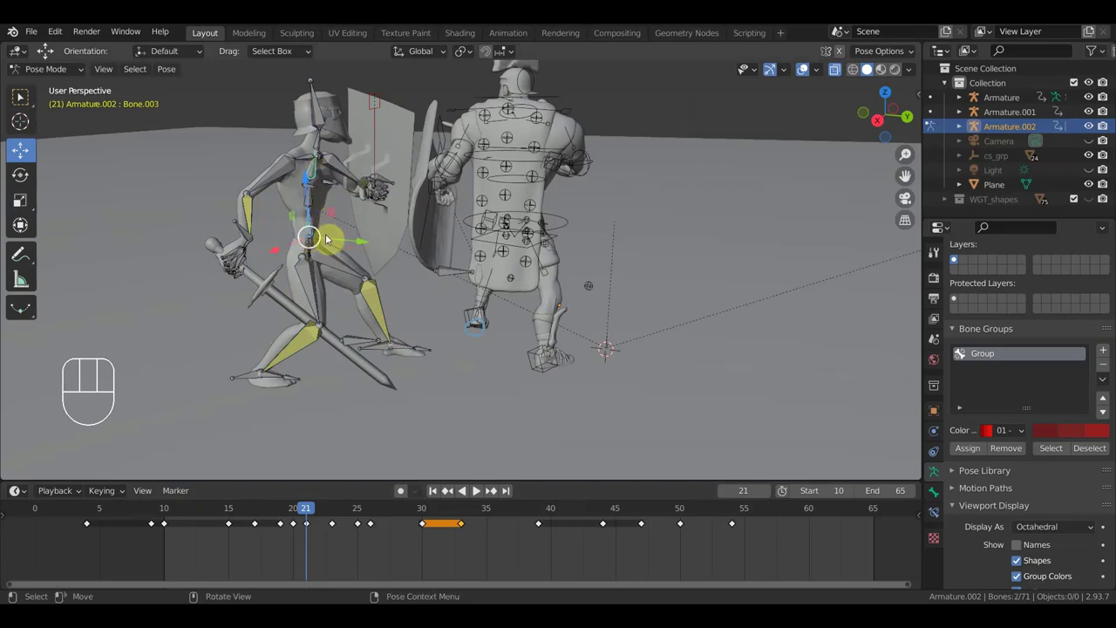
{"action": "left_click_drag", "start_coordinate": [313, 199], "coordinate": [327, 206]}
{"action": "left_click_drag", "start_coordinate": [315, 243], "coordinate": [349, 269]}
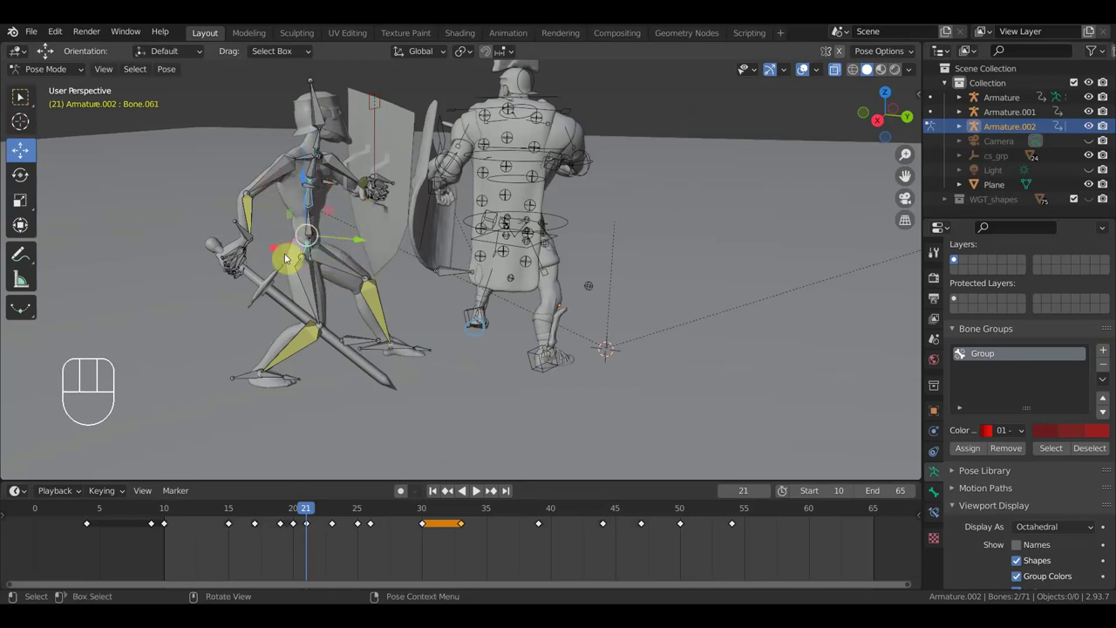
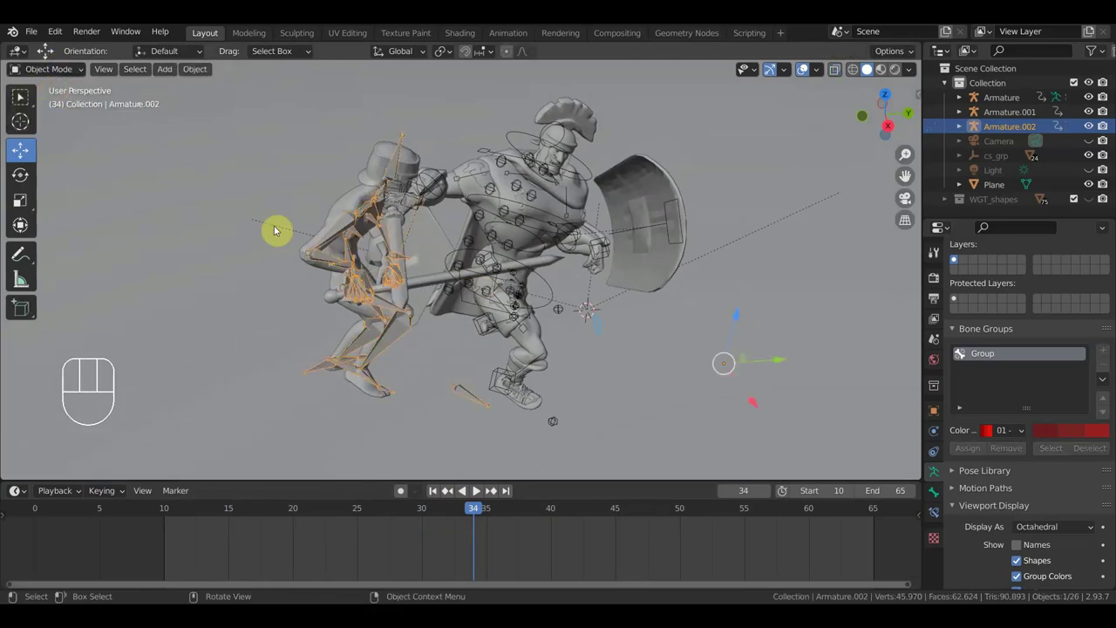
Select the sword меч_1 at frame 31 and scale it up.
{"action": "left_click_drag", "start_coordinate": [435, 269], "coordinate": [474, 276]}
{"action": "left_click_drag", "start_coordinate": [480, 310], "coordinate": [458, 305]}
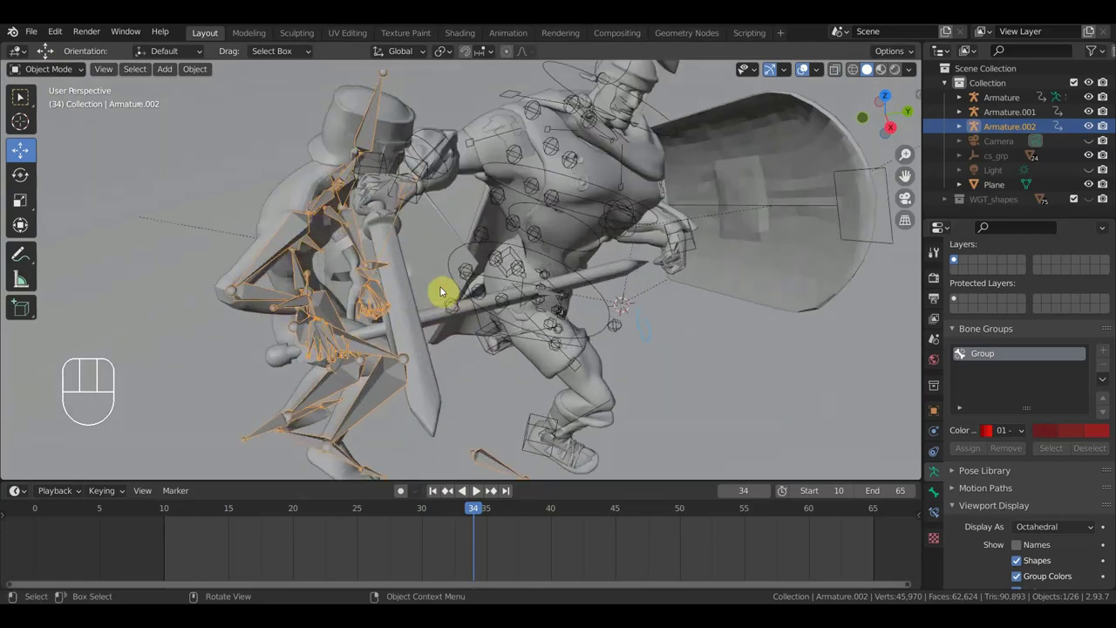
{"action": "left_click", "coordinate": [402, 259]}
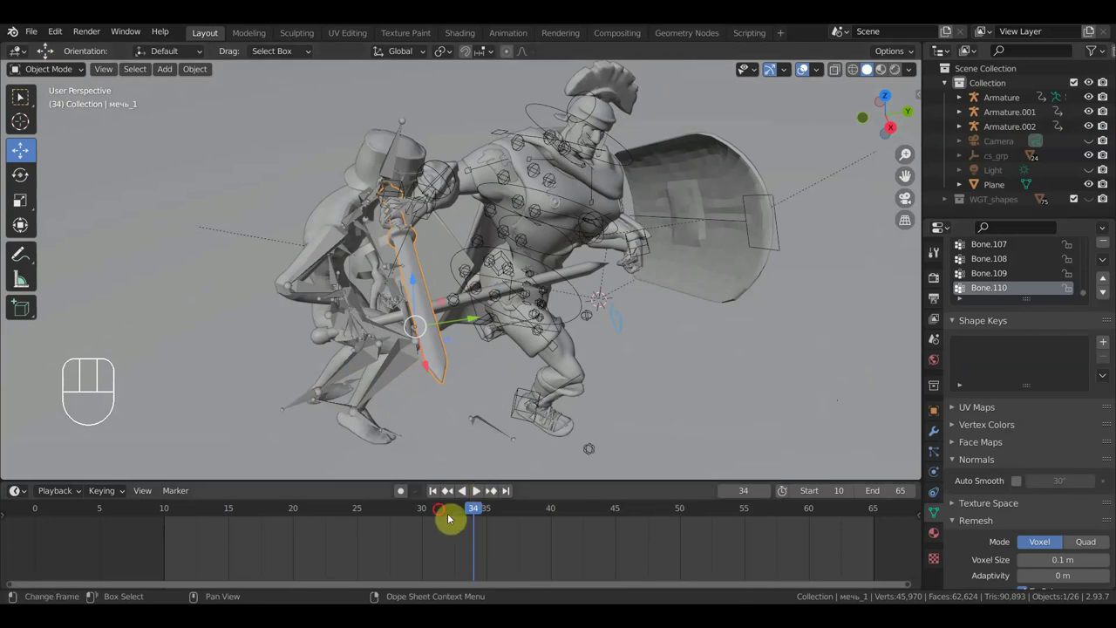
{"action": "left_click", "coordinate": [444, 511]}
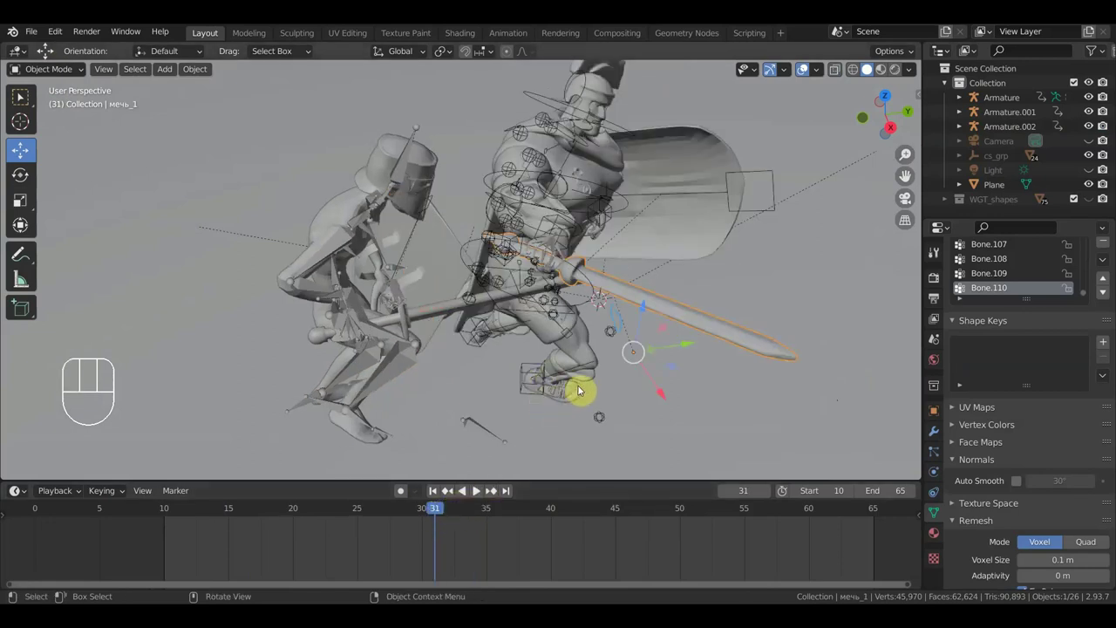
{"action": "key", "text": "s"}
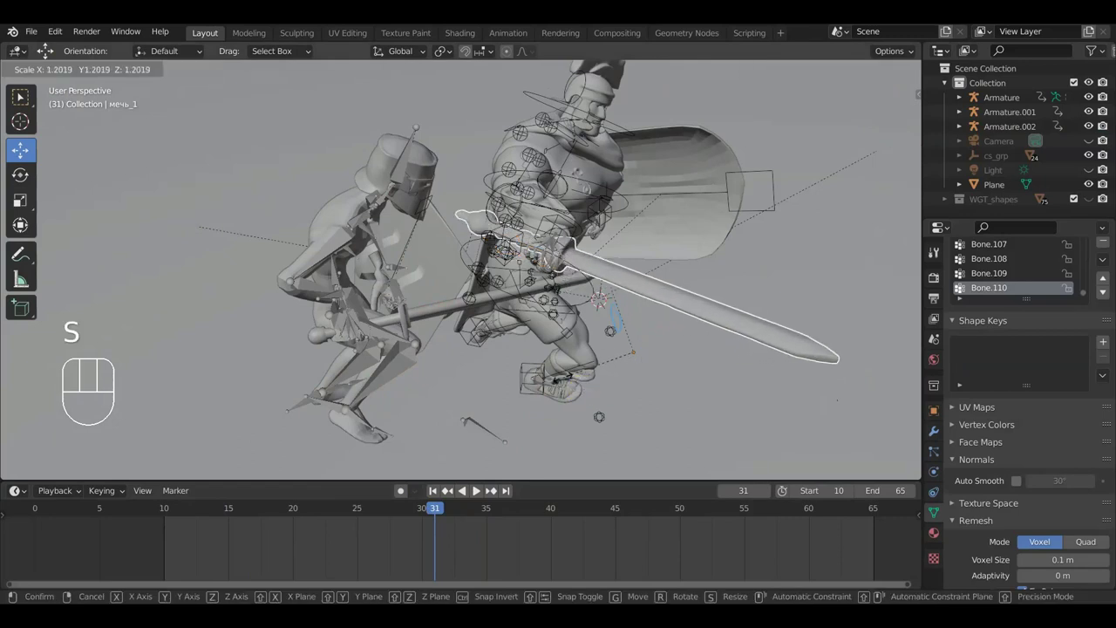
{"action": "left_click", "coordinate": [568, 380]}
Move the sword into the paladin's grip and shrink it slightly to fit.
{"action": "key", "text": "g"}
{"action": "left_click", "coordinate": [480, 493]}
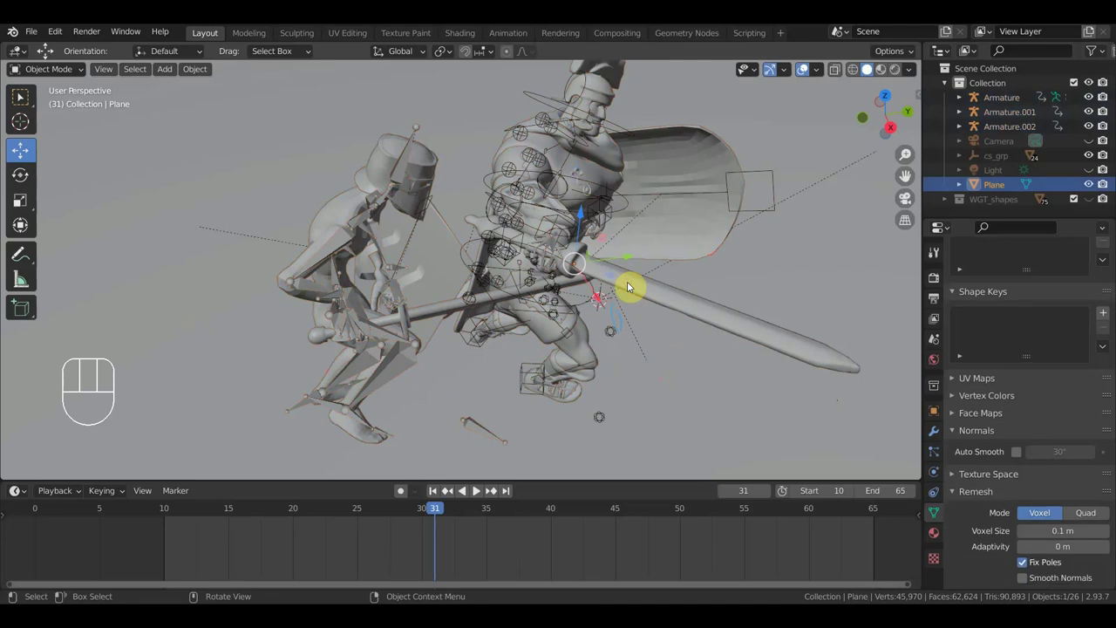
{"action": "left_click", "coordinate": [633, 283]}
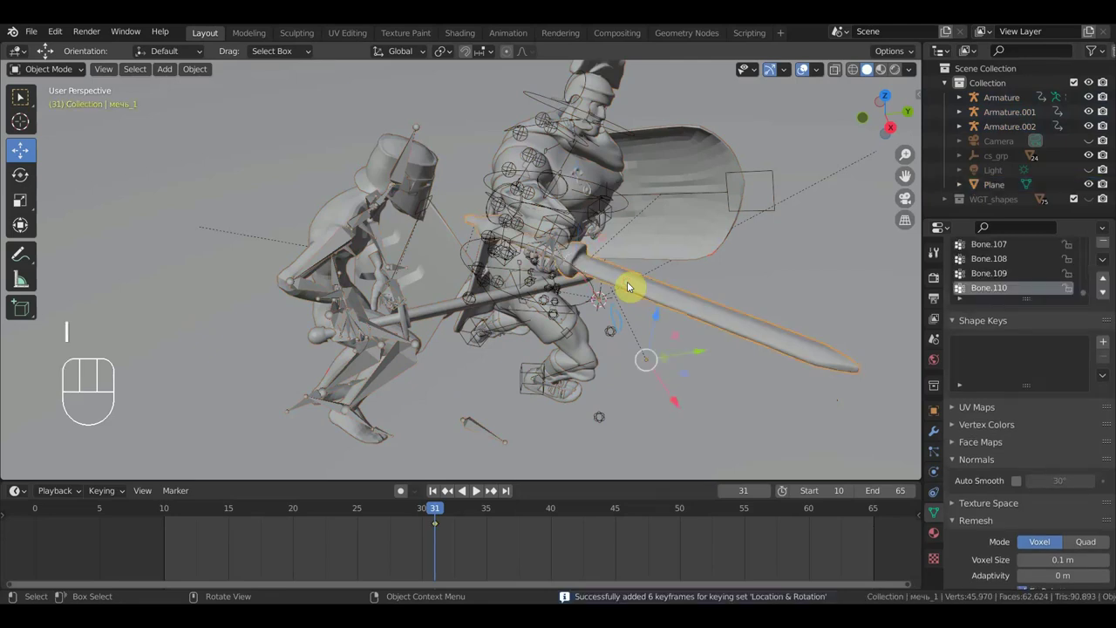
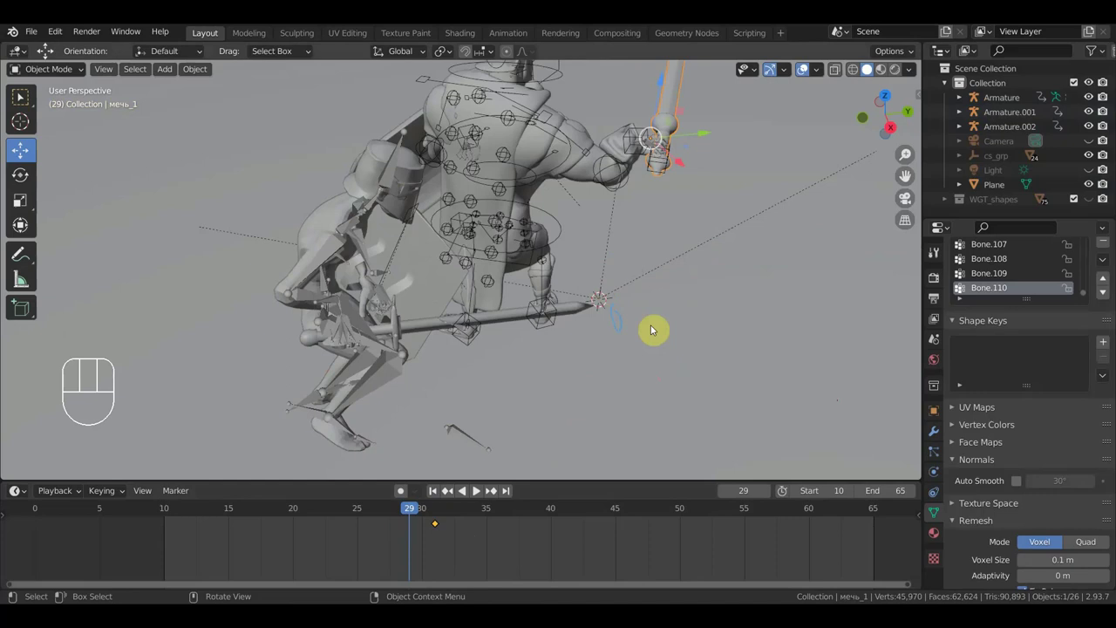
{"action": "key", "text": "s"}
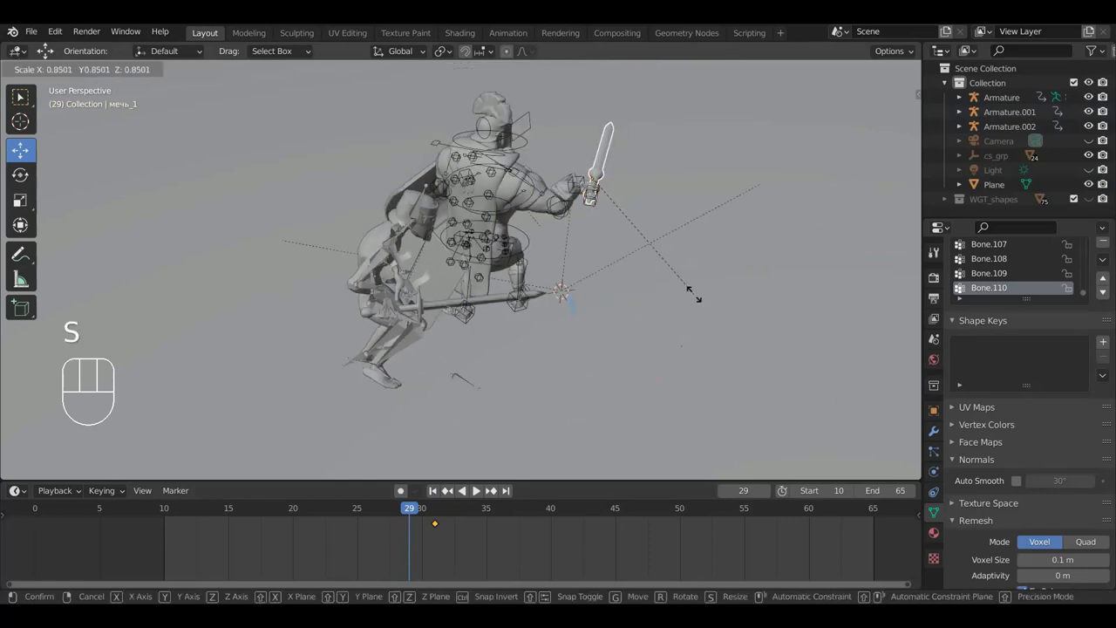
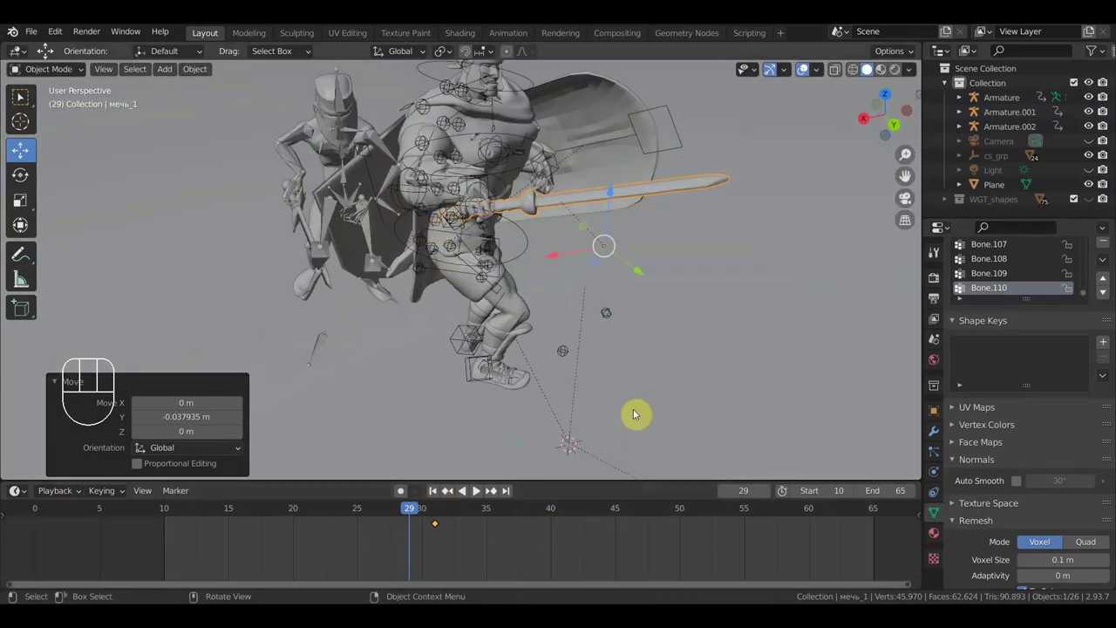
{"action": "left_click_drag", "start_coordinate": [586, 285], "coordinate": [552, 285]}
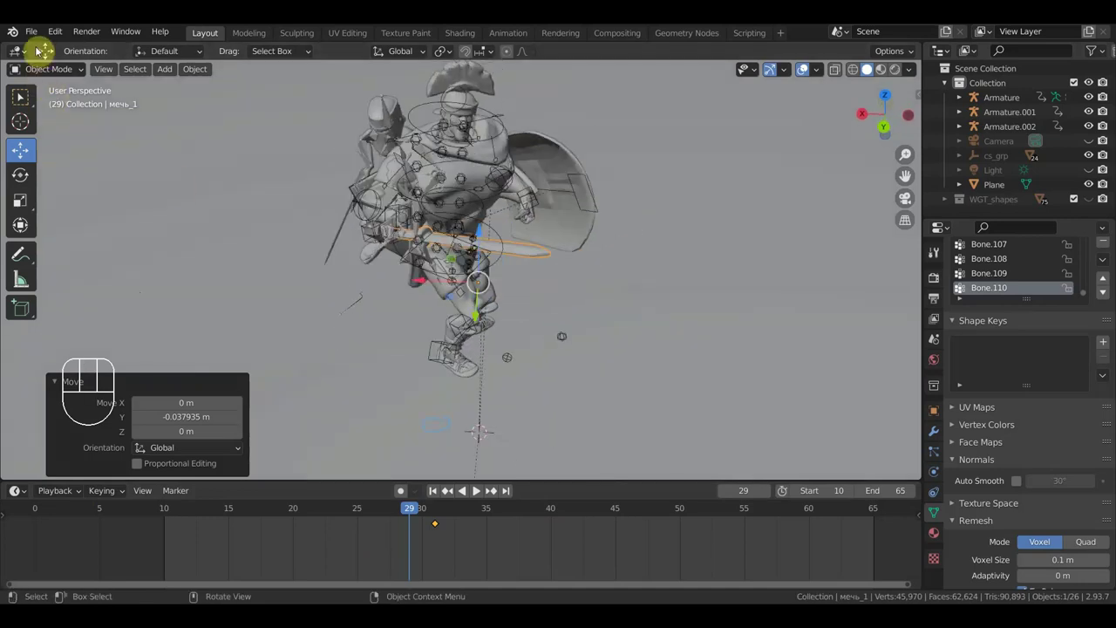
Key the hand control's Location & Rotation at frame 10 in Pose Mode.
{"action": "left_click_drag", "start_coordinate": [40, 42], "coordinate": [599, 343]}
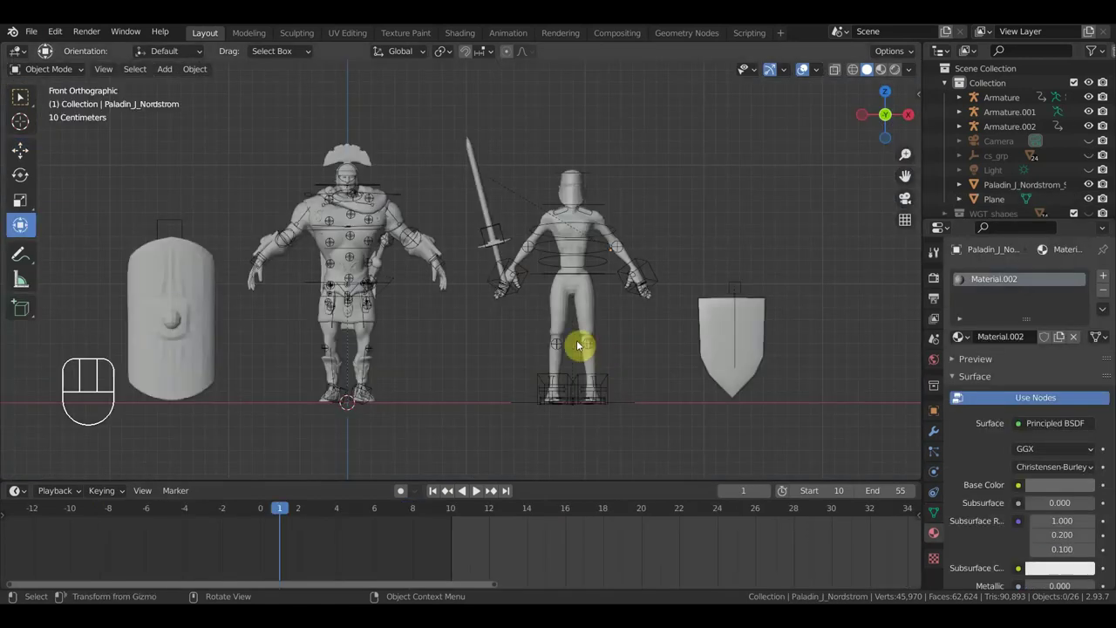
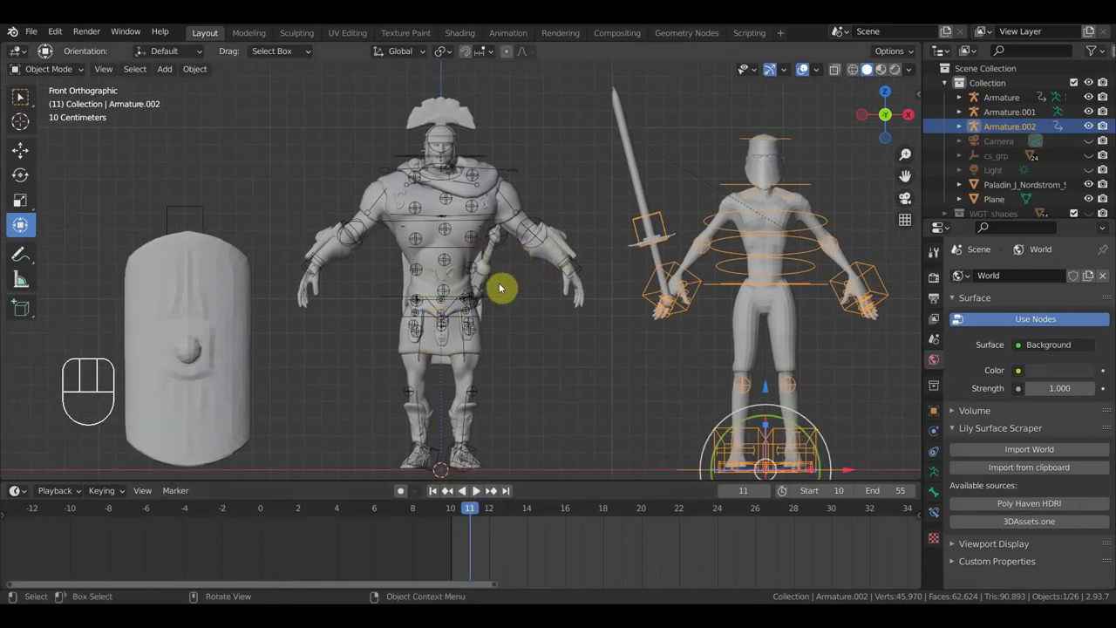
{"action": "left_click", "coordinate": [511, 245]}
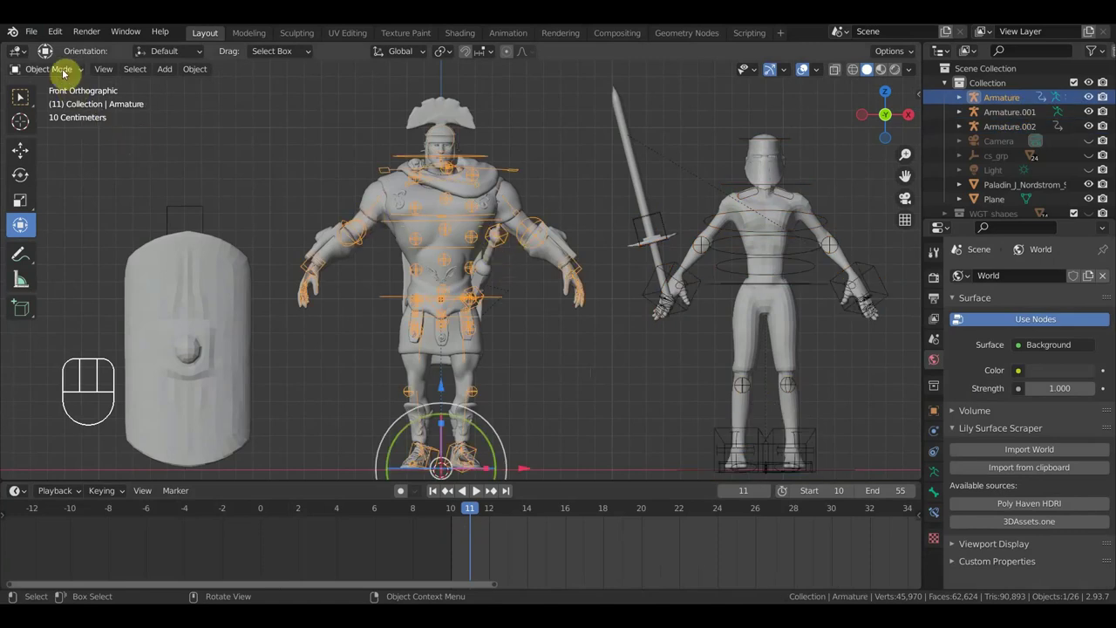
{"action": "left_click_drag", "start_coordinate": [69, 76], "coordinate": [19, 202]}
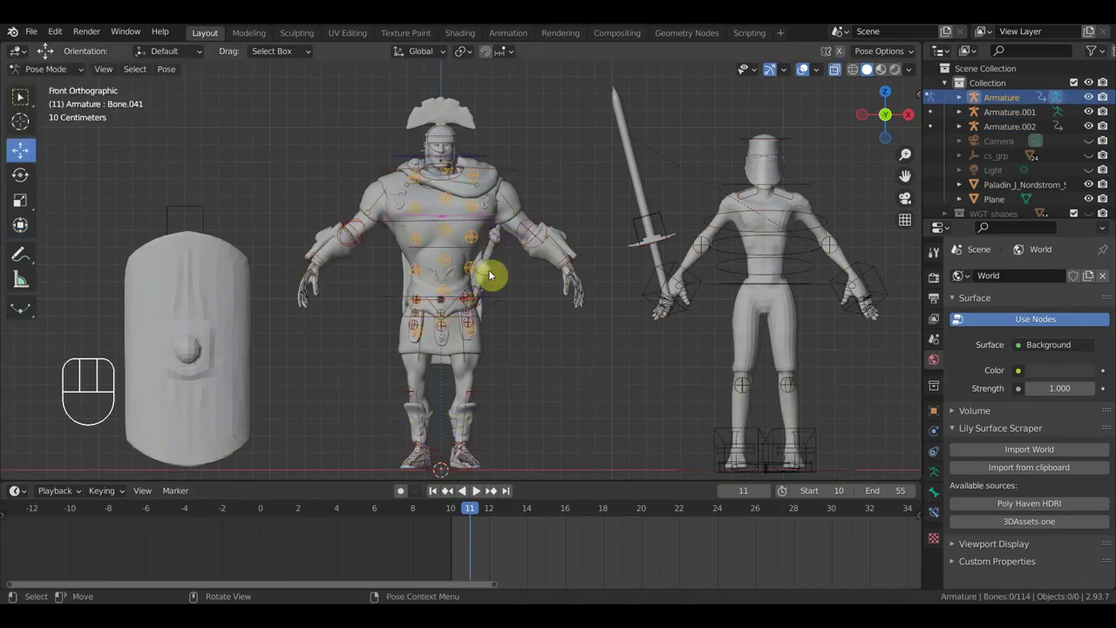
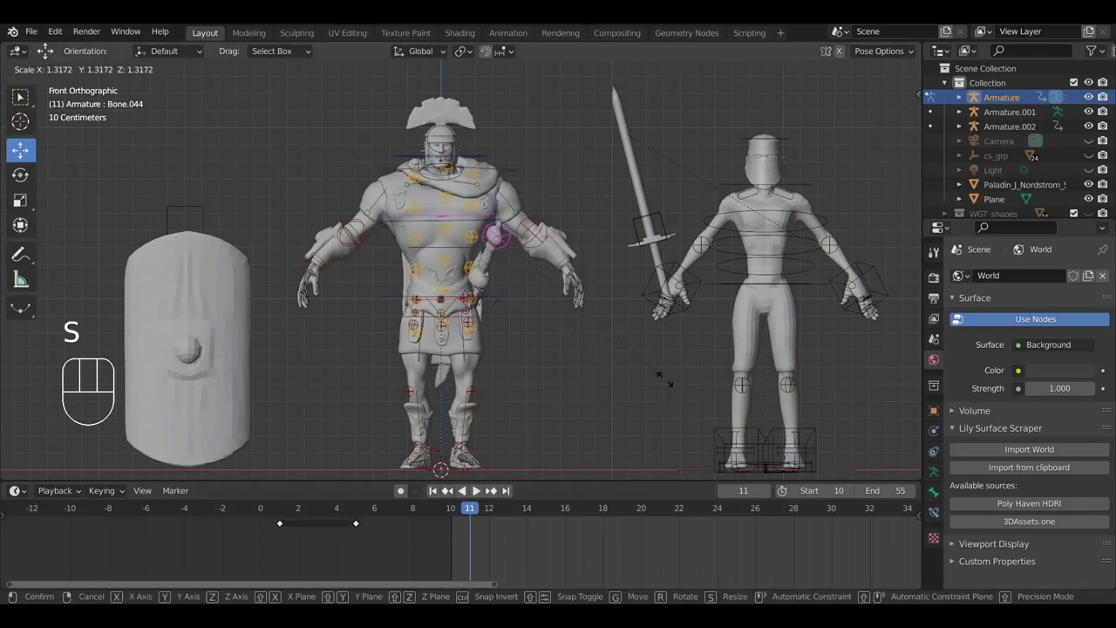
{"action": "left_click", "coordinate": [672, 386]}
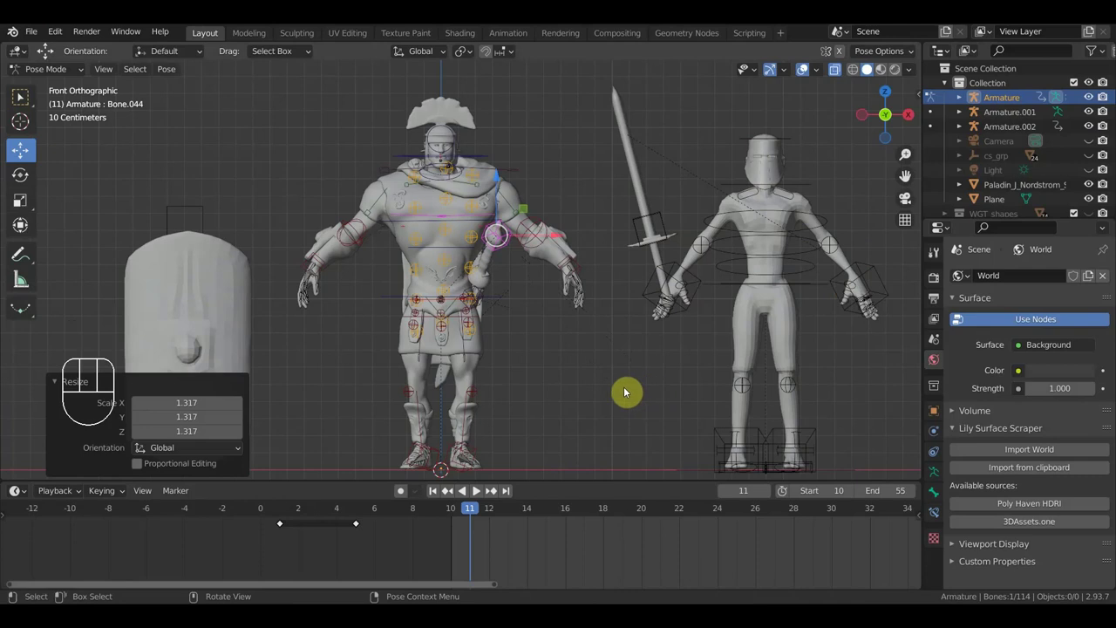
{"action": "key", "text": "i"}
{"action": "left_click_drag", "start_coordinate": [474, 517], "coordinate": [463, 521]}
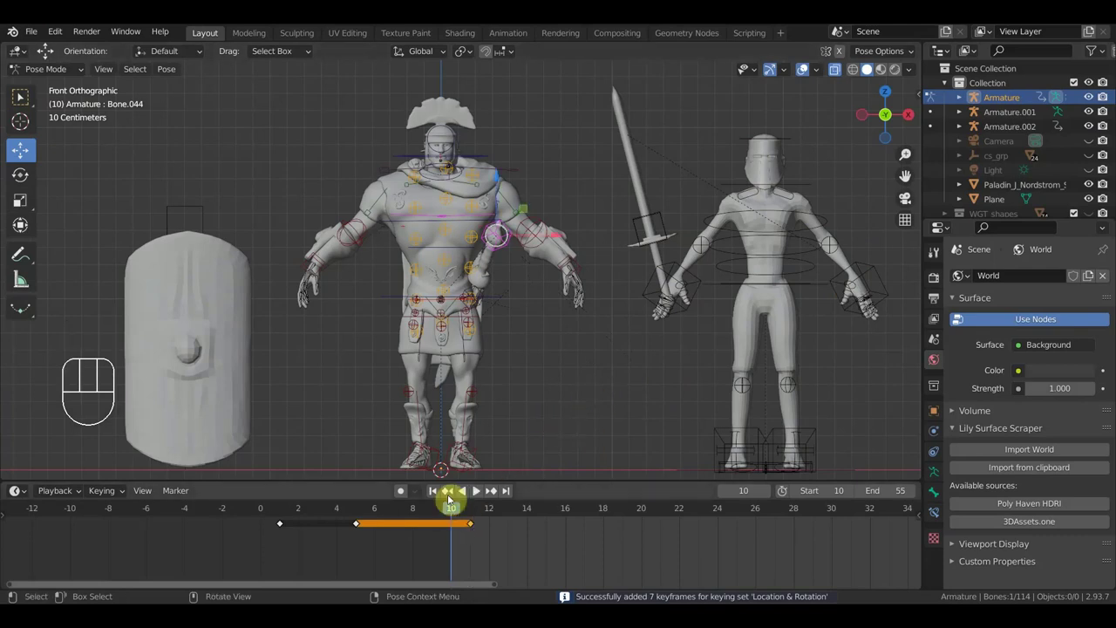
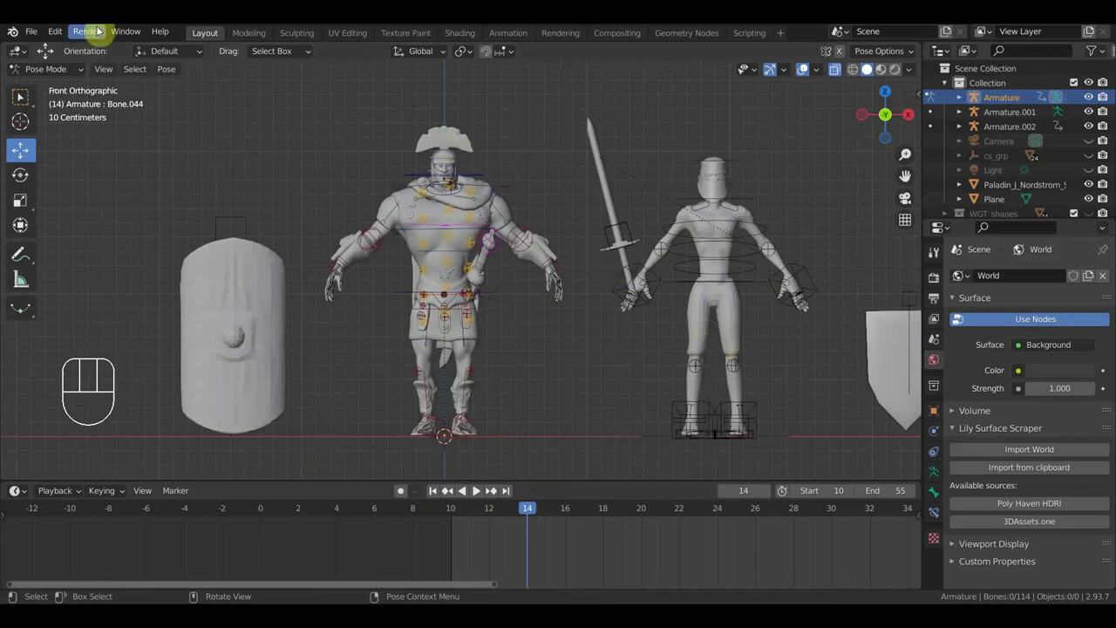
Switch to the final paladin scene file from the recent files, discarding unsaved changes.
{"action": "left_click_drag", "start_coordinate": [37, 34], "coordinate": [614, 360]}
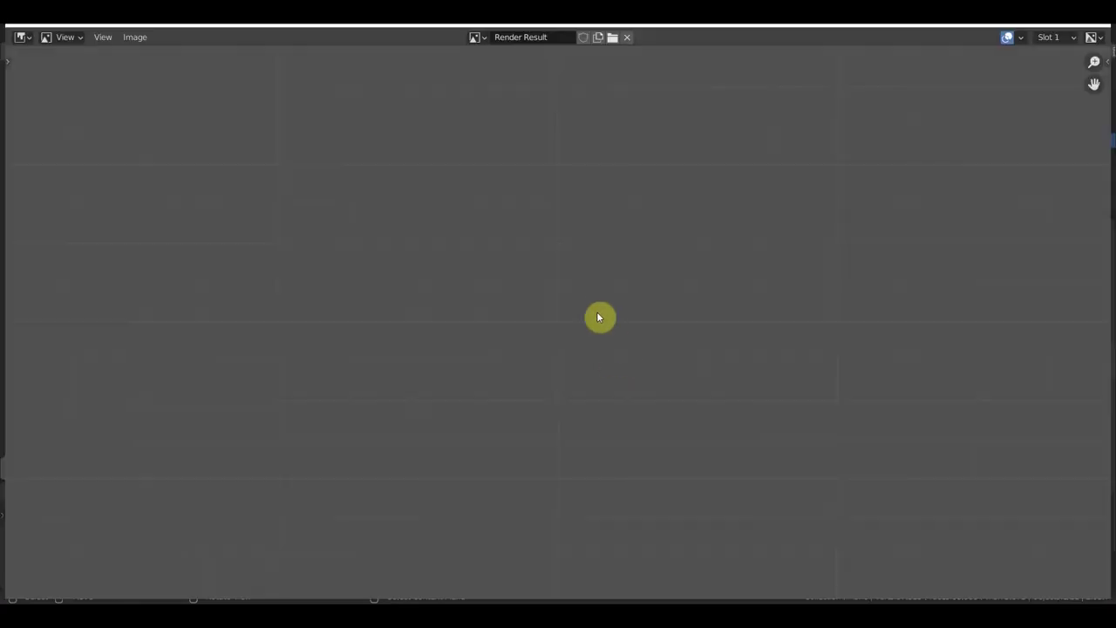
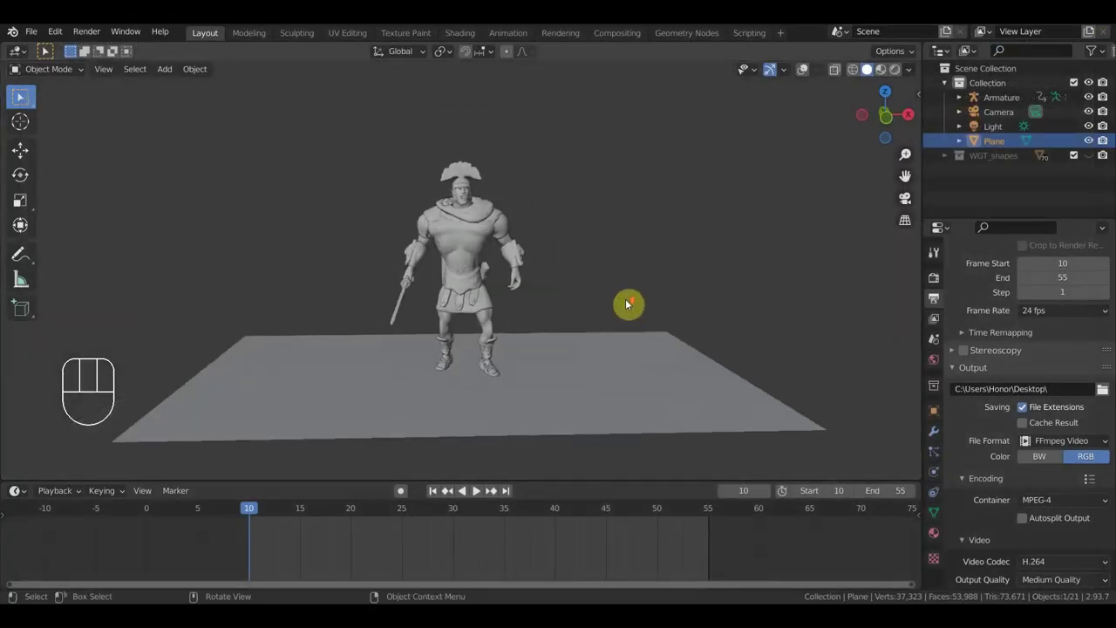
Select the paladin's rig in Pose Mode and key all bones at the current frame.
{"action": "middle_click", "coordinate": [621, 299]}
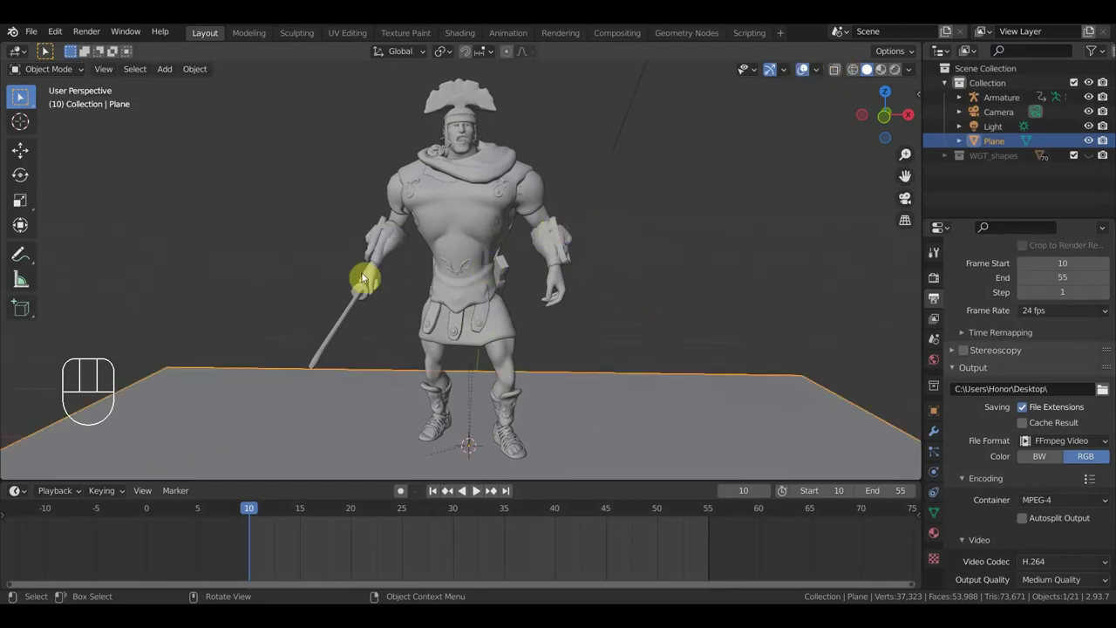
{"action": "left_click", "coordinate": [364, 293]}
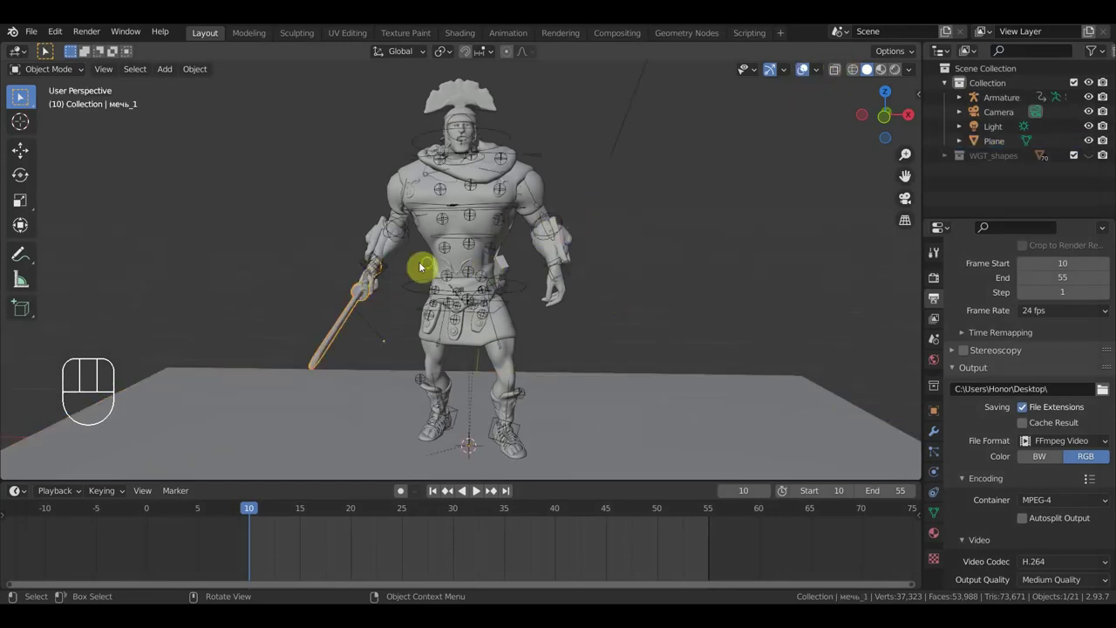
{"action": "left_click_drag", "start_coordinate": [497, 265], "coordinate": [510, 266]}
{"action": "left_click", "coordinate": [431, 191]}
{"action": "left_click_drag", "start_coordinate": [57, 73], "coordinate": [82, 133]}
{"action": "middle_click", "coordinate": [23, 96]}
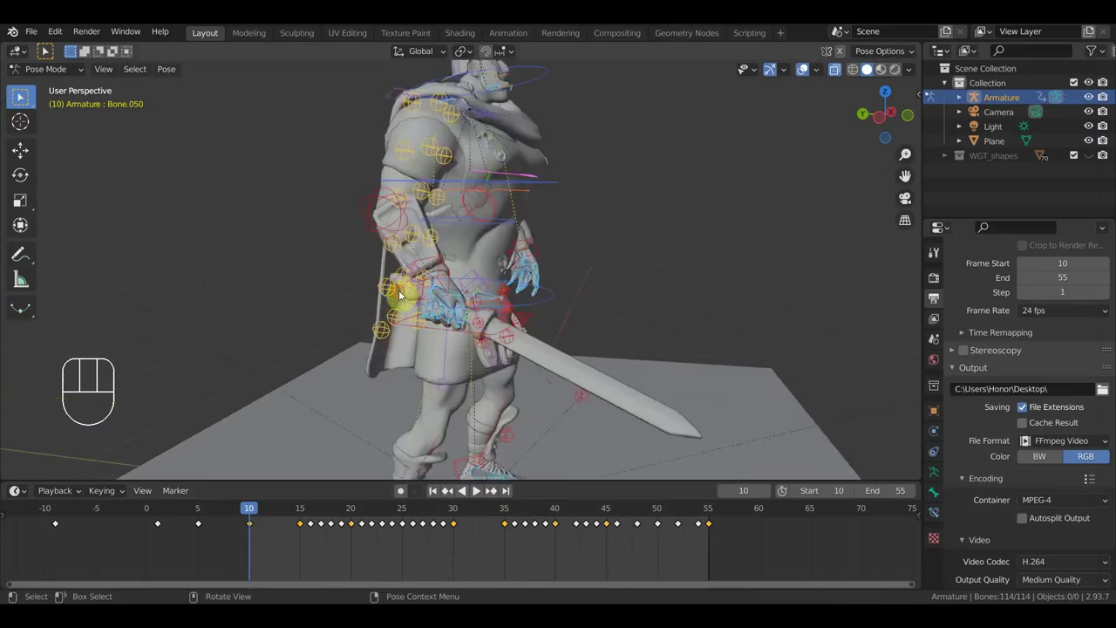
{"action": "left_click", "coordinate": [23, 96]}
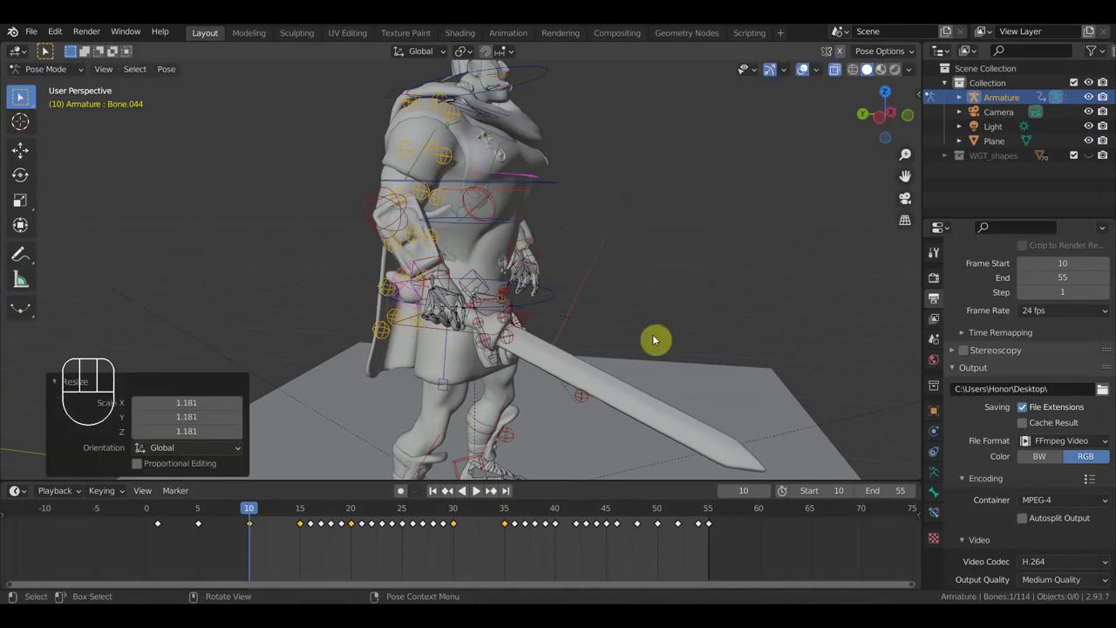
{"action": "key", "text": "a"}
{"action": "key", "text": "i"}
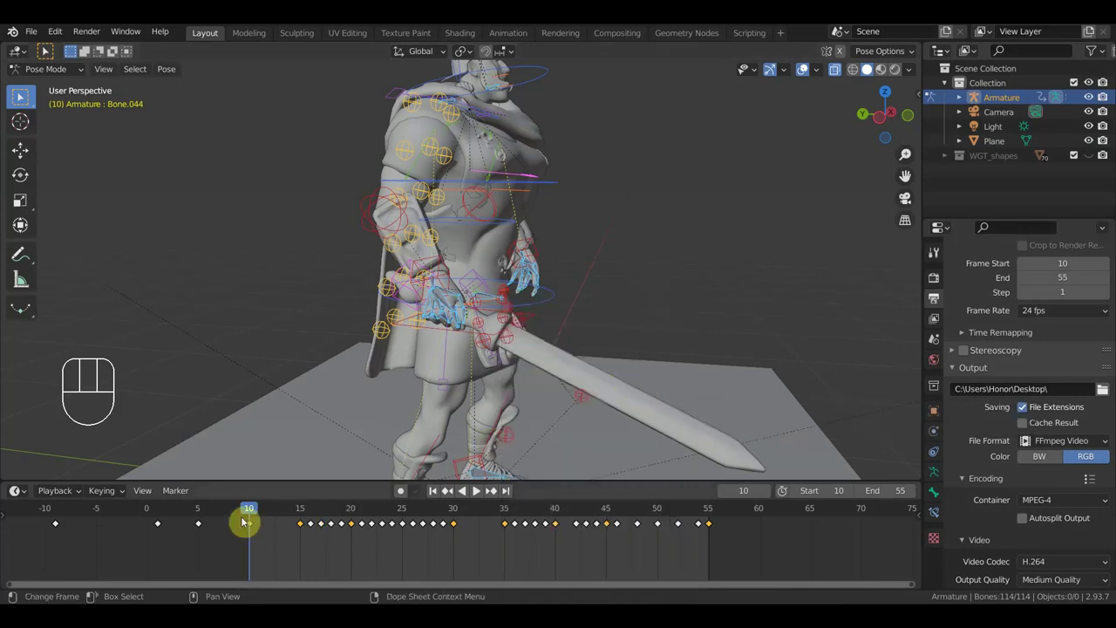
Move to frame 13 and key the whole pose for every bone of the rig.
{"action": "left_click", "coordinate": [22, 96]}
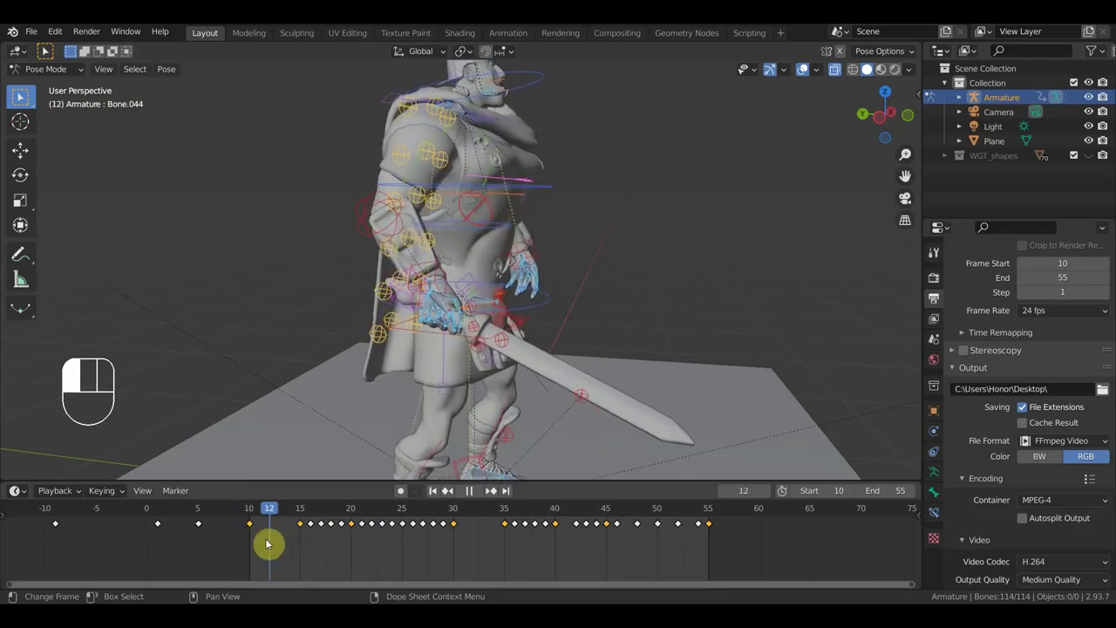
{"action": "left_click", "coordinate": [22, 96]}
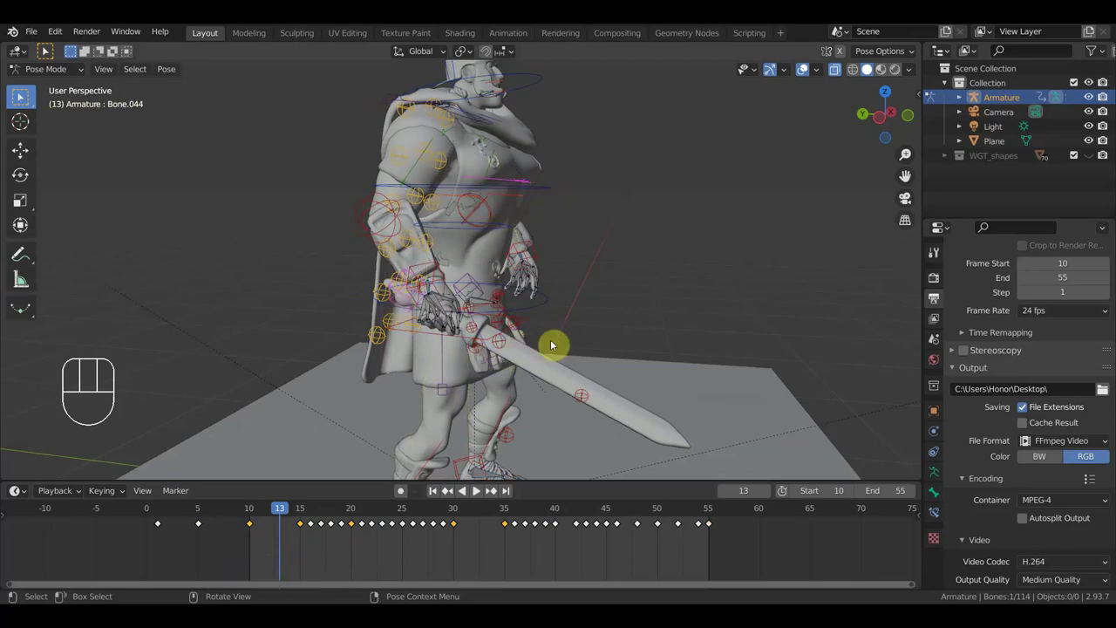
{"action": "left_click", "coordinate": [23, 96]}
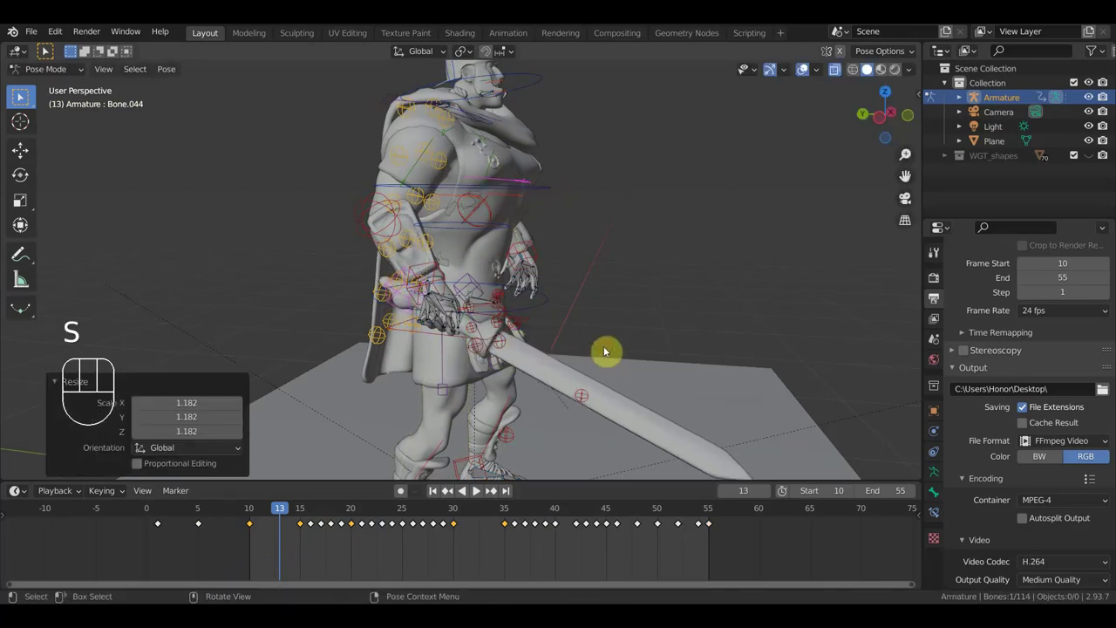
{"action": "key", "text": "a"}
{"action": "key", "text": "i"}
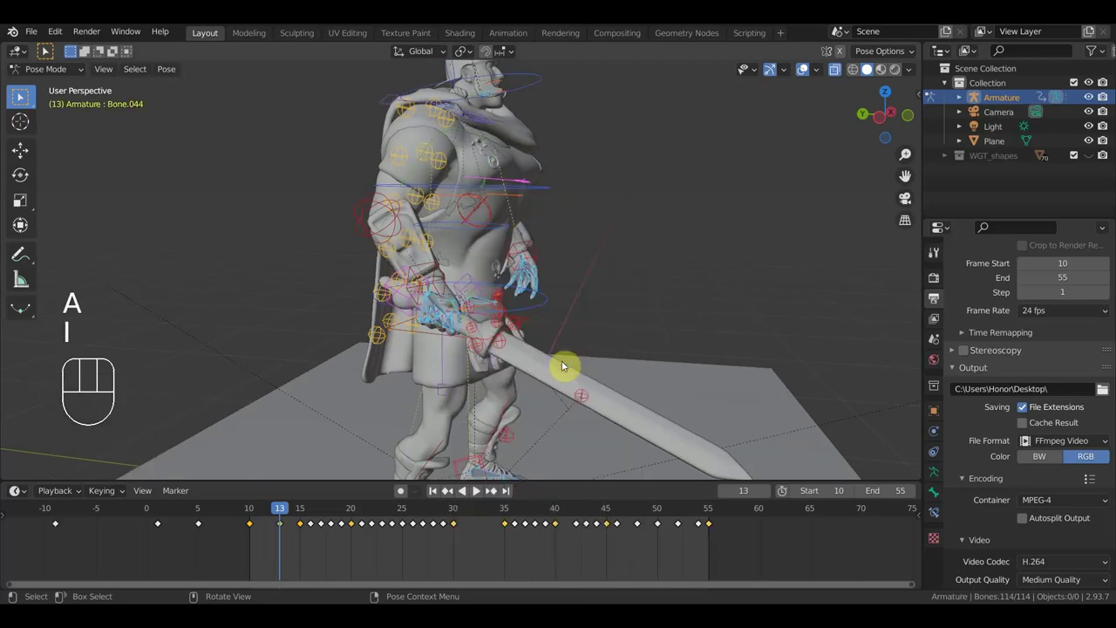
Orbit the view around the paladin to check the sword grip, resting at frame 22.
{"action": "left_click_drag", "start_coordinate": [23, 96], "coordinate": [481, 421]}
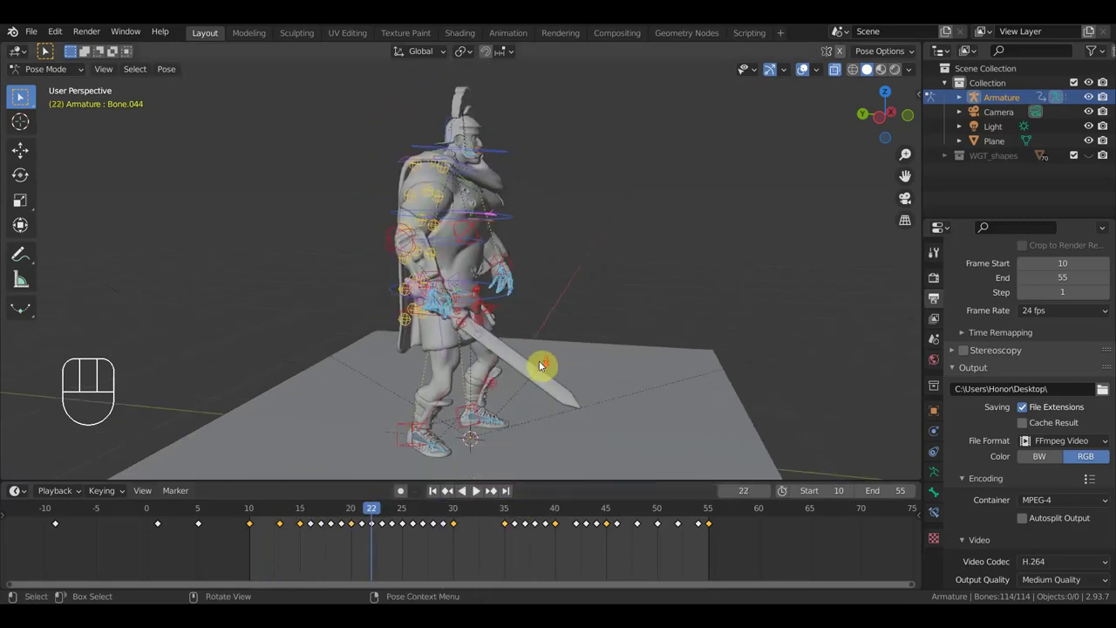
{"action": "left_click_drag", "start_coordinate": [23, 96], "coordinate": [22, 96]}
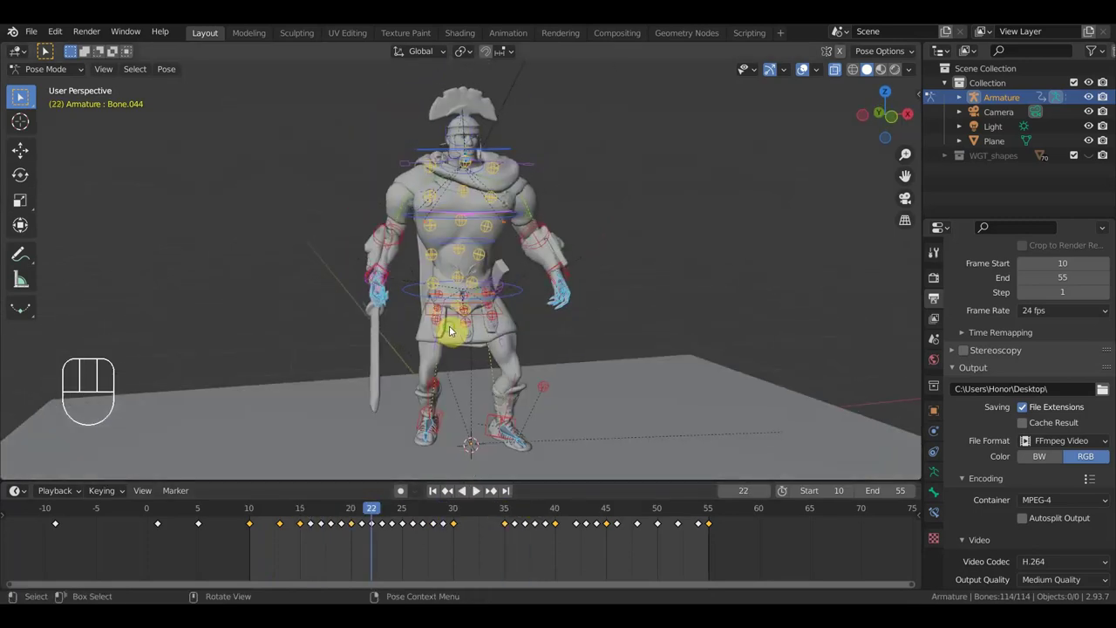
{"action": "middle_click", "coordinate": [23, 96]}
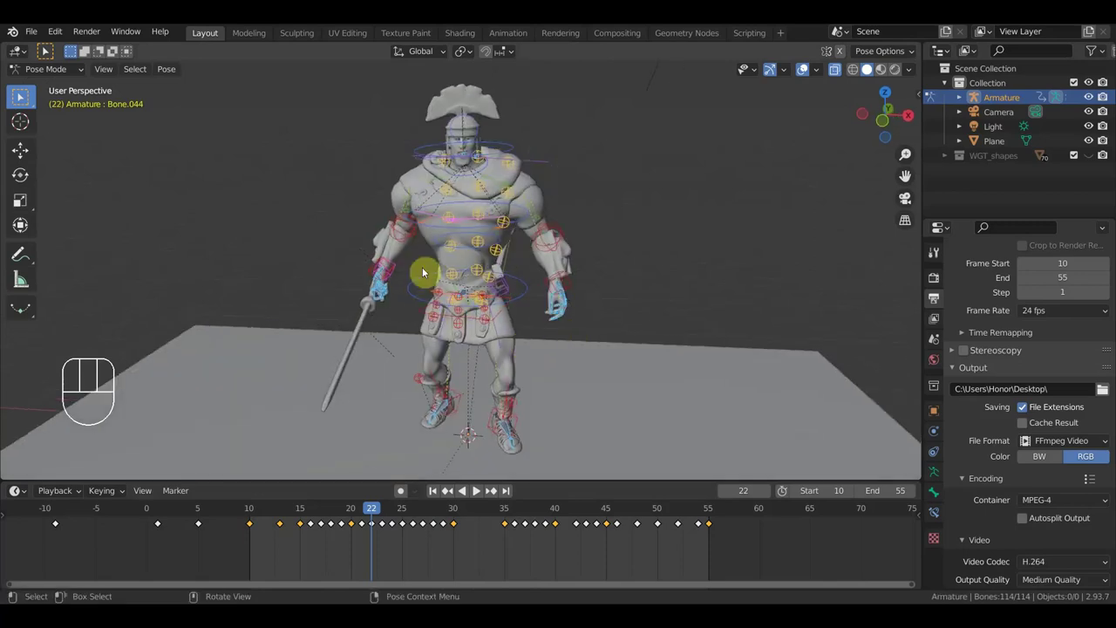